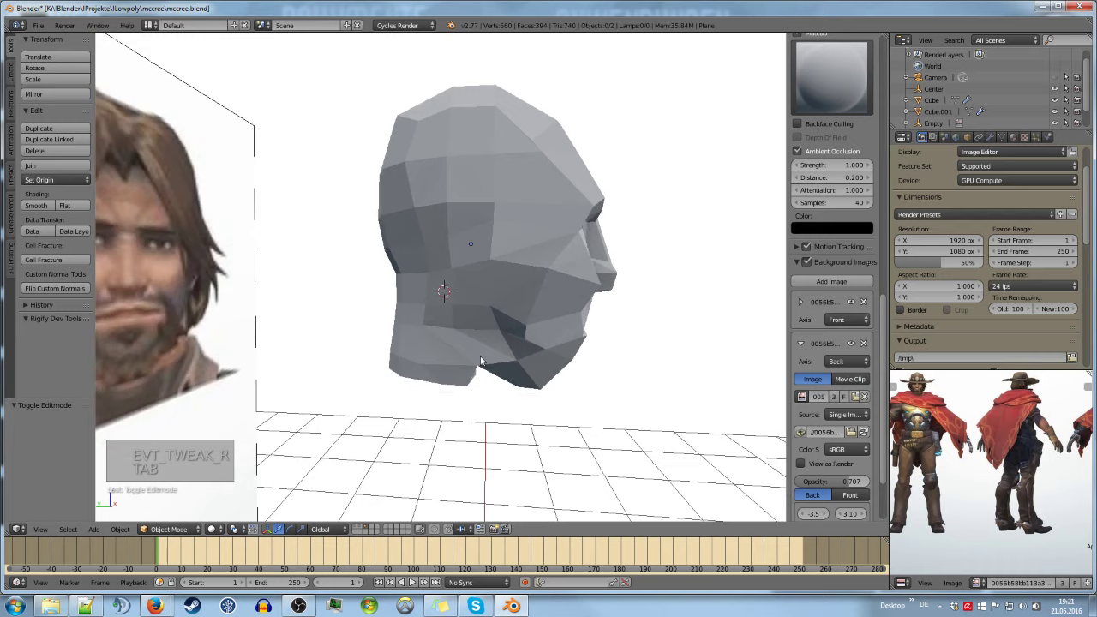
Briefly leave and re-enter edit mode on the head to keep tweaking the face geometry
{"action": "key", "text": "Tab"}
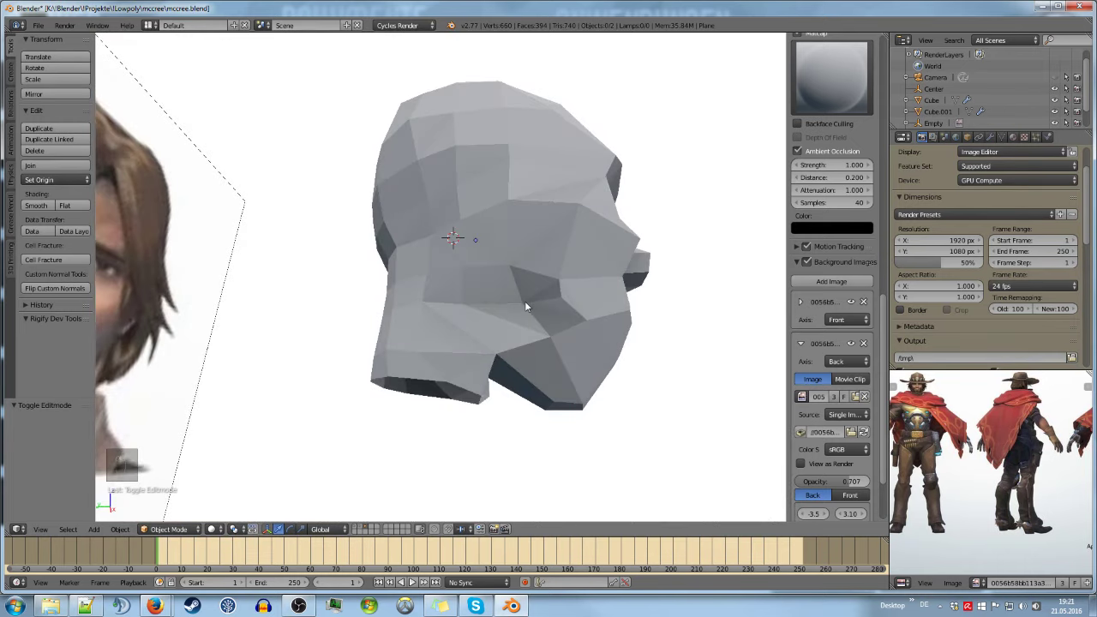
{"action": "key", "text": "Tab"}
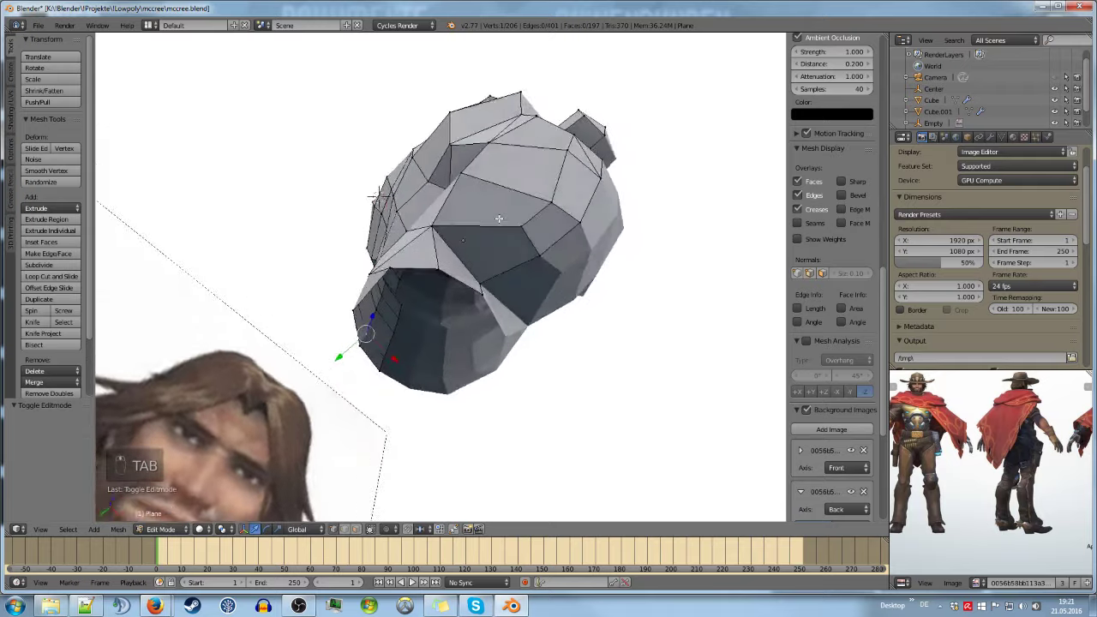
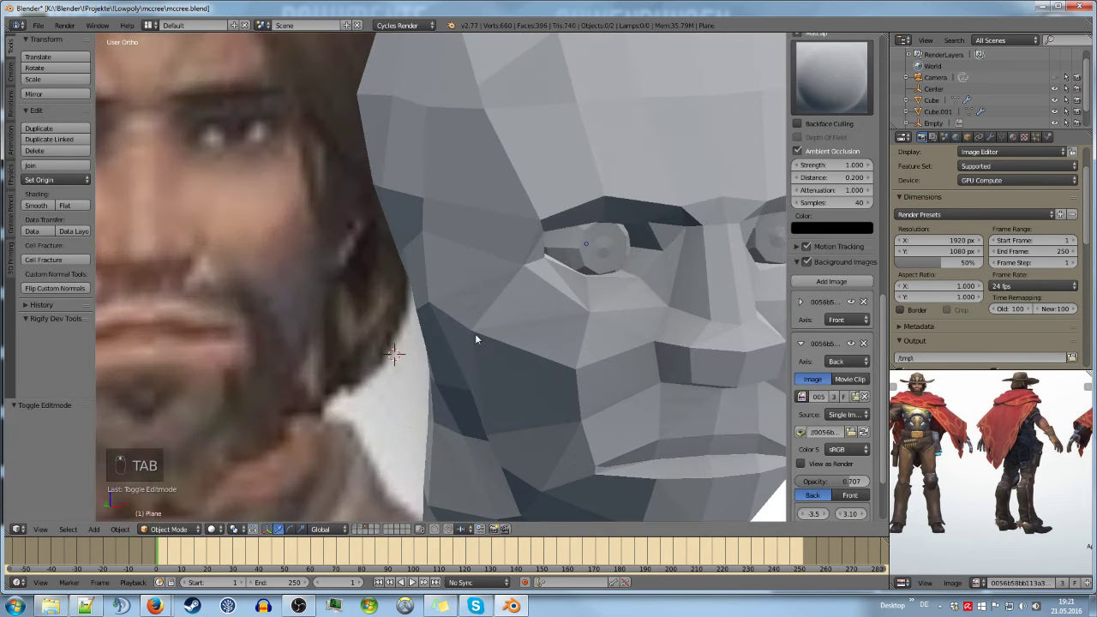
Enter edit mode on the head to reshape the jaw and neck vertices
{"action": "key", "text": "Tab"}
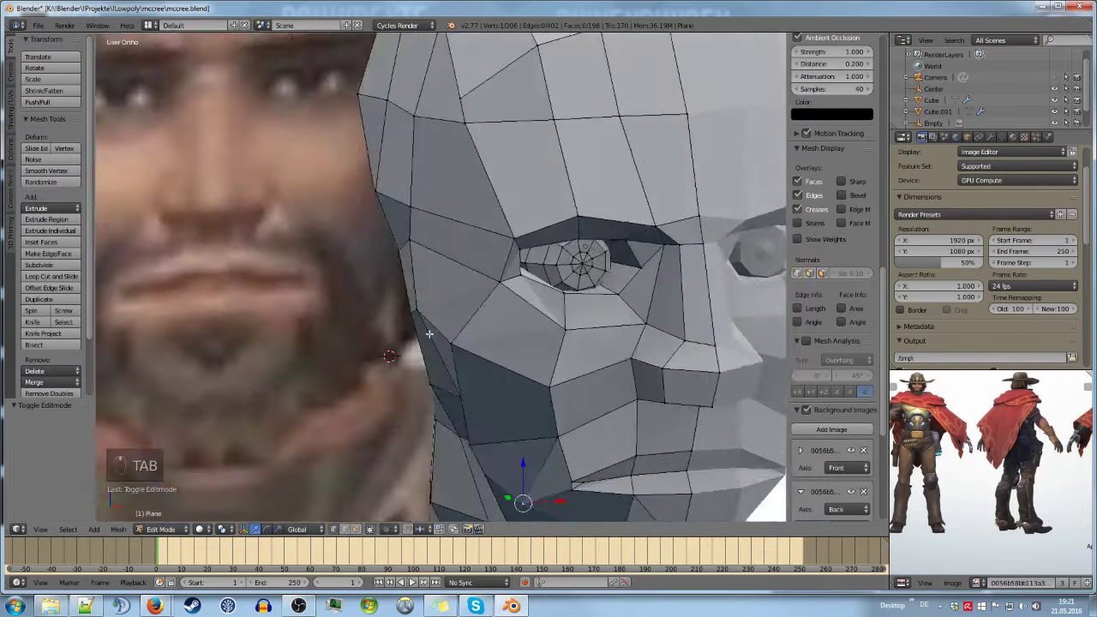
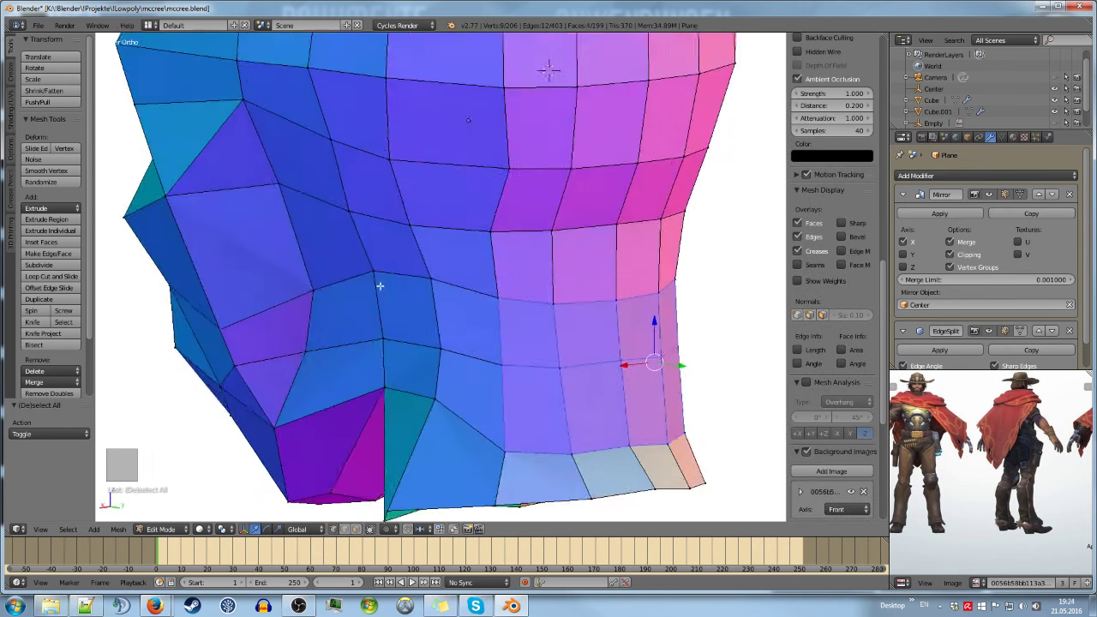
Select lower neck and jaw faces for a slight rotation, checked from underneath
{"action": "key", "text": "c"}
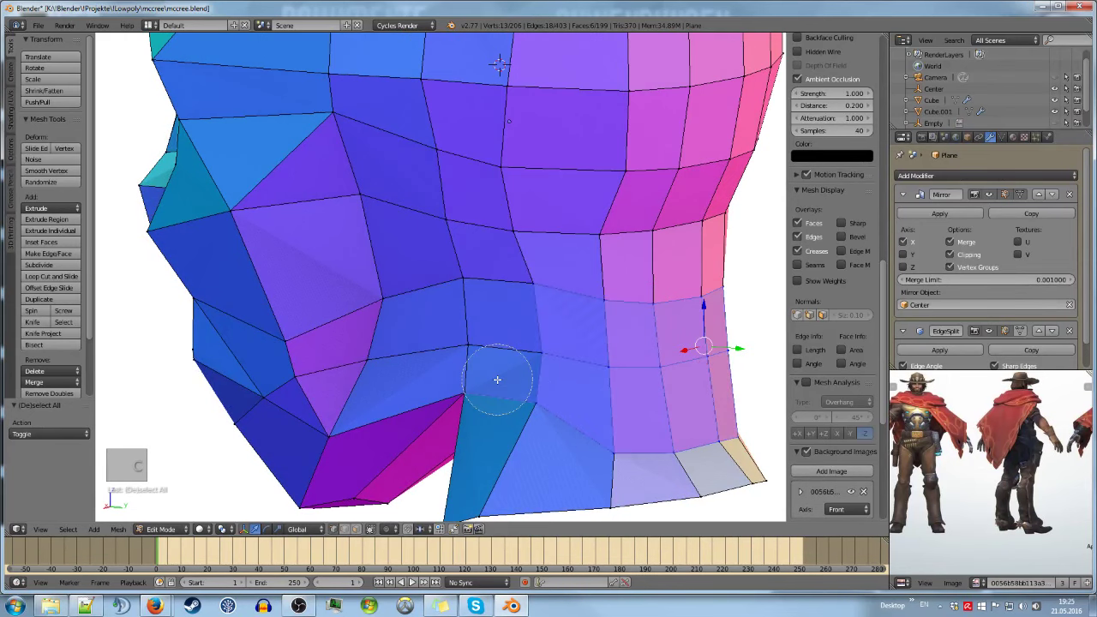
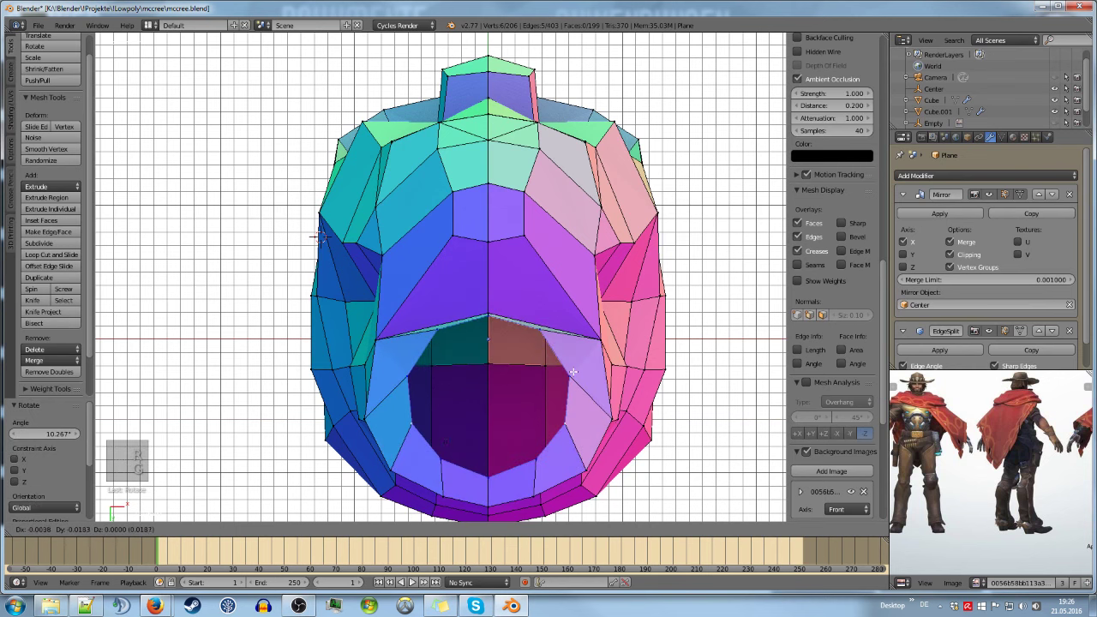
View the head from the front and both sides to check the jaw's bottom edge height
{"action": "key", "text": "r"}
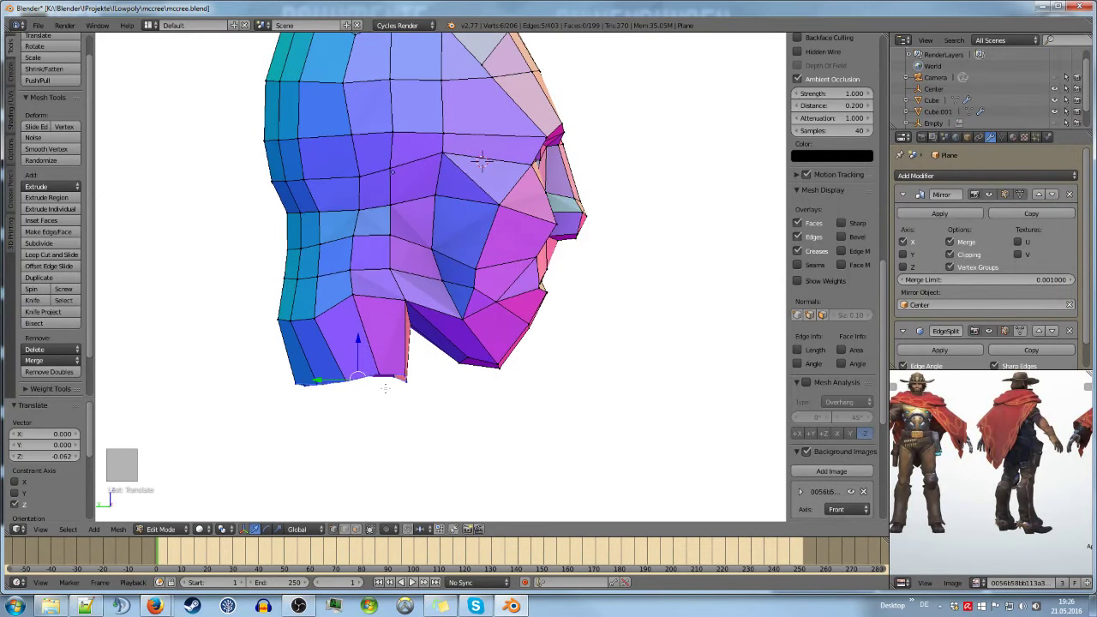
{"action": "key", "text": "KP_1"}
{"action": "key", "text": "KP_3"}
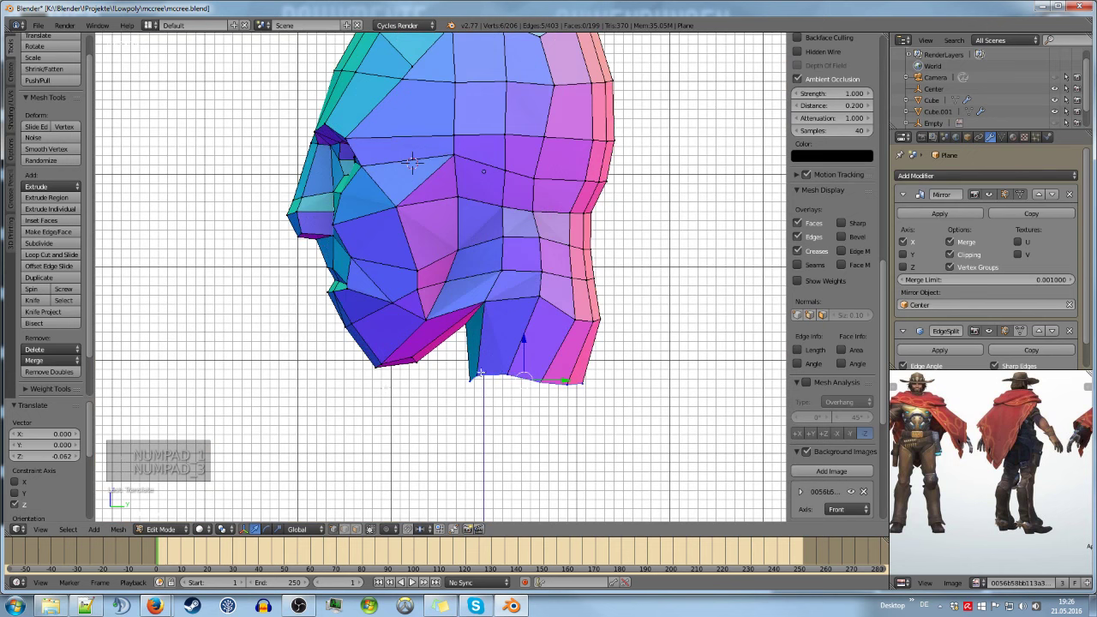
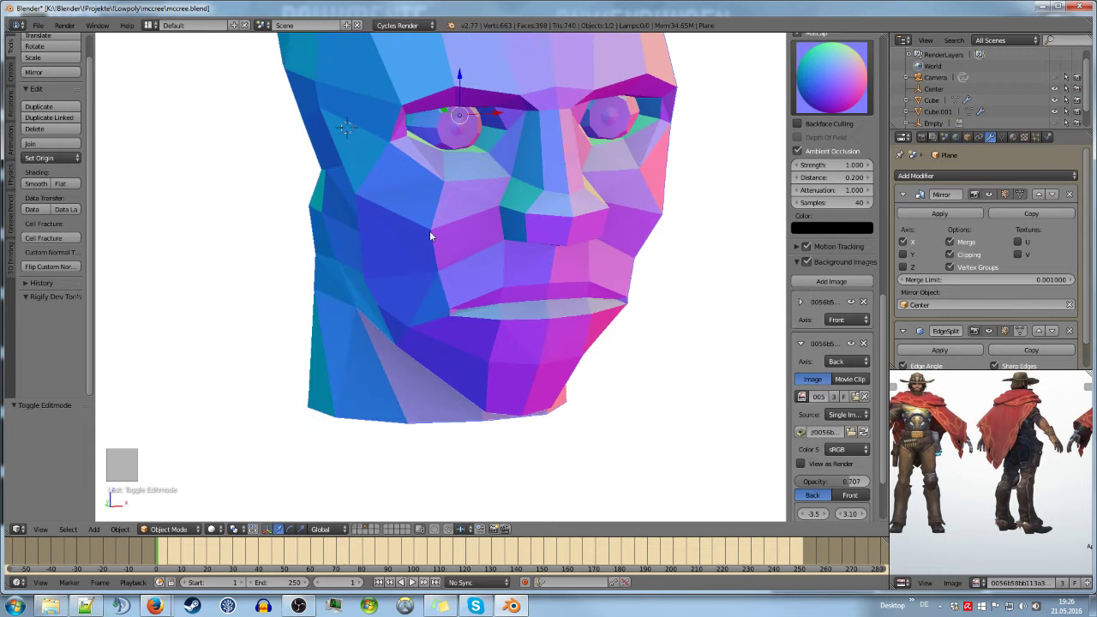
Alternate between editing the cheek, jaw and ear vertices and previewing the shaded head
{"action": "key", "text": "Tab"}
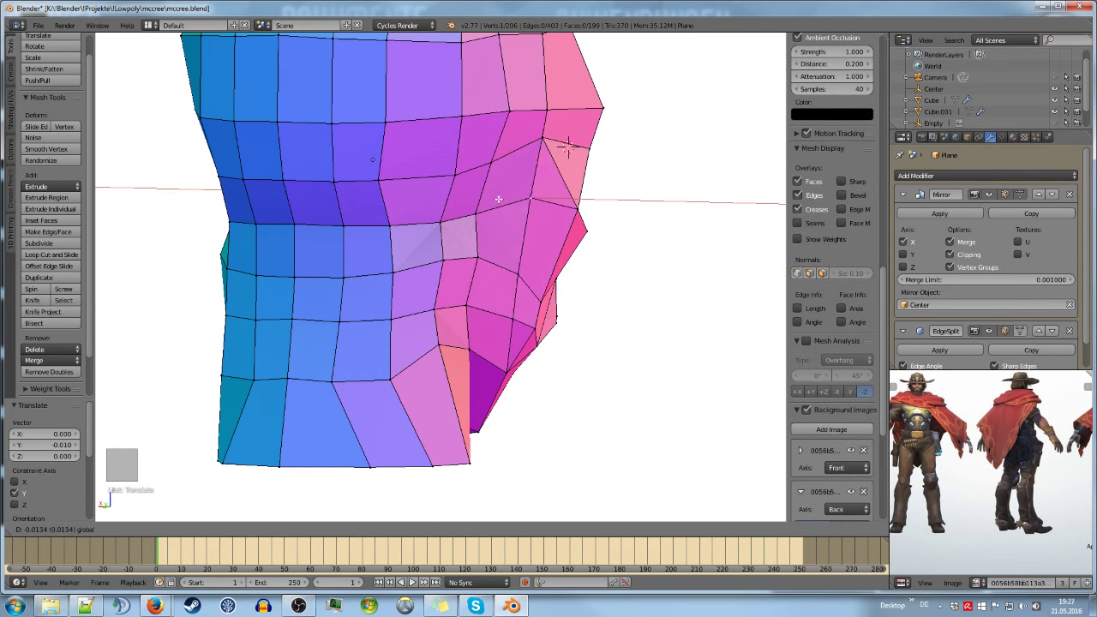
{"action": "key", "text": "Tab"}
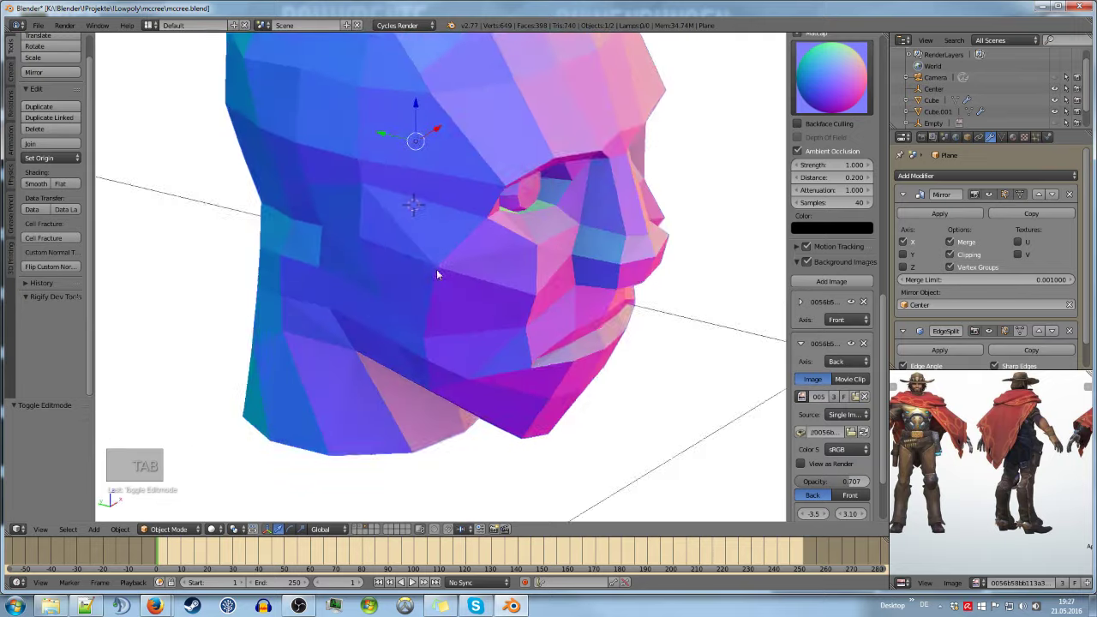
{"action": "key", "text": "Tab"}
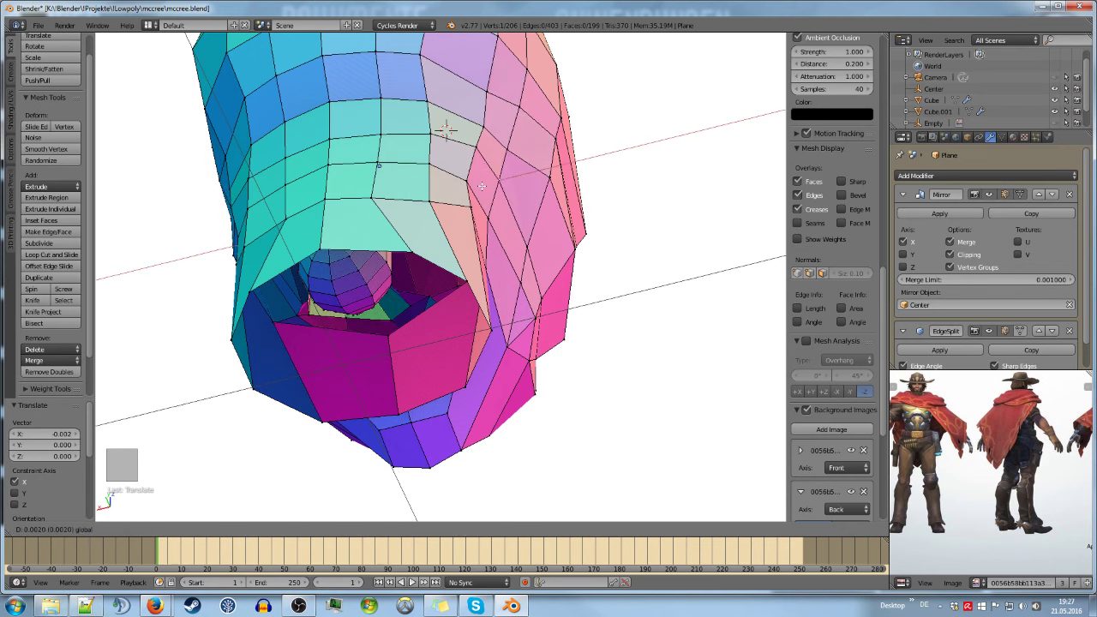
{"action": "key", "text": "Tab"}
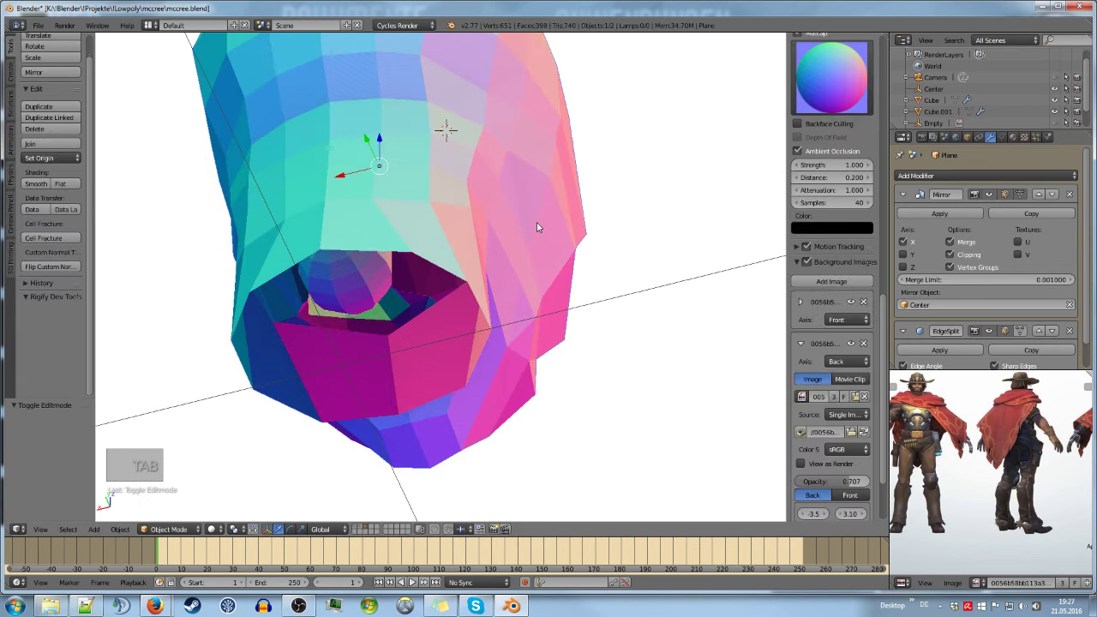
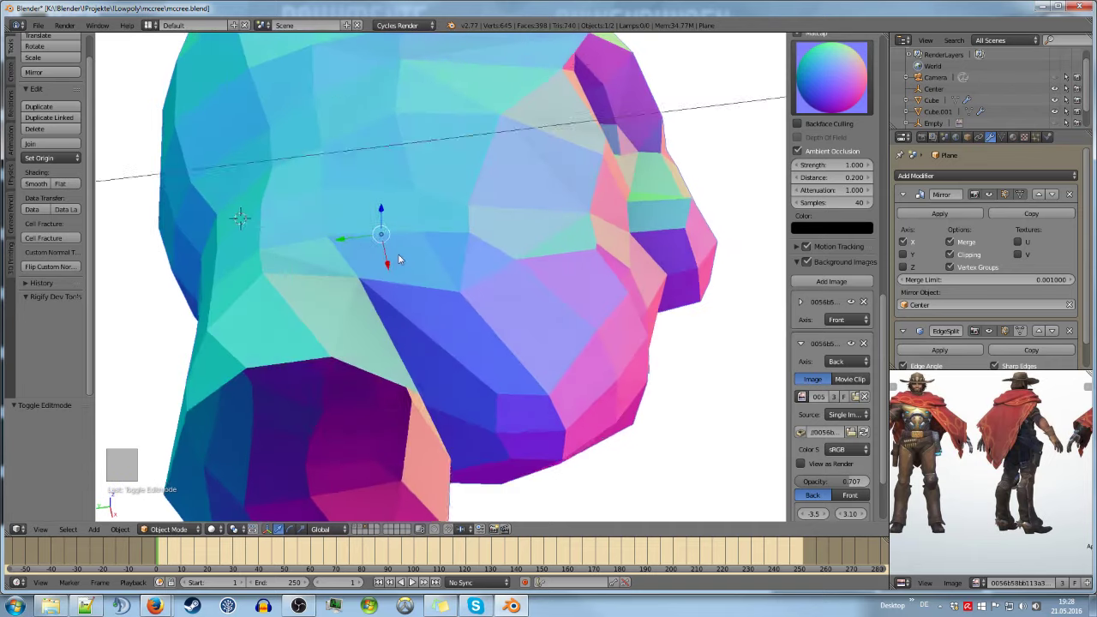
Shift more side vertices of the head, toggling out of edit mode to check the face from the front
{"action": "key", "text": "Tab"}
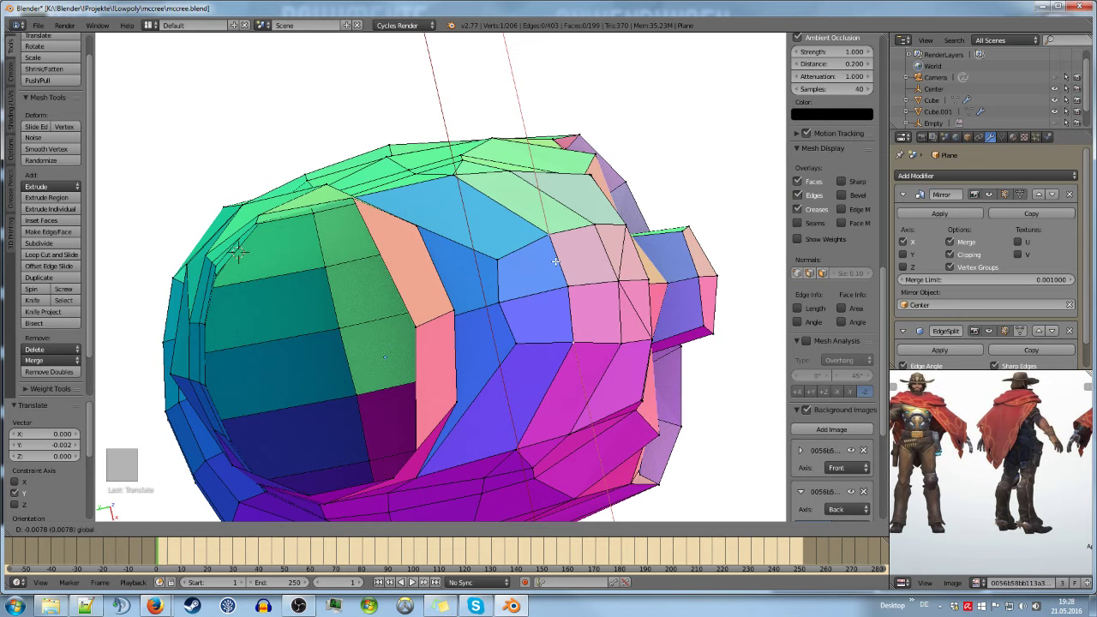
{"action": "key", "text": "Tab"}
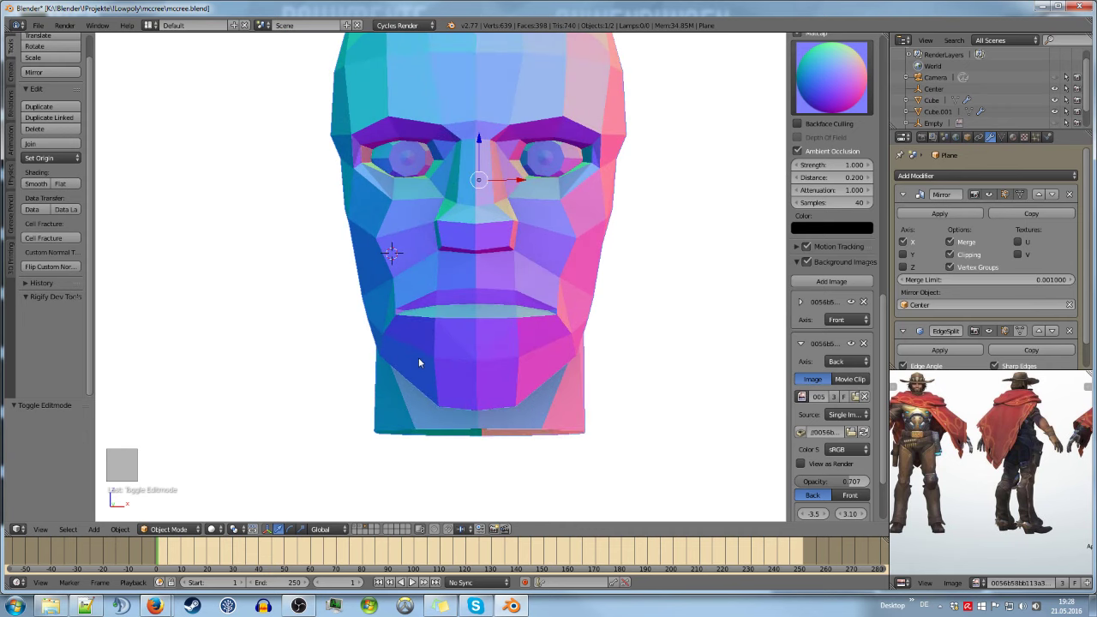
{"action": "key", "text": "Tab"}
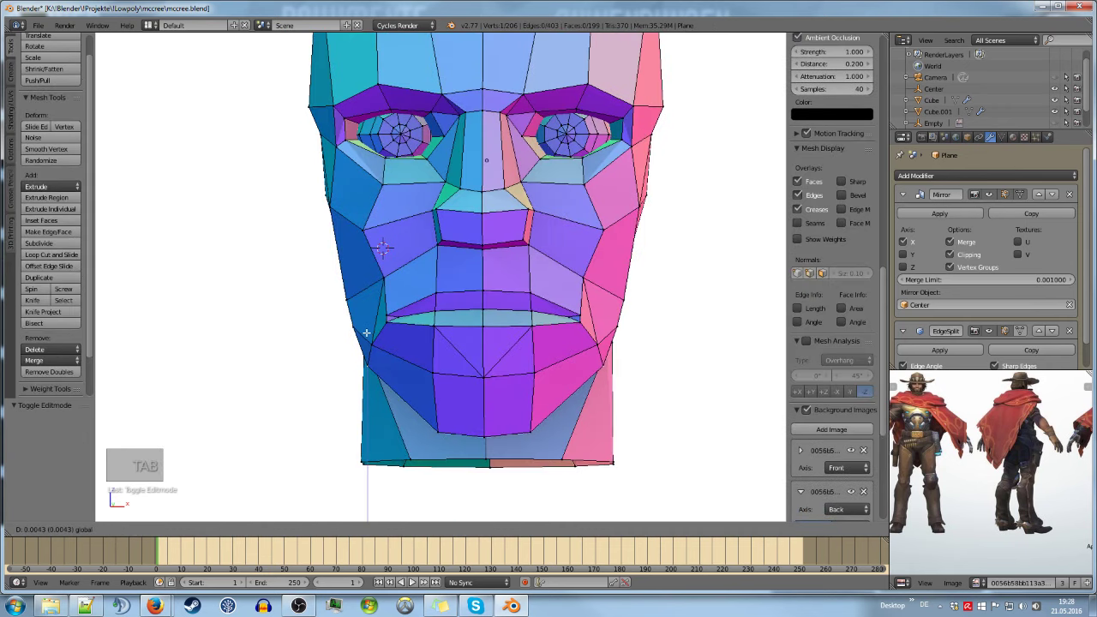
{"action": "key", "text": "Tab"}
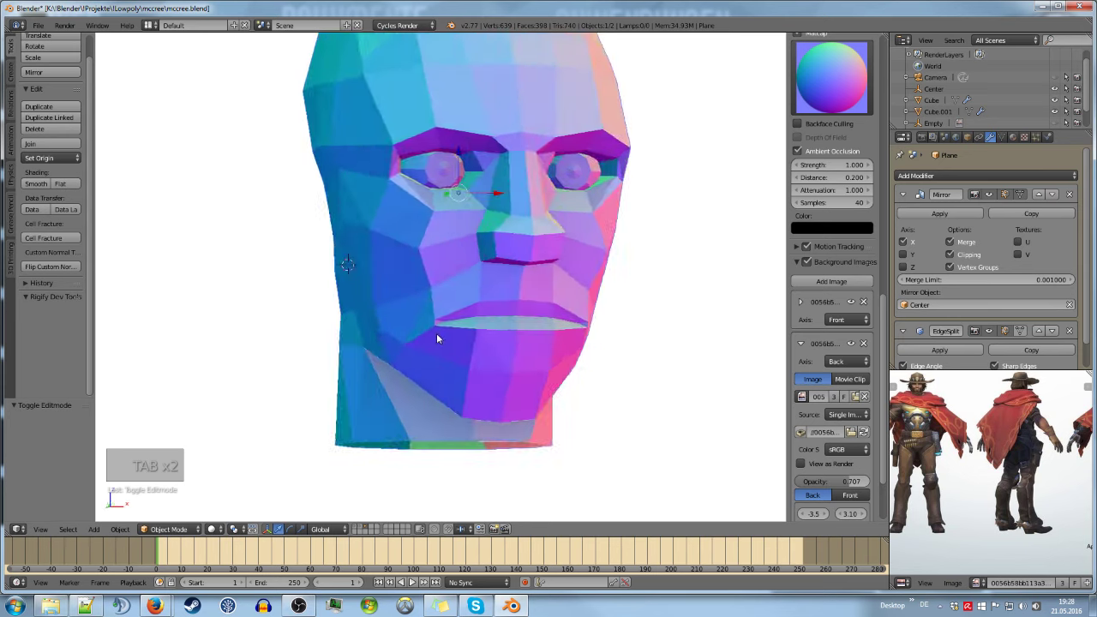
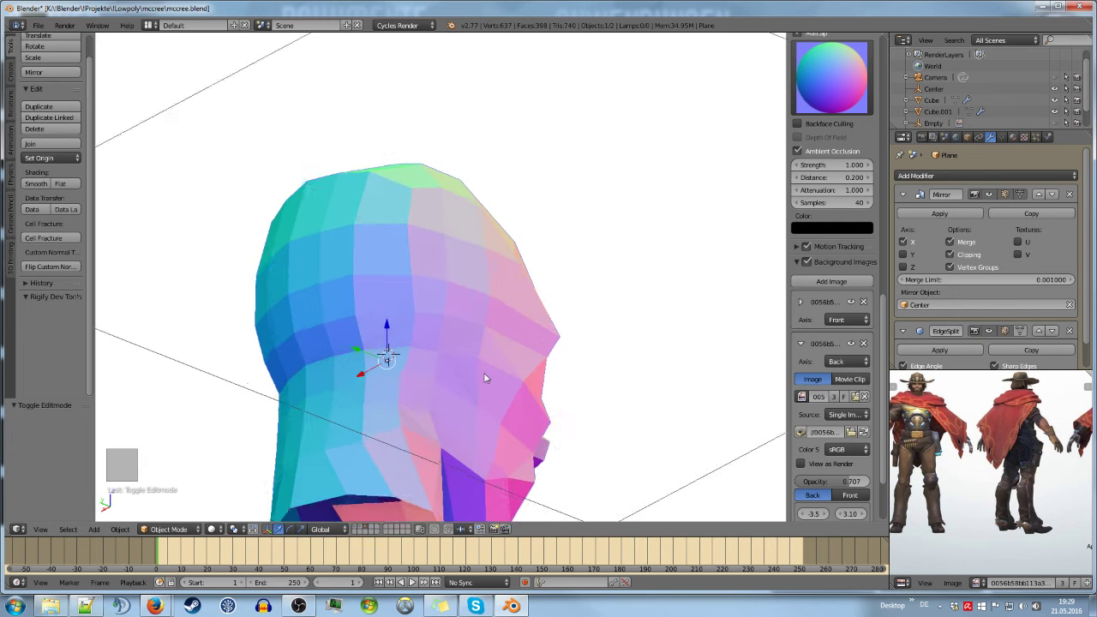
Inspect the head in edit mode, return to object mode, deselect everything and save the file
{"action": "key", "text": "Tab"}
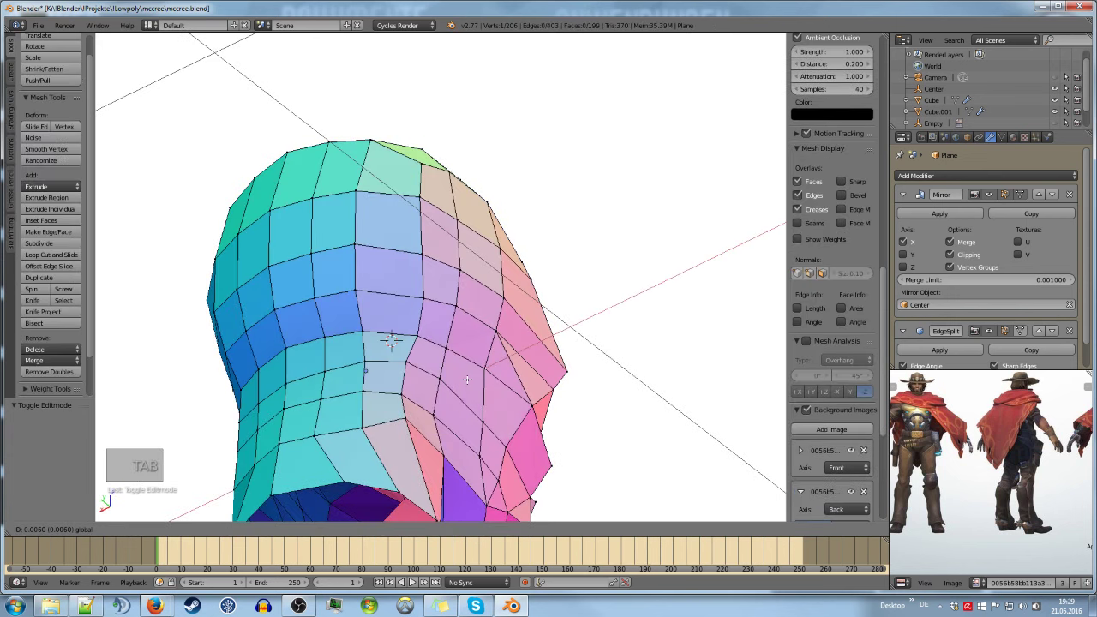
{"action": "key", "text": "Tab"}
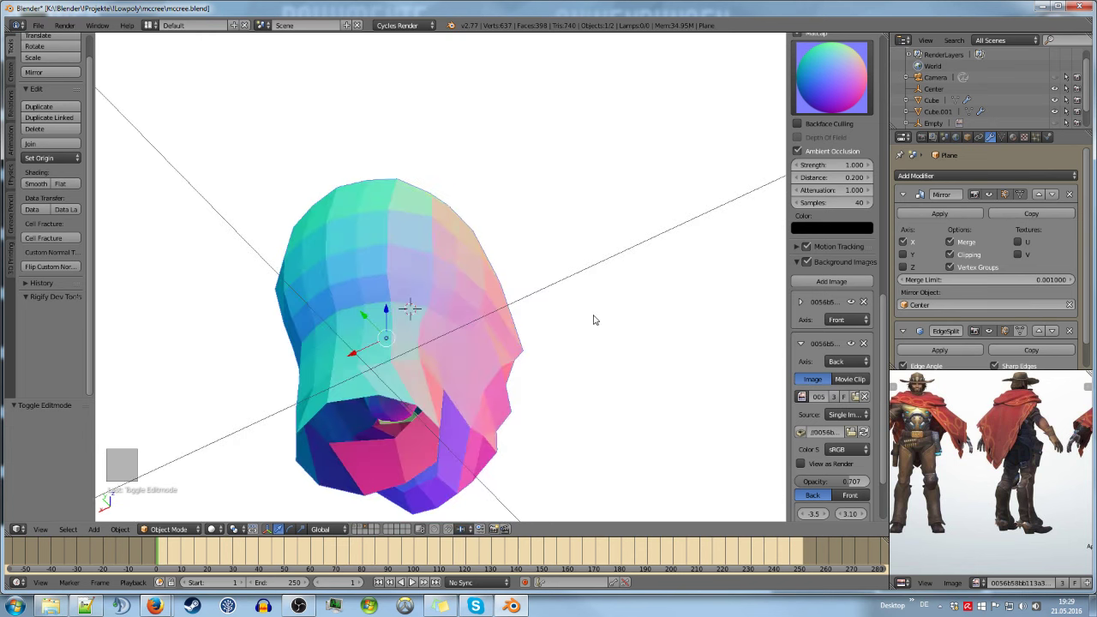
{"action": "key", "text": "a"}
{"action": "key", "text": "ctrl+s"}
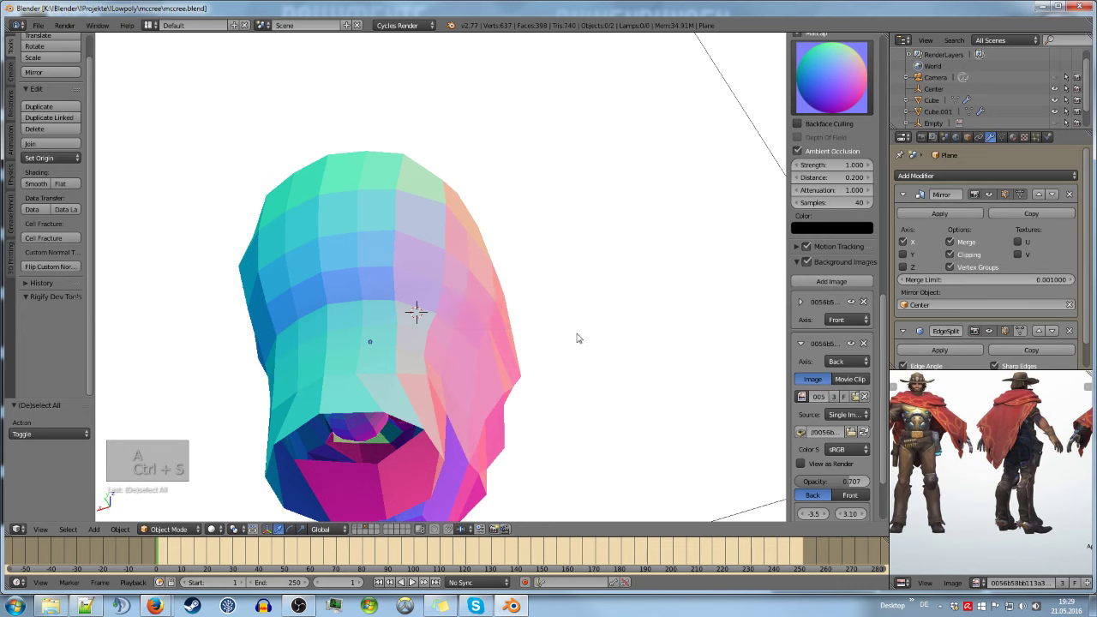
Look through the camera at the scene, then briefly edit the head and return to object mode with the full body shown
{"action": "key", "text": "KP_0"}
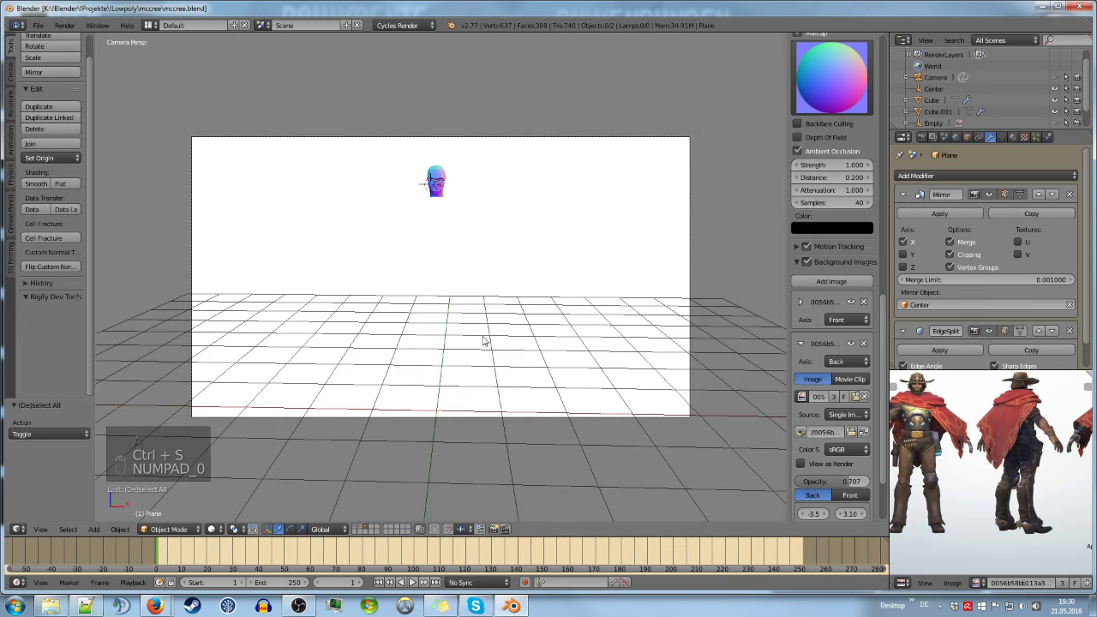
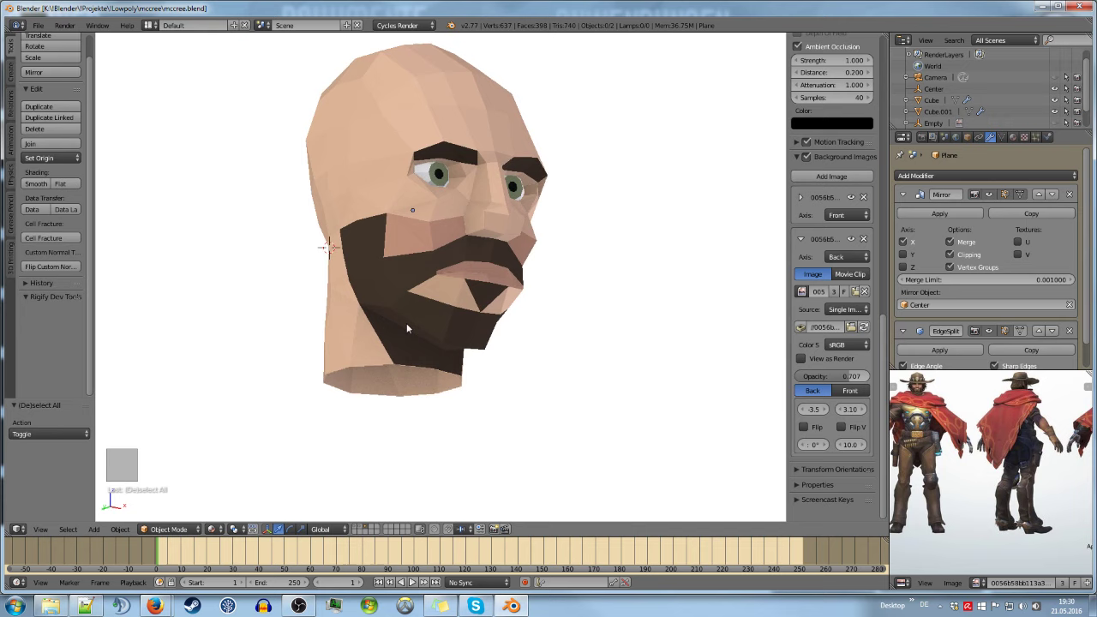
{"action": "key", "text": "Tab"}
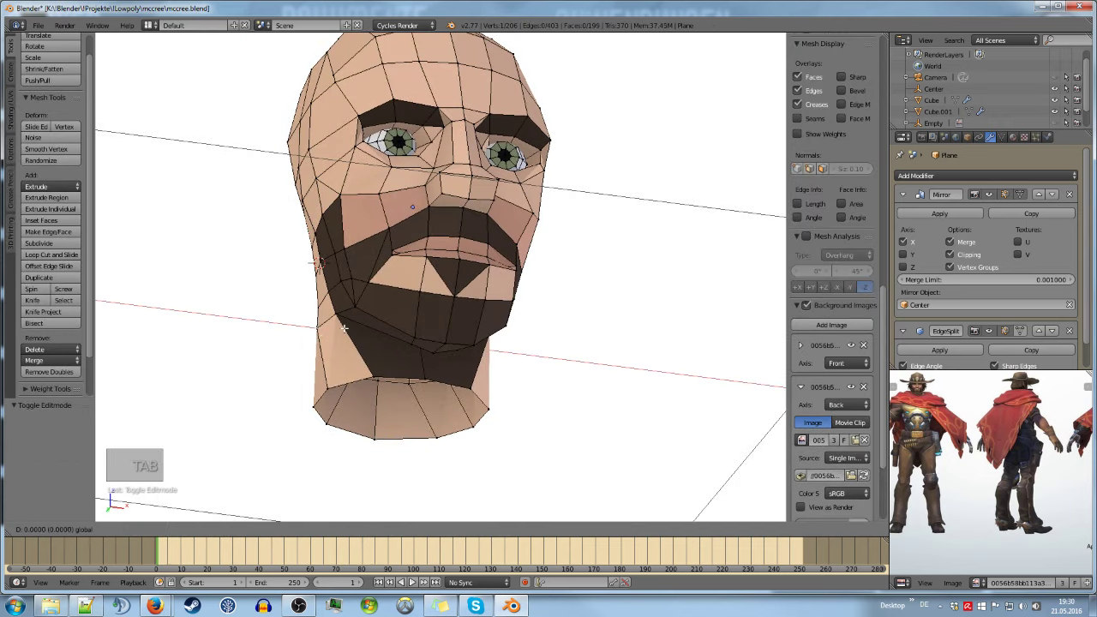
{"action": "key", "text": "Tab"}
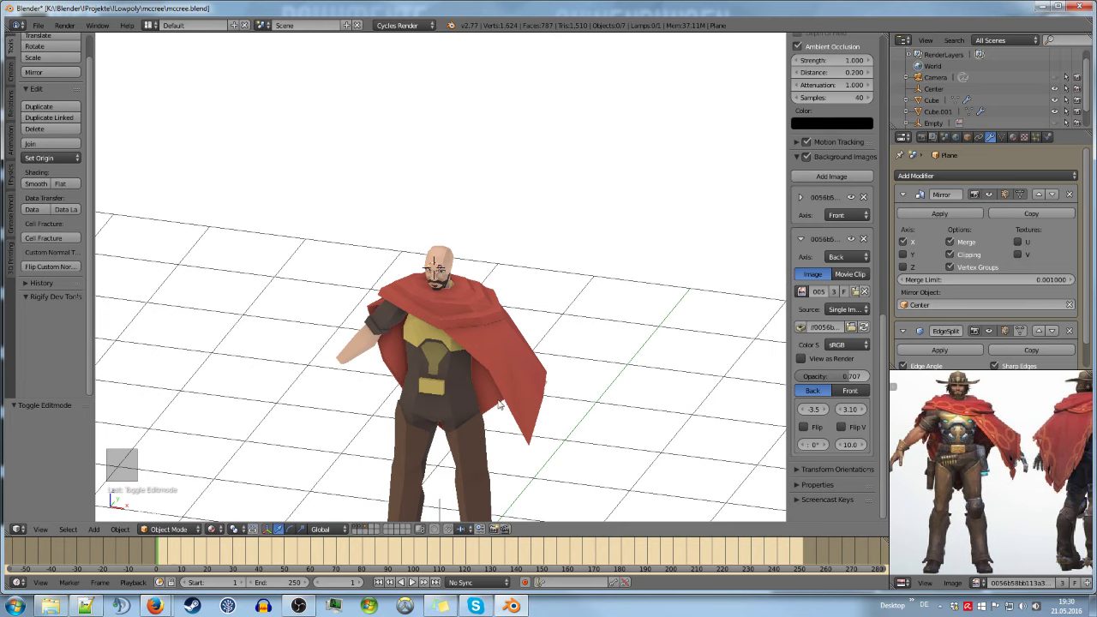
Switch to orthographic view so the whole figure lines up over the reference image
{"action": "key", "text": "KP_5"}
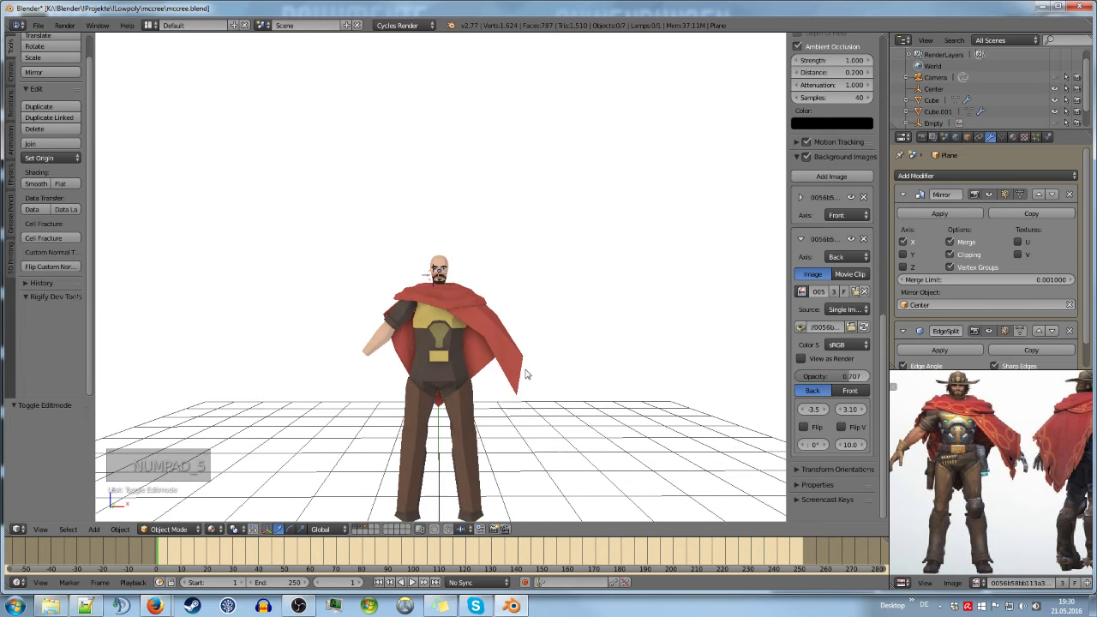
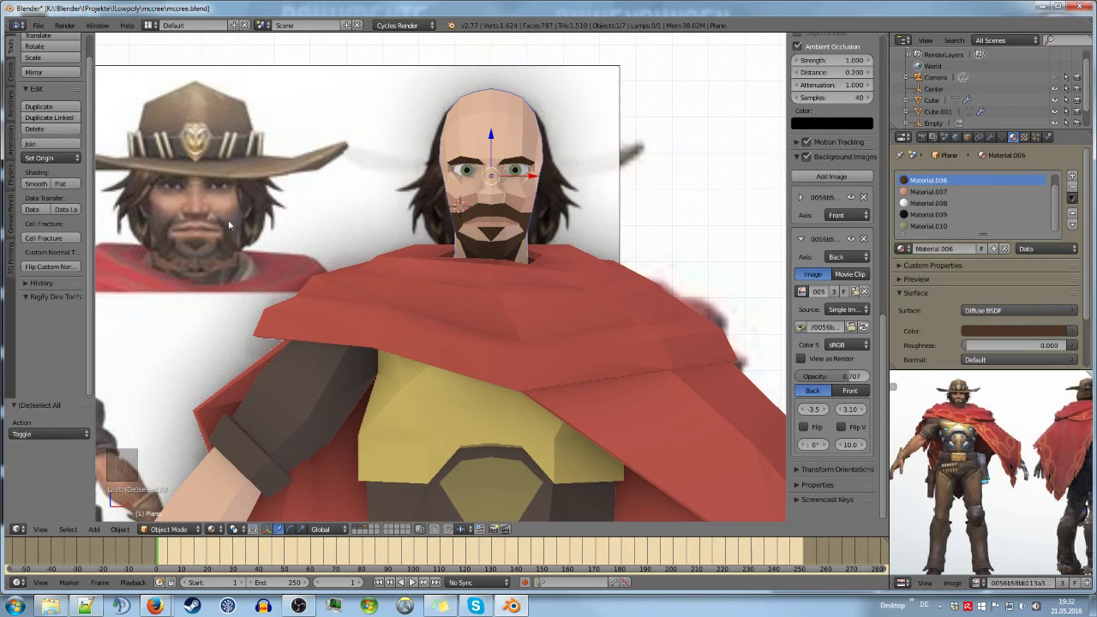
Edit the head mesh, undo an accidental moustache stretch, and resume editing the jaw
{"action": "key", "text": "Tab"}
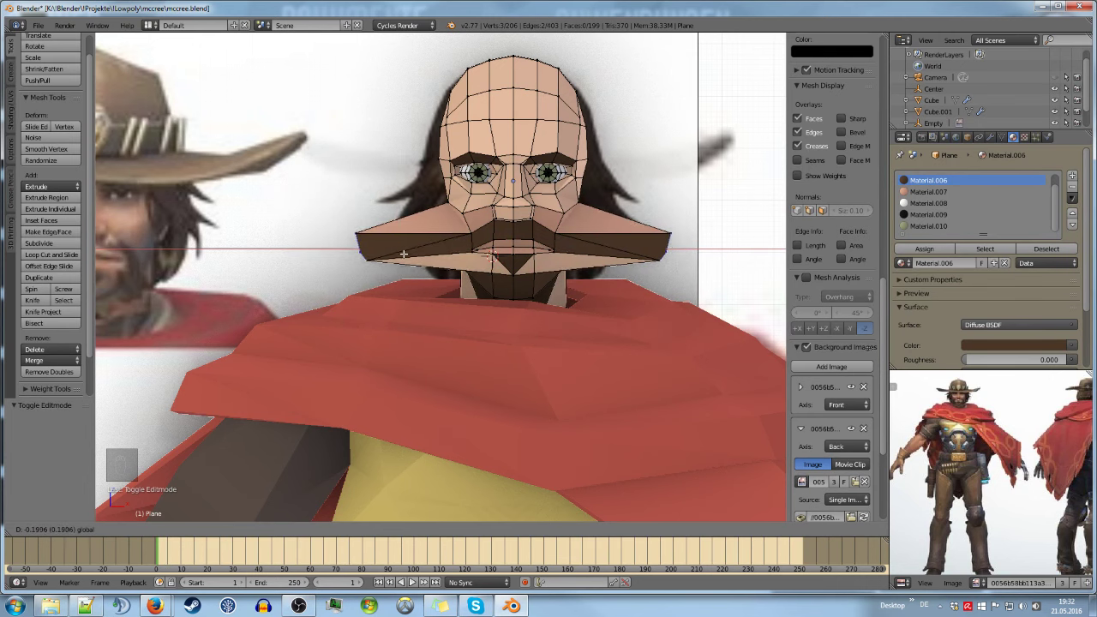
{"action": "key", "text": "Tab"}
{"action": "key", "text": "ctrl+z"}
{"action": "key", "text": "Tab"}
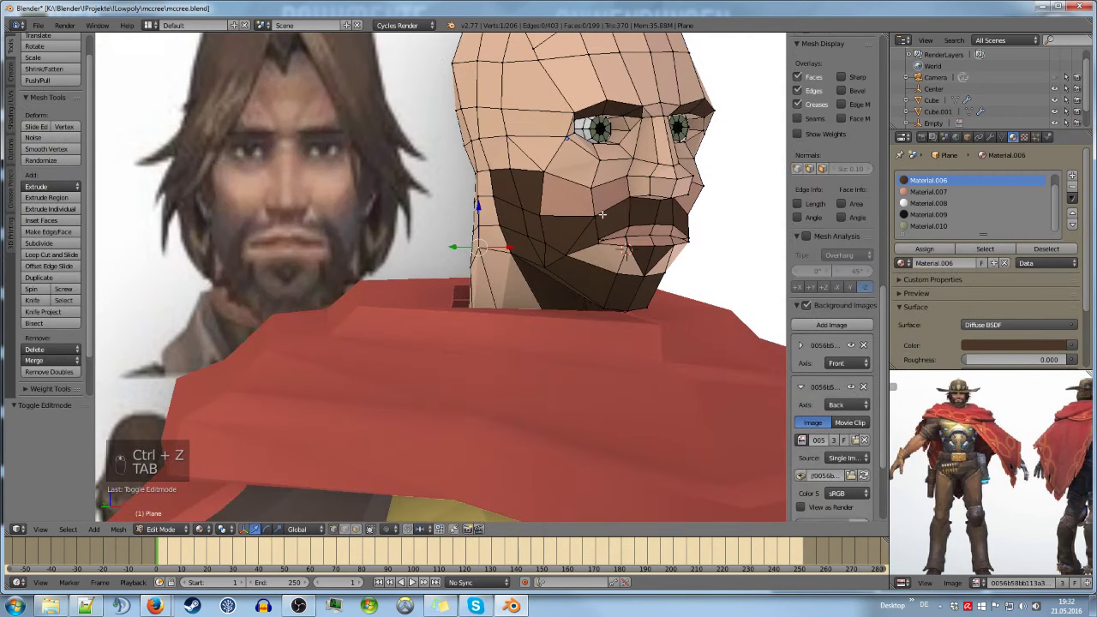
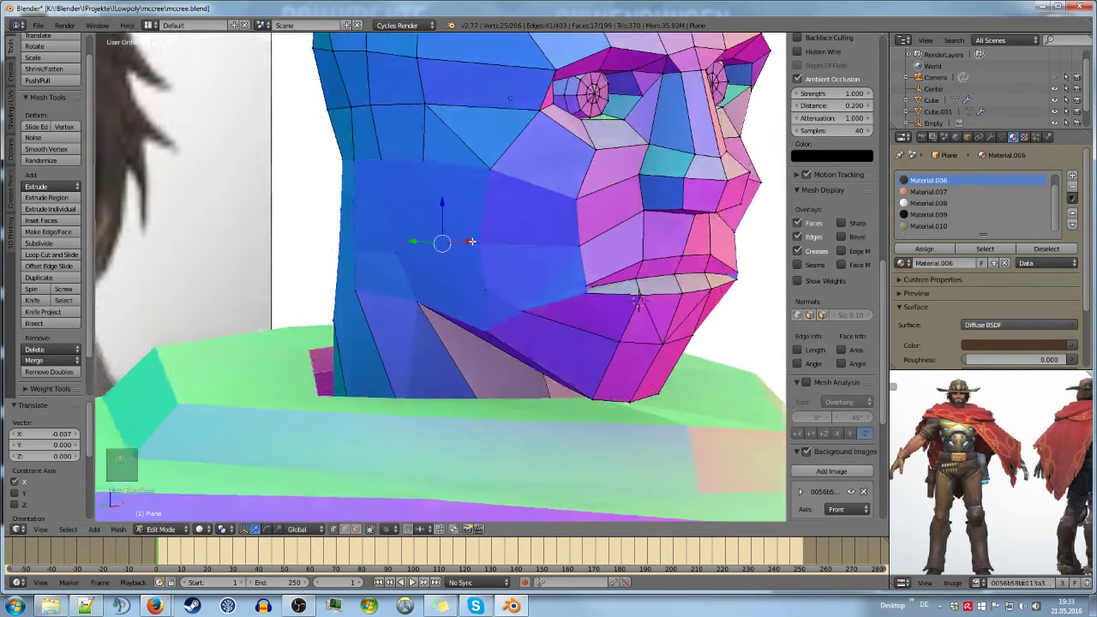
Line the head up with the reference face in front wireframe view and enter mesh editing
{"action": "key", "text": "Tab"}
{"action": "key", "text": "Tab"}
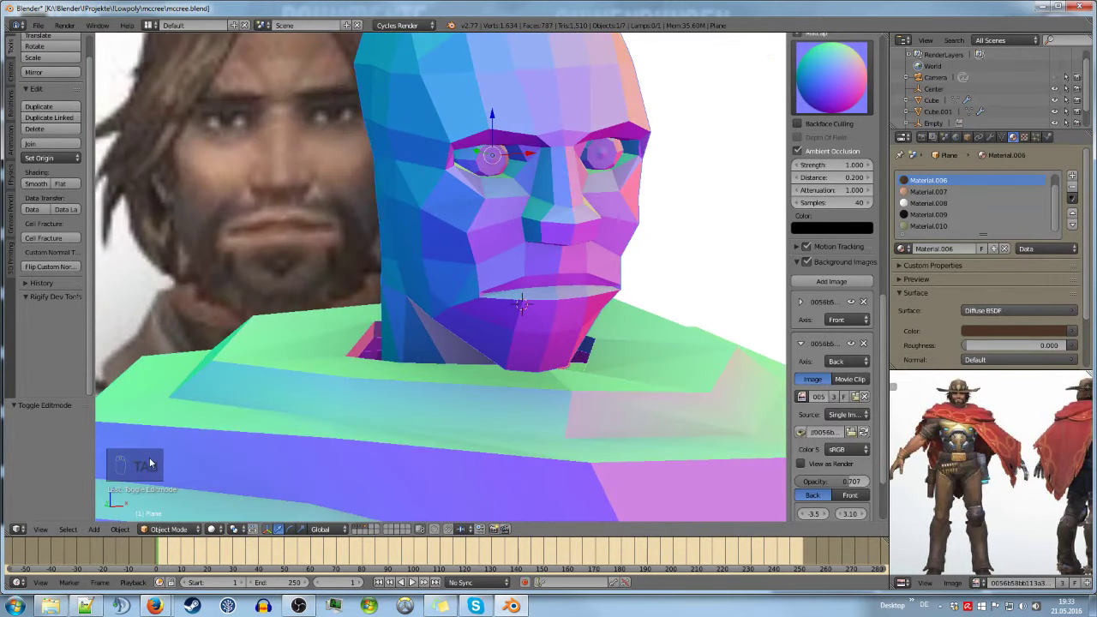
{"action": "key", "text": "KP_5"}
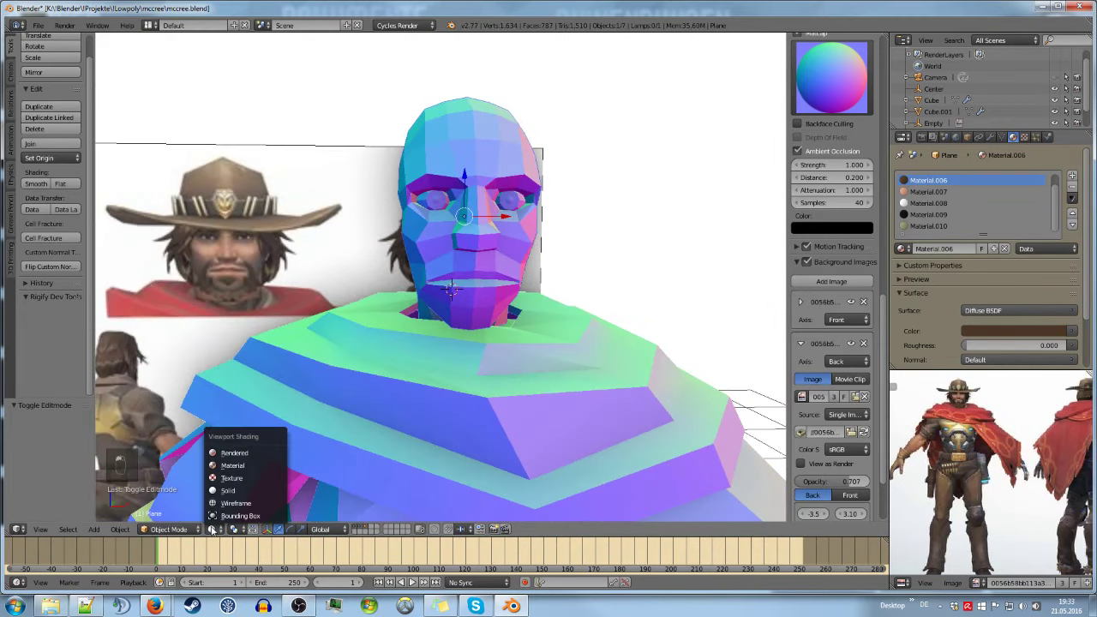
{"action": "key", "text": "KP_1"}
{"action": "key", "text": "KP_5"}
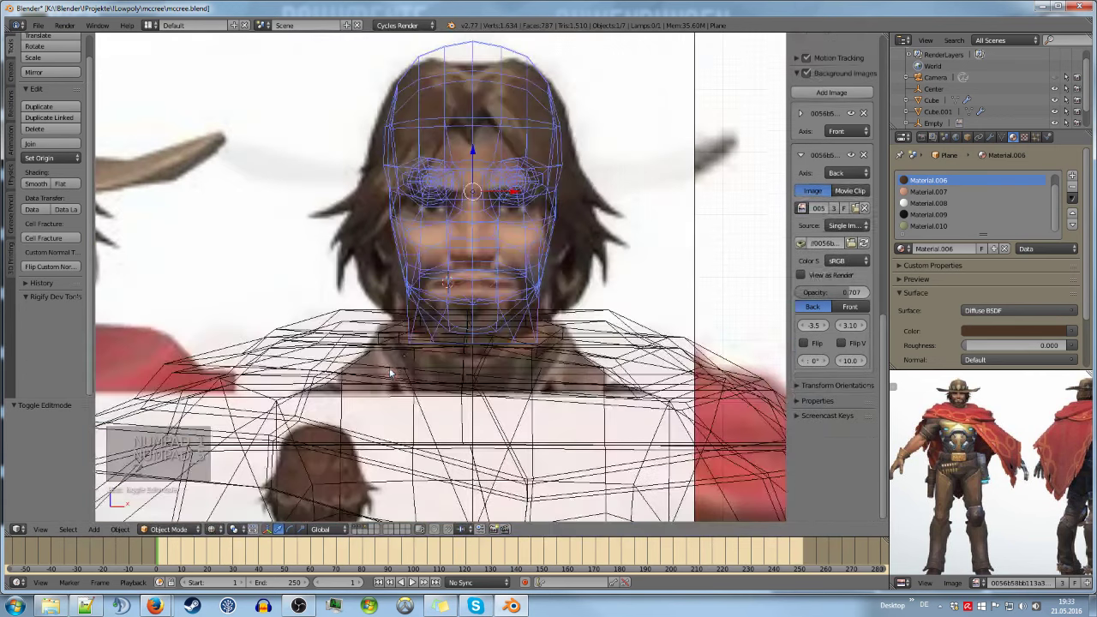
{"action": "key", "text": "Tab"}
Shift the mouth-corner vertices sideways to match the reference lips, then view from the side
{"action": "key", "text": "a"}
{"action": "key", "text": "z"}
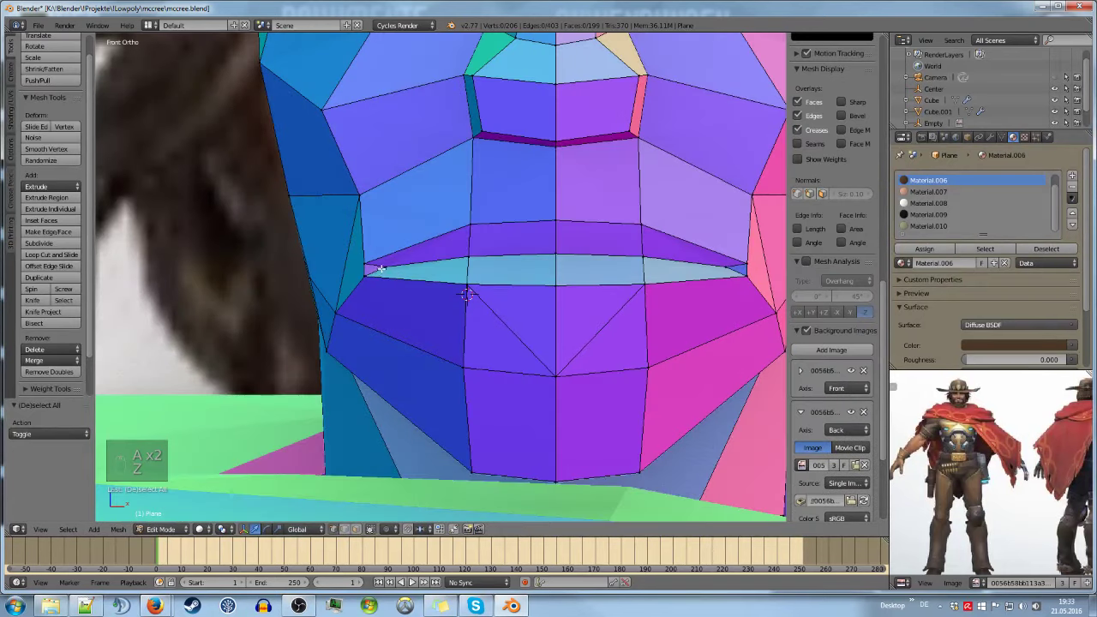
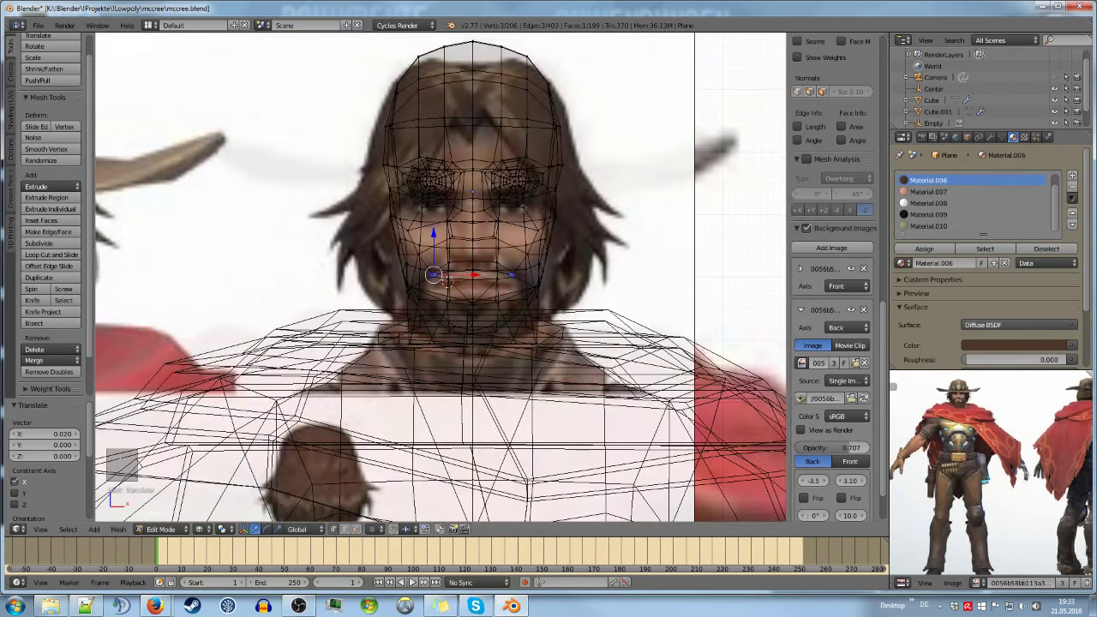
{"action": "key", "text": "Tab"}
{"action": "key", "text": "z"}
{"action": "key", "text": "Tab"}
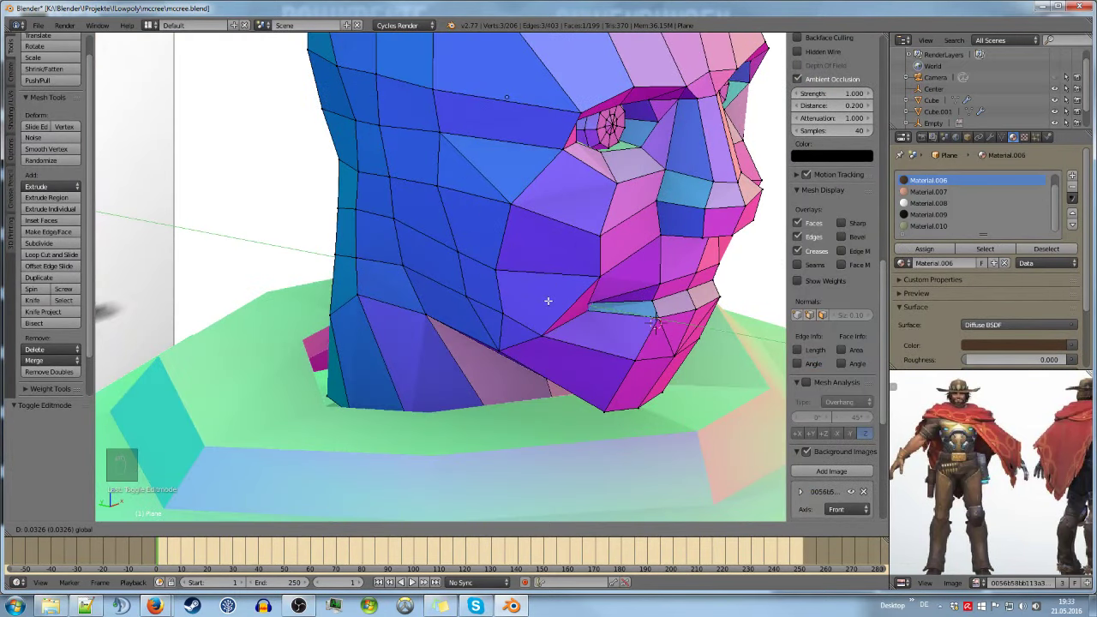
Push the lip-slit vertices deeper into the face in profile, checking the result out of edit mode
{"action": "key", "text": "Tab"}
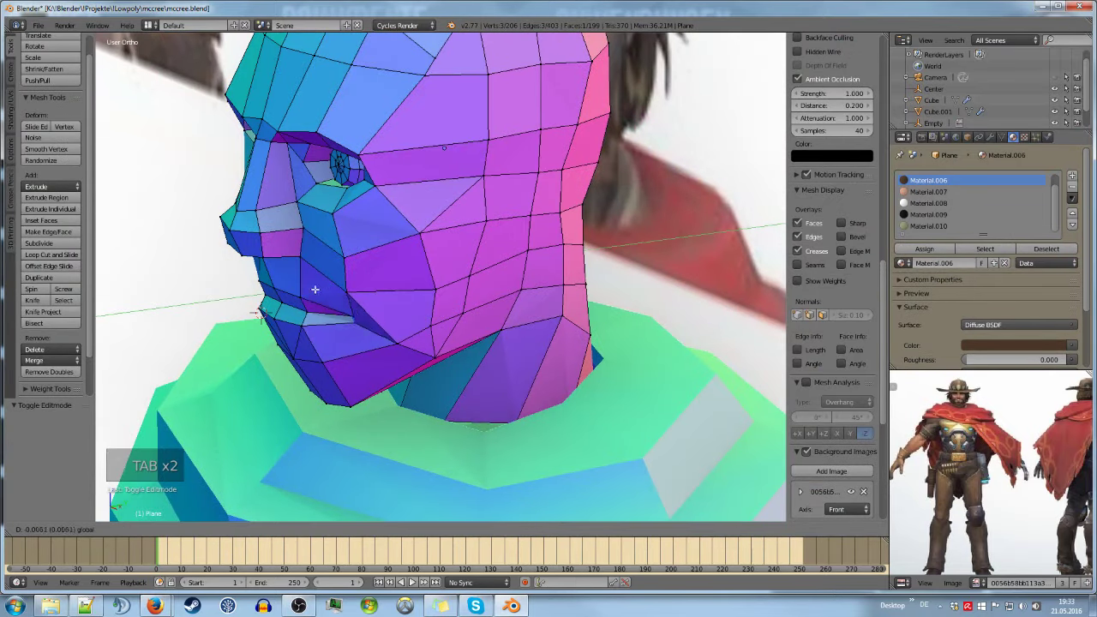
{"action": "key", "text": "Tab"}
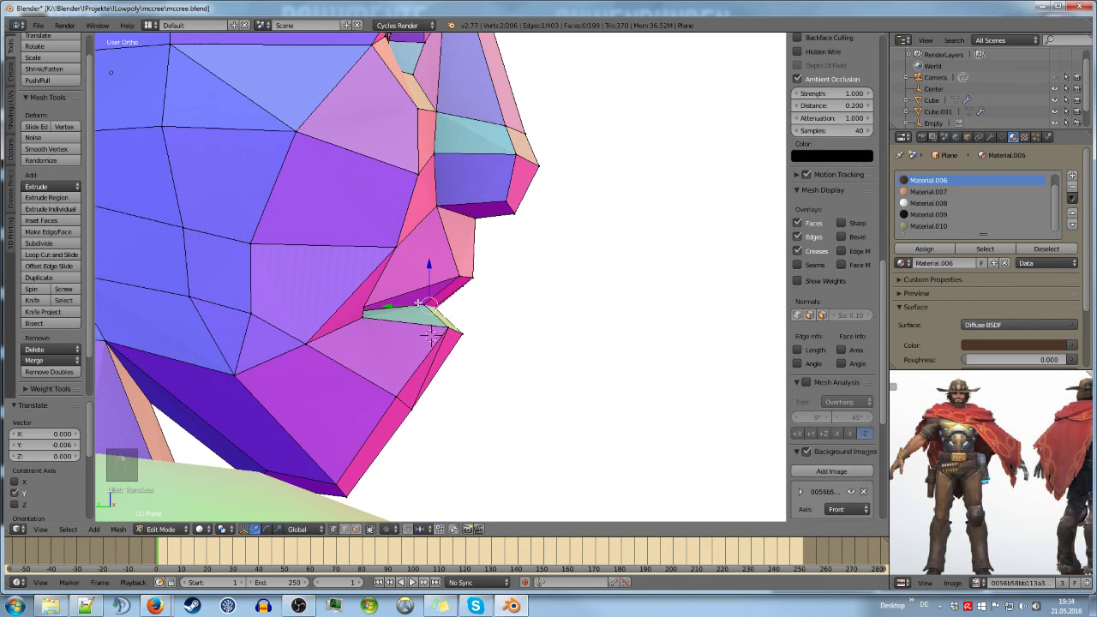
{"action": "key", "text": "Tab"}
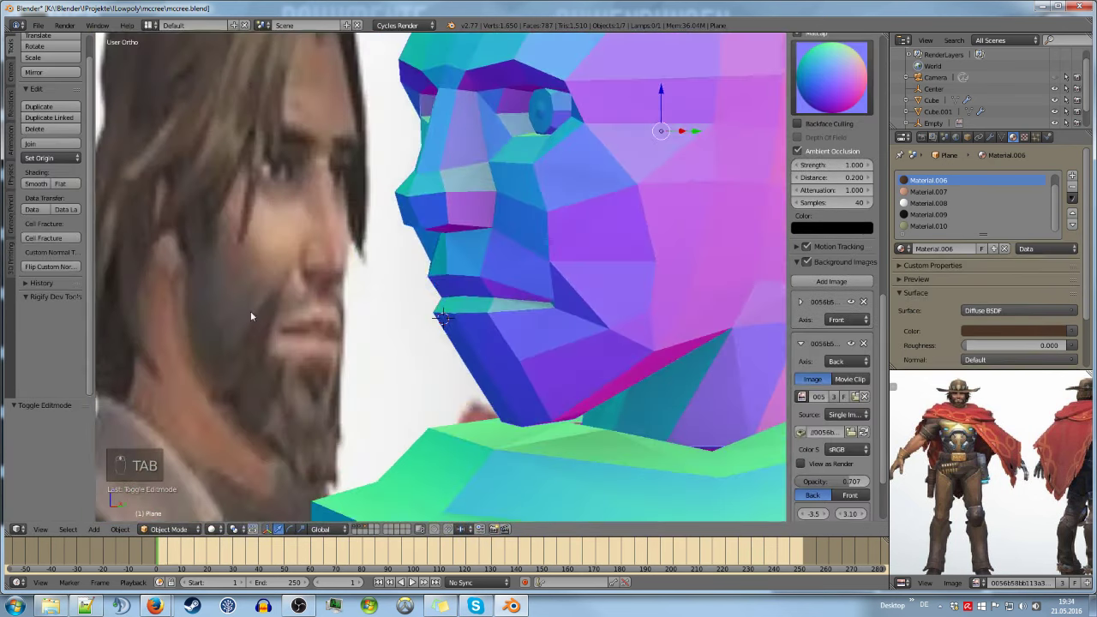
{"action": "key", "text": "Tab"}
{"action": "key", "text": "a"}
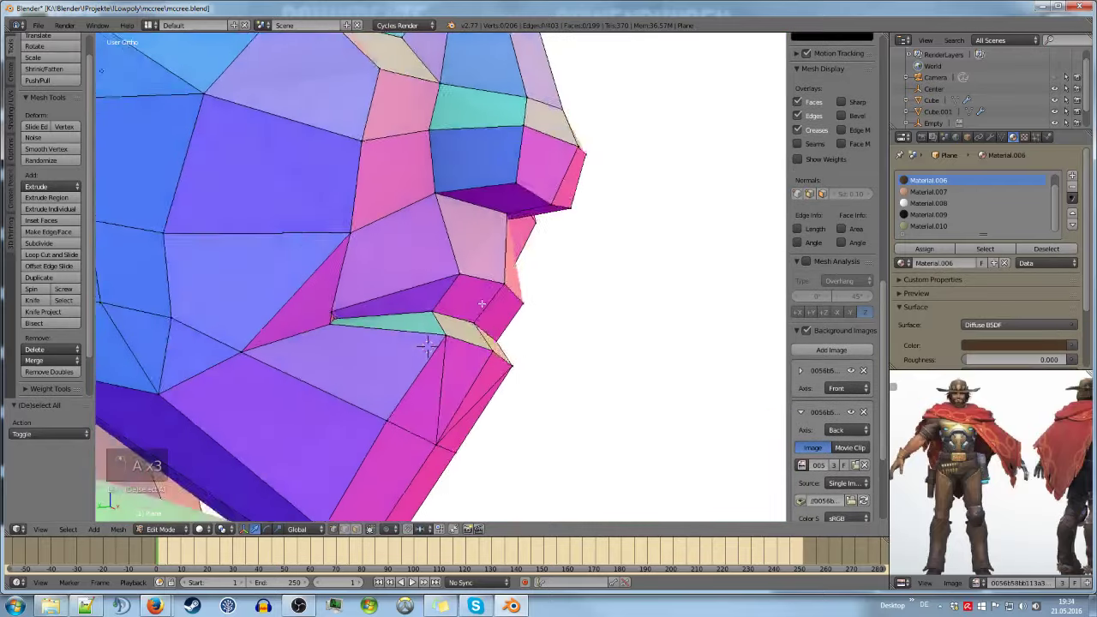
{"action": "key", "text": "c"}
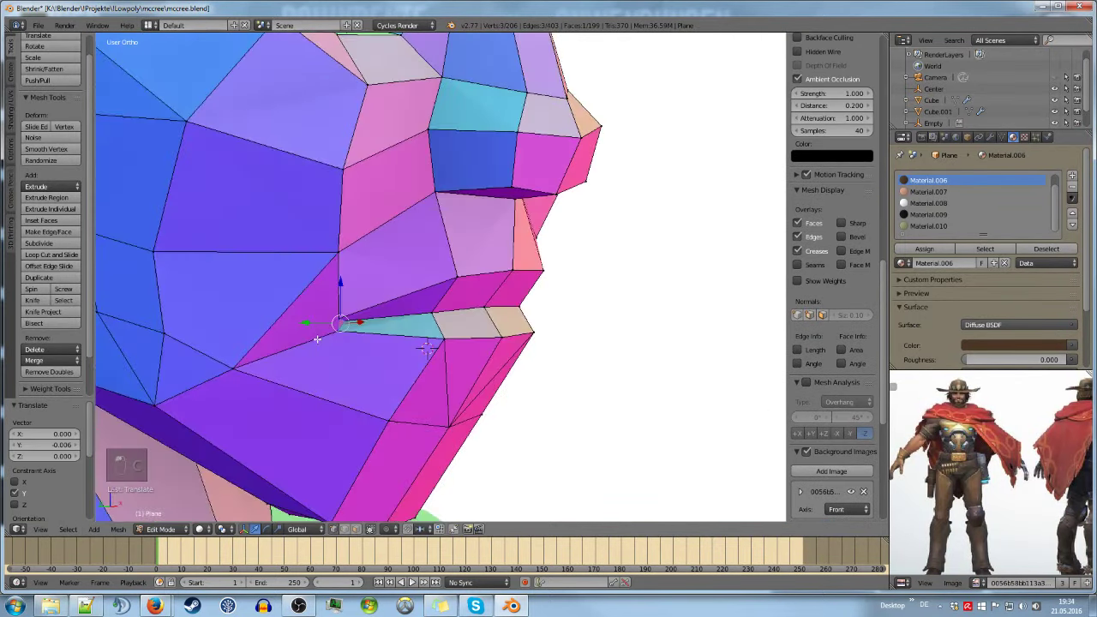
{"action": "key", "text": "Tab"}
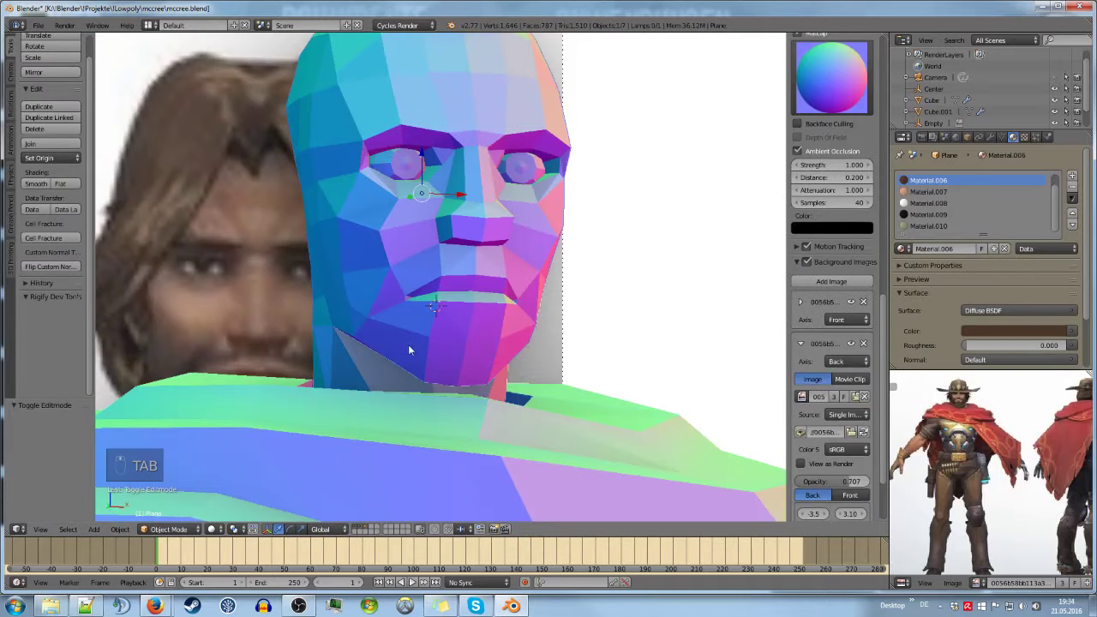
Nudge the side brow vertices from behind the head, reducing it by four vertices, and save
{"action": "key", "text": "KP_5"}
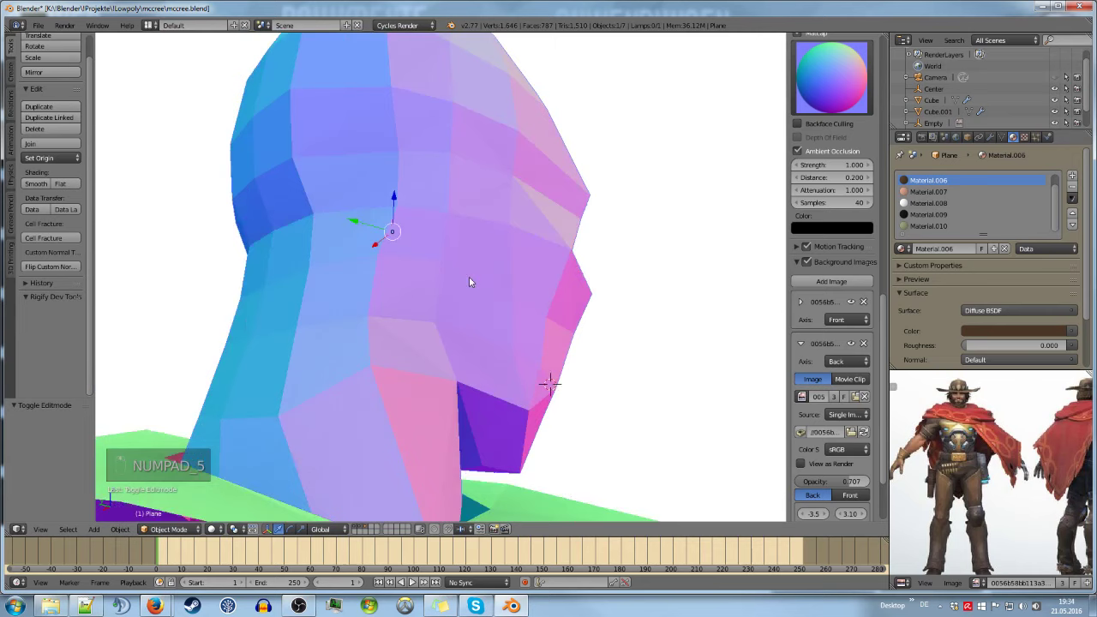
{"action": "key", "text": "Tab"}
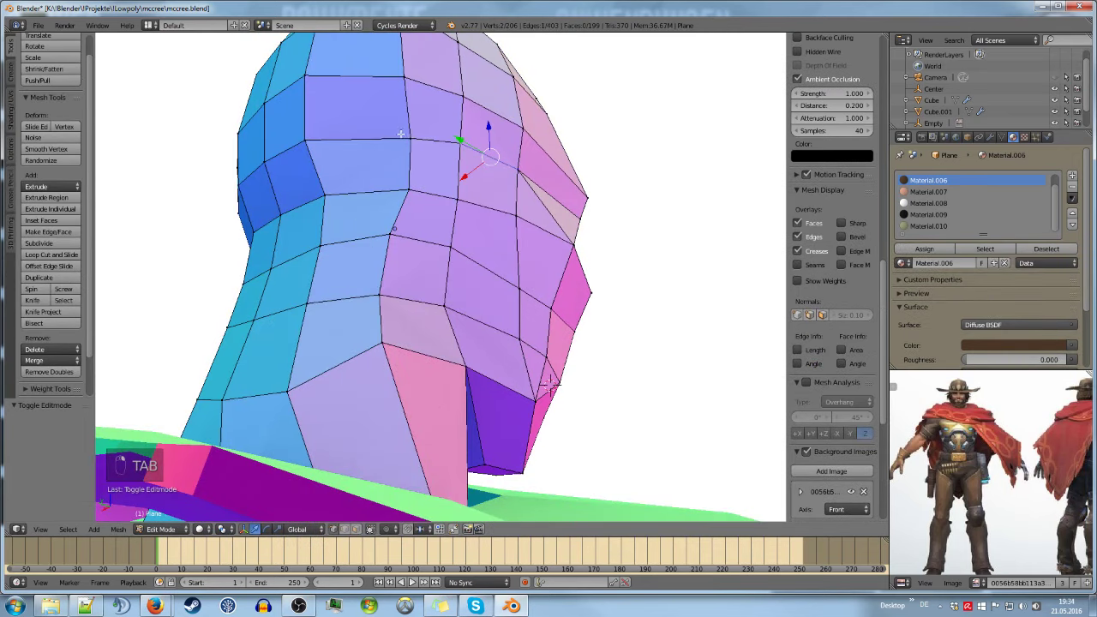
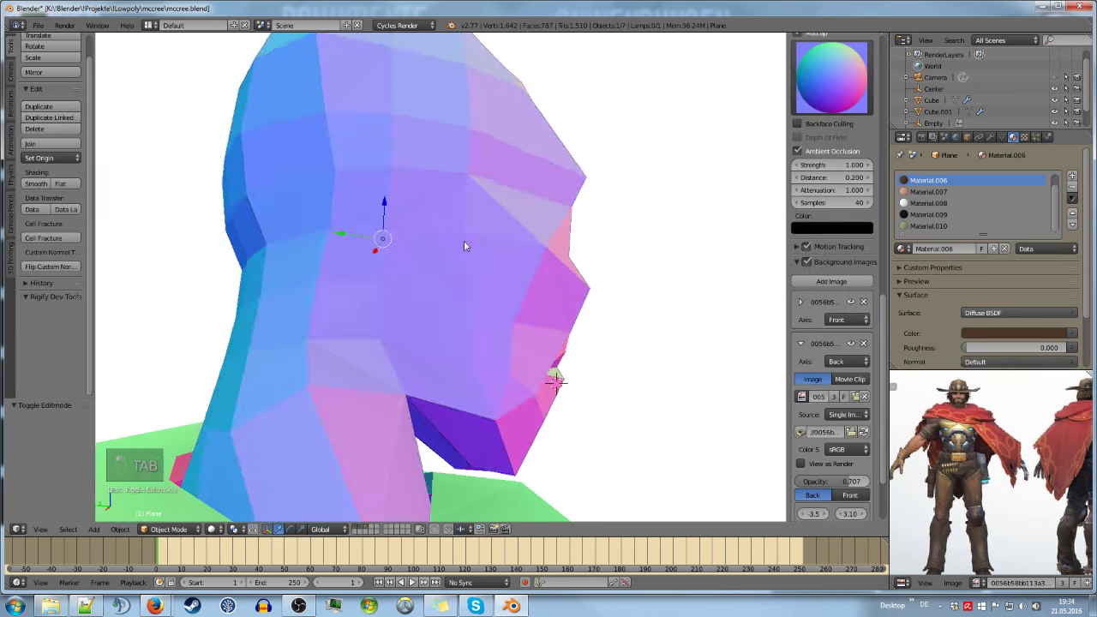
{"action": "key", "text": "a"}
{"action": "key", "text": "ctrl+s"}
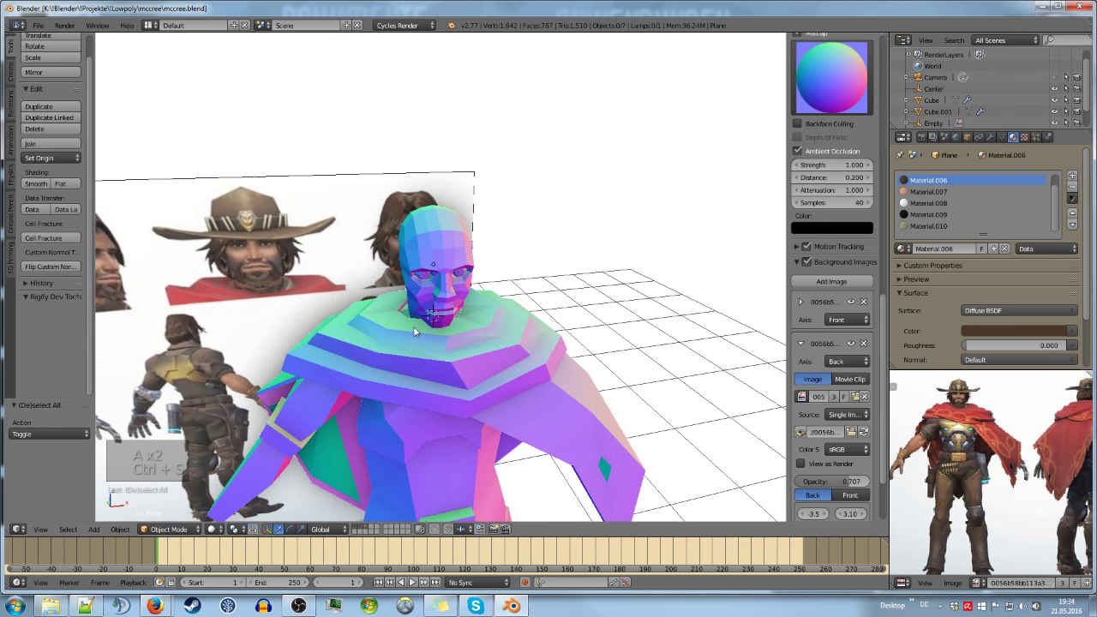
Check the head from the front against the reference and save the file
{"action": "key", "text": "KP_1"}
{"action": "key", "text": "KP_5"}
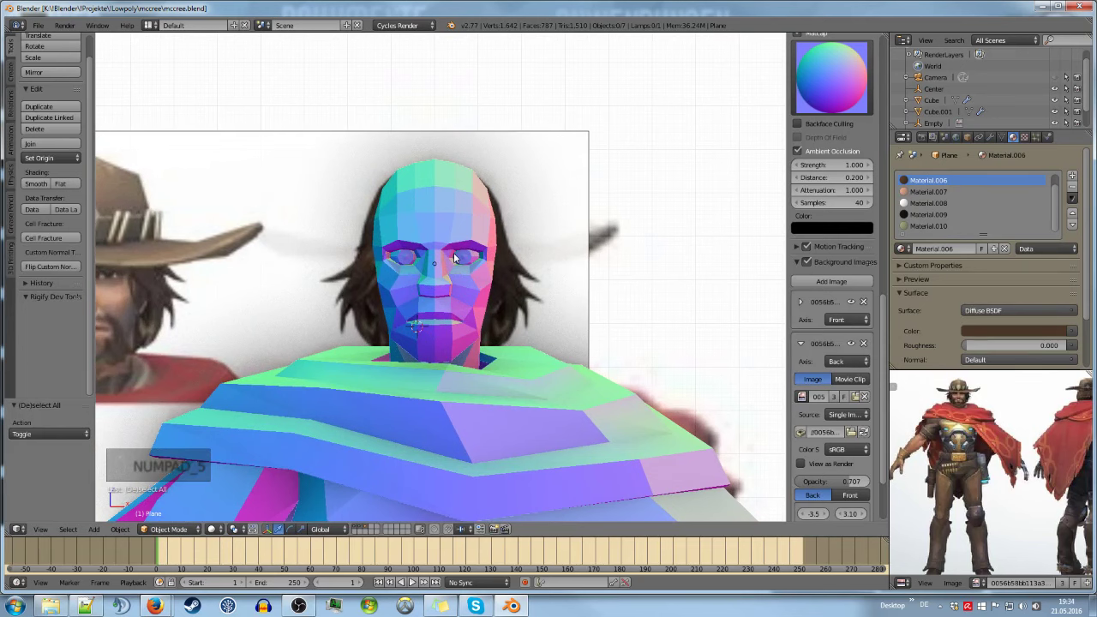
{"action": "key", "text": "ctrl+s"}
{"action": "key", "text": "KP_1"}
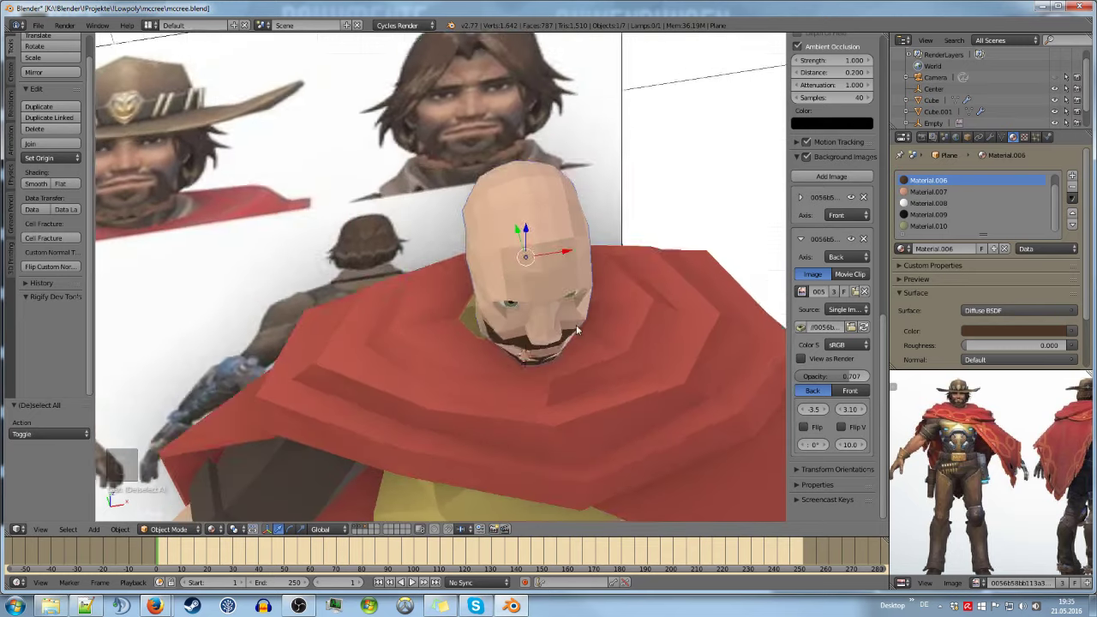
Select the top-of-head faces in wireframe to build the skull cap piece
{"action": "key", "text": "Tab"}
{"action": "key", "text": "a"}
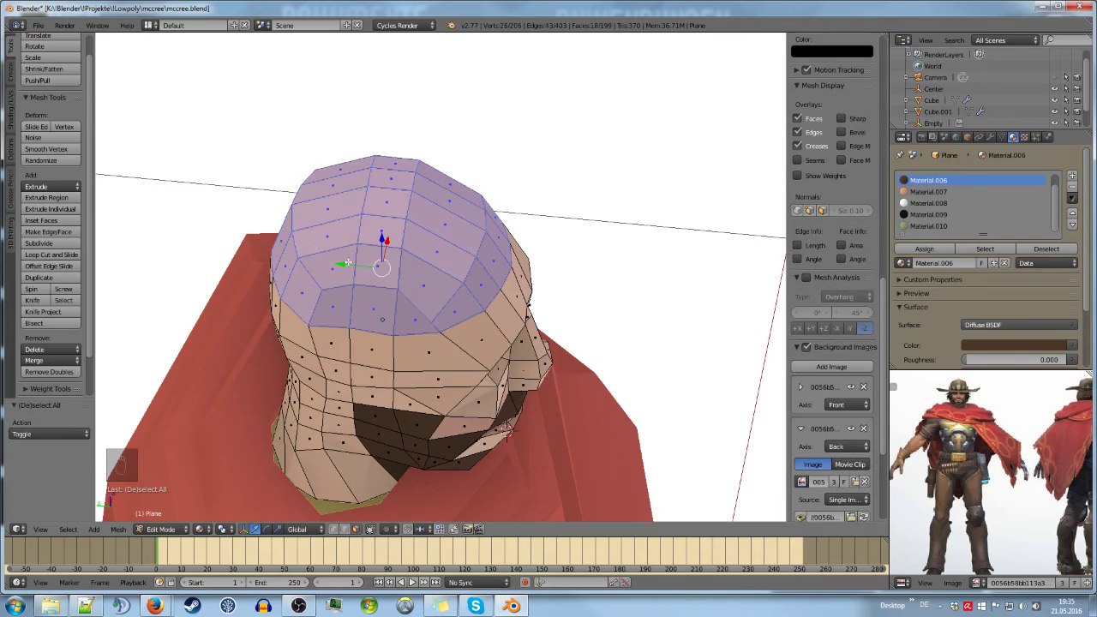
{"action": "key", "text": "KP_1"}
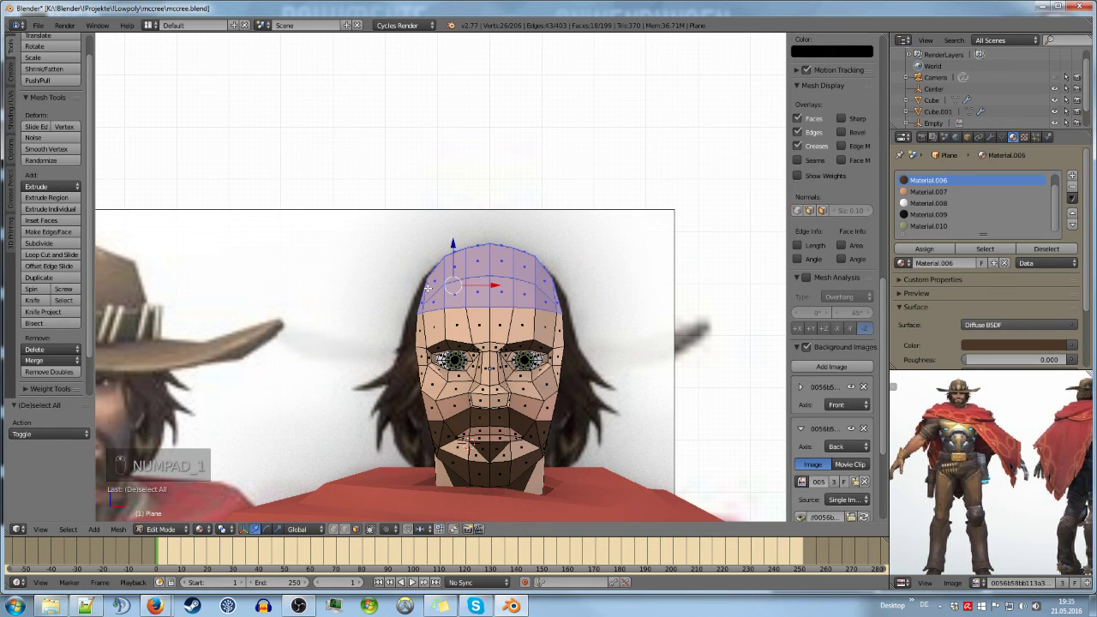
{"action": "key", "text": "z"}
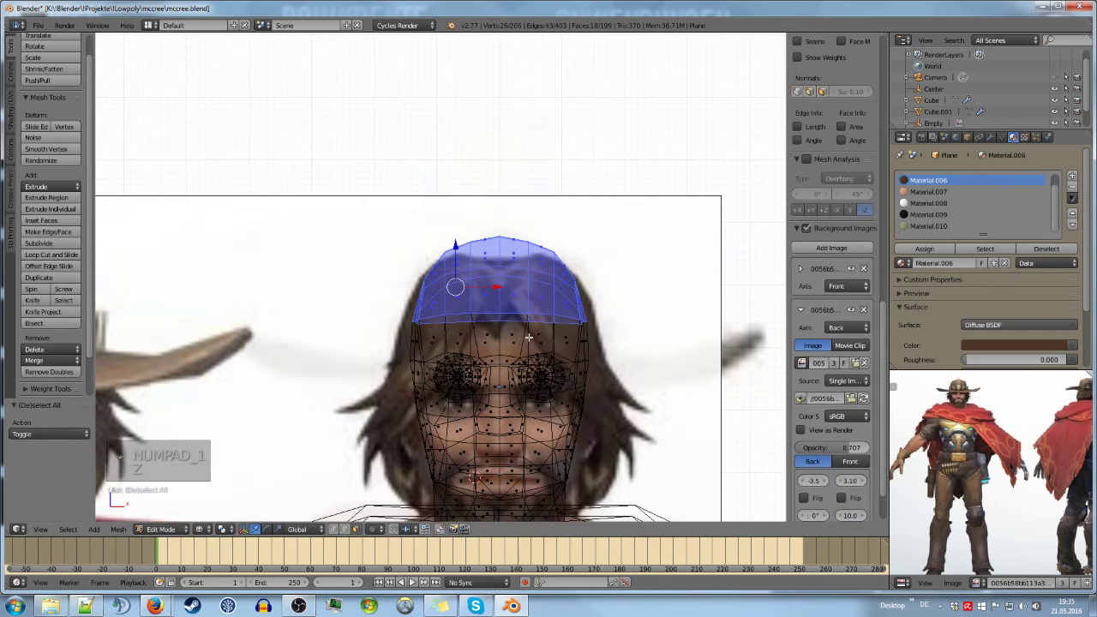
{"action": "key", "text": "z"}
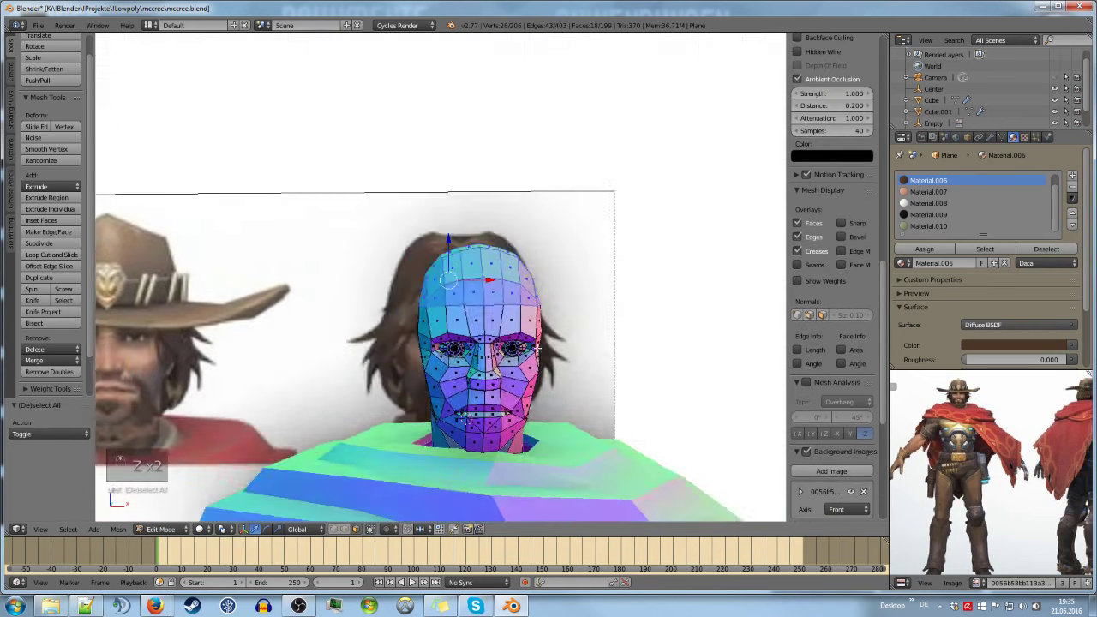
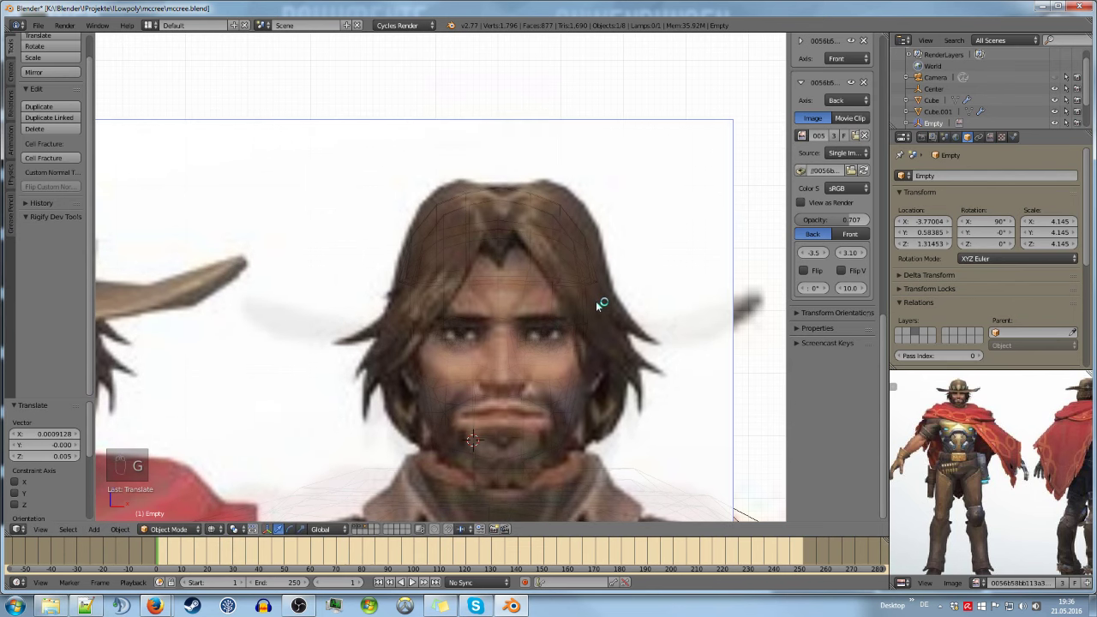
Scale the face reference image up slightly and nudge it so it lines up with the head
{"action": "key", "text": "g"}
{"action": "key", "text": "s"}
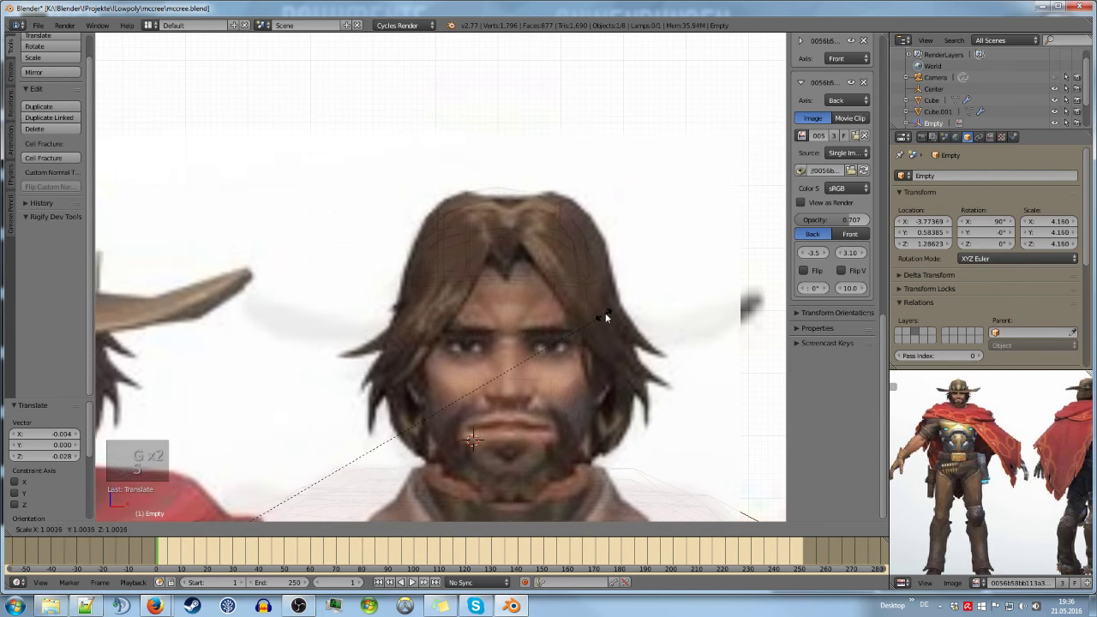
{"action": "key", "text": "g"}
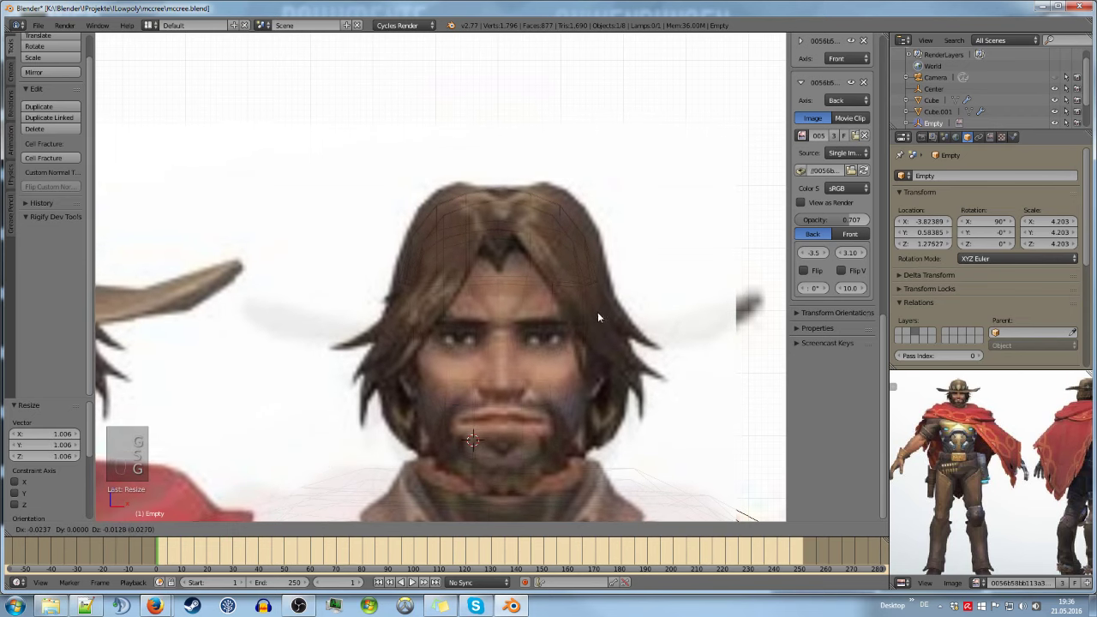
{"action": "key", "text": "s"}
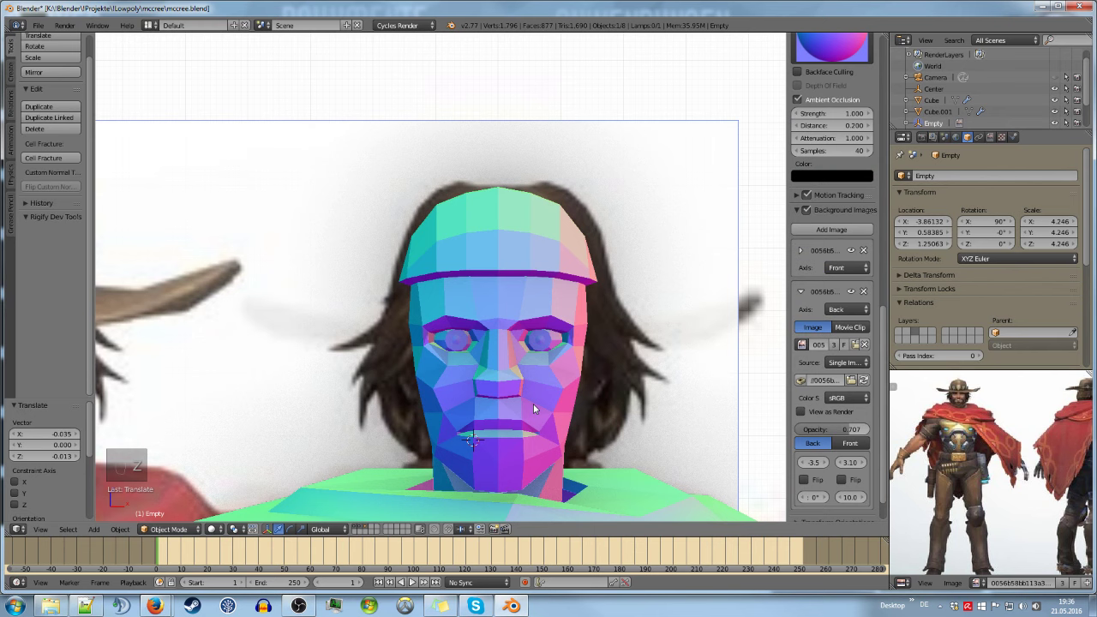
{"action": "key", "text": "z"}
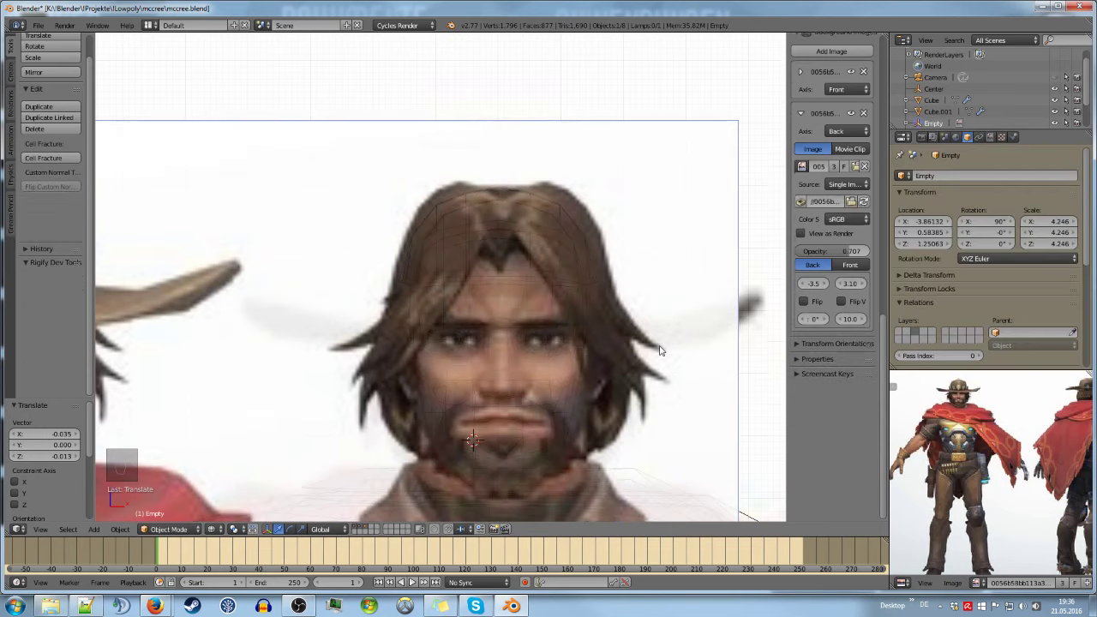
Fit the solidified hair cap over the head, view the whole figure, save, and begin editing the cap
{"action": "key", "text": "s"}
{"action": "key", "text": "g"}
{"action": "key", "text": "s"}
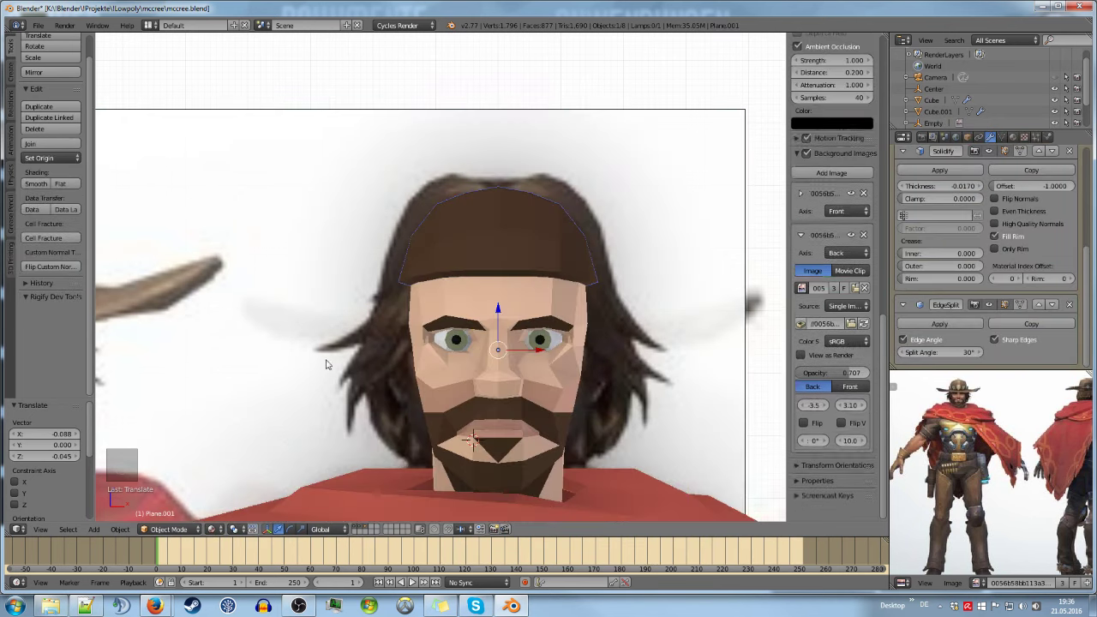
{"action": "key", "text": "KP_5"}
{"action": "key", "text": "a"}
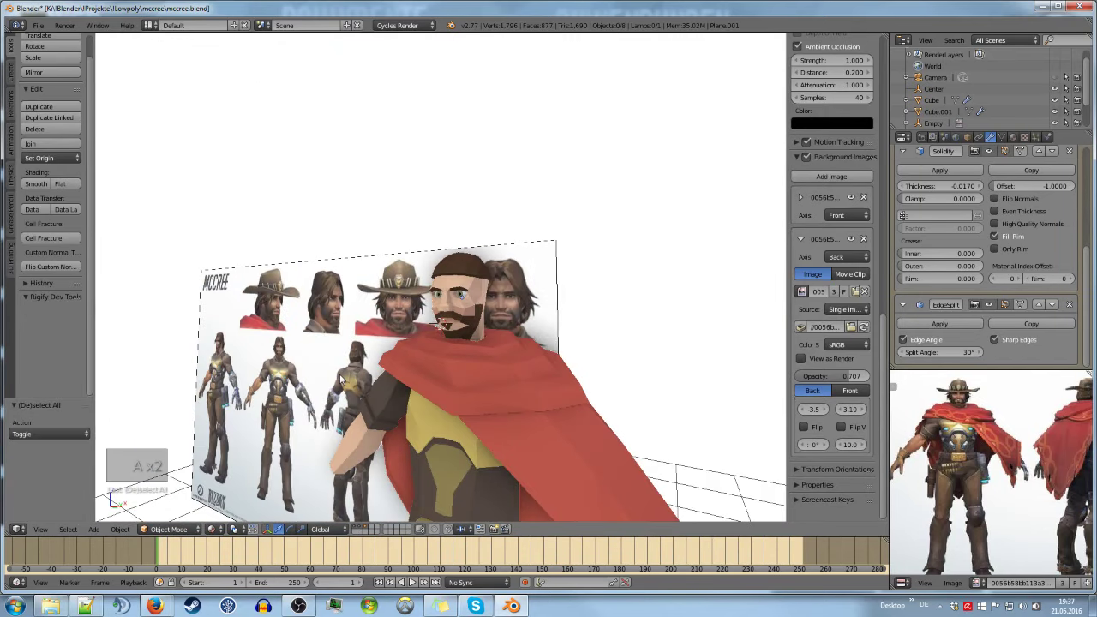
{"action": "key", "text": "ctrl+s"}
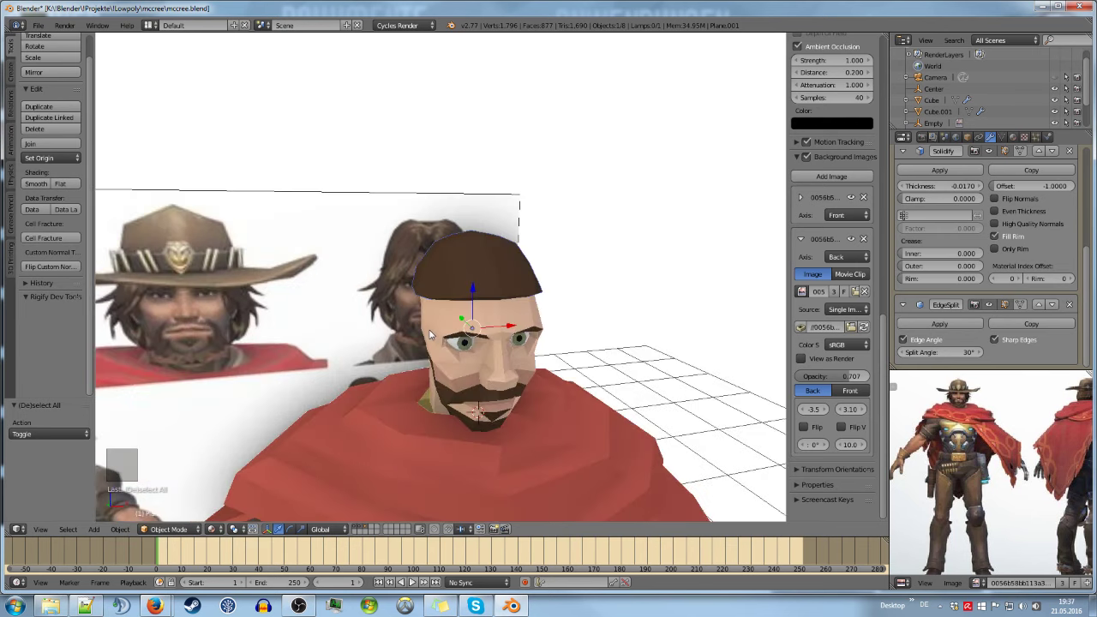
{"action": "key", "text": "Tab"}
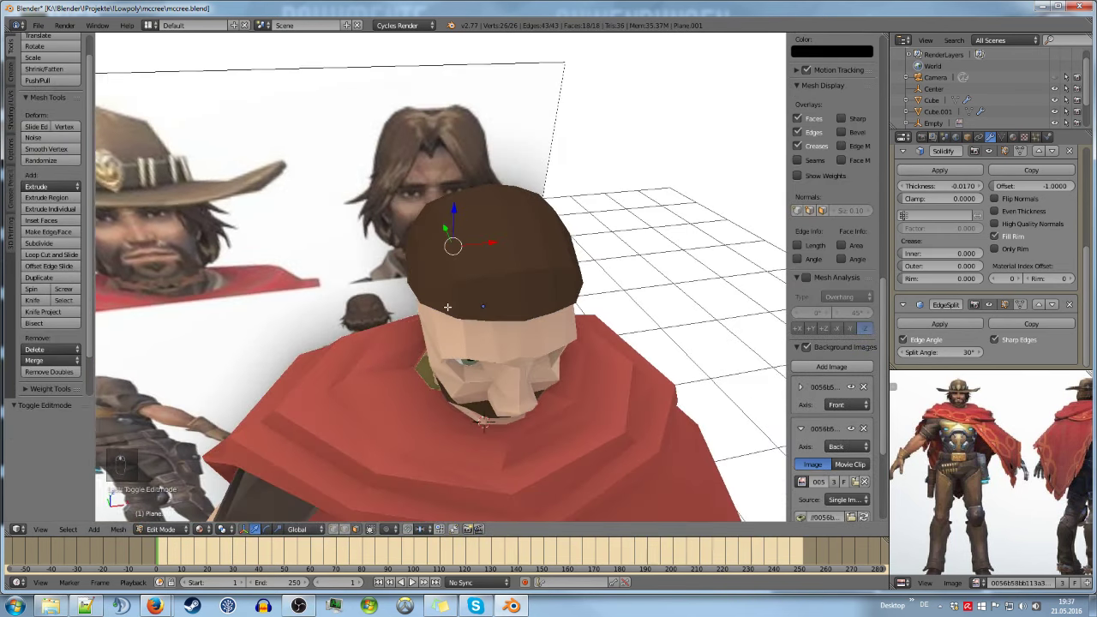
Widen the cap faces and pull the front vertices down over the forehead to the reference hairline
{"action": "key", "text": "a"}
{"action": "key", "text": "Tab"}
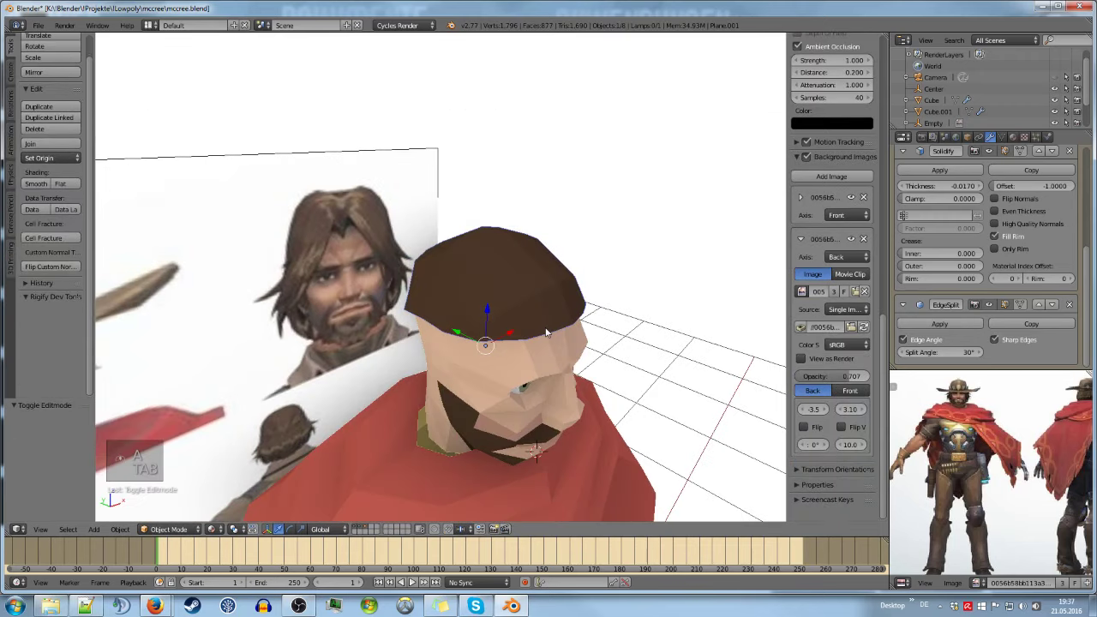
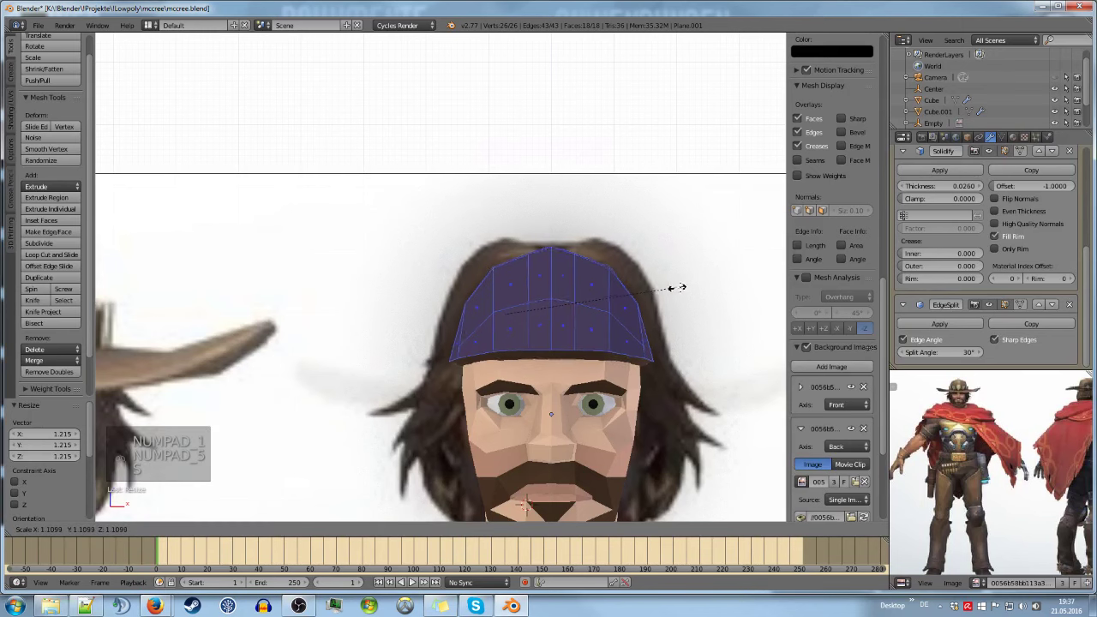
{"action": "key", "text": "g"}
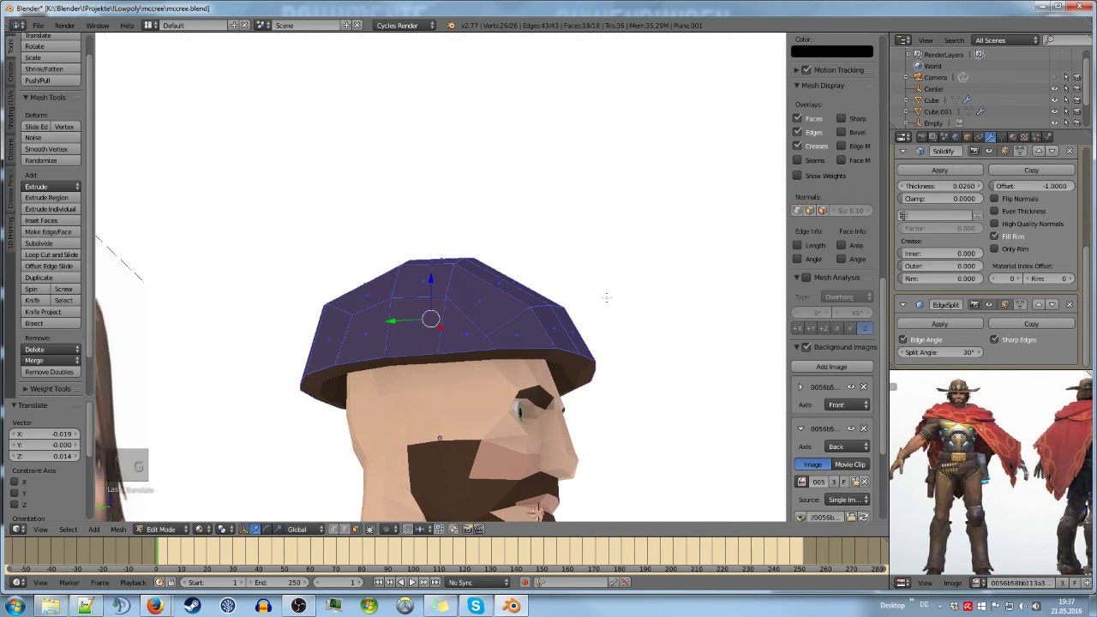
{"action": "key", "text": "s"}
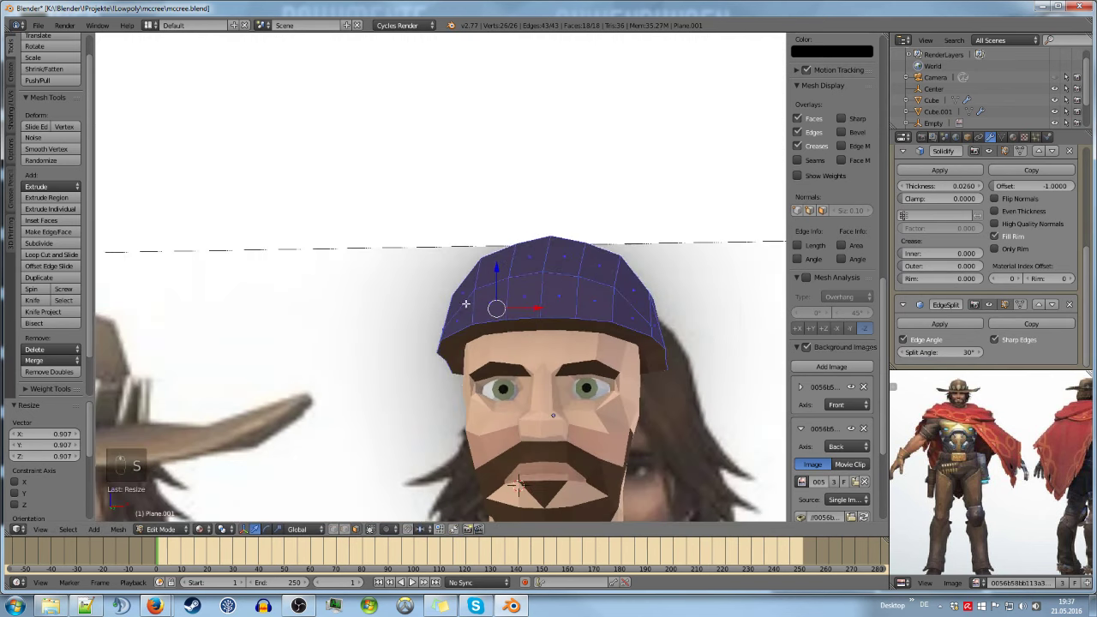
{"action": "key", "text": "KP_1"}
{"action": "key", "text": "s"}
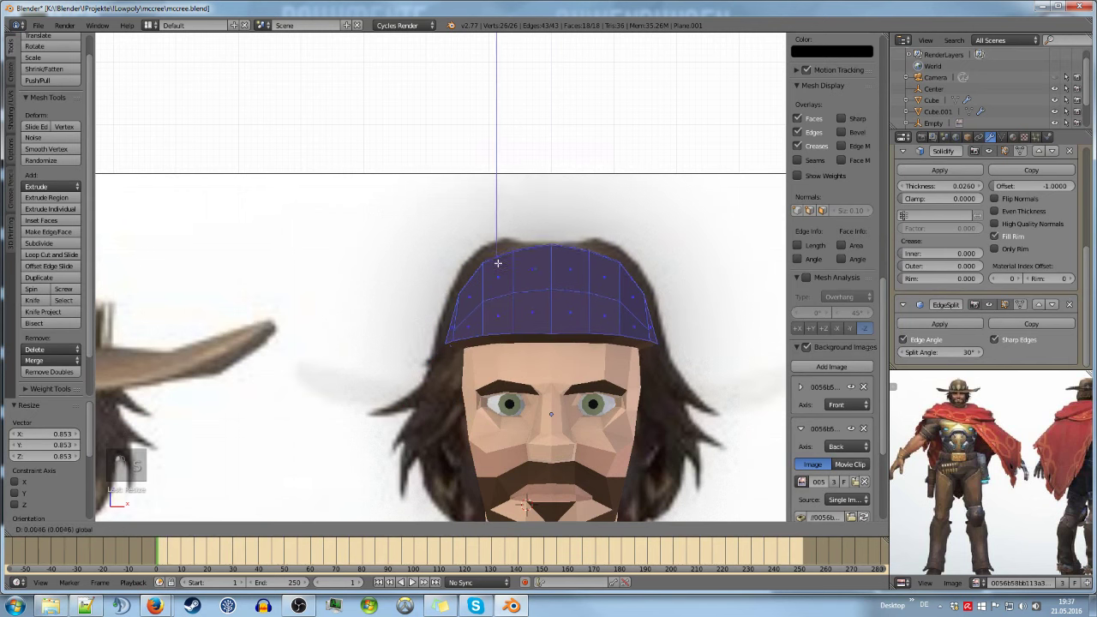
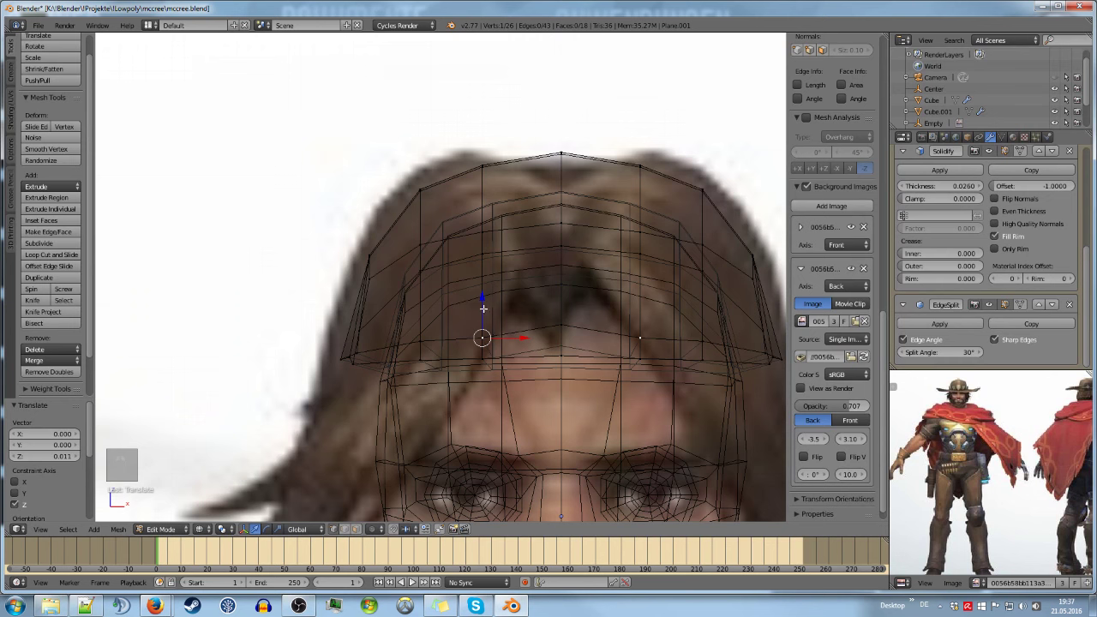
Drag the front hair vertices into a pointed fringe above the forehead and check it whole
{"action": "key", "text": "g"}
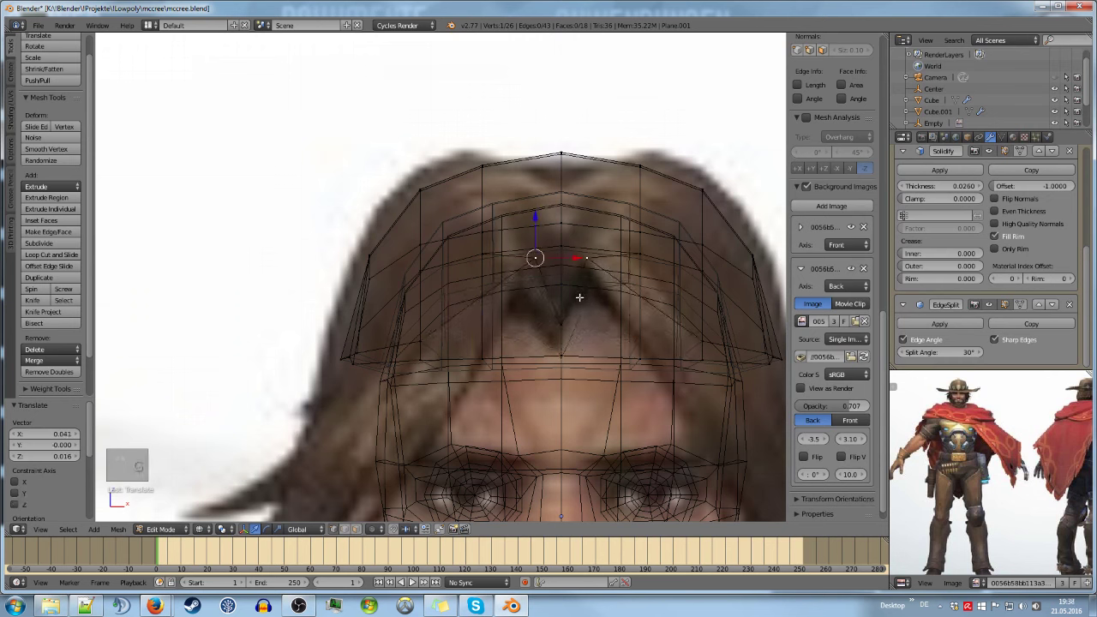
{"action": "key", "text": "g"}
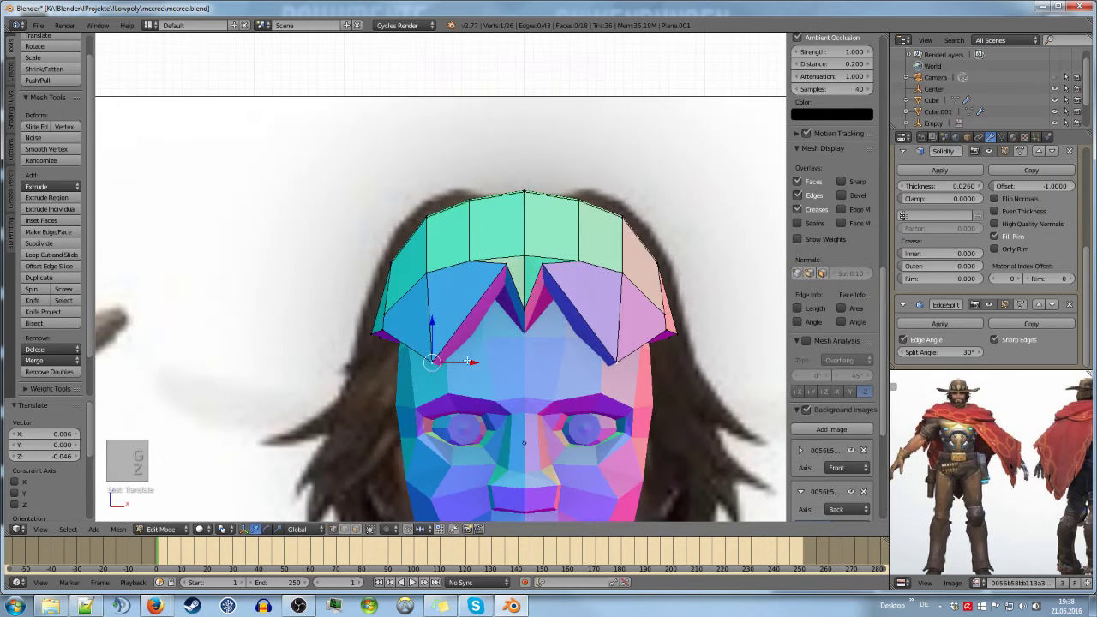
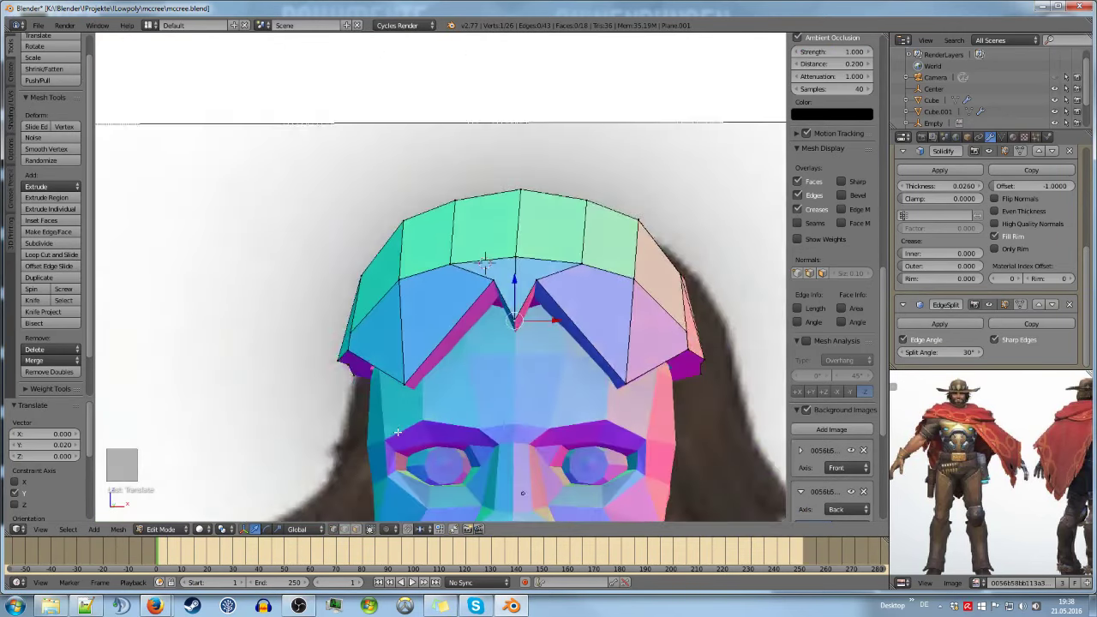
{"action": "key", "text": "Tab"}
{"action": "key", "text": "KP_5"}
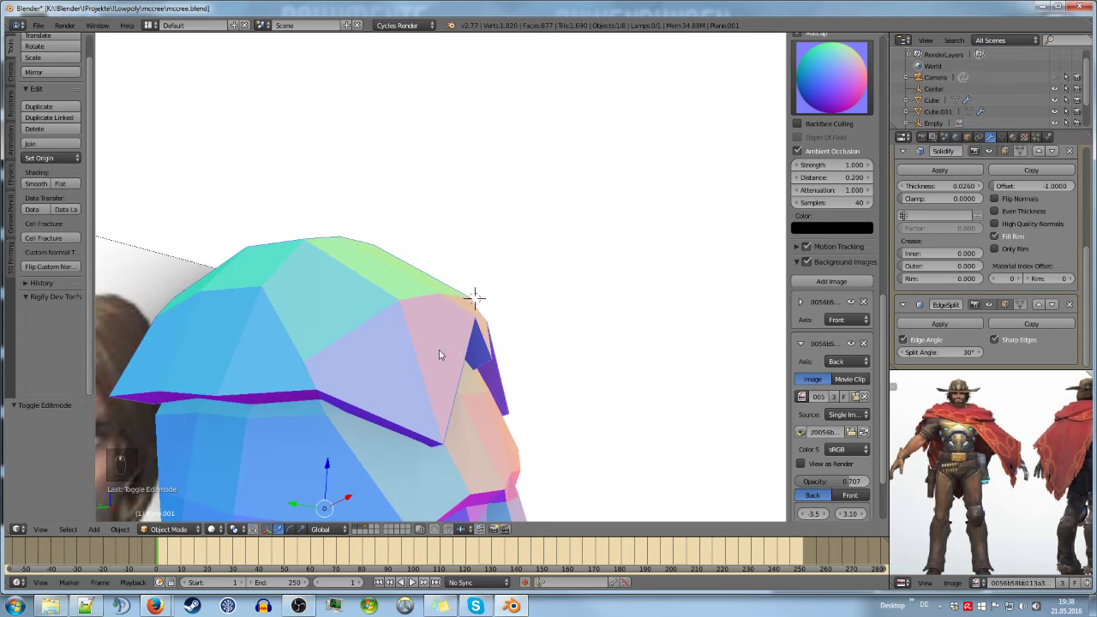
{"action": "key", "text": "Tab"}
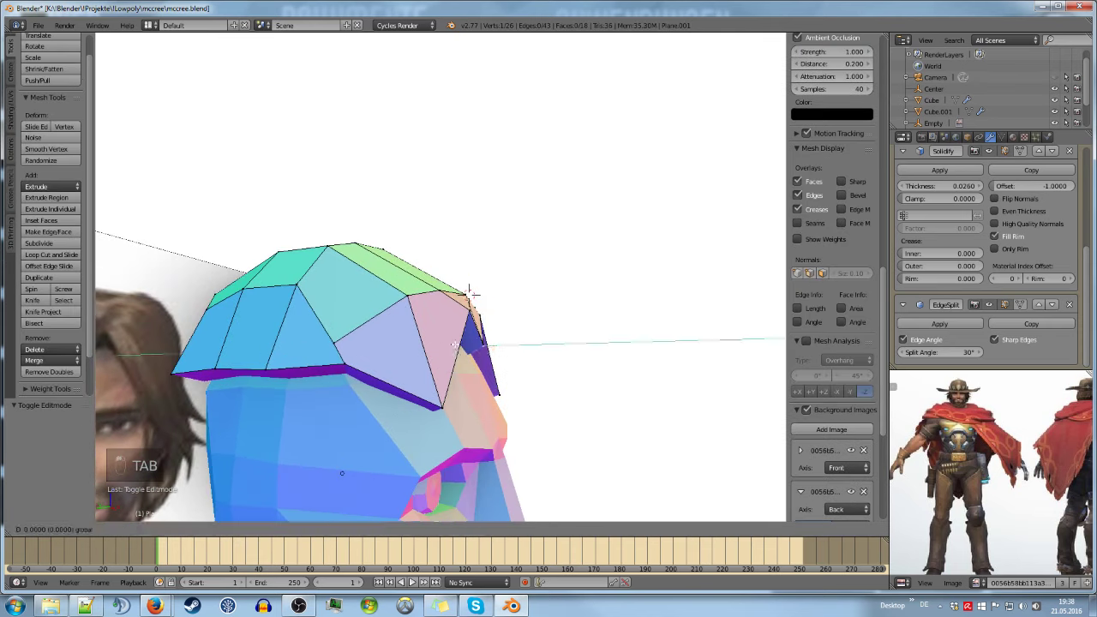
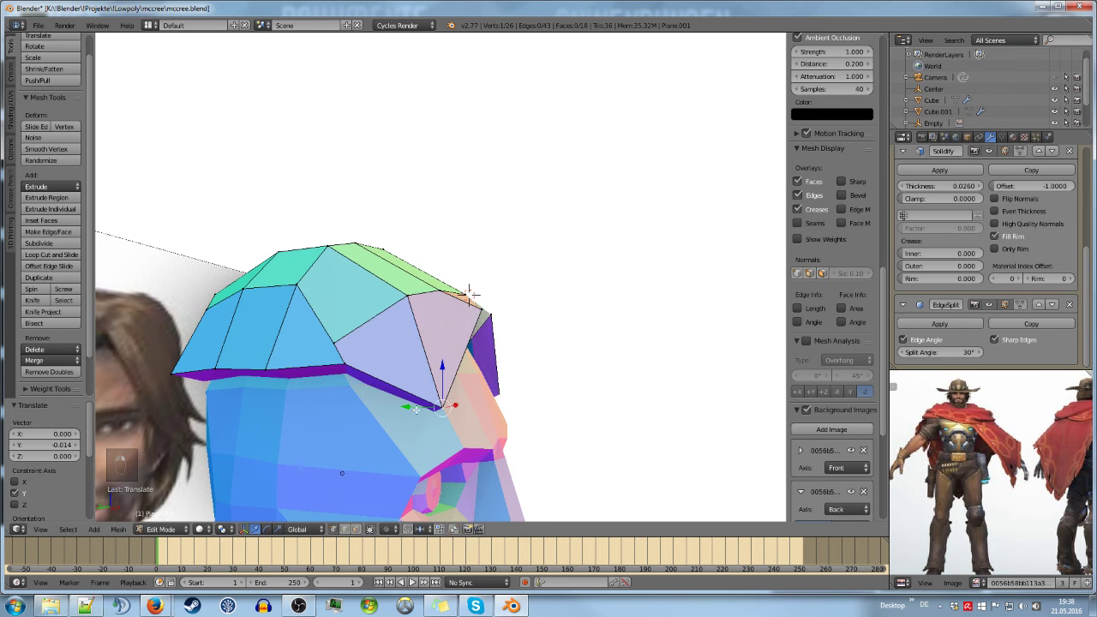
Extrude the hair edges down into long flaring locks past both sides of the jaw
{"action": "key", "text": "Tab"}
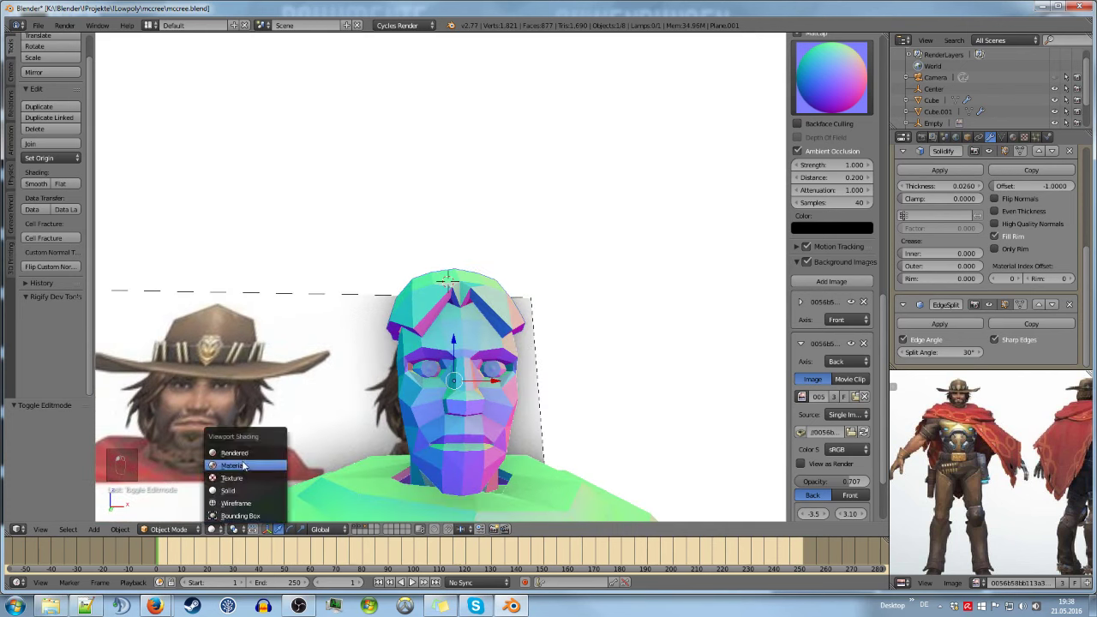
{"action": "left_click_drag", "start_coordinate": [381, 390], "coordinate": [421, 403]}
{"action": "left_click_drag", "start_coordinate": [406, 389], "coordinate": [426, 346]}
{"action": "middle_click", "coordinate": [422, 340]}
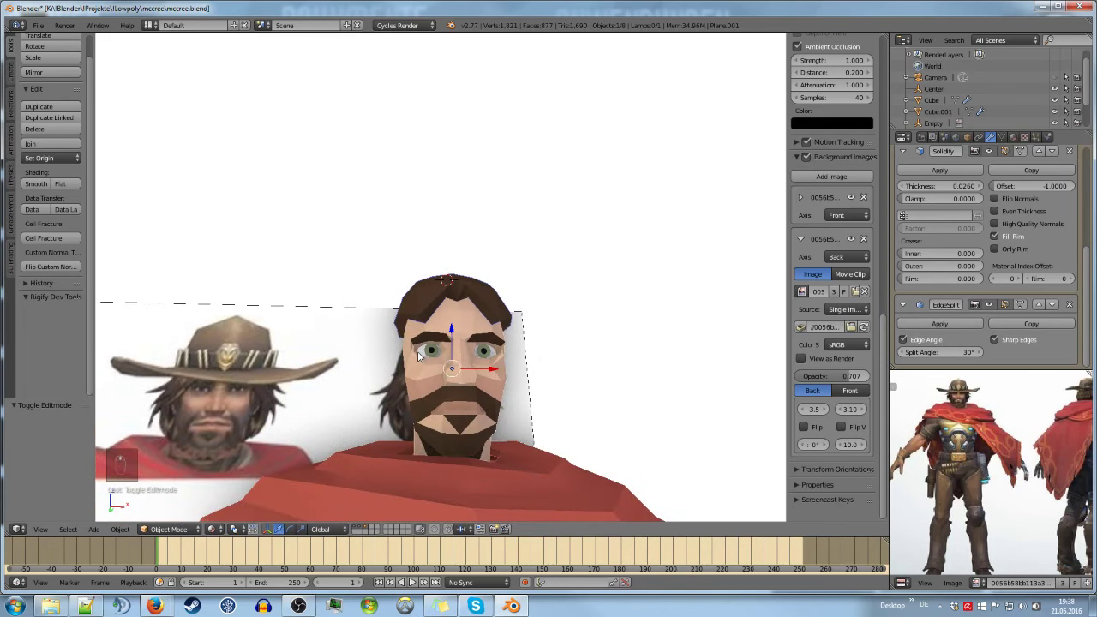
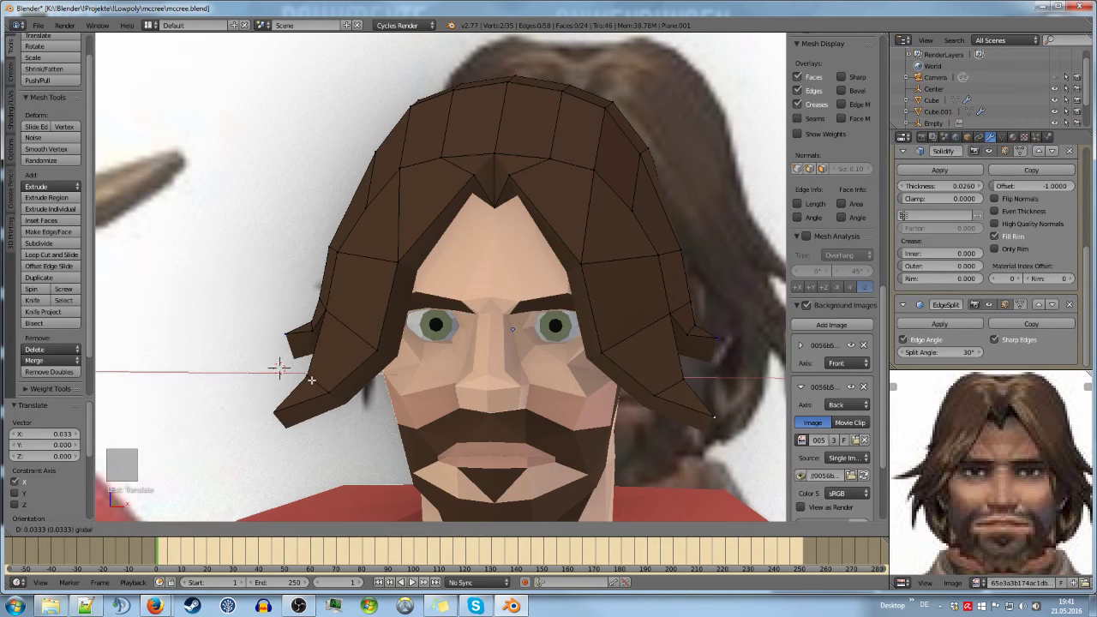
{"action": "key", "text": "Tab"}
{"action": "key", "text": "a"}
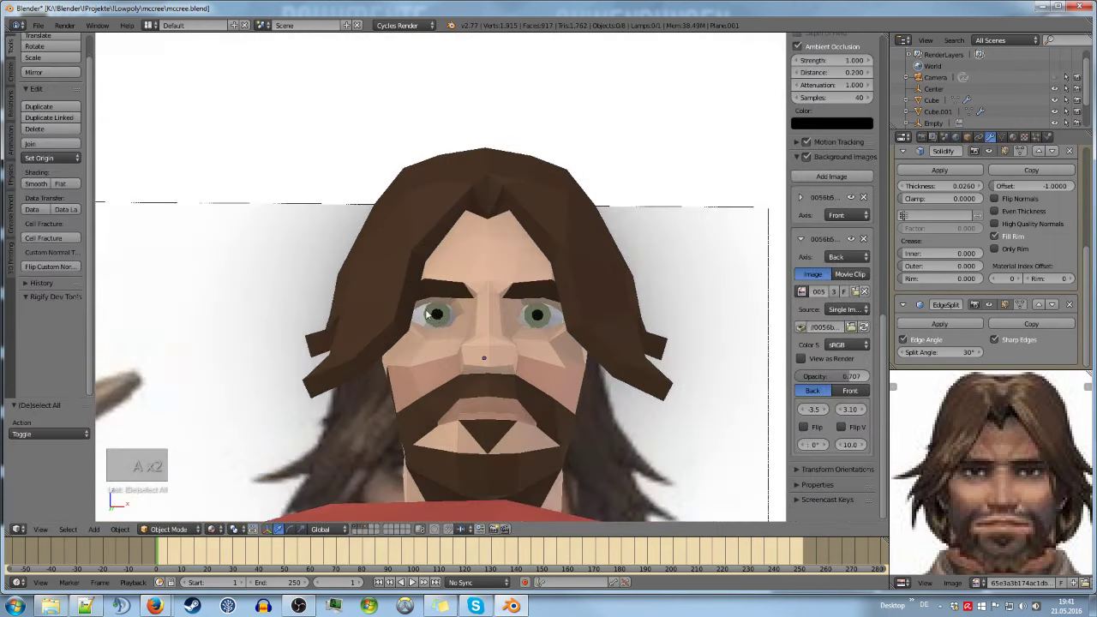
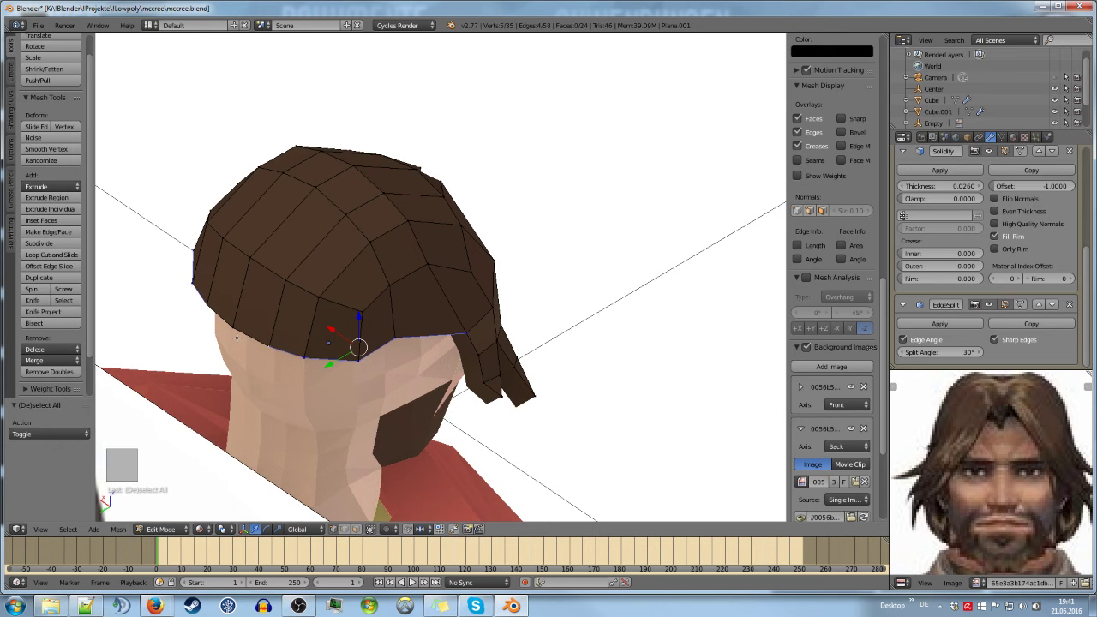
View the head from the front while extending the back hair down toward the neck
{"action": "key", "text": "KP_1"}
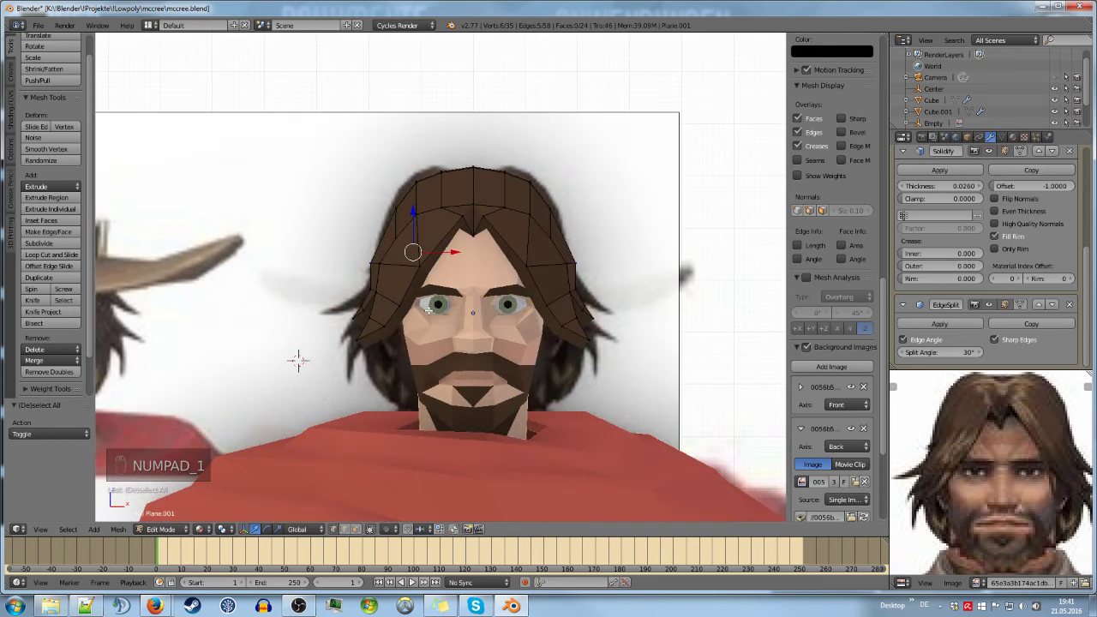
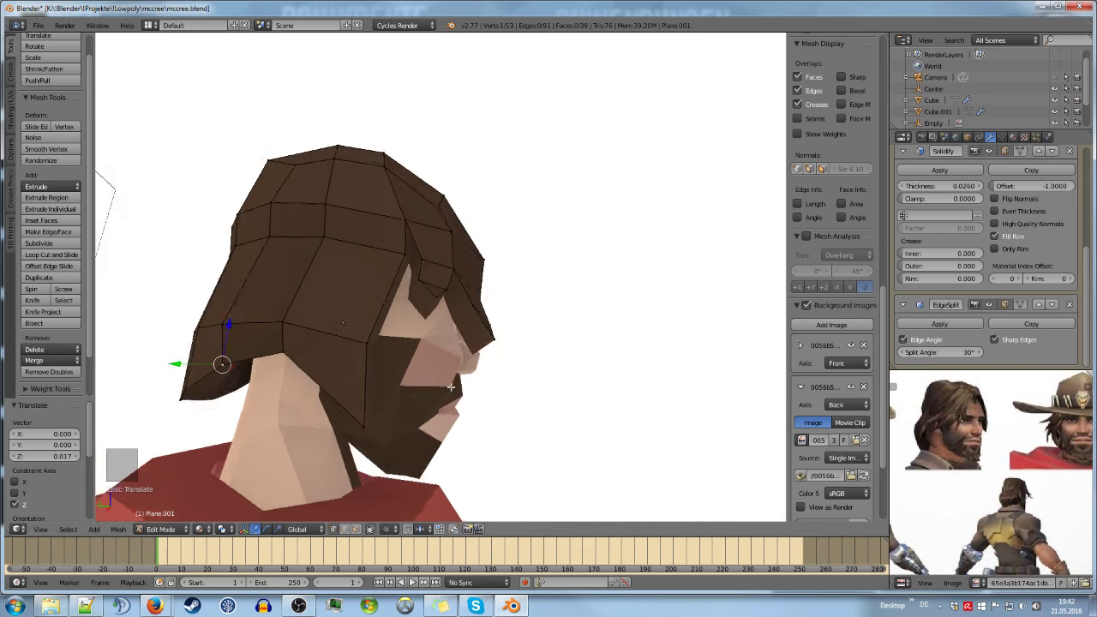
Delete the stray hair vertices, fill a face across the back of the hair, and check it briefly outside edit mode
{"action": "key", "text": "Delete"}
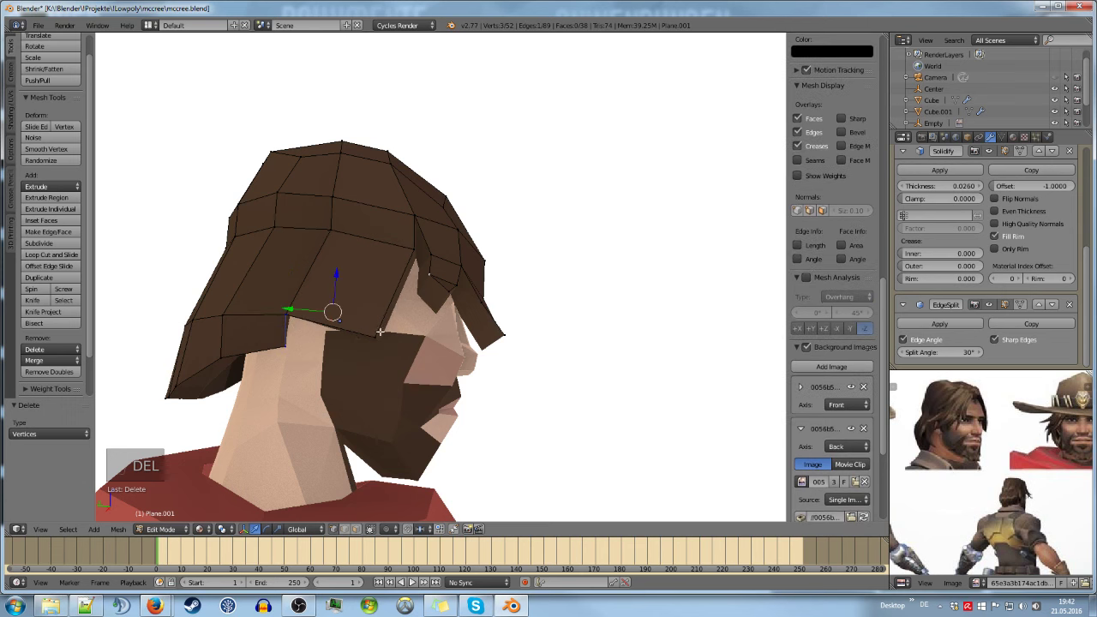
{"action": "key", "text": "f"}
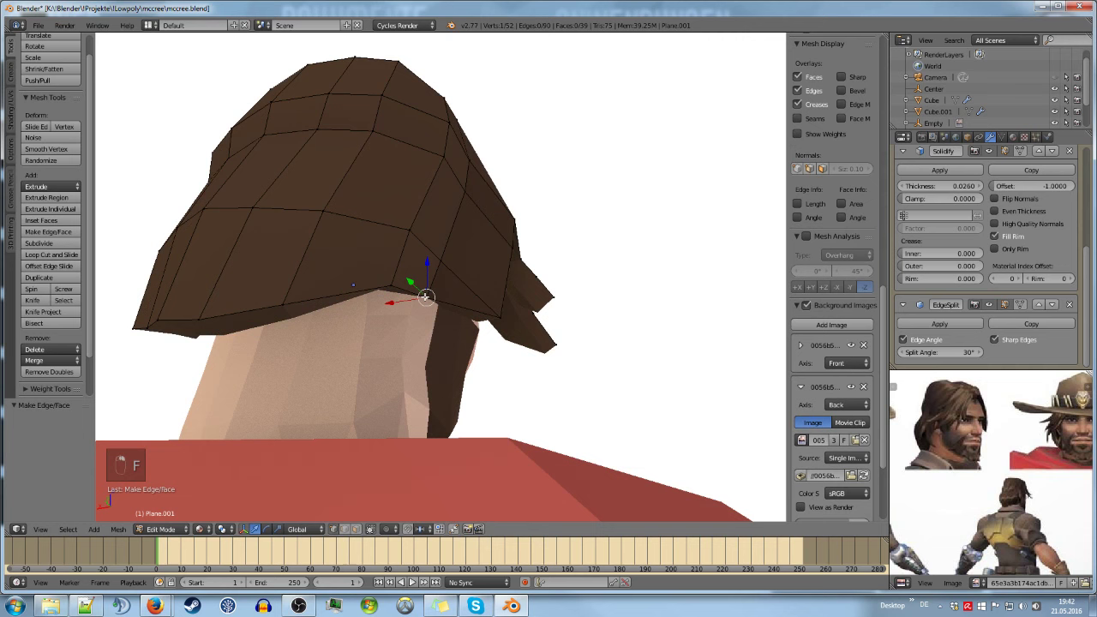
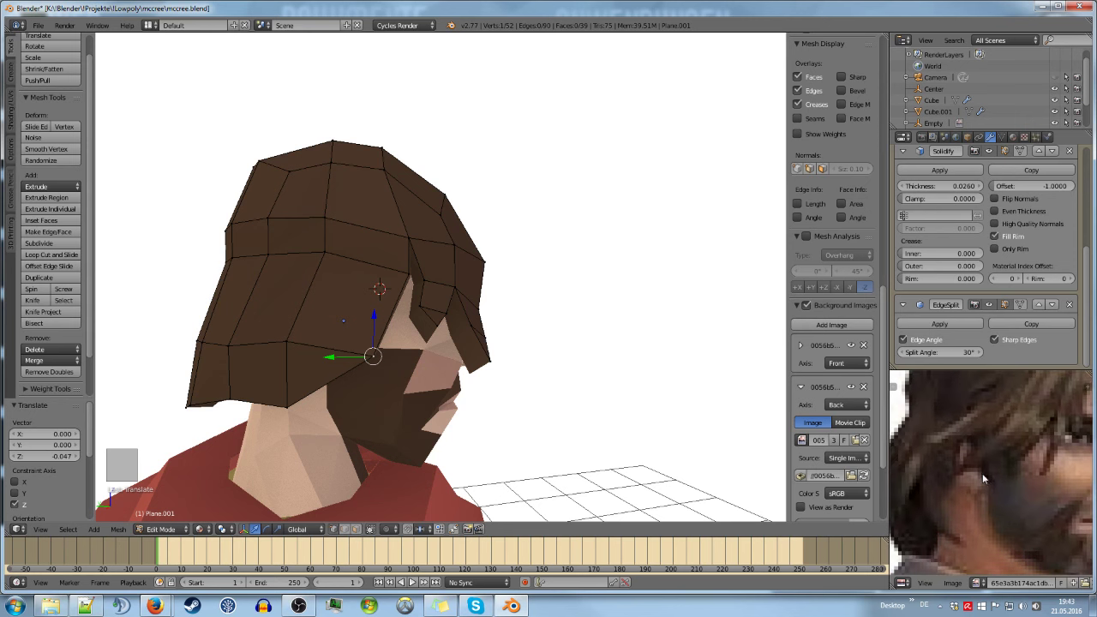
{"action": "key", "text": "Tab"}
{"action": "key", "text": "Tab"}
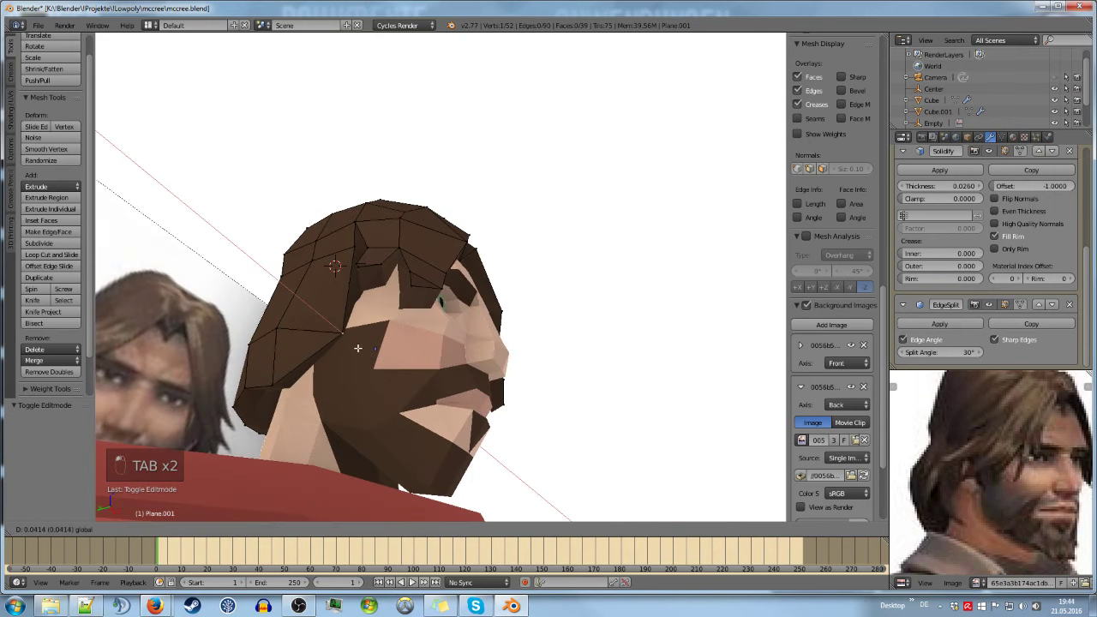
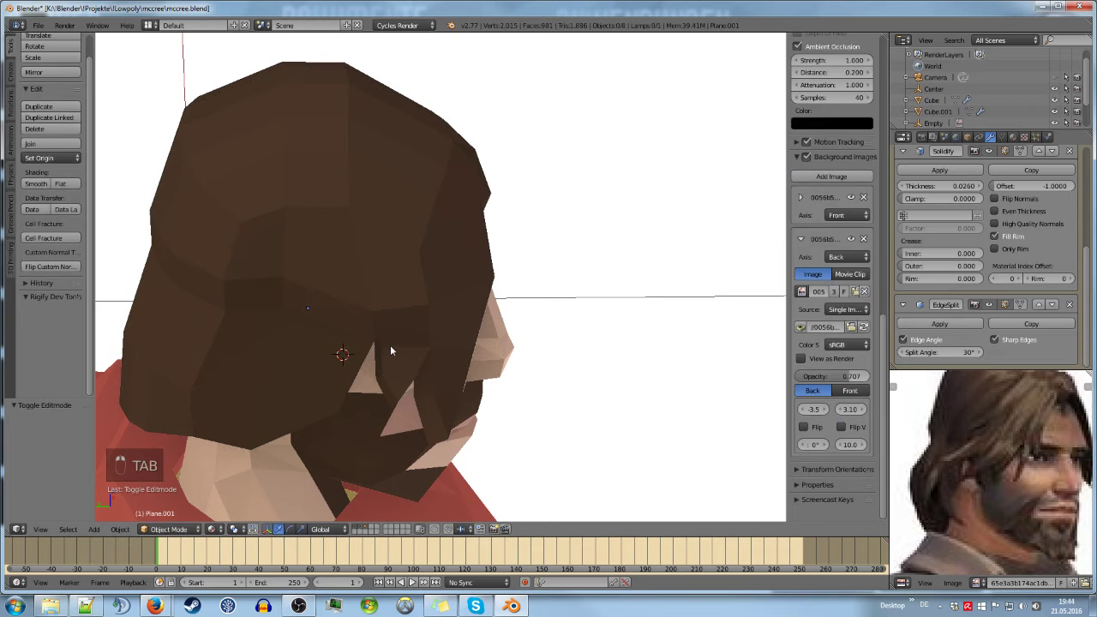
Orbit back toward the face, pull a temple hair vertex back and save the file
{"action": "left_click_drag", "start_coordinate": [381, 321], "coordinate": [355, 286]}
{"action": "left_click", "coordinate": [314, 275]}
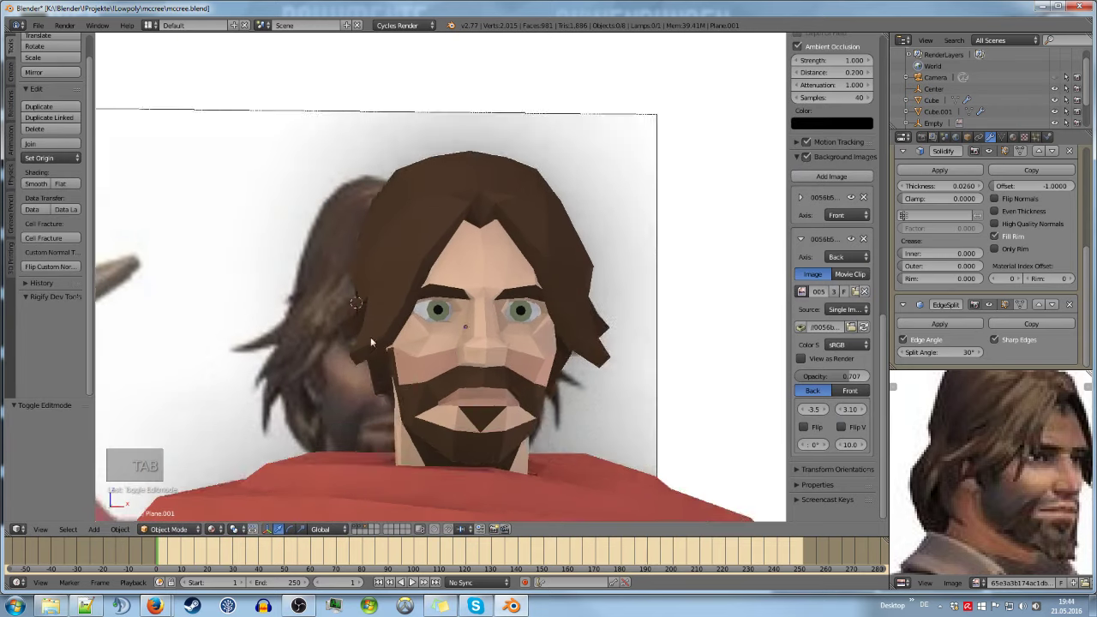
{"action": "key", "text": "ctrl+s"}
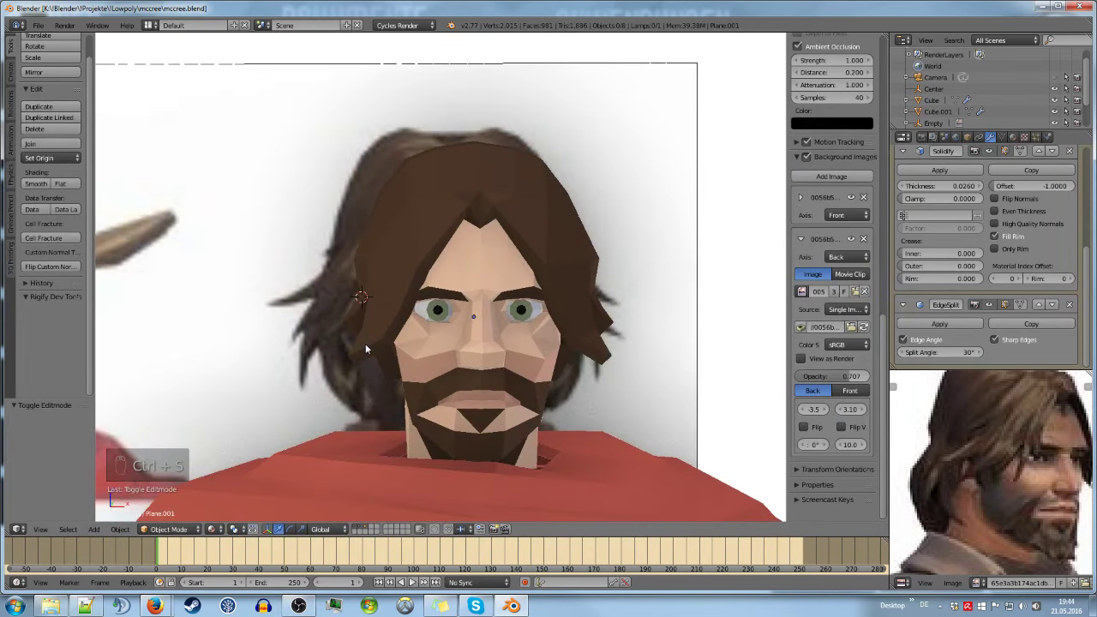
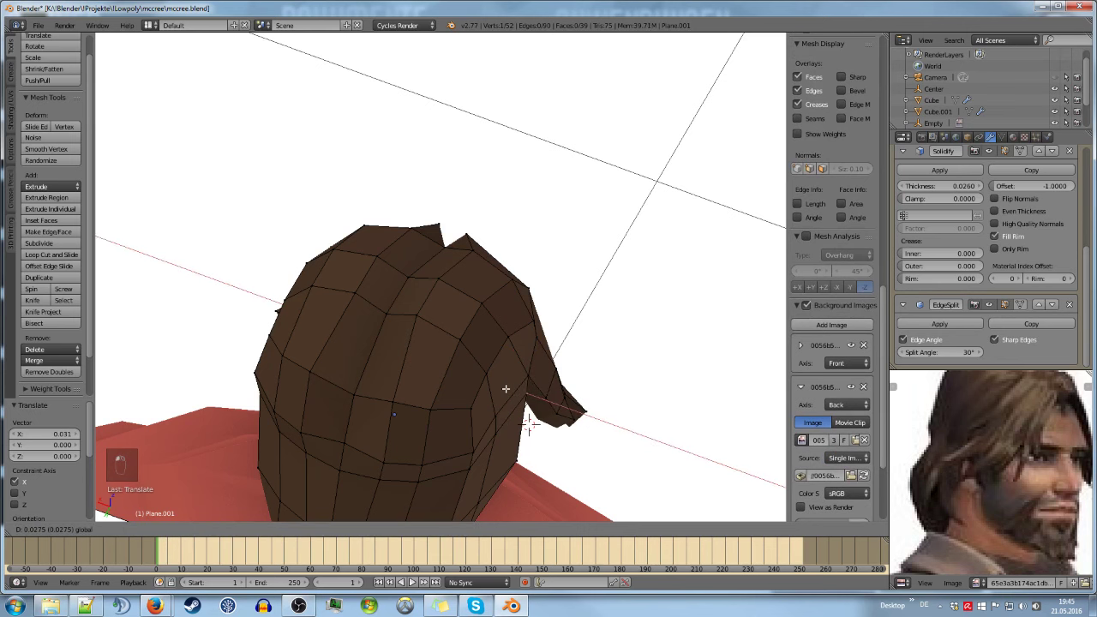
Finish editing the hair, deselect everything, review the figure through the camera and save
{"action": "key", "text": "Tab"}
{"action": "left_click_drag", "start_coordinate": [513, 392], "coordinate": [385, 380]}
{"action": "key", "text": "a"}
{"action": "key", "text": "ctrl+s"}
{"action": "key", "text": "KP_1"}
{"action": "key", "text": "ctrl+s"}
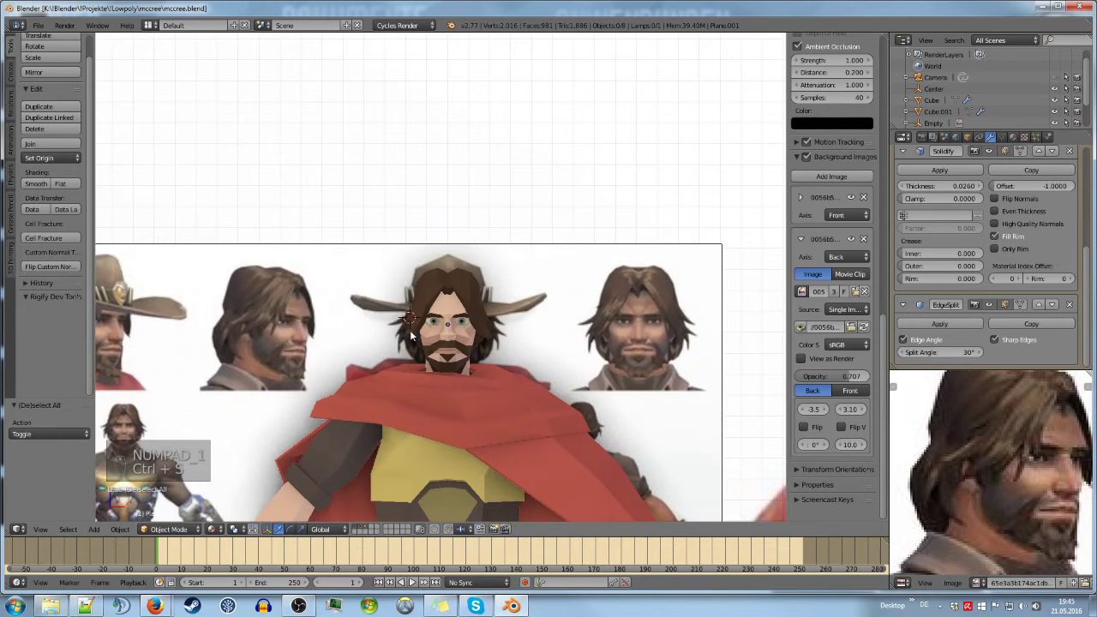
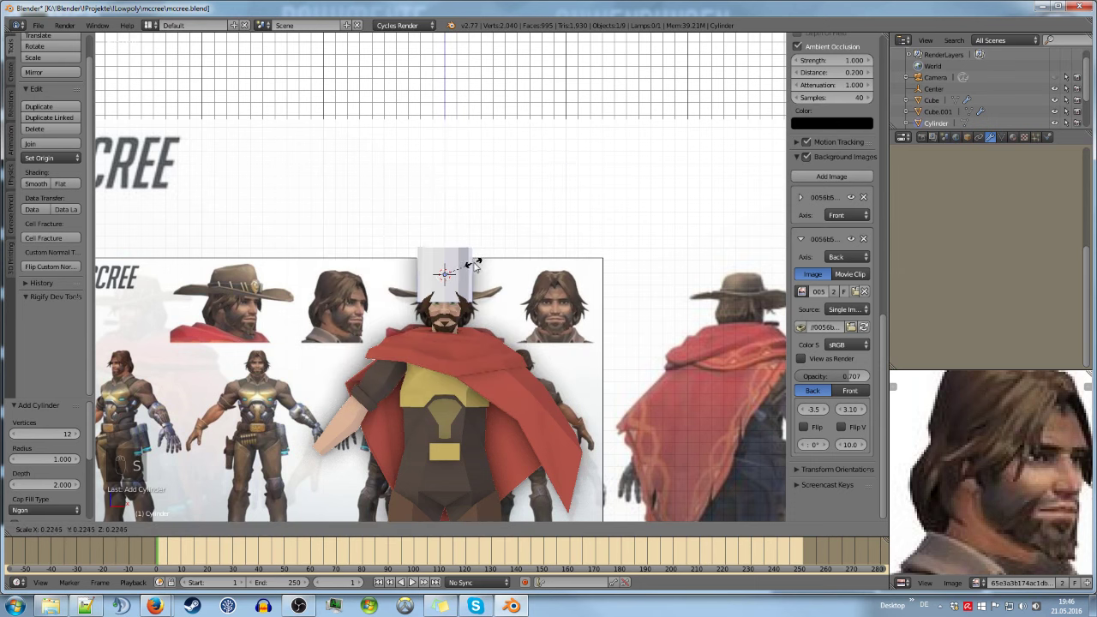
Resize the new cylinder over the head and shrink its top ring to taper the hat crown
{"action": "key", "text": "s"}
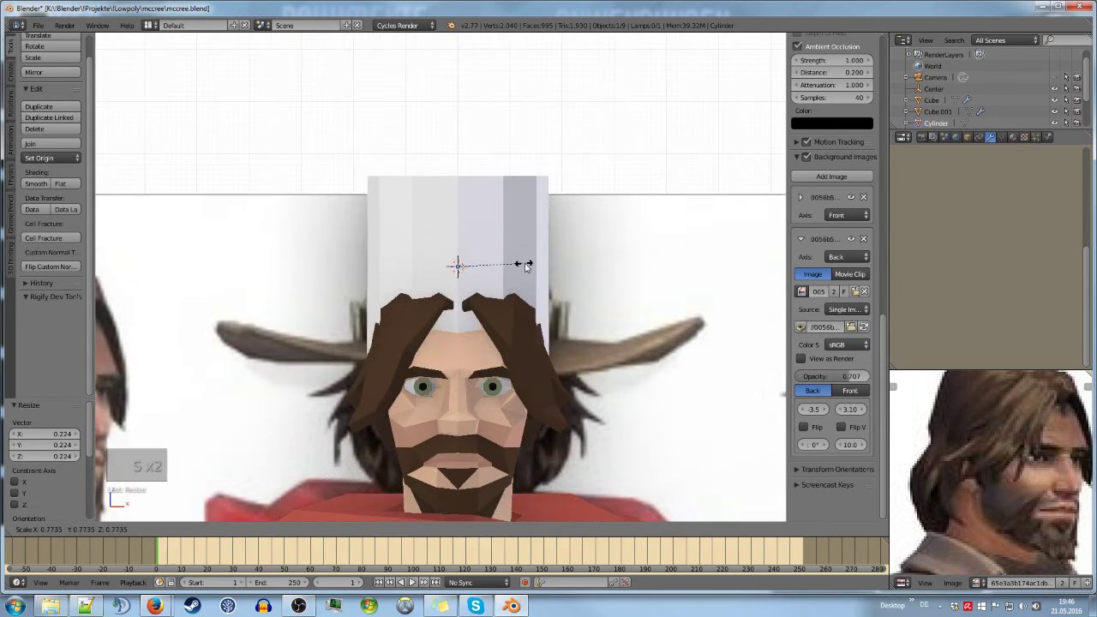
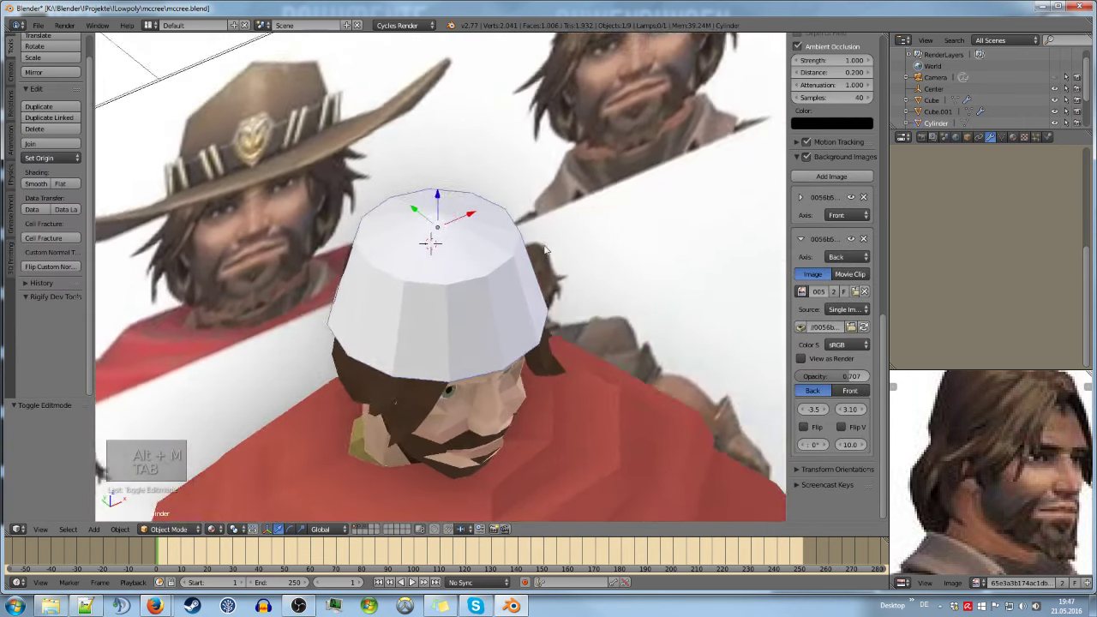
{"action": "key", "text": "KP_1"}
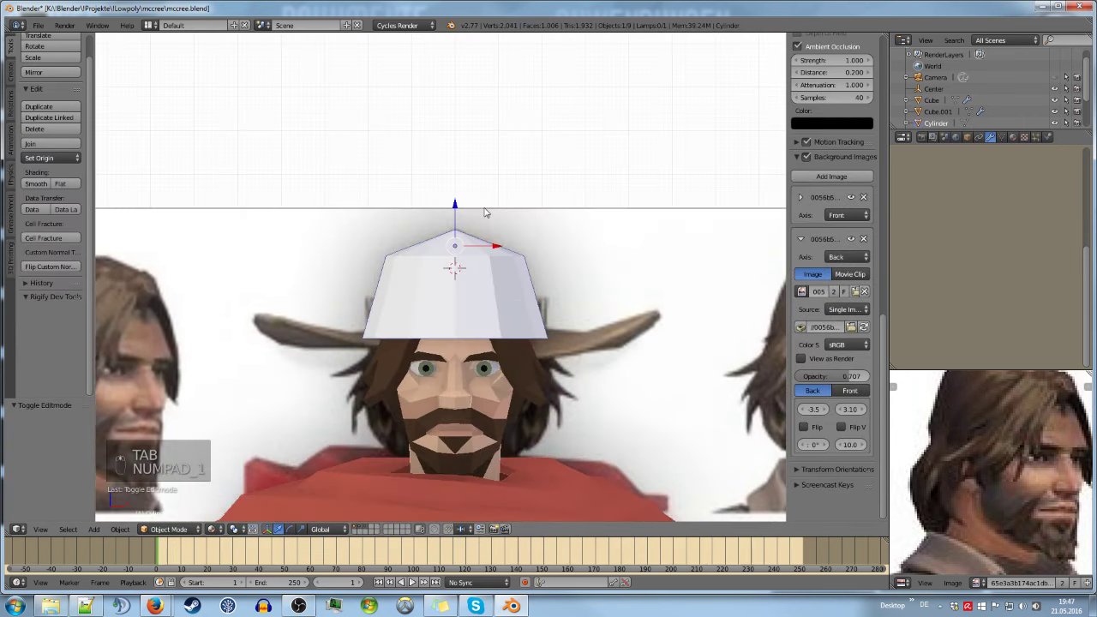
{"action": "key", "text": "Tab"}
{"action": "key", "text": "a"}
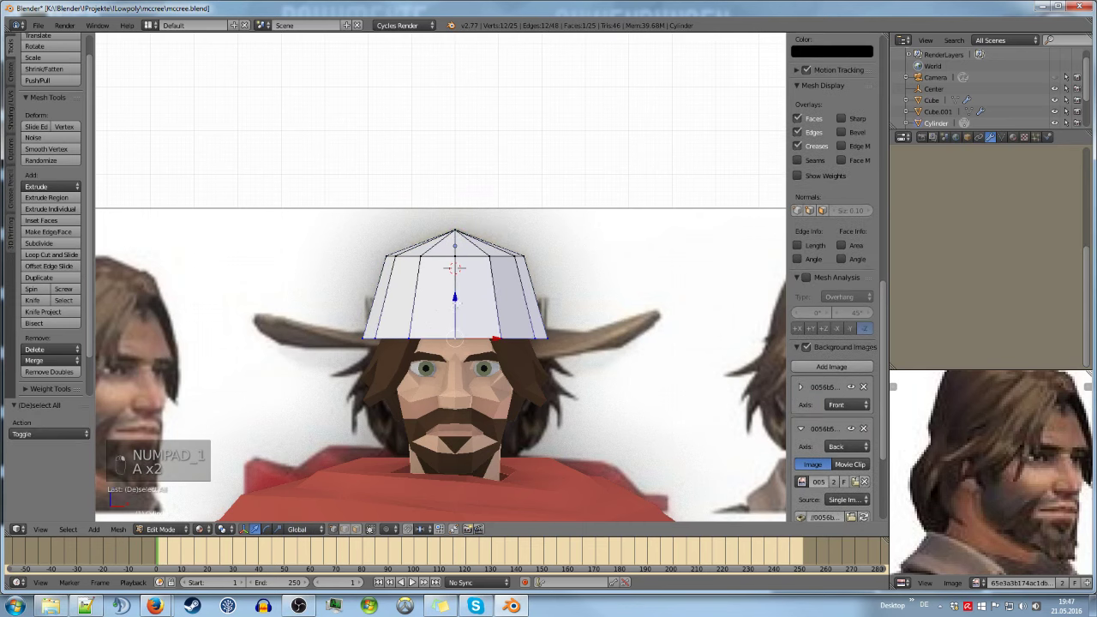
{"action": "key", "text": "s"}
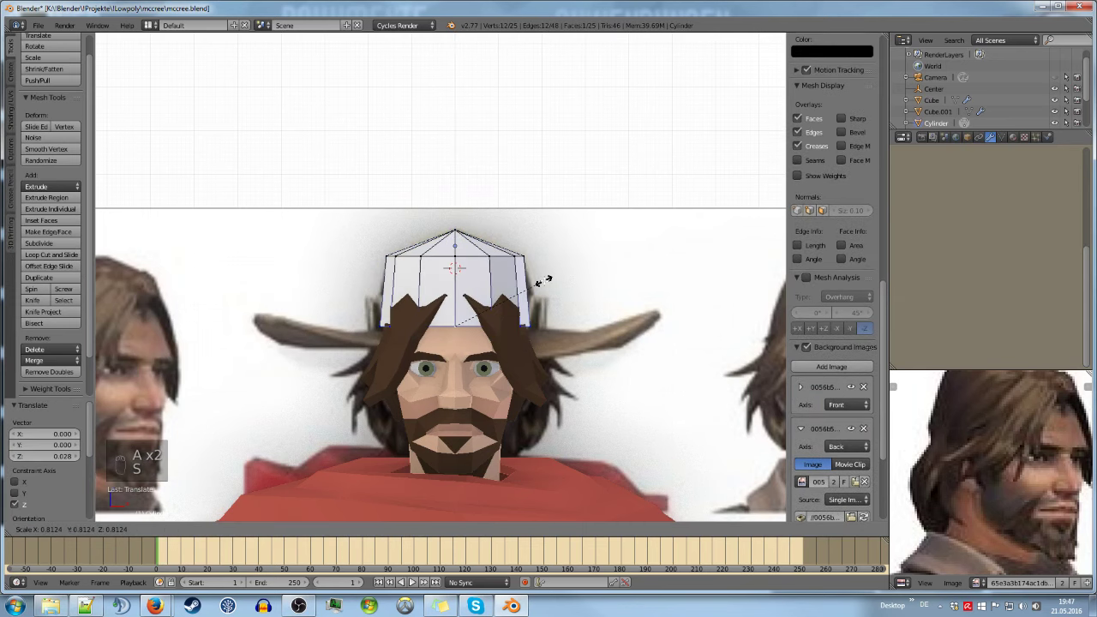
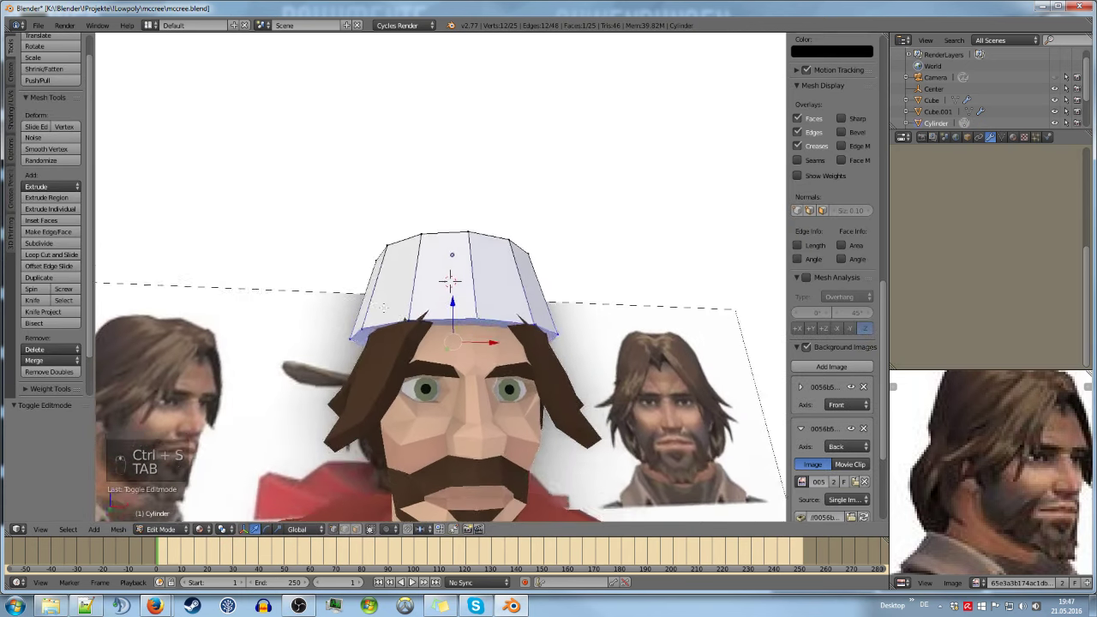
{"action": "key", "text": "Tab"}
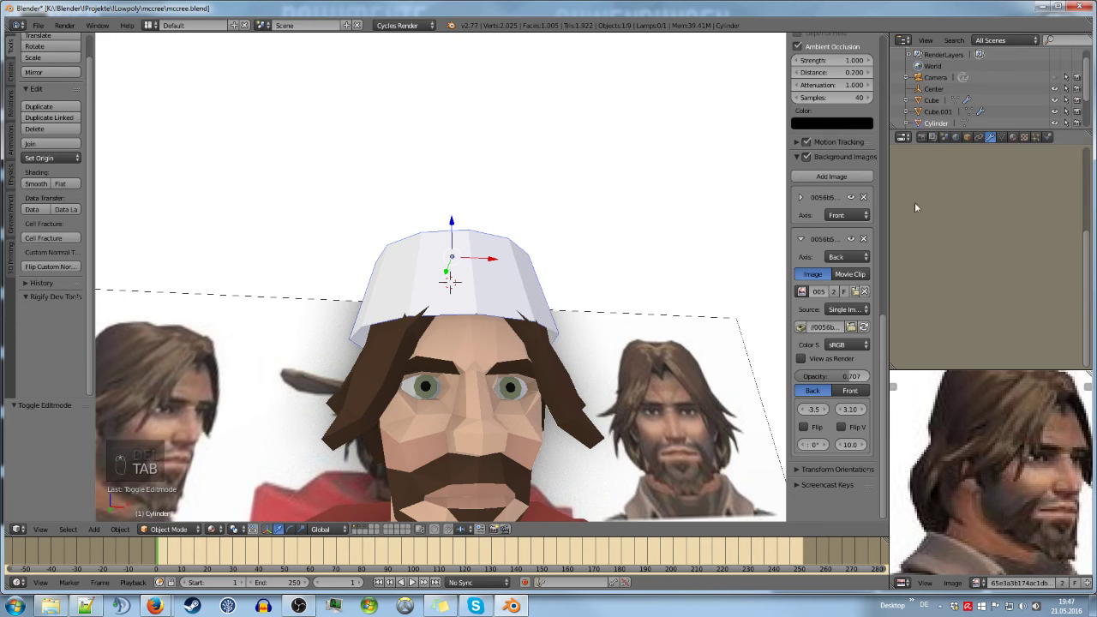
Give the hat crown a Solidify modifier with a shell thickness of about 0.033
{"action": "key", "text": "s"}
{"action": "key", "text": "Tab"}
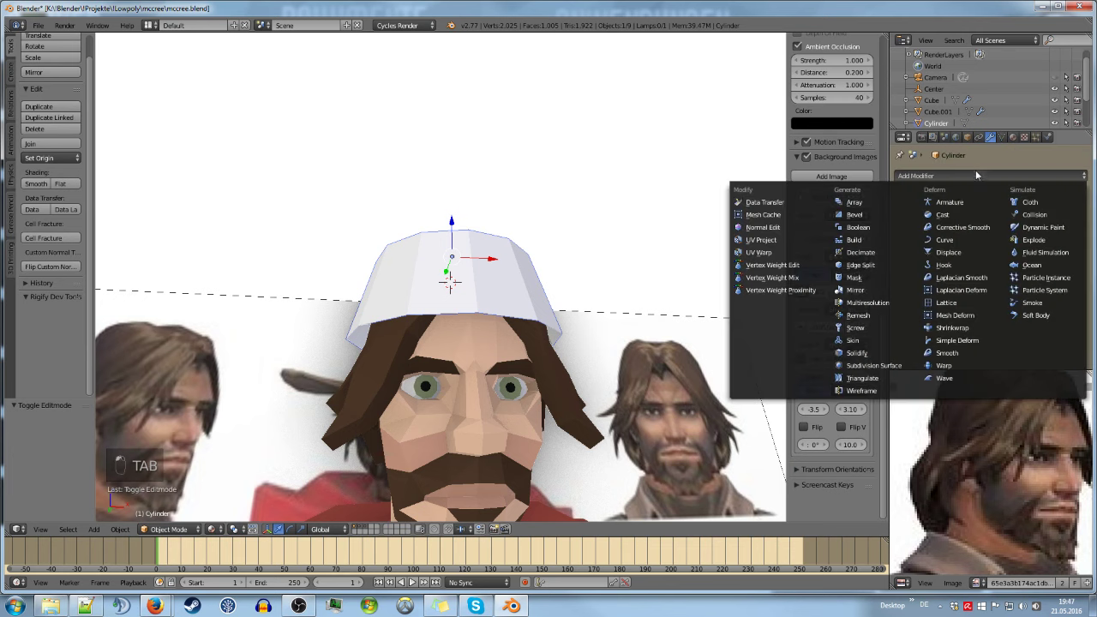
{"action": "left_click_drag", "start_coordinate": [901, 345], "coordinate": [732, 319]}
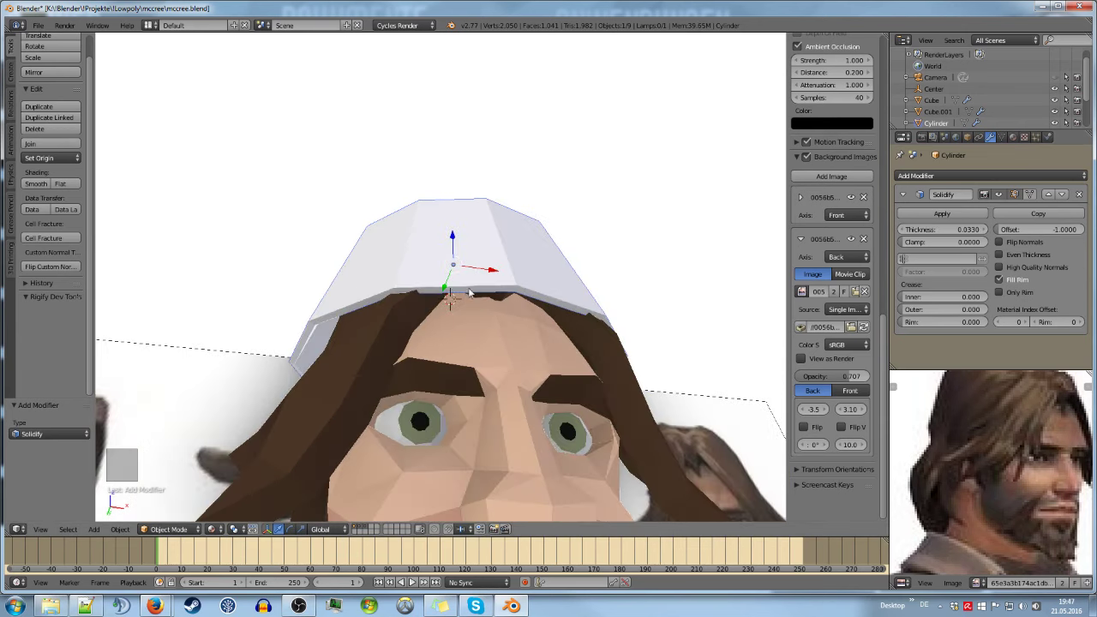
{"action": "key", "text": "KP_1"}
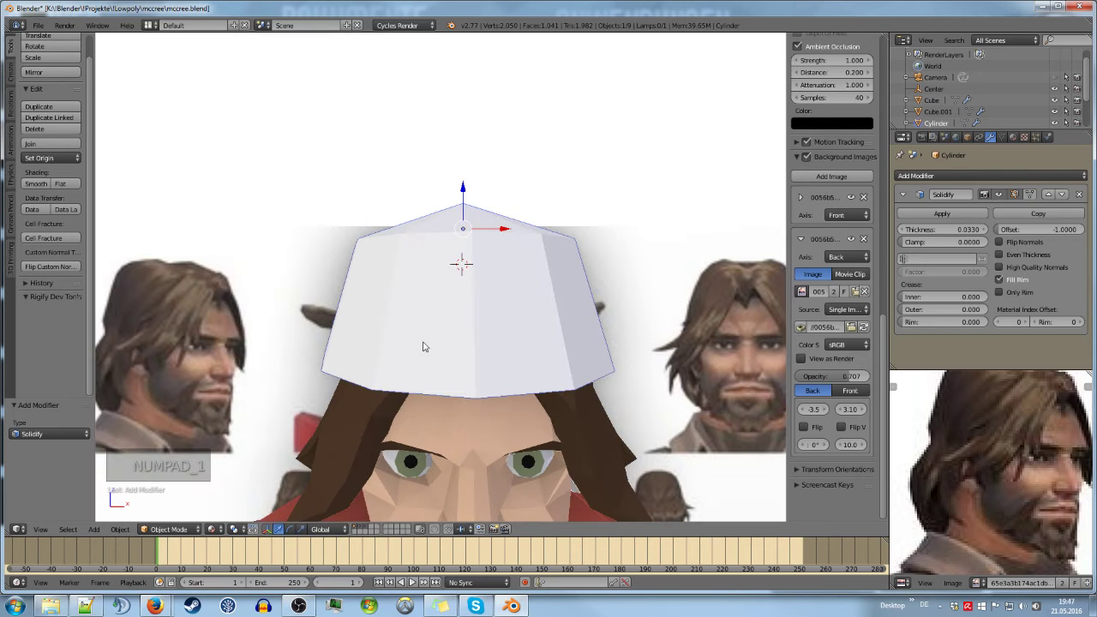
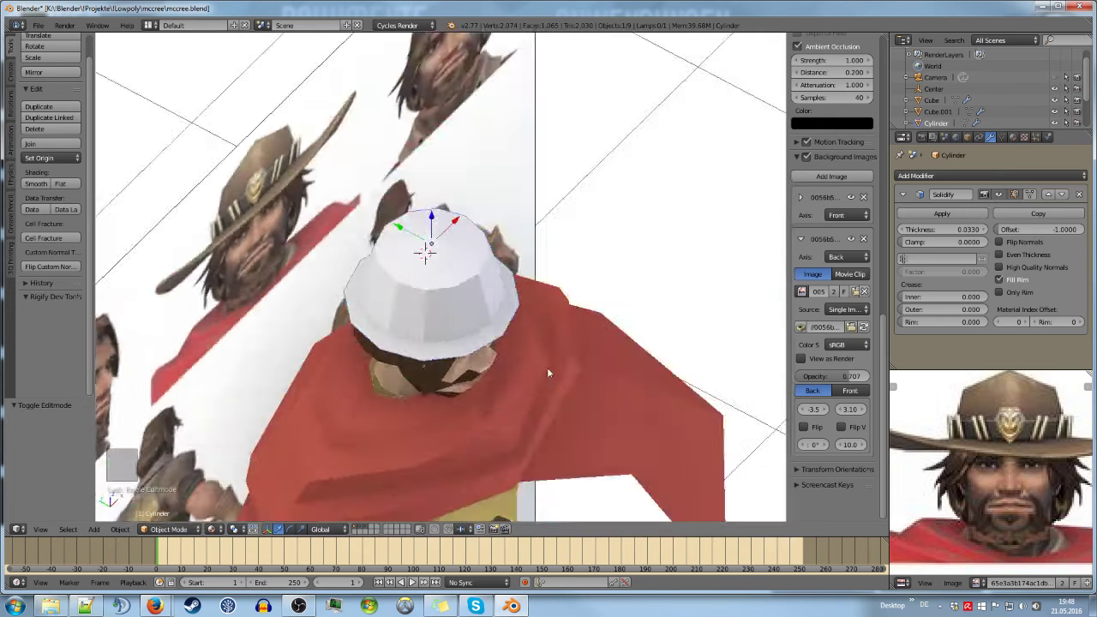
Extrude the crown's bottom edge ring and widen it into a flat brim, checking it outside edit mode
{"action": "key", "text": "a"}
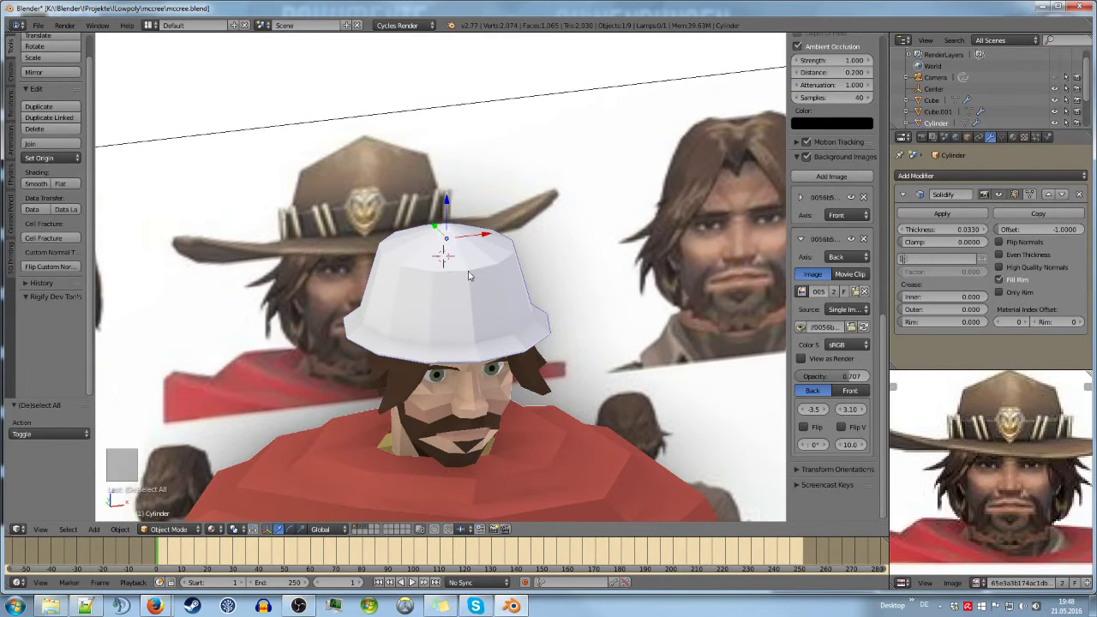
{"action": "key", "text": "Tab"}
{"action": "key", "text": "KP_1"}
{"action": "key", "text": "s"}
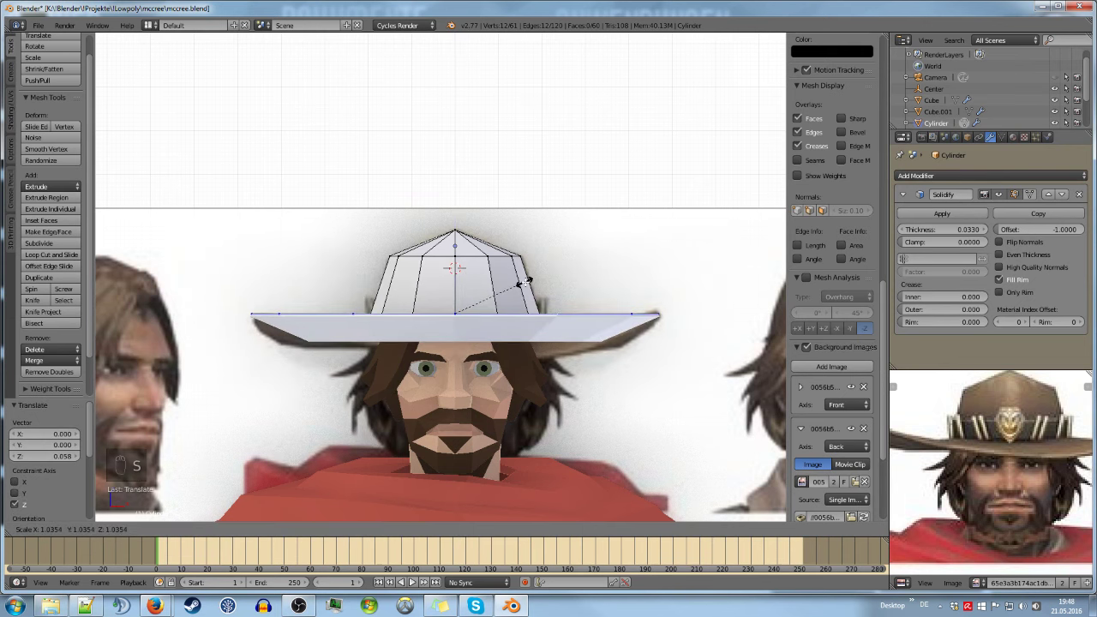
{"action": "key", "text": "Tab"}
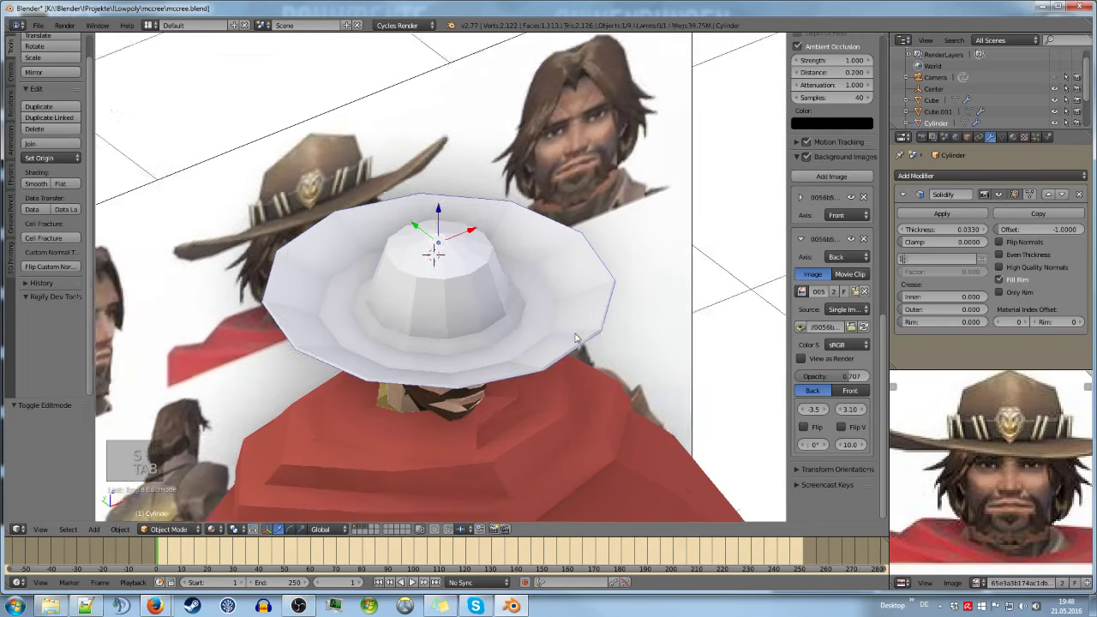
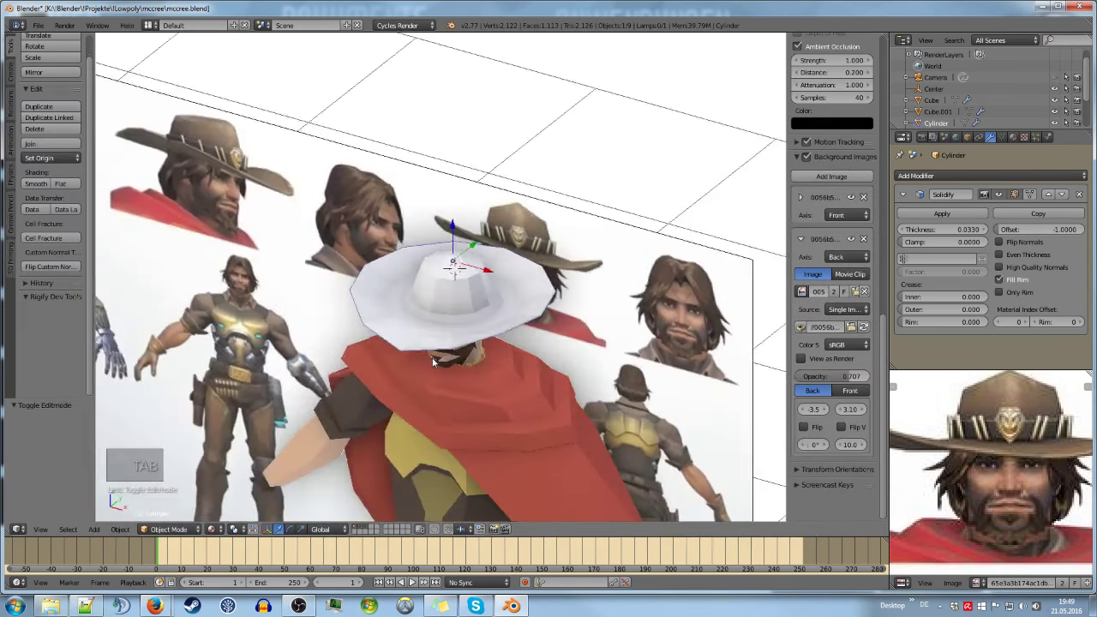
{"action": "key", "text": "Tab"}
{"action": "key", "text": "Tab"}
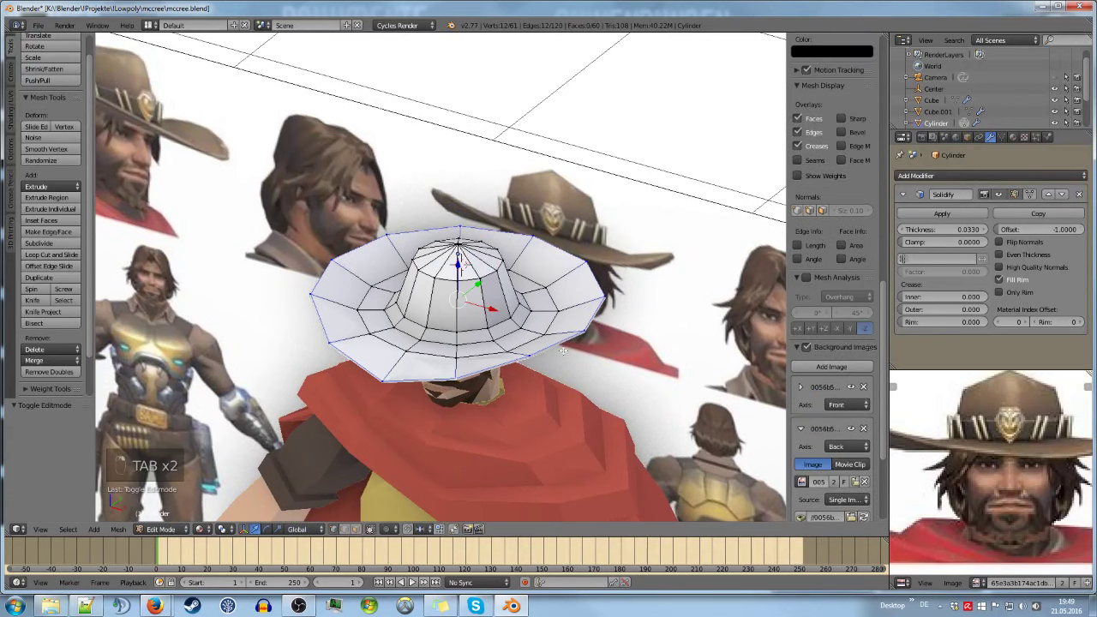
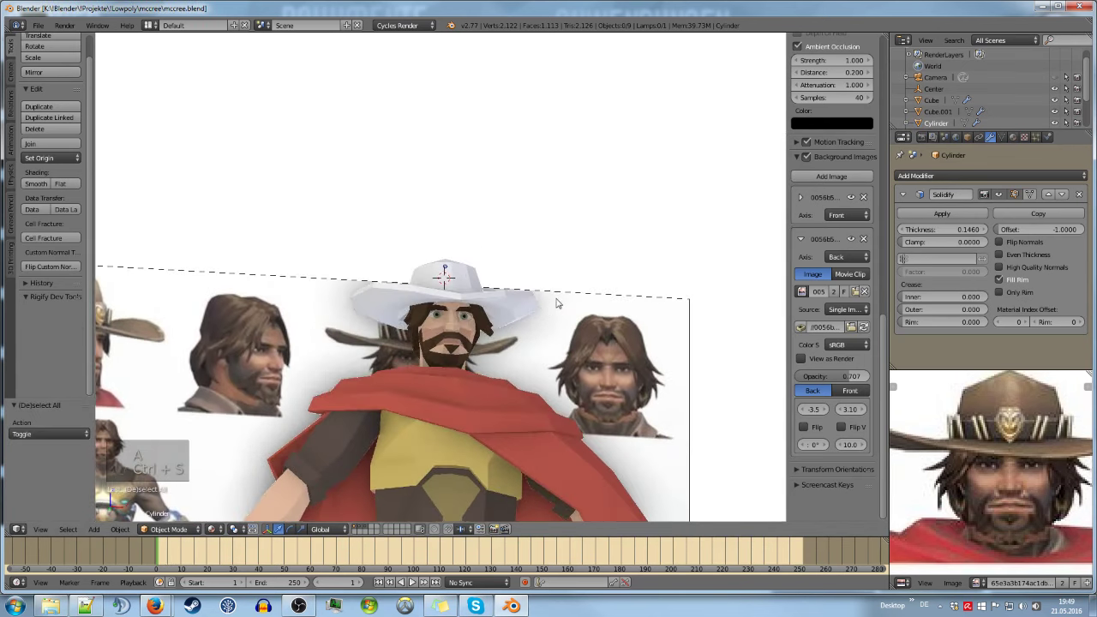
View the head from the front in matcap shading while giving the hat a brown material (RGB 0.240, 0.168, 0.112)
{"action": "key", "text": "KP_1"}
{"action": "key", "text": "z"}
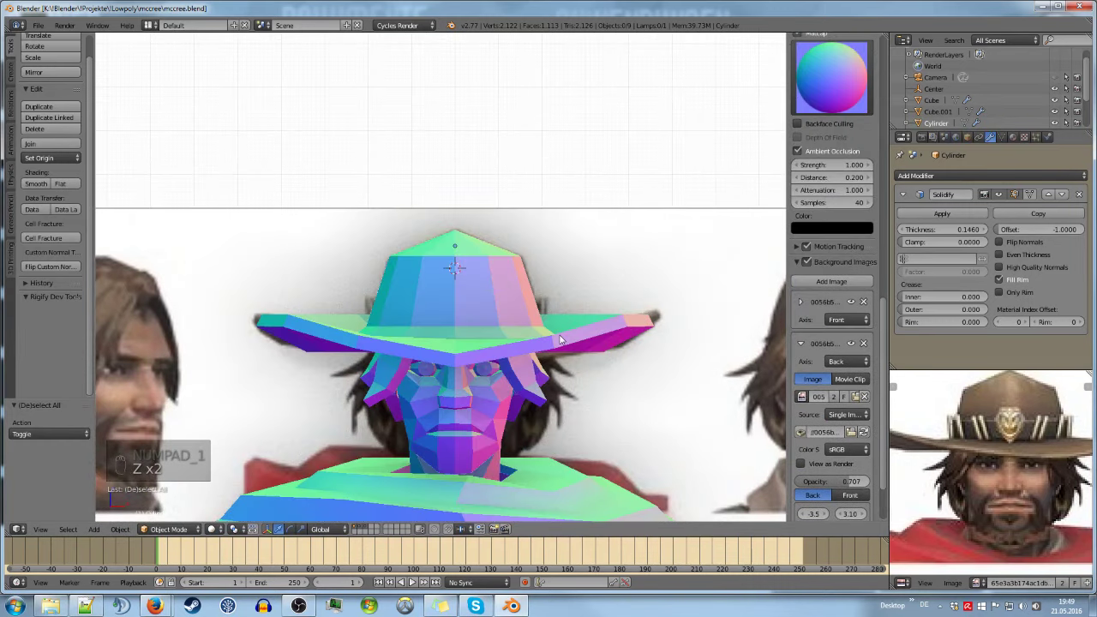
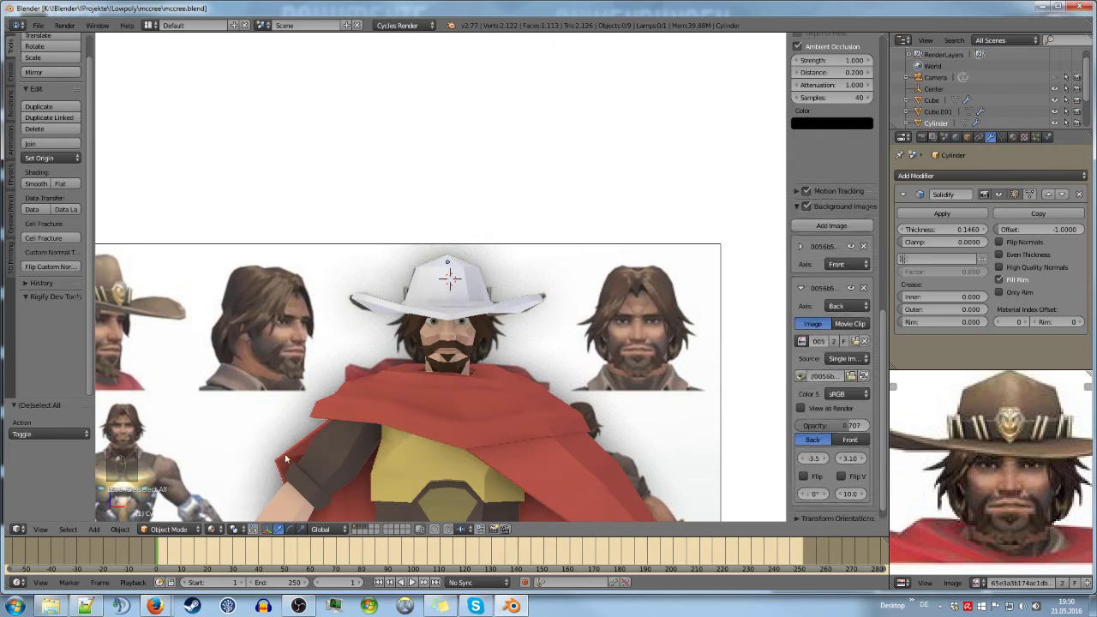
{"action": "key", "text": "KP_5"}
{"action": "key", "text": "KP_5"}
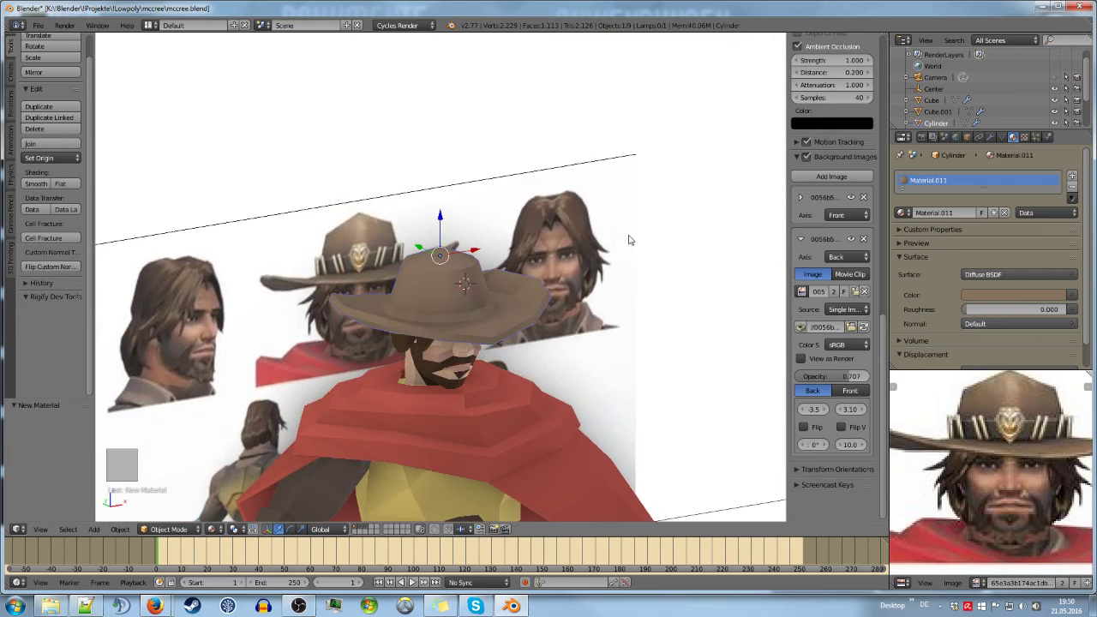
Save the file, deselect the hat and inspect the brown-hatted head from the front against the reference
{"action": "key", "text": "a"}
{"action": "key", "text": "ctrl+s"}
{"action": "key", "text": "KP_Decimal"}
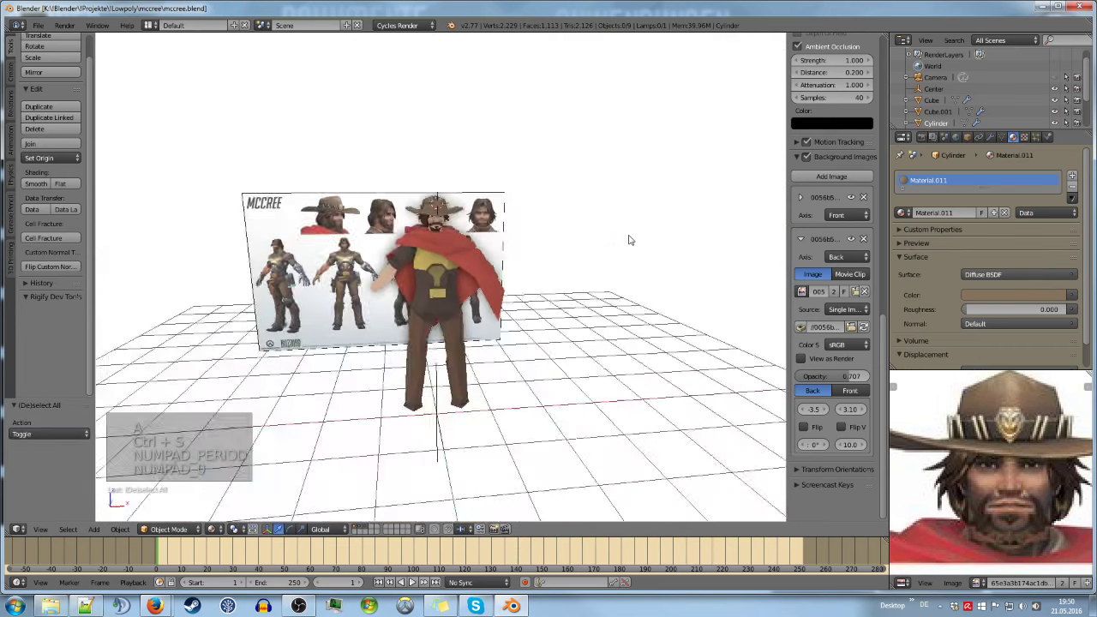
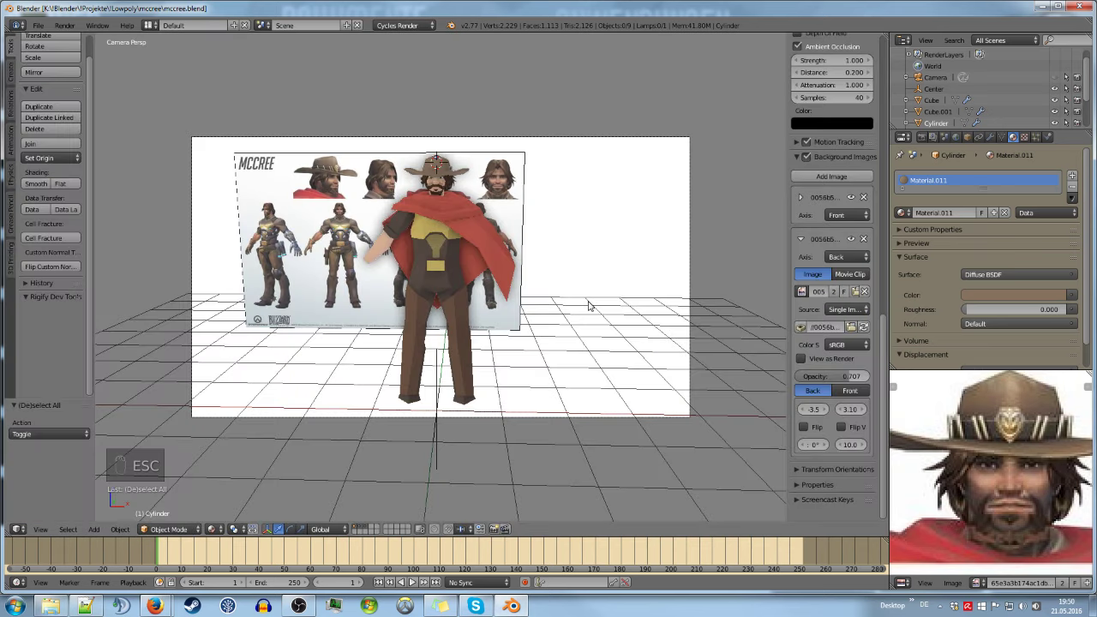
{"action": "key", "text": "KP_1"}
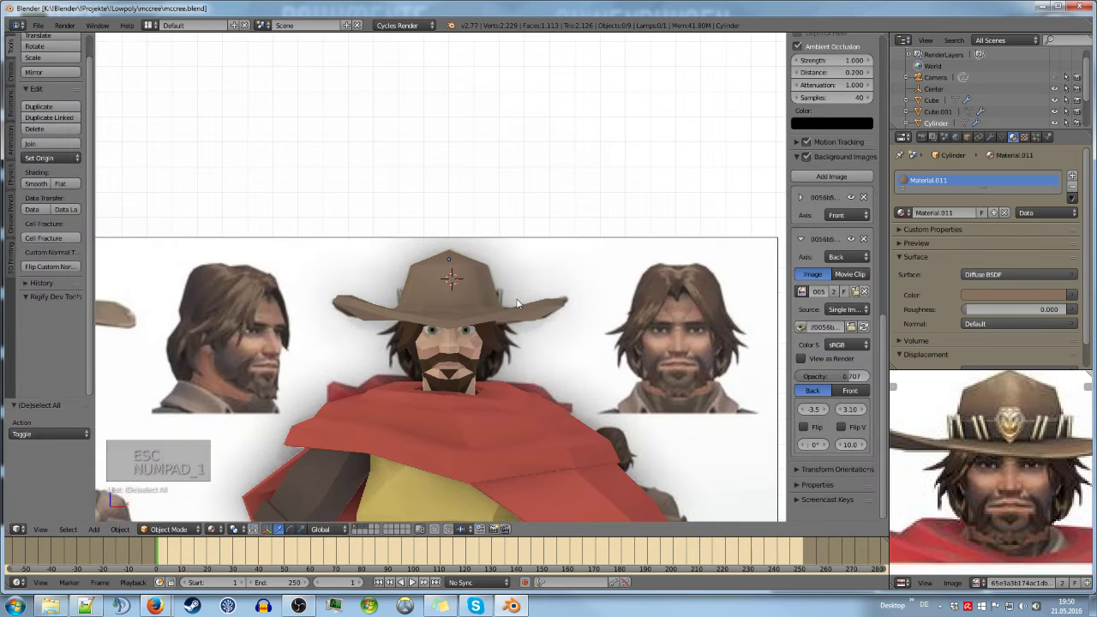
{"action": "key", "text": "KP_5"}
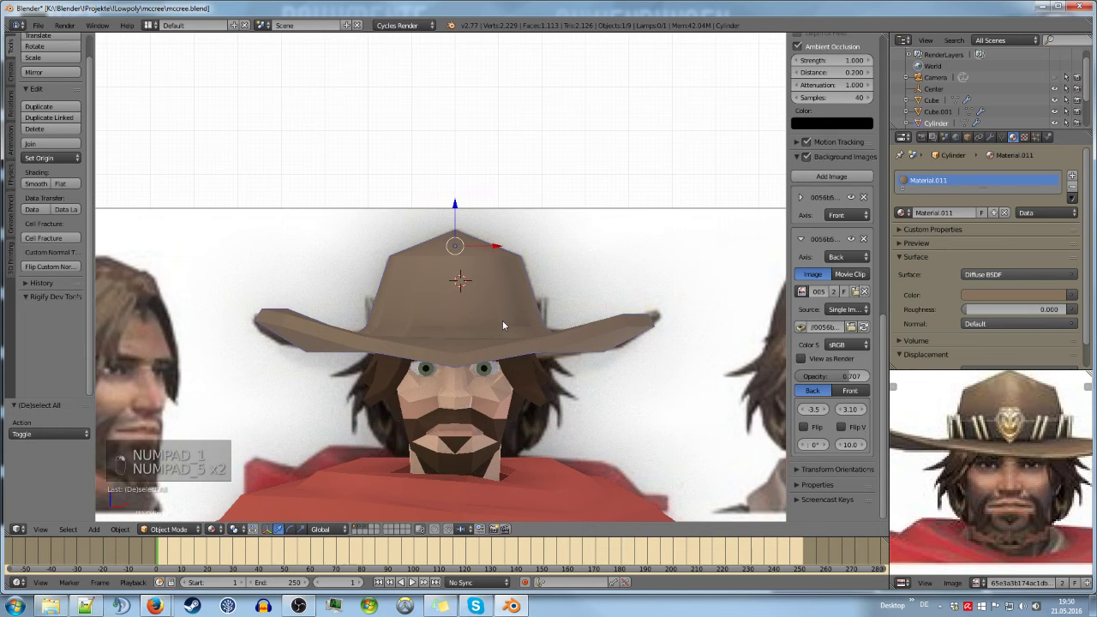
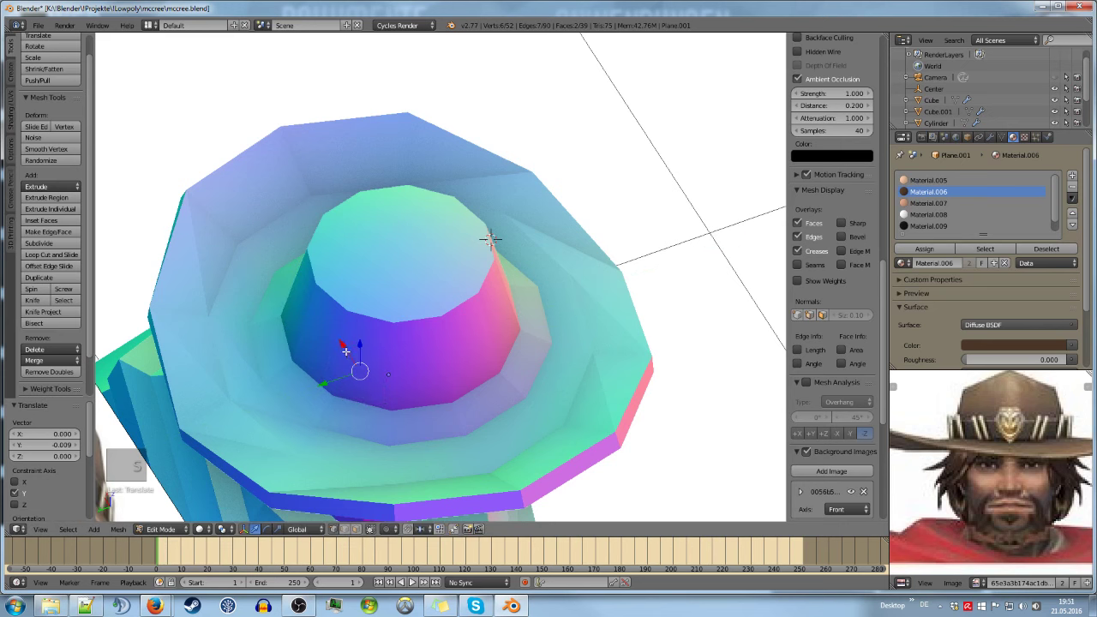
Leave editing of Plane.001, return to a front view of the head and save the file
{"action": "key", "text": "Tab"}
{"action": "key", "text": "a"}
{"action": "key", "text": "ctrl+s"}
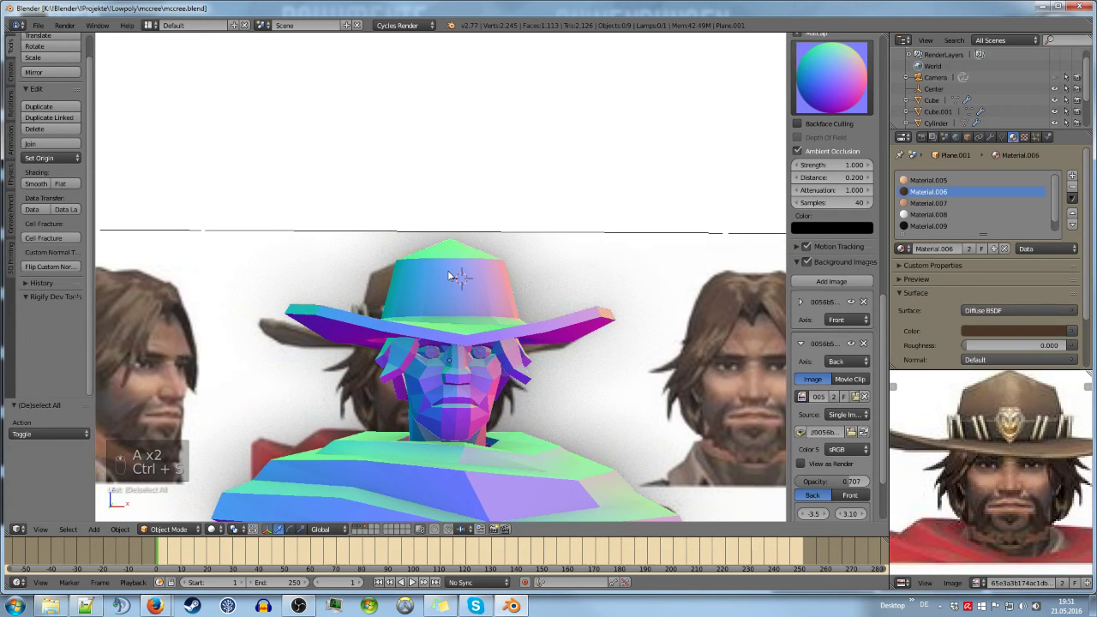
{"action": "key", "text": "KP_1"}
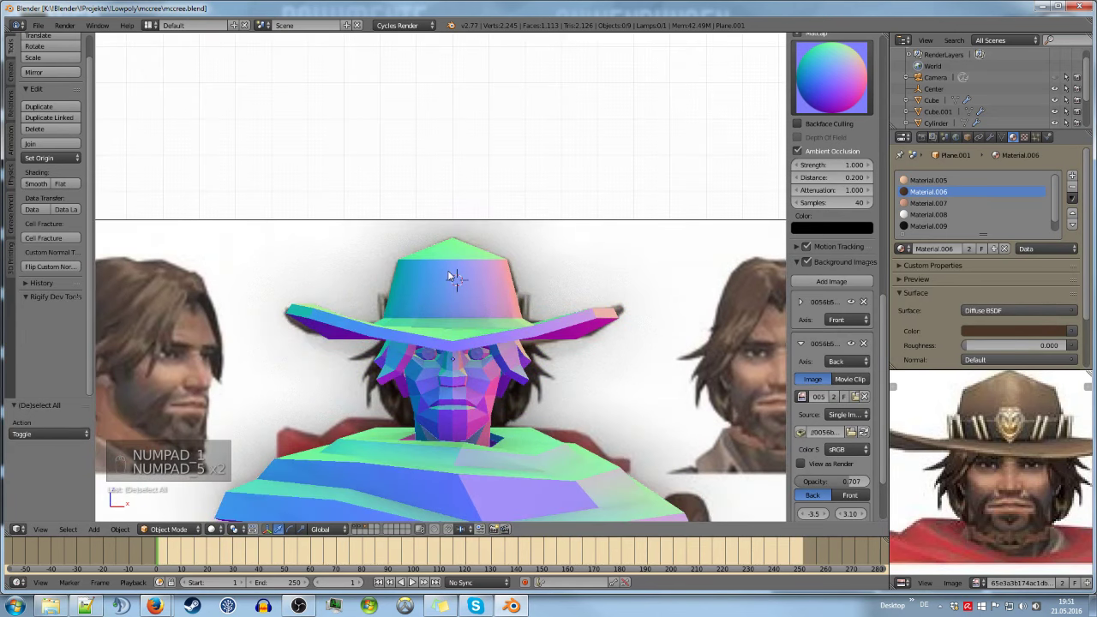
{"action": "key", "text": "ctrl+s"}
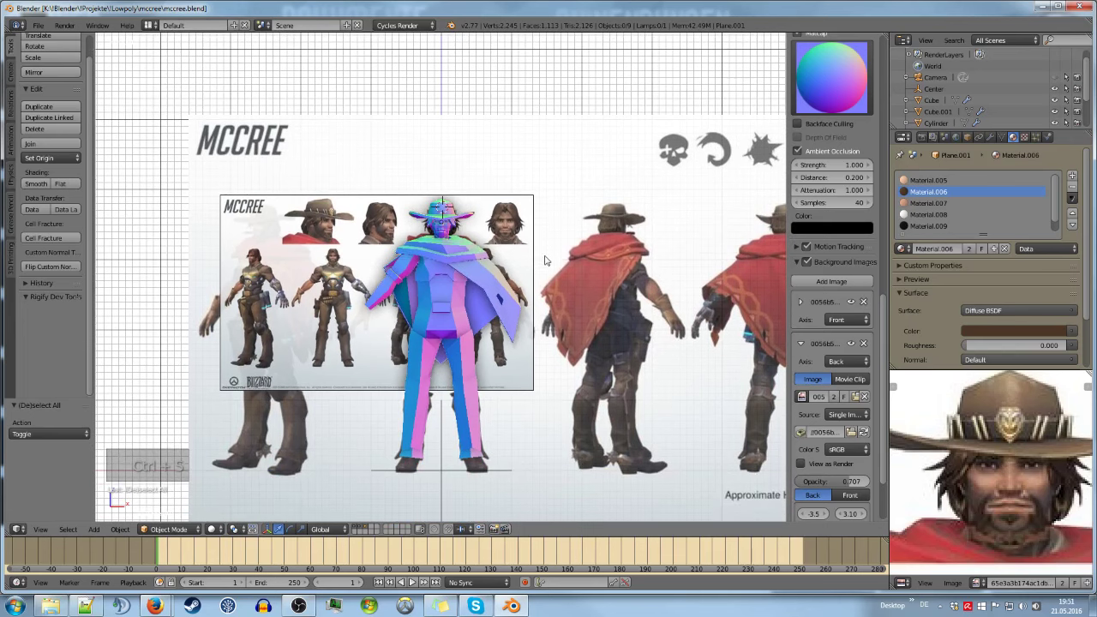
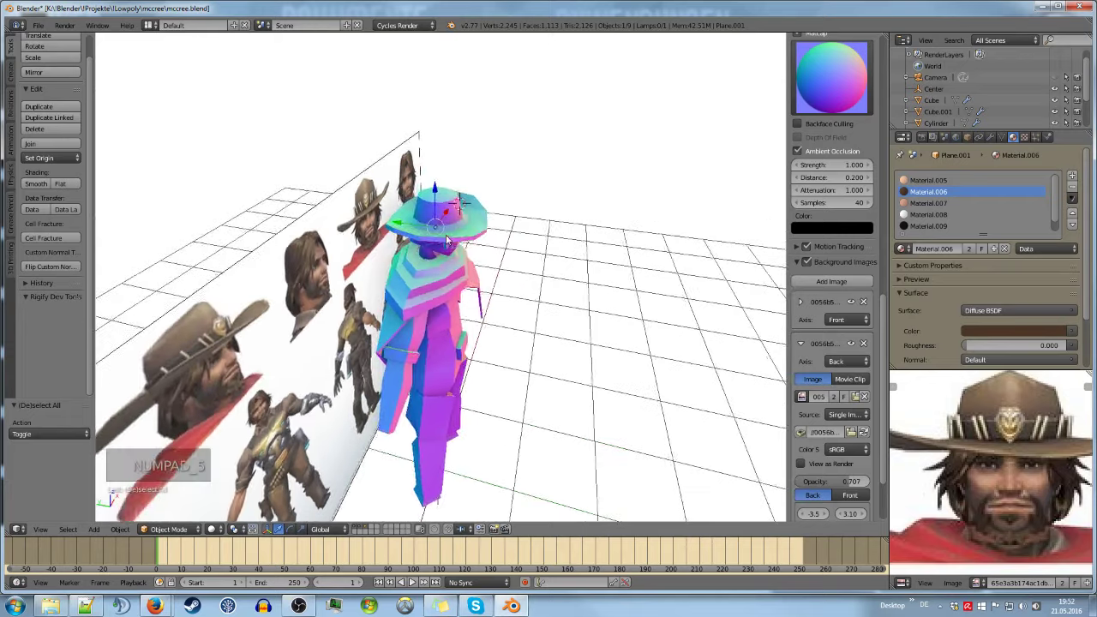
Move the lower neck vertices of the head vertically along Z, then finish editing and clear the selection
{"action": "key", "text": "Tab"}
{"action": "key", "text": "KP_1"}
{"action": "key", "text": "KP_5"}
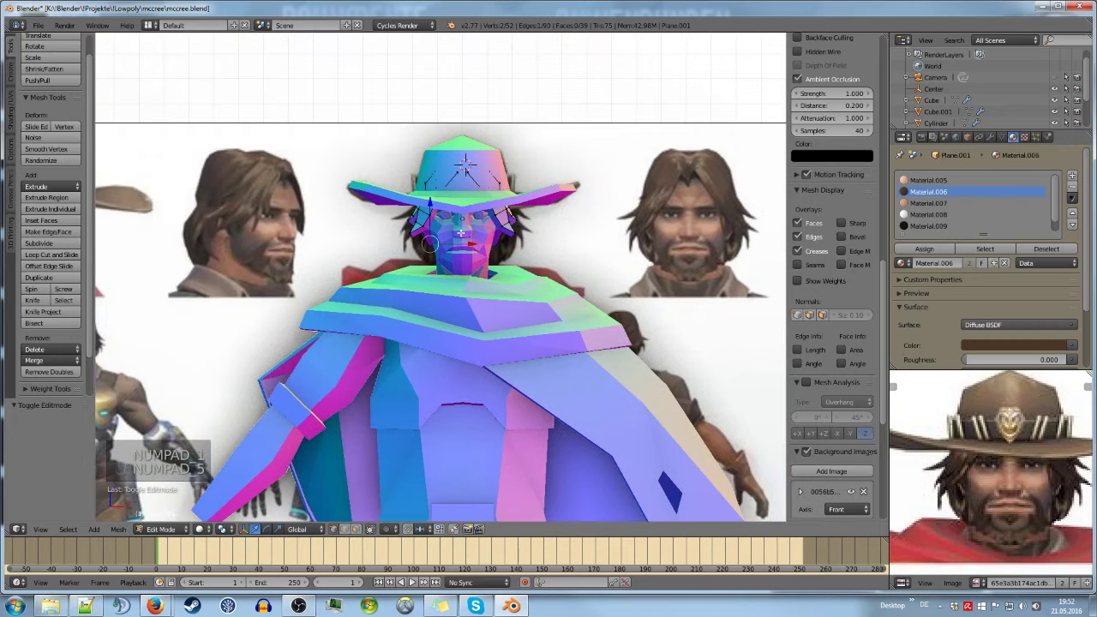
{"action": "key", "text": "g"}
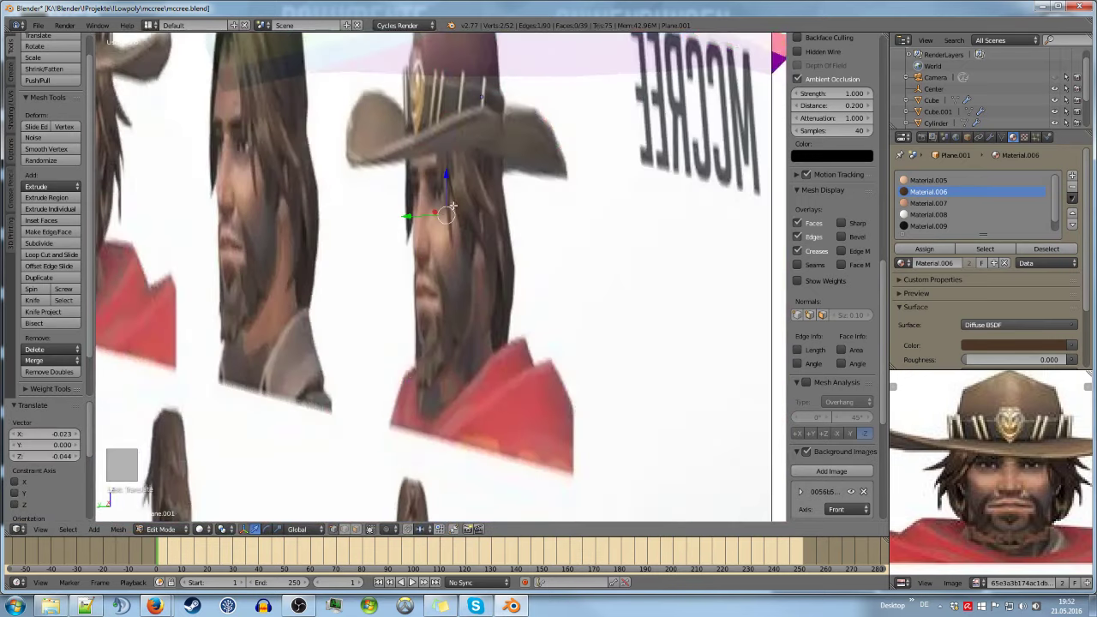
{"action": "key", "text": "KP_5"}
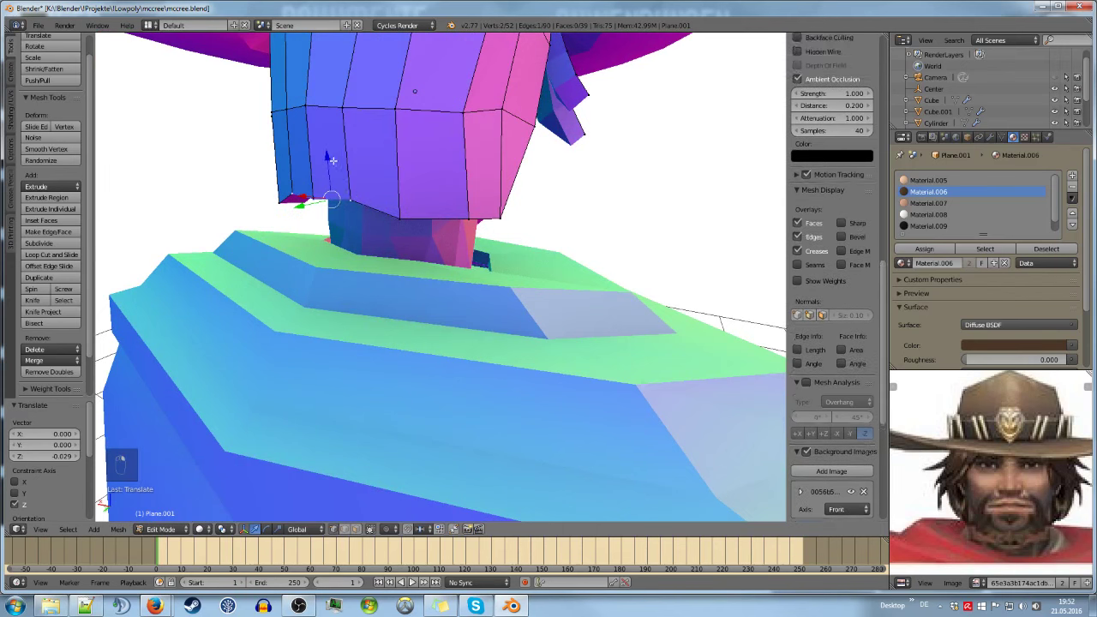
{"action": "key", "text": "Tab"}
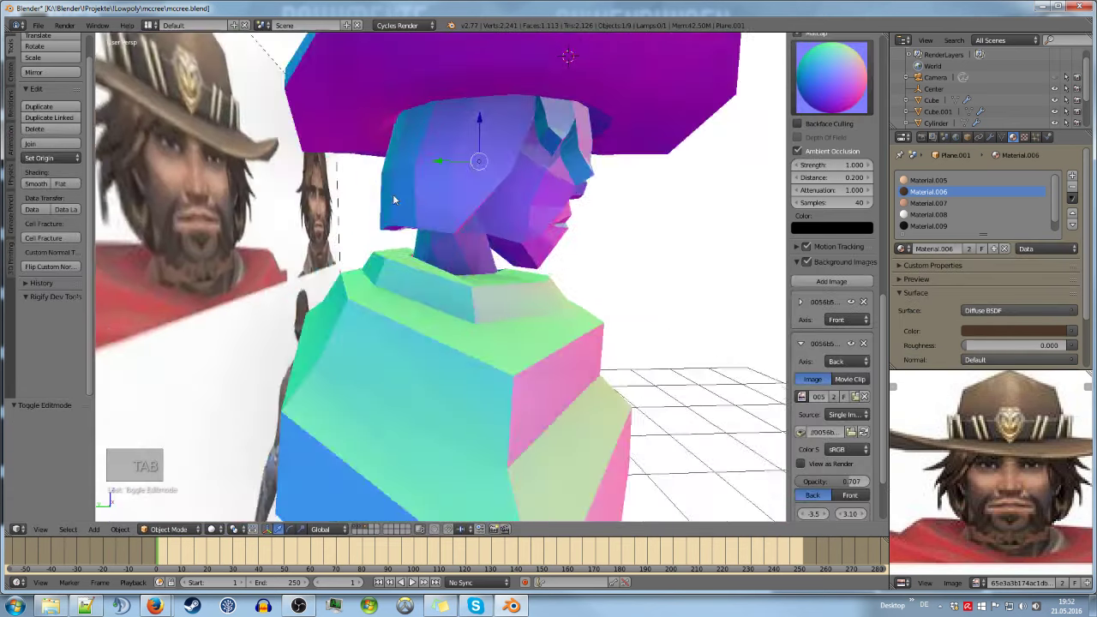
{"action": "key", "text": "a"}
{"action": "key", "text": "ctrl+s"}
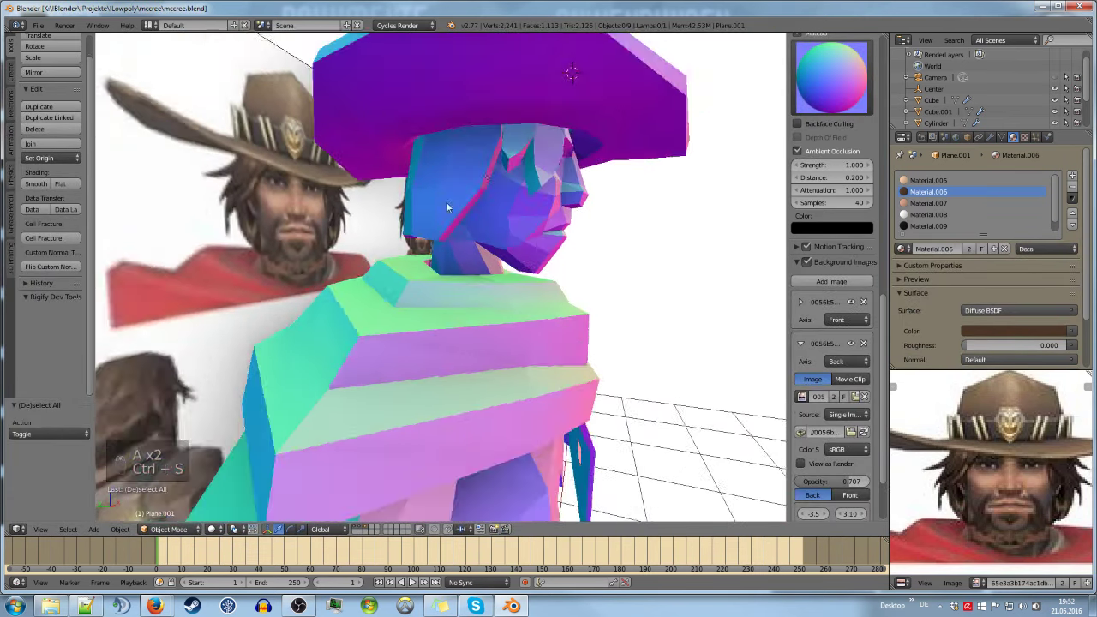
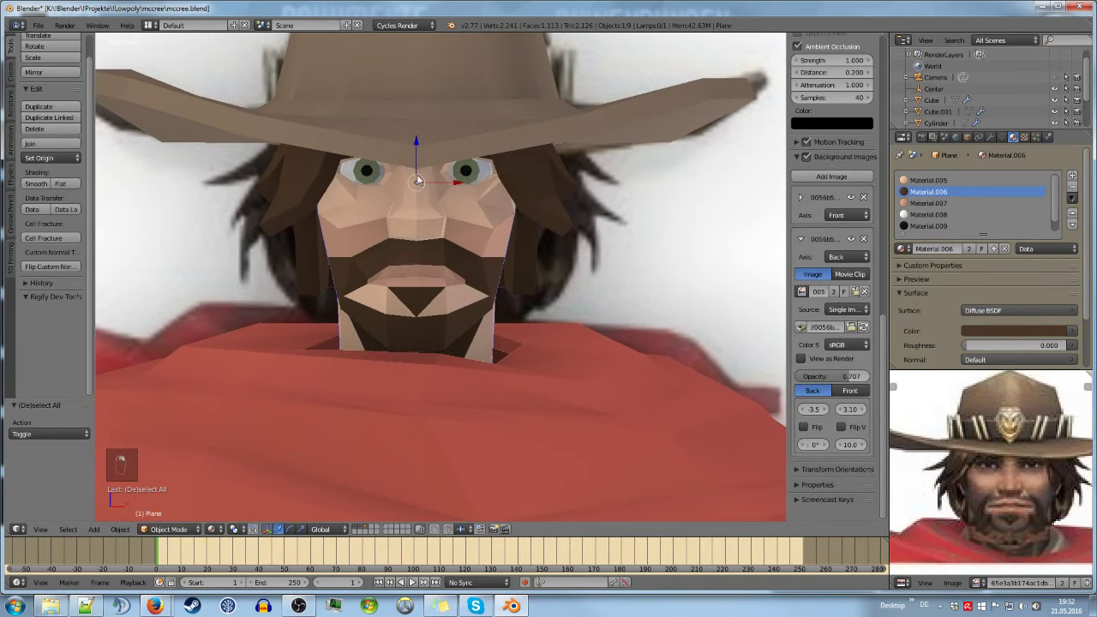
Select the connected eye geometry with L and nudge it into a new position, checking the face between moves
{"action": "key", "text": "Tab"}
{"action": "key", "text": "a"}
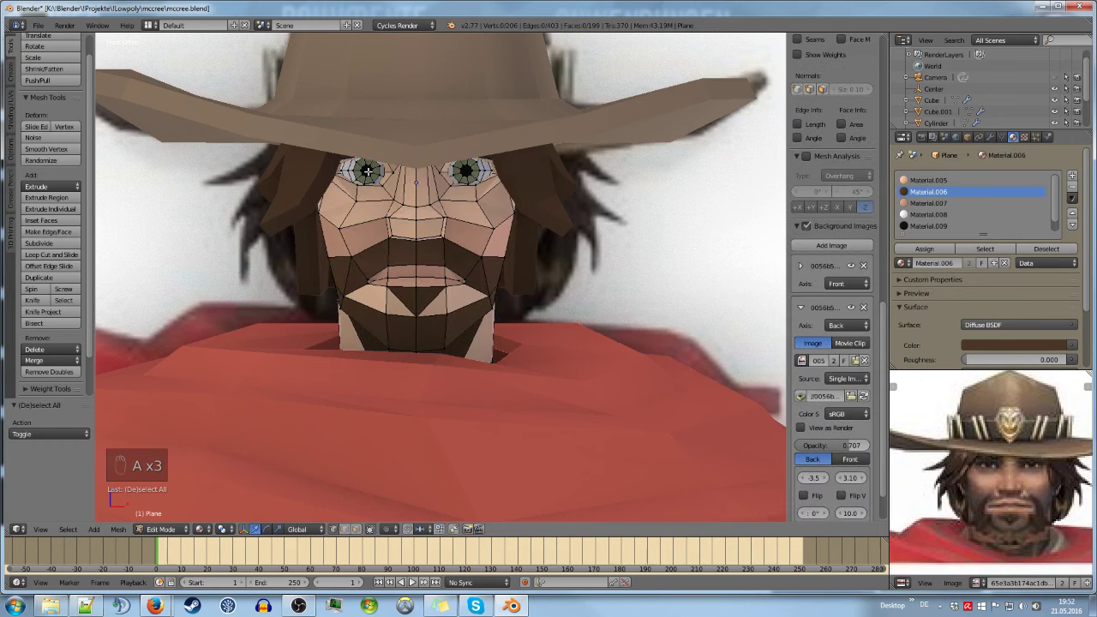
{"action": "key", "text": "l"}
{"action": "key", "text": "g"}
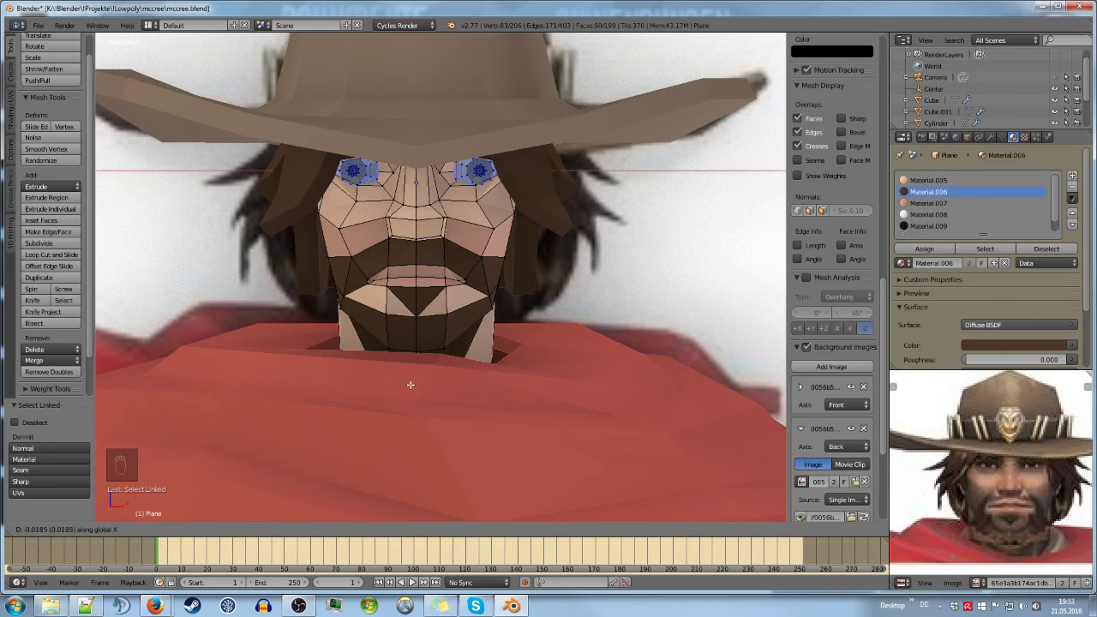
{"action": "key", "text": "Tab"}
{"action": "key", "text": "a"}
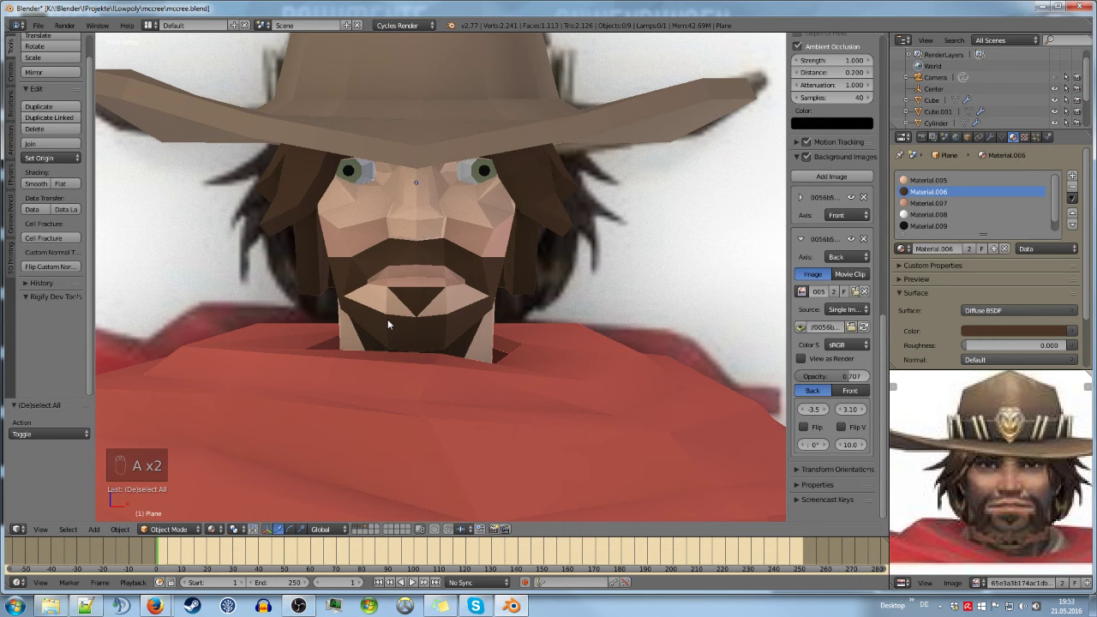
{"action": "key", "text": "Tab"}
{"action": "key", "text": "g"}
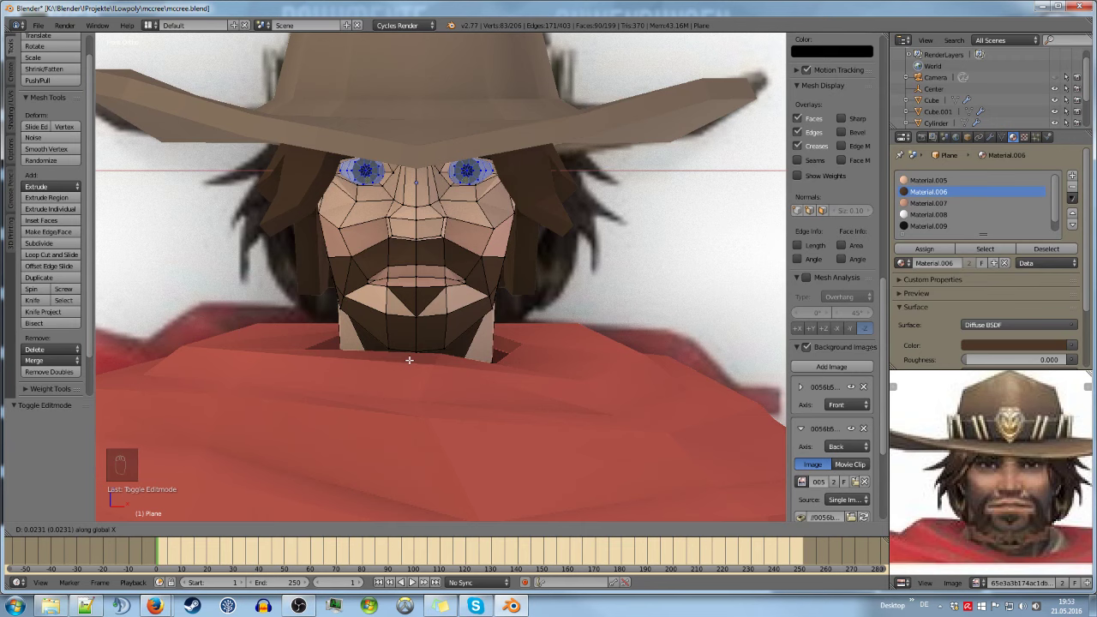
{"action": "key", "text": "Tab"}
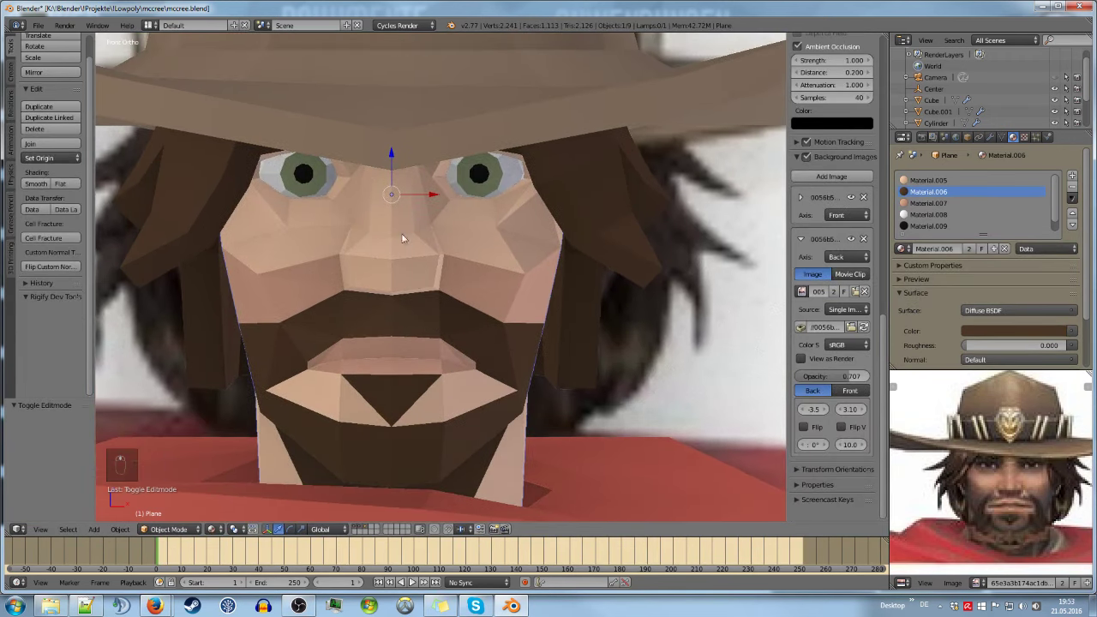
Undo a shift, select both eyes together and move them slightly, reviewing the face outside edit mode
{"action": "key", "text": "Tab"}
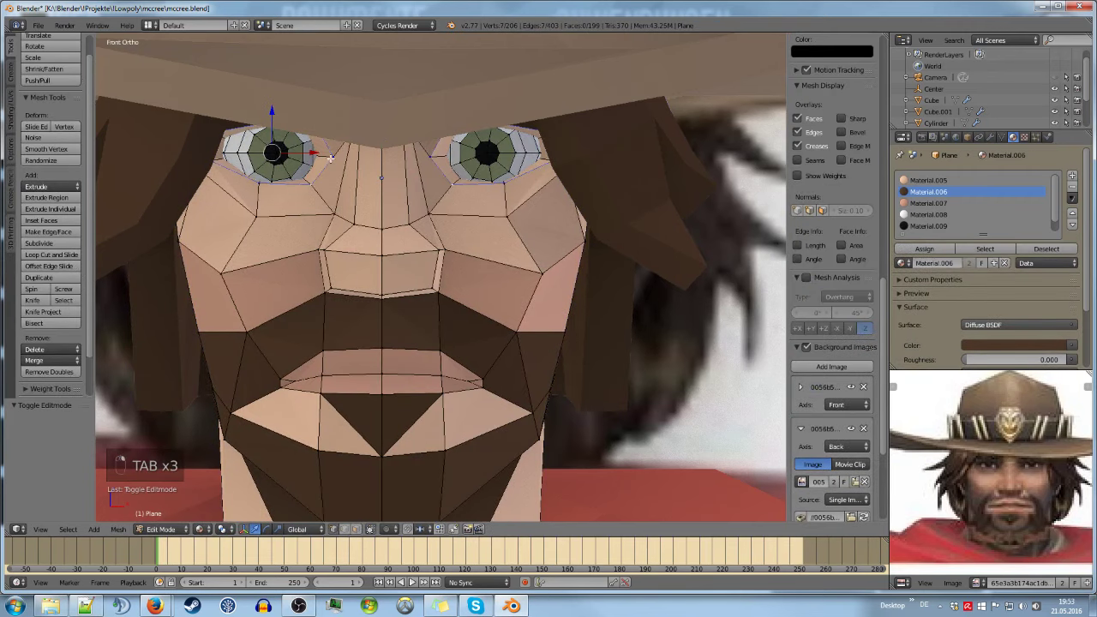
{"action": "key", "text": "ctrl+z"}
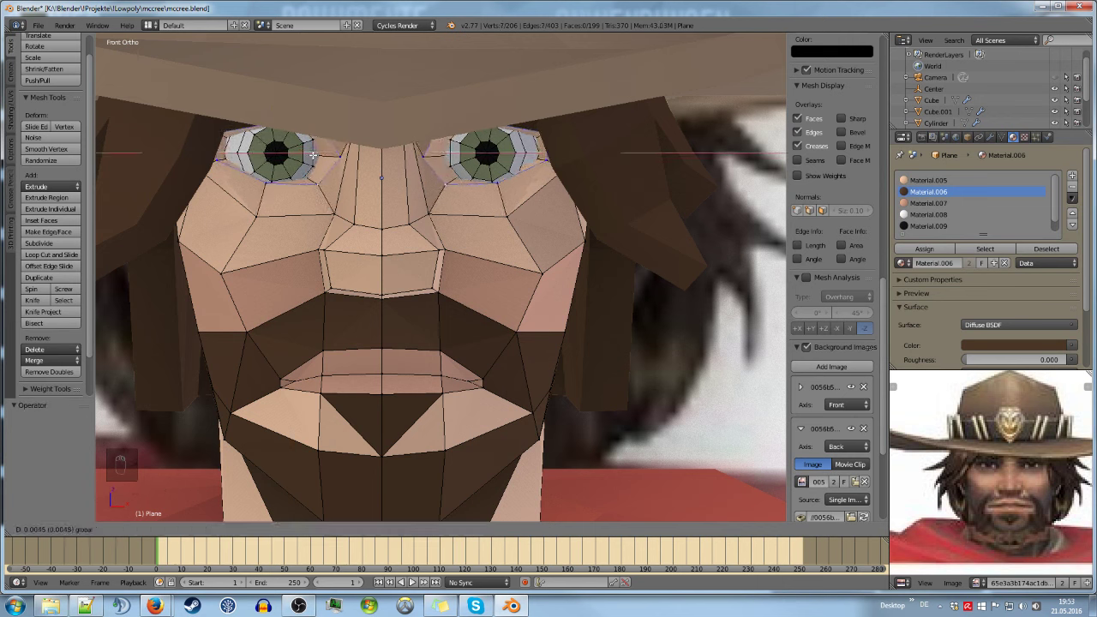
{"action": "key", "text": "a"}
{"action": "key", "text": "l"}
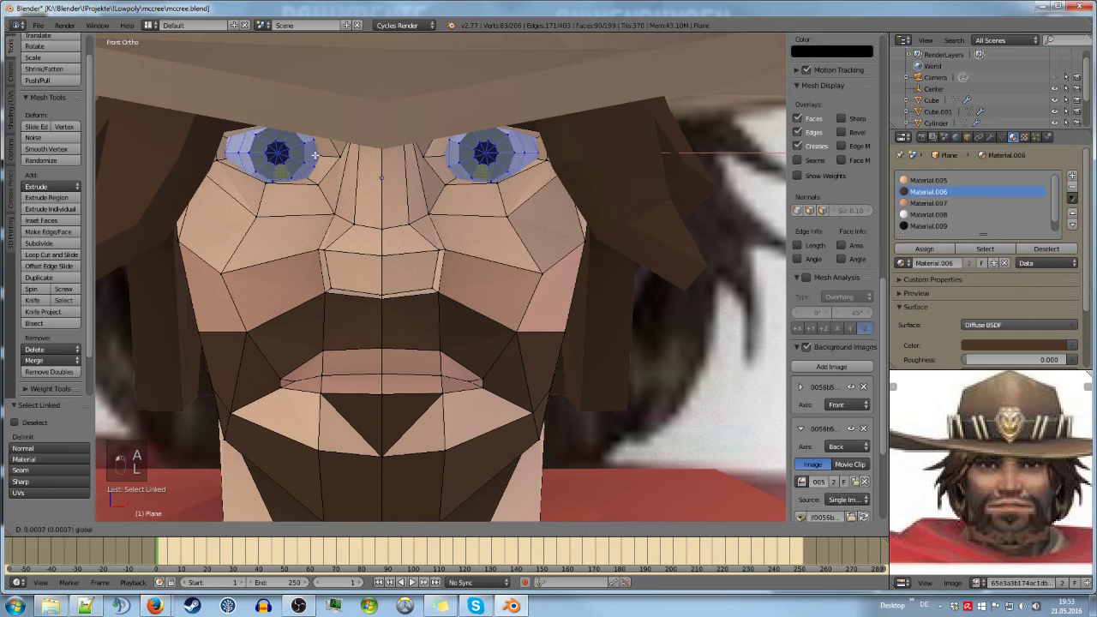
{"action": "key", "text": "Tab"}
{"action": "key", "text": "a"}
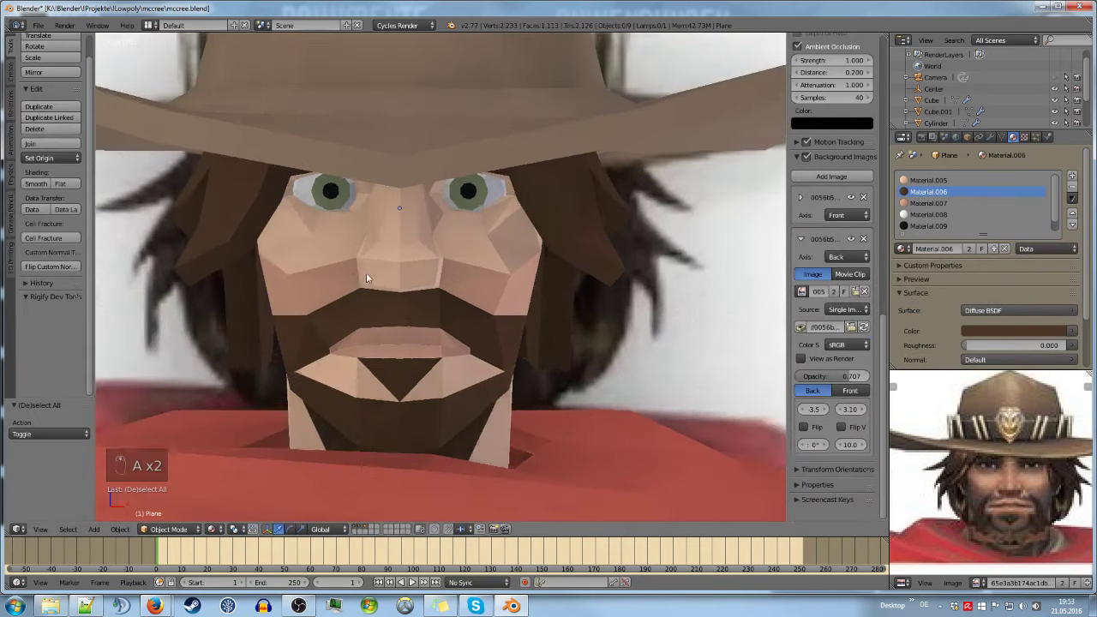
{"action": "key", "text": "Tab"}
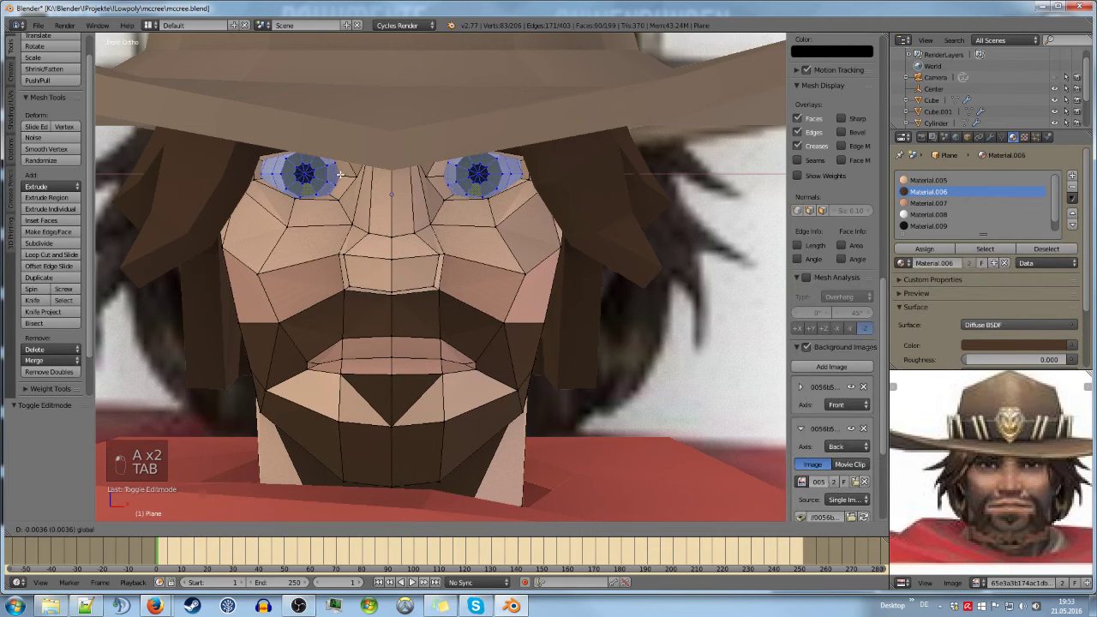
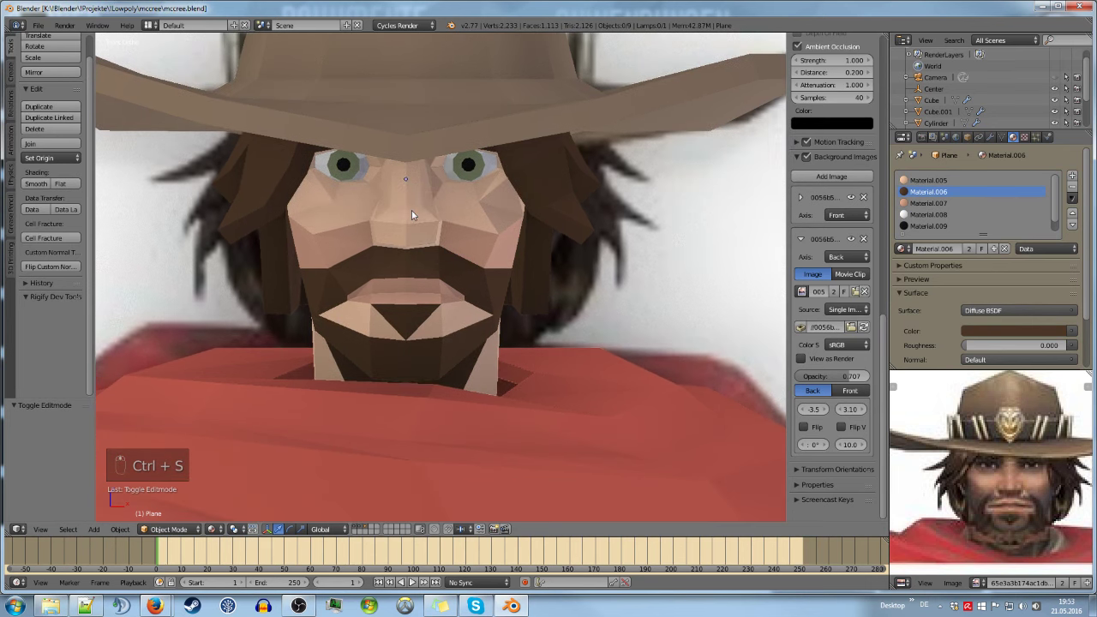
{"action": "key", "text": "Tab"}
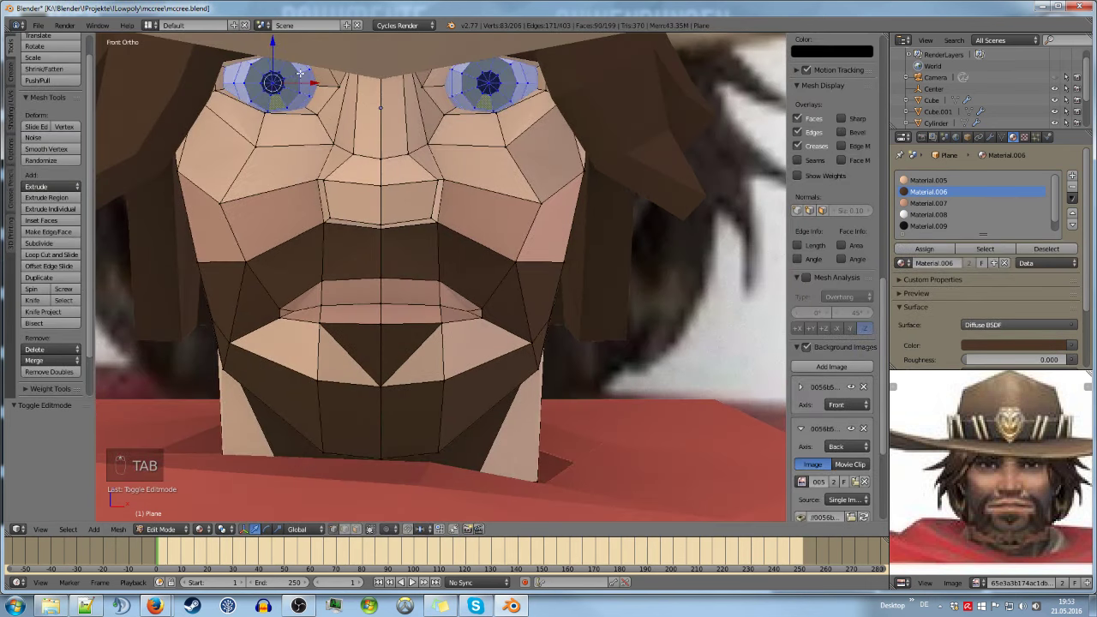
{"action": "key", "text": "a"}
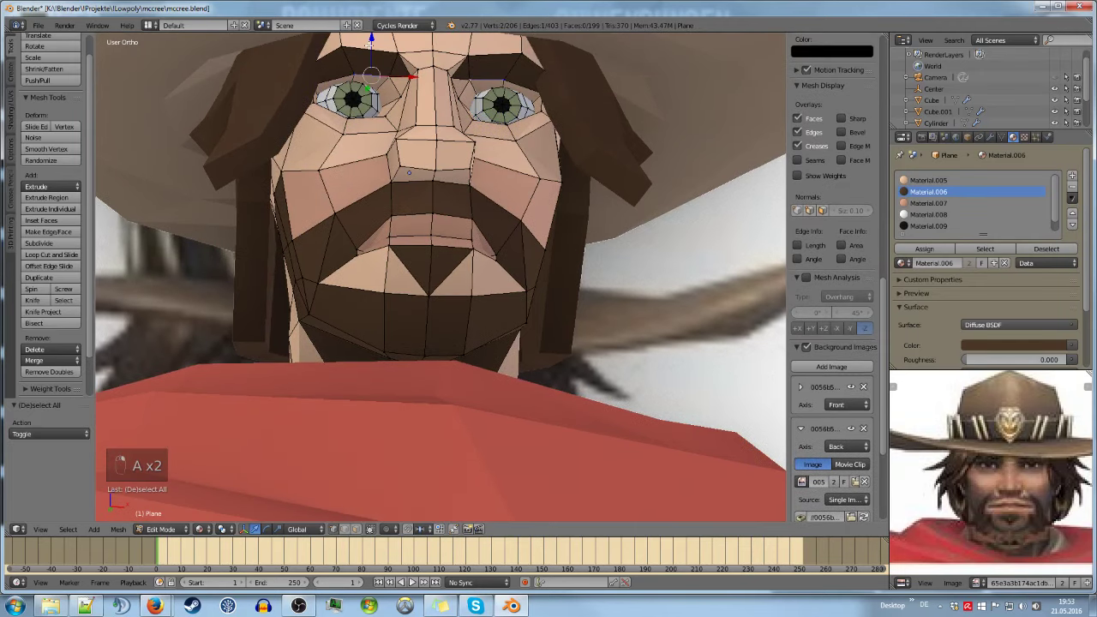
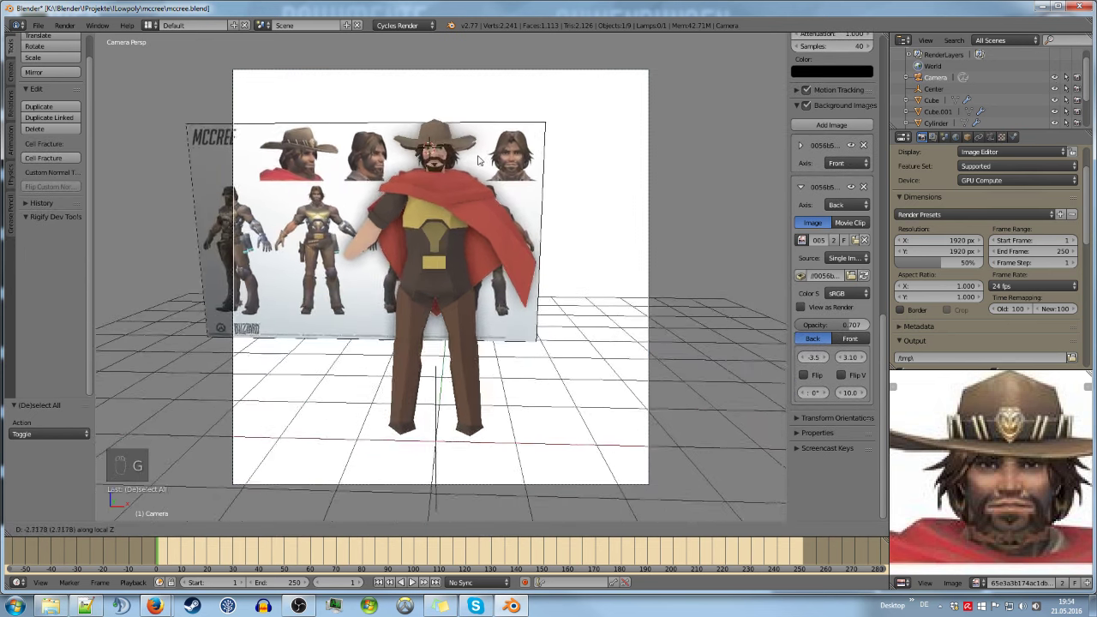
Move the camera in and lower it so McCree fills the camera frame
{"action": "key", "text": "g"}
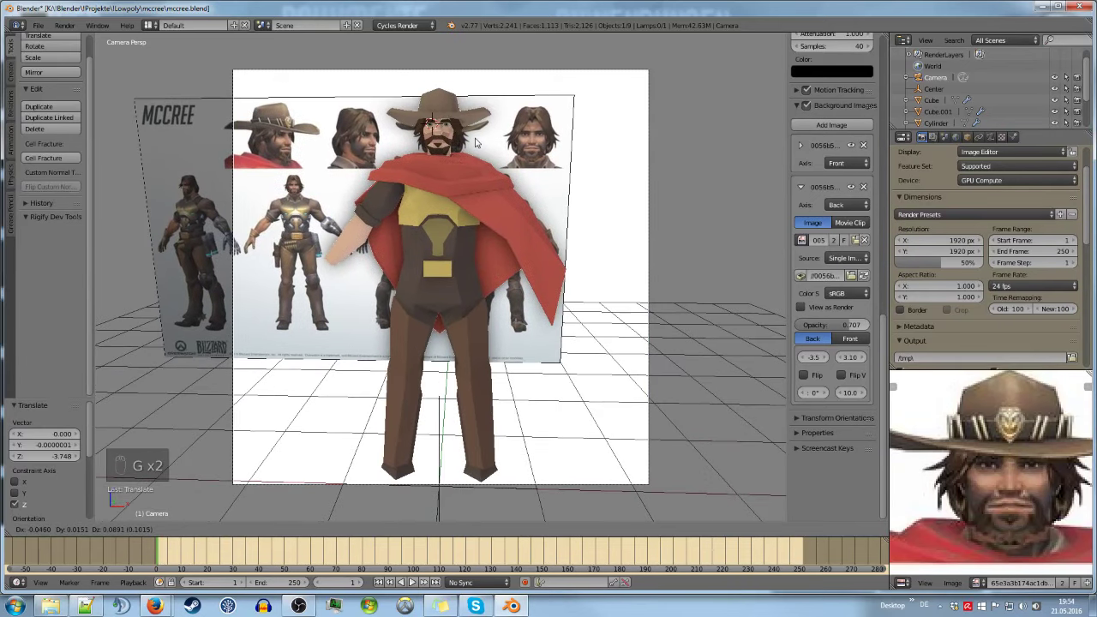
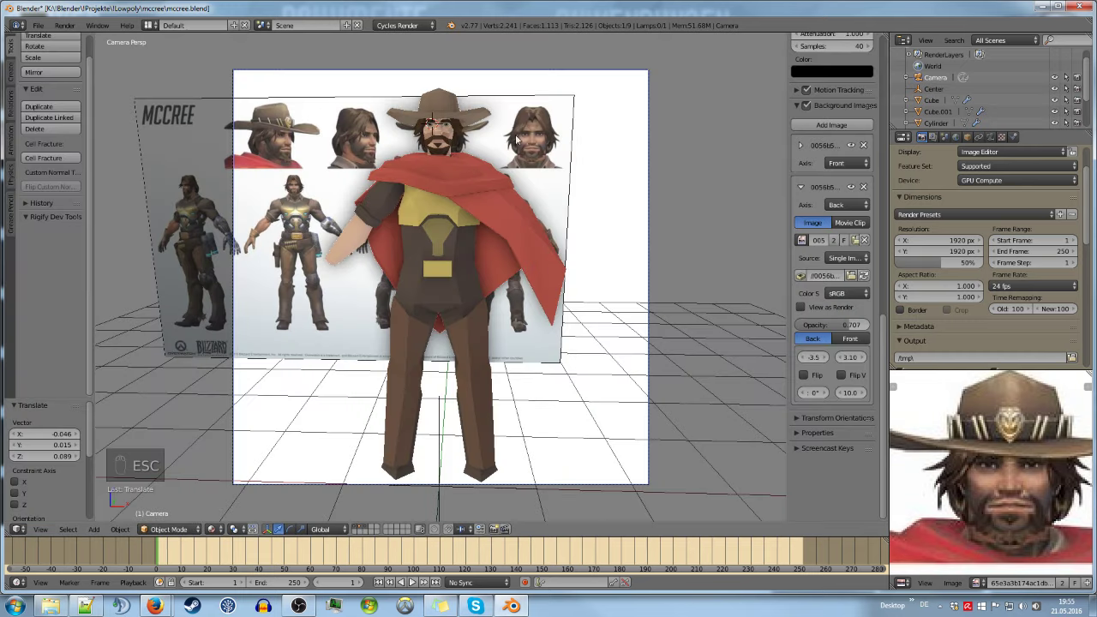
In front view, nudge McCree's eye-corner vertices vertically to refine the face, and save the file
{"action": "key", "text": "KP_1"}
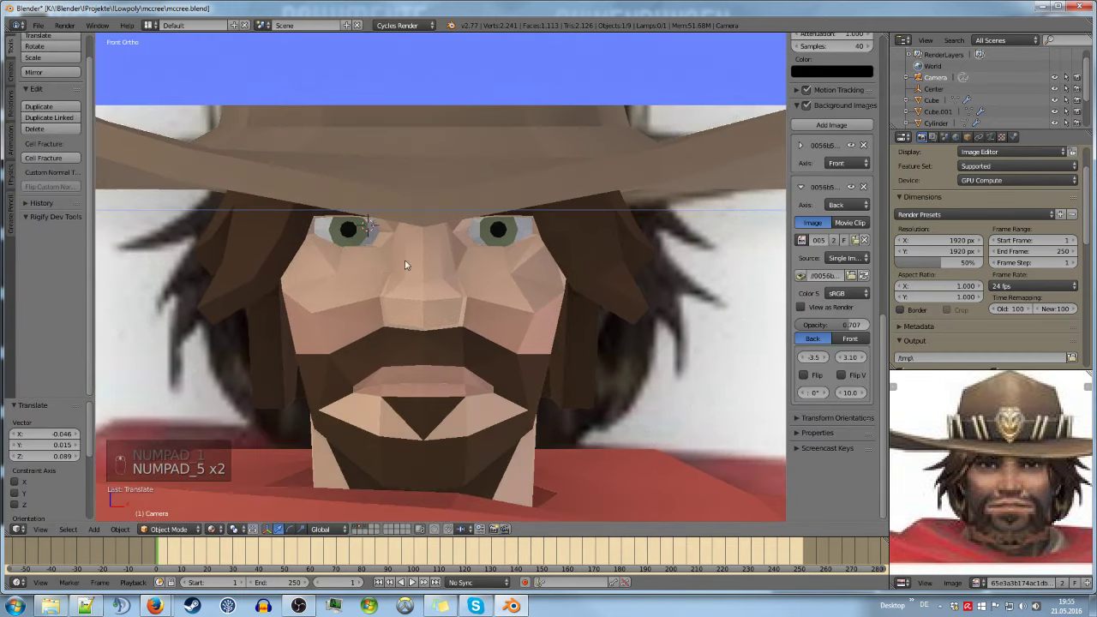
{"action": "key", "text": "h"}
{"action": "key", "text": "Tab"}
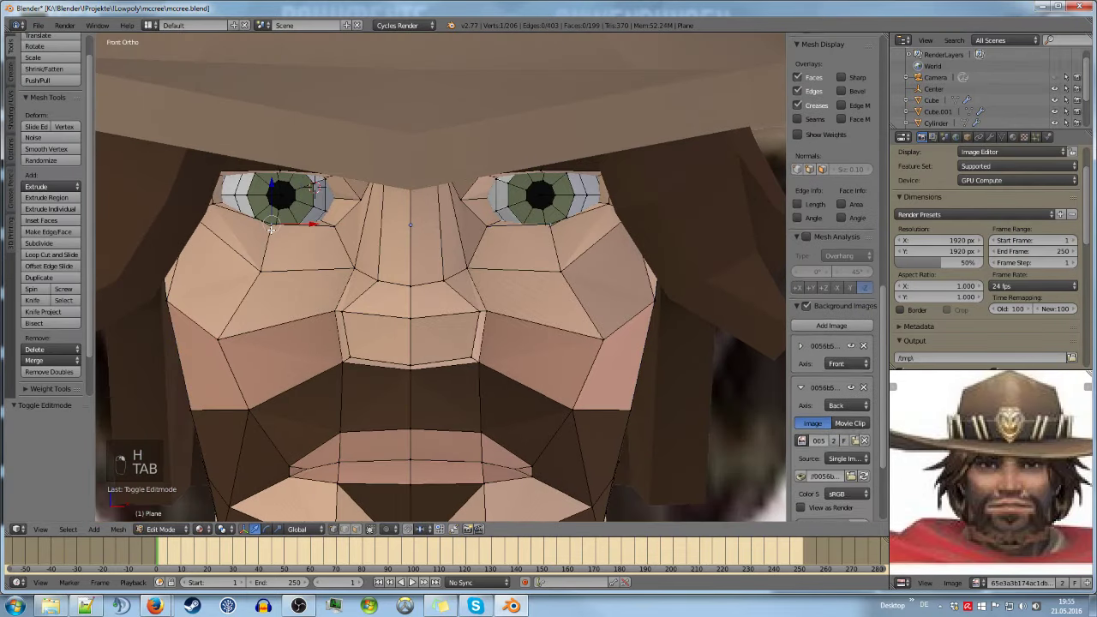
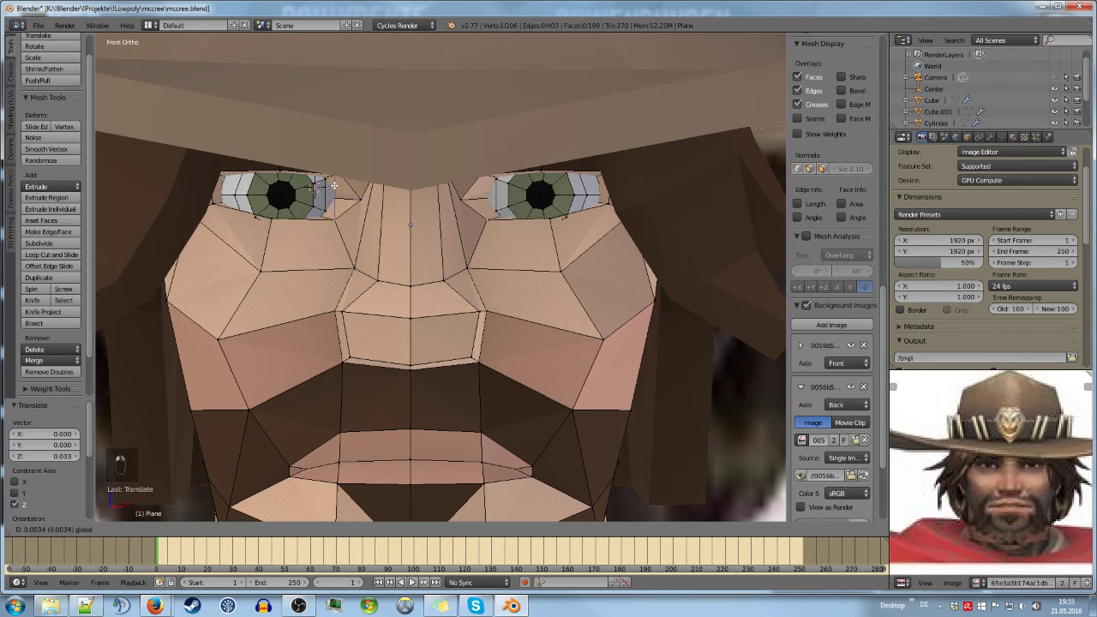
{"action": "key", "text": "Tab"}
{"action": "key", "text": "a"}
{"action": "key", "text": "ctrl+s"}
{"action": "key", "text": "Tab"}
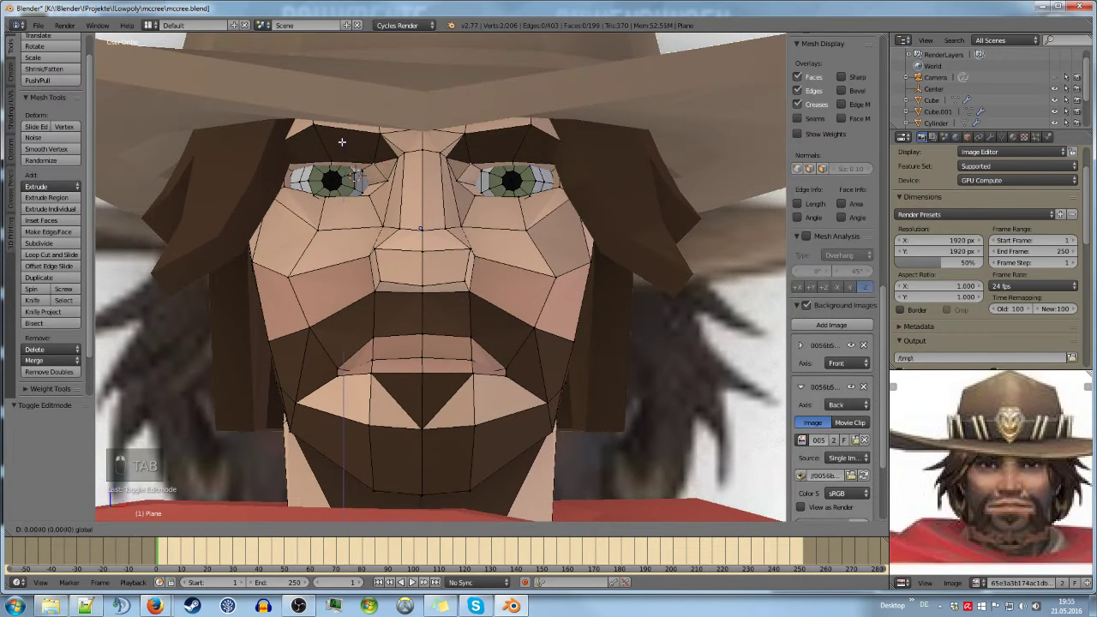
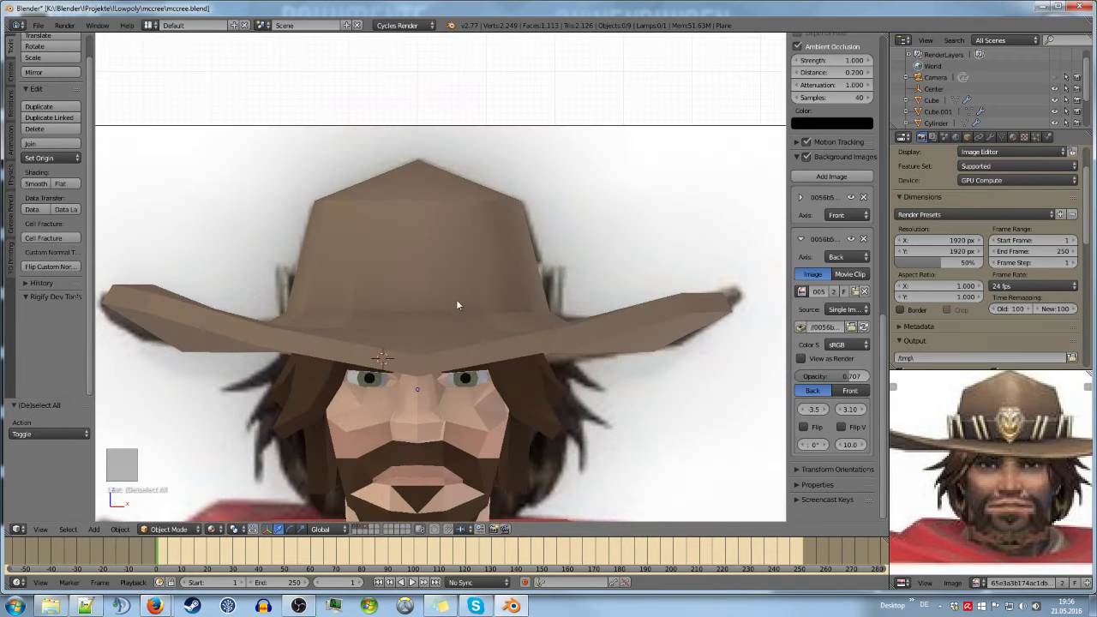
Duplicate the edge ring at the hat crown base and separate it into its own object
{"action": "key", "text": "Tab"}
{"action": "key", "text": "Tab"}
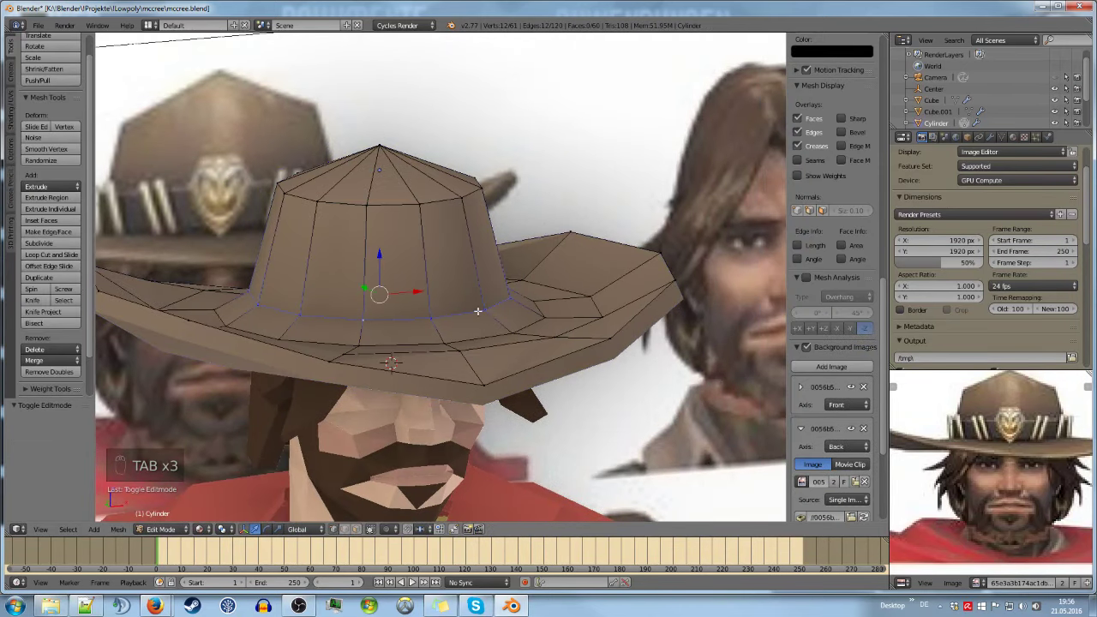
{"action": "key", "text": "shift+d"}
{"action": "key", "text": "p"}
Extrude the separated ring upward into a hatband
{"action": "key", "text": "Tab"}
{"action": "key", "text": "Tab"}
{"action": "key", "text": "a"}
{"action": "key", "text": "e"}
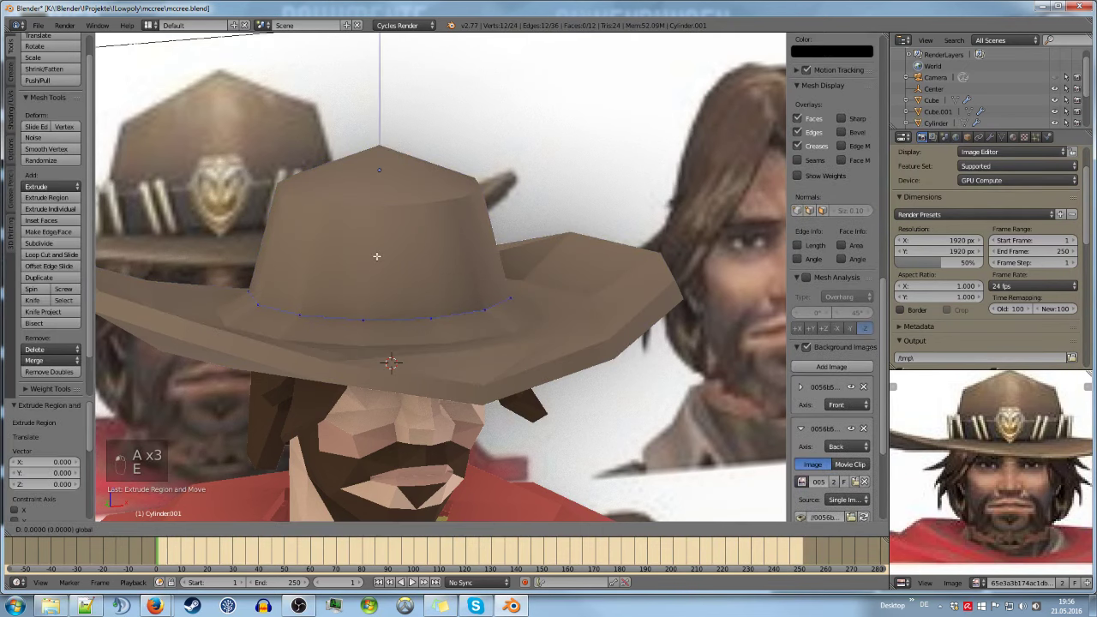
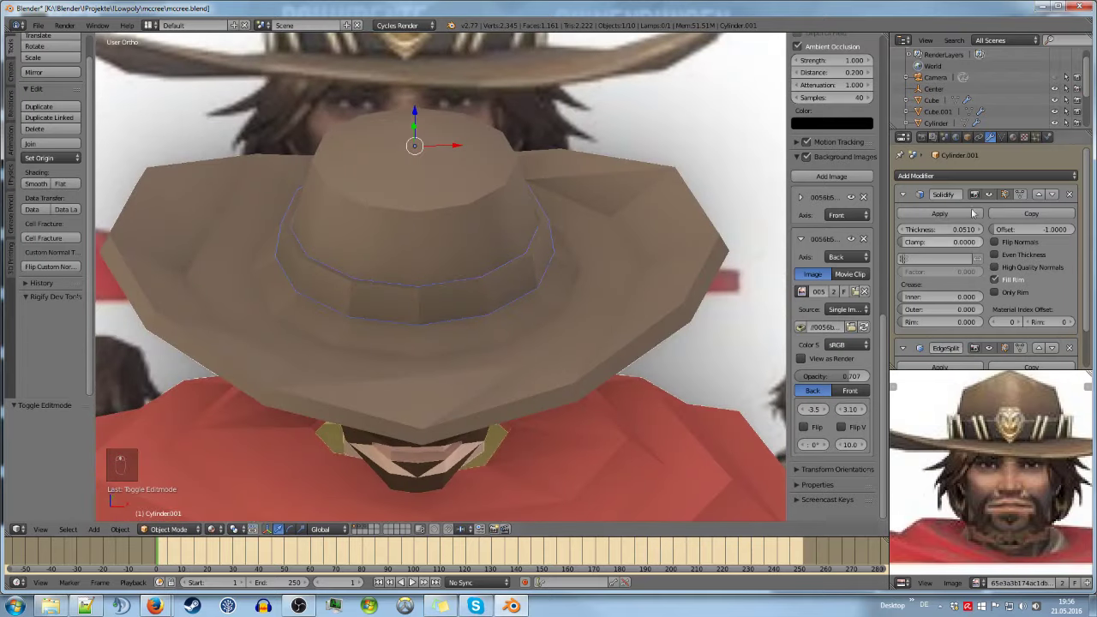
Give the hatband its own dark brown material and continue extruding it taller in edit mode
{"action": "left_click_drag", "start_coordinate": [619, 214], "coordinate": [599, 323]}
{"action": "key", "text": "KP_1"}
{"action": "key", "text": "Tab"}
{"action": "key", "text": "a"}
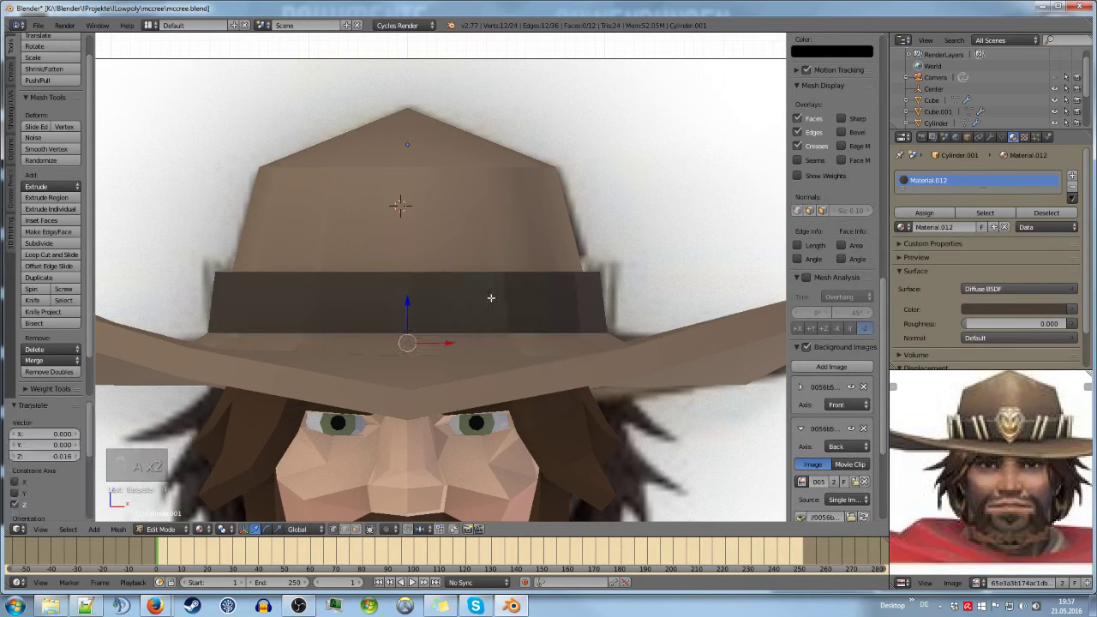
Widen the band around the crown, then scale the hat's crown-base vertices to sit inside it
{"action": "key", "text": "s"}
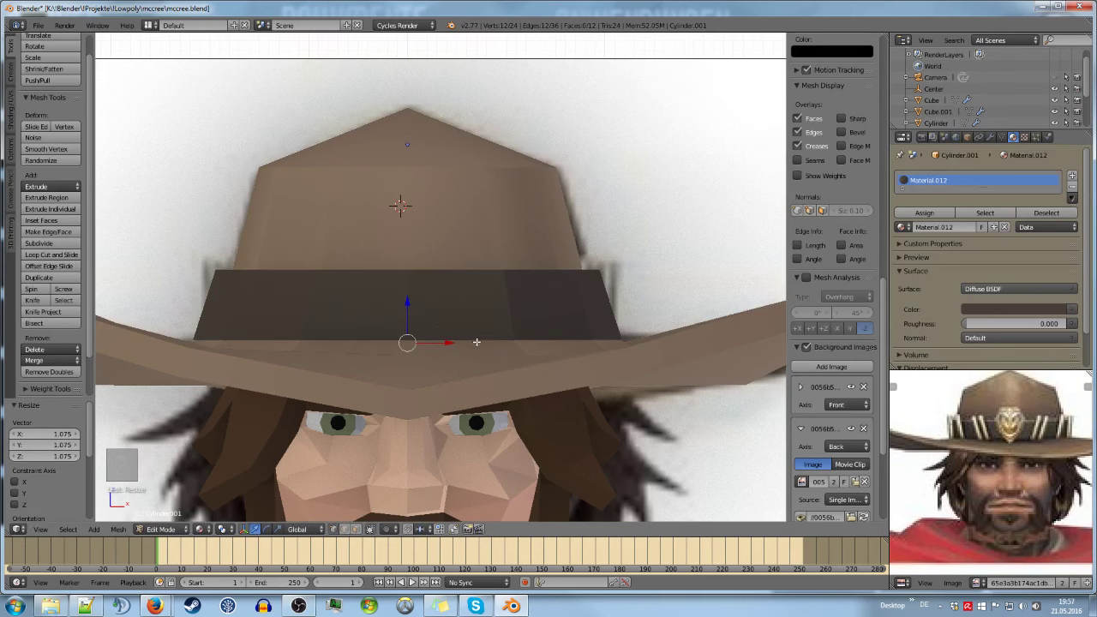
{"action": "key", "text": "Tab"}
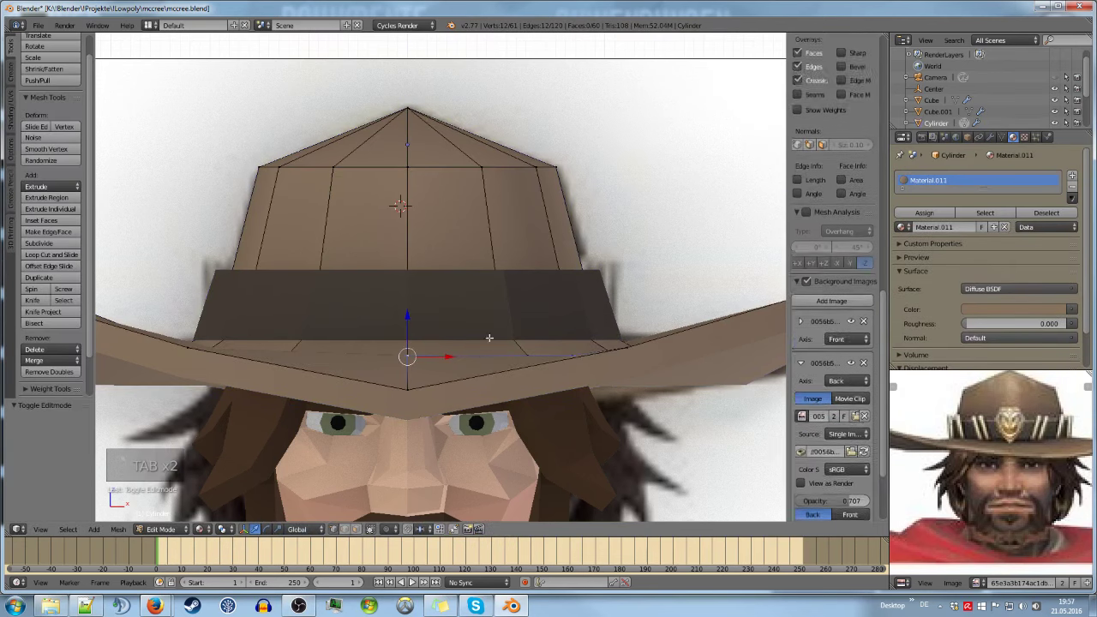
{"action": "key", "text": "s"}
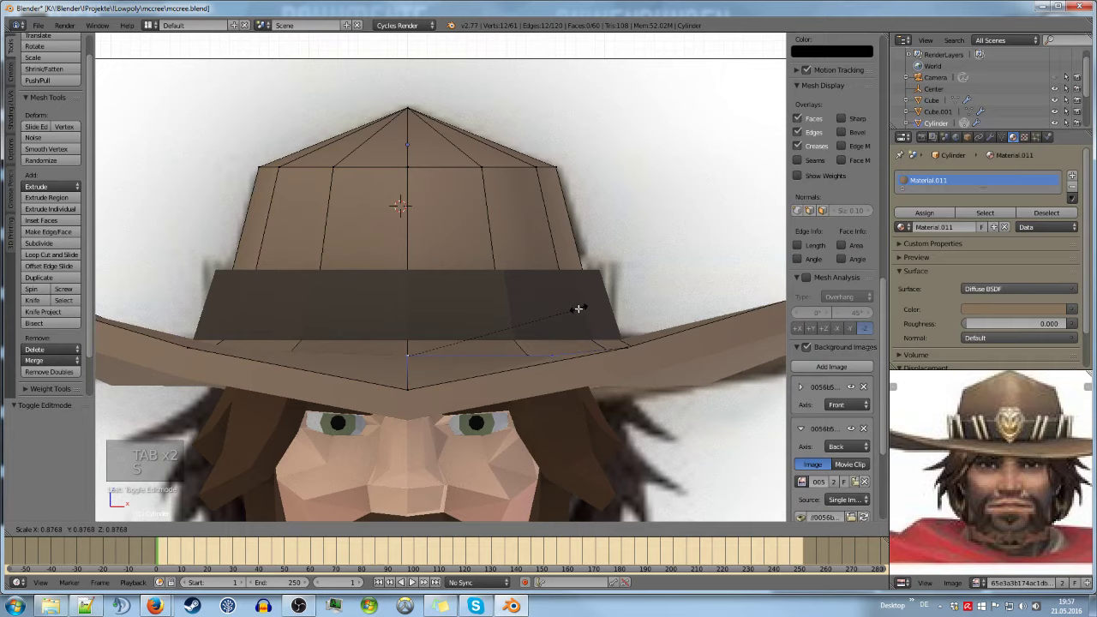
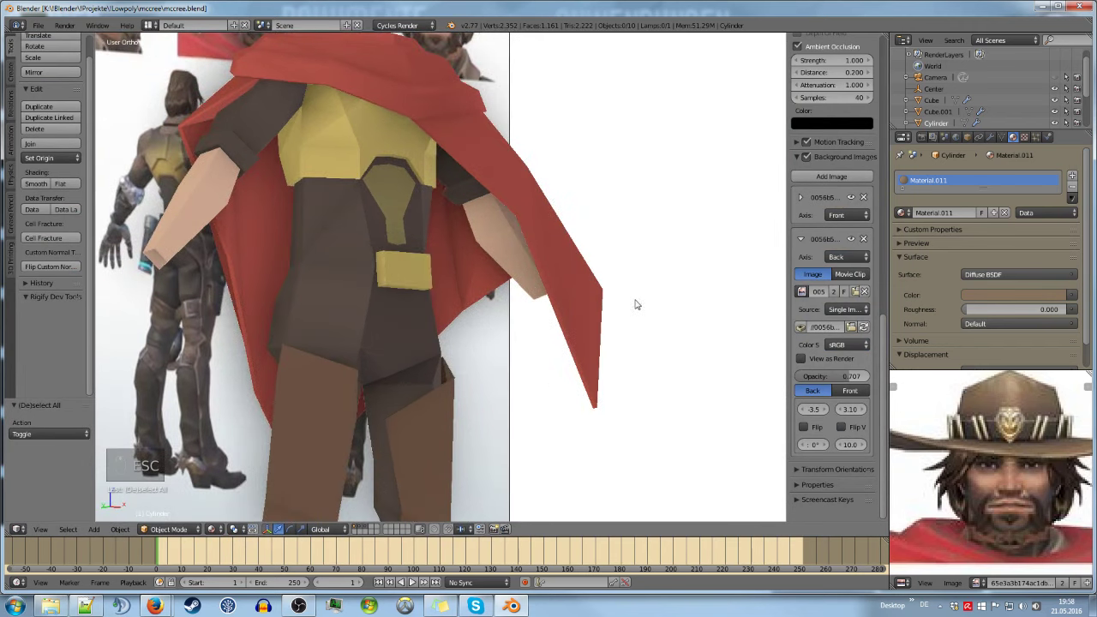
{"action": "key", "text": "KP_5"}
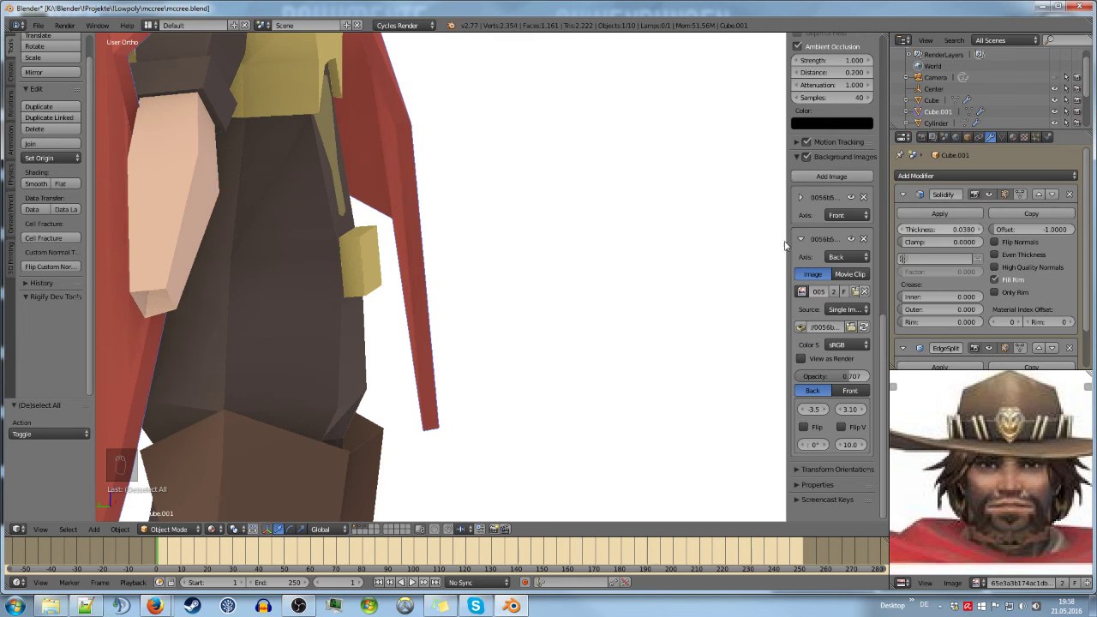
{"action": "key", "text": "ctrl+s"}
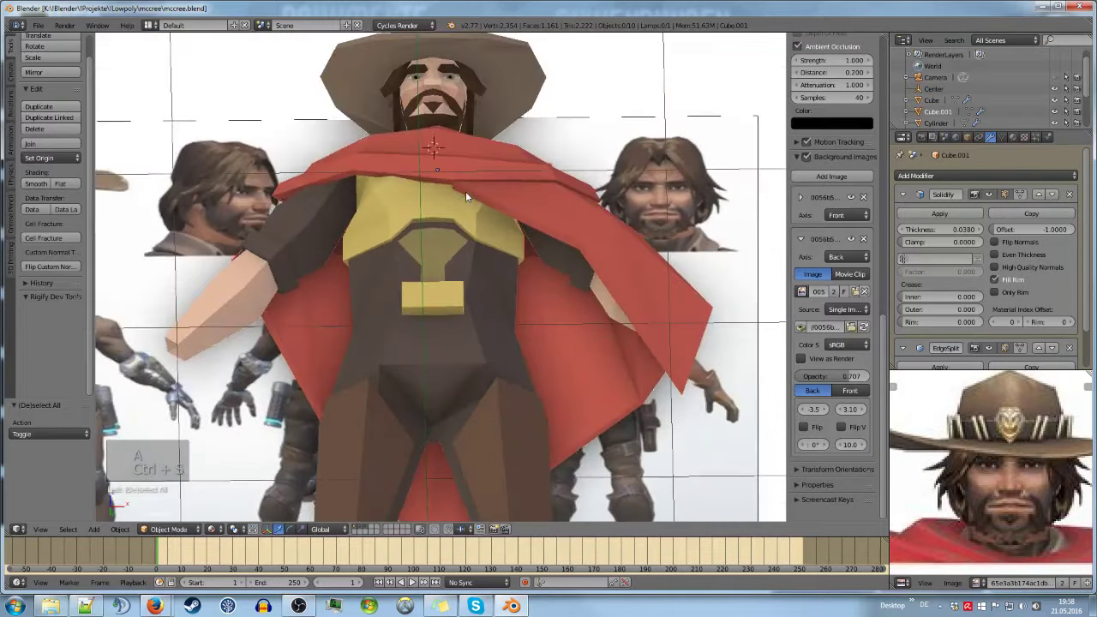
{"action": "key", "text": "KP_1"}
{"action": "key", "text": "KP_5"}
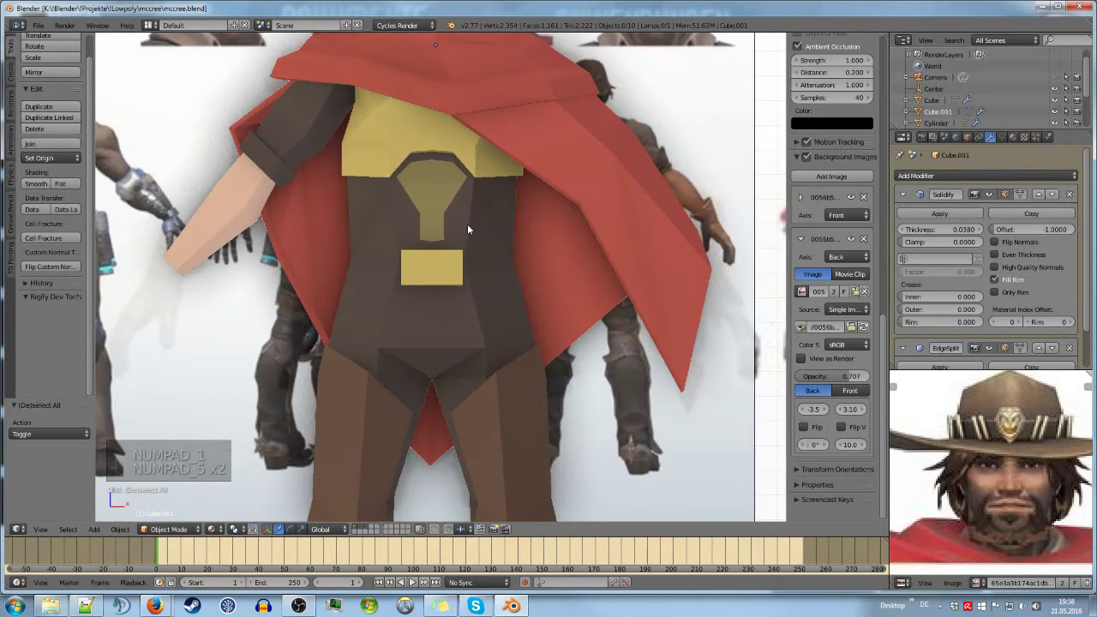
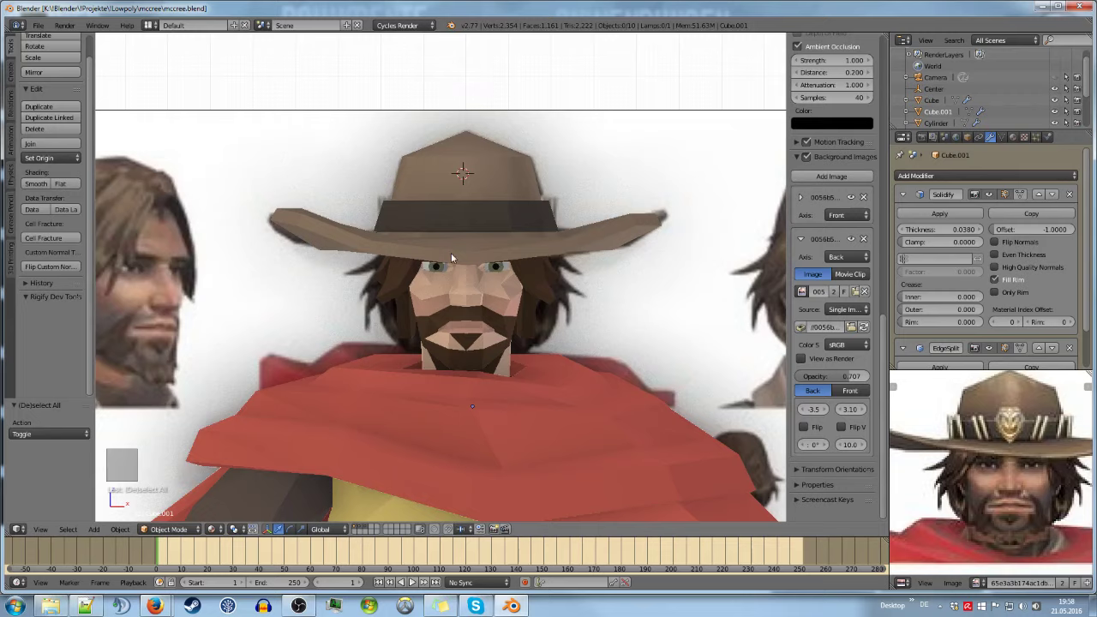
Add a slim cylinder at the hatband, extrude its top and taper it into a pointed cartridge tip
{"action": "key", "text": "shift+a"}
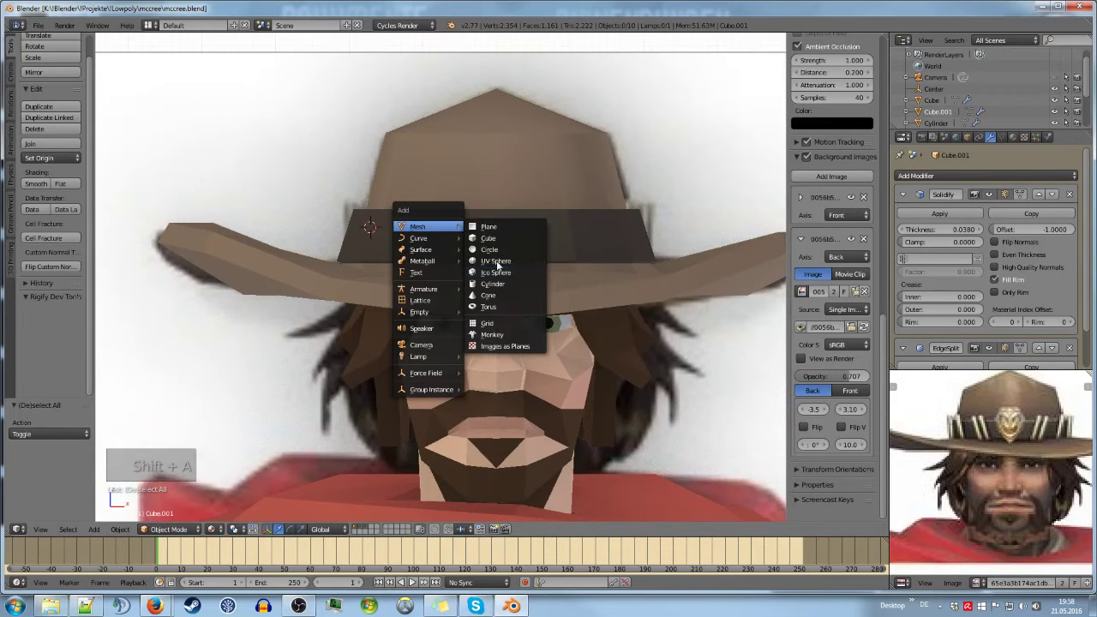
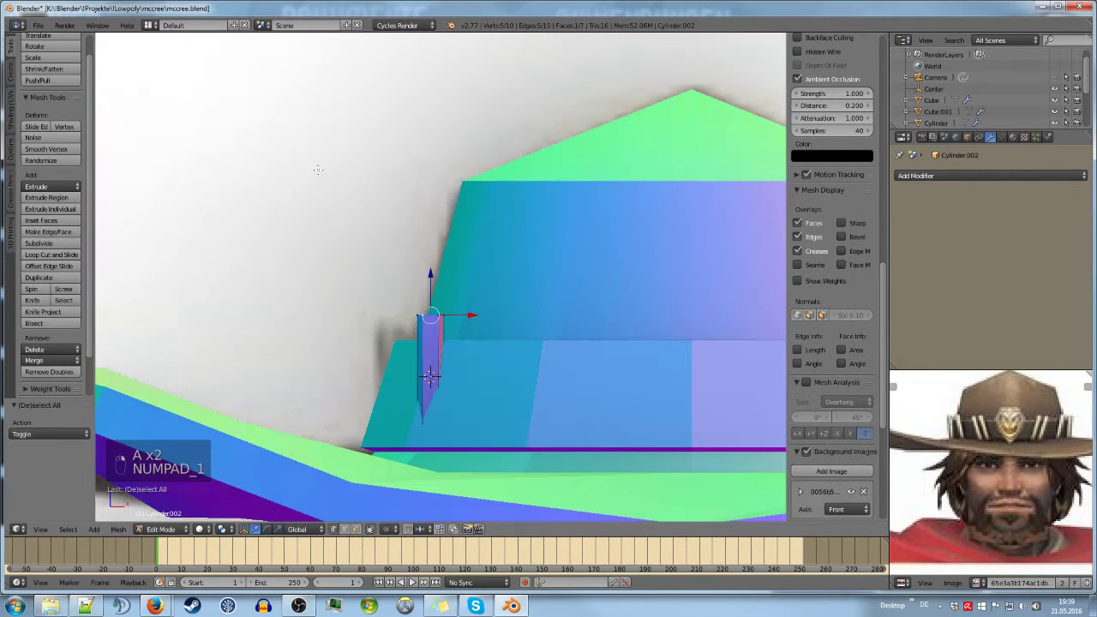
{"action": "key", "text": "e"}
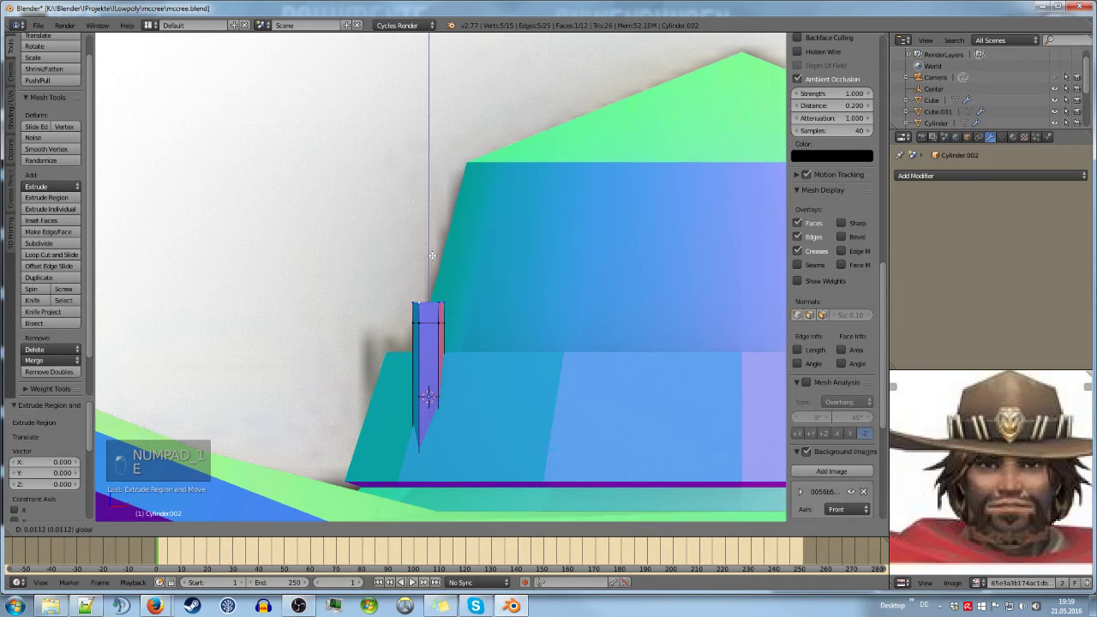
{"action": "key", "text": "s"}
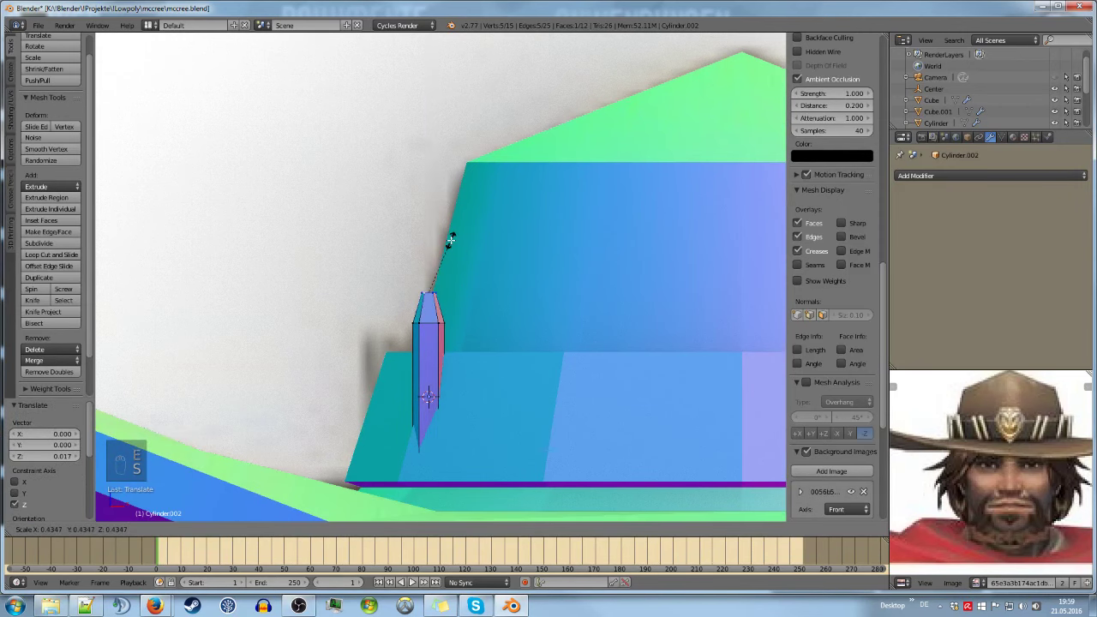
{"action": "key", "text": "Tab"}
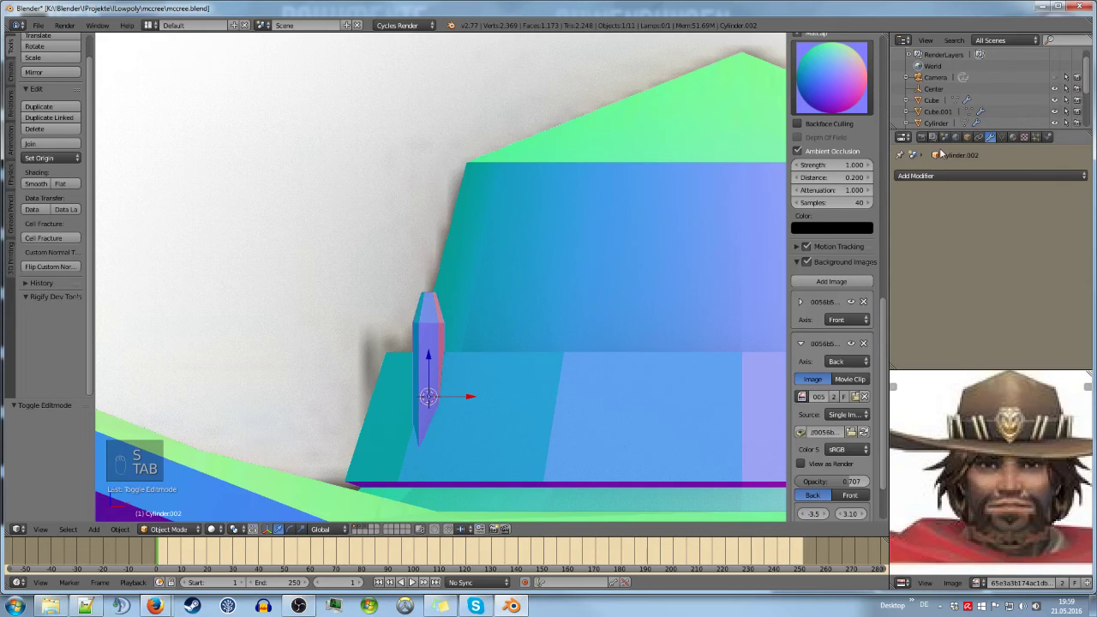
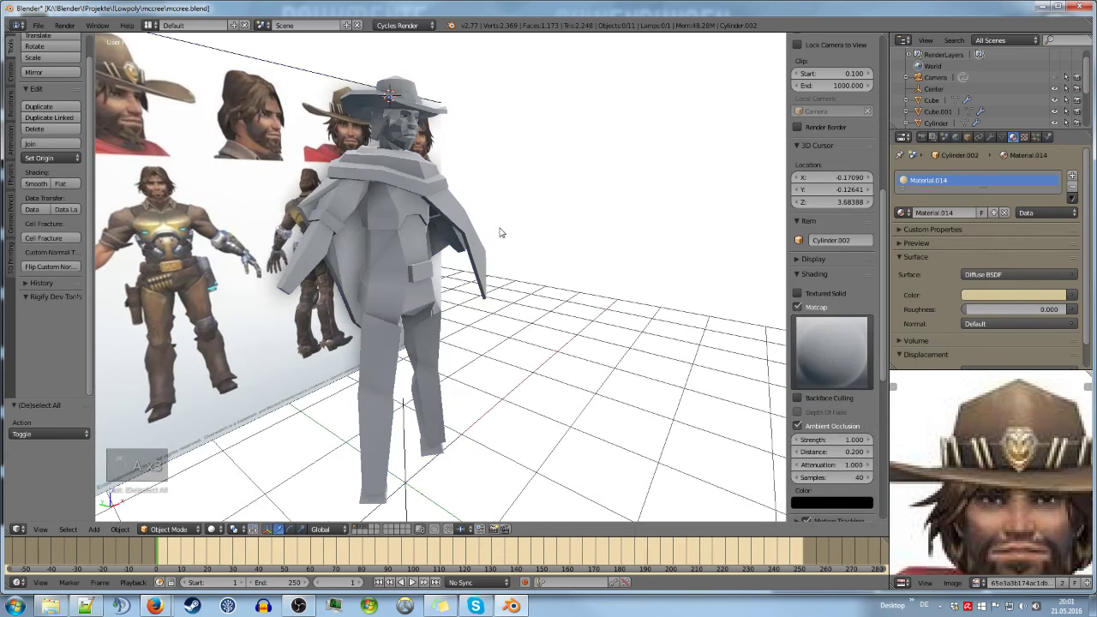
Save the file and review the full figure straight-on from the front against the references
{"action": "key", "text": "ctrl+s"}
{"action": "key", "text": "KP_1"}
{"action": "key", "text": "KP_5"}
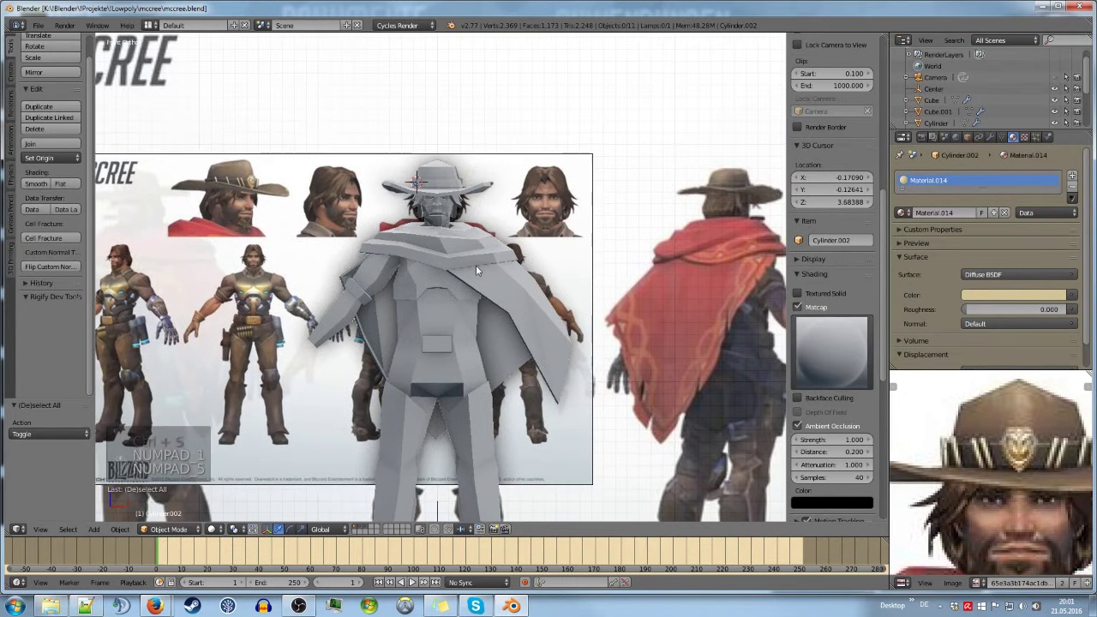
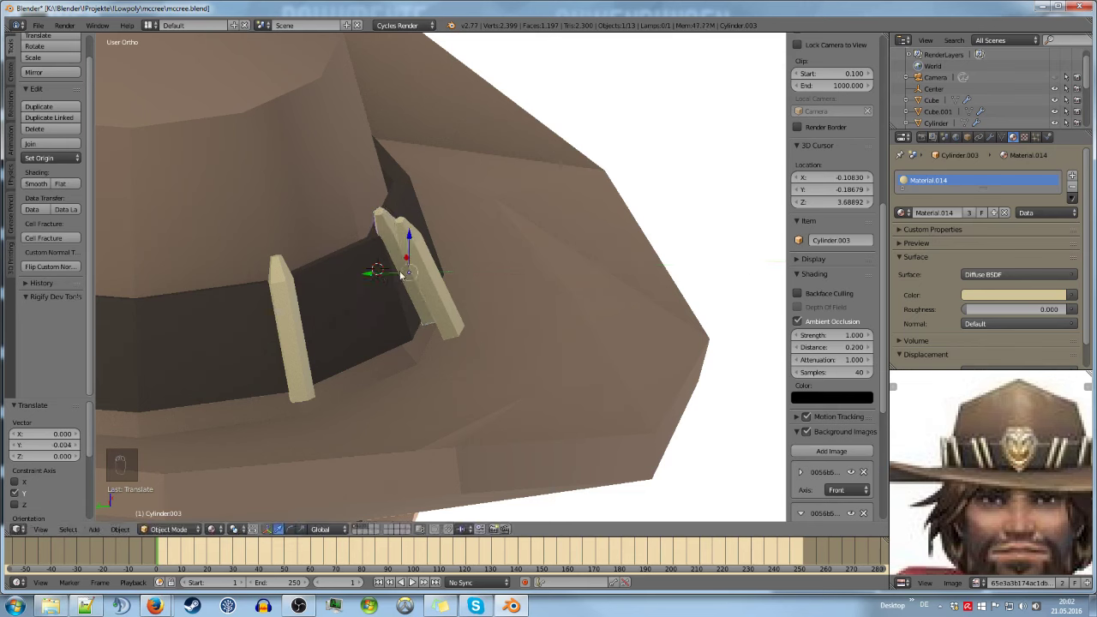
Lean the cartridge on the band, duplicate it, tilt the copy beside it, and save
{"action": "key", "text": "r"}
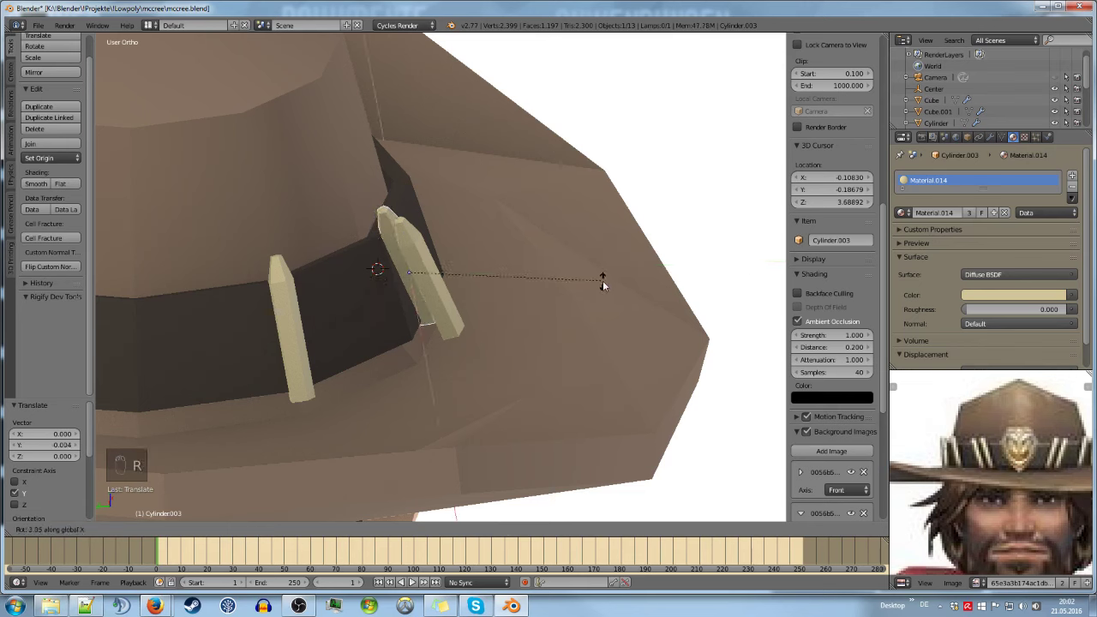
{"action": "key", "text": "a"}
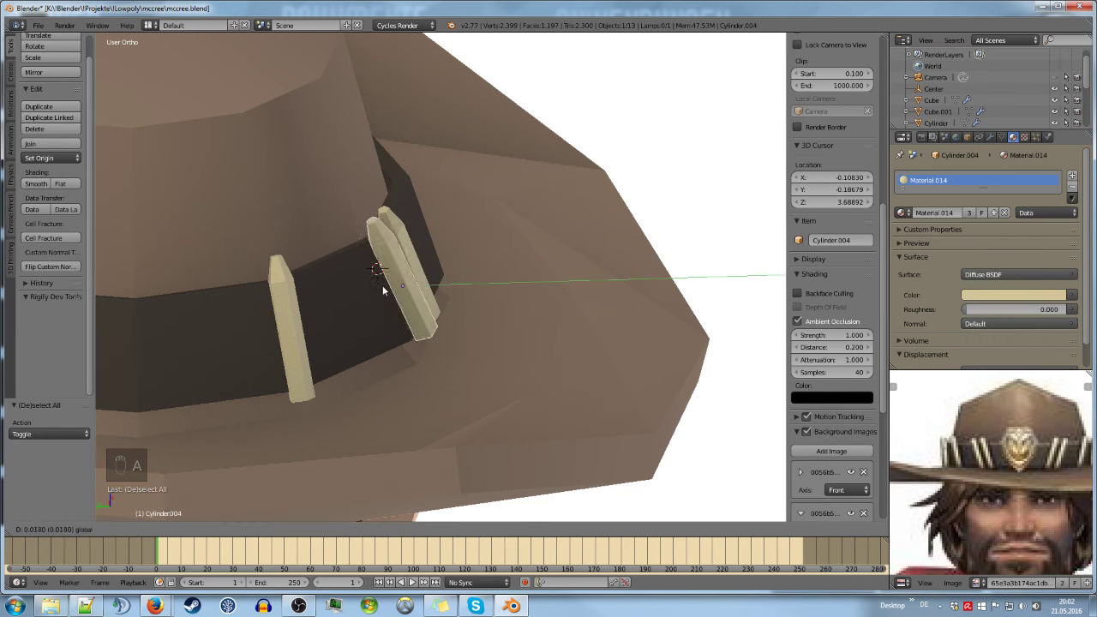
{"action": "key", "text": "r"}
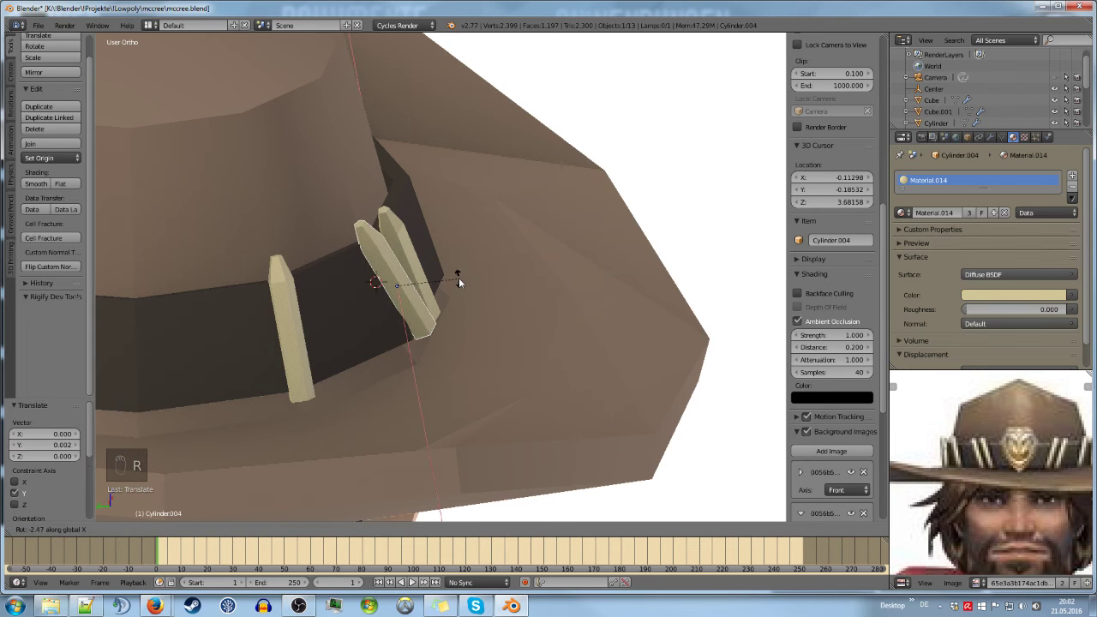
{"action": "key", "text": "a"}
{"action": "key", "text": "ctrl+s"}
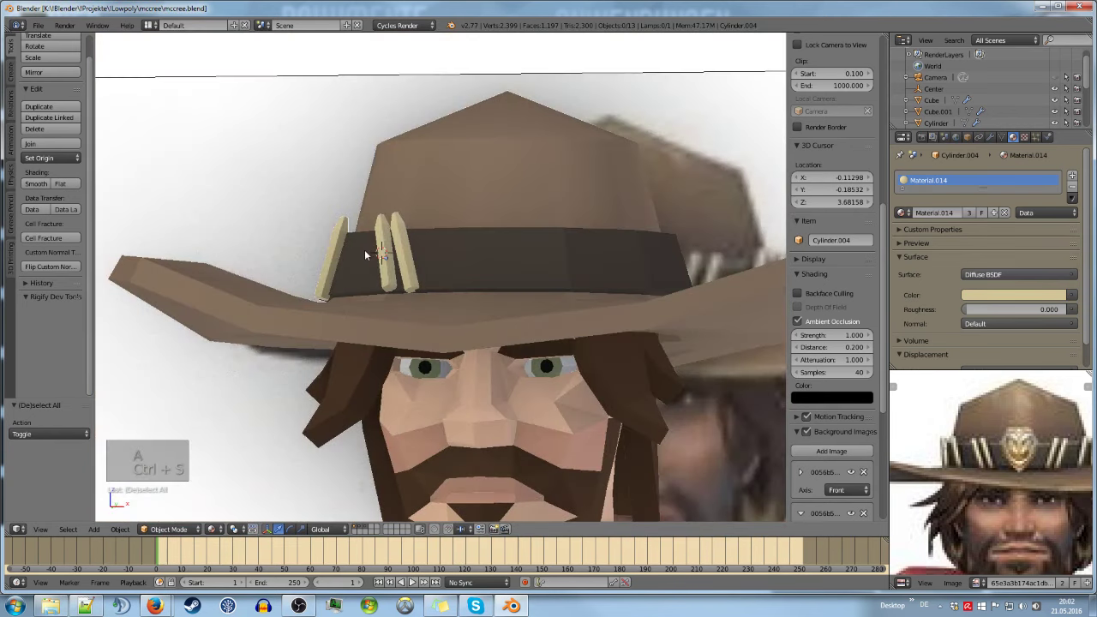
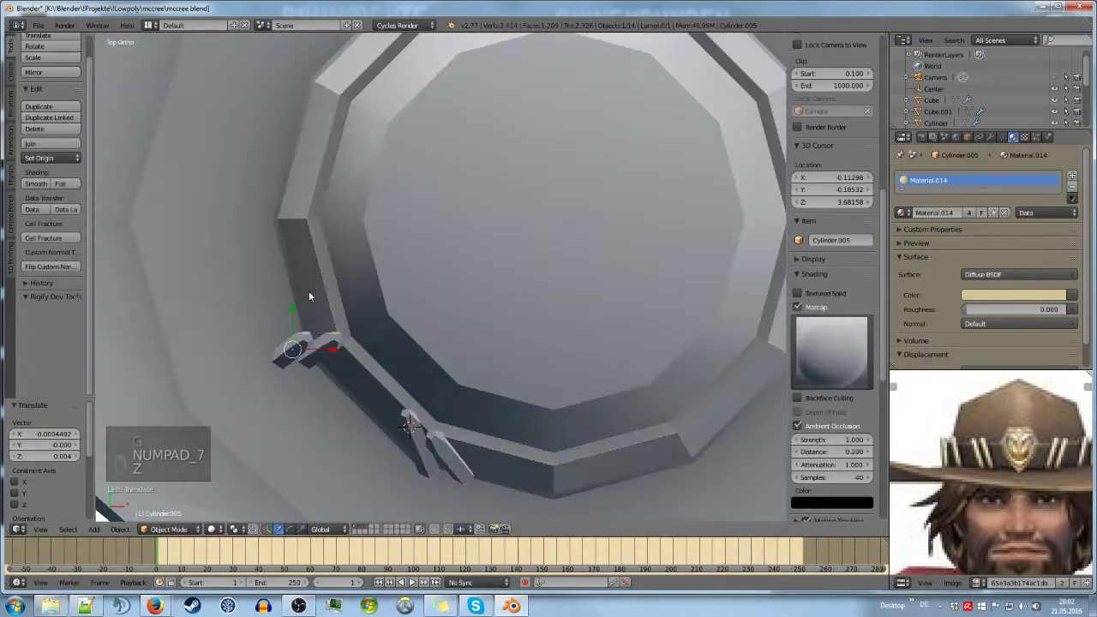
Move and rotate the new cartridge copies to follow the curve of the band
{"action": "key", "text": "g"}
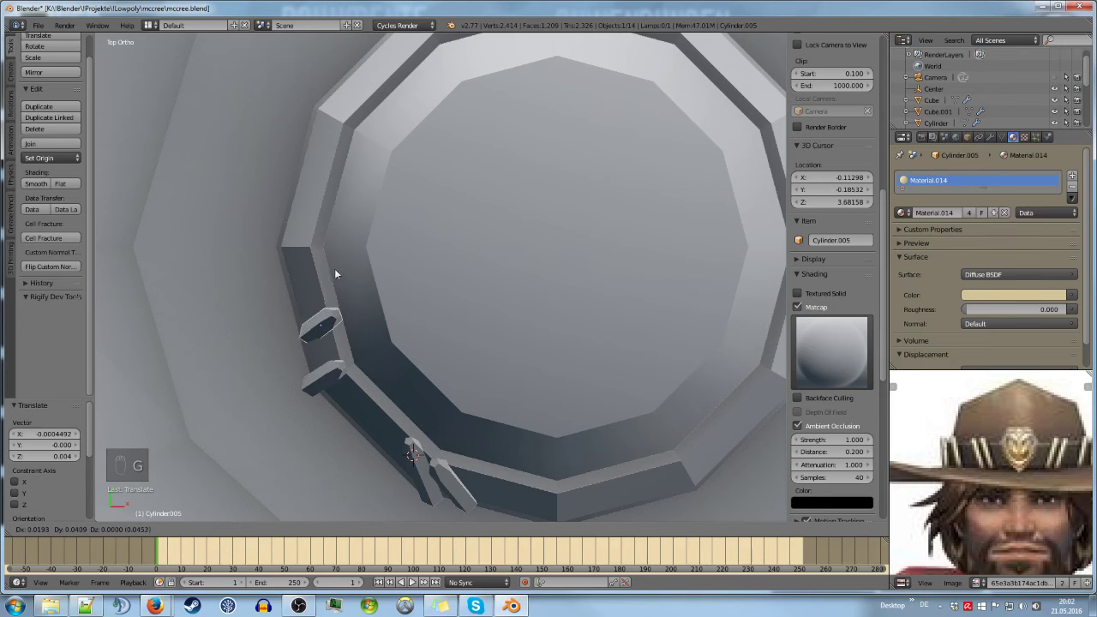
{"action": "left_click_drag", "start_coordinate": [393, 230], "coordinate": [422, 207]}
{"action": "key", "text": "g"}
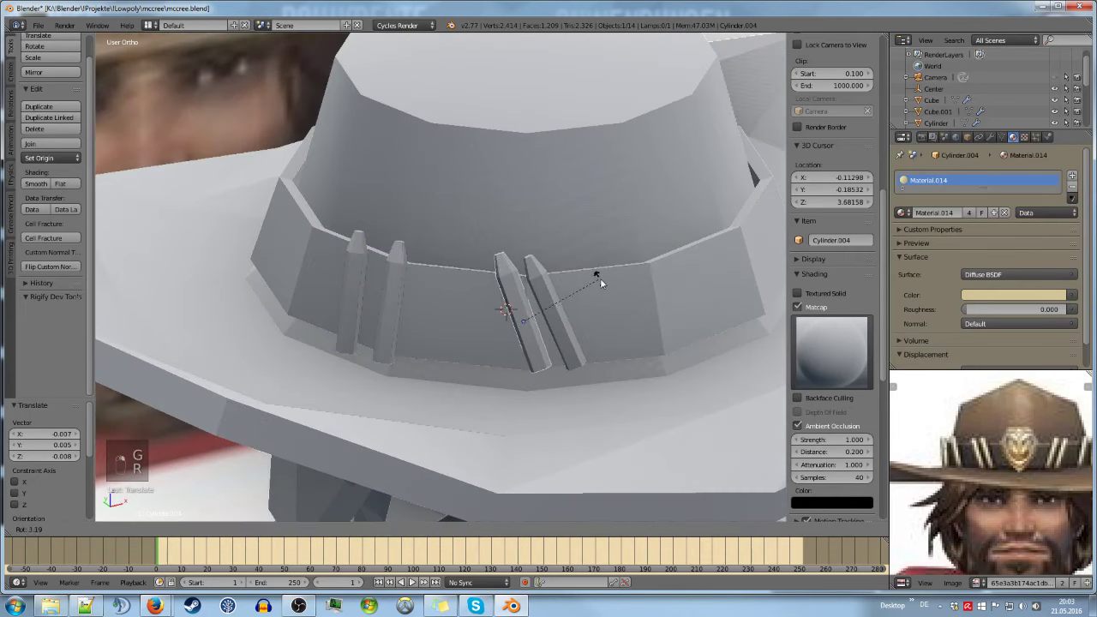
{"action": "key", "text": "r"}
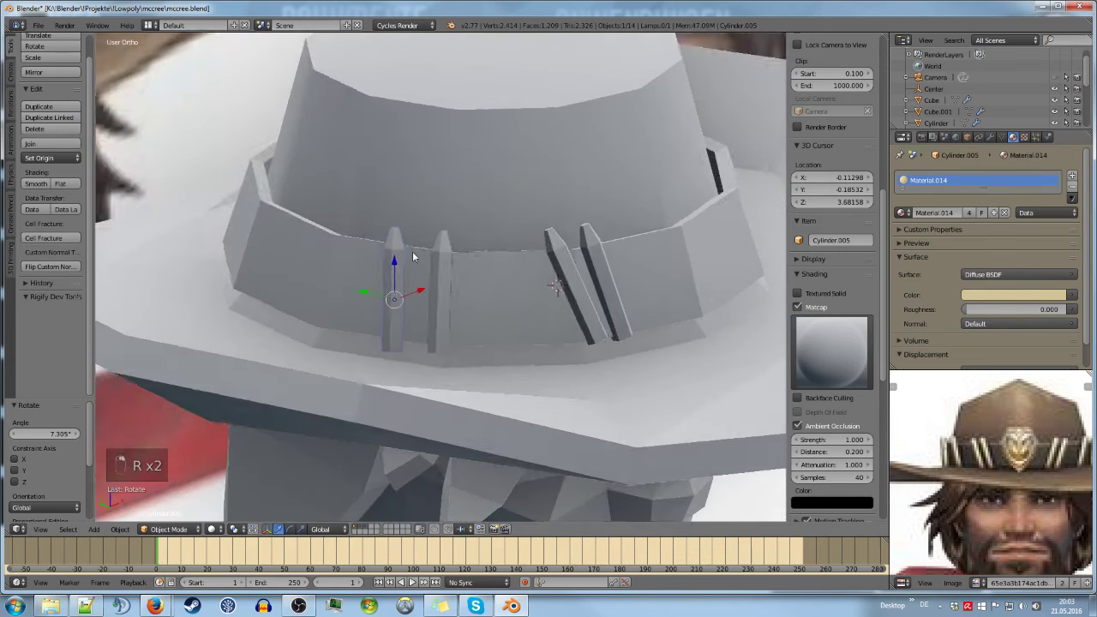
{"action": "key", "text": "g"}
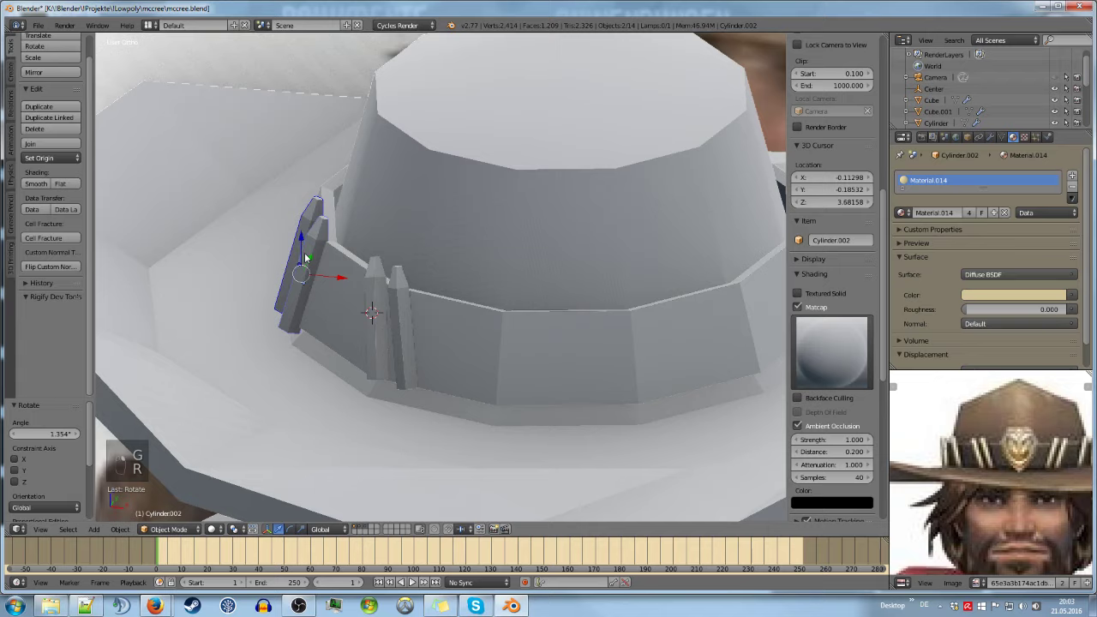
From top view duplicate the cartridge pair further around the band, then join all cartridges into one object
{"action": "key", "text": "KP_7"}
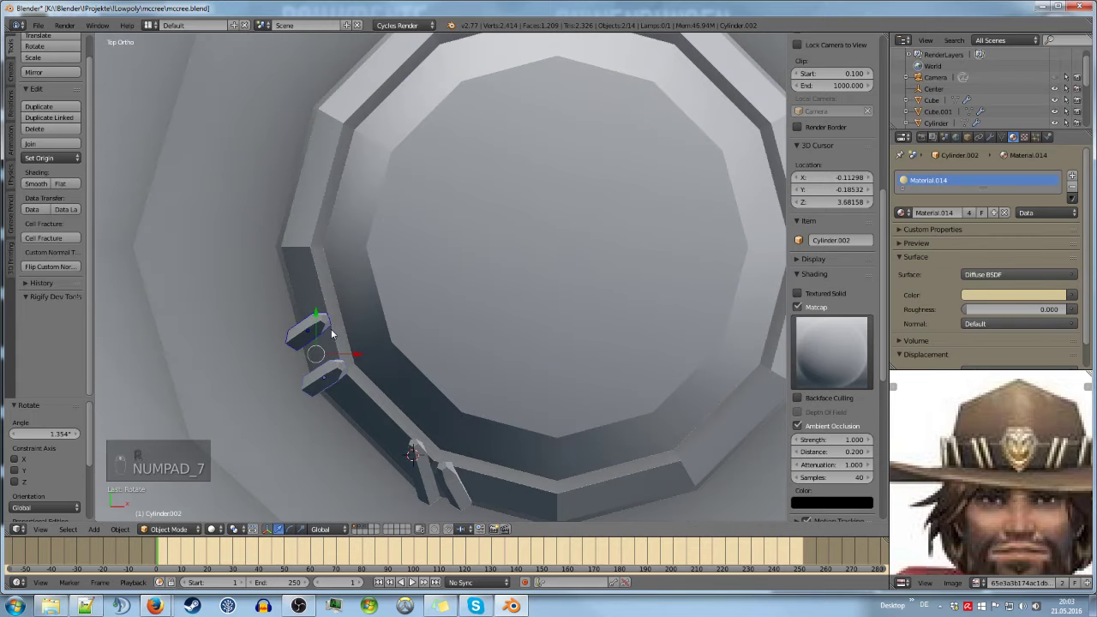
{"action": "key", "text": "shift+d"}
{"action": "key", "text": "r"}
{"action": "key", "text": "g"}
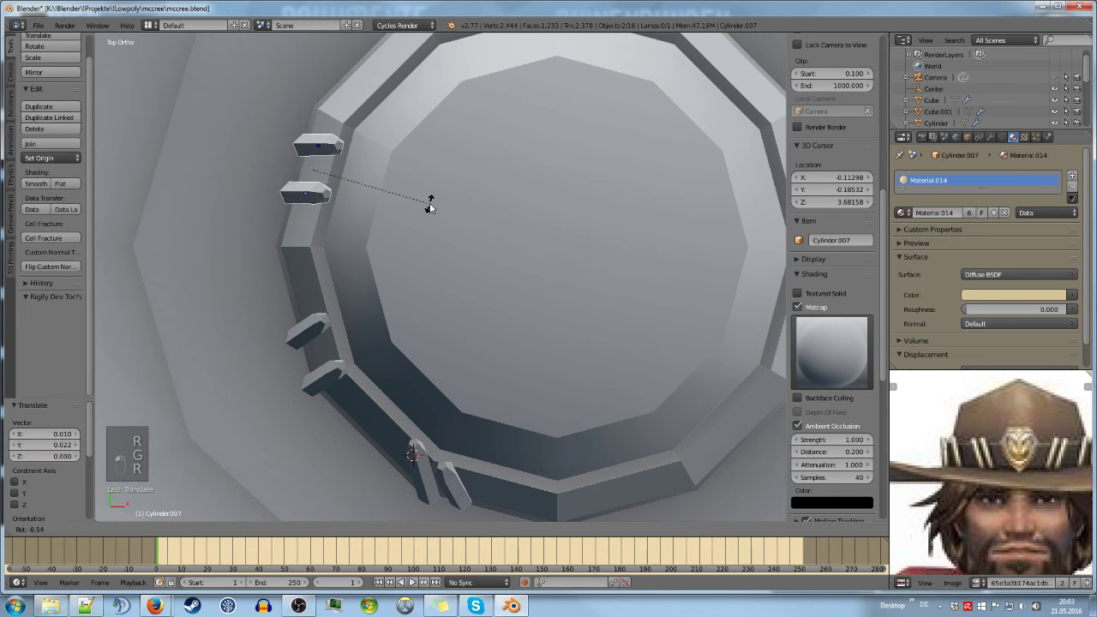
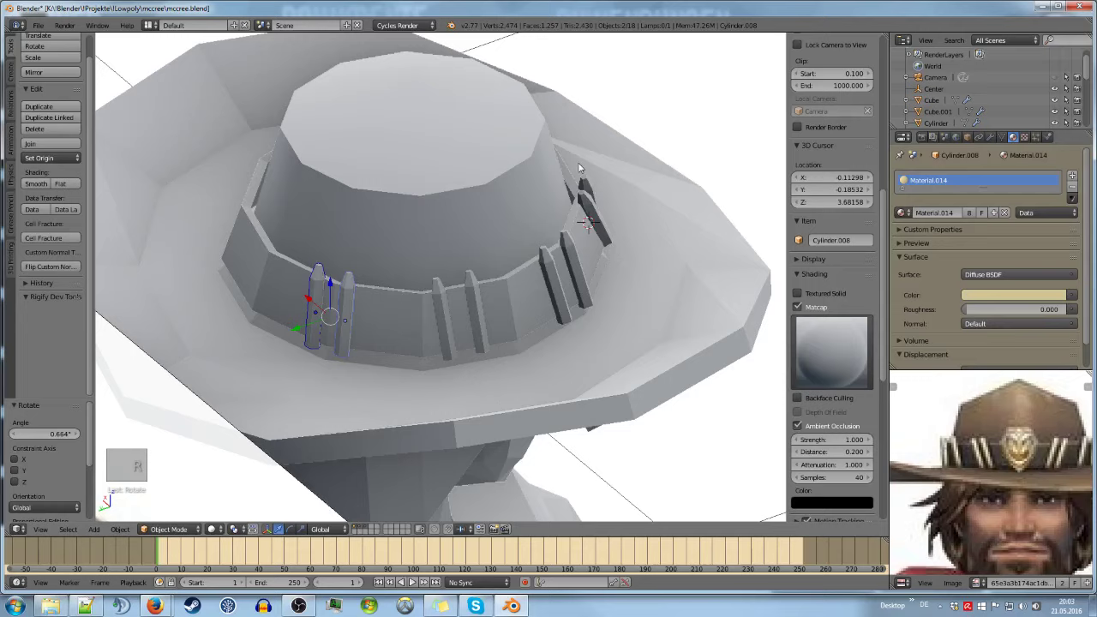
{"action": "key", "text": "KP_5"}
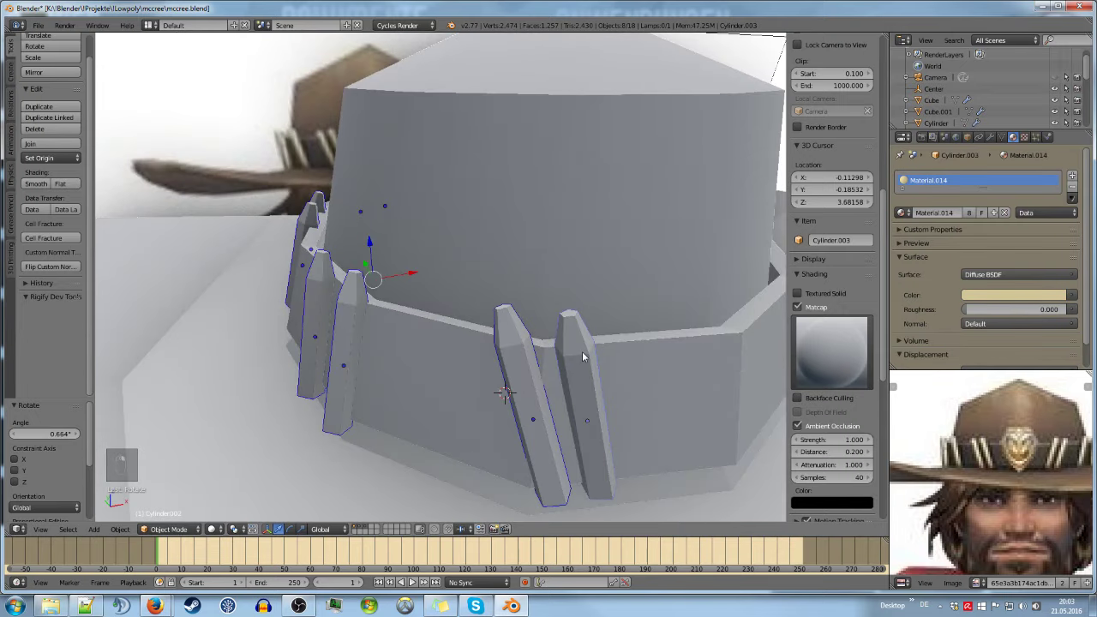
{"action": "key", "text": "ctrl+j"}
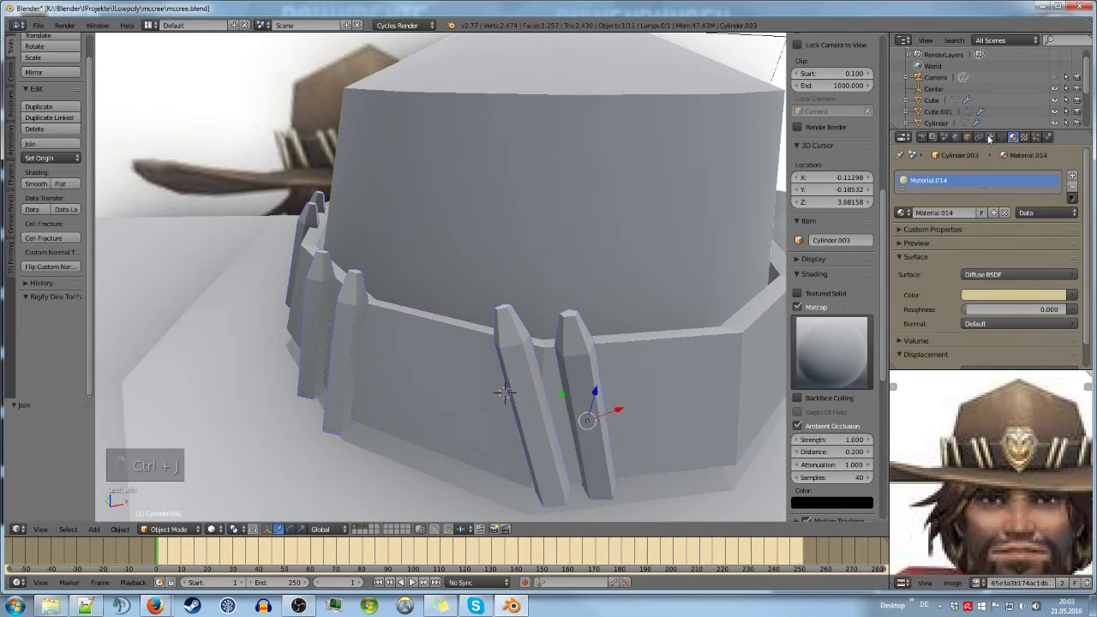
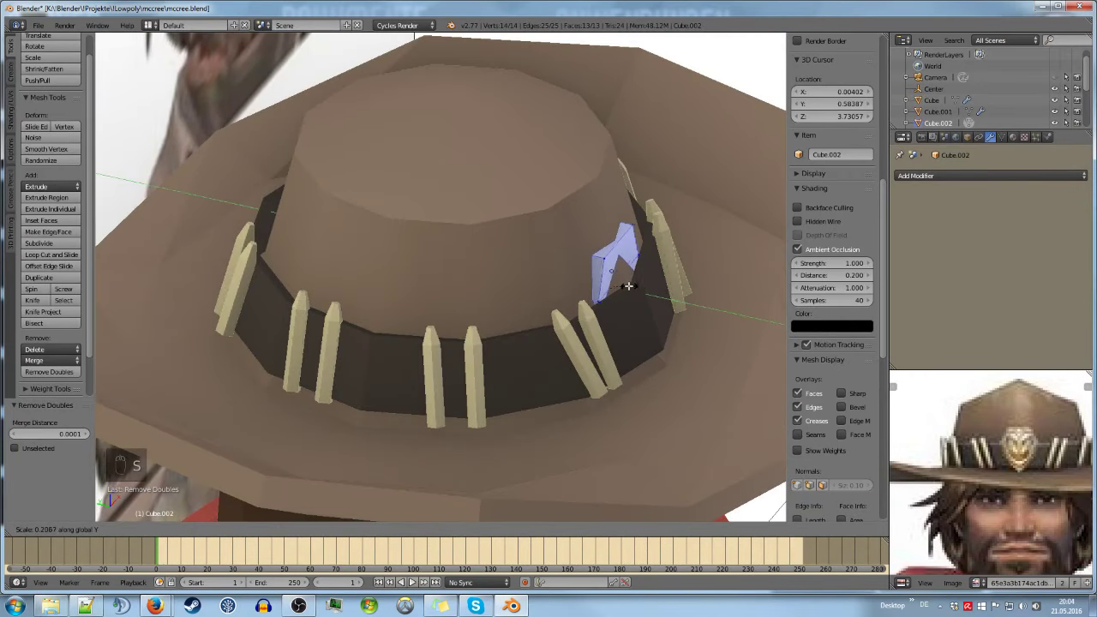
Stretch the badge shape vertically and enlarge it on the front of the hatband
{"action": "key", "text": "s"}
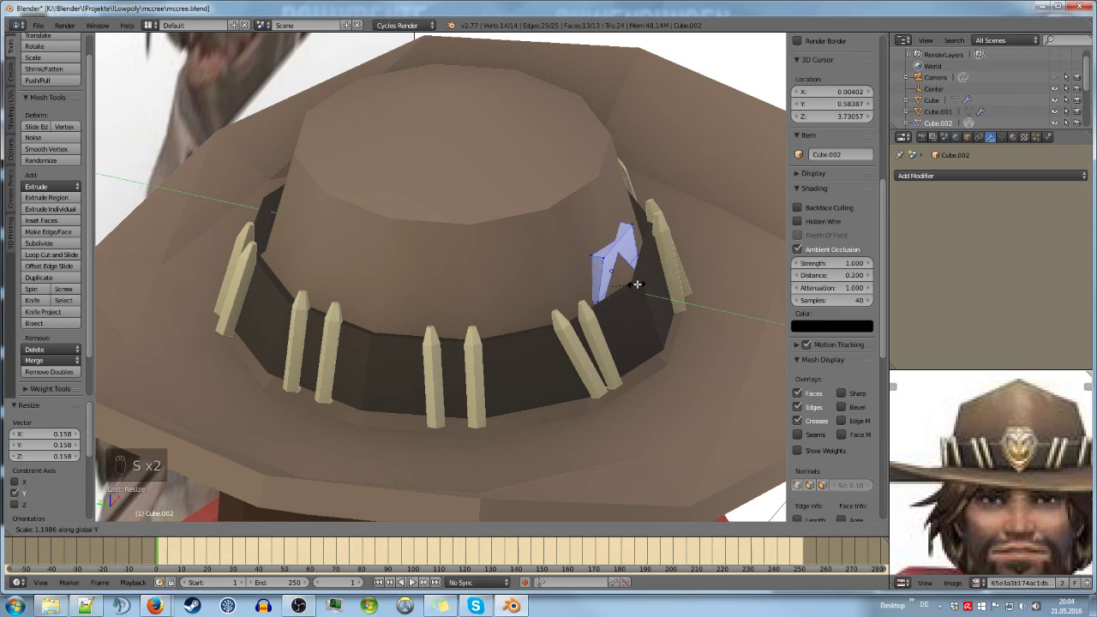
{"action": "key", "text": "Tab"}
{"action": "left_click_drag", "start_coordinate": [652, 297], "coordinate": [676, 327]}
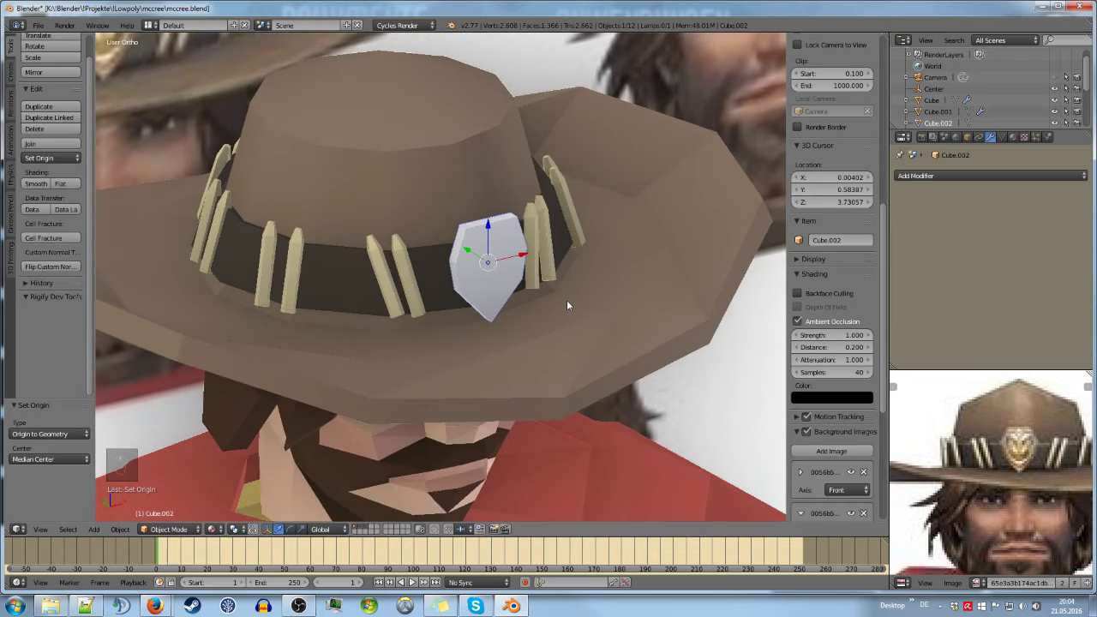
{"action": "key", "text": "KP_5"}
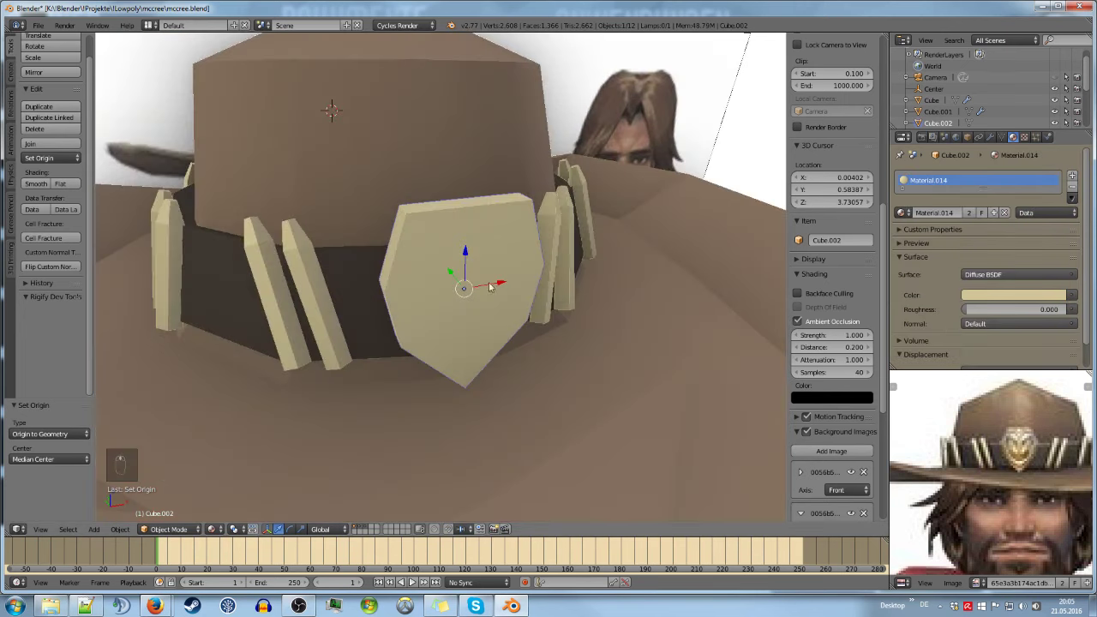
Edit the badge mesh and inset its front face to form a border
{"action": "key", "text": "Tab"}
{"action": "key", "text": "a"}
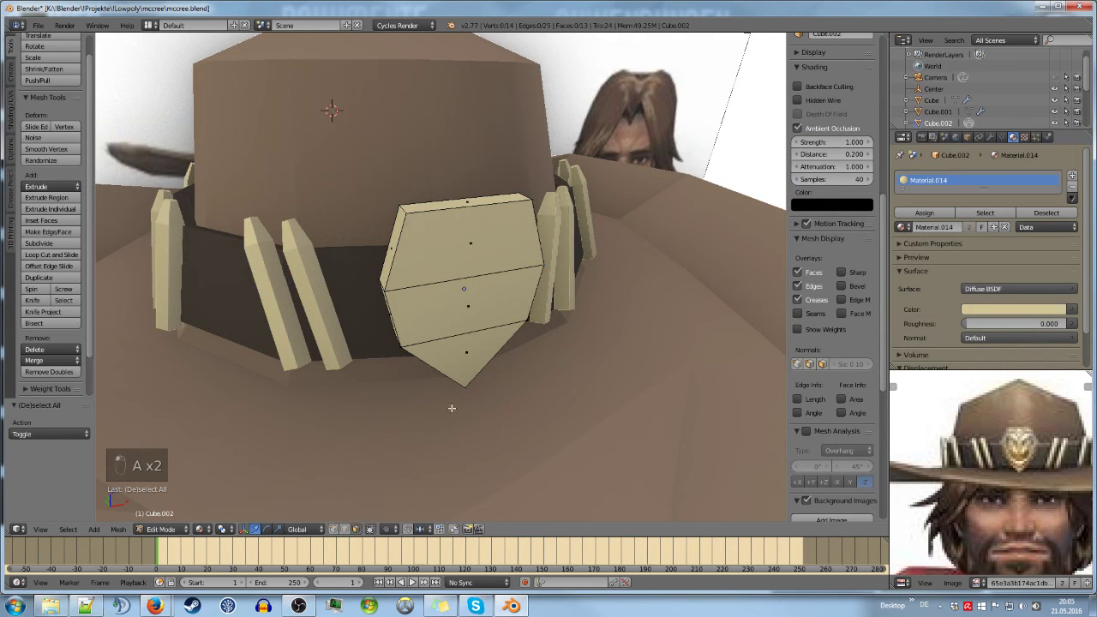
{"action": "key", "text": "e"}
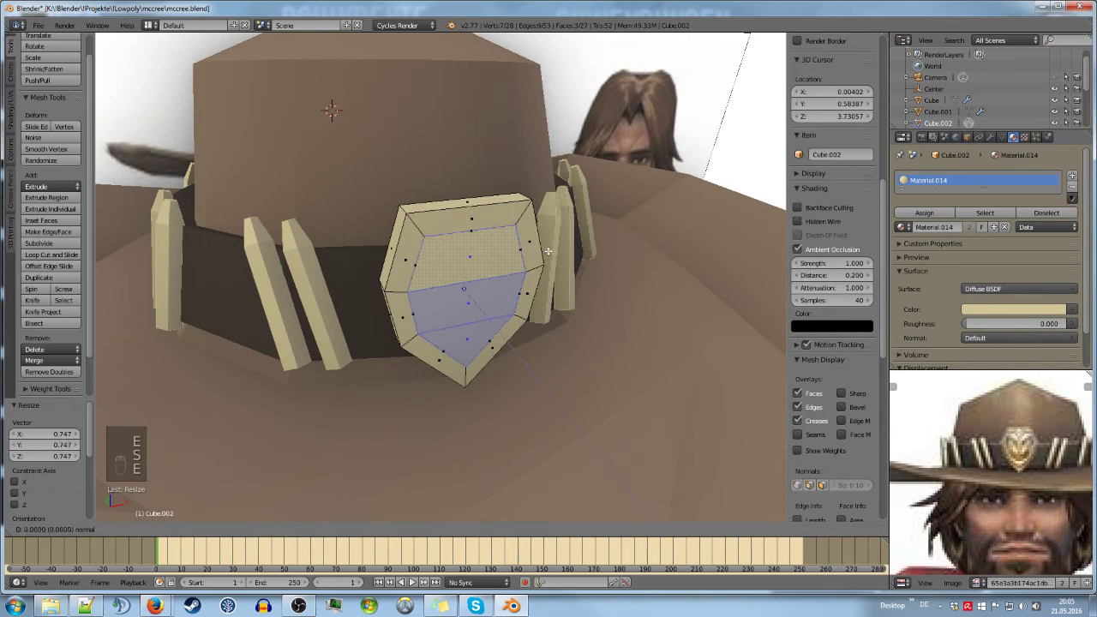
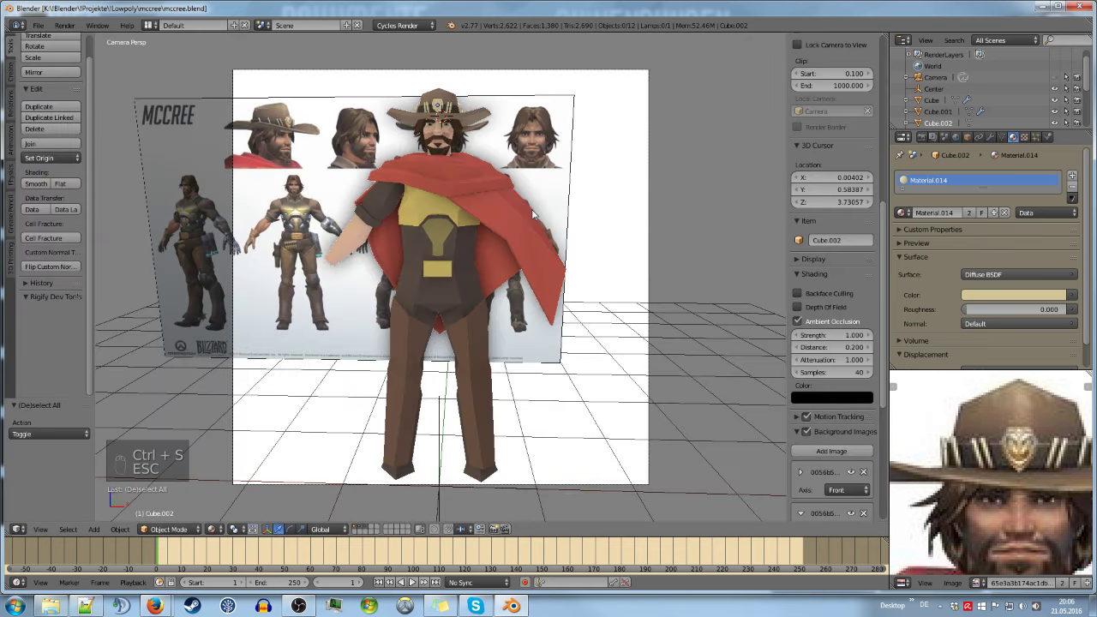
Switch to front orthographic view to compare the hat against the reference image
{"action": "key", "text": "KP_1"}
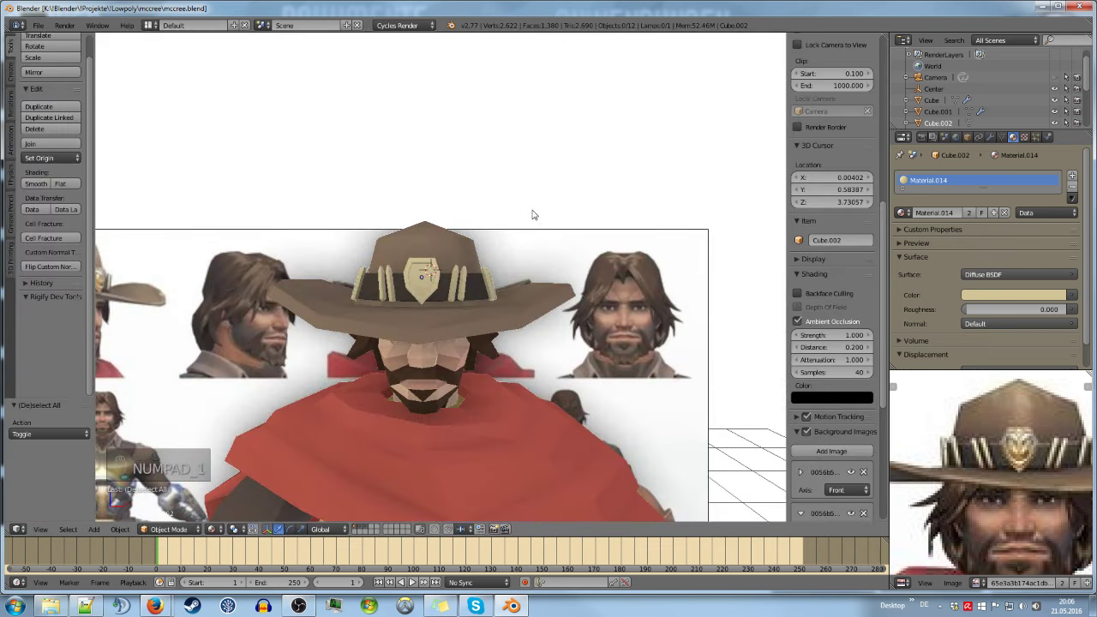
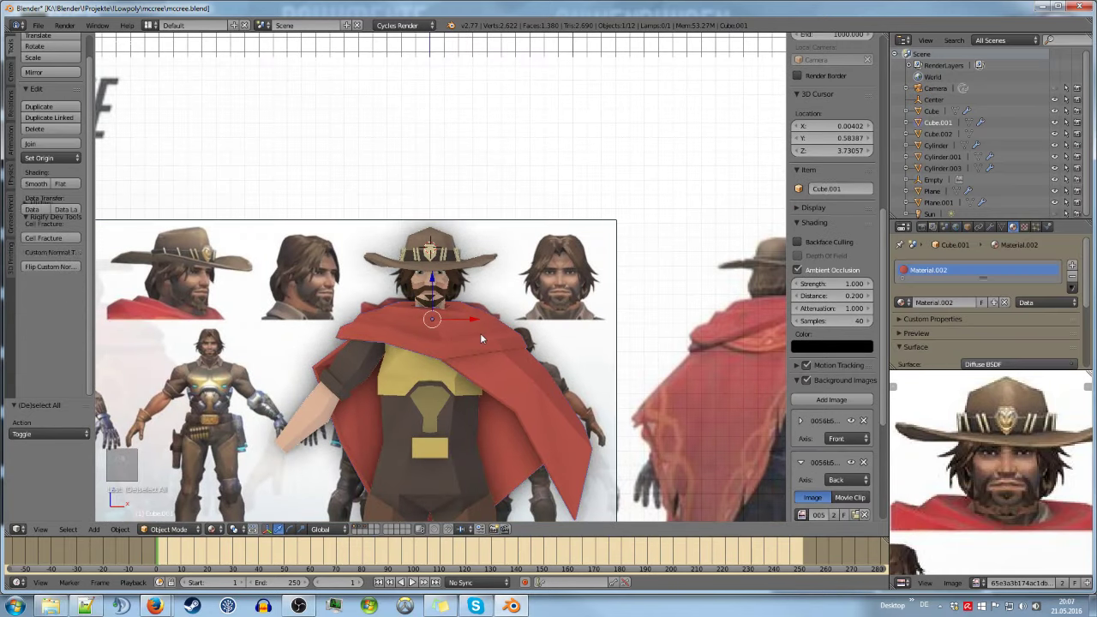
Move the hat aside, then edit the face mesh and widen its bottom edge for the neck and shoulders
{"action": "left_click", "coordinate": [892, 500]}
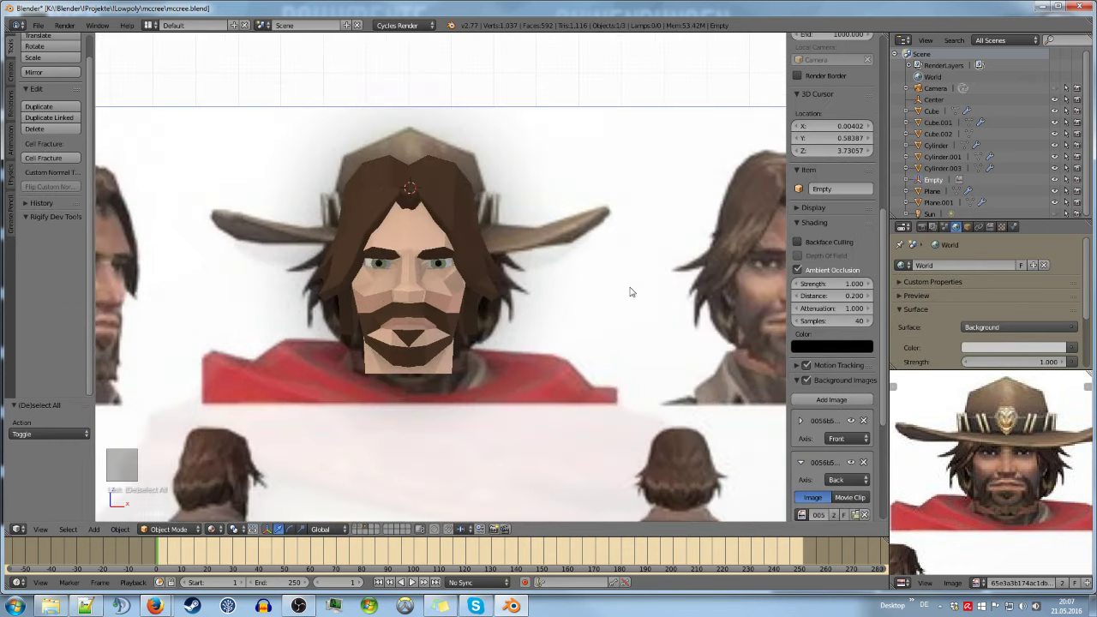
{"action": "key", "text": "g"}
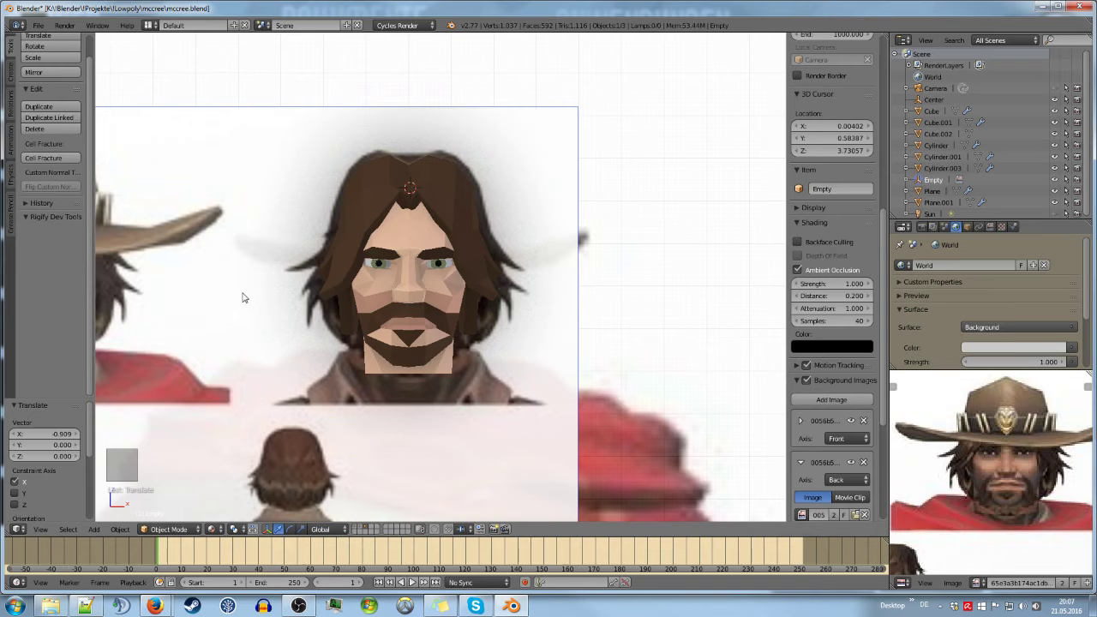
{"action": "key", "text": "a"}
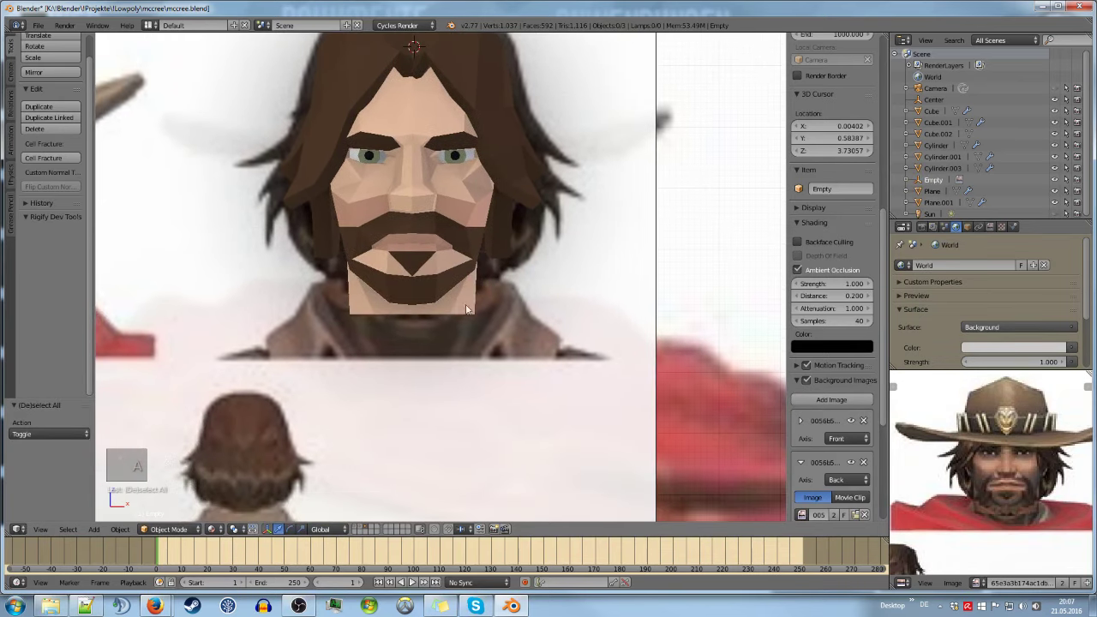
{"action": "key", "text": "Tab"}
{"action": "key", "text": "a"}
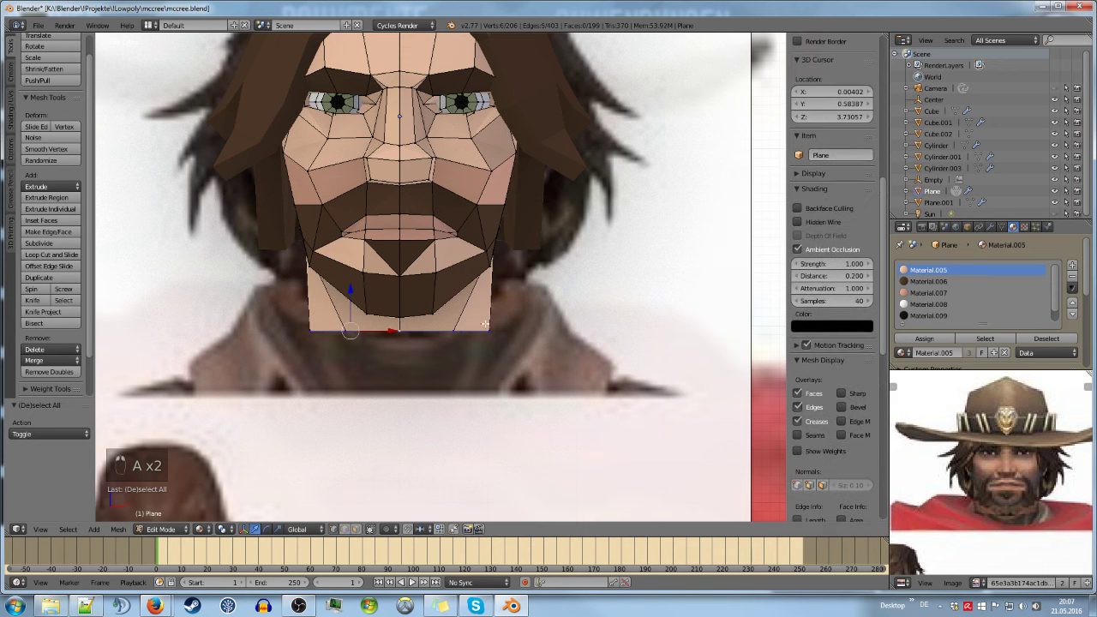
{"action": "key", "text": "s"}
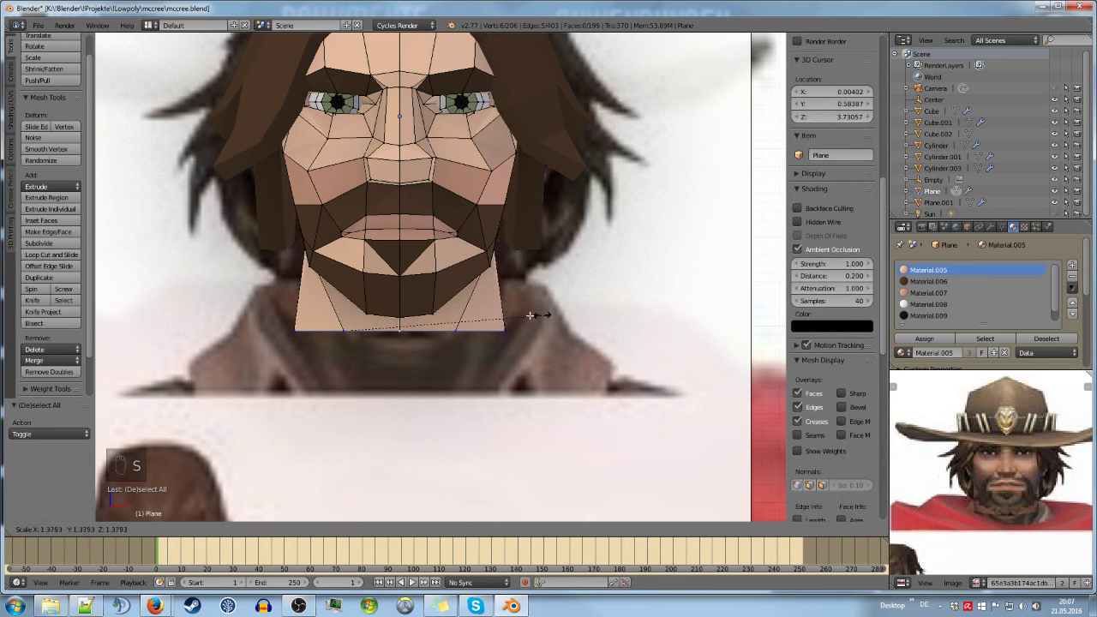
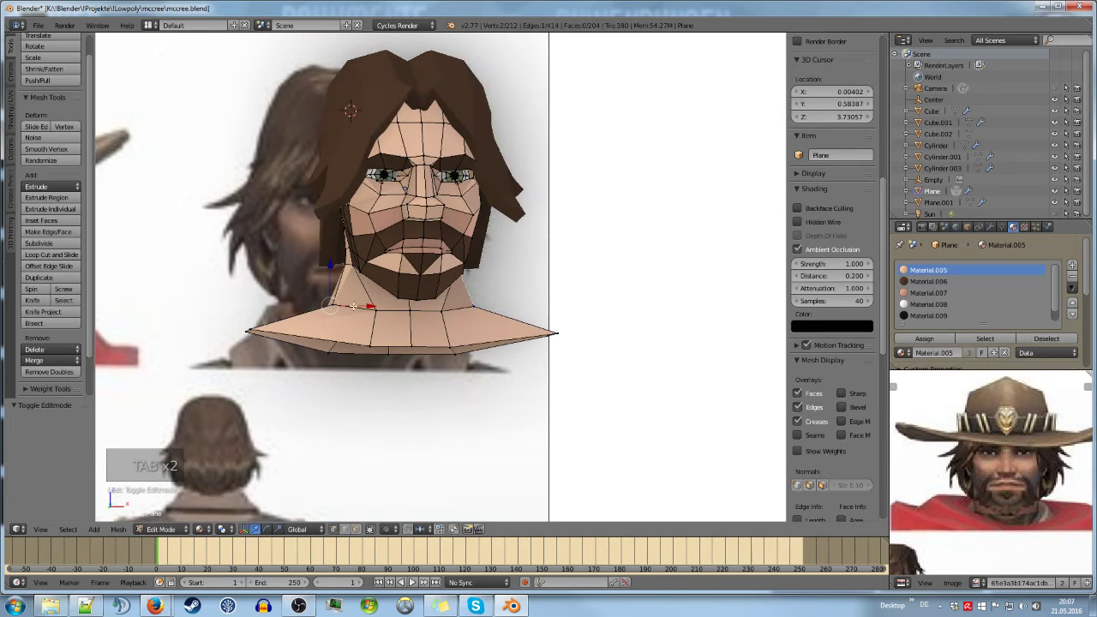
Save the file and re-enter the face mesh in front view to adjust the shoulder vertices
{"action": "key", "text": "Tab"}
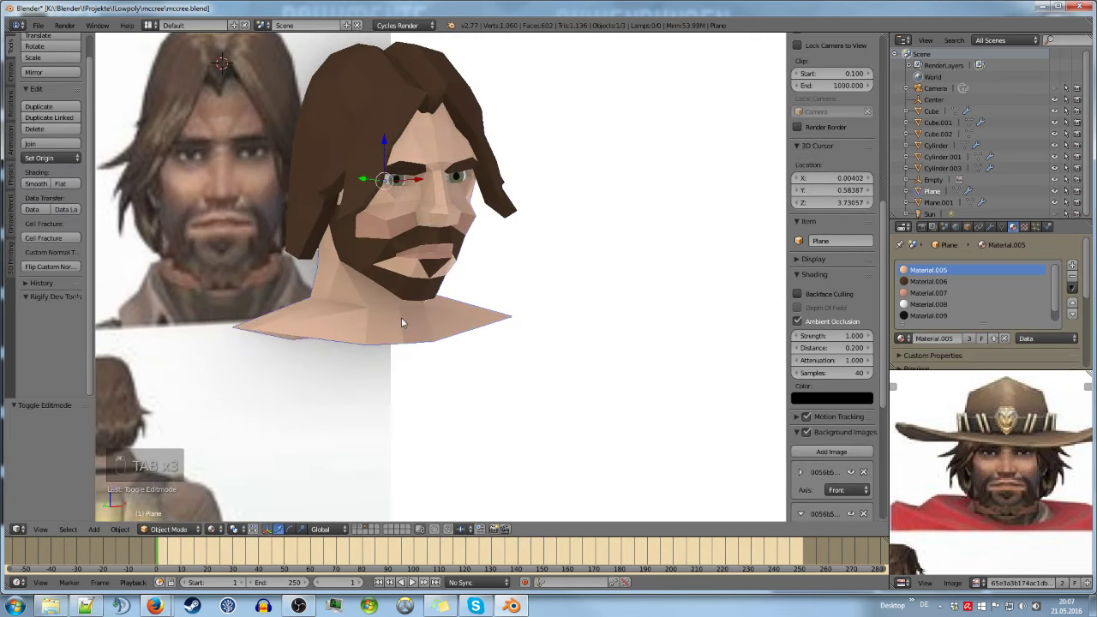
{"action": "key", "text": "ctrl+s"}
{"action": "key", "text": "KP_1"}
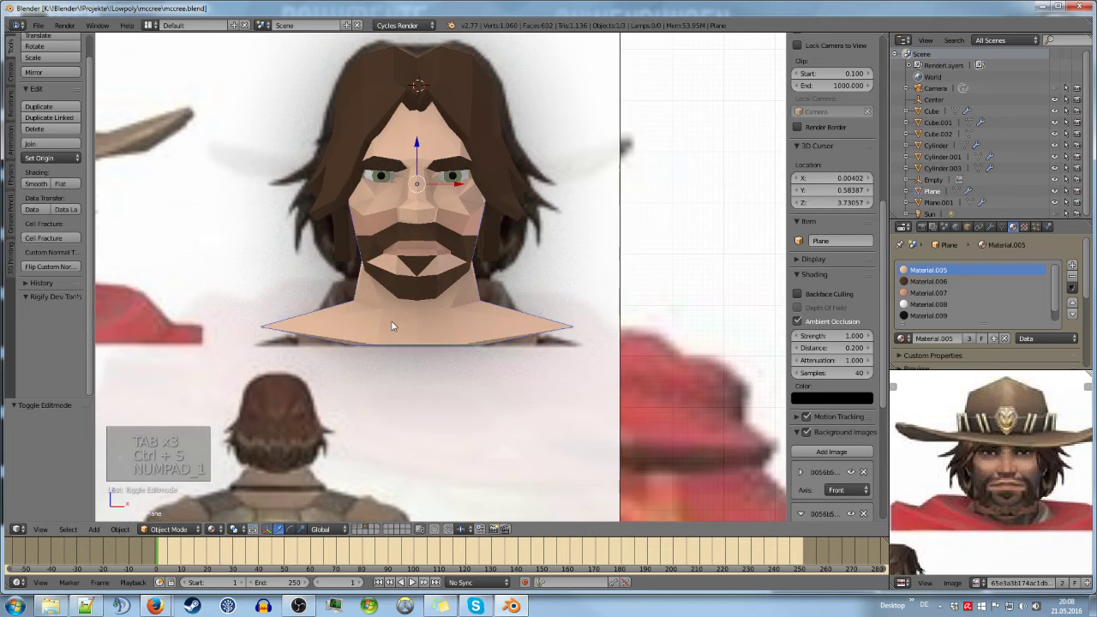
{"action": "key", "text": "Tab"}
{"action": "key", "text": "a"}
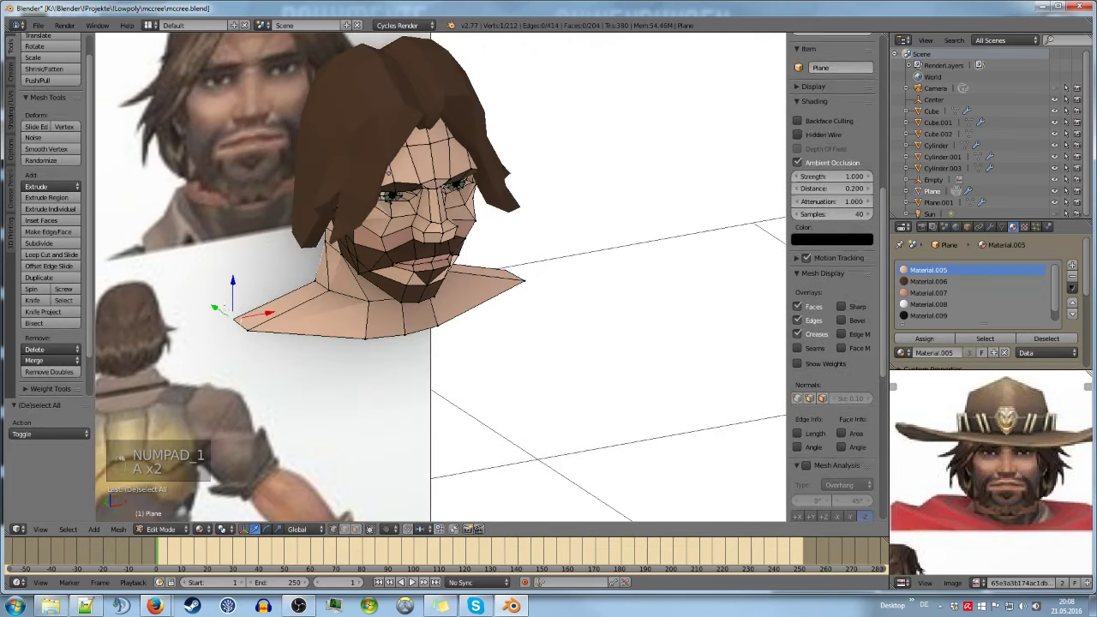
{"action": "key", "text": "KP_1"}
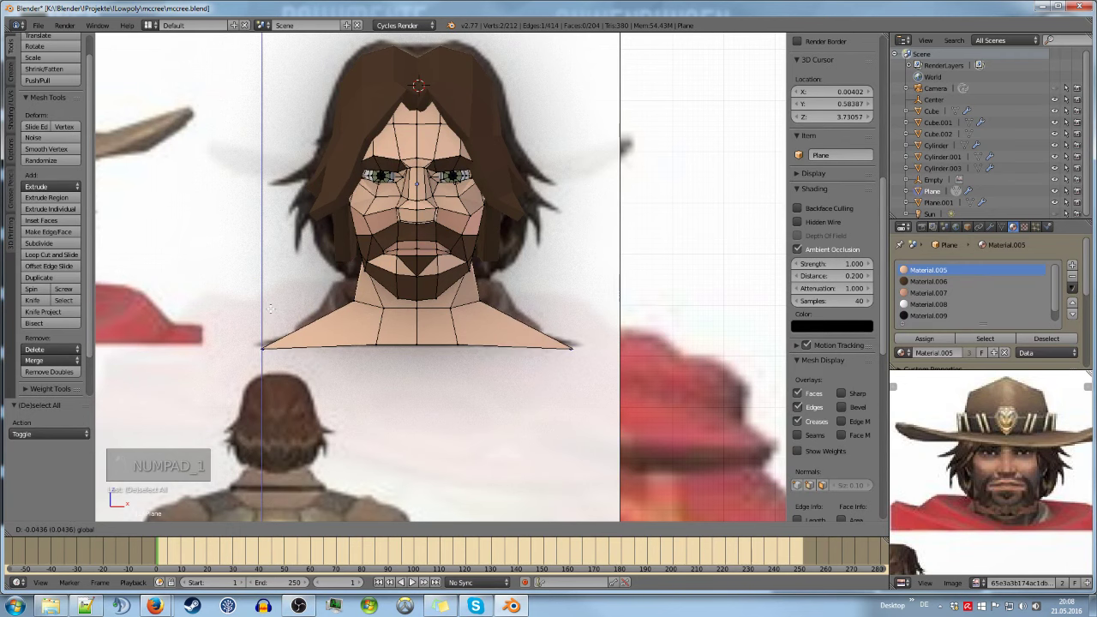
Save again, view the neck from the side and resize the ring of vertices around it
{"action": "key", "text": "Tab"}
{"action": "key", "text": "a"}
{"action": "key", "text": "ctrl+s"}
{"action": "key", "text": "Tab"}
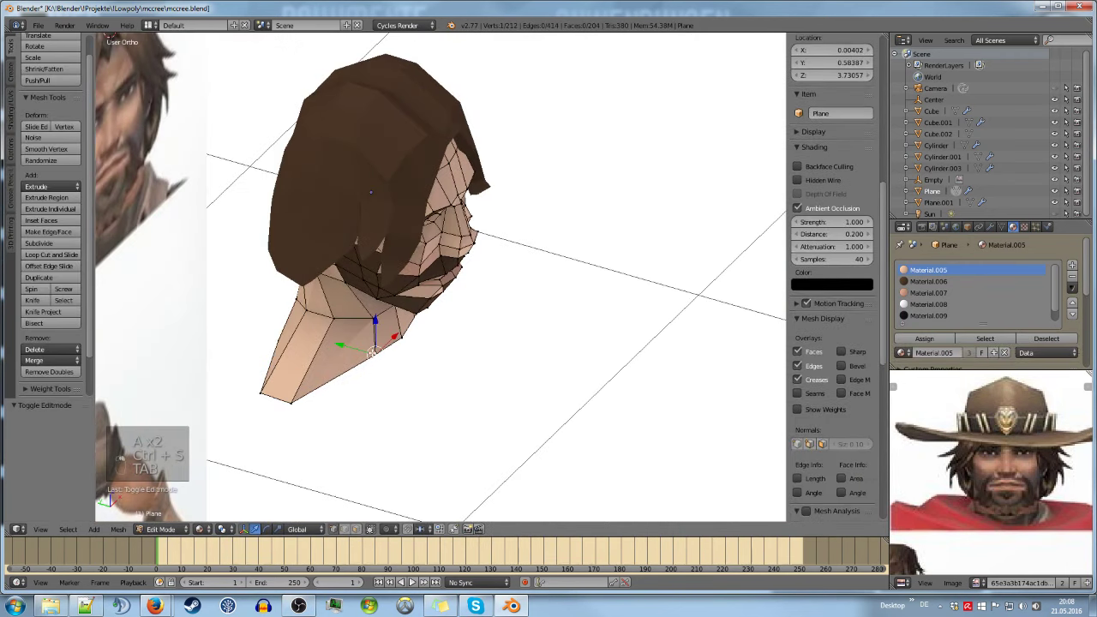
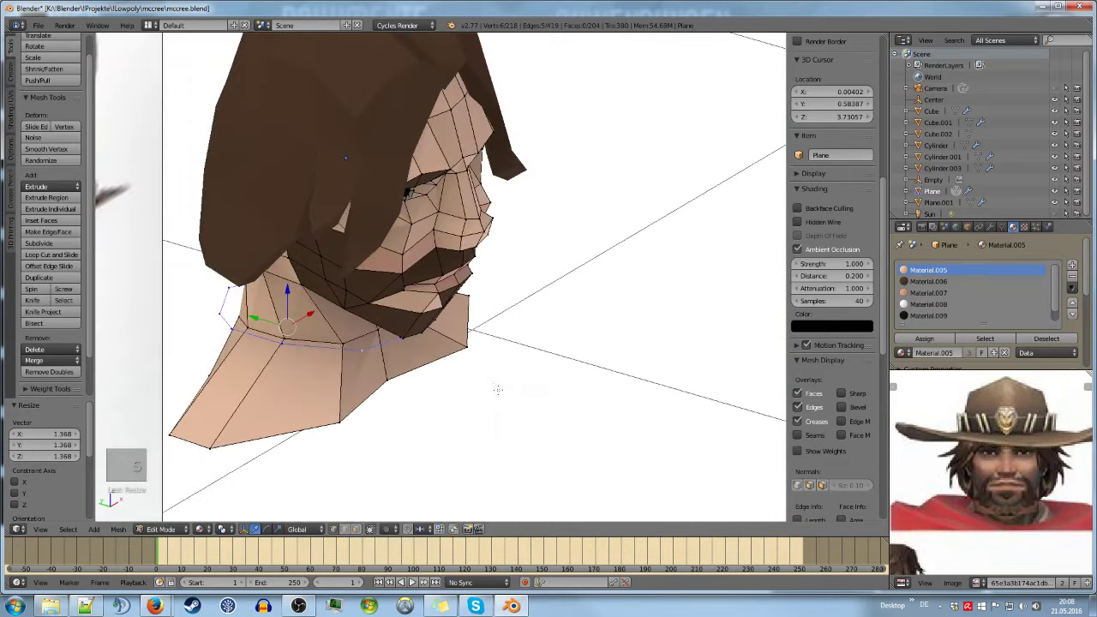
{"action": "key", "text": "s"}
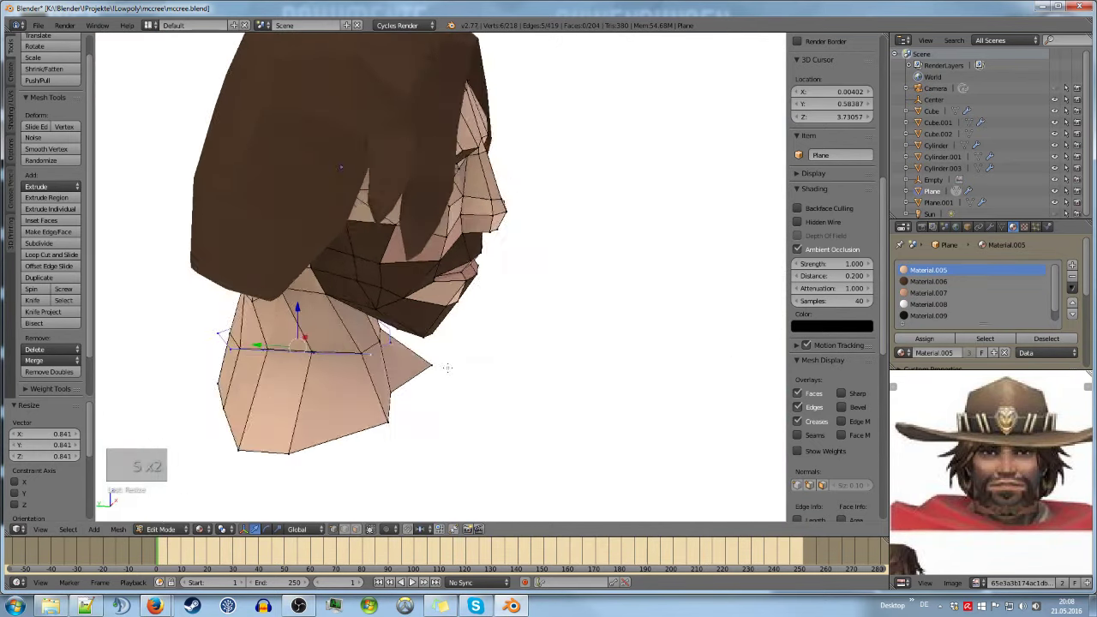
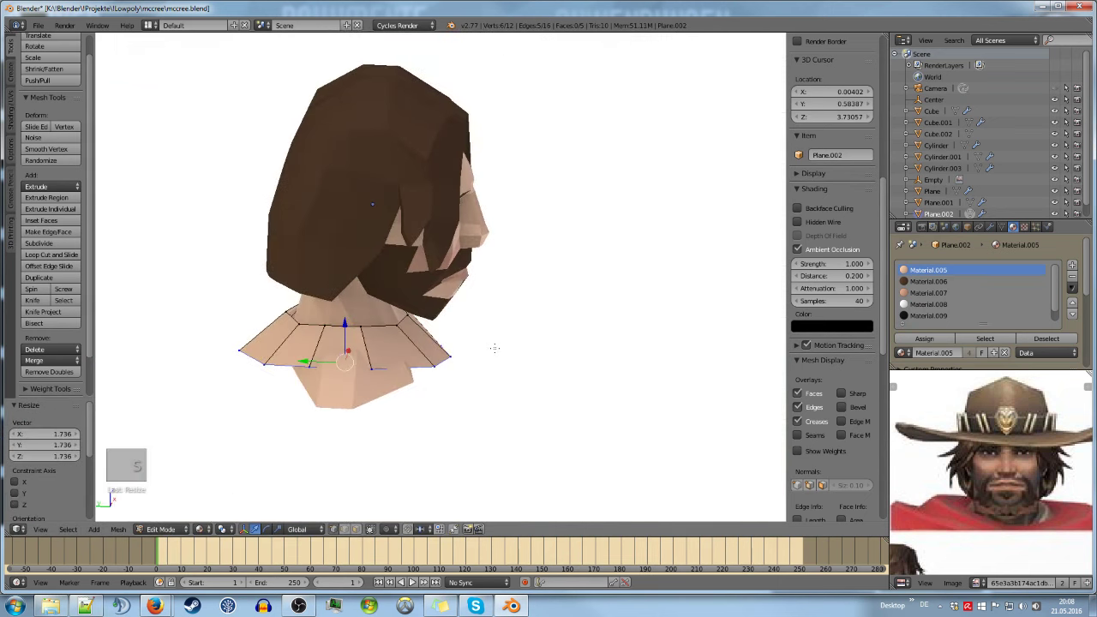
Flatten the shoulder ring vertically and start editing the separated Plane.002 piece
{"action": "key", "text": "s"}
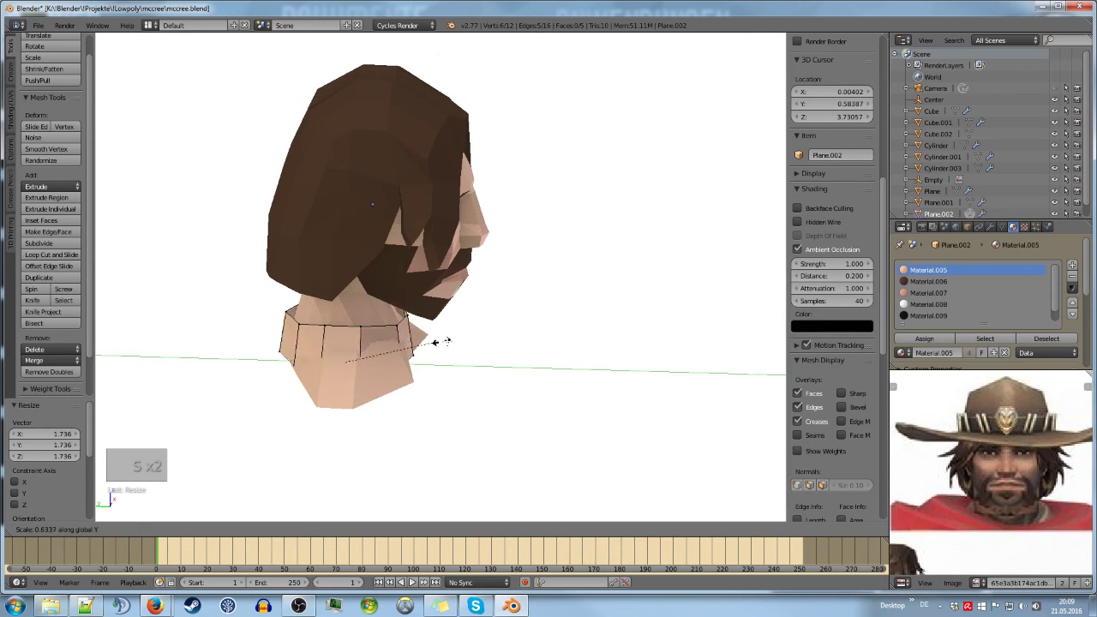
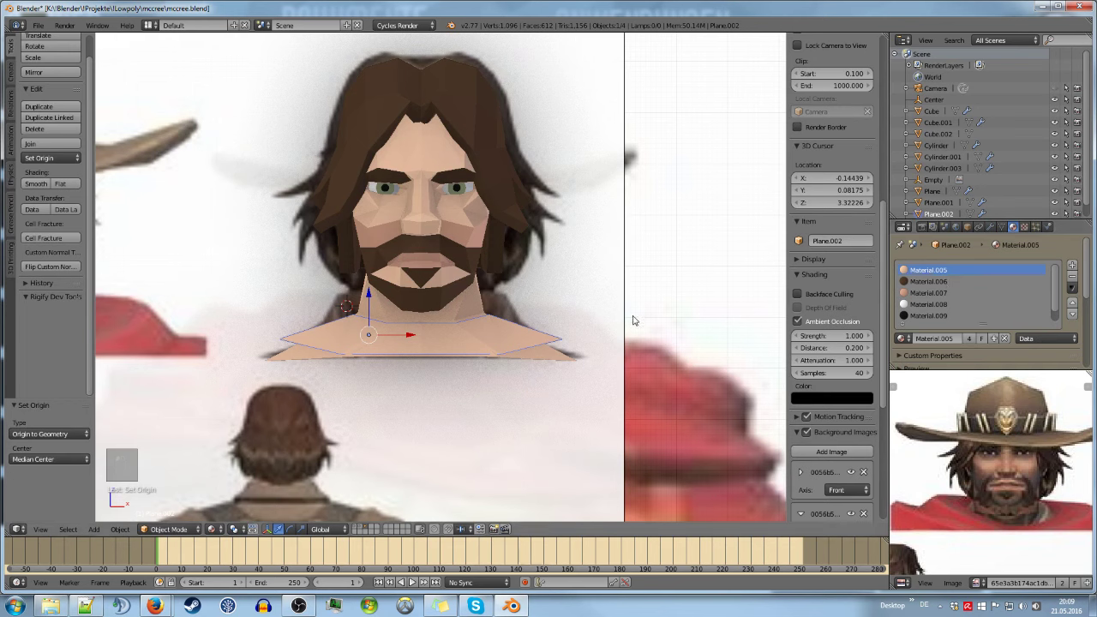
{"action": "key", "text": "Tab"}
Select all shoulder faces for the brown material and return to object view to check the colour
{"action": "key", "text": "a"}
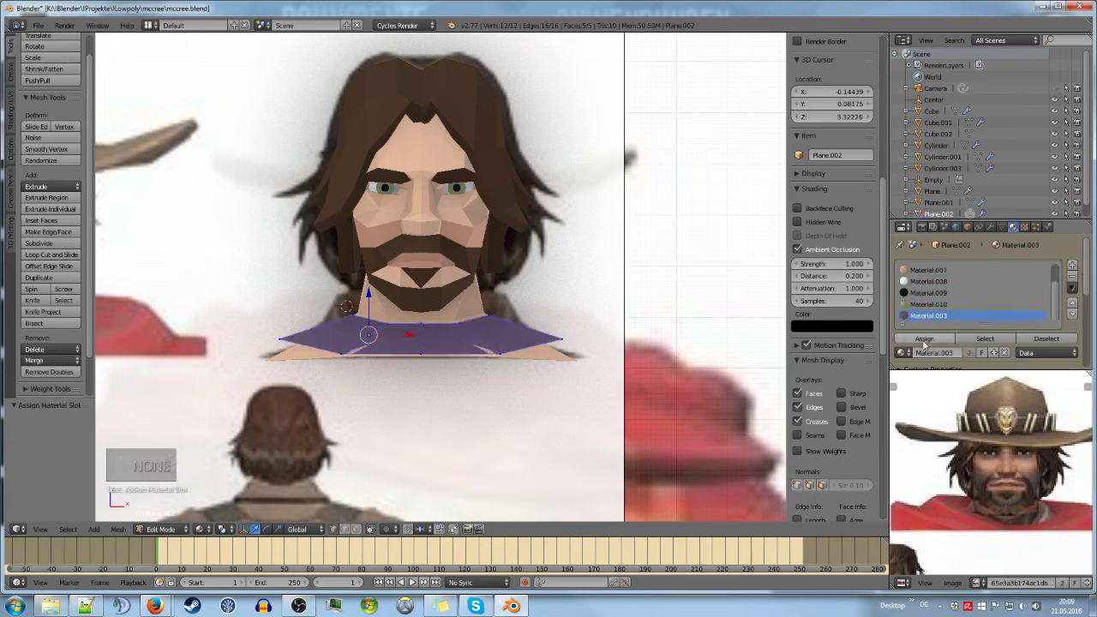
{"action": "key", "text": "Tab"}
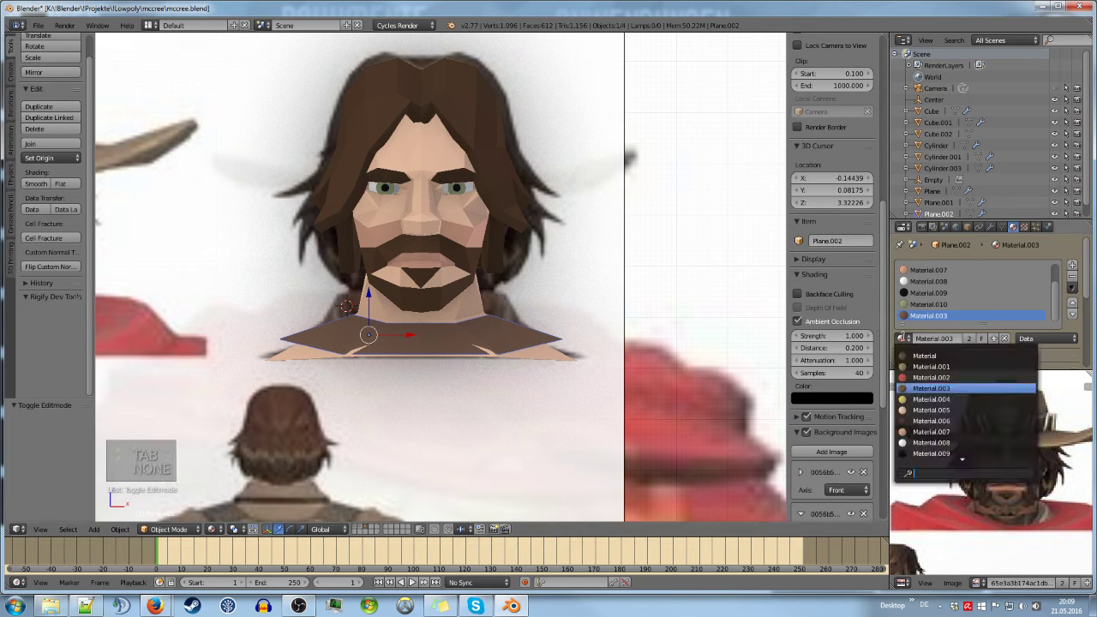
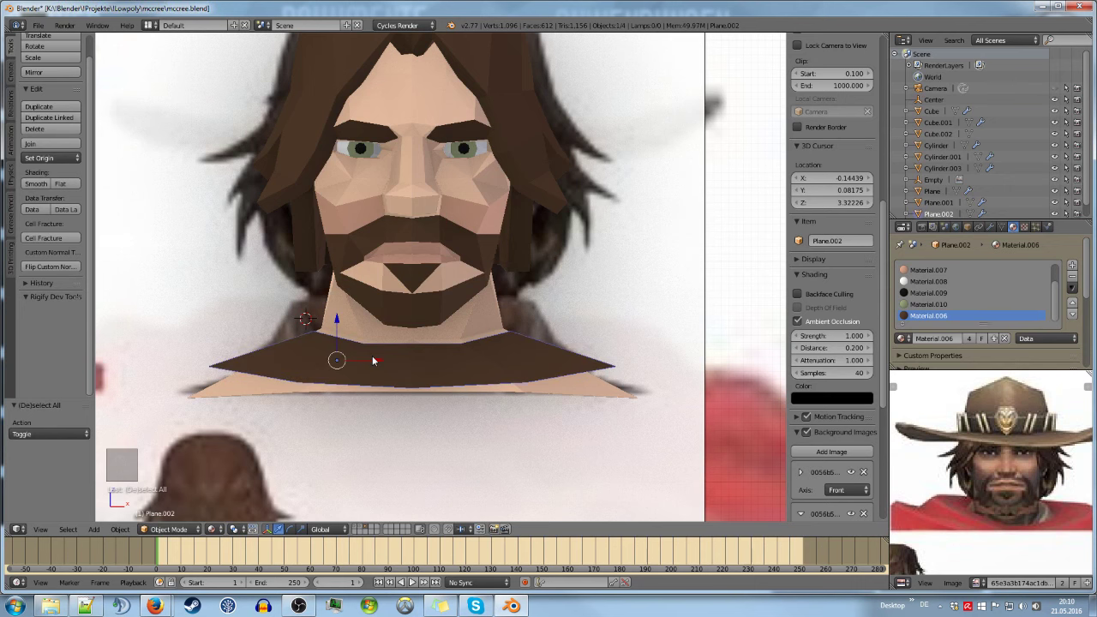
Edge-slide the shoulder piece's edge vertices in front view, then leave edit mode for the modifiers
{"action": "key", "text": "Tab"}
{"action": "key", "text": "a"}
{"action": "key", "text": "KP_1"}
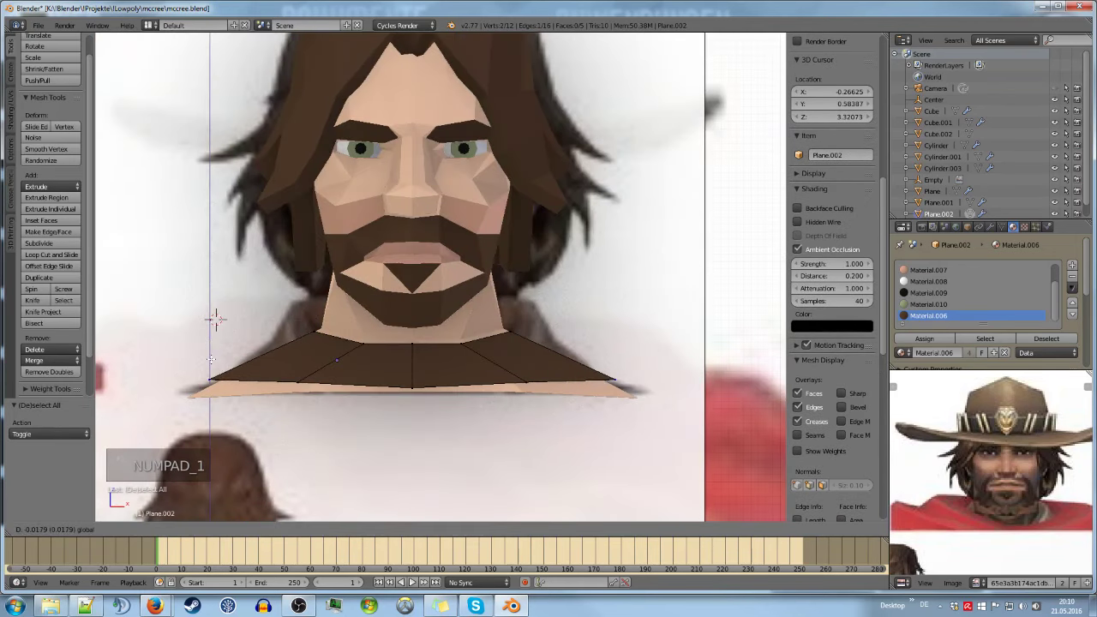
{"action": "key", "text": "Tab"}
{"action": "key", "text": "a"}
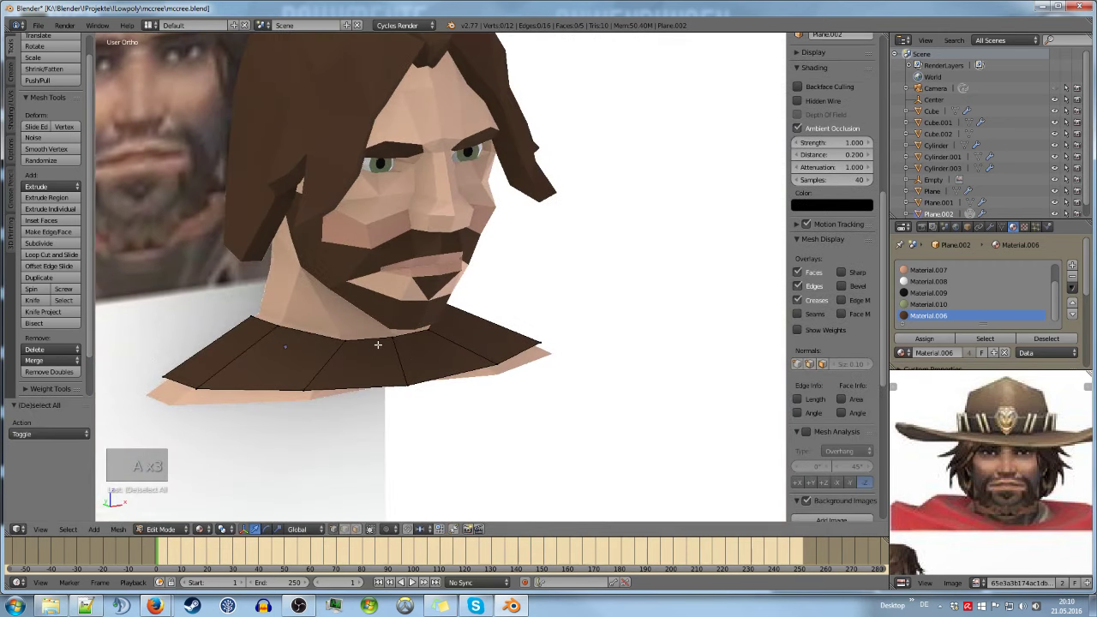
{"action": "key", "text": "Tab"}
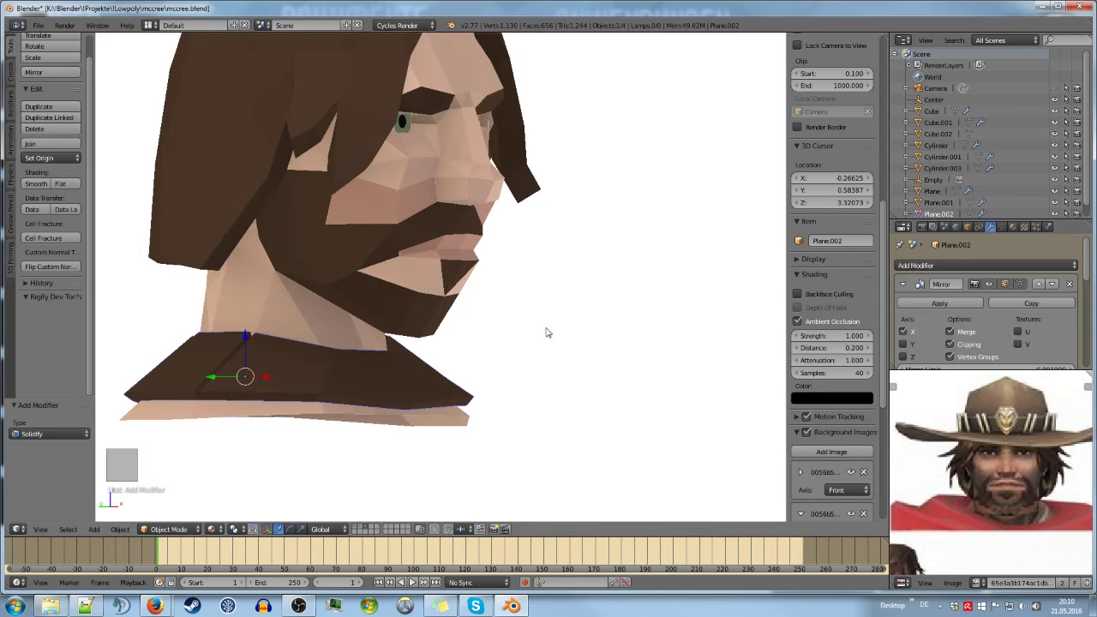
Check the shoulder piece in edit mode and turn the view to see the Solidify thickness from the front
{"action": "key", "text": "Tab"}
{"action": "key", "text": "a"}
{"action": "key", "text": "Tab"}
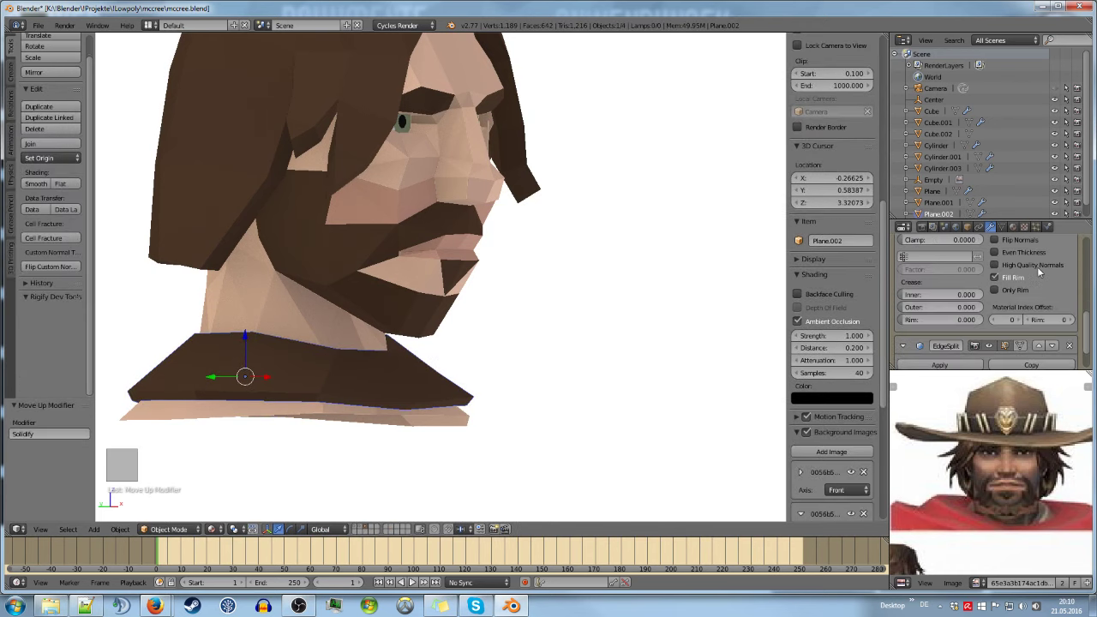
{"action": "left_click_drag", "start_coordinate": [443, 353], "coordinate": [436, 299]}
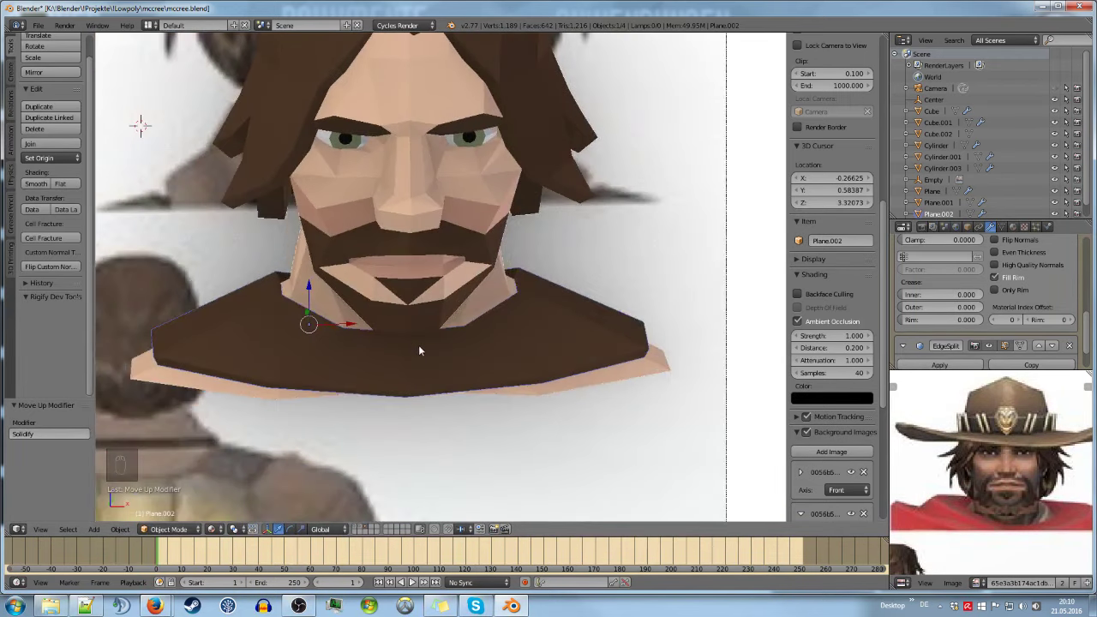
In front view, edit the collar piece and circle-select vertices along the neckline
{"action": "key", "text": "KP_1"}
{"action": "key", "text": "Tab"}
{"action": "key", "text": "a"}
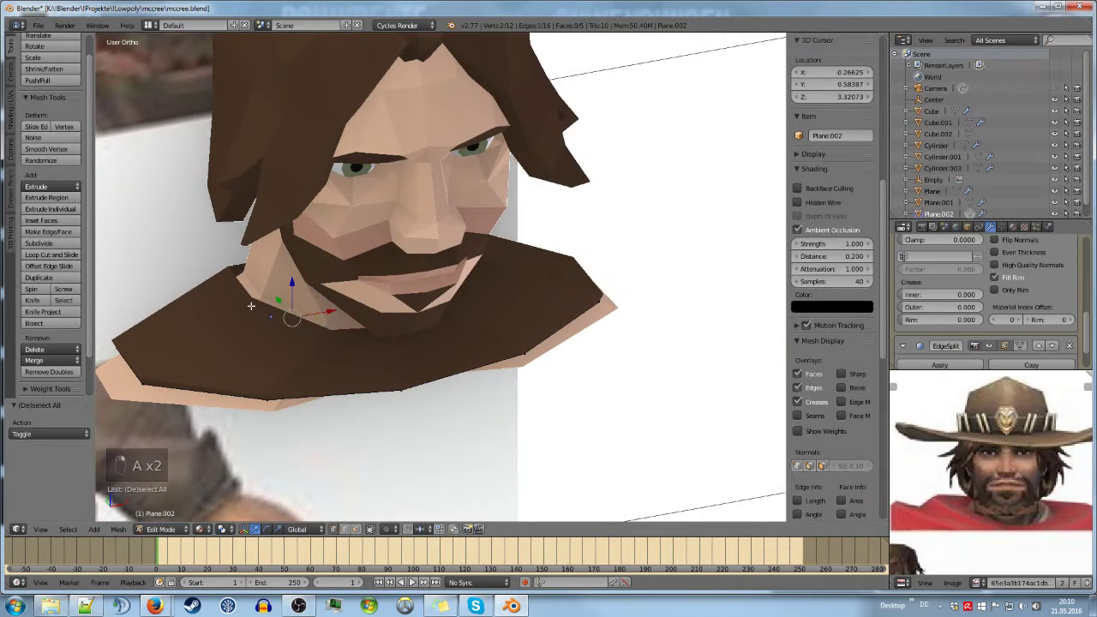
{"action": "key", "text": "c"}
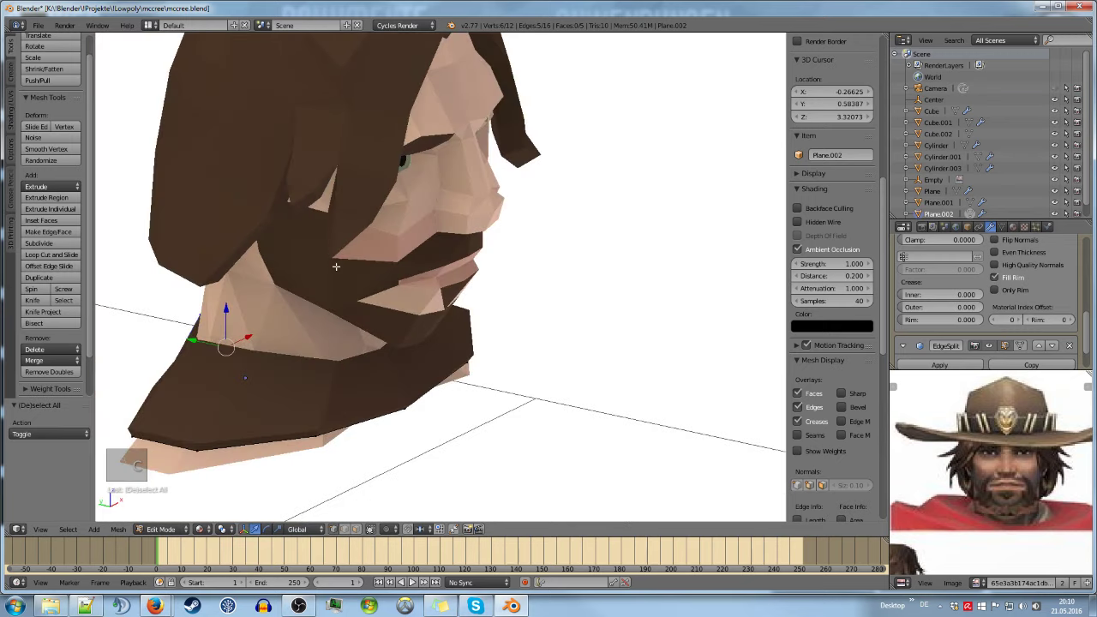
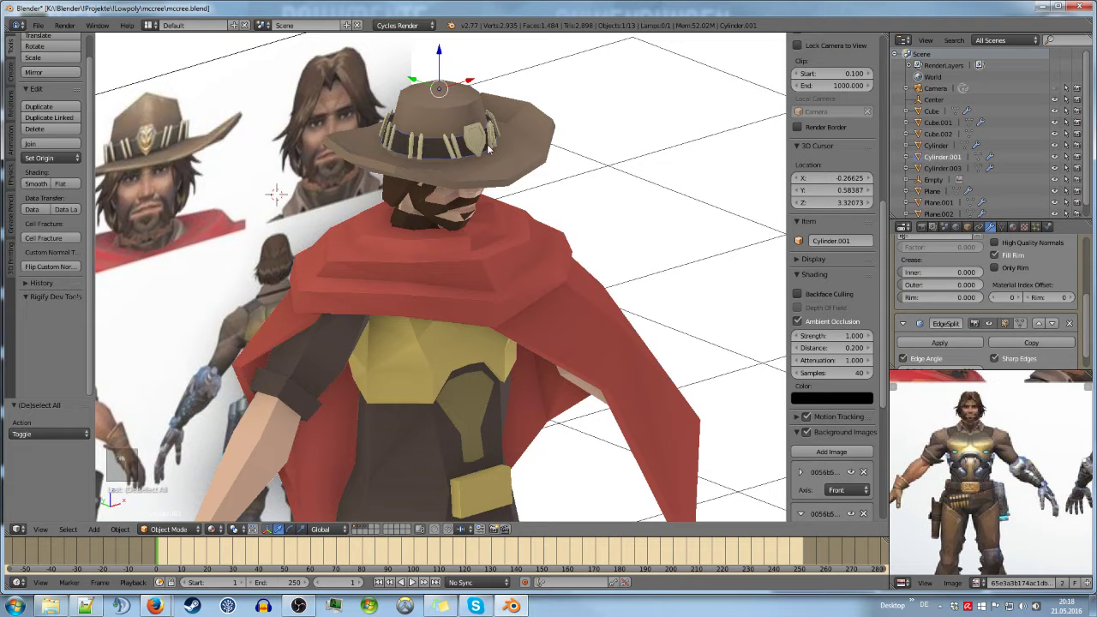
Duplicate the ring down to the waist, remove the extra, and select the torso's belt edges
{"action": "key", "text": "shift+d"}
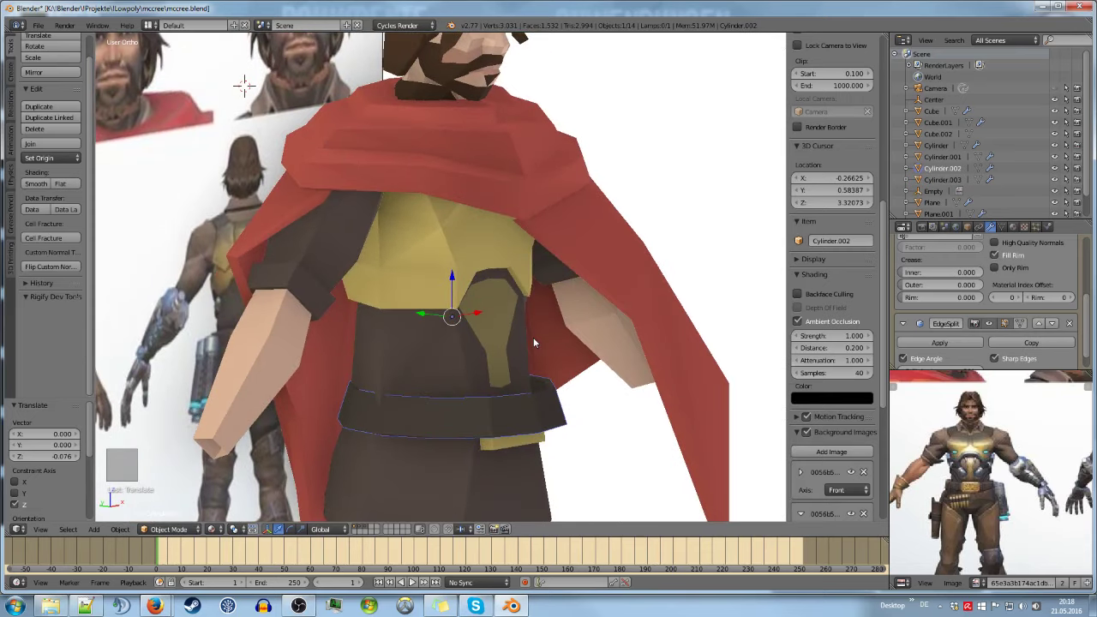
{"action": "key", "text": "Delete"}
{"action": "key", "text": "Tab"}
{"action": "key", "text": "a"}
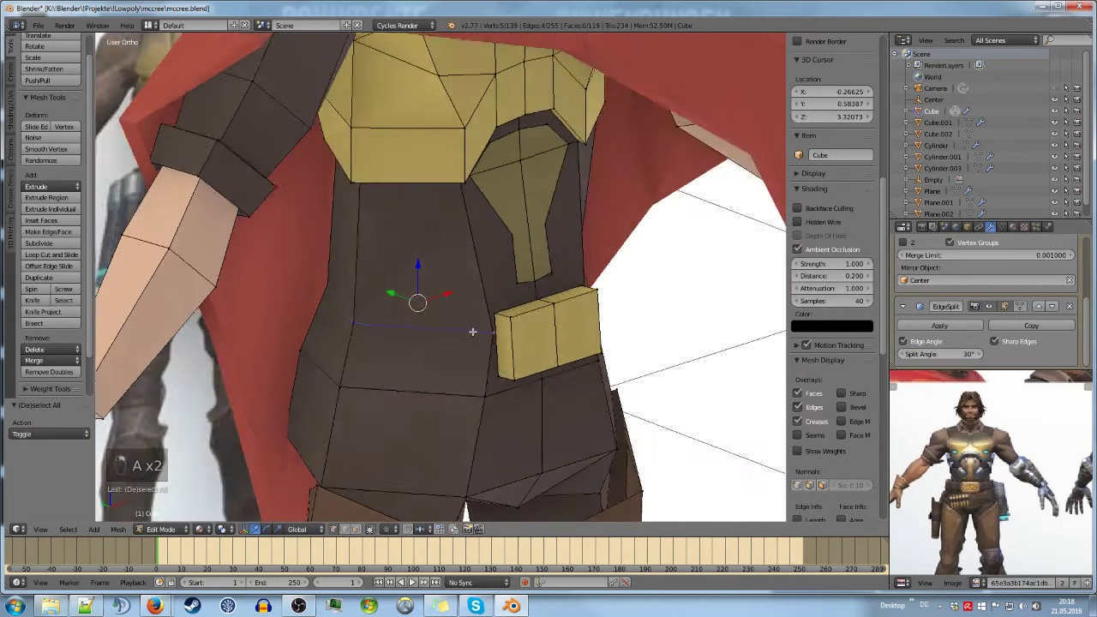
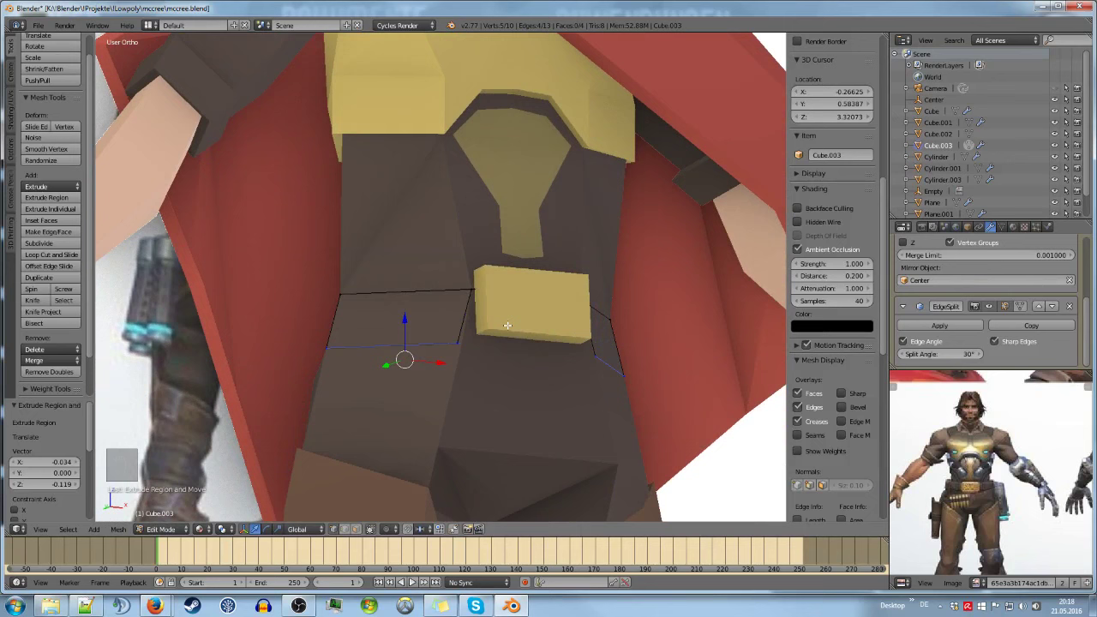
{"action": "left_click", "coordinate": [1021, 459]}
Extend the belt strip and nudge its edges in front view so it frames the yellow buckle
{"action": "key", "text": "Tab"}
{"action": "key", "text": "Tab"}
{"action": "key", "text": "KP_1"}
{"action": "key", "text": "g"}
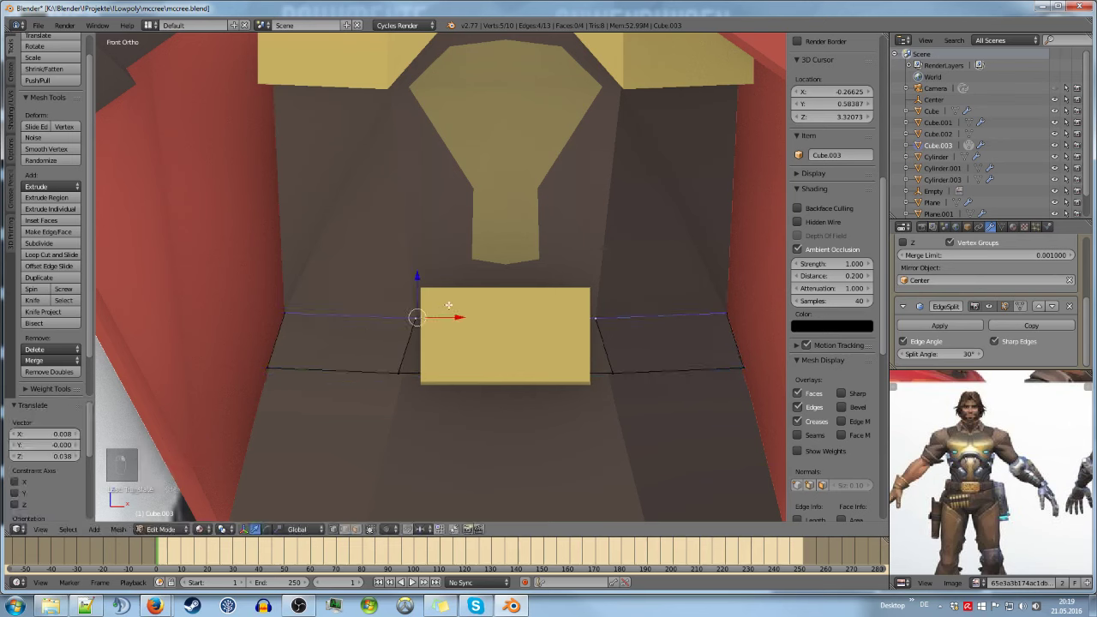
{"action": "key", "text": "g"}
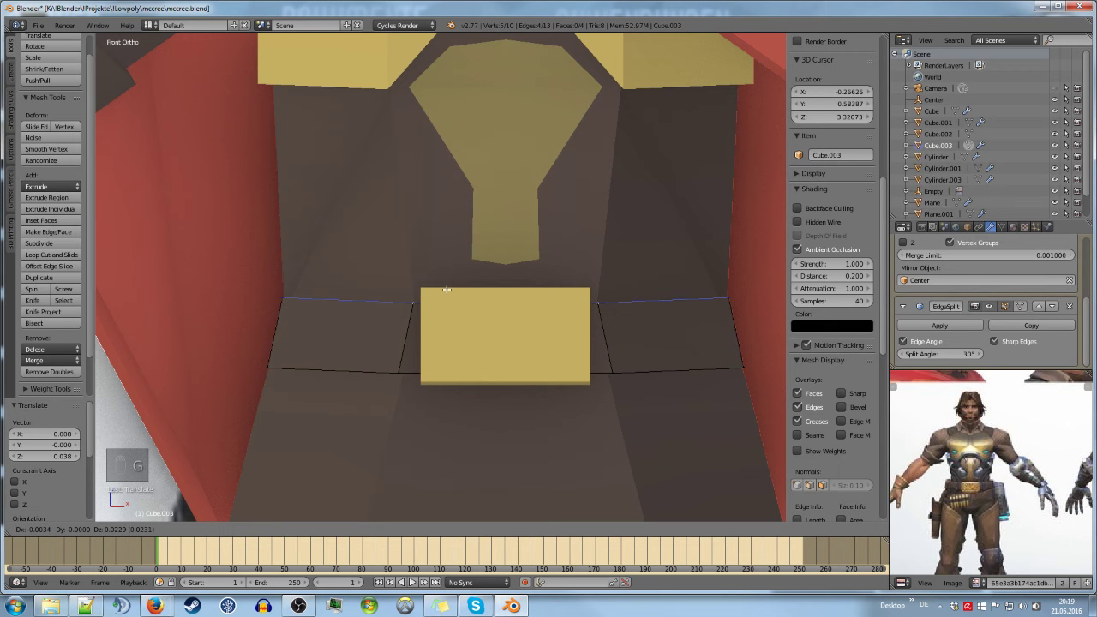
Finish editing the belt mesh and return to it as a whole object for the Solidify modifier
{"action": "key", "text": "Tab"}
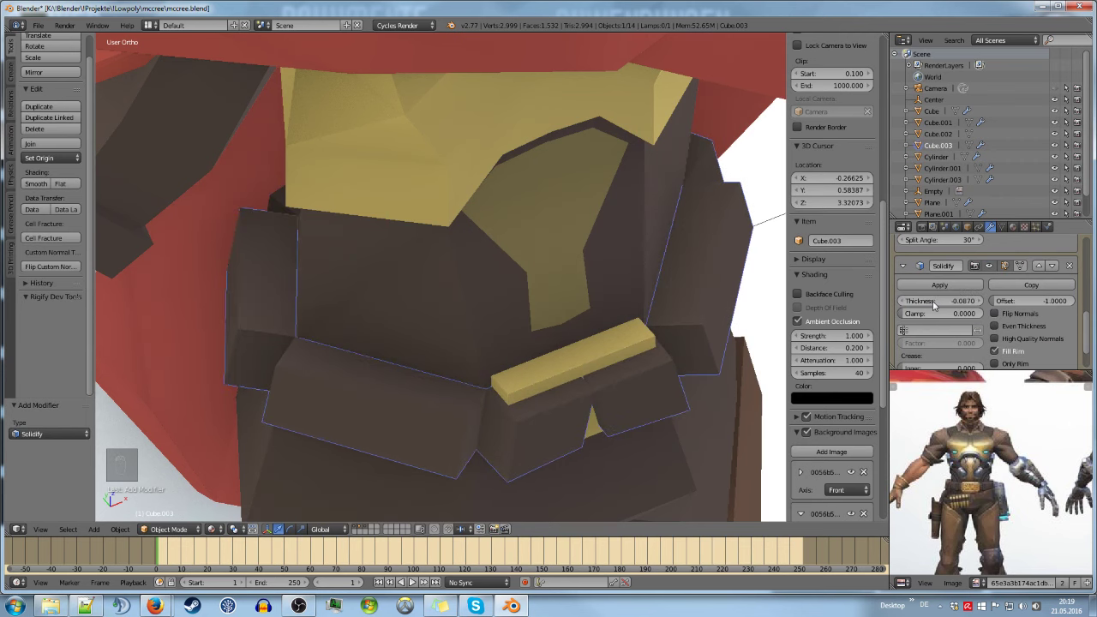
{"action": "key", "text": "Tab"}
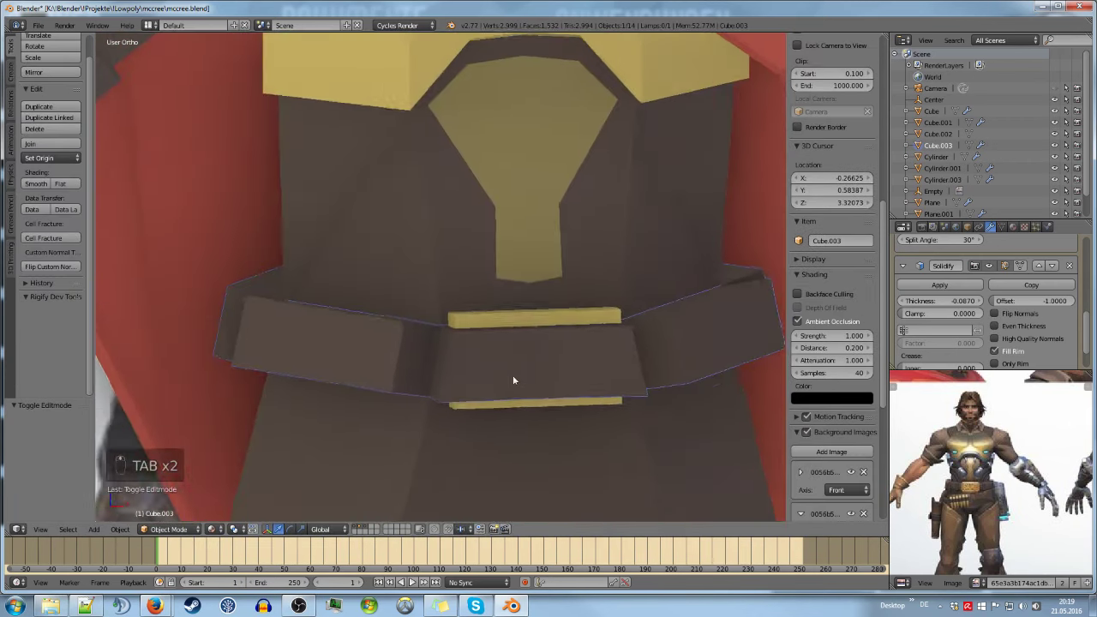
{"action": "key", "text": "a"}
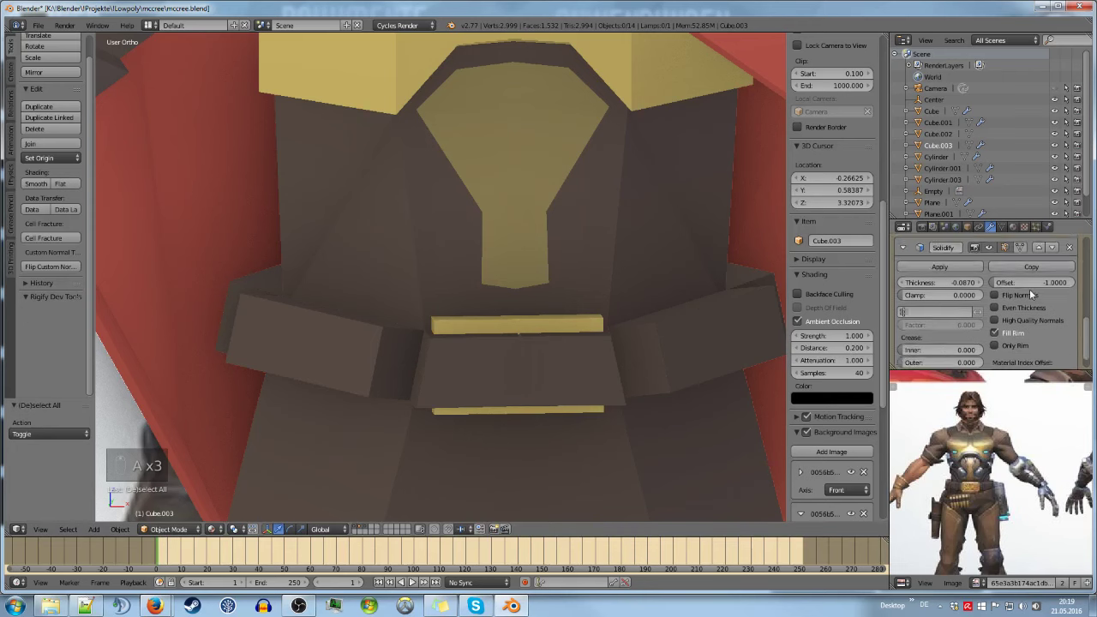
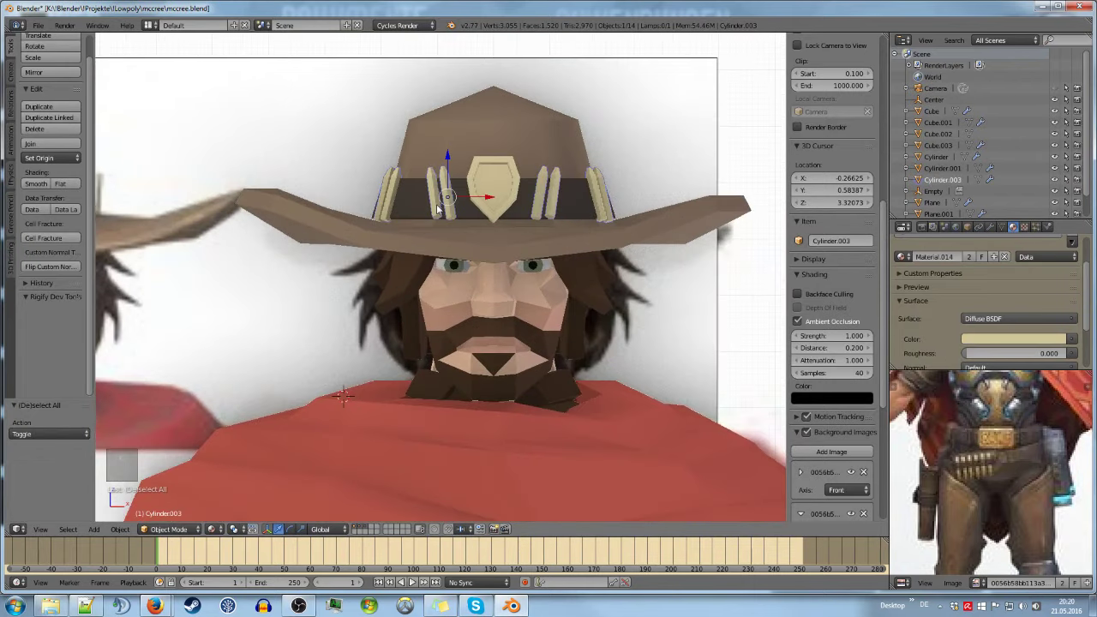
Duplicate one hat-band cartridge and separate it into its own object, Cylinder.002
{"action": "key", "text": "Tab"}
{"action": "key", "text": "a"}
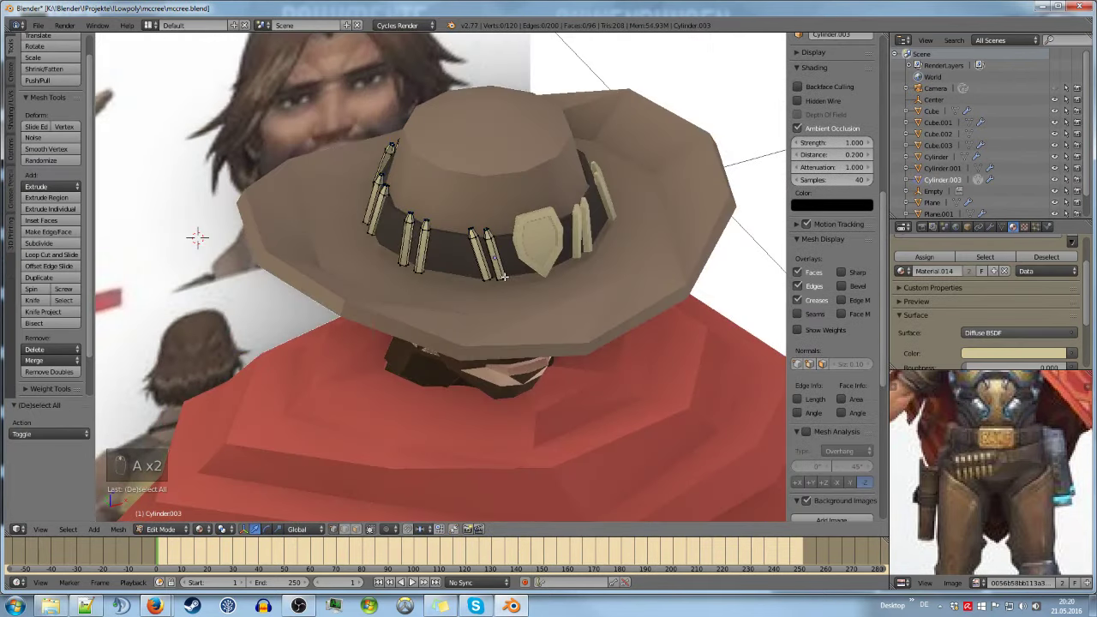
{"action": "key", "text": "l"}
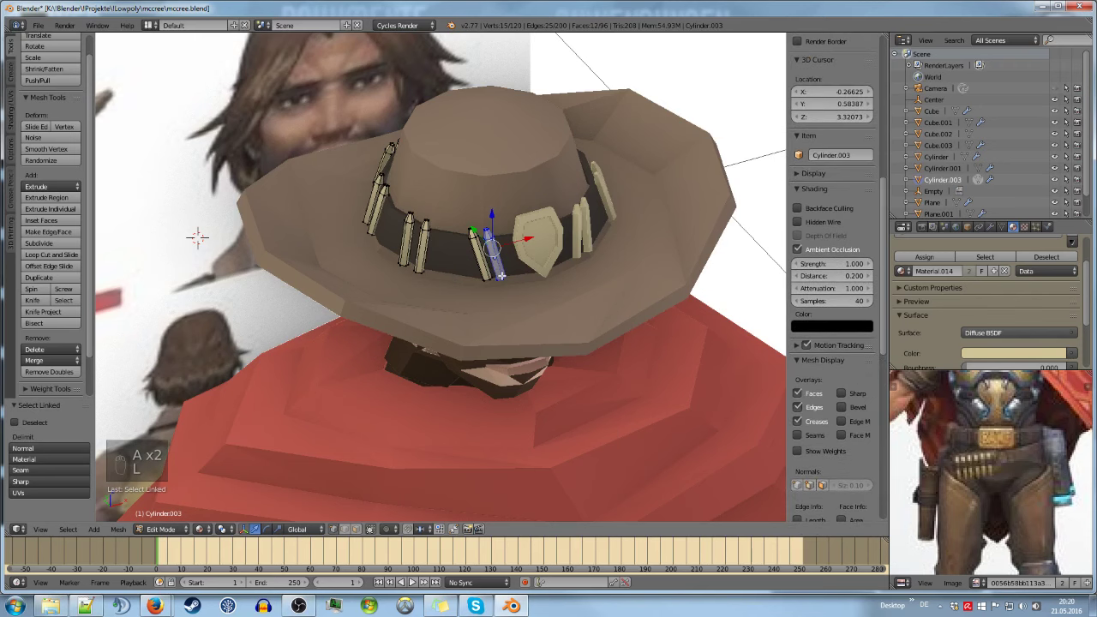
{"action": "key", "text": "shift+d"}
{"action": "key", "text": "p"}
{"action": "key", "text": "Tab"}
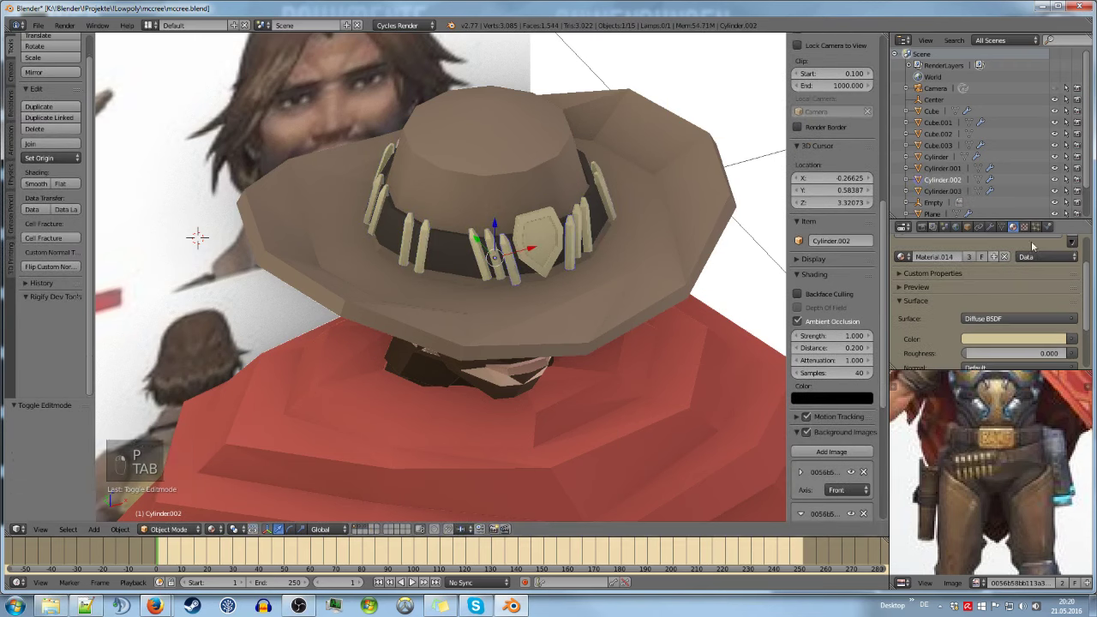
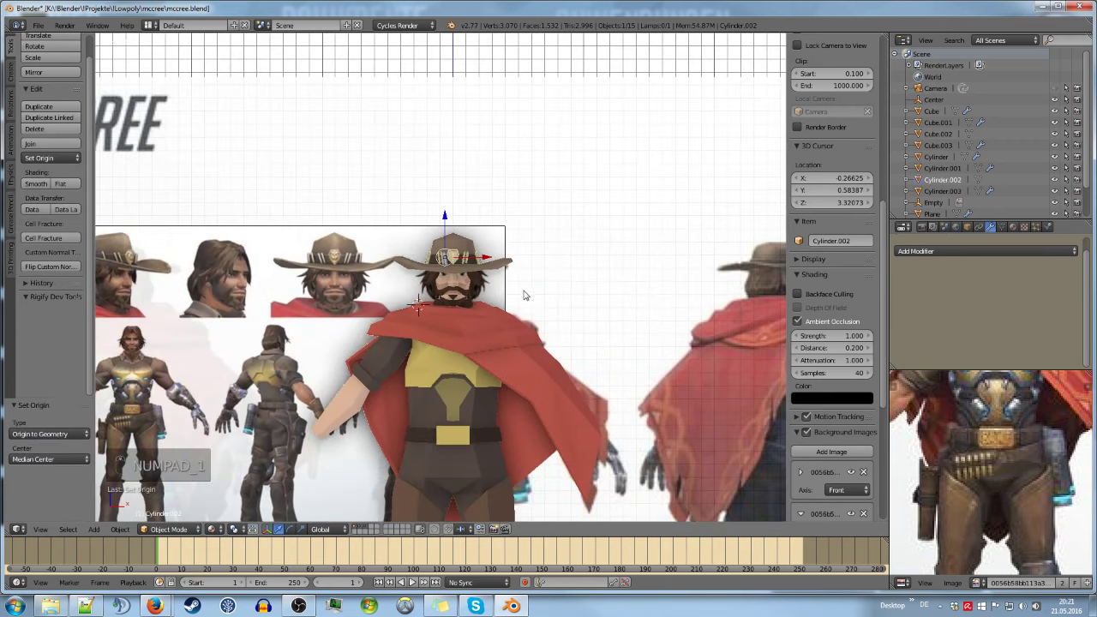
Move the separated cartridge down from the hat to the belt area
{"action": "key", "text": "g"}
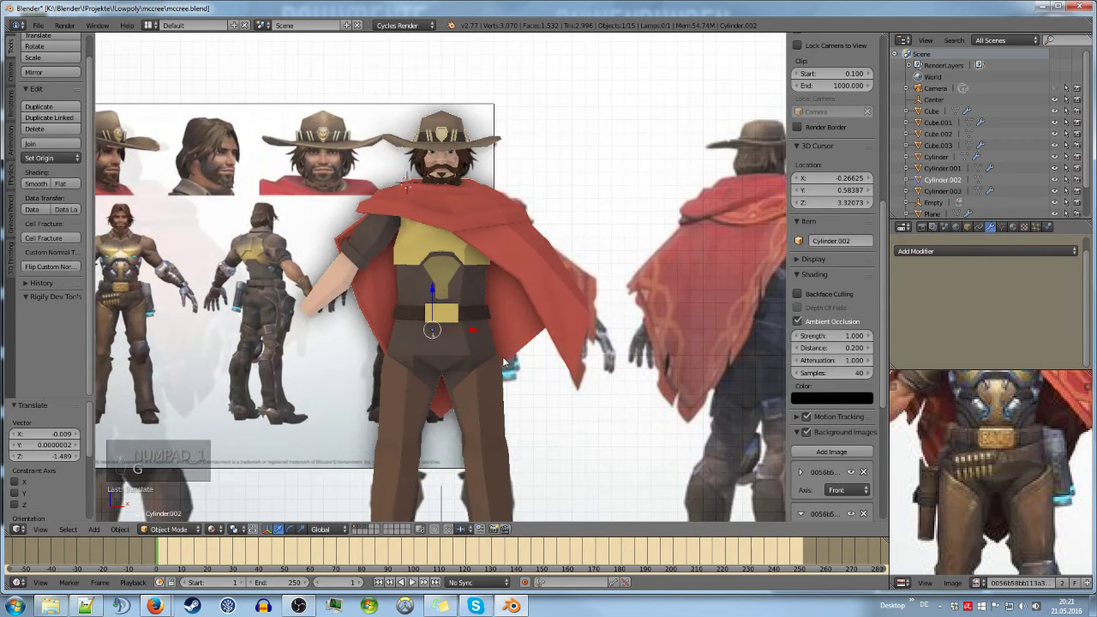
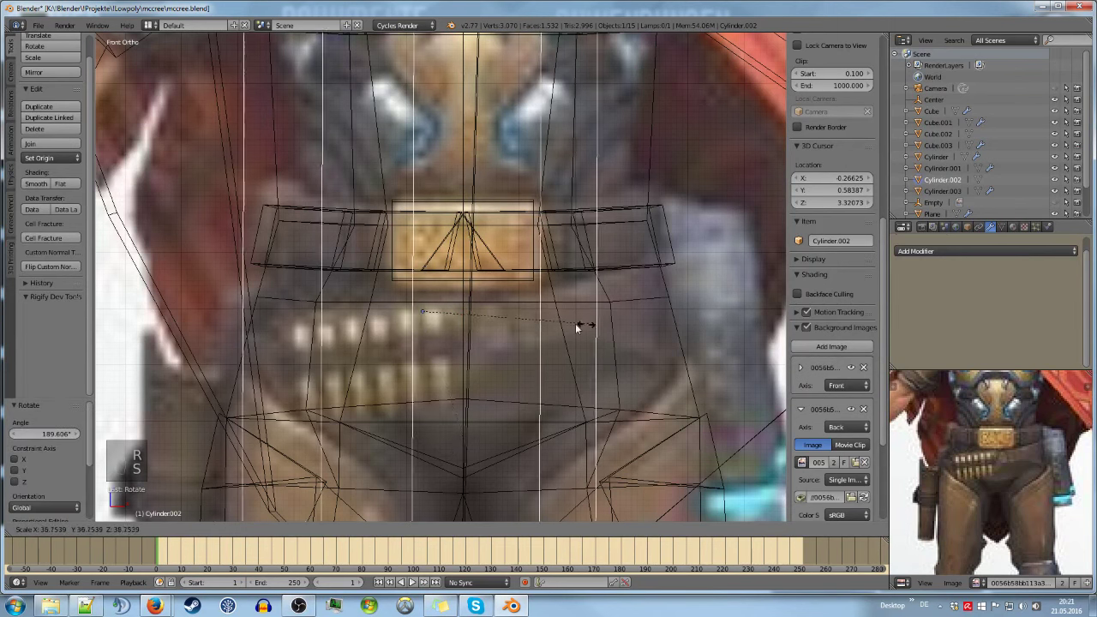
Flip, shrink and position the cartridge upright just below the belt buckle
{"action": "key", "text": "s"}
{"action": "key", "text": "g"}
{"action": "key", "text": "s"}
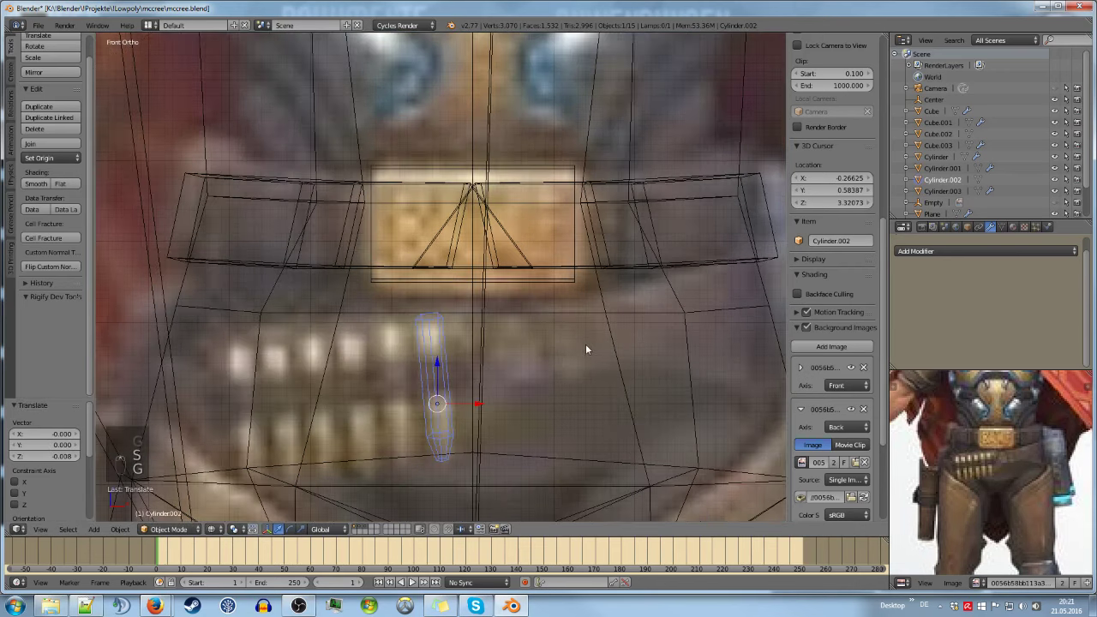
Duplicate the cartridge sideways along X to build a row of cartridges under the buckle
{"action": "key", "text": "shift+d"}
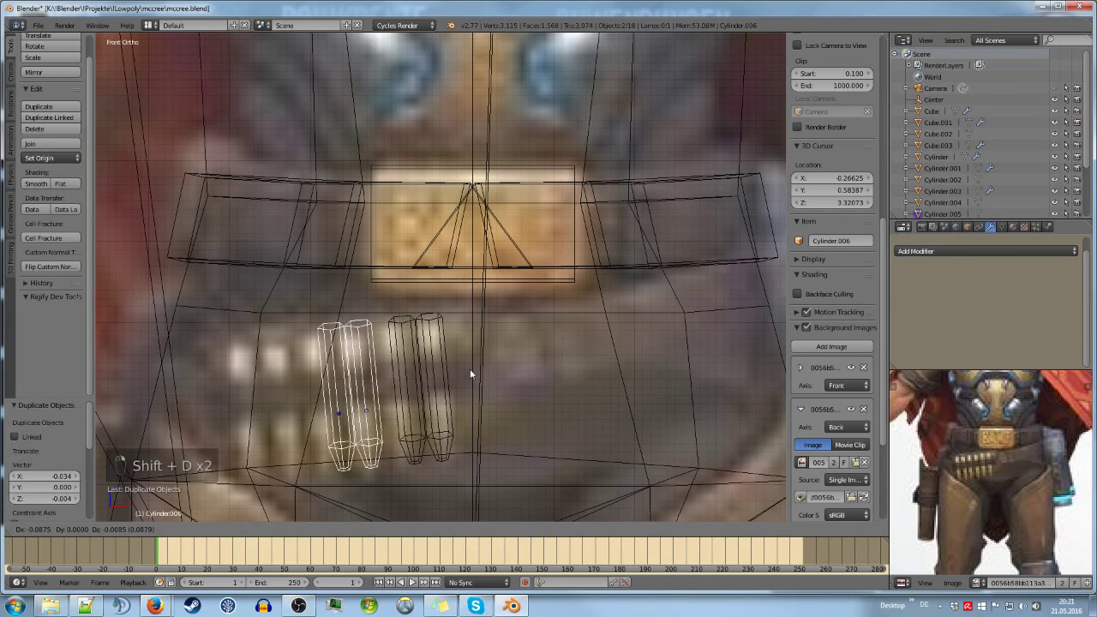
{"action": "key", "text": "e"}
{"action": "key", "text": "r"}
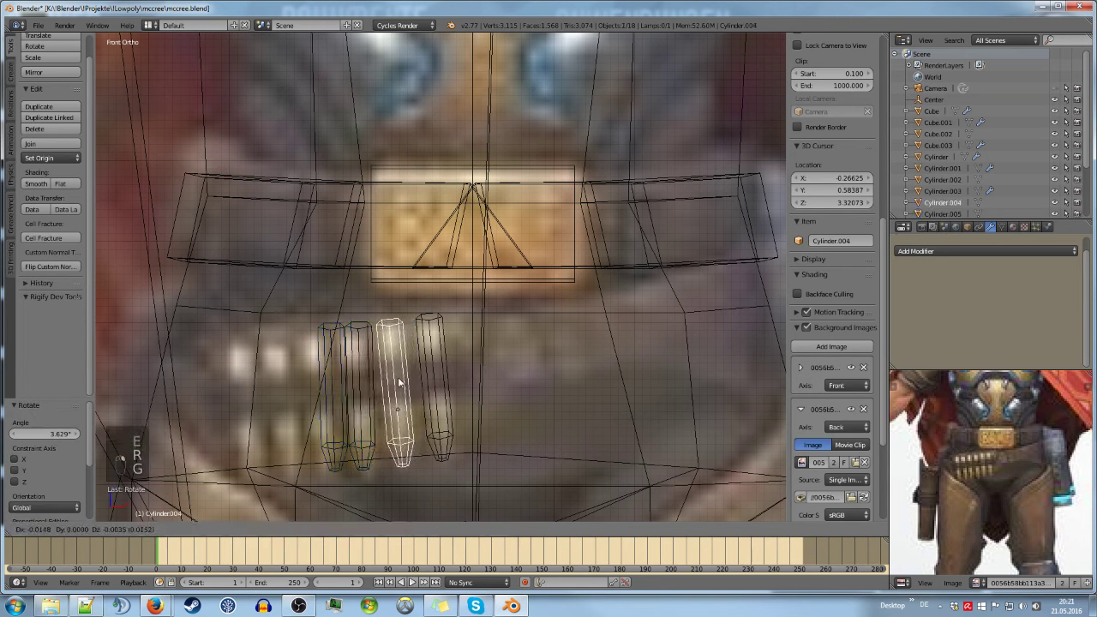
{"action": "key", "text": "r"}
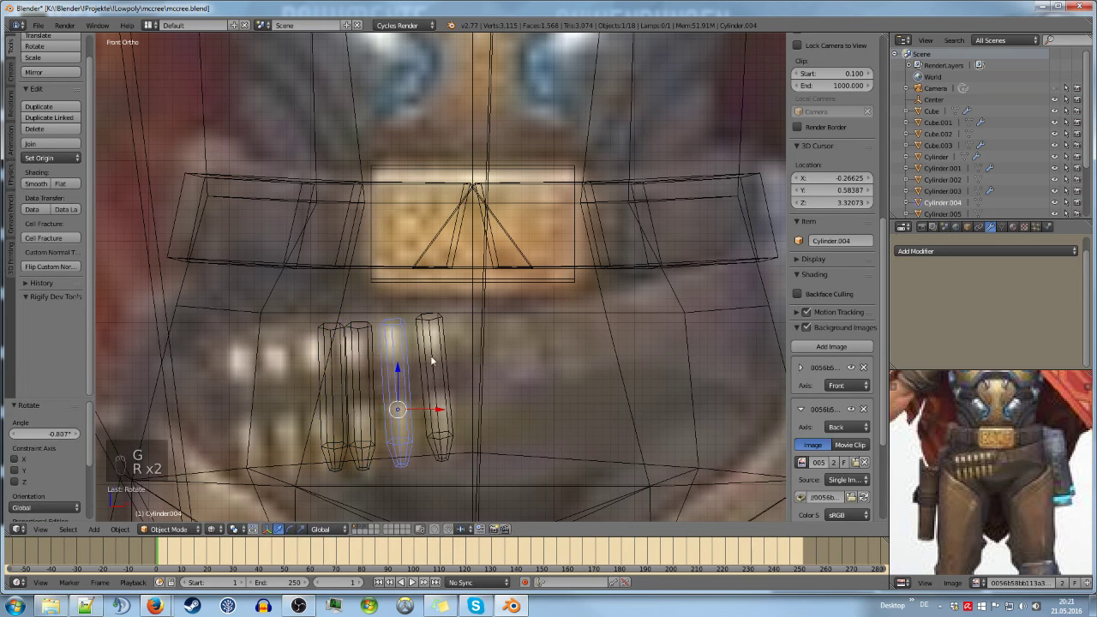
{"action": "key", "text": "g"}
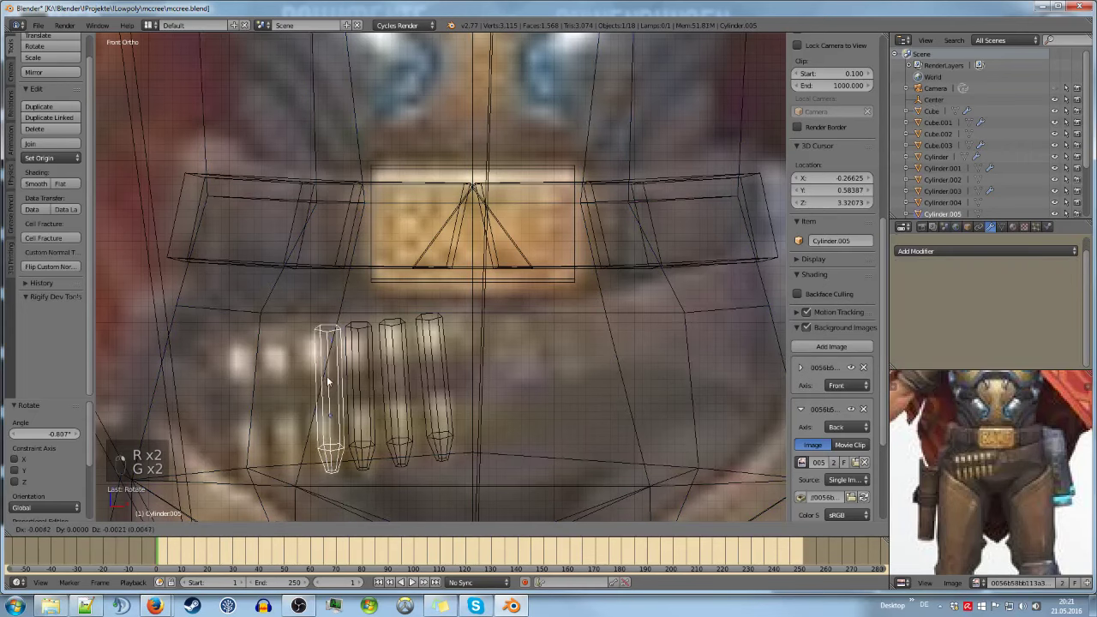
{"action": "key", "text": "shift+d"}
{"action": "key", "text": "g"}
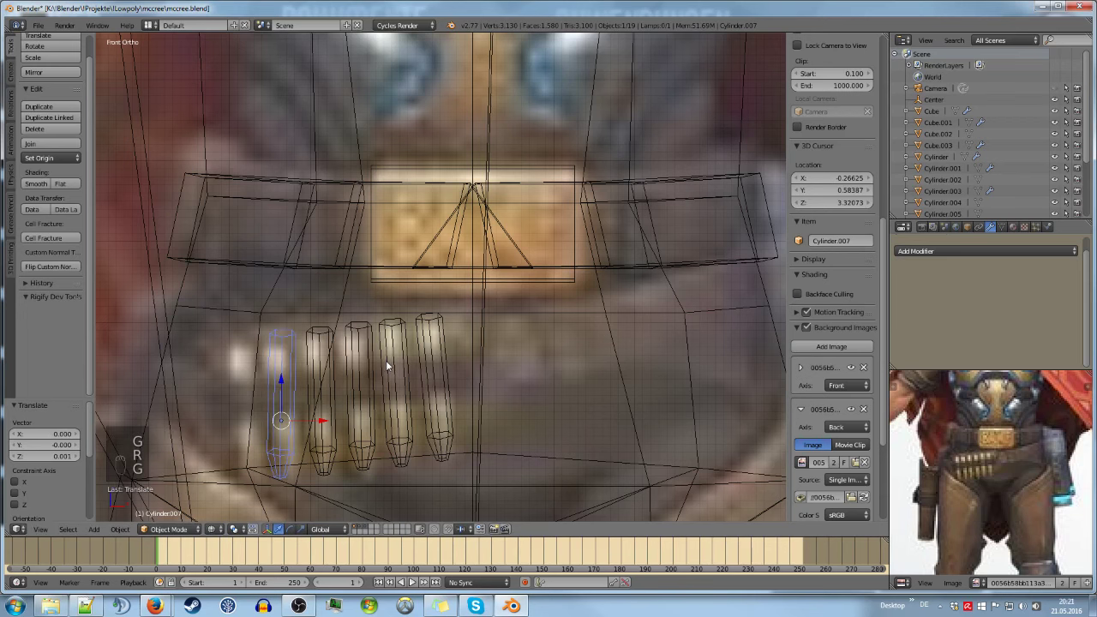
{"action": "key", "text": "shift+d"}
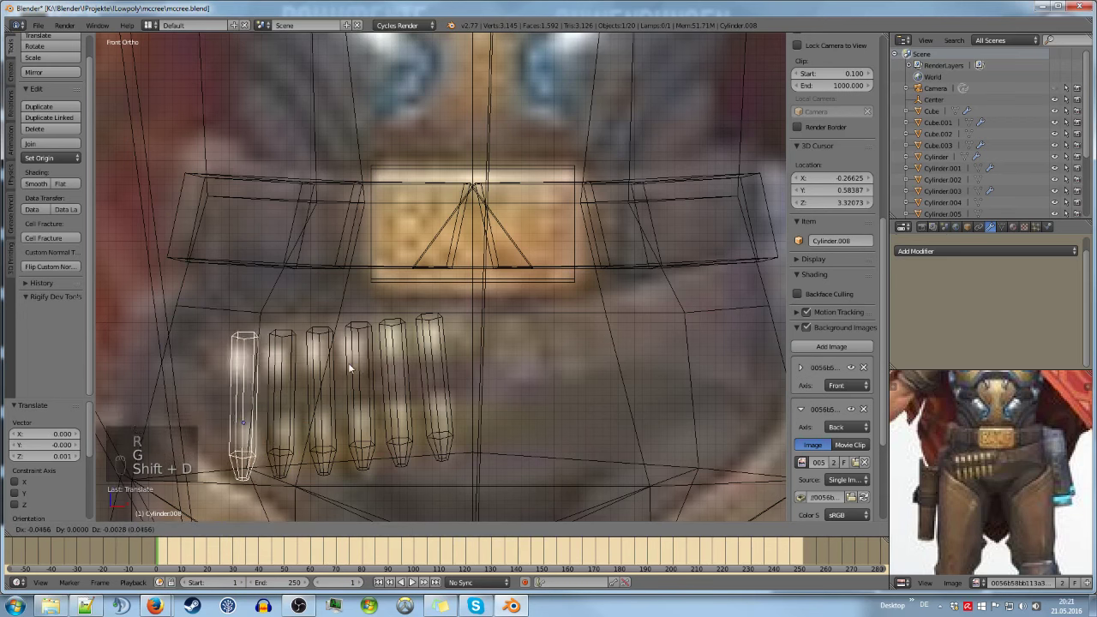
From the side view, press the cartridge row against the belly and tilt it to its slope
{"action": "left_click_drag", "start_coordinate": [393, 334], "coordinate": [588, 331]}
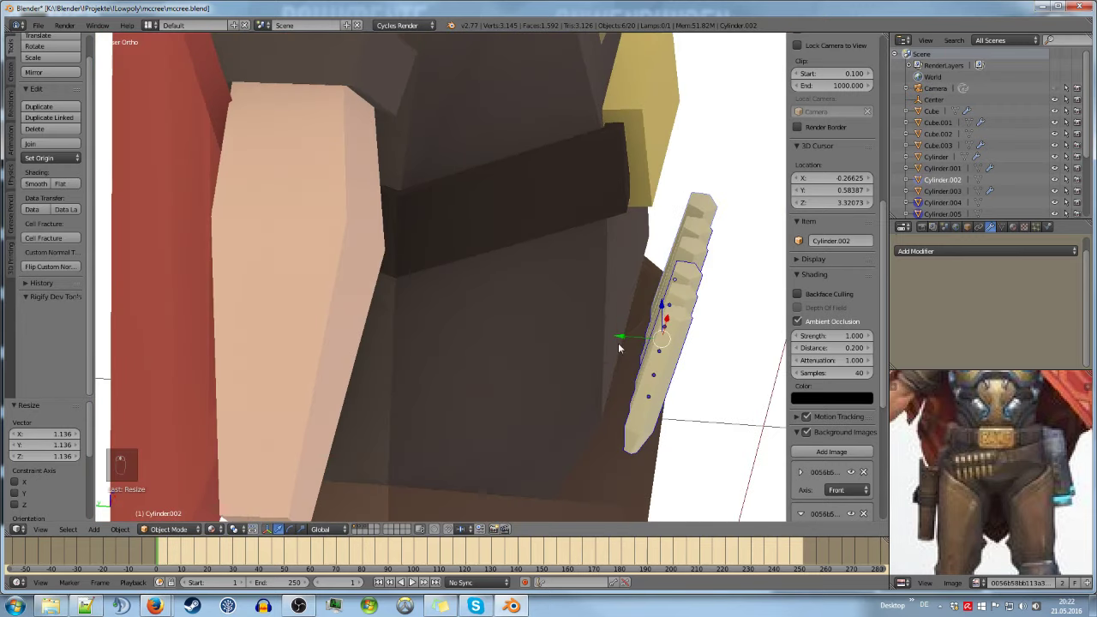
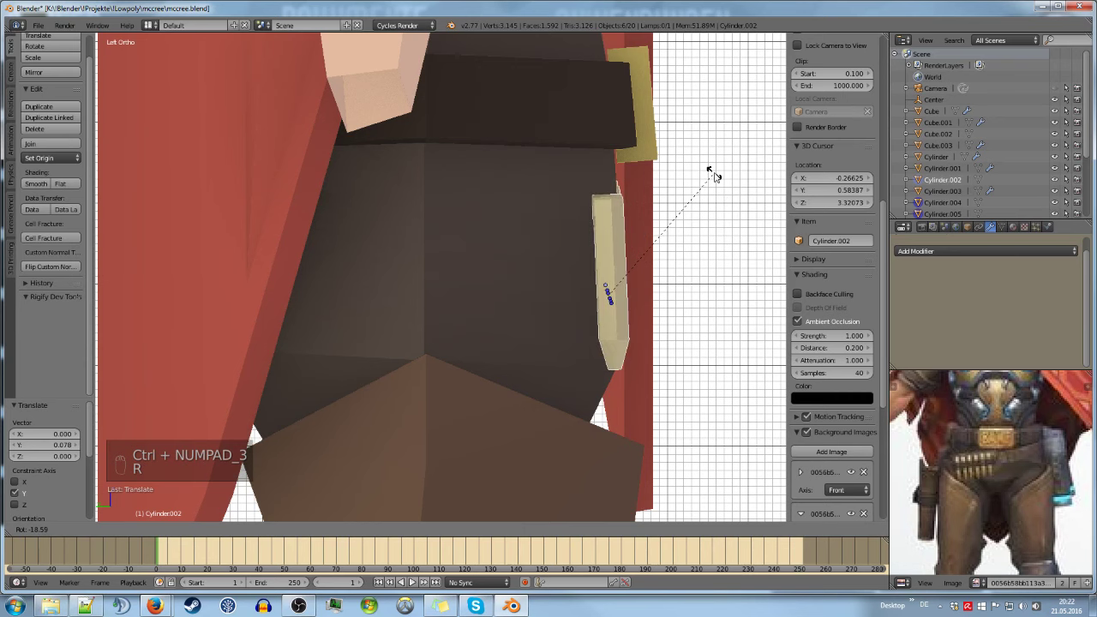
{"action": "key", "text": "g"}
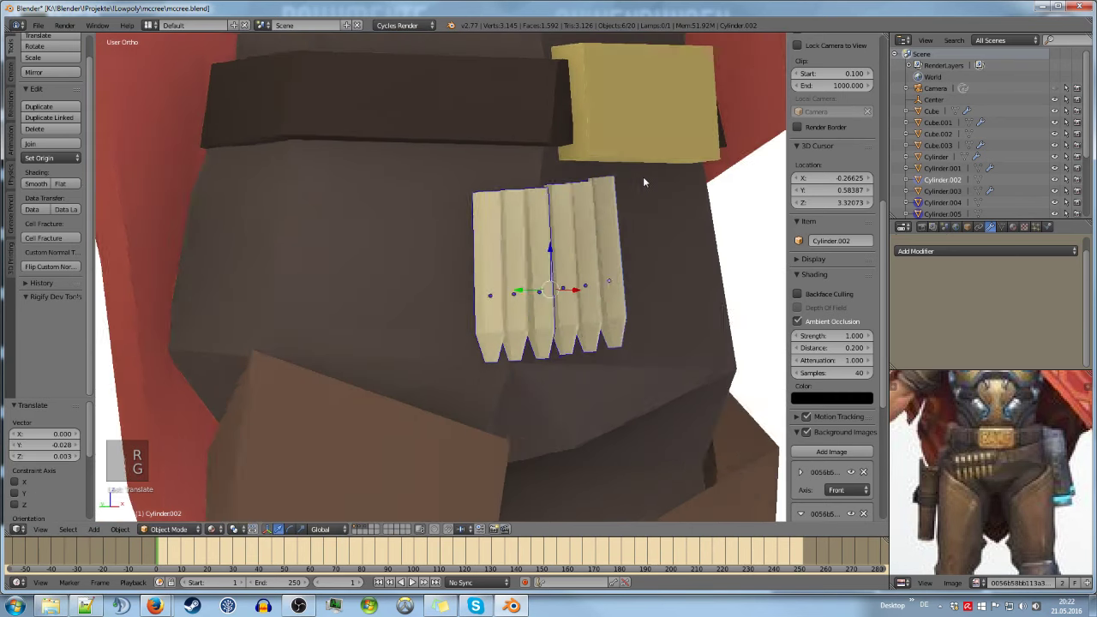
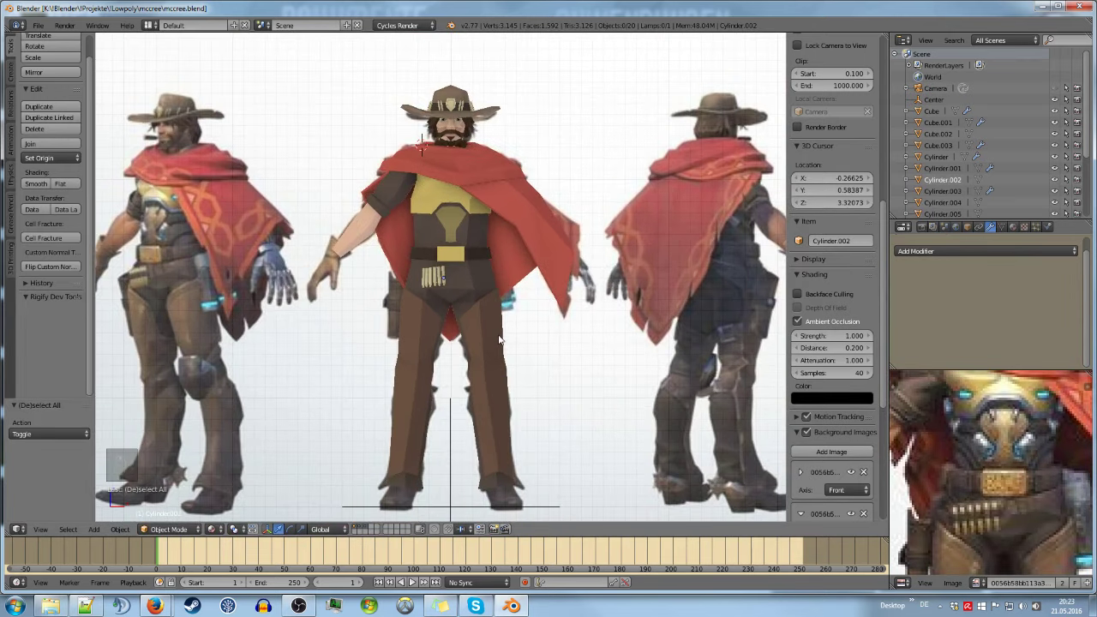
Save the file and duplicate the waist belt as Cube.004 for a lower hip band
{"action": "key", "text": "ctrl+s"}
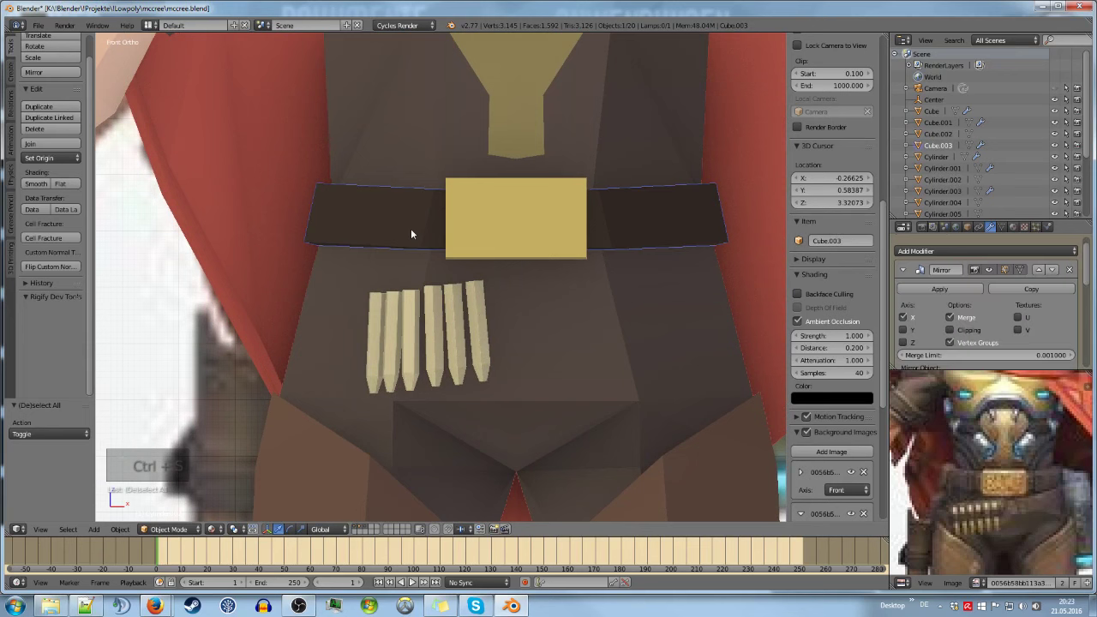
{"action": "key", "text": "shift+d"}
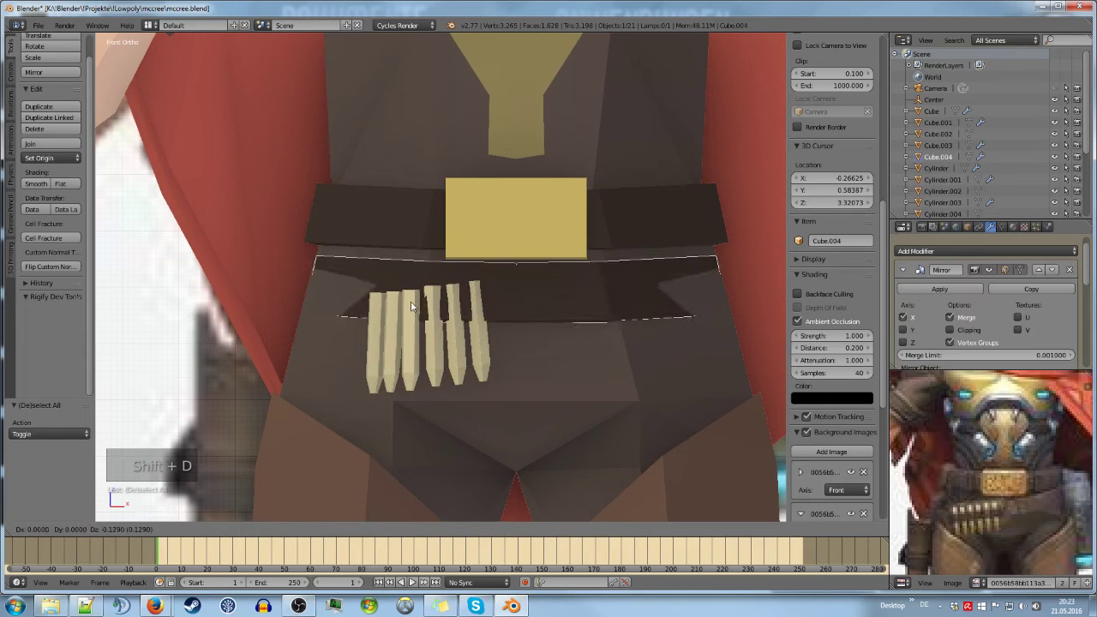
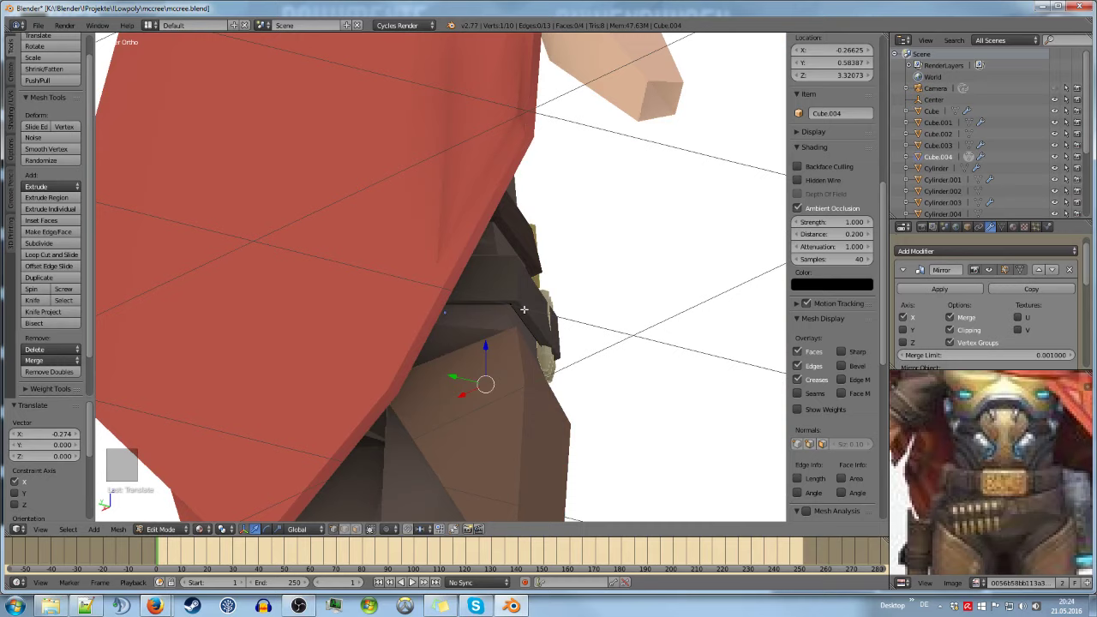
Check the band in wireframe and front view, shift its edge vertices sideways, and leave Edit Mode for the mirror
{"action": "key", "text": "z"}
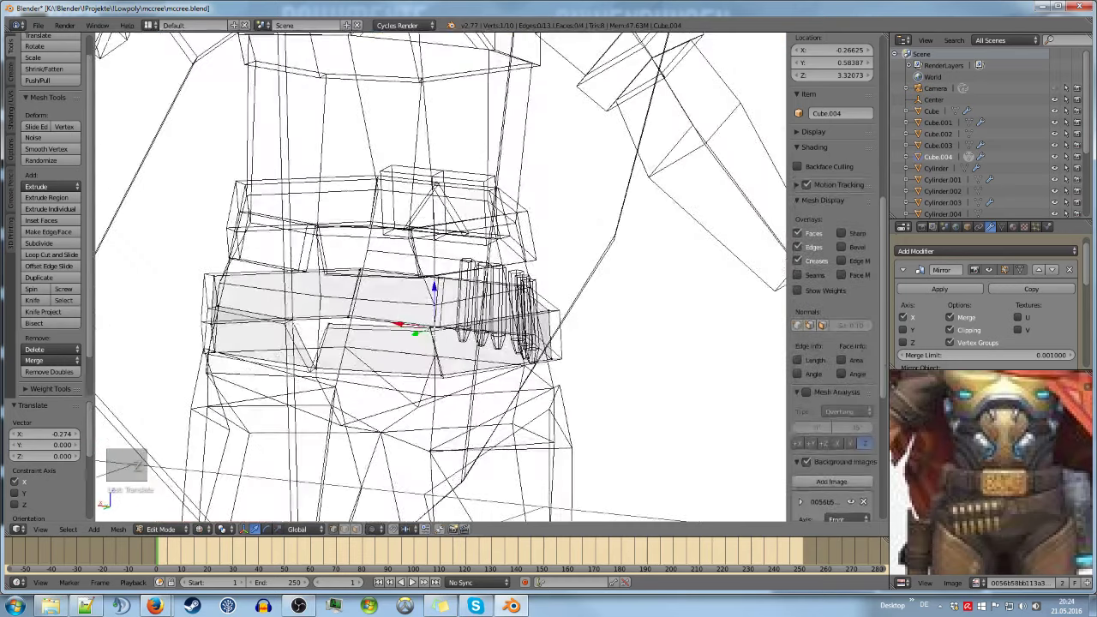
{"action": "key", "text": "z"}
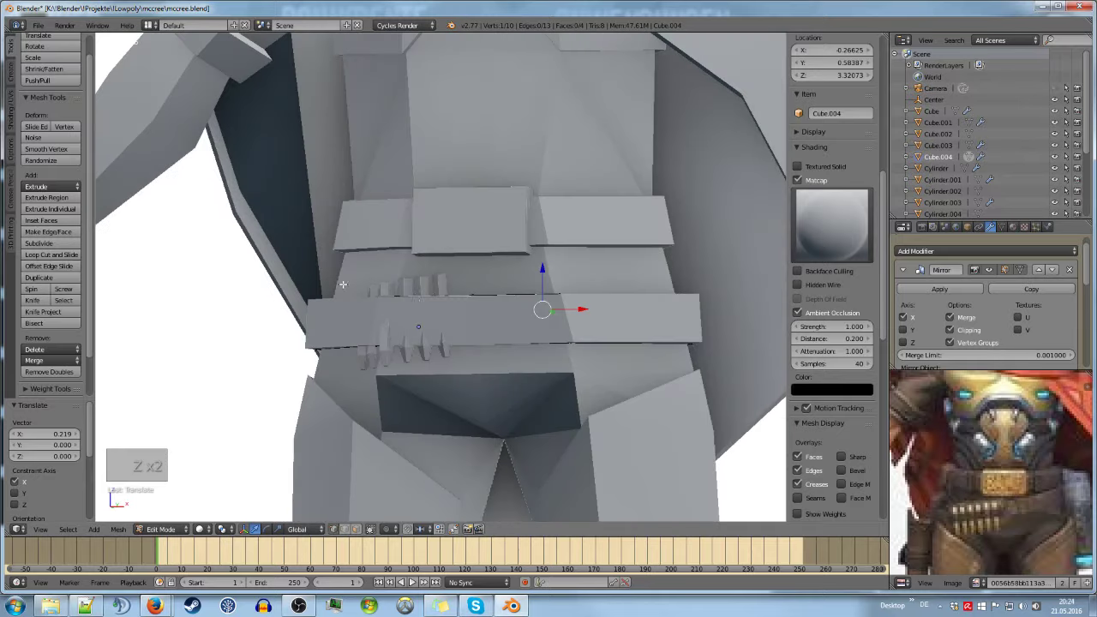
{"action": "key", "text": "KP_5"}
{"action": "key", "text": "KP_1"}
{"action": "key", "text": "KP_5"}
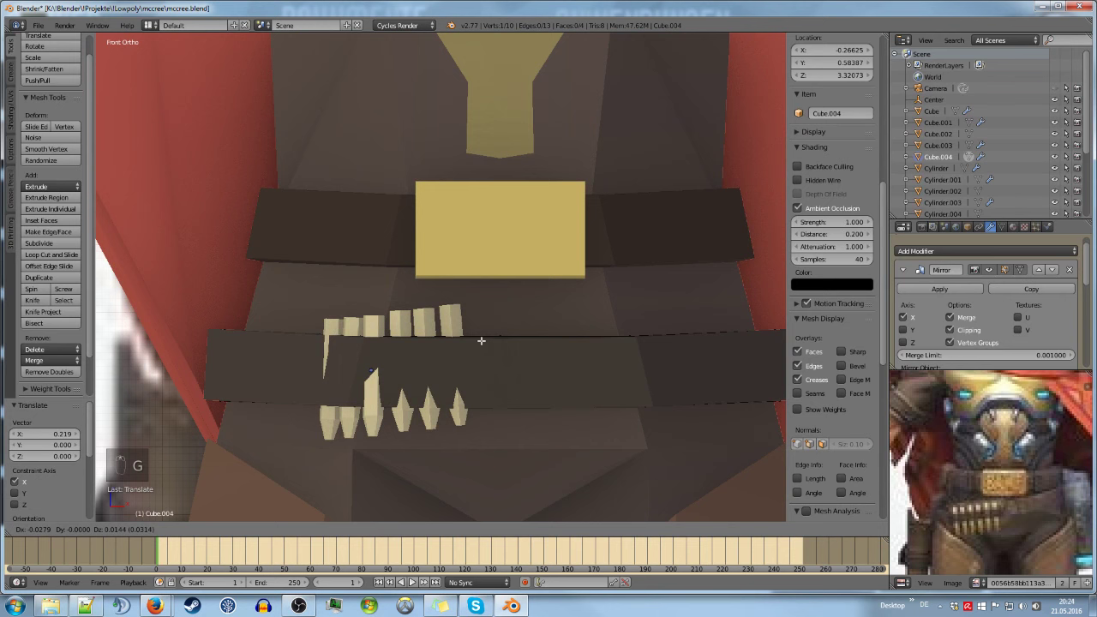
{"action": "key", "text": "g"}
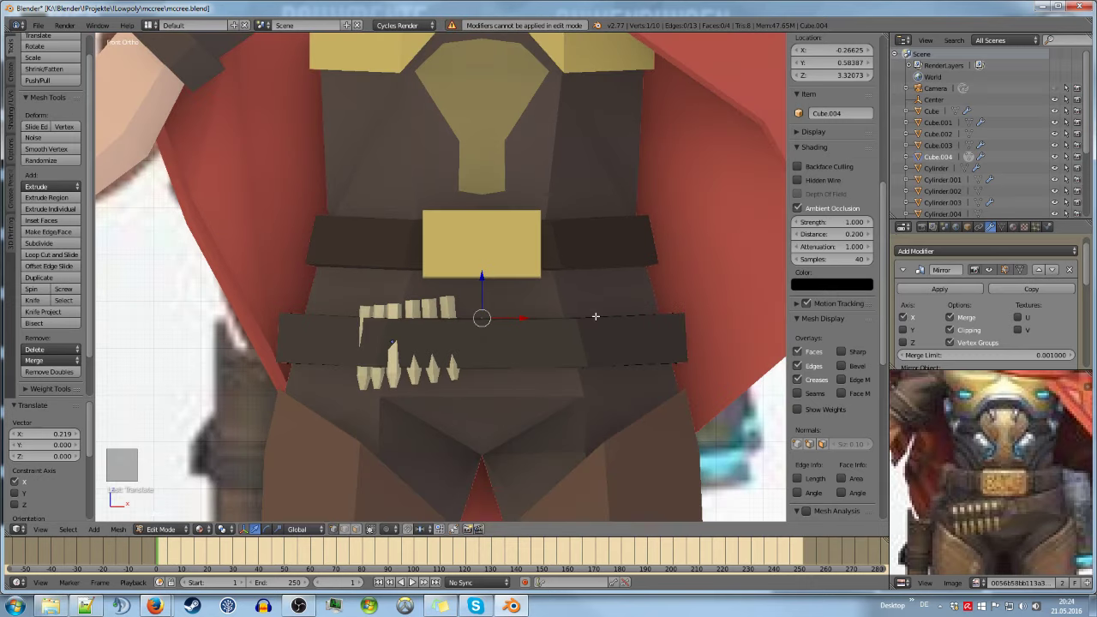
{"action": "key", "text": "Tab"}
Move the hip band's top edge down so the cartridges rest along it
{"action": "key", "text": "Tab"}
{"action": "key", "text": "g"}
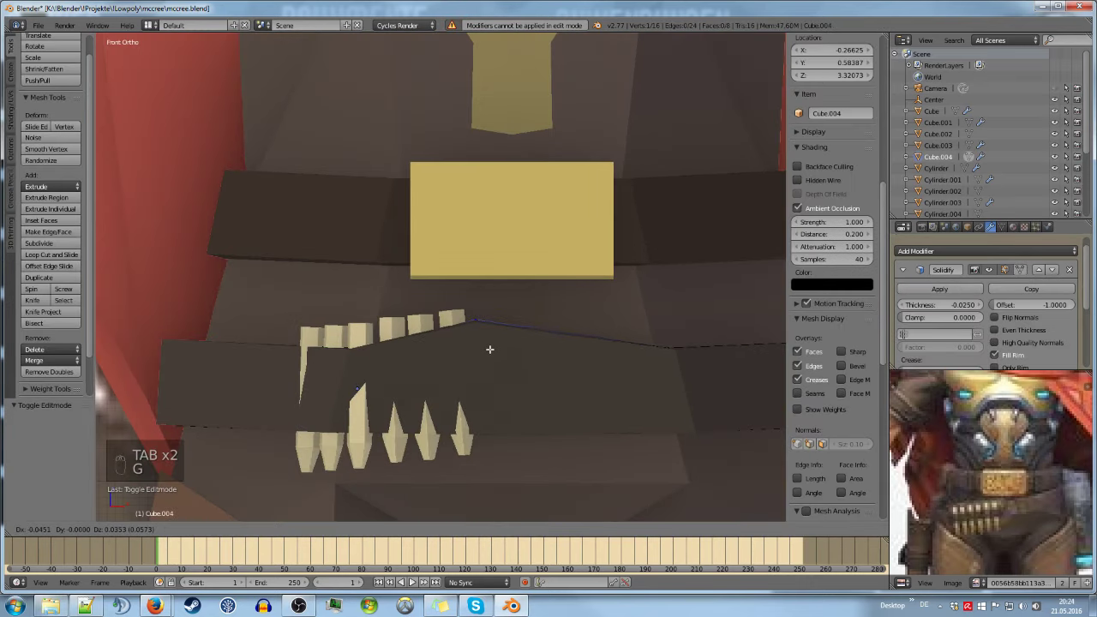
{"action": "key", "text": "g"}
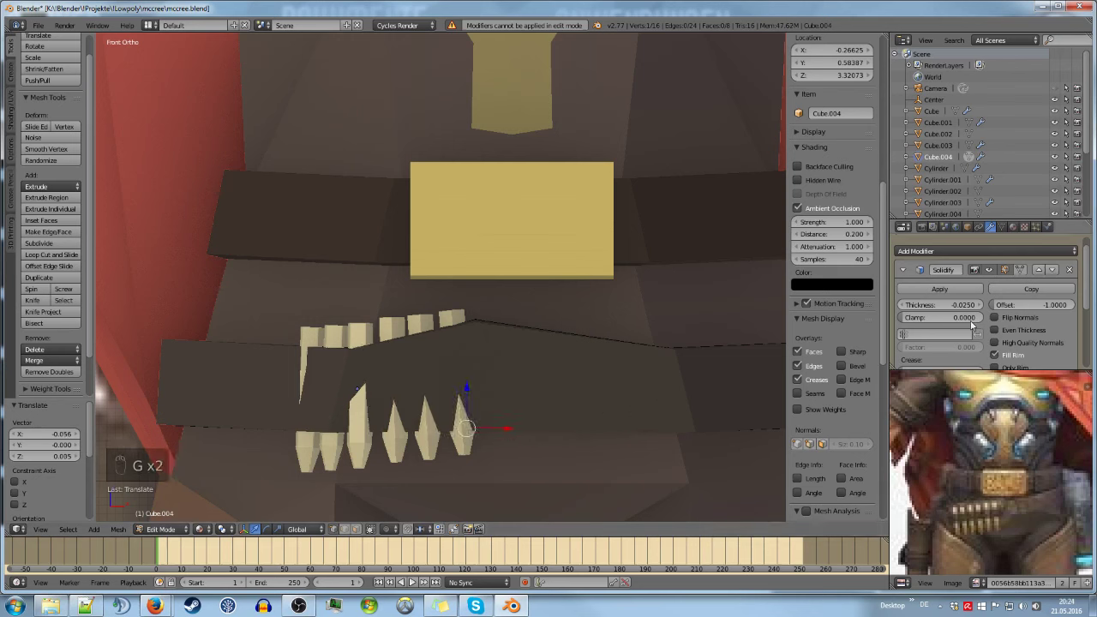
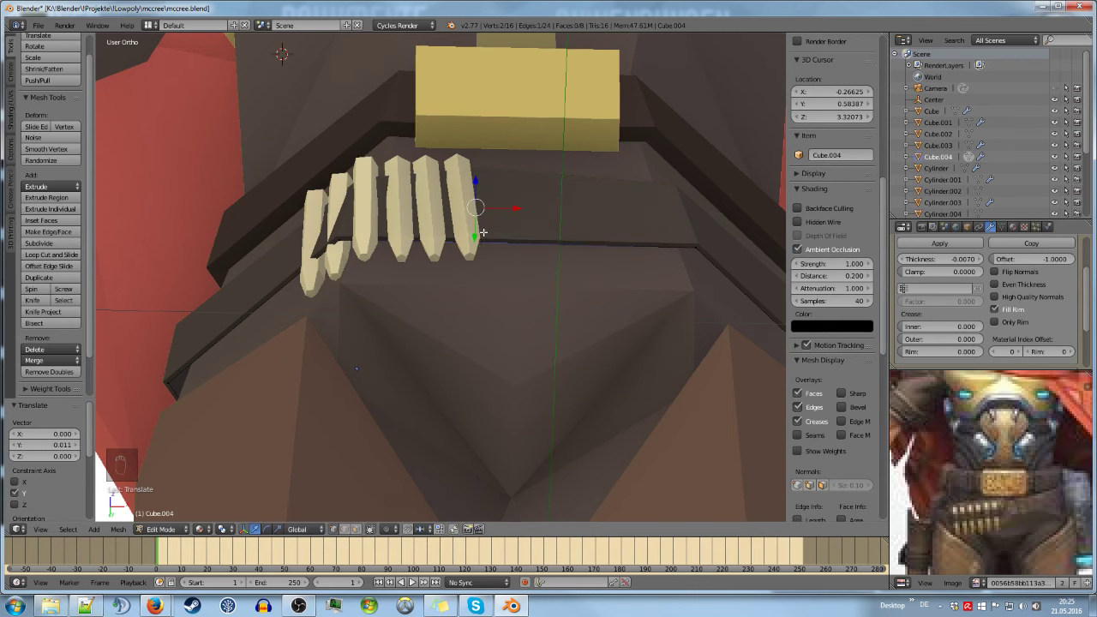
In front view raise the band's edge under the cartridges, undoing a stray loop cut
{"action": "key", "text": "KP_1"}
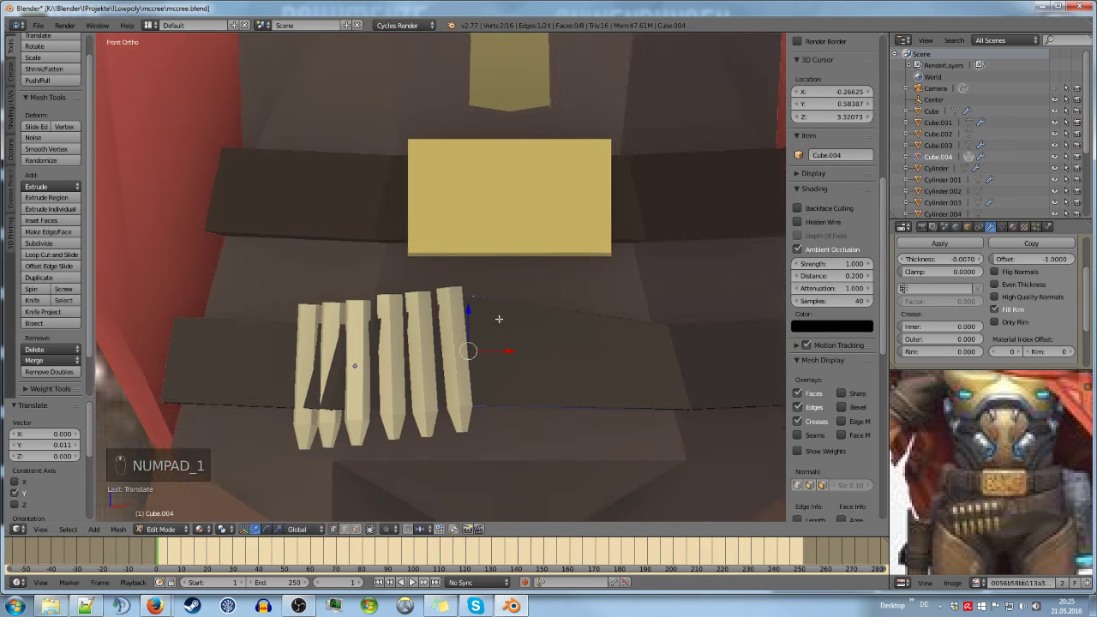
{"action": "key", "text": "g"}
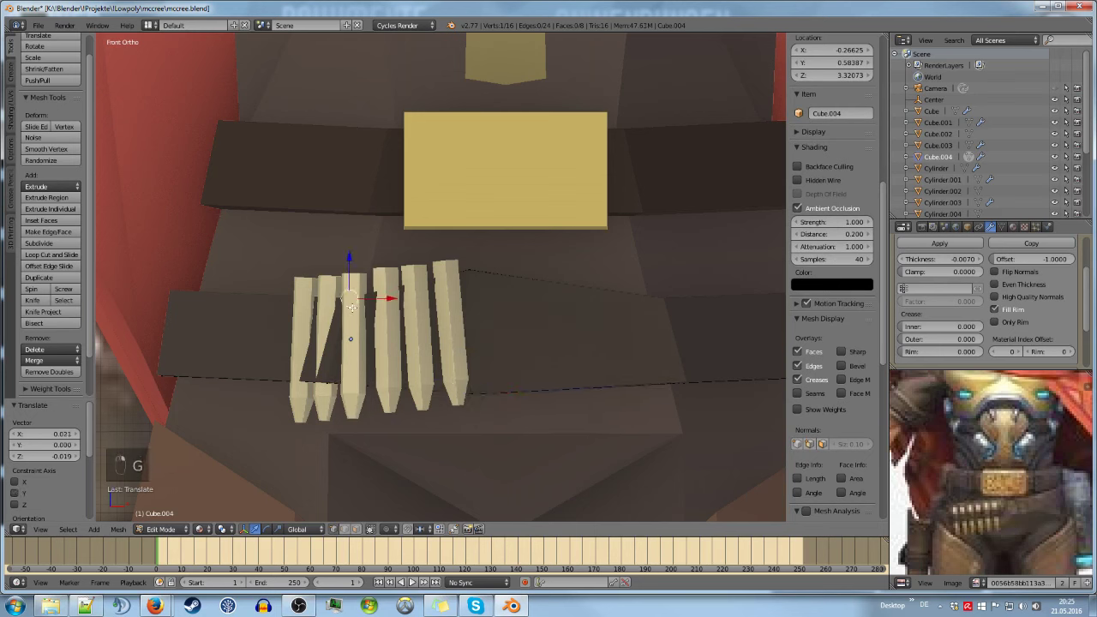
{"action": "key", "text": "g"}
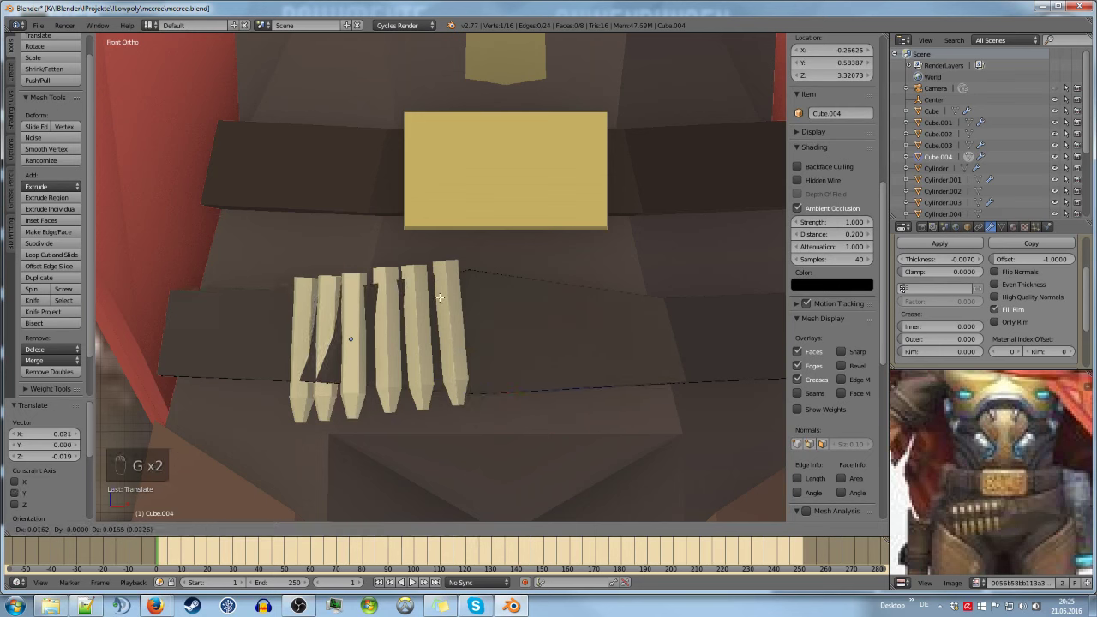
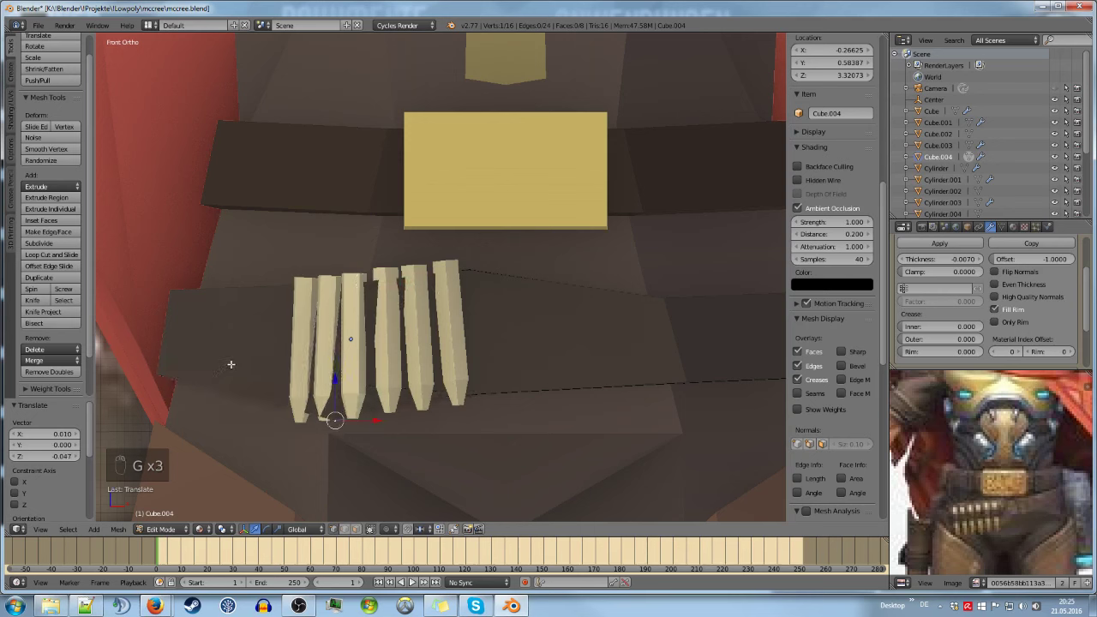
{"action": "key", "text": "ctrl+r"}
{"action": "key", "text": "h"}
{"action": "key", "text": "ctrl+z"}
Add a vertex on the band's edge and slide it beneath the cartridge tips
{"action": "key", "text": "g"}
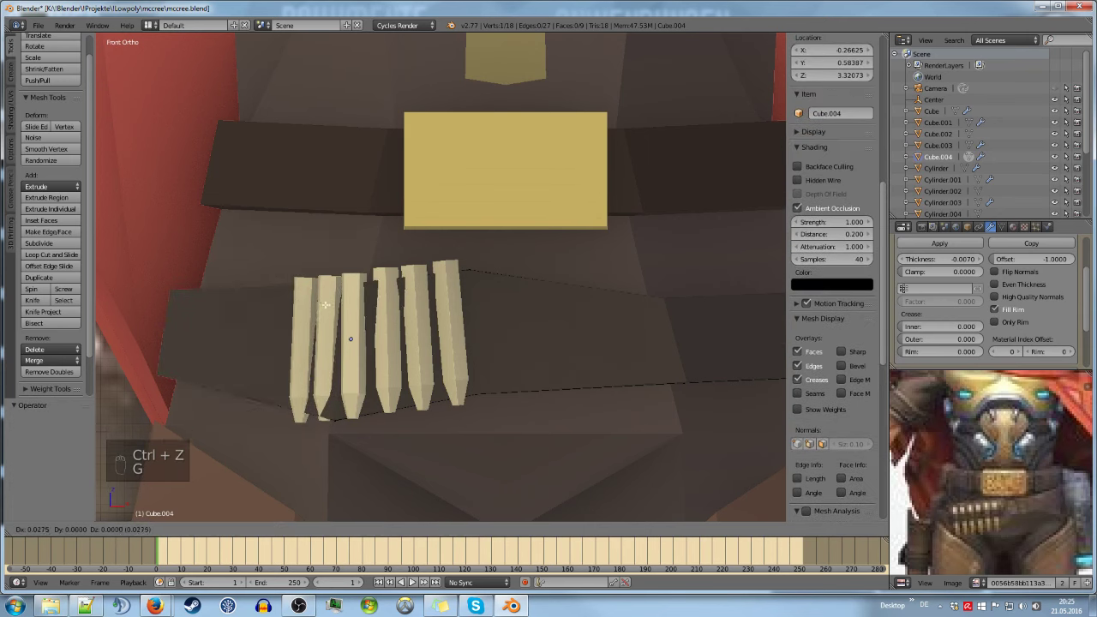
{"action": "key", "text": "g"}
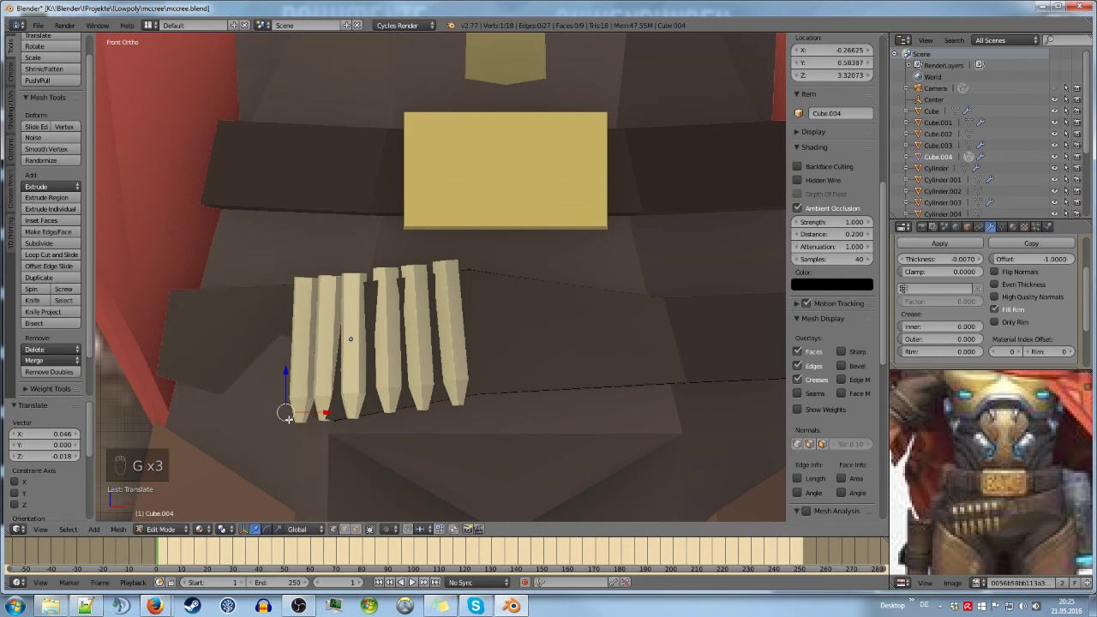
{"action": "key", "text": "ctrl+z"}
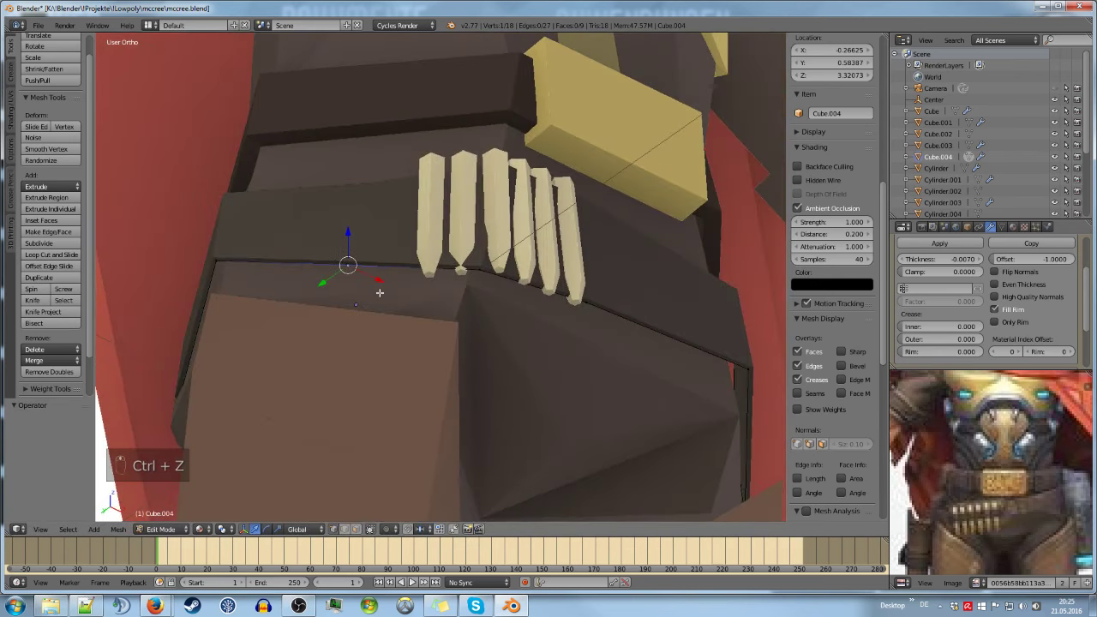
{"action": "key", "text": "g"}
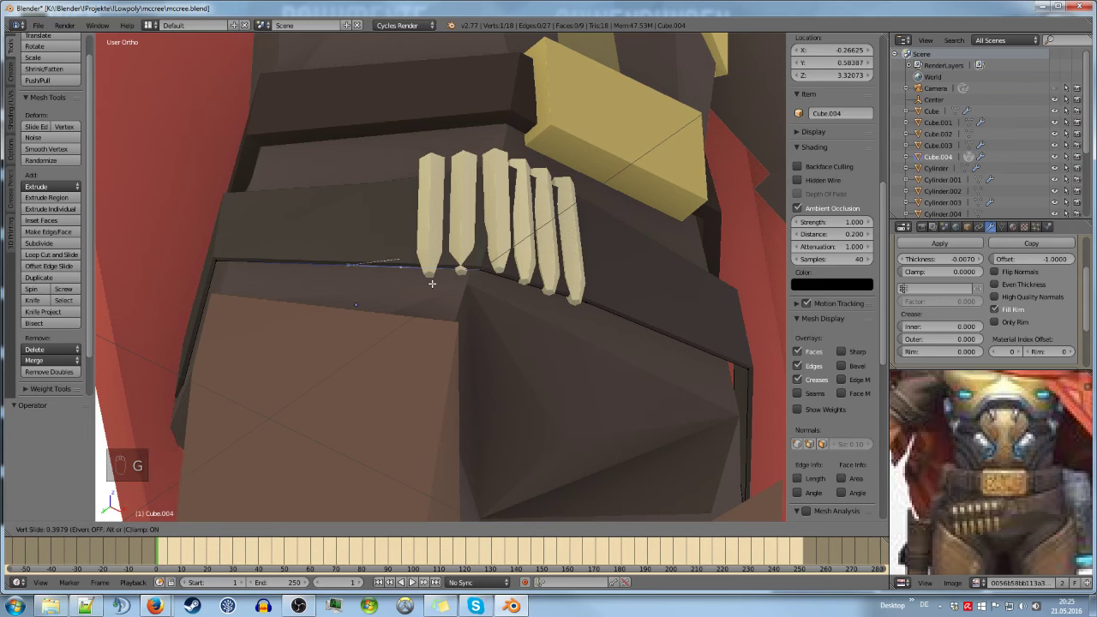
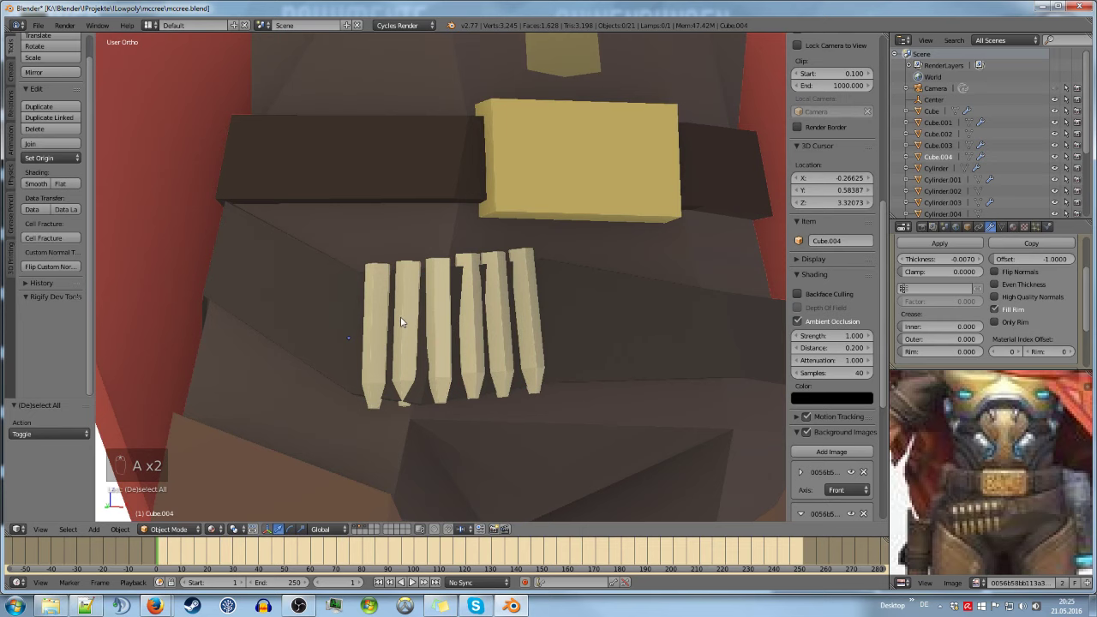
Edit Cube.004 and slide and scale the strap's lower edge to run beneath the cartridges
{"action": "key", "text": "ctrl+r"}
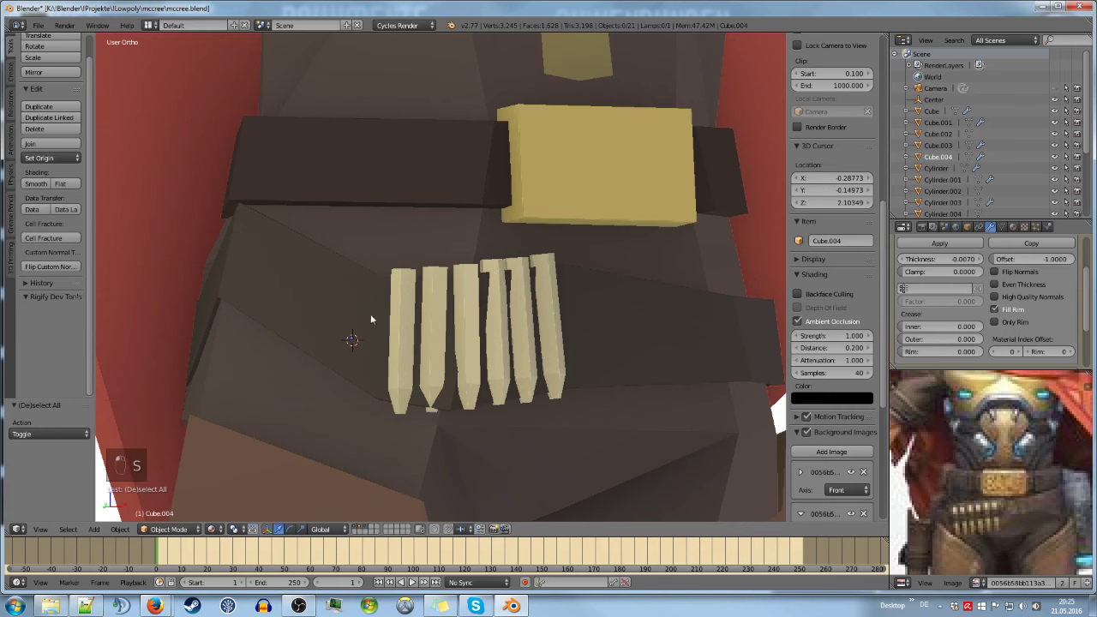
{"action": "key", "text": "ctrl+z"}
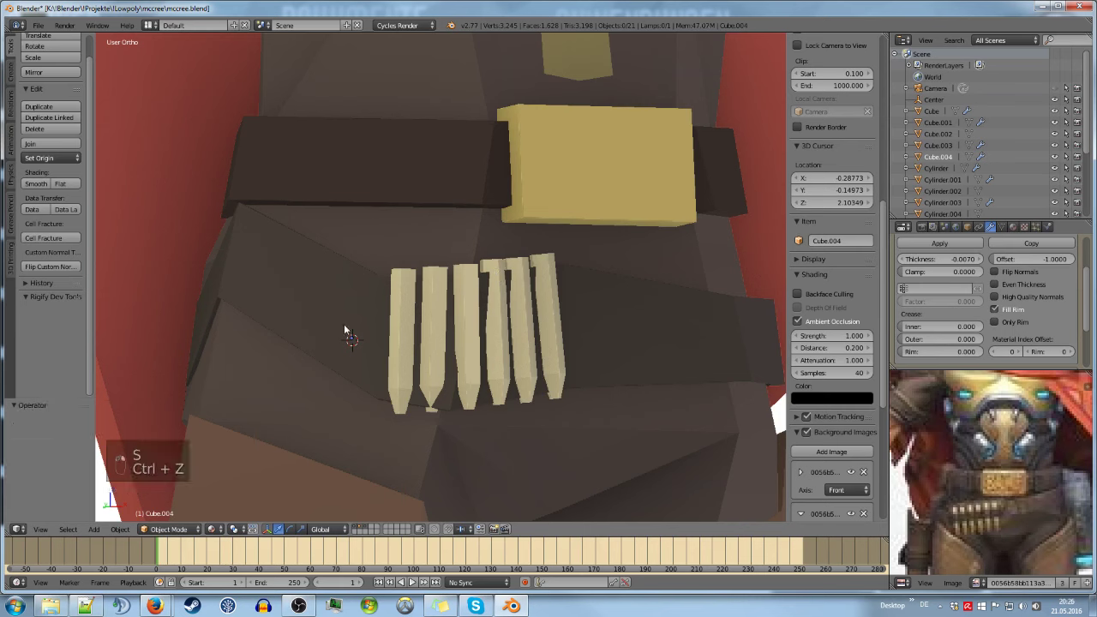
{"action": "key", "text": "Tab"}
{"action": "key", "text": "a"}
{"action": "key", "text": "ctrl+r"}
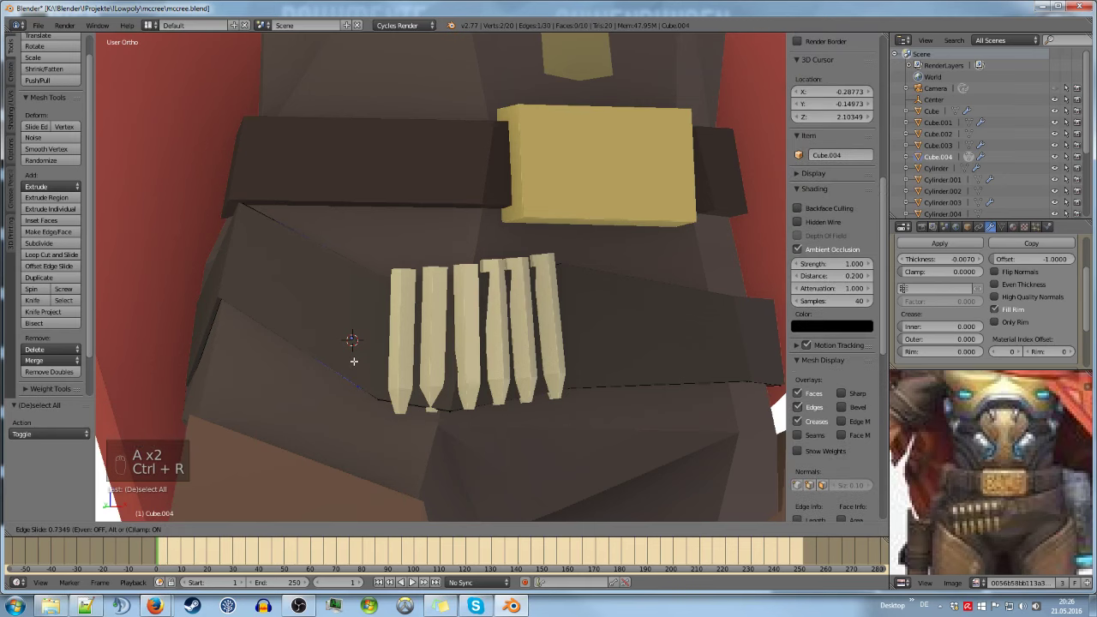
{"action": "key", "text": "s"}
{"action": "key", "text": "g"}
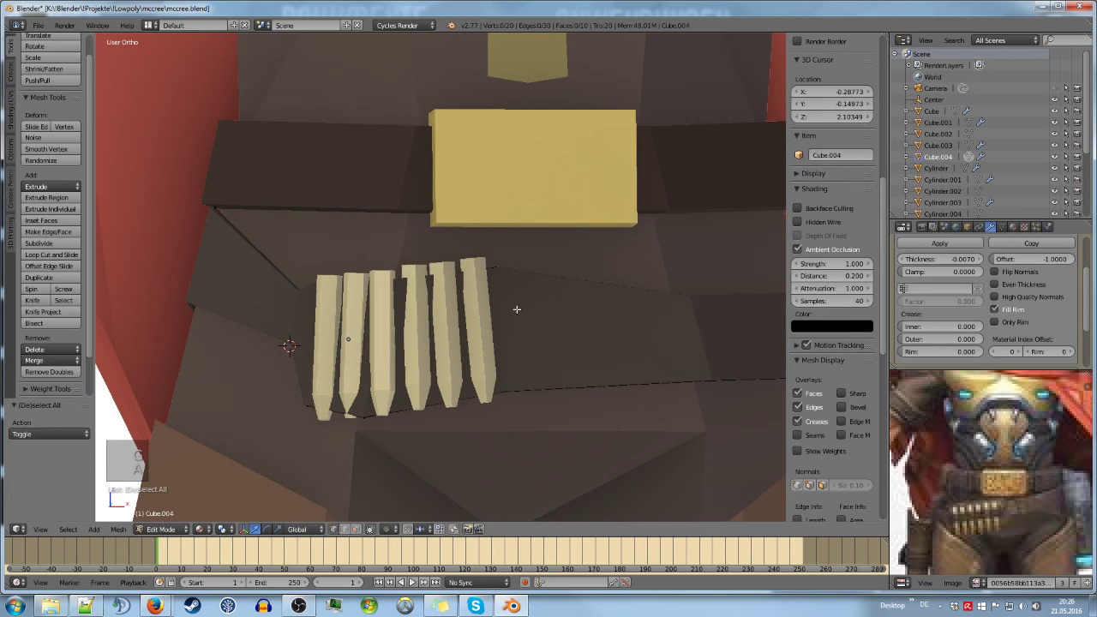
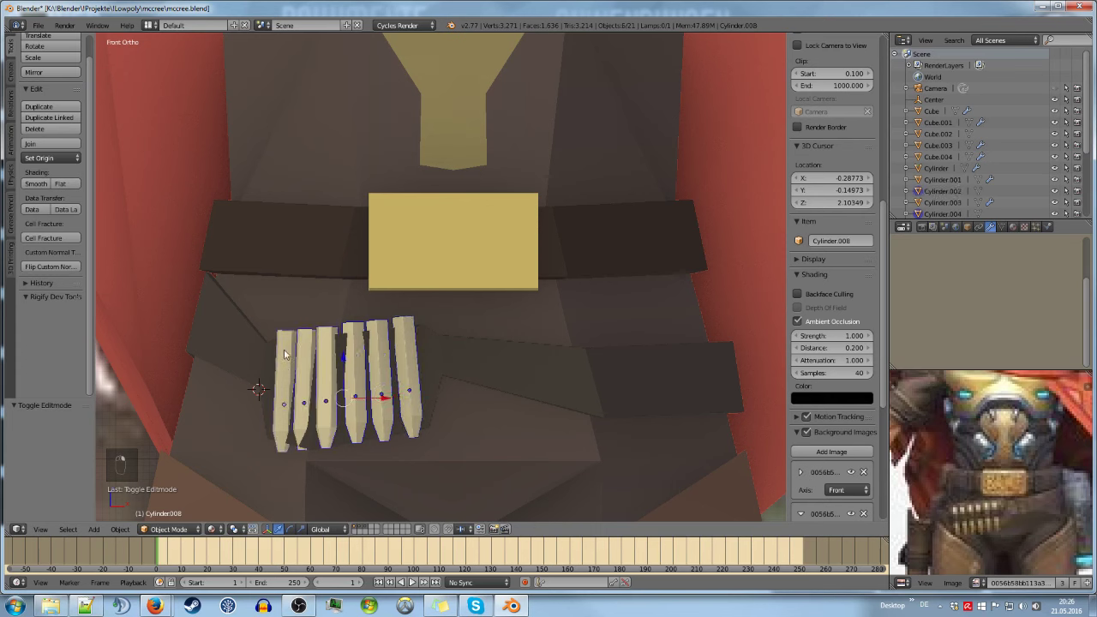
Join the cartridges into Cube.004 and scale and move the strap's middle vertices straighter
{"action": "key", "text": "ctrl+j"}
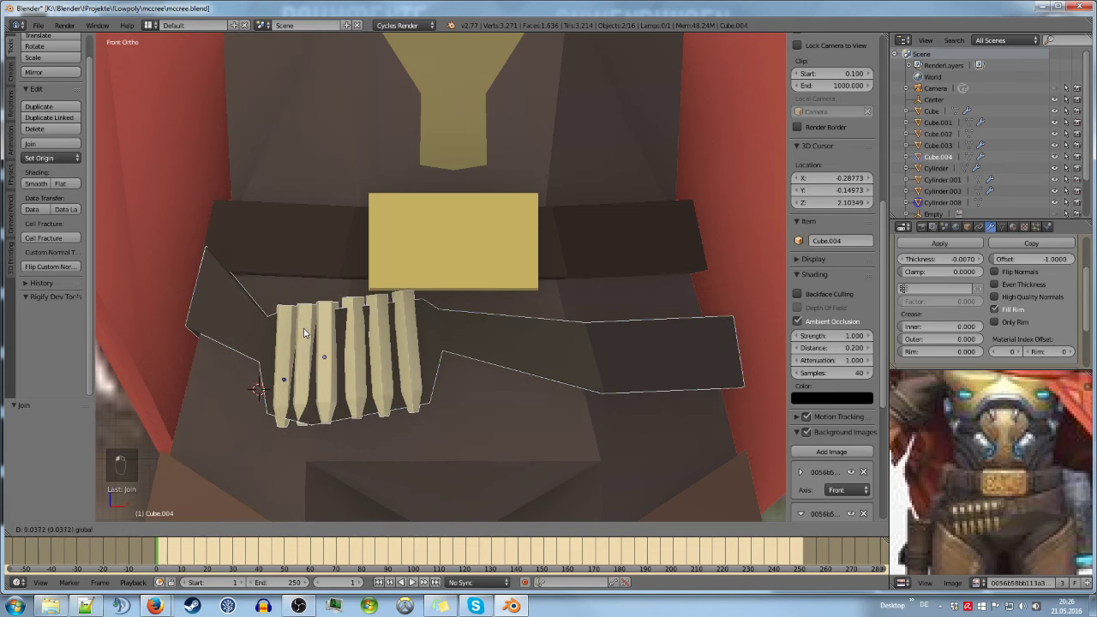
{"action": "key", "text": "Tab"}
{"action": "key", "text": "a"}
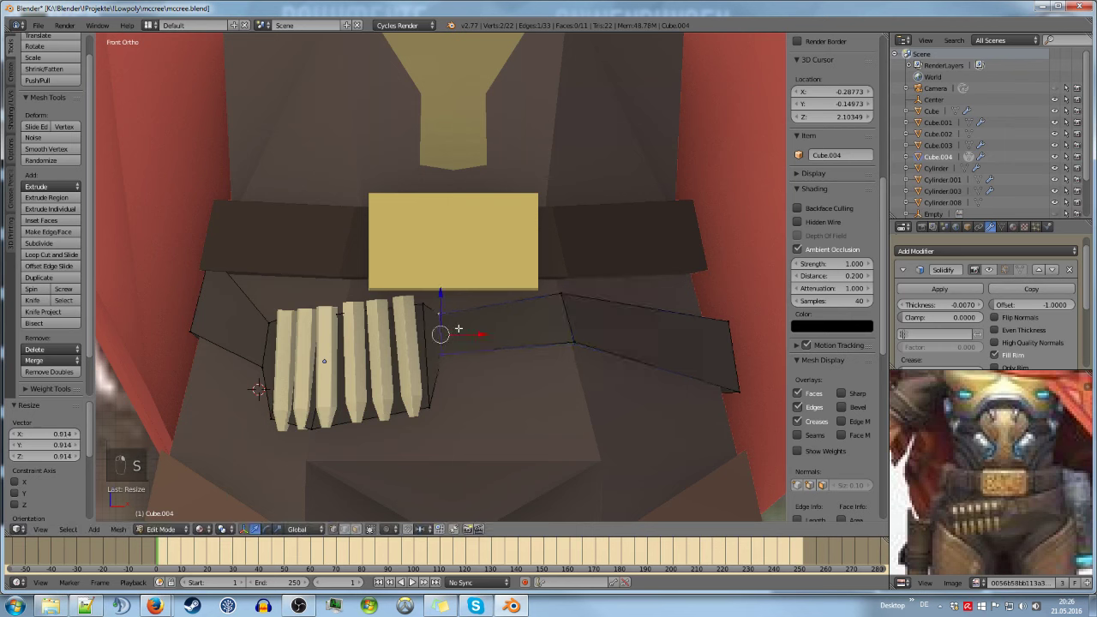
{"action": "key", "text": "g"}
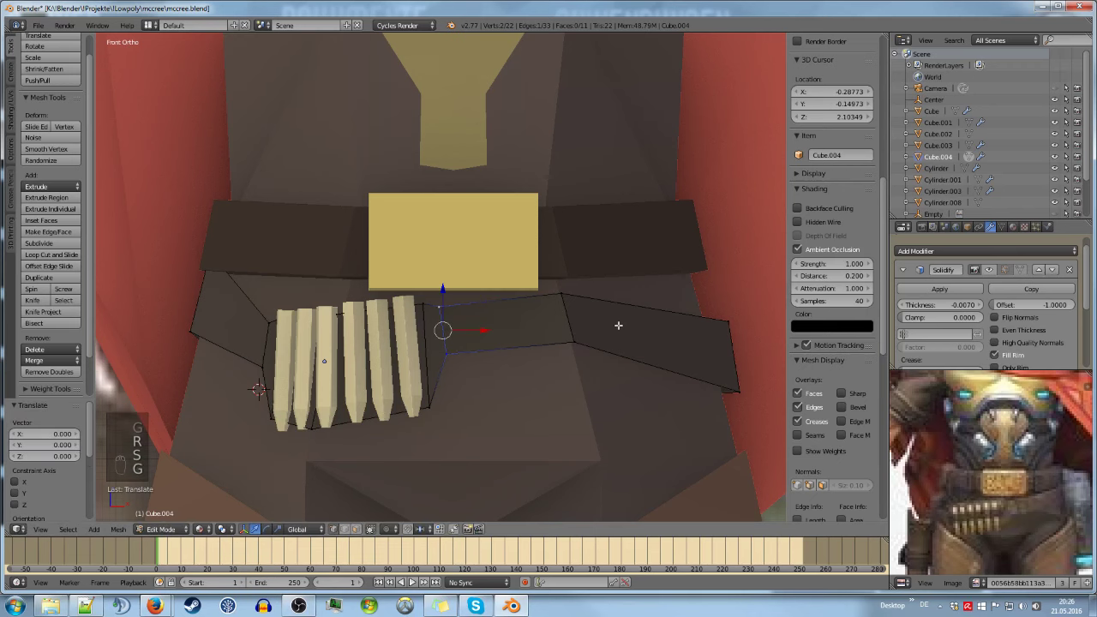
{"action": "key", "text": "KP_1"}
Reshape the strap's ends and corner to wrap around the cartridges and finish editing
{"action": "key", "text": "g"}
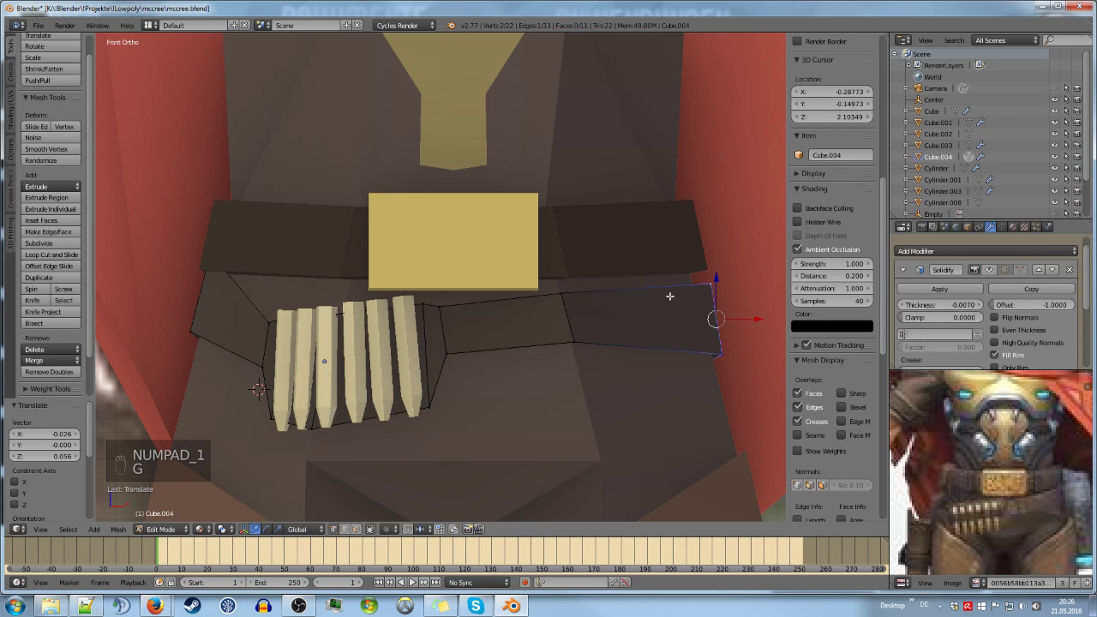
{"action": "key", "text": "r"}
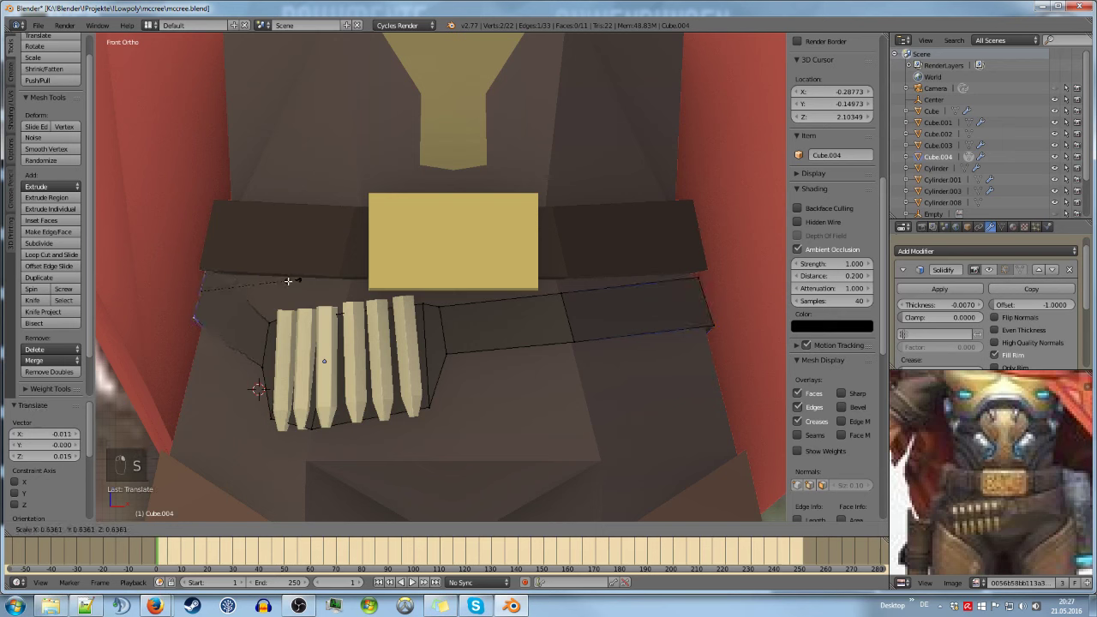
{"action": "key", "text": "g"}
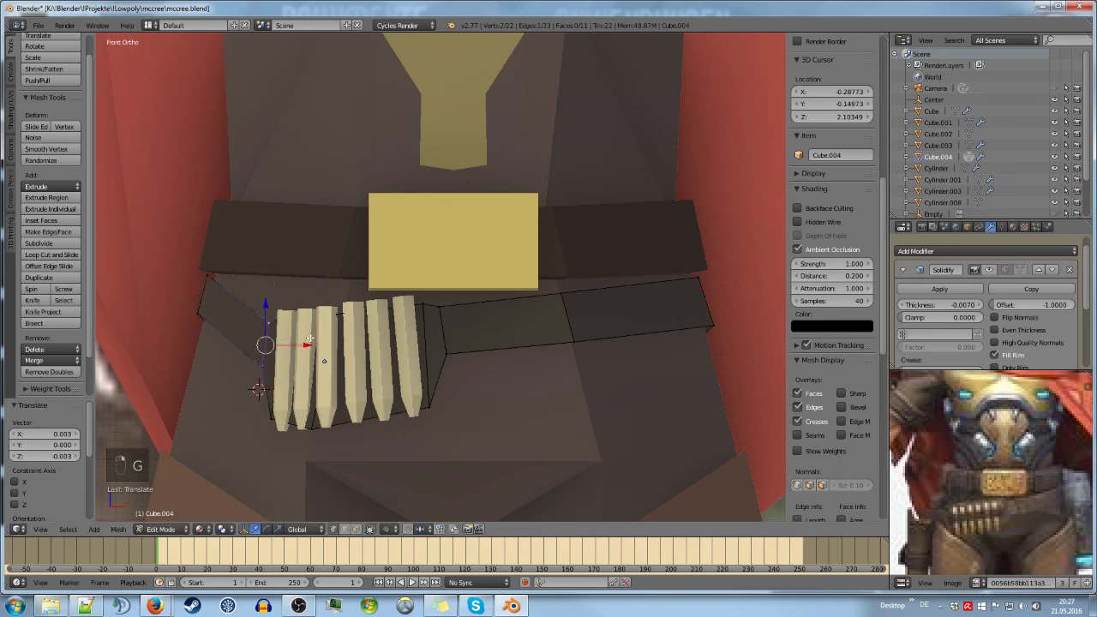
{"action": "key", "text": "g"}
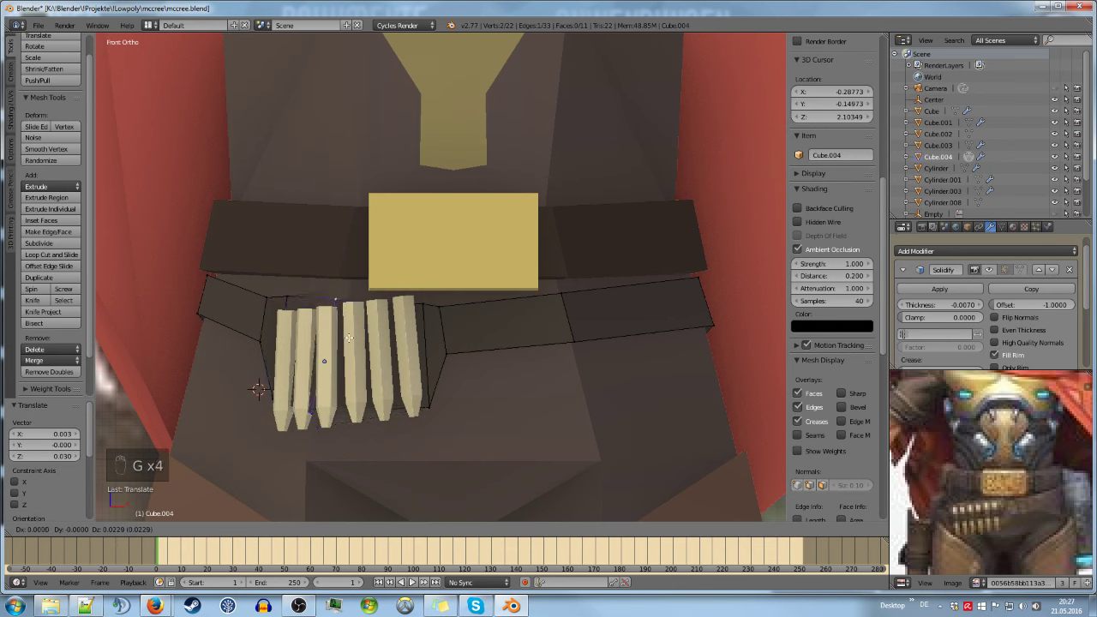
{"action": "key", "text": "r"}
{"action": "key", "text": "Tab"}
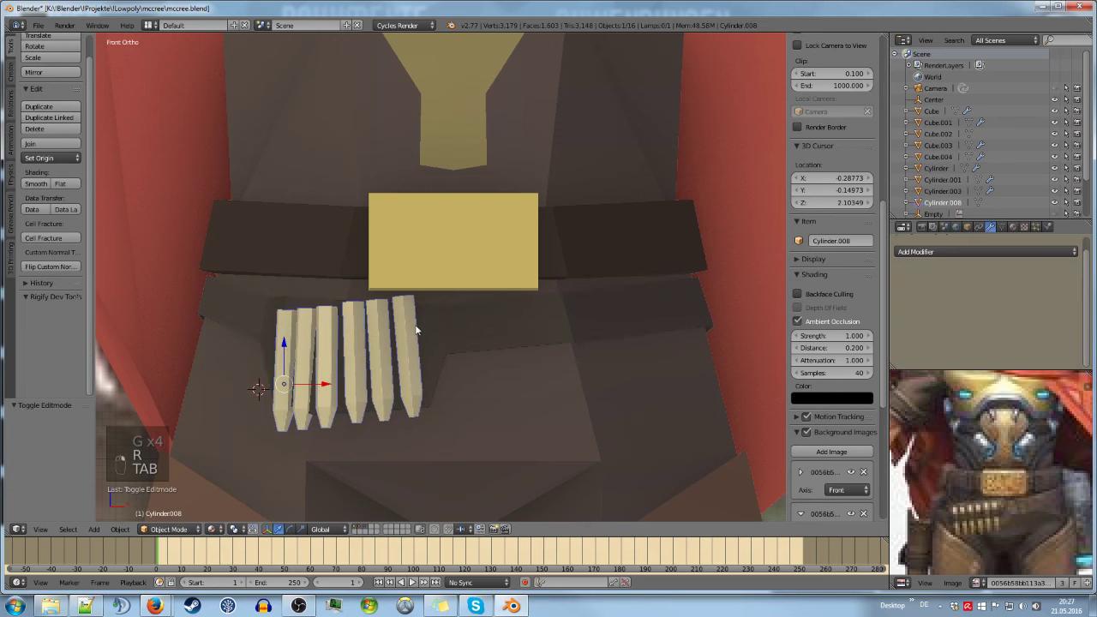
Rotate the row of belt cartridges about seven degrees so they lean against the hip band
{"action": "key", "text": "r"}
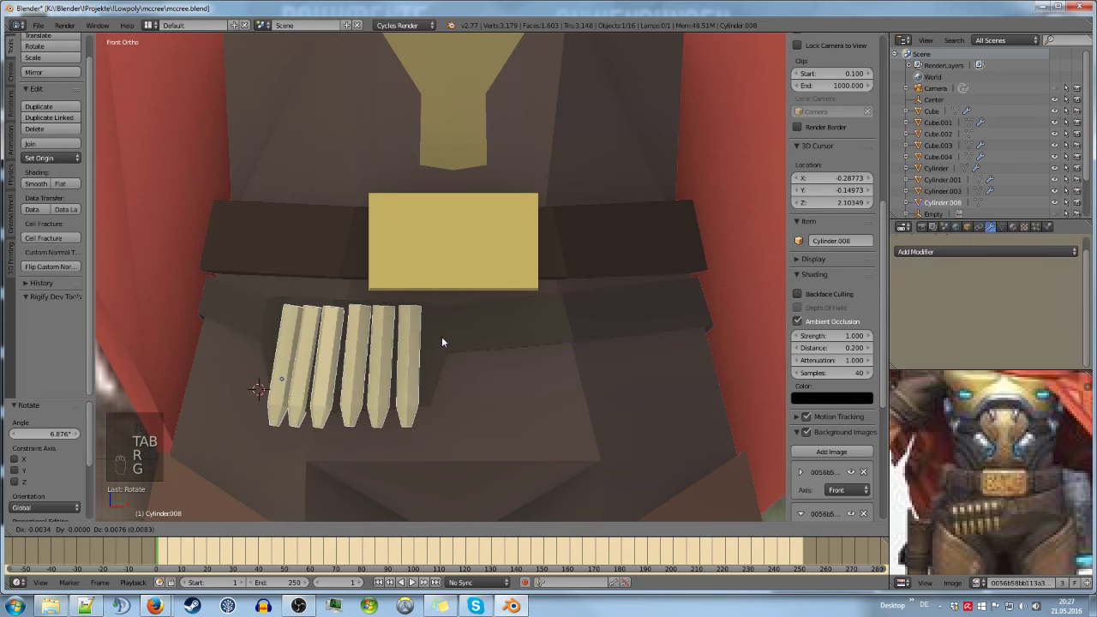
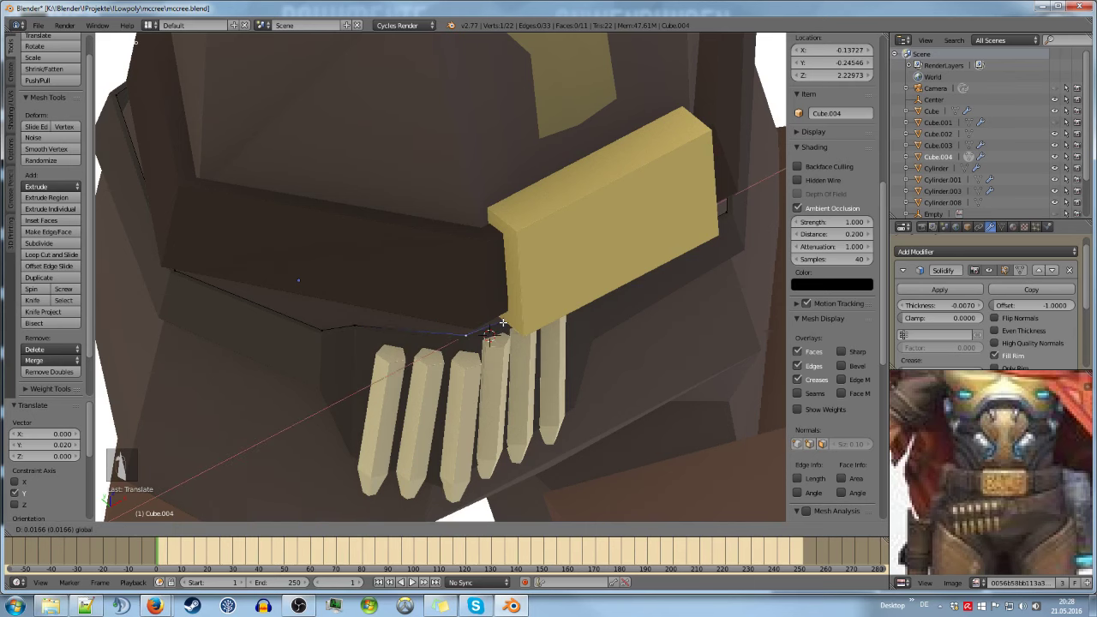
In Edit Mode duplicate a strap edge with Shift+D and scale it in front view
{"action": "key", "text": "Tab"}
{"action": "key", "text": "a"}
{"action": "key", "text": "Tab"}
{"action": "key", "text": "Tab"}
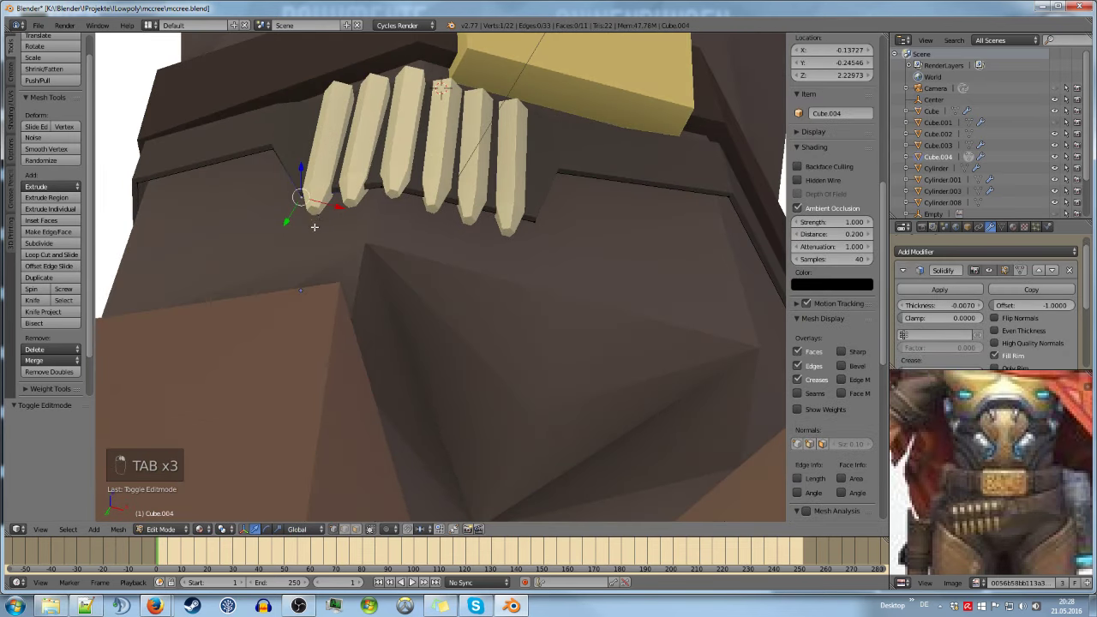
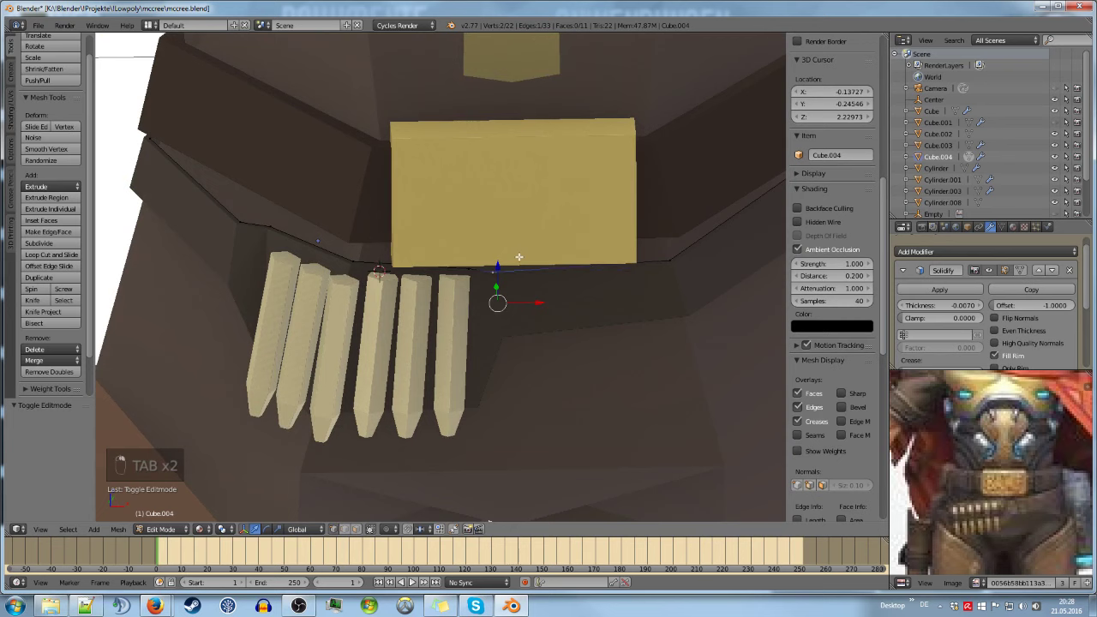
{"action": "key", "text": "shift+d"}
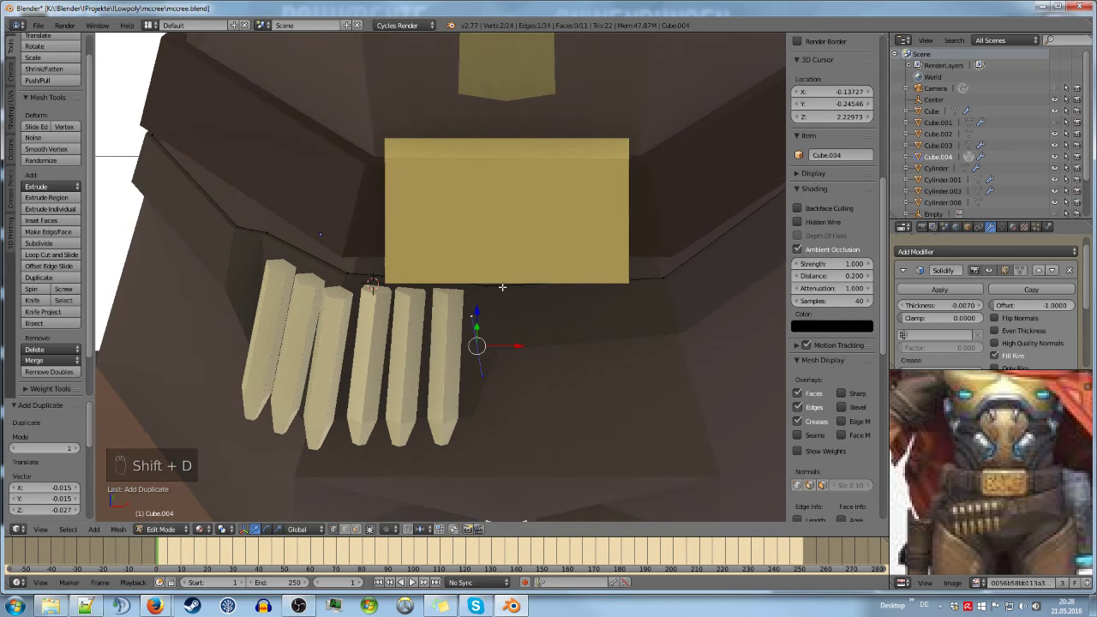
{"action": "key", "text": "KP_1"}
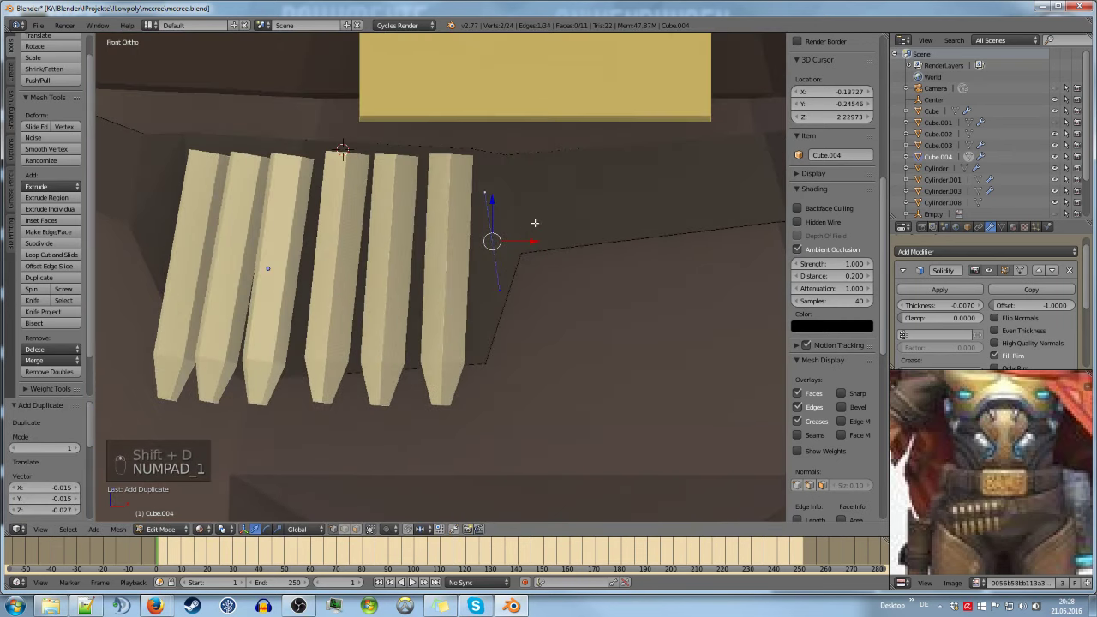
{"action": "key", "text": "r"}
{"action": "key", "text": "s"}
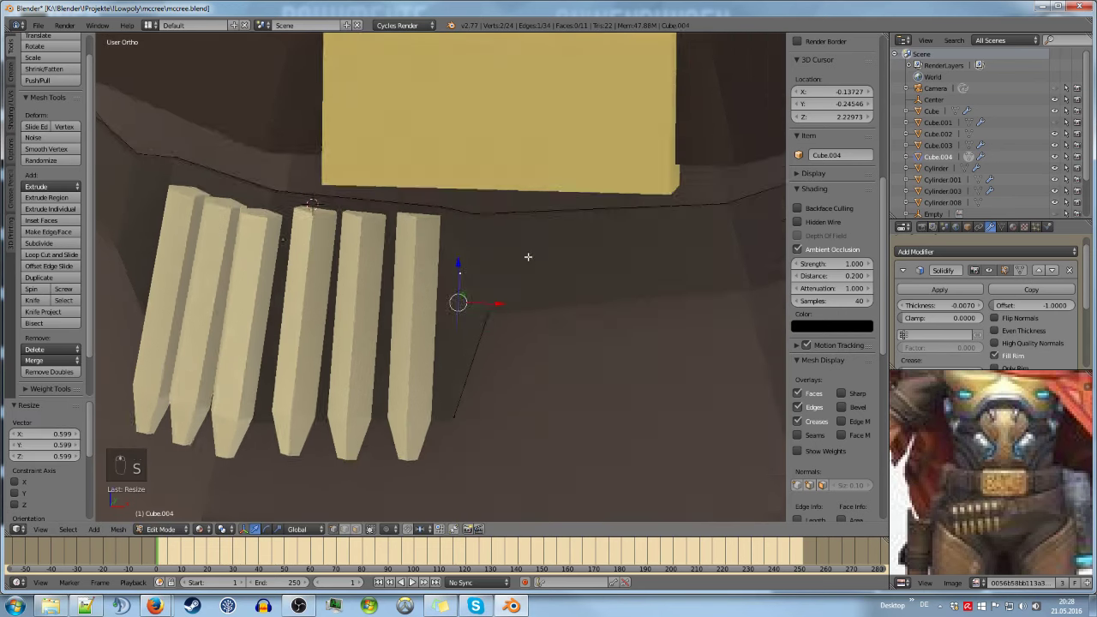
Move and extrude the edge into a dark band across the cartridges, then clear the selection
{"action": "key", "text": "g"}
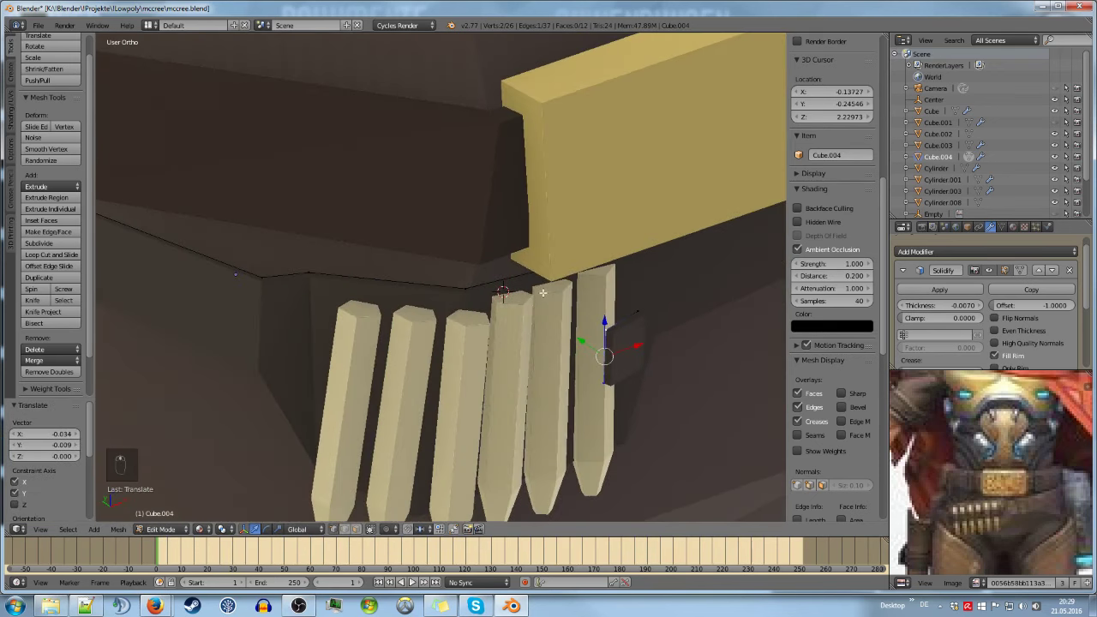
{"action": "key", "text": "g"}
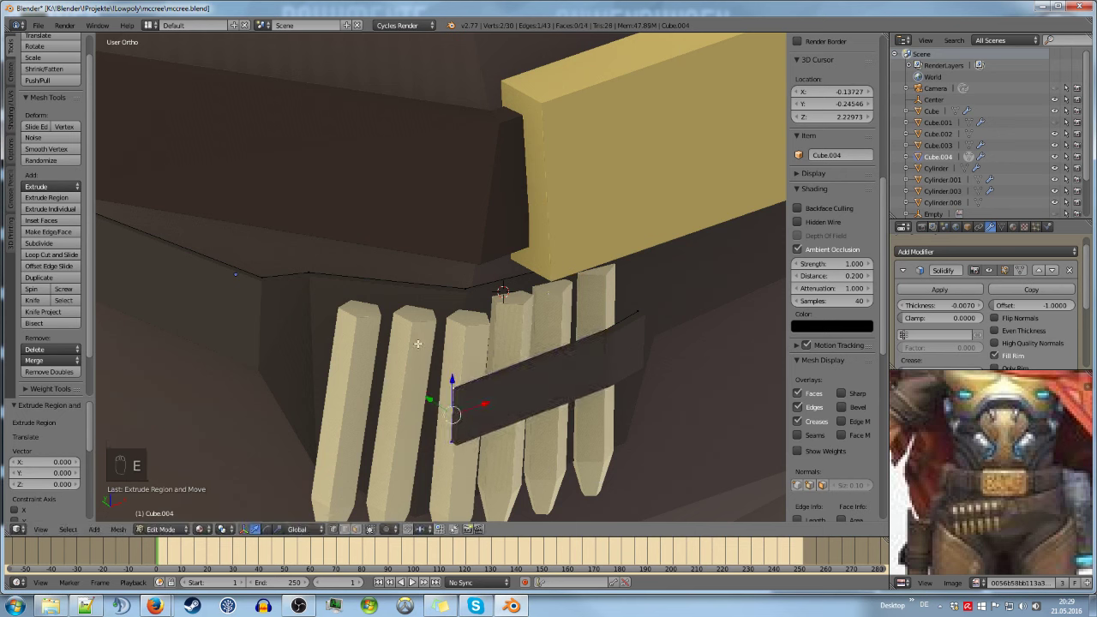
{"action": "key", "text": "g"}
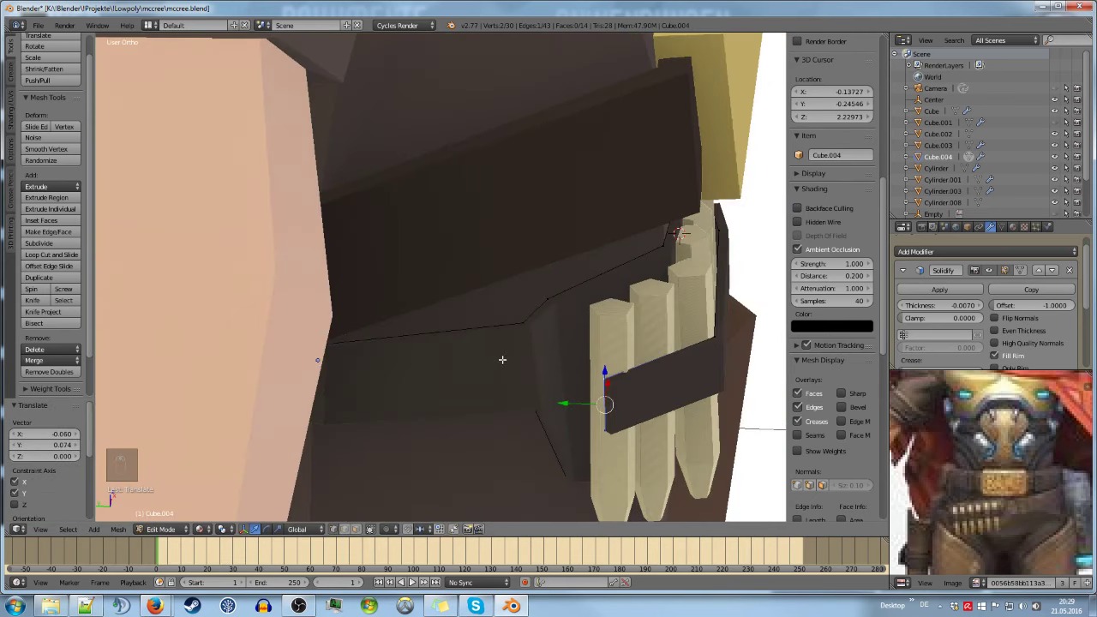
{"action": "key", "text": "g"}
{"action": "key", "text": "Tab"}
{"action": "key", "text": "a"}
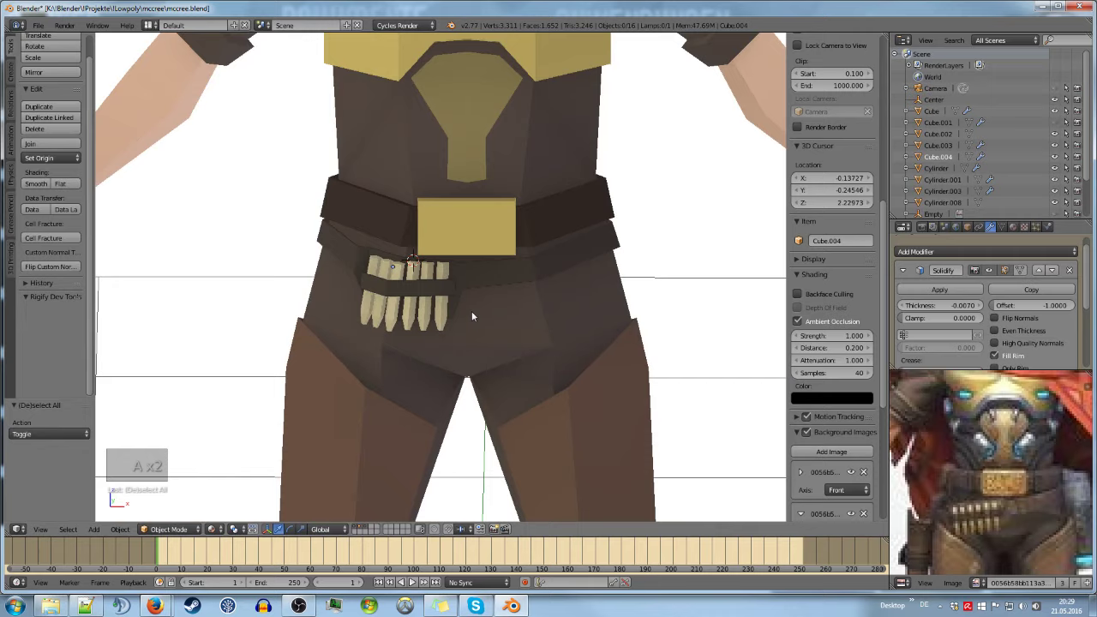
Save the .blend file with the strapped cartridges finished
{"action": "key", "text": "ctrl+s"}
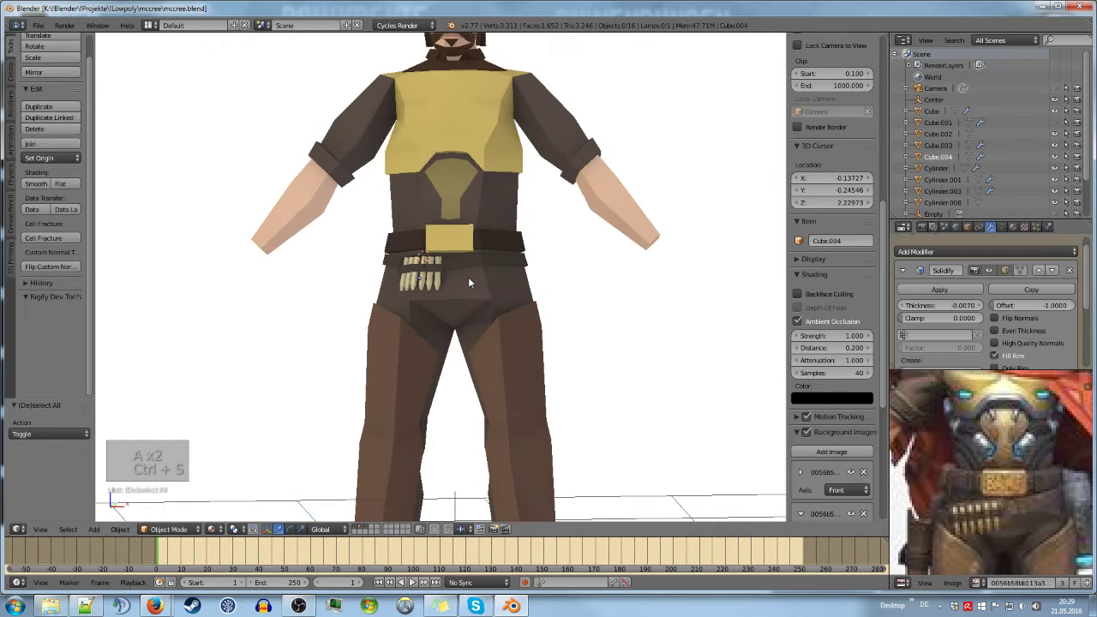
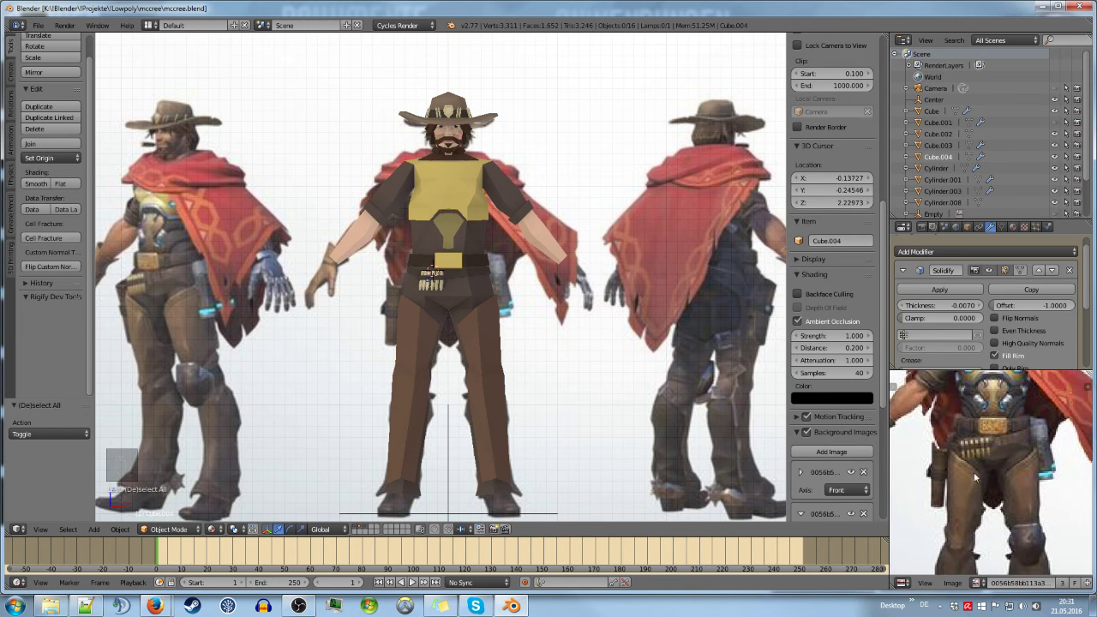
Return to front view on the belt area and save the file
{"action": "key", "text": "KP_1"}
{"action": "key", "text": "ctrl+s"}
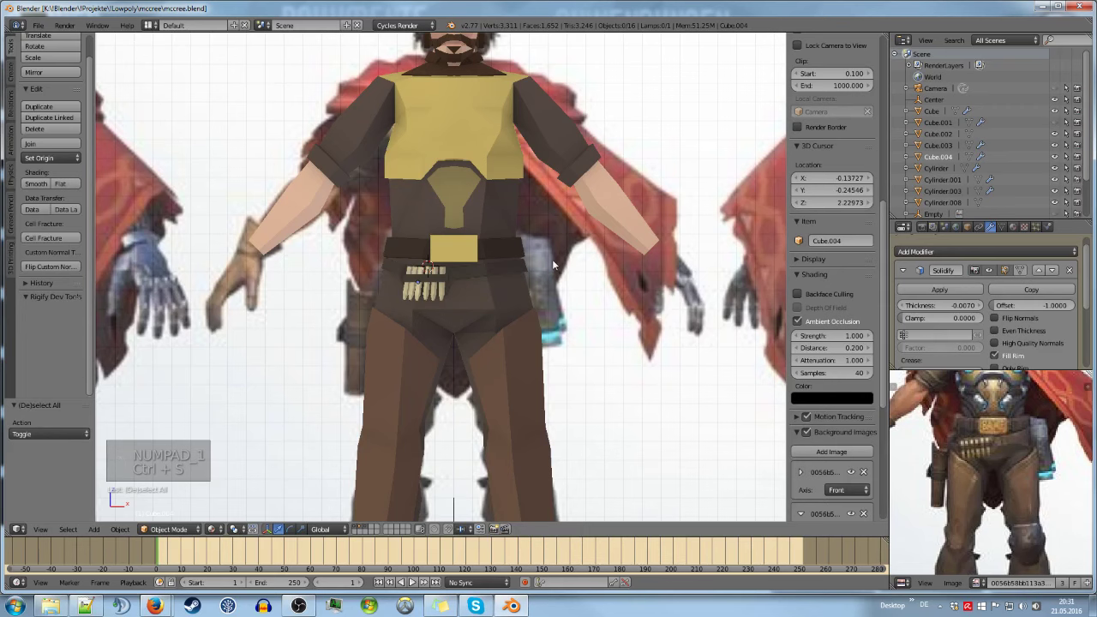
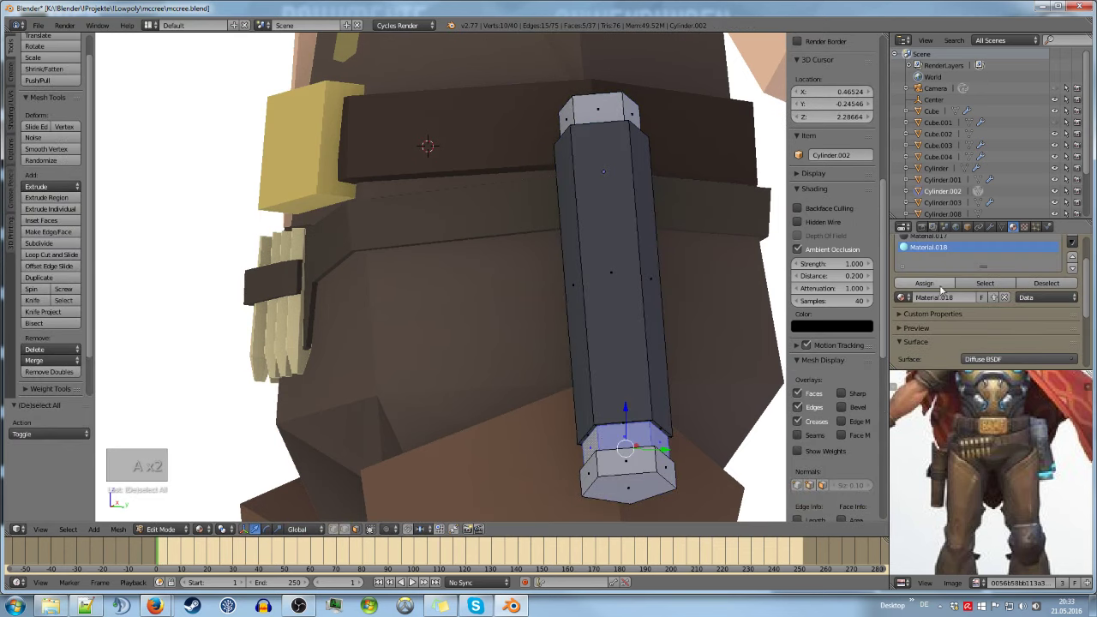
Leave Edit Mode on the canister and view it on the whole figure
{"action": "key", "text": "Tab"}
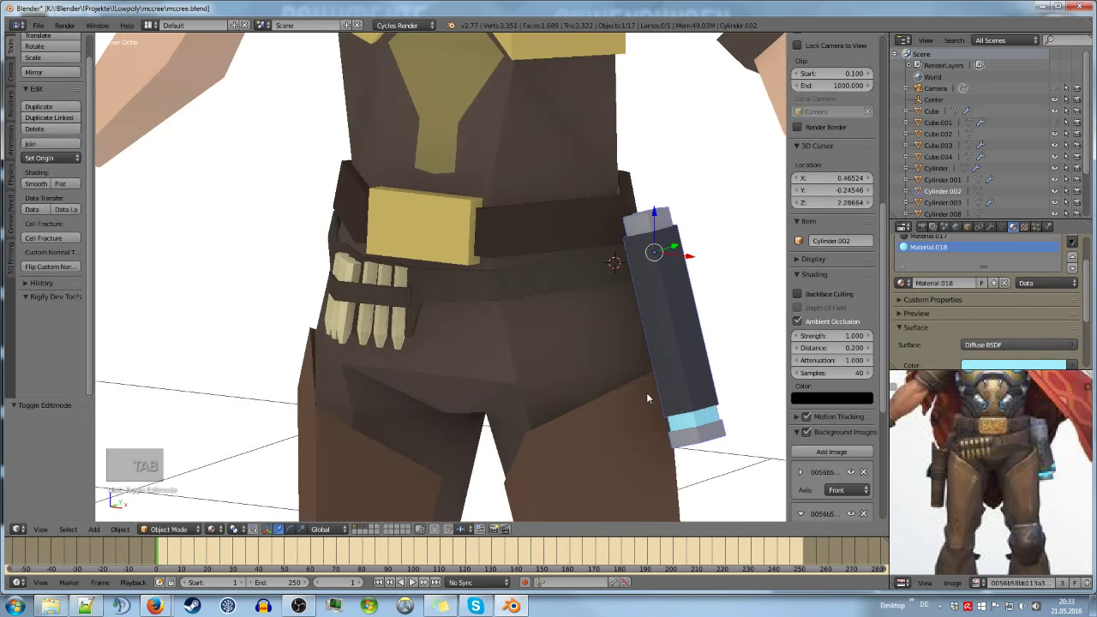
{"action": "key", "text": "a"}
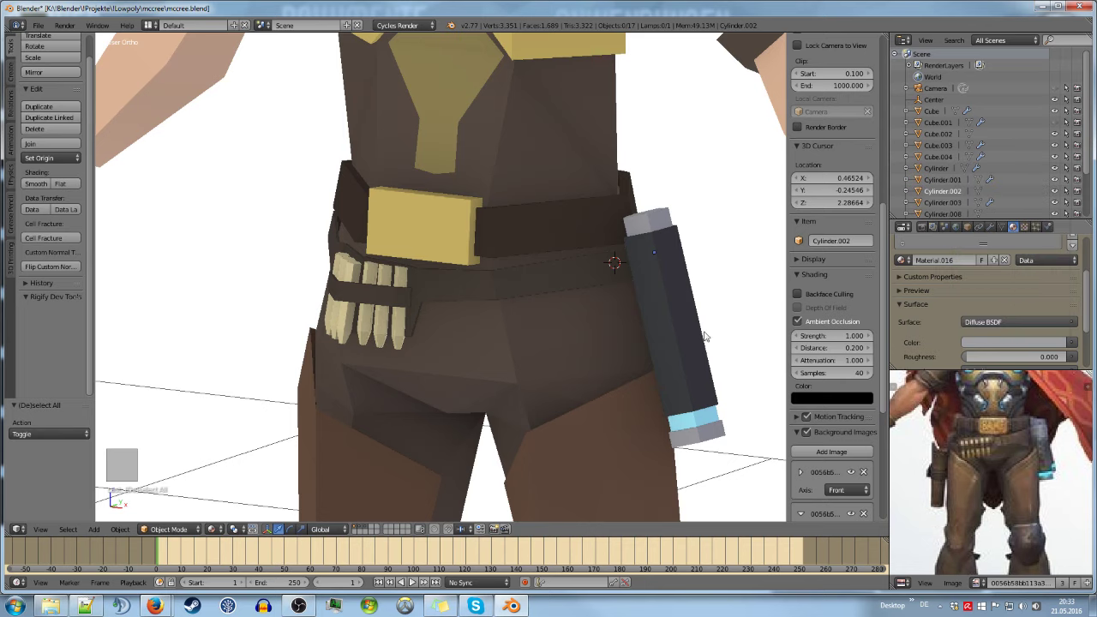
{"action": "key", "text": "ctrl+5"}
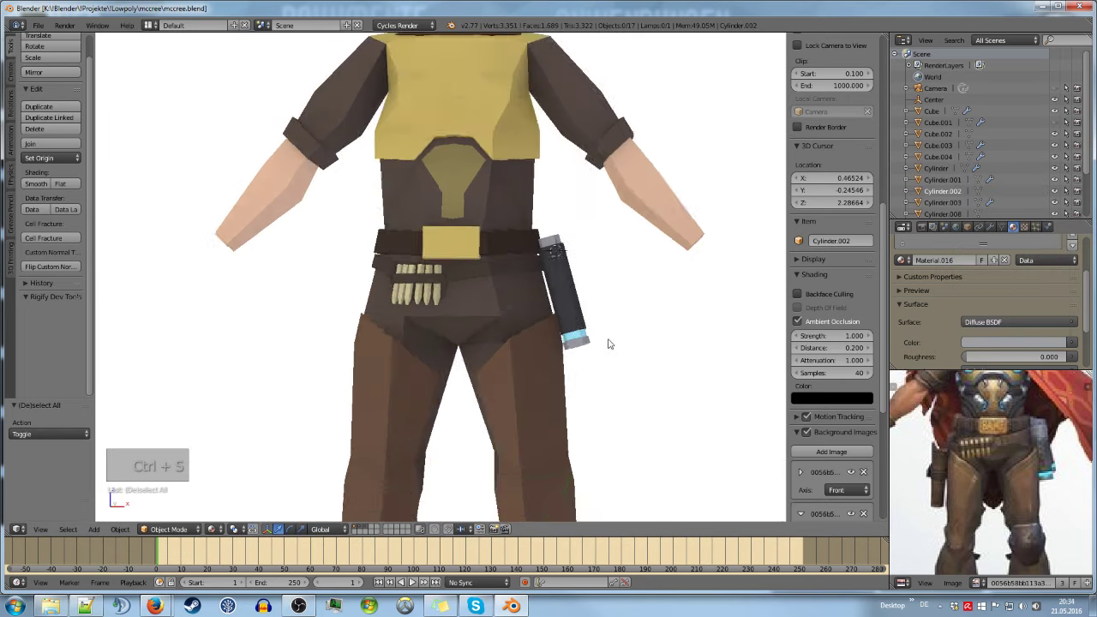
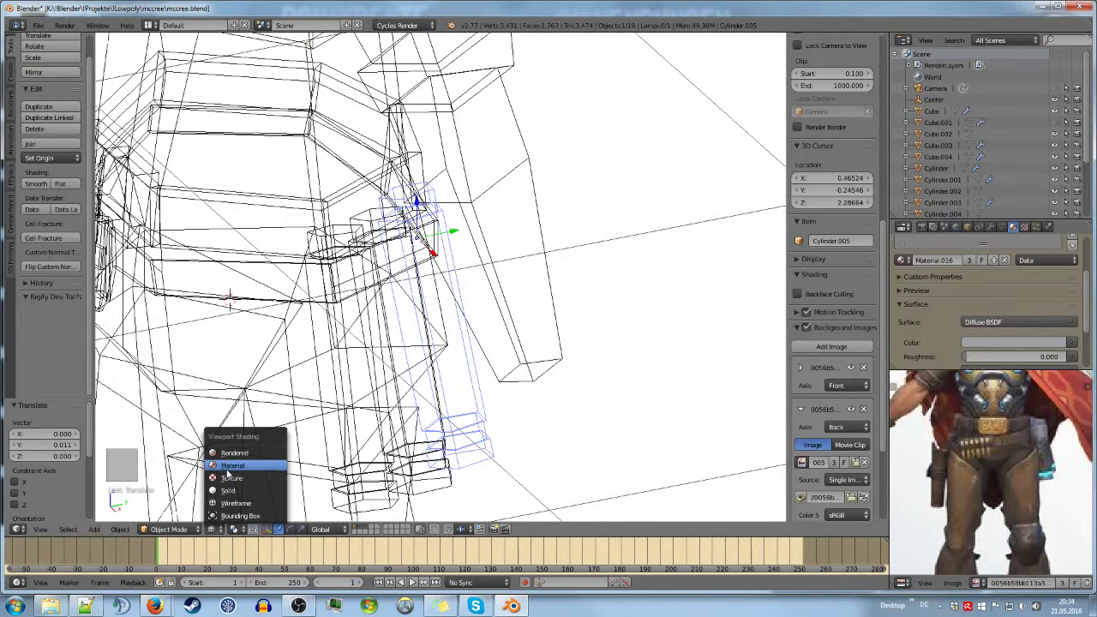
Confirm the copied canister's position and make another copy along the belt
{"action": "left_click", "coordinate": [244, 468]}
{"action": "key", "text": "KP_5"}
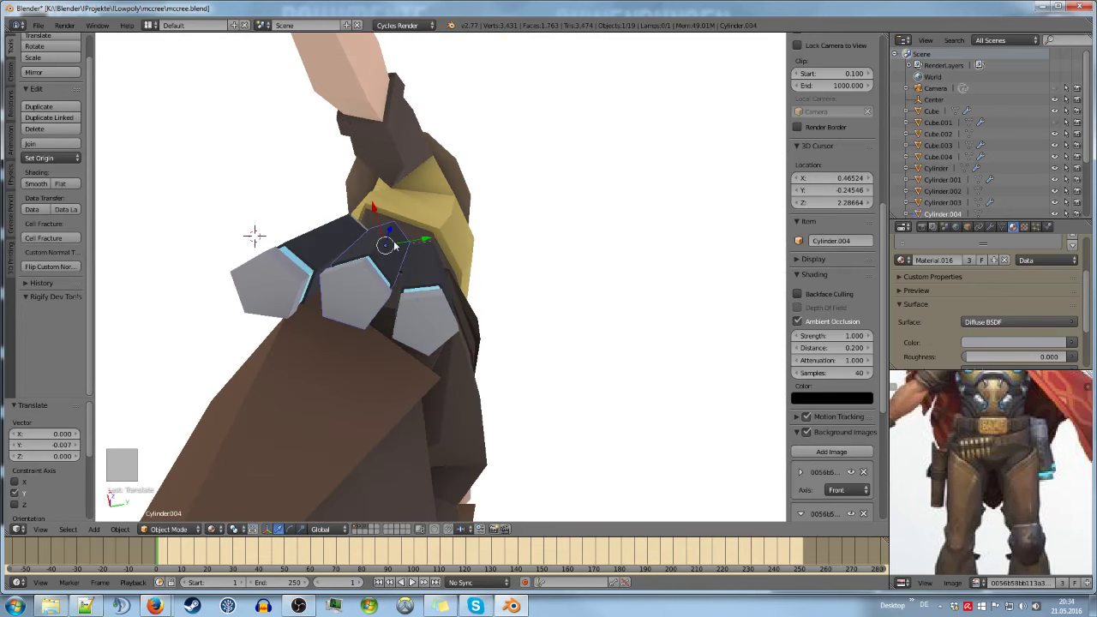
Deselect, save the file, and orbit to the figure's side
{"action": "key", "text": "a"}
{"action": "key", "text": "ctrl+s"}
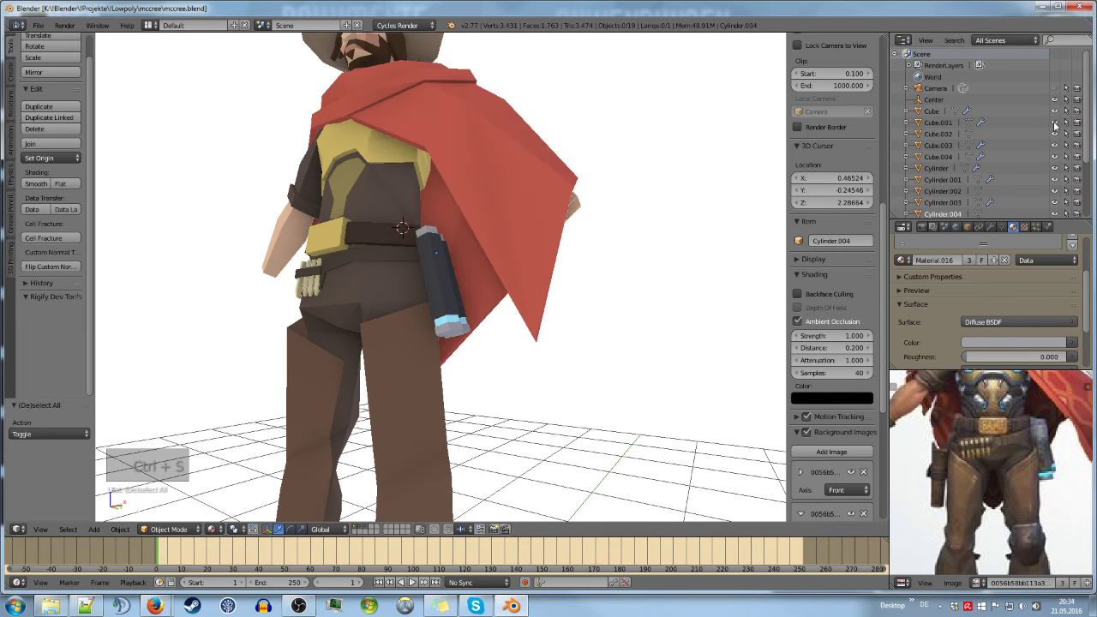
{"action": "key", "text": "ctrl+5"}
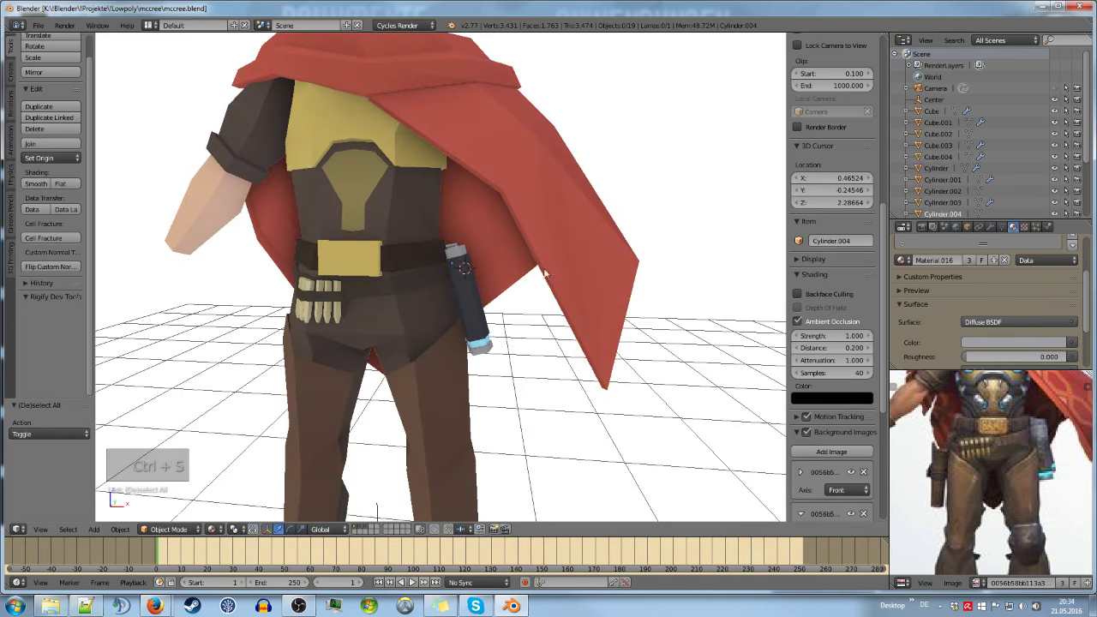
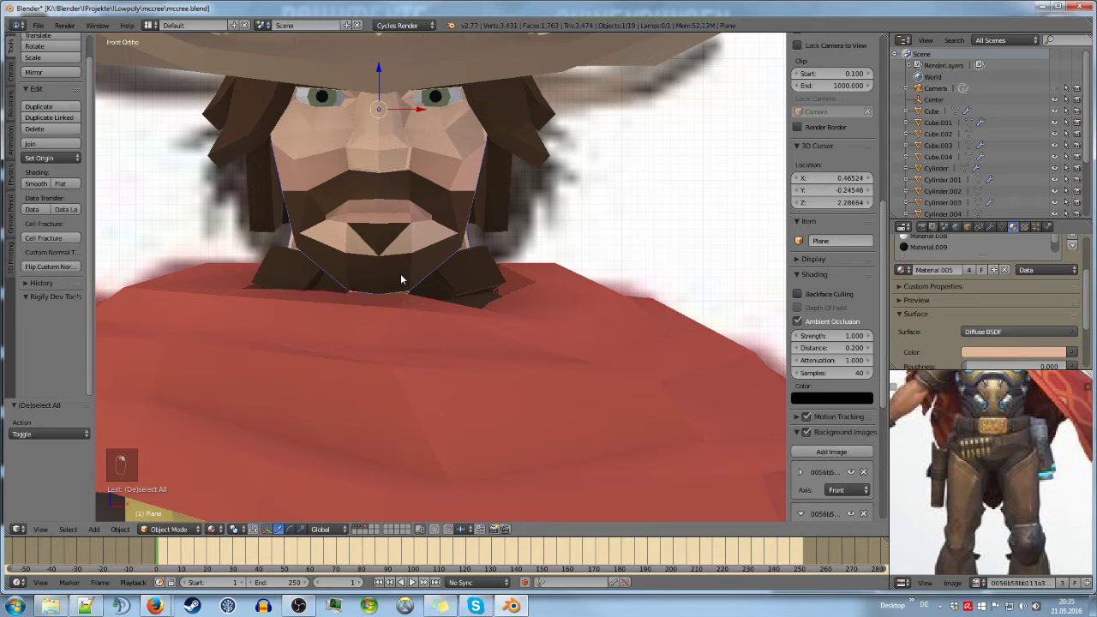
Bring the torso and belt into view and save the file
{"action": "key", "text": "a"}
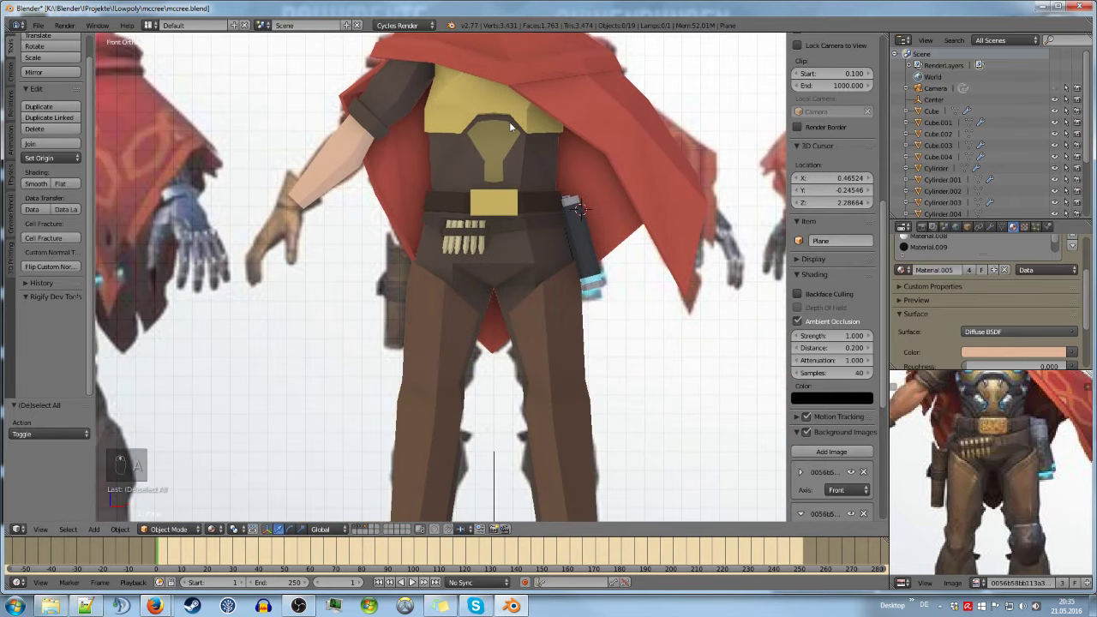
{"action": "key", "text": "ctrl+s"}
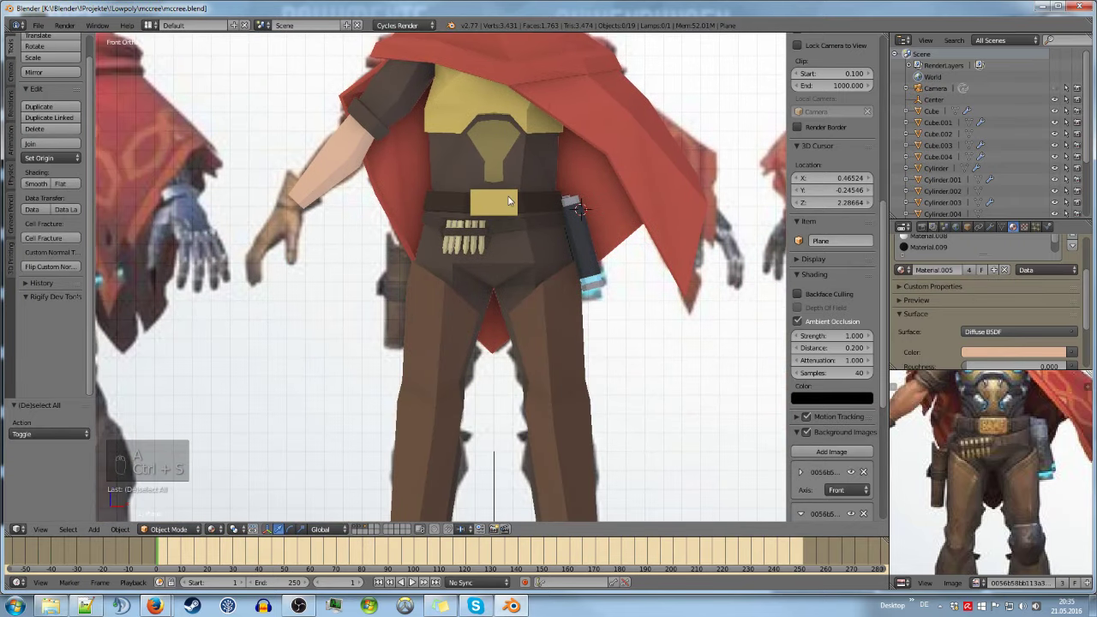
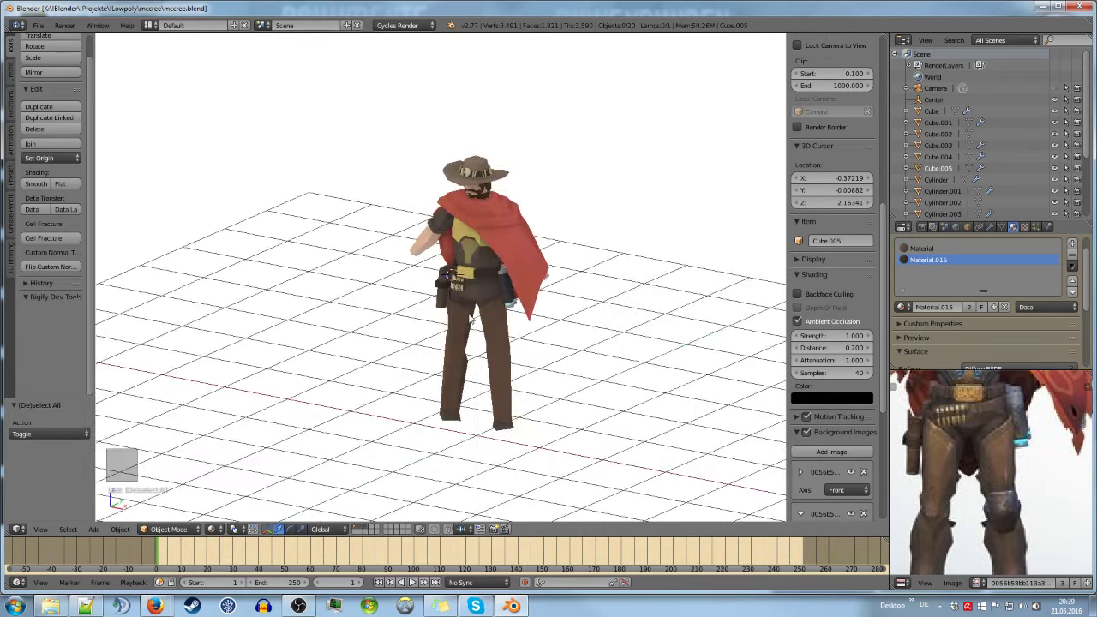
Check the whole figure through the camera view (Numpad 0)
{"action": "key", "text": "KP_0"}
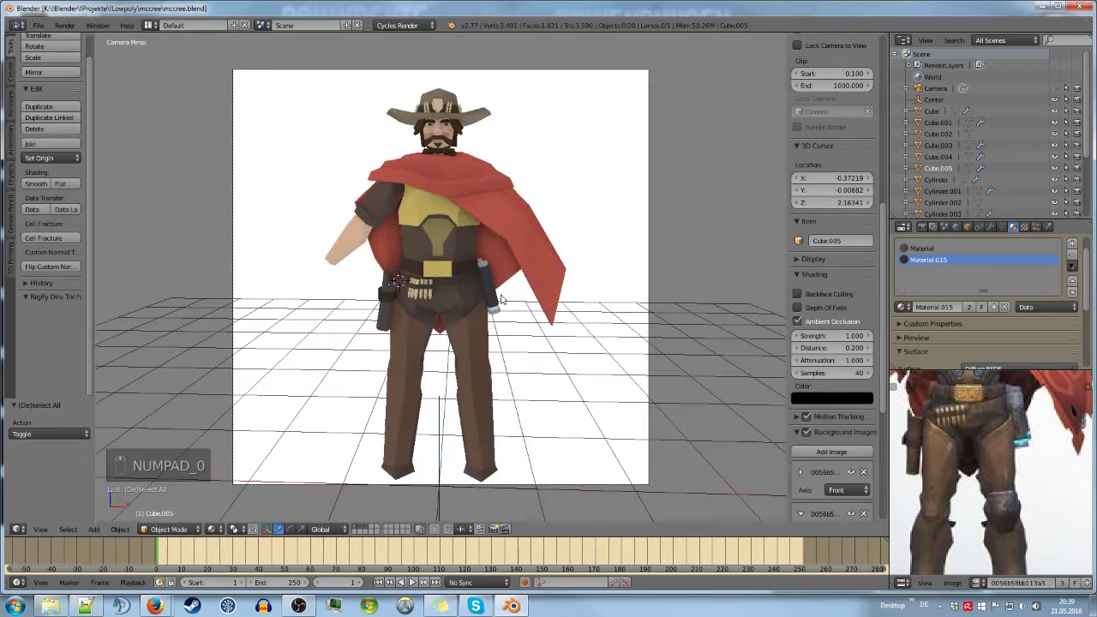
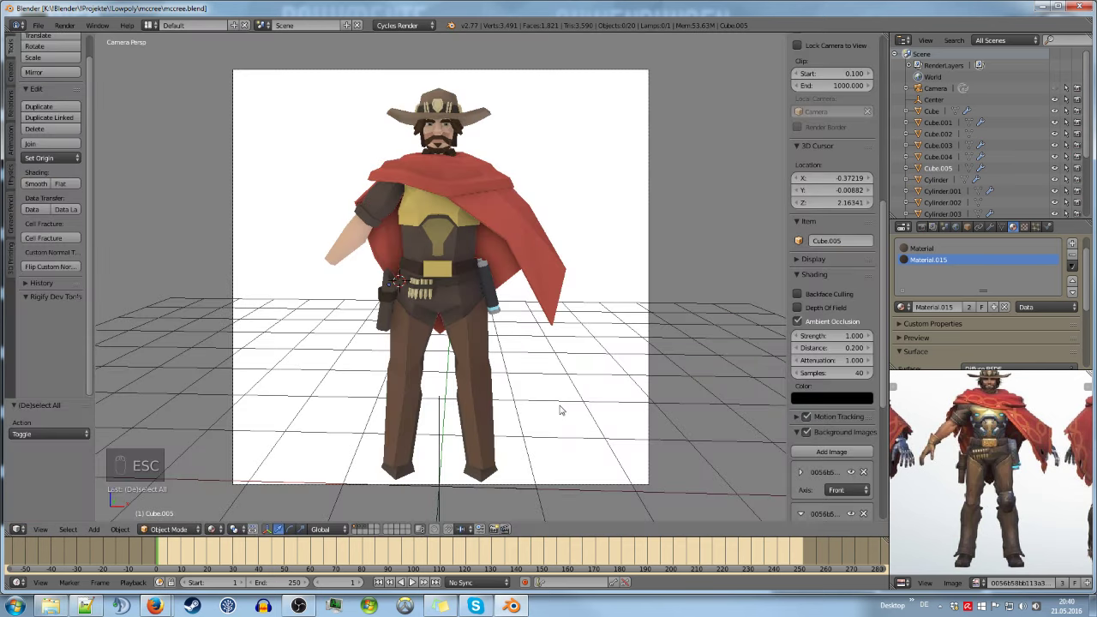
In front view, edit the trouser legs and duplicate the selected knee faces with Shift+D
{"action": "key", "text": "KP_1"}
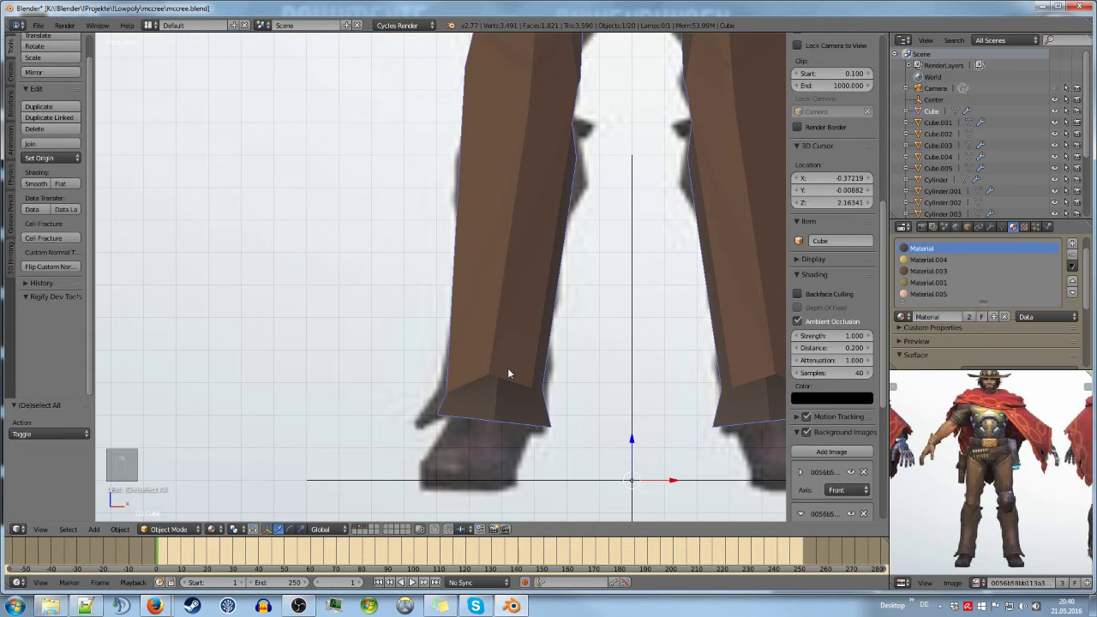
{"action": "key", "text": "Tab"}
{"action": "key", "text": "a"}
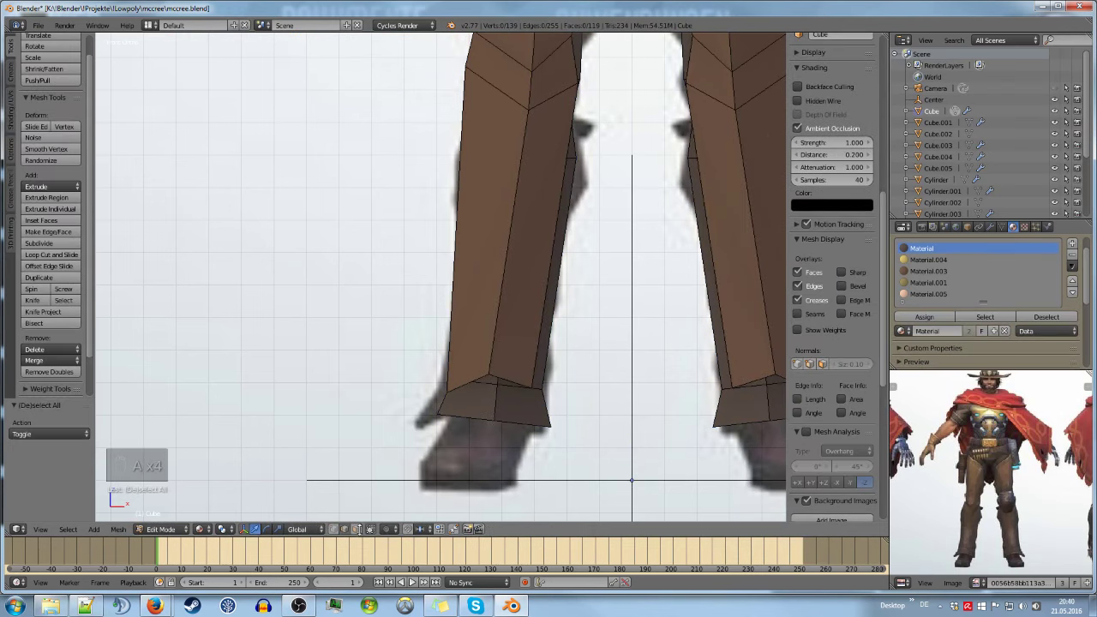
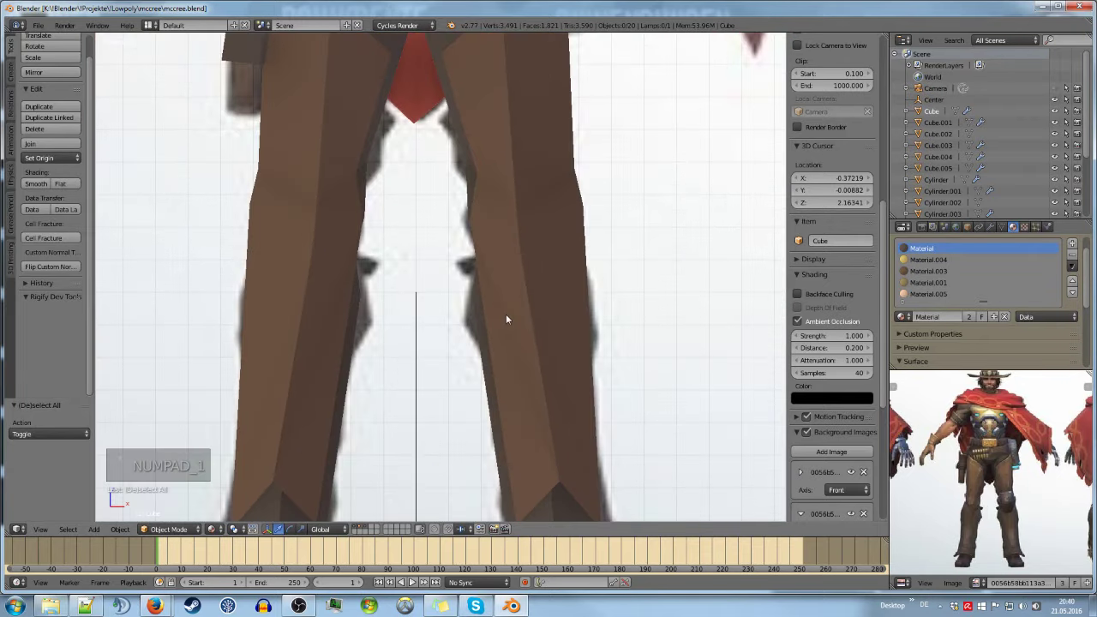
{"action": "key", "text": "Tab"}
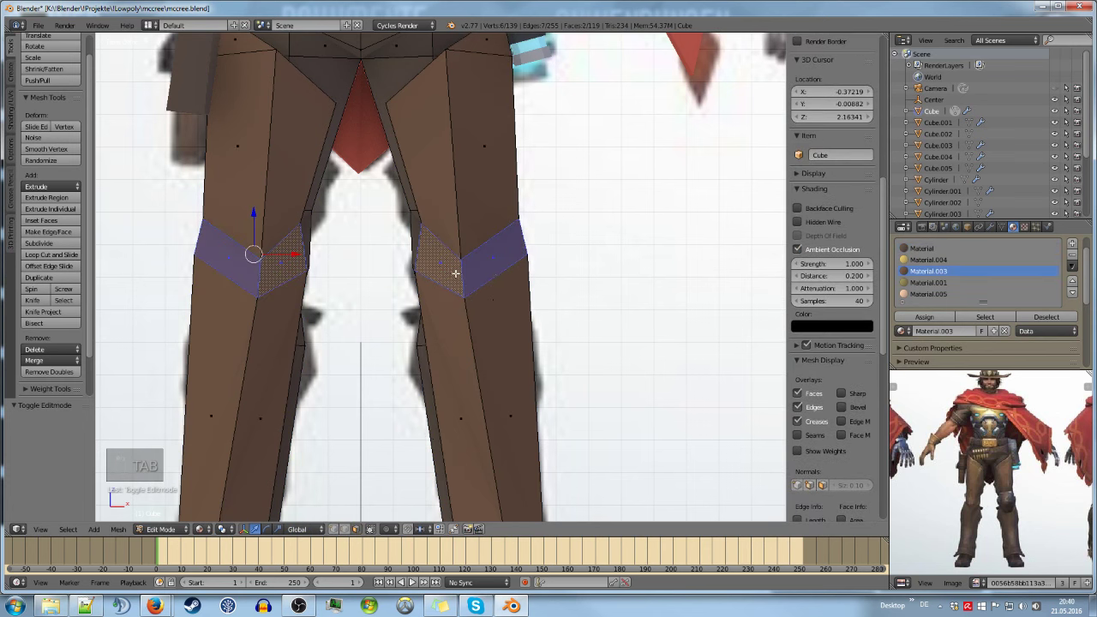
{"action": "key", "text": "shift+d"}
Separate the copied knee faces into their own knee-pad object, Cube.006
{"action": "key", "text": "p"}
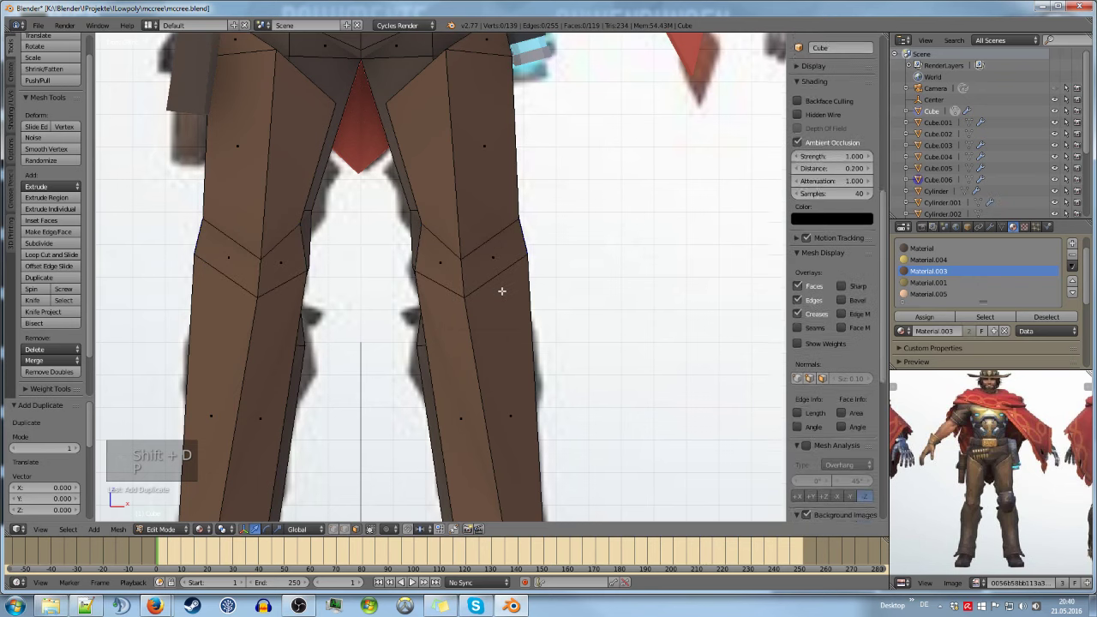
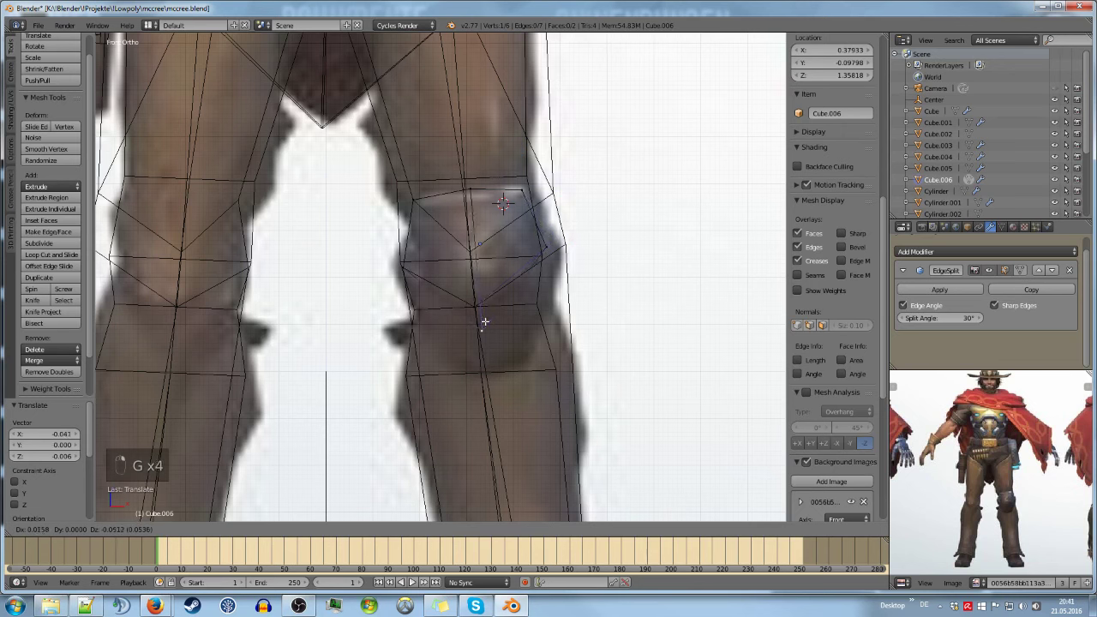
Add a loop cut across the Cube.006 knee pad, bringing it to four faces
{"action": "key", "text": "ctrl+r"}
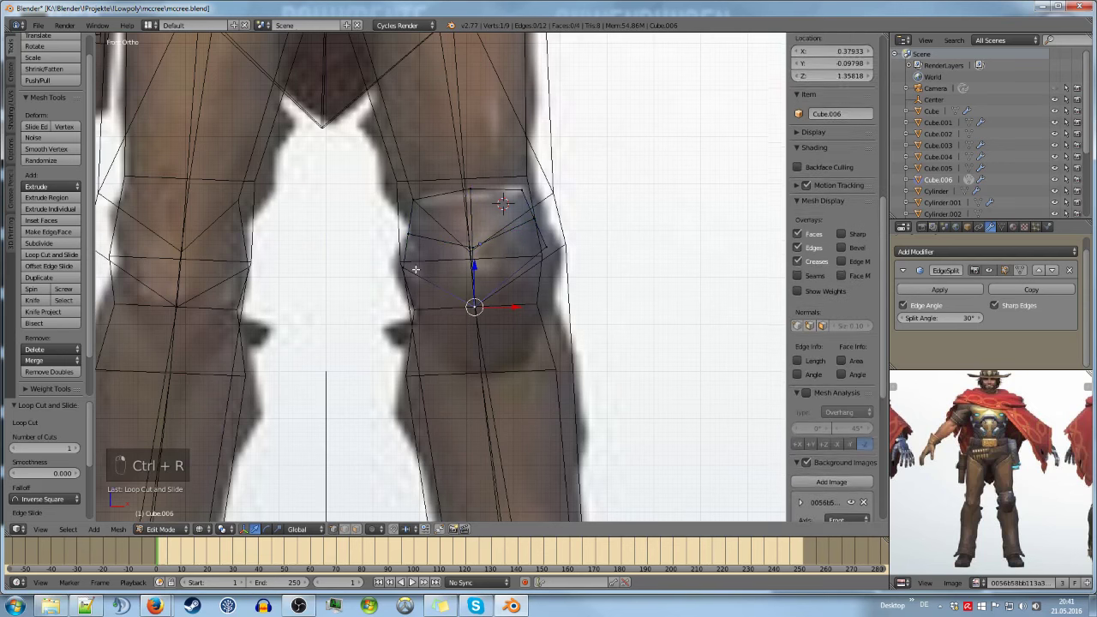
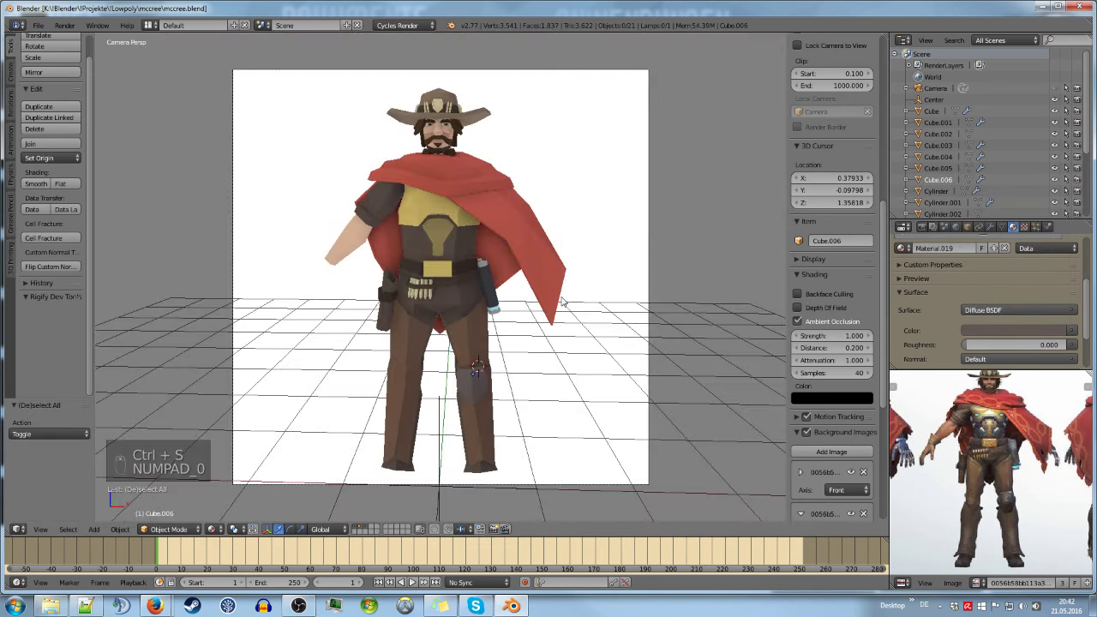
Save over mccree.blend and switch to a straight-on front view of the legs
{"action": "key", "text": "ctrl+s"}
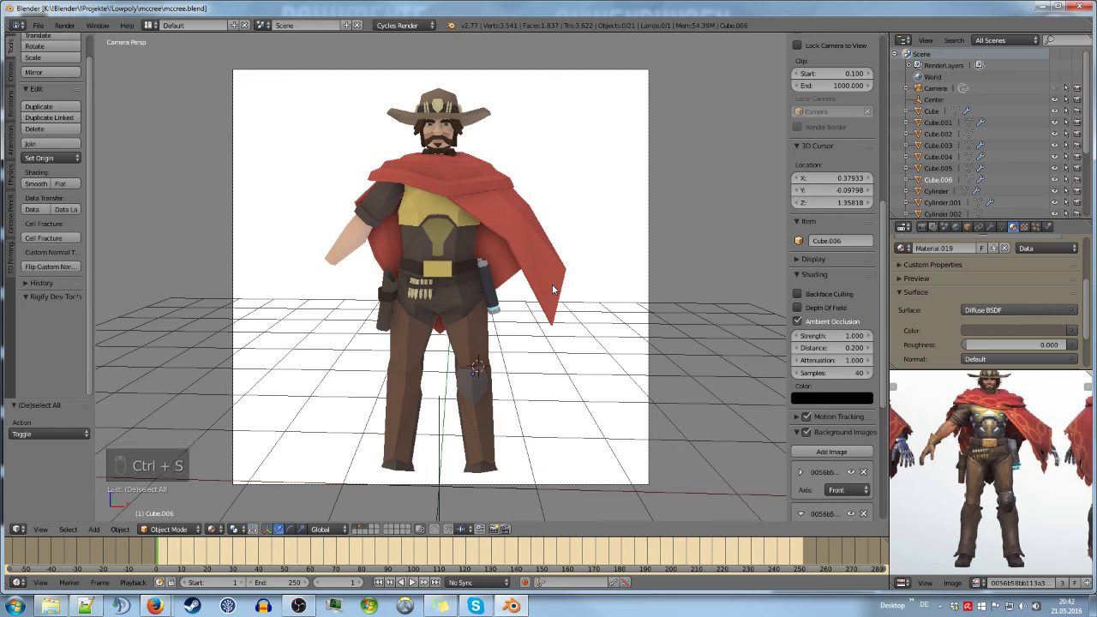
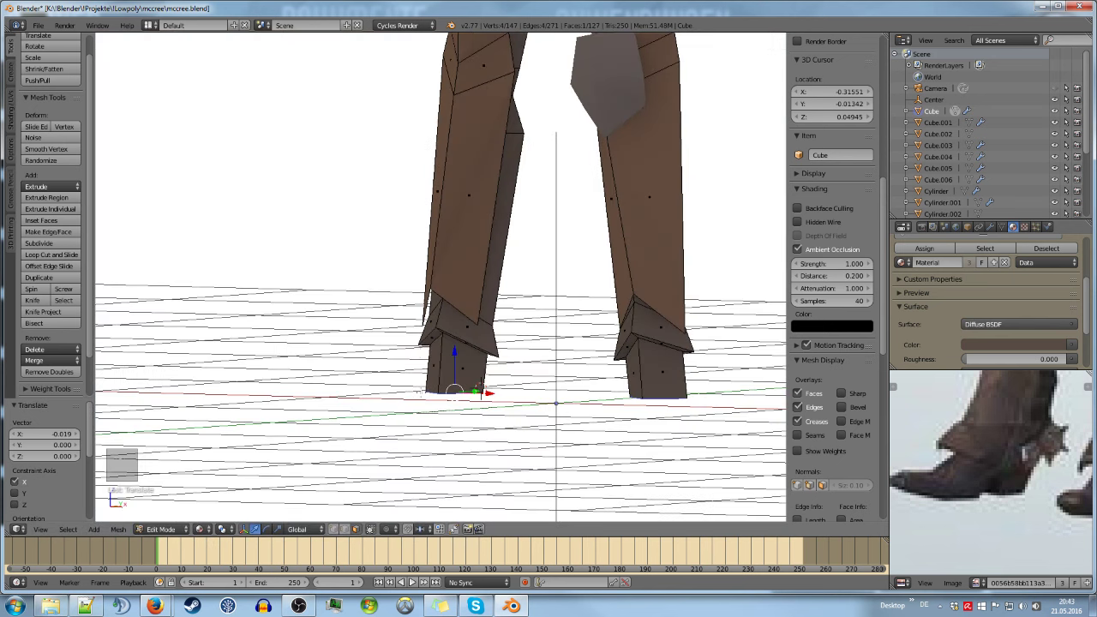
{"action": "key", "text": "KP_1"}
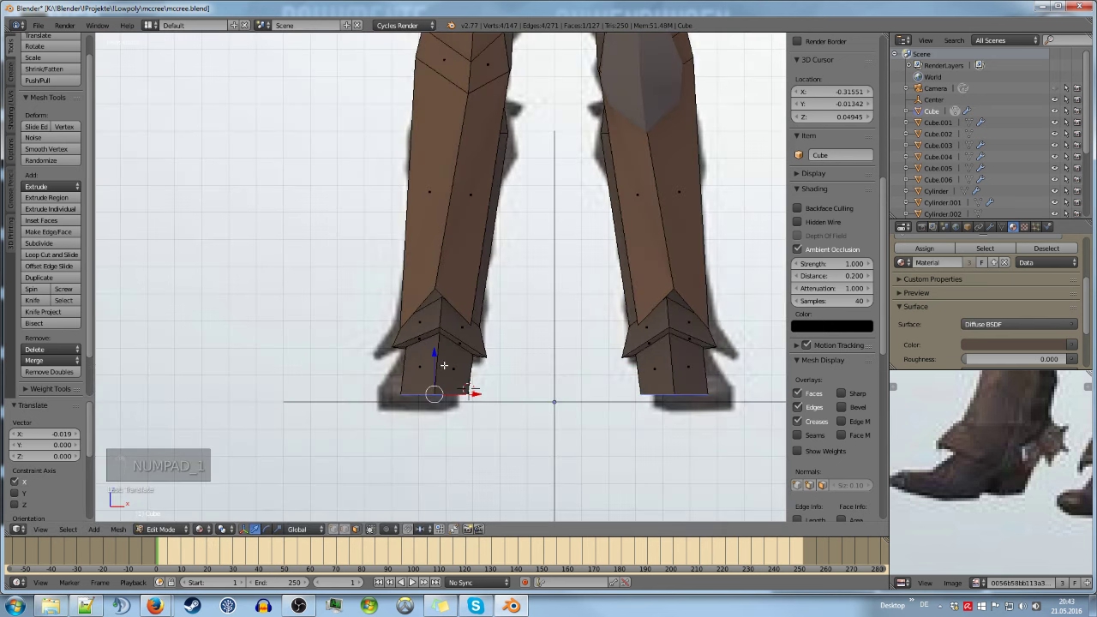
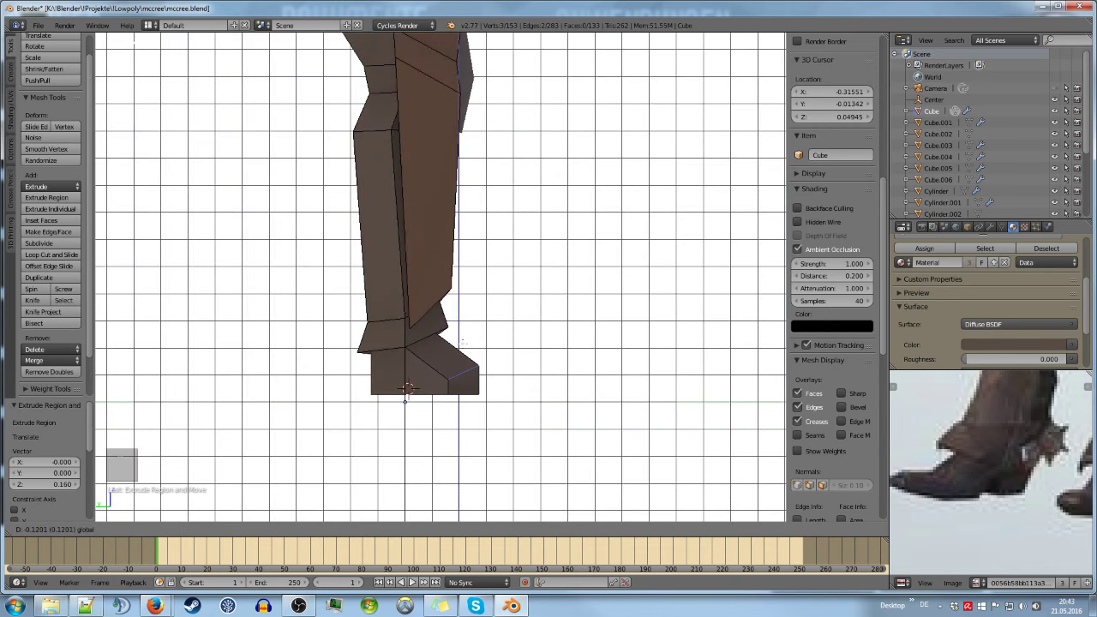
Deselect the mesh and begin repositioning the toe-tip vertices into pointed toes
{"action": "key", "text": "a"}
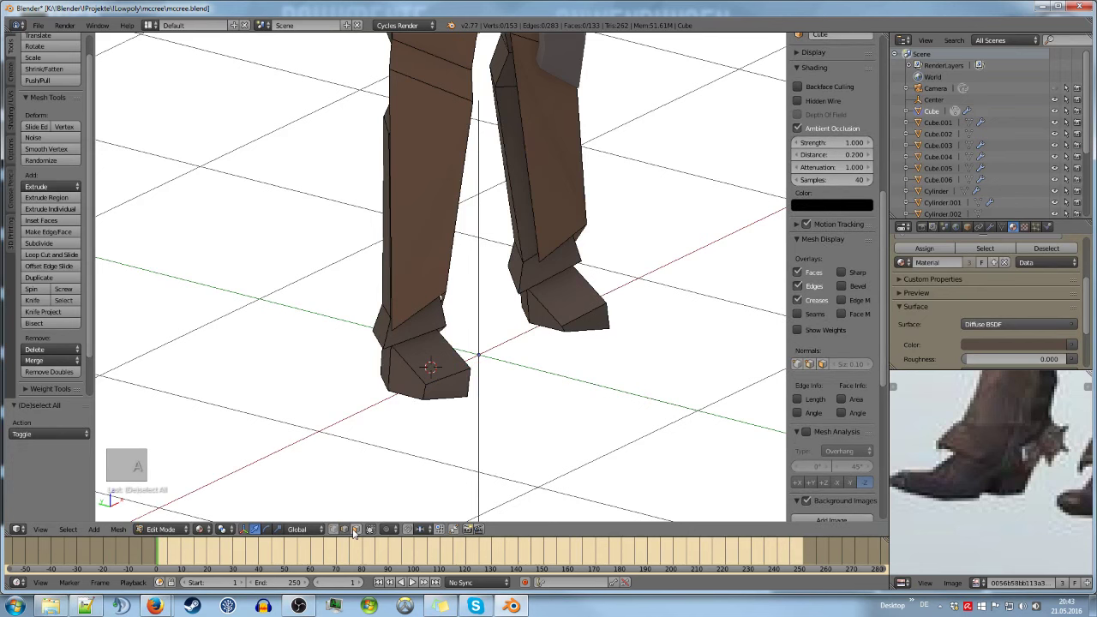
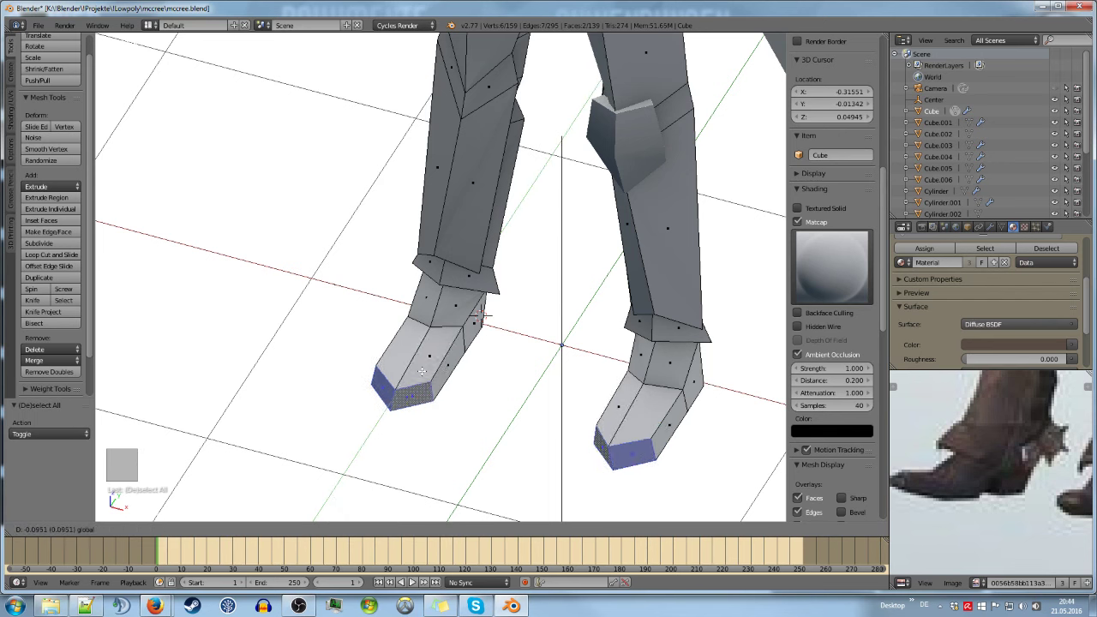
{"action": "key", "text": "a"}
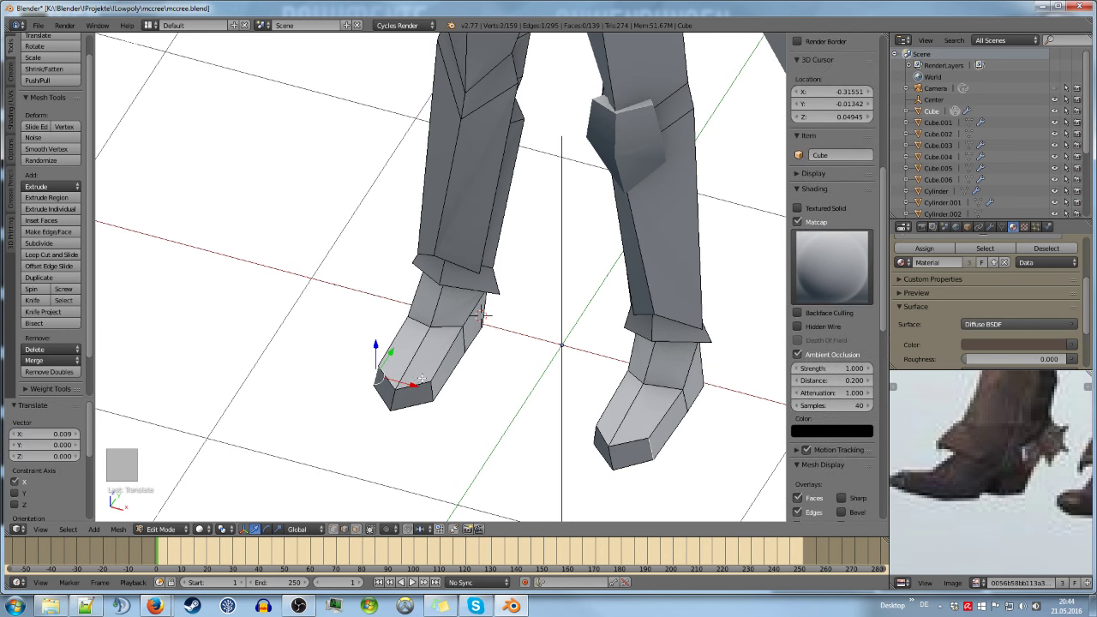
Cut a new edge loop around both boot feet, raising the face count to 145
{"action": "key", "text": "ctrl+r"}
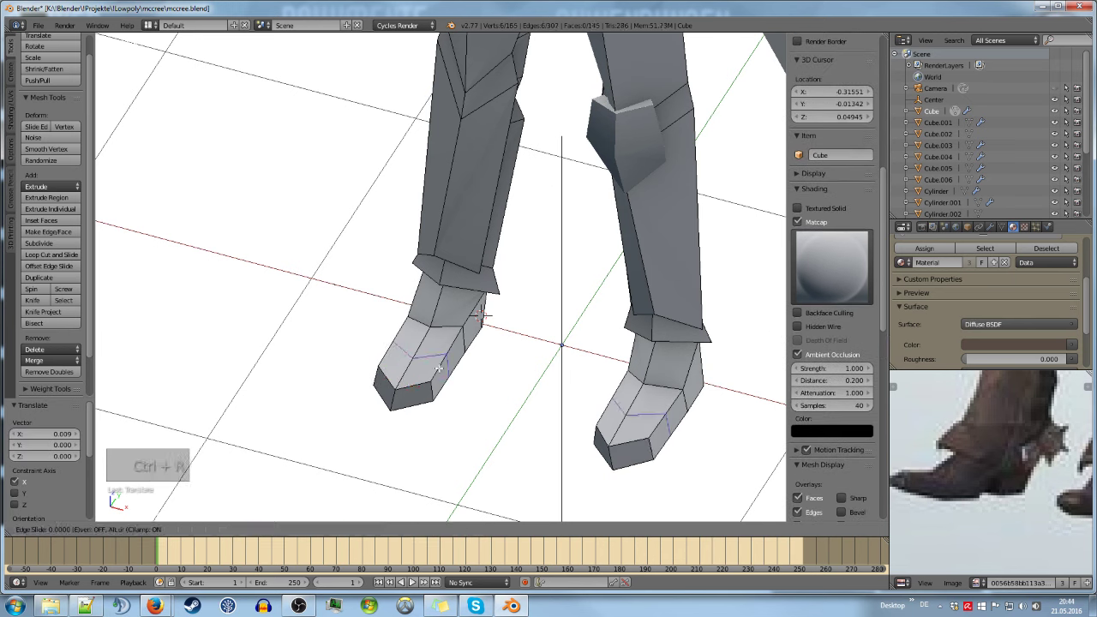
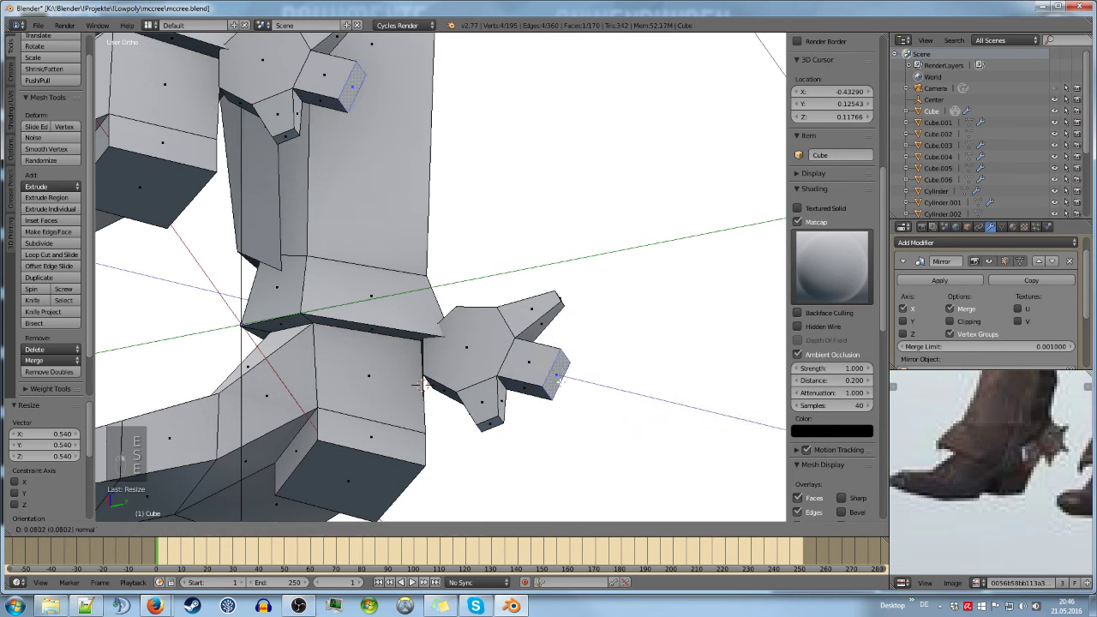
Inspect the heel spur from several angles outside edit mode, then return to editing it
{"action": "key", "text": "Tab"}
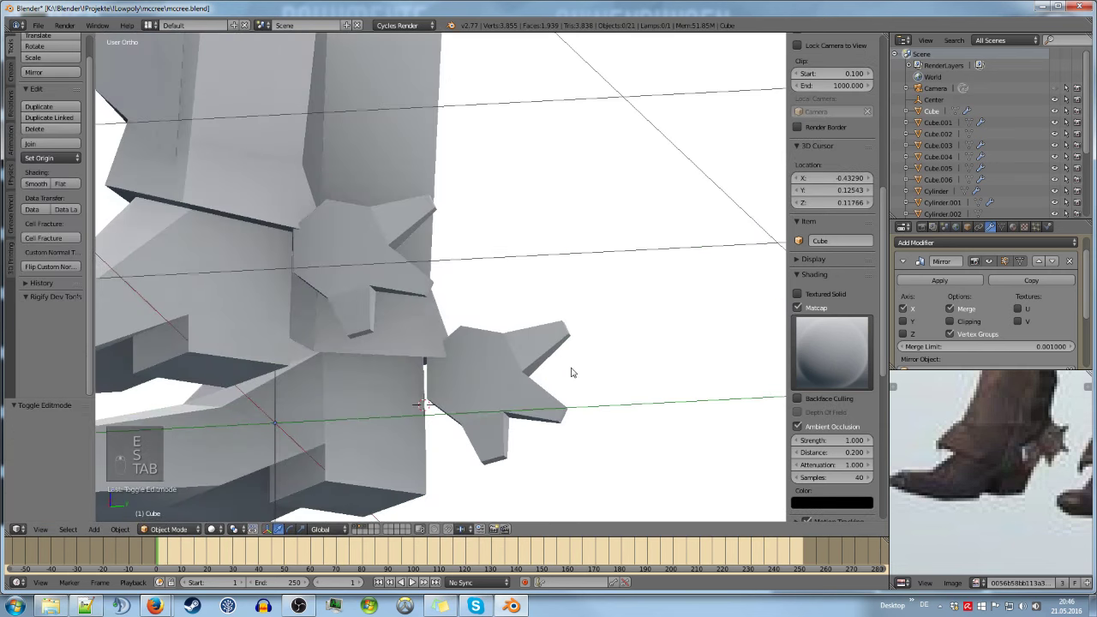
{"action": "key", "text": "ctrl+z"}
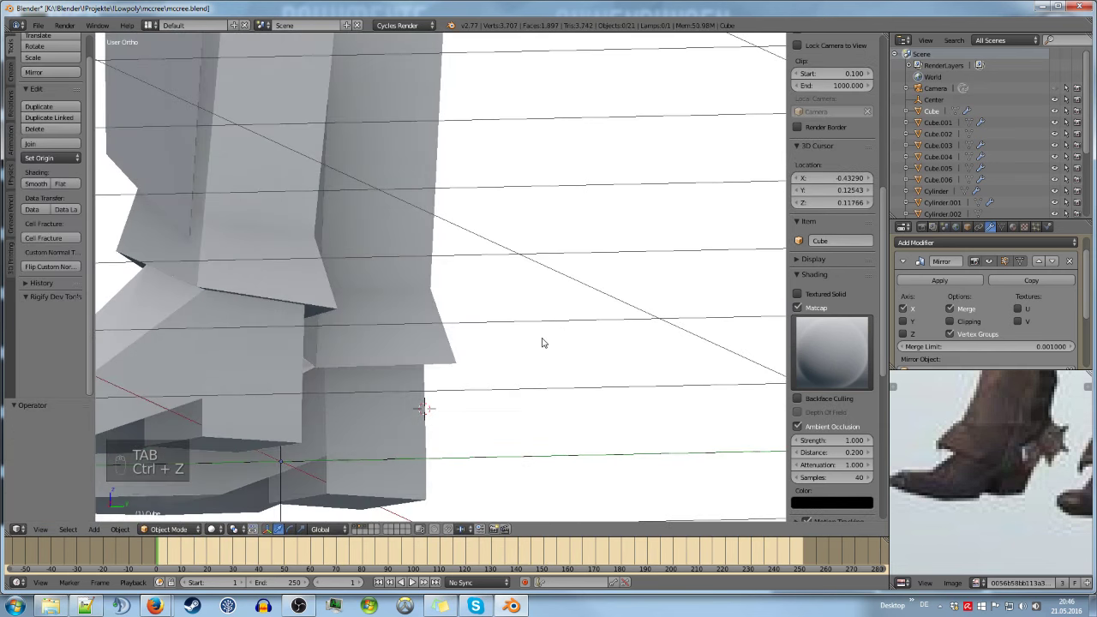
{"action": "key", "text": "ctrl+shift+z"}
{"action": "key", "text": "Tab"}
{"action": "key", "text": "ctrl+z"}
{"action": "key", "text": "ctrl+z"}
{"action": "key", "text": "ctrl+z"}
{"action": "key", "text": "Tab"}
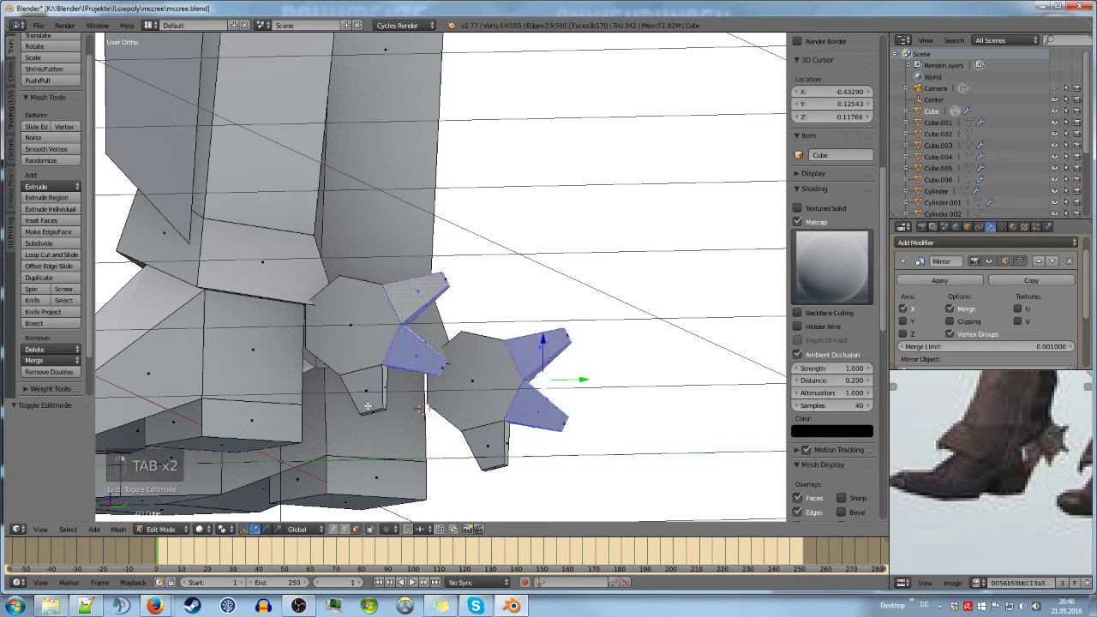
Delete the spur's pointed tip faces and fill the openings into hexagonal spur wheels
{"action": "key", "text": "Delete"}
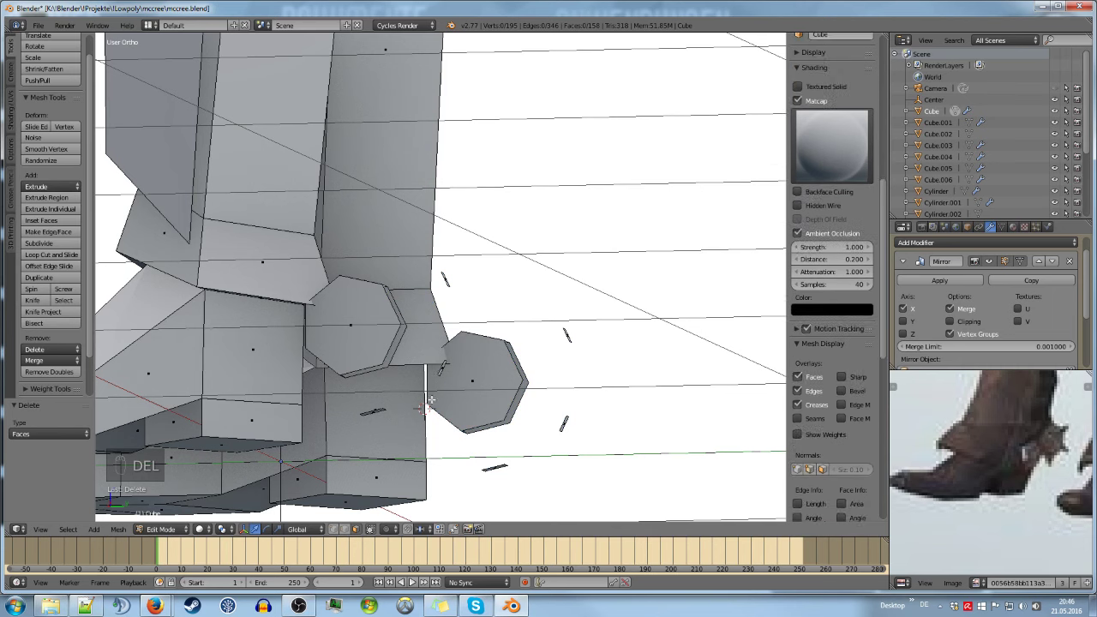
{"action": "key", "text": "c"}
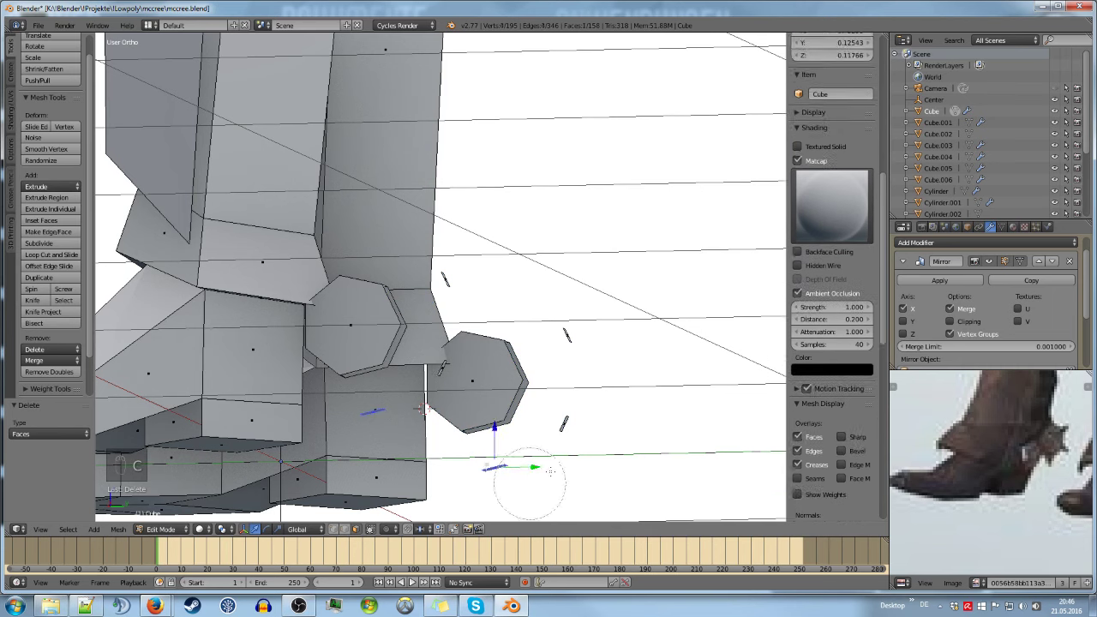
{"action": "key", "text": "Delete"}
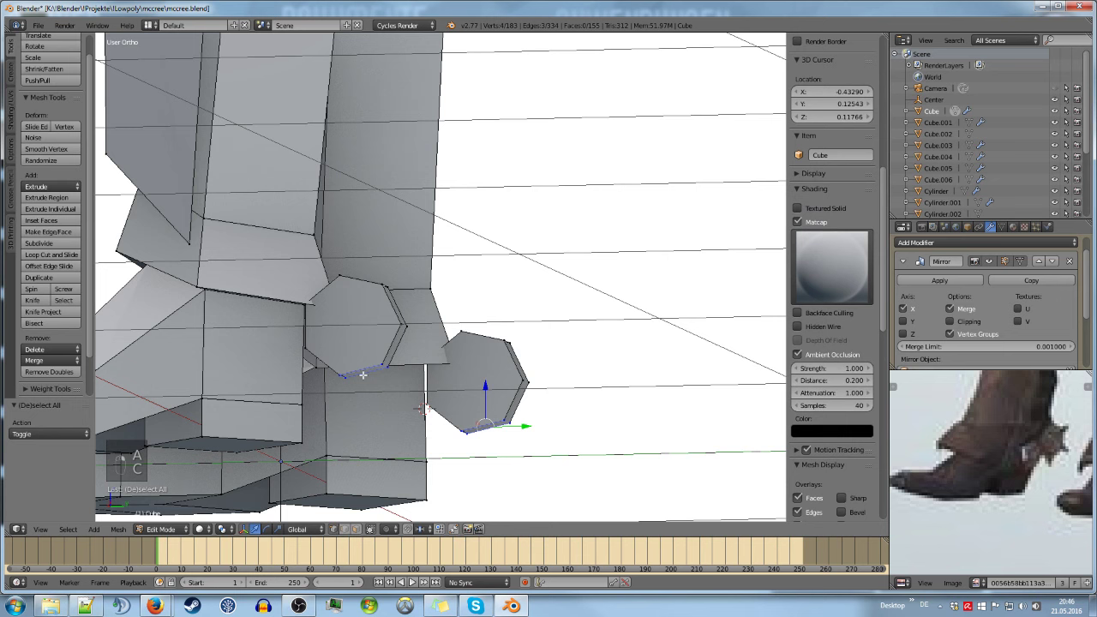
{"action": "key", "text": "f"}
{"action": "key", "text": "a"}
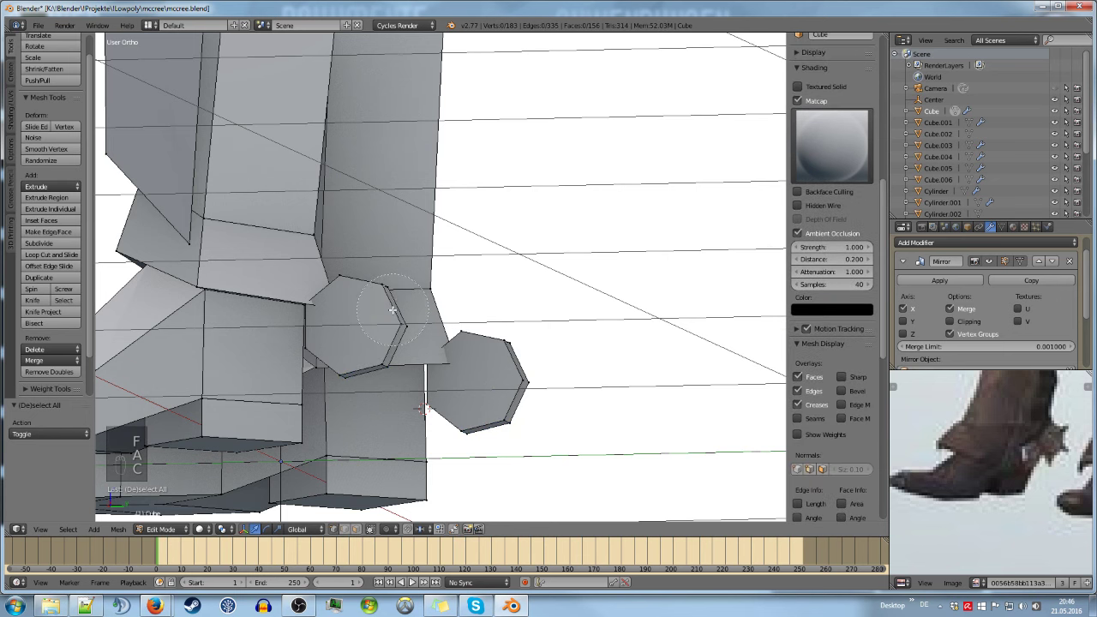
{"action": "key", "text": "f"}
{"action": "key", "text": "f"}
{"action": "key", "text": "Tab"}
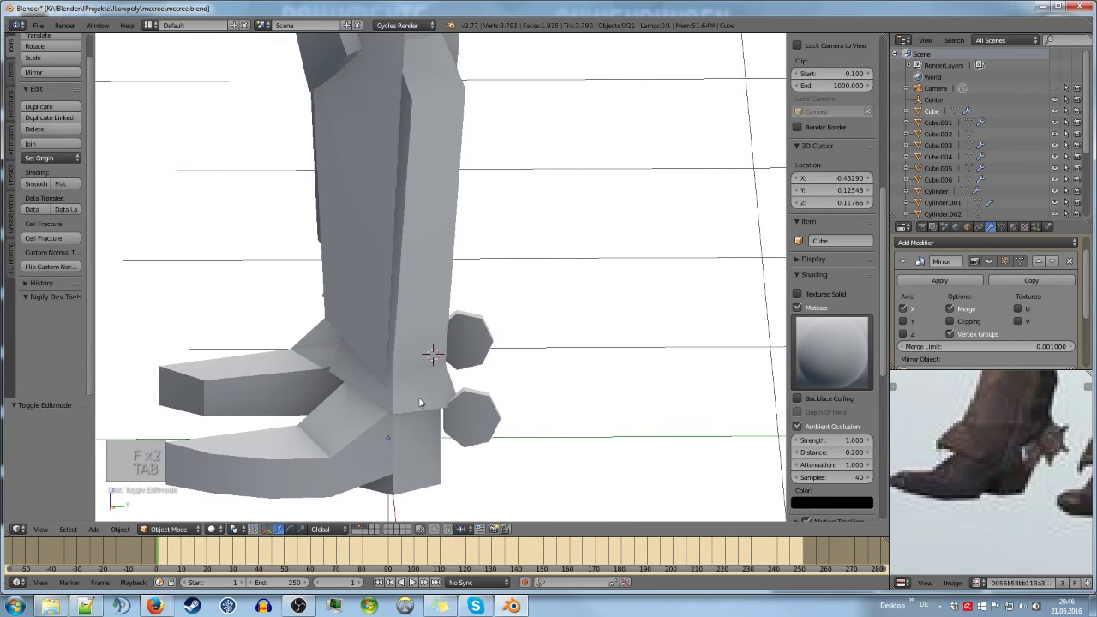
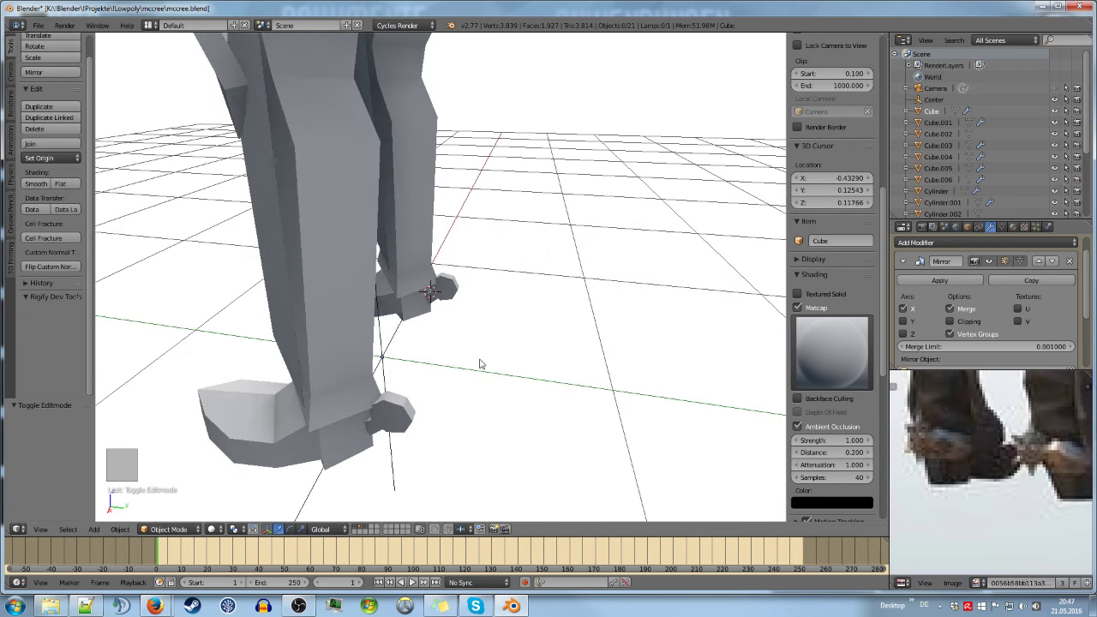
Resize the spur on the boot and preview the result in Object Mode
{"action": "key", "text": "Tab"}
{"action": "key", "text": "a"}
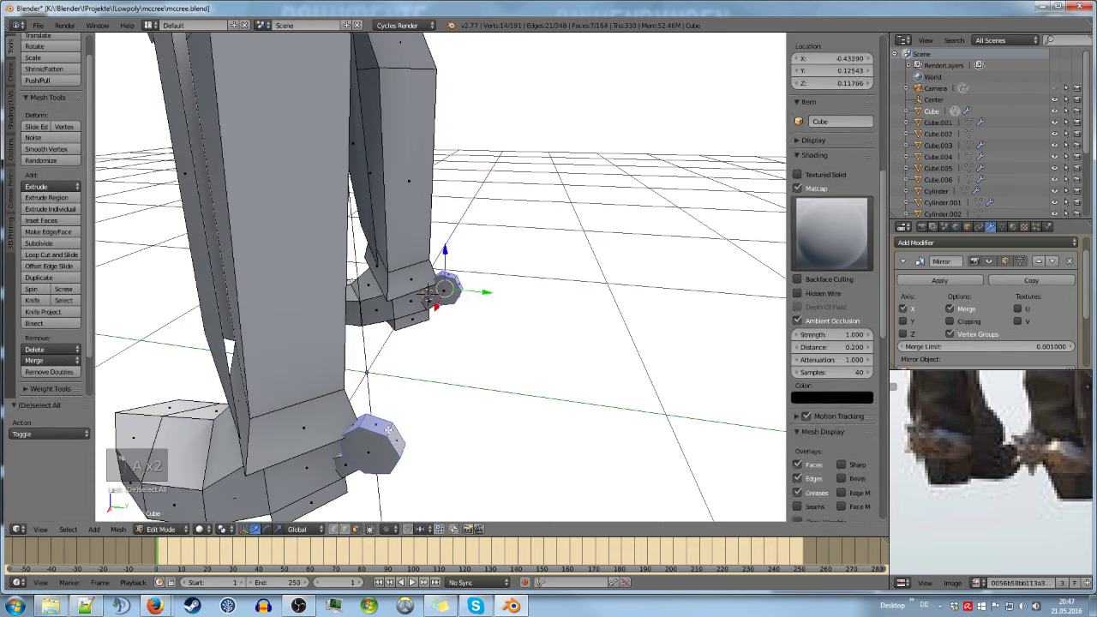
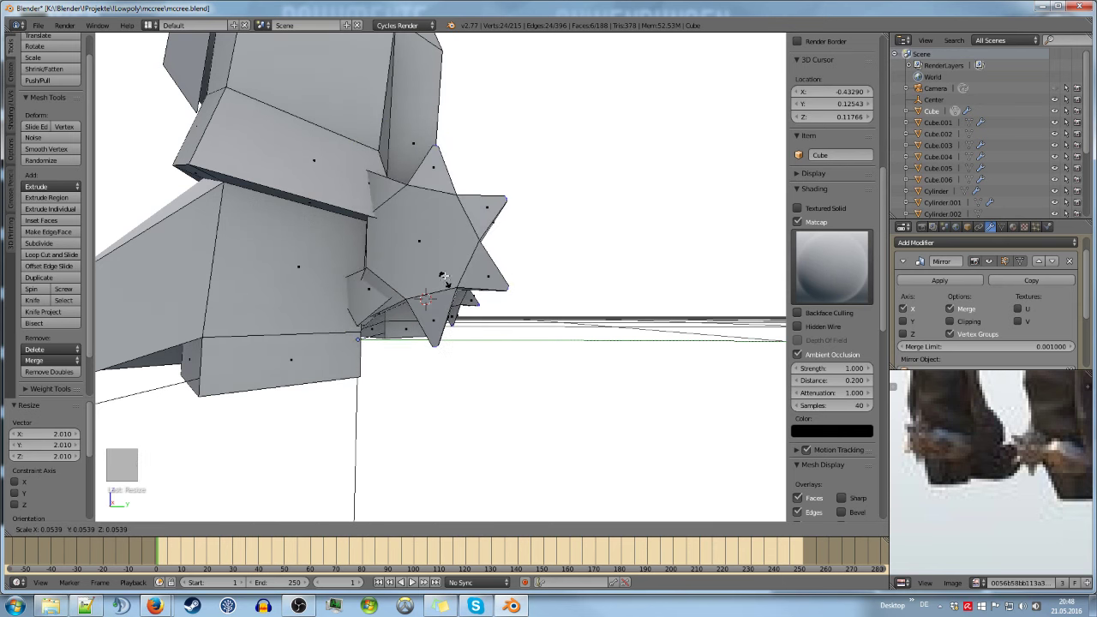
{"action": "key", "text": "Tab"}
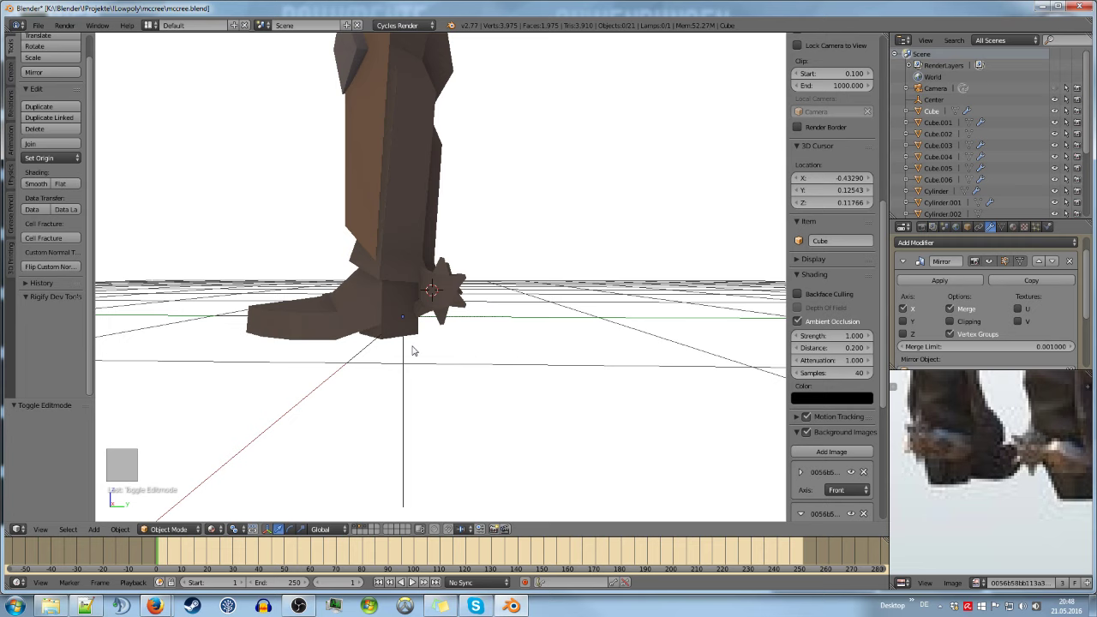
{"action": "key", "text": "Tab"}
Select the connected spur faces so they can receive their own grey material
{"action": "key", "text": "a"}
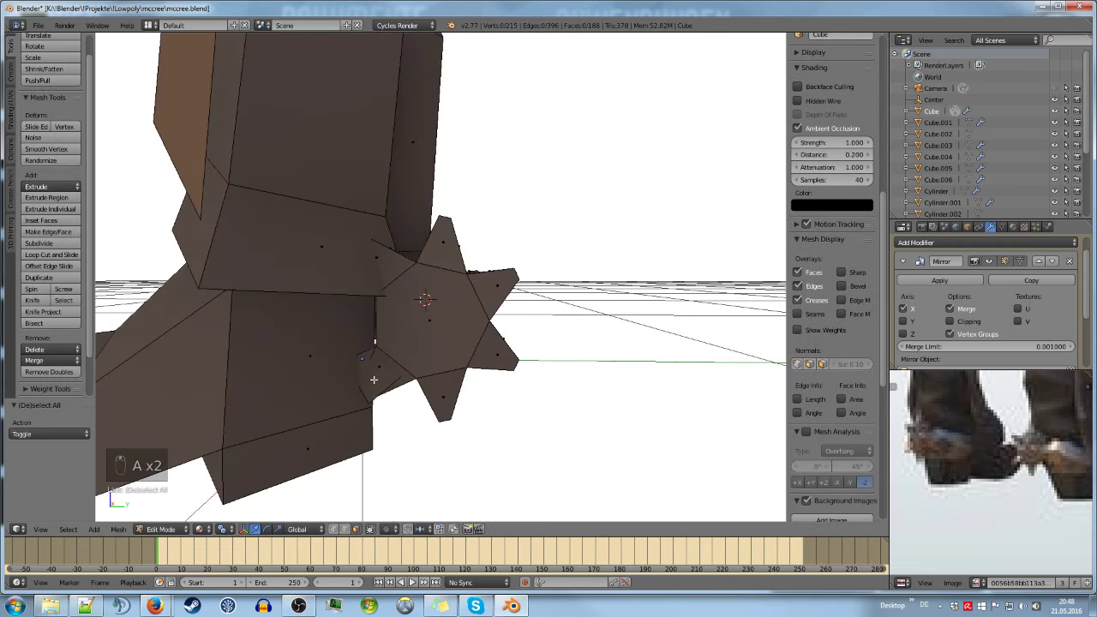
{"action": "key", "text": "l"}
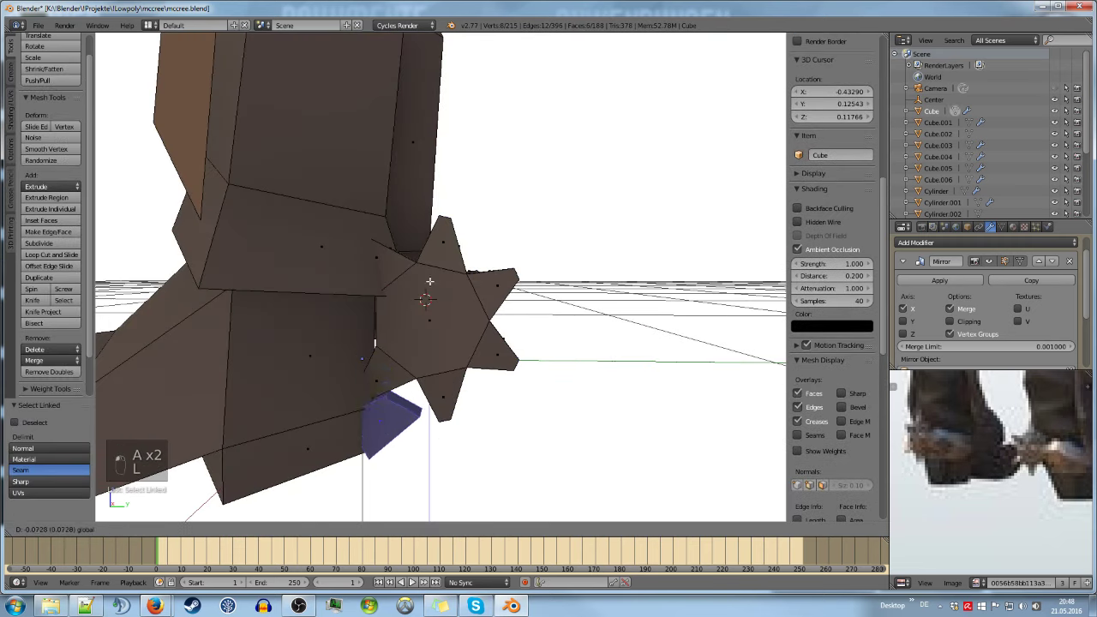
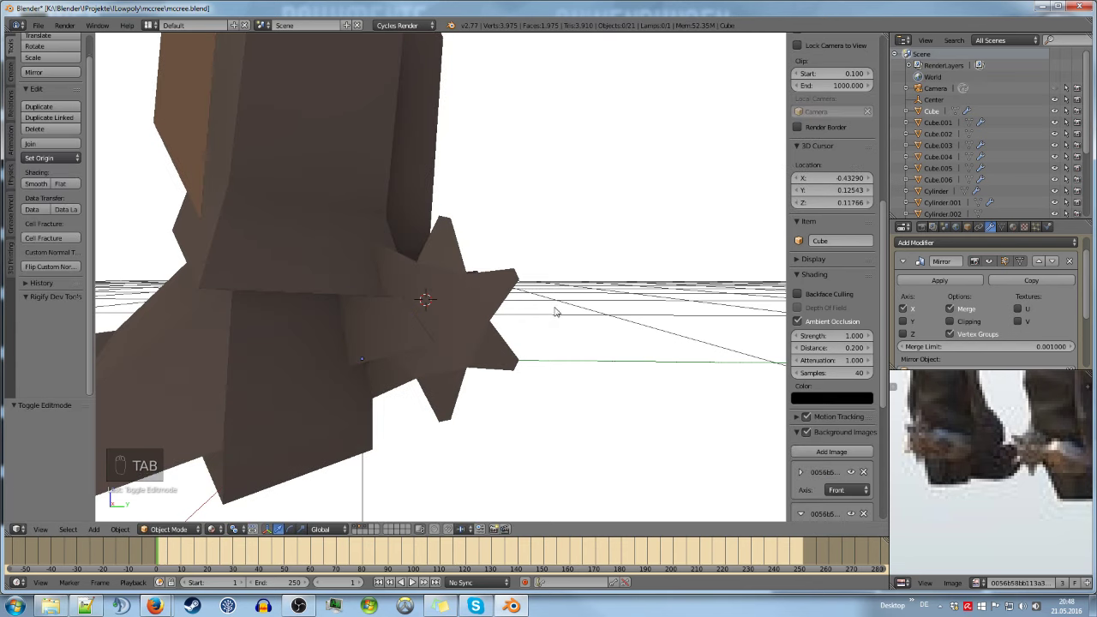
{"action": "key", "text": "Tab"}
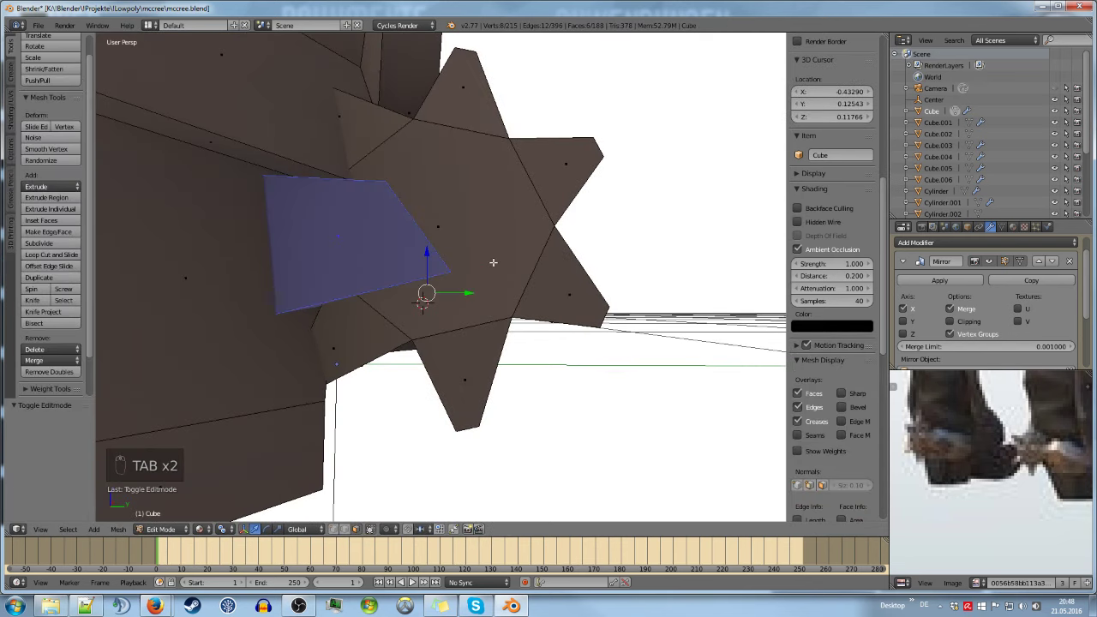
{"action": "key", "text": "l"}
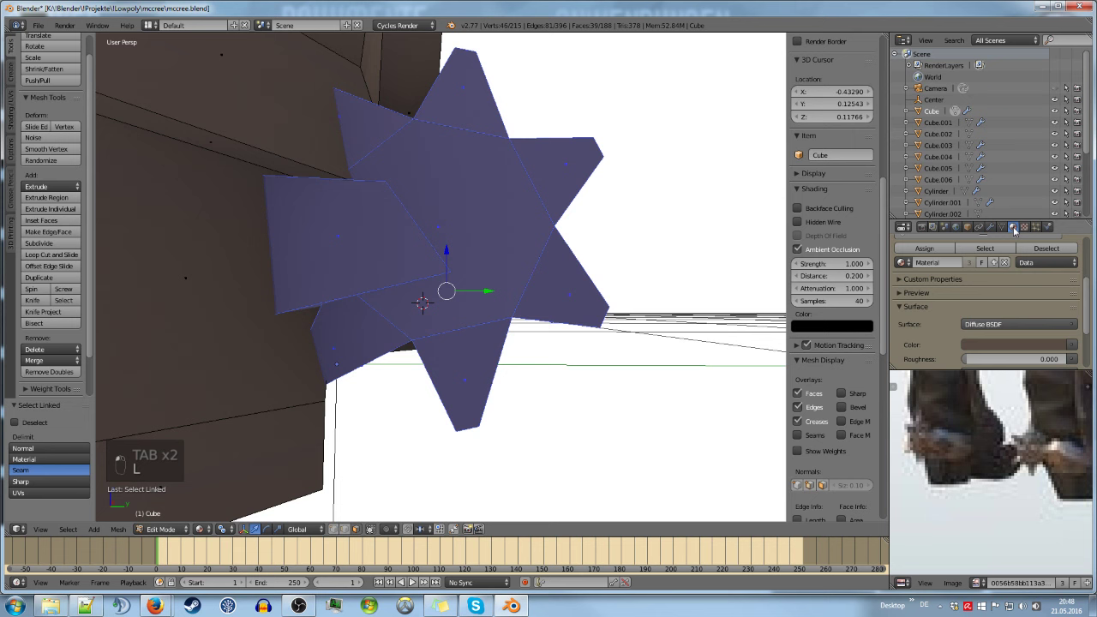
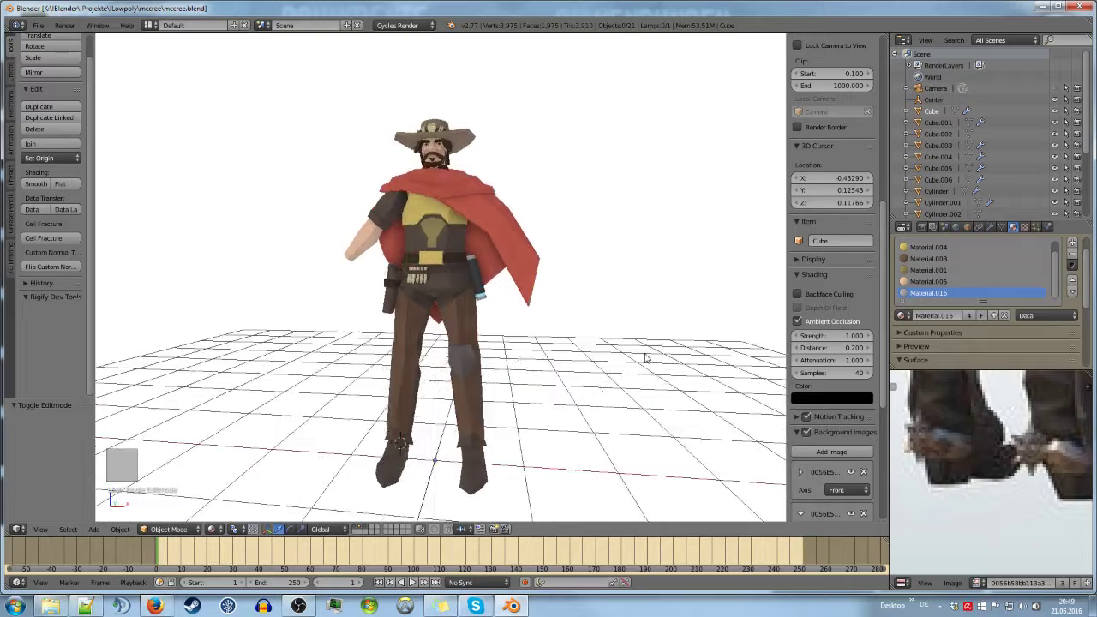
Separate the spur strap as Cube.007 with a 0.035 Solidify modifier, save, and view the figure through the camera
{"action": "key", "text": "Tab"}
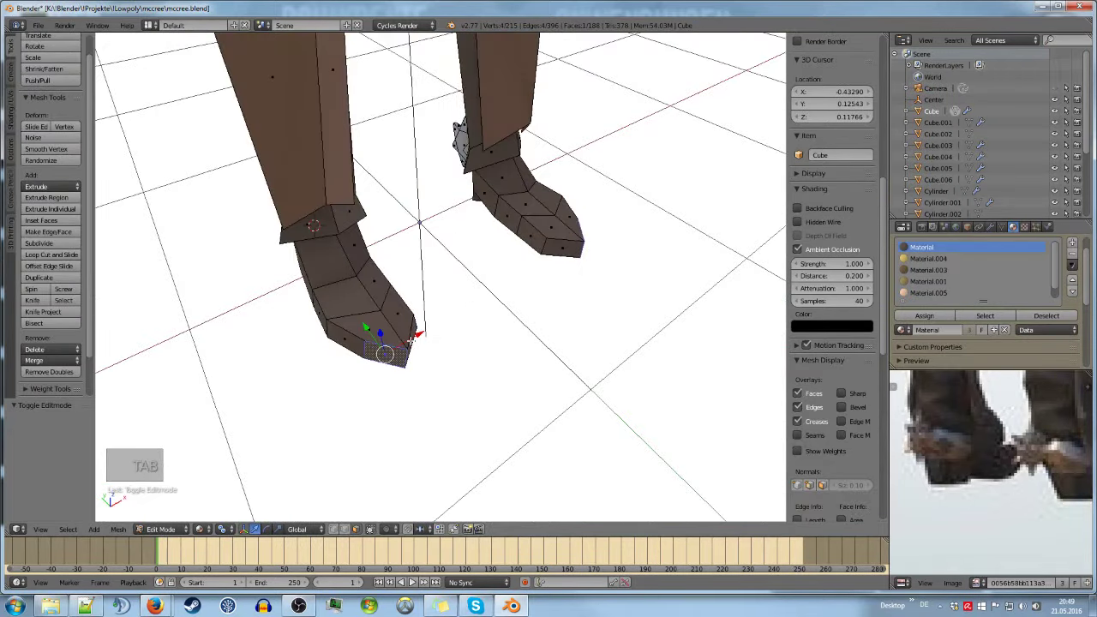
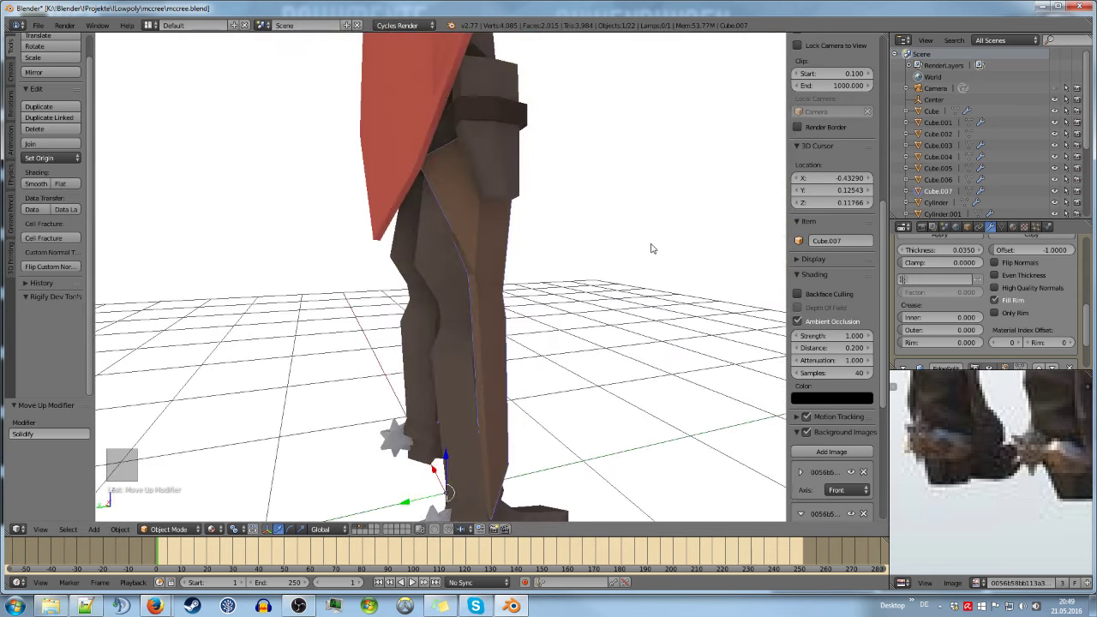
{"action": "key", "text": "a"}
{"action": "key", "text": "ctrl+s"}
{"action": "key", "text": "KP_0"}
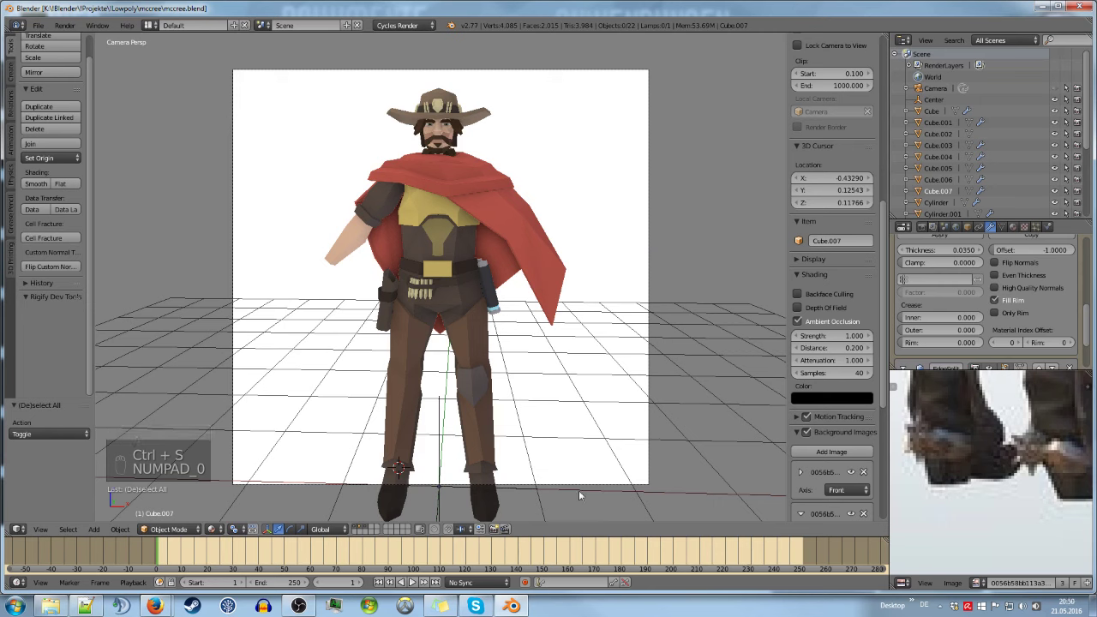
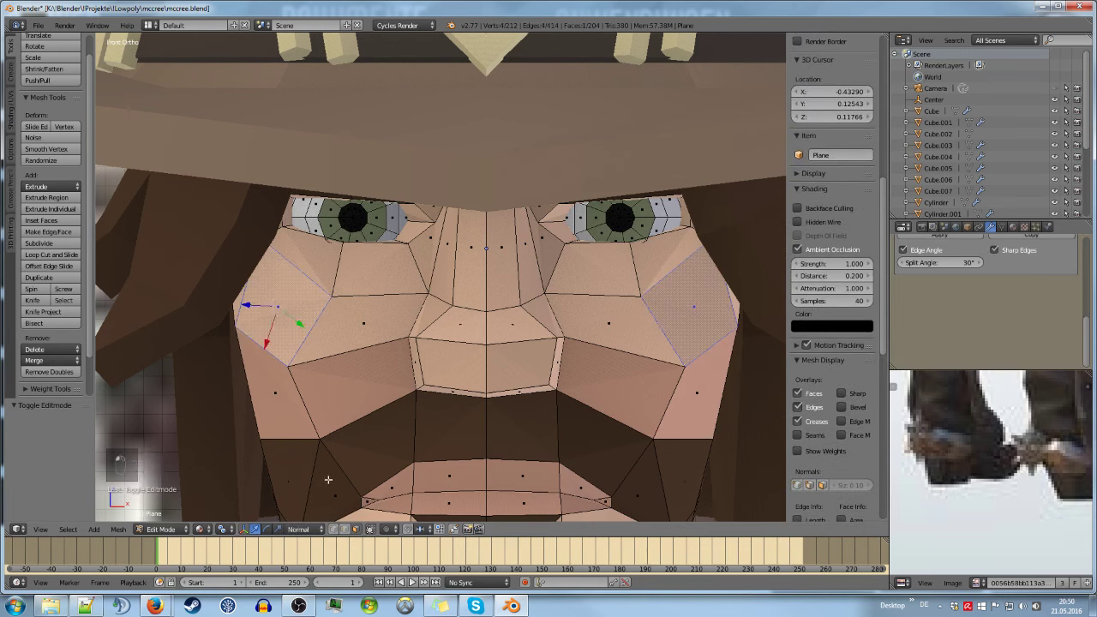
Flatten McCree's cheek faces vertically, previewing the shaded result between adjustments
{"action": "key", "text": "s"}
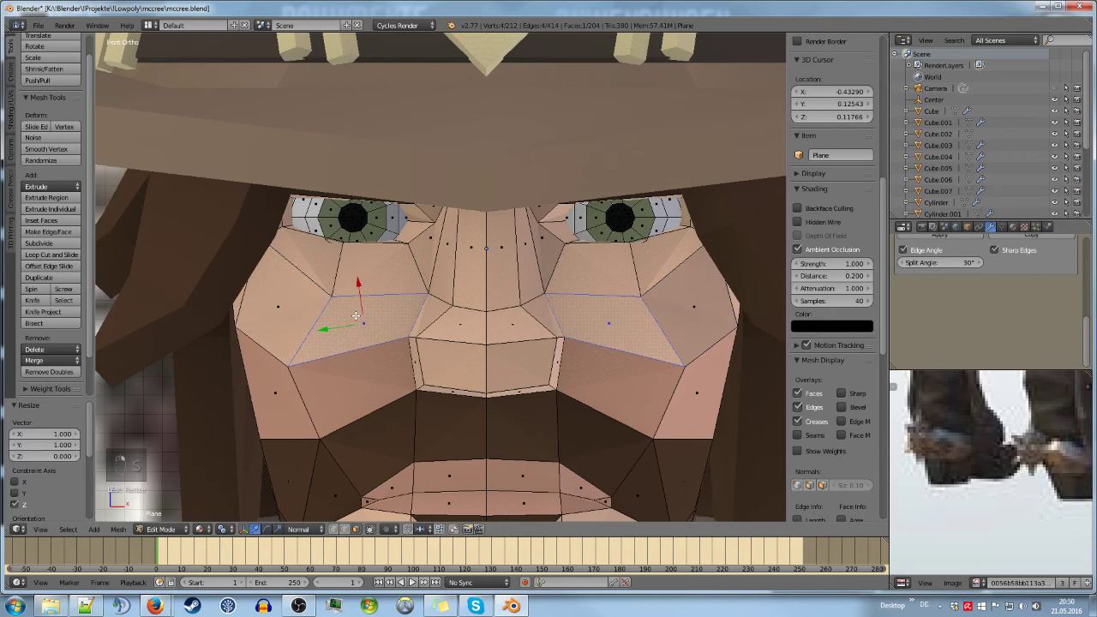
{"action": "key", "text": "s"}
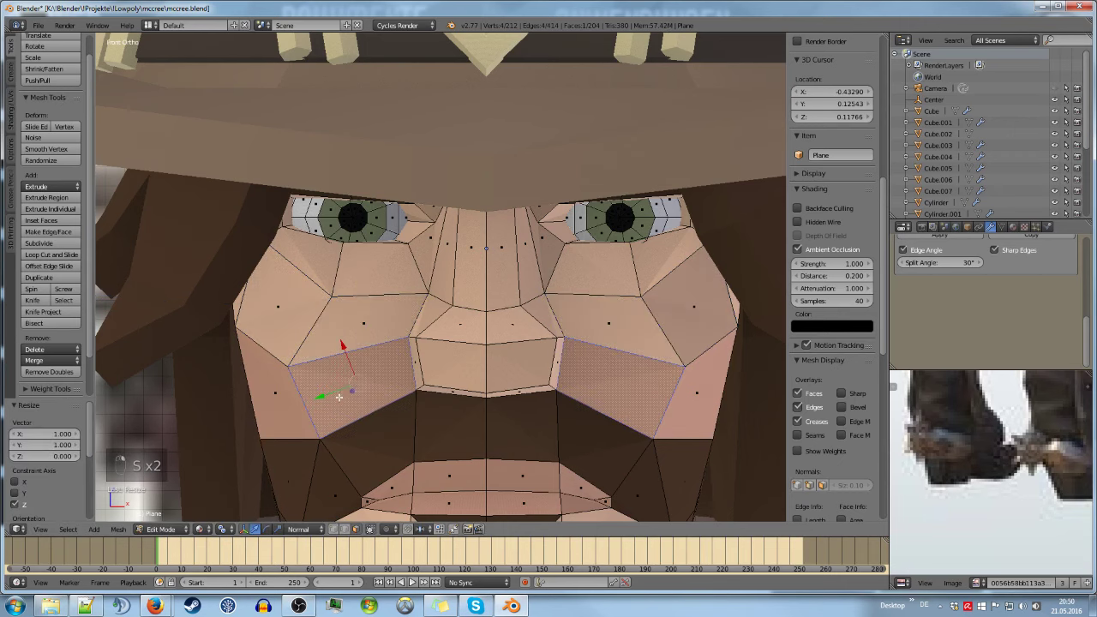
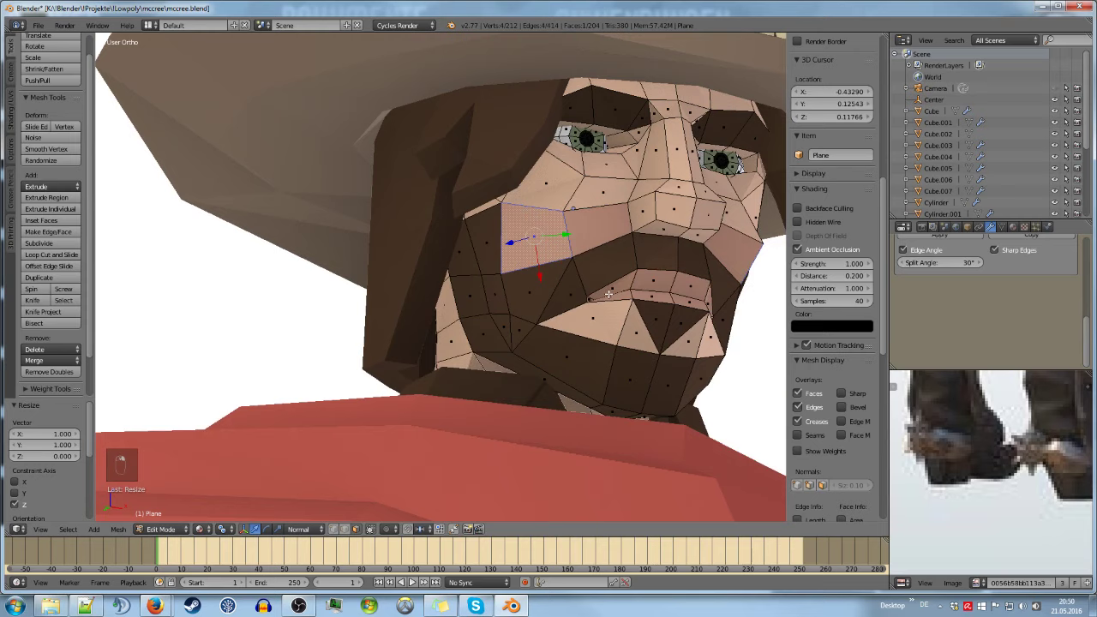
{"action": "key", "text": "Tab"}
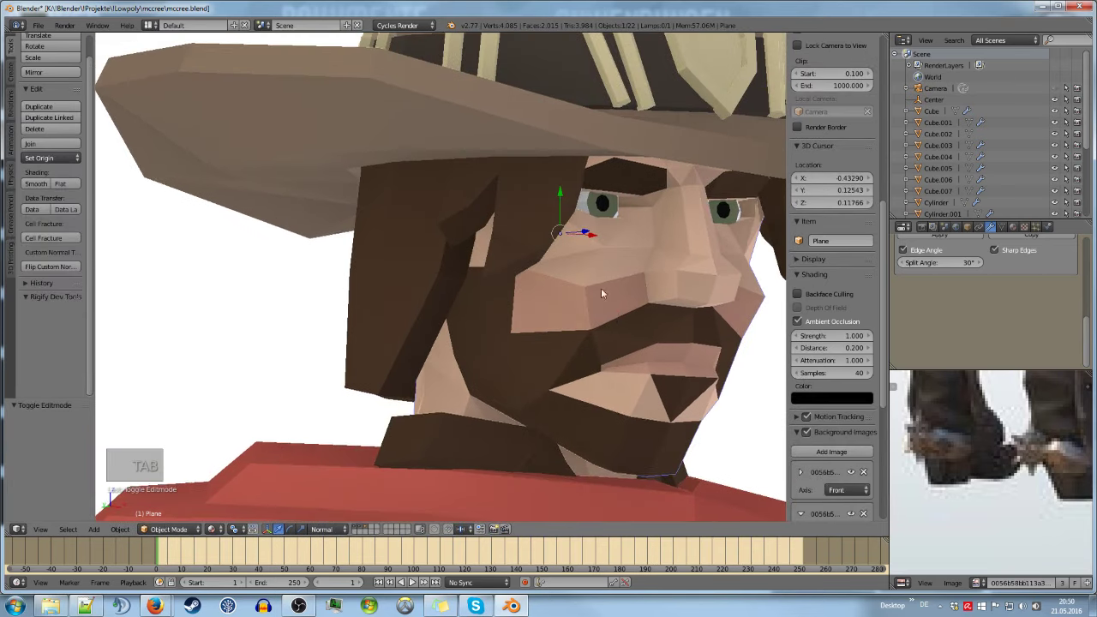
{"action": "key", "text": "Tab"}
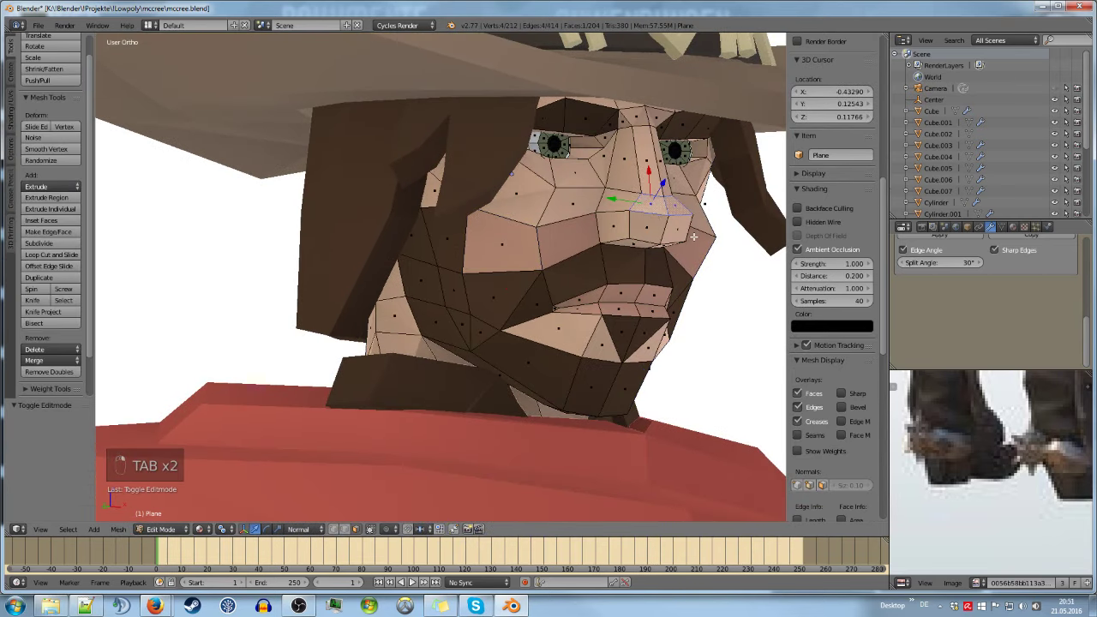
{"action": "key", "text": "s"}
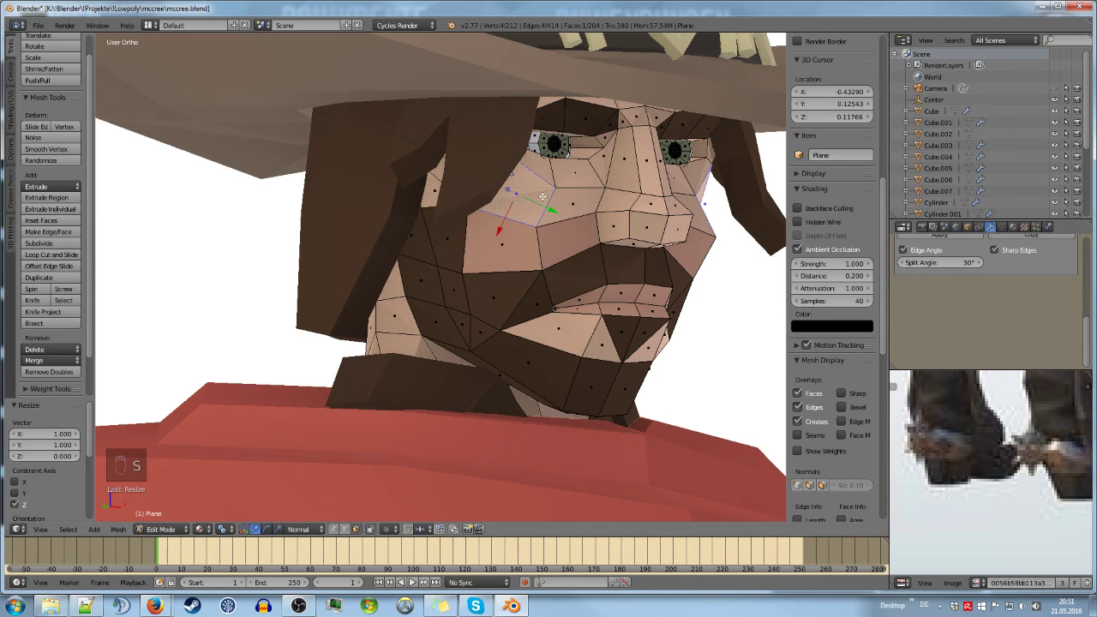
{"action": "key", "text": "Tab"}
{"action": "key", "text": "Tab"}
{"action": "key", "text": "s"}
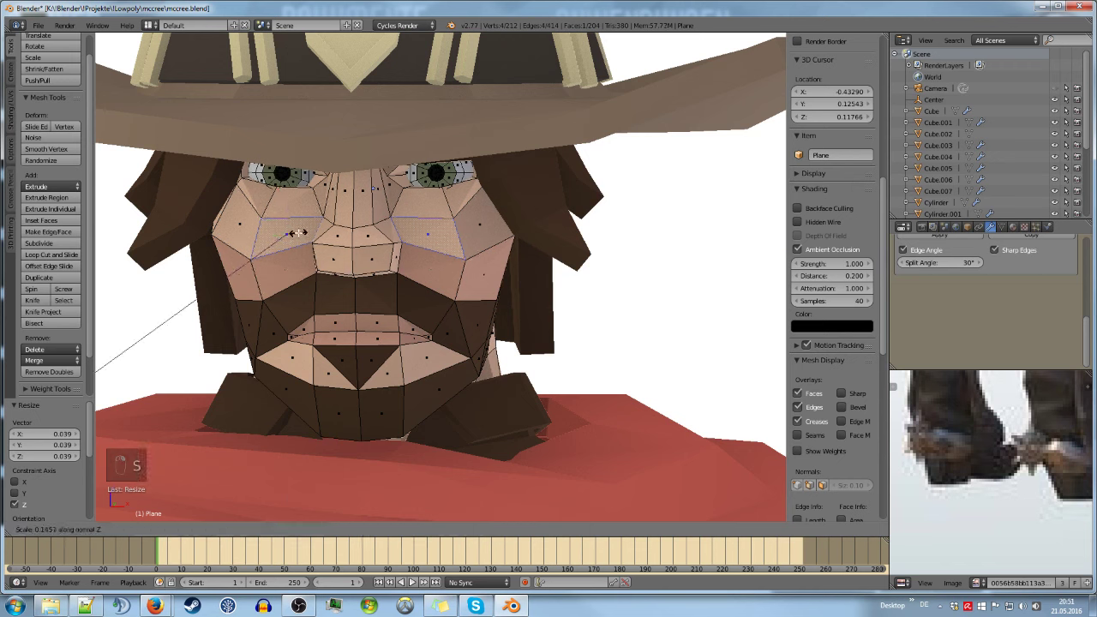
Flatten the under-eye faces vertically and check the reshaped face outside edit mode
{"action": "key", "text": "s"}
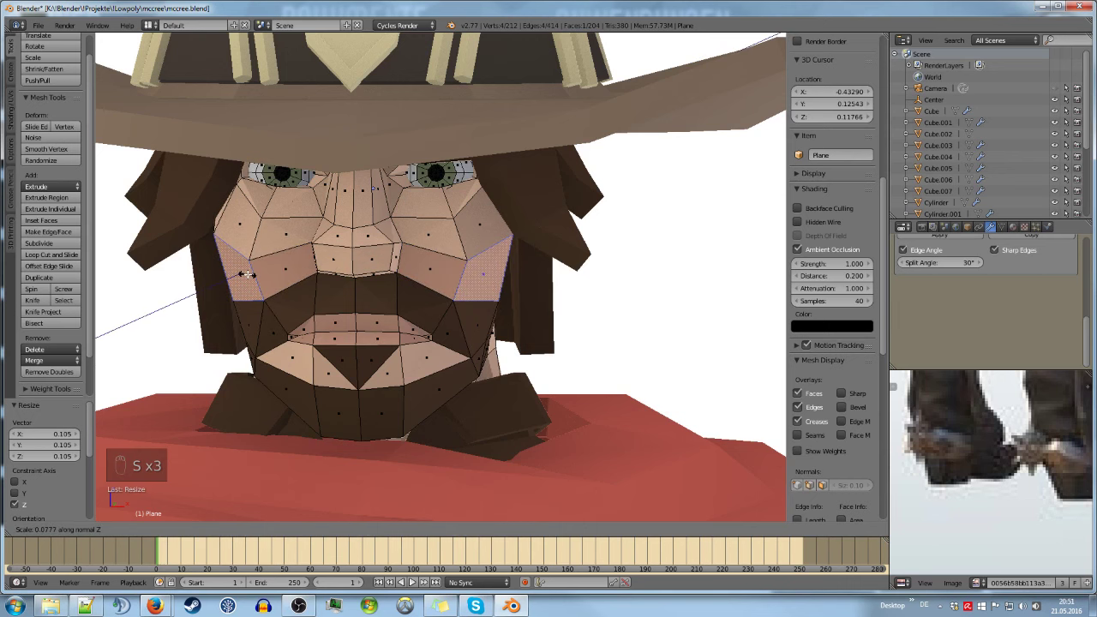
{"action": "key", "text": "Tab"}
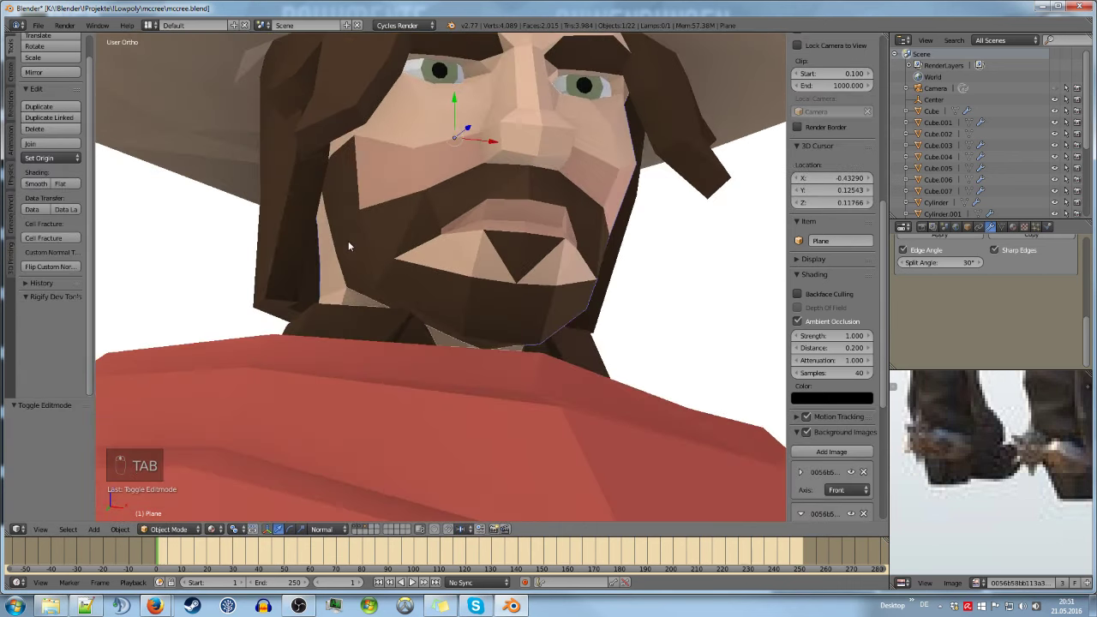
{"action": "key", "text": "Tab"}
{"action": "key", "text": "s"}
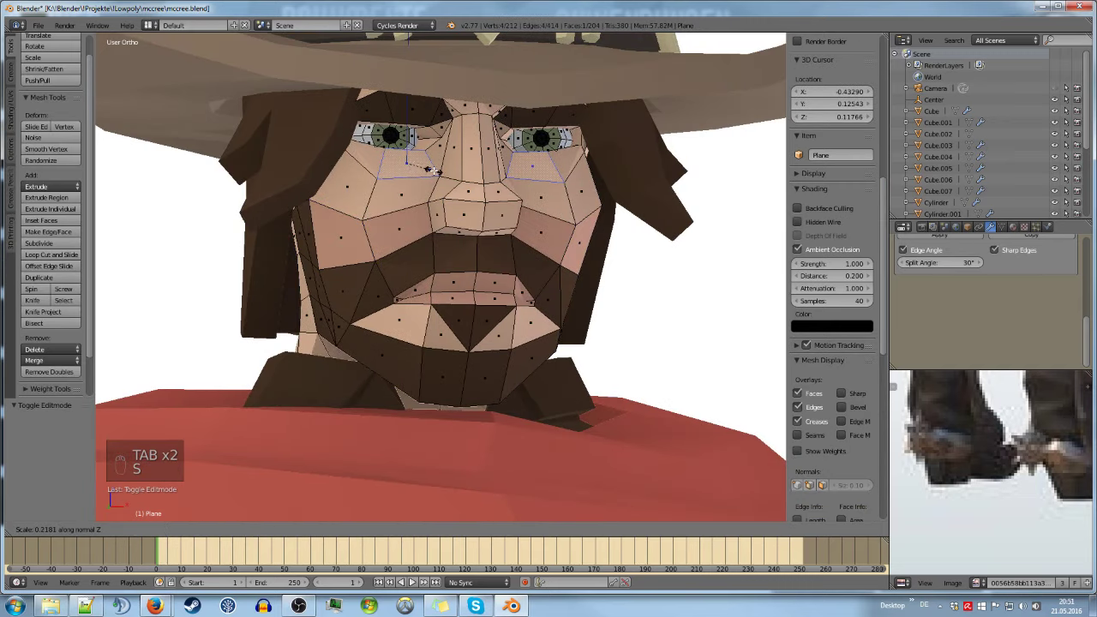
{"action": "key", "text": "Tab"}
{"action": "key", "text": "Tab"}
{"action": "key", "text": "s"}
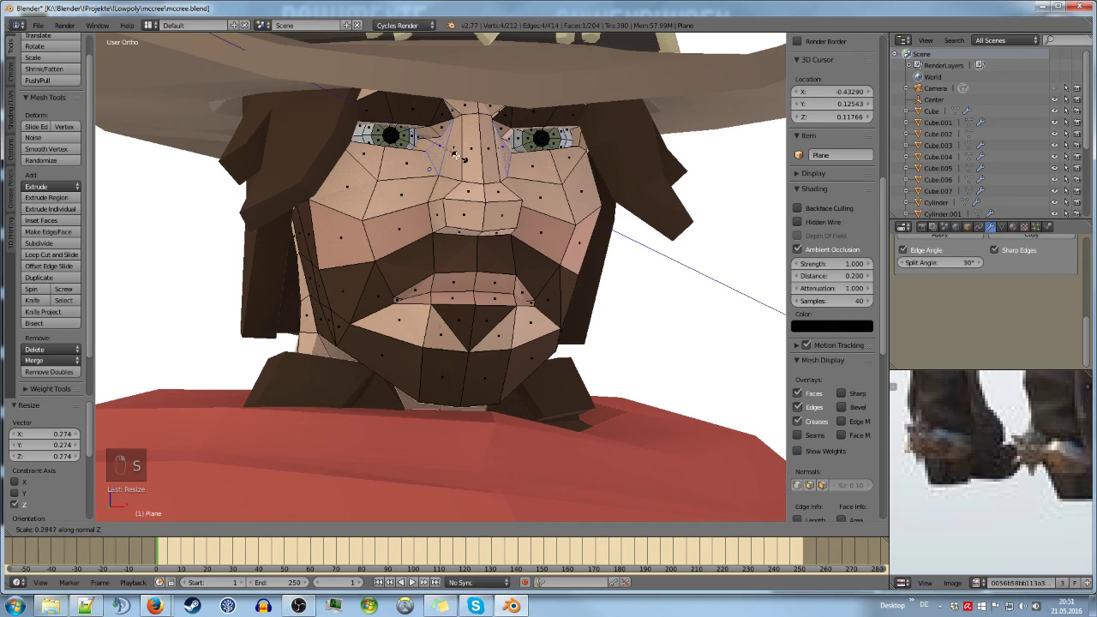
{"action": "key", "text": "Tab"}
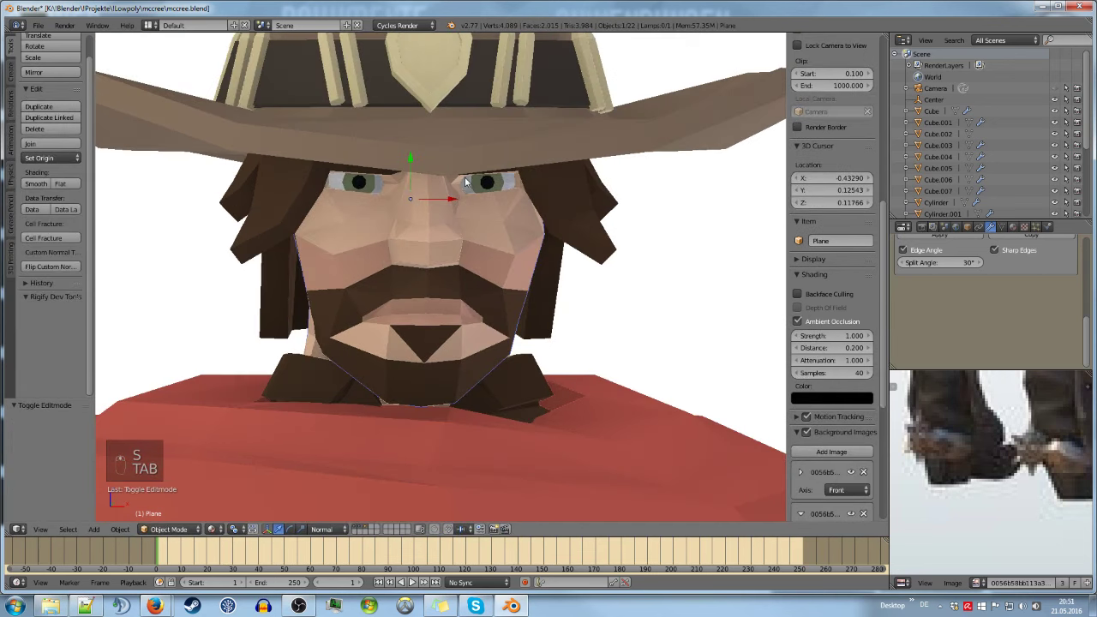
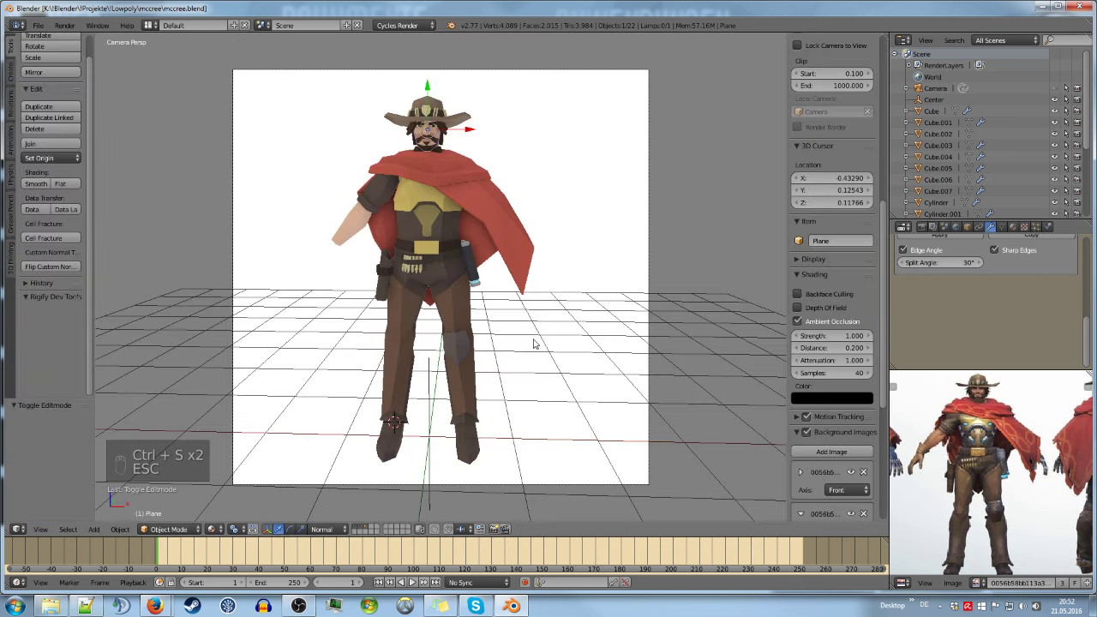
View the figure from the front in ortho, deselect everything and save over the file
{"action": "key", "text": "KP_1"}
{"action": "key", "text": "KP_5"}
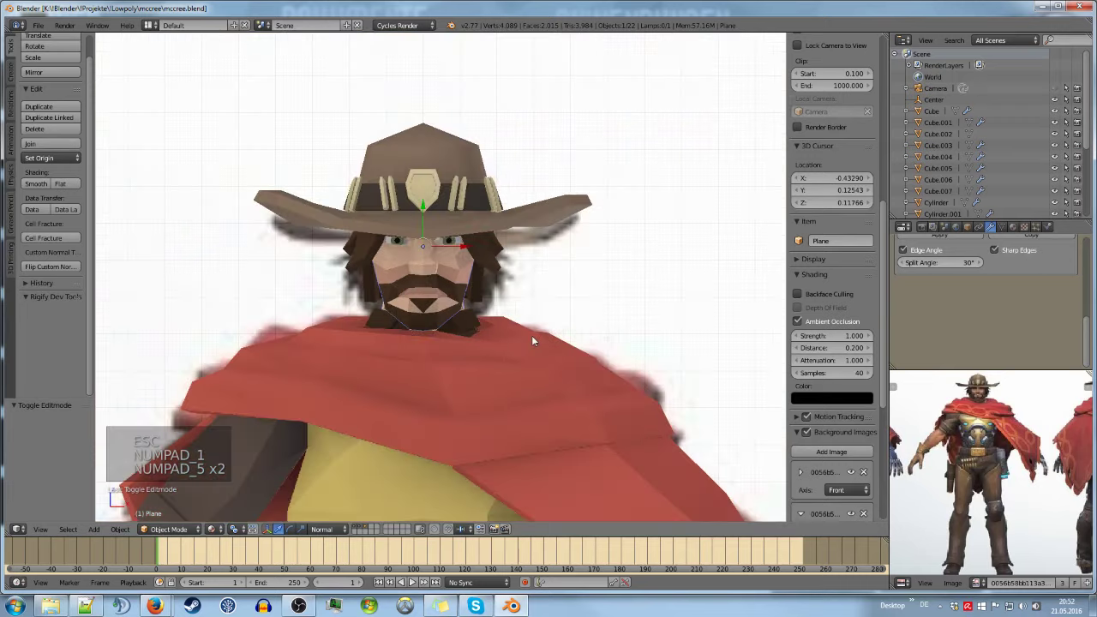
{"action": "key", "text": "a"}
{"action": "key", "text": "ctrl+s"}
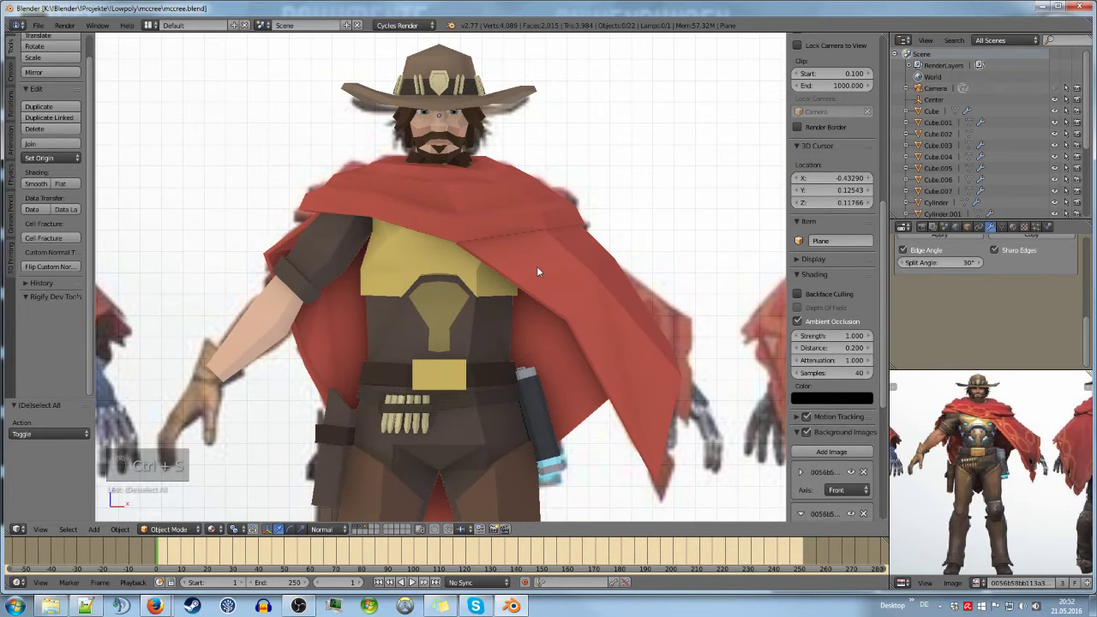
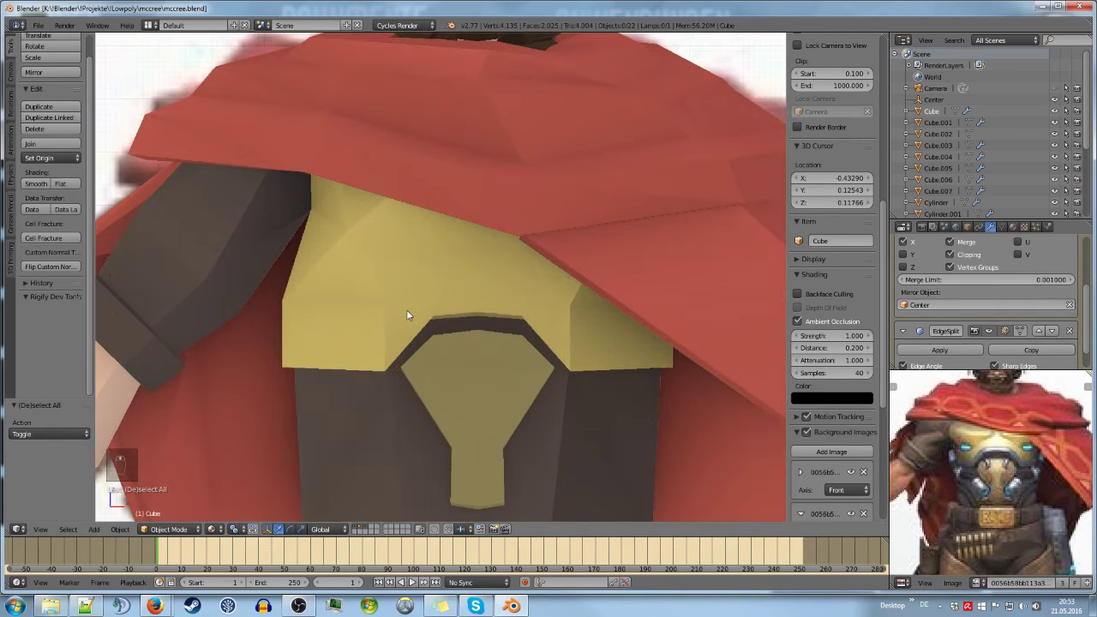
Add an edge loop near the chest plate's lower edge to form the grey band
{"action": "key", "text": "Tab"}
{"action": "key", "text": "a"}
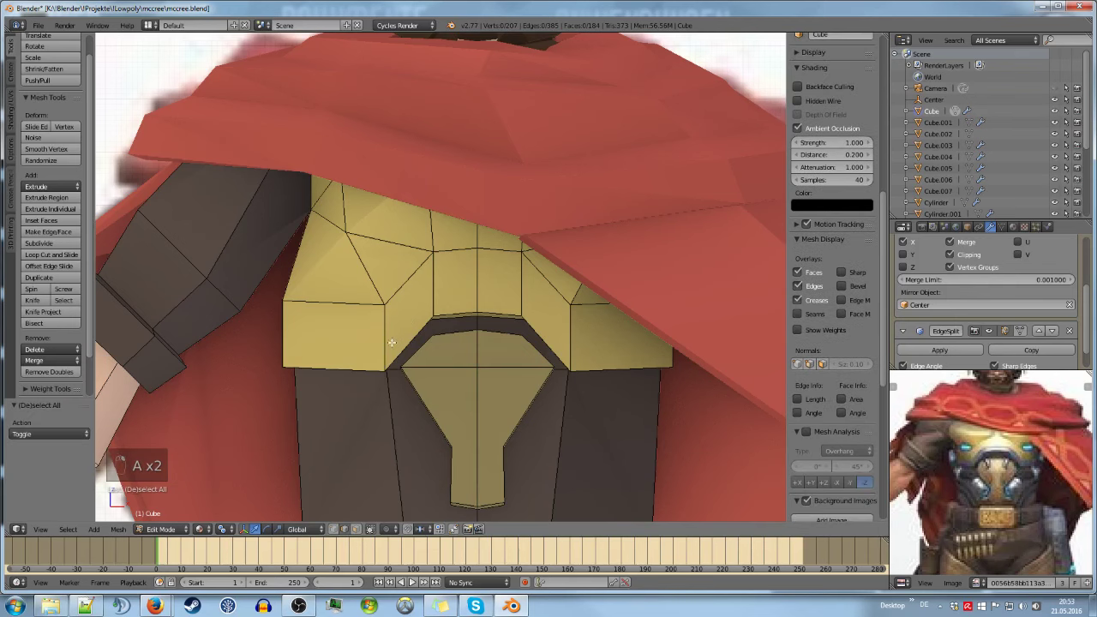
{"action": "key", "text": "ctrl+r"}
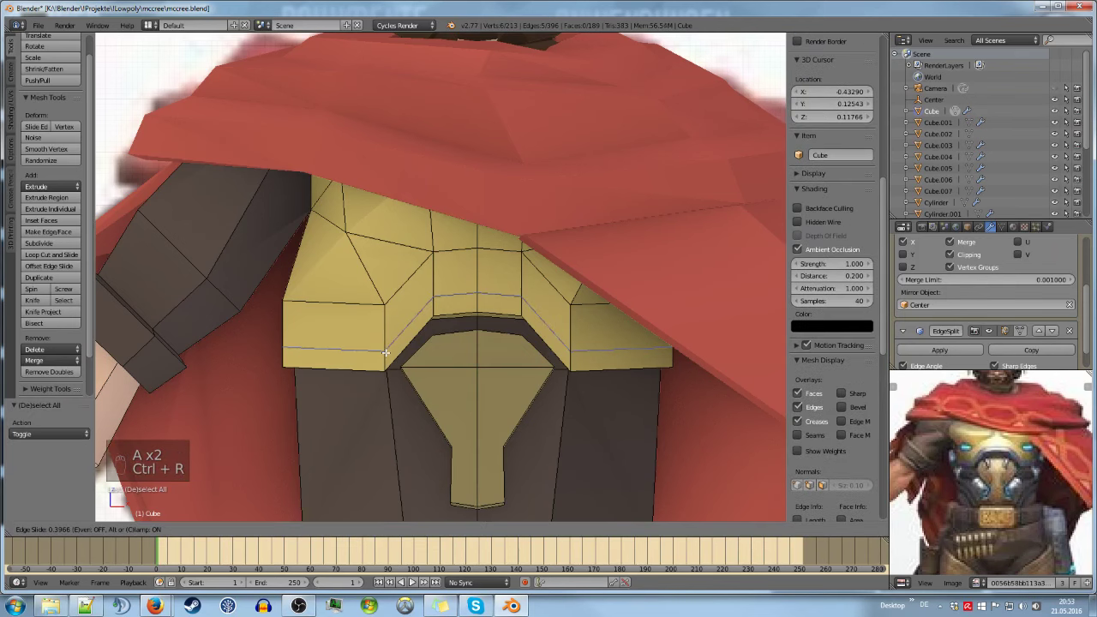
{"action": "left_click", "coordinate": [985, 482]}
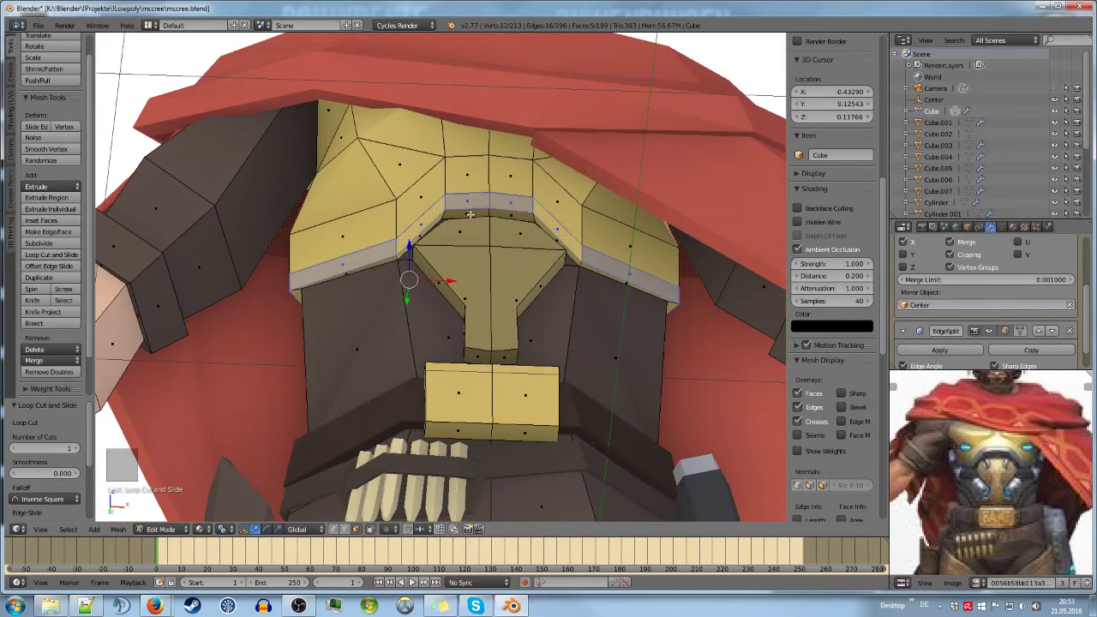
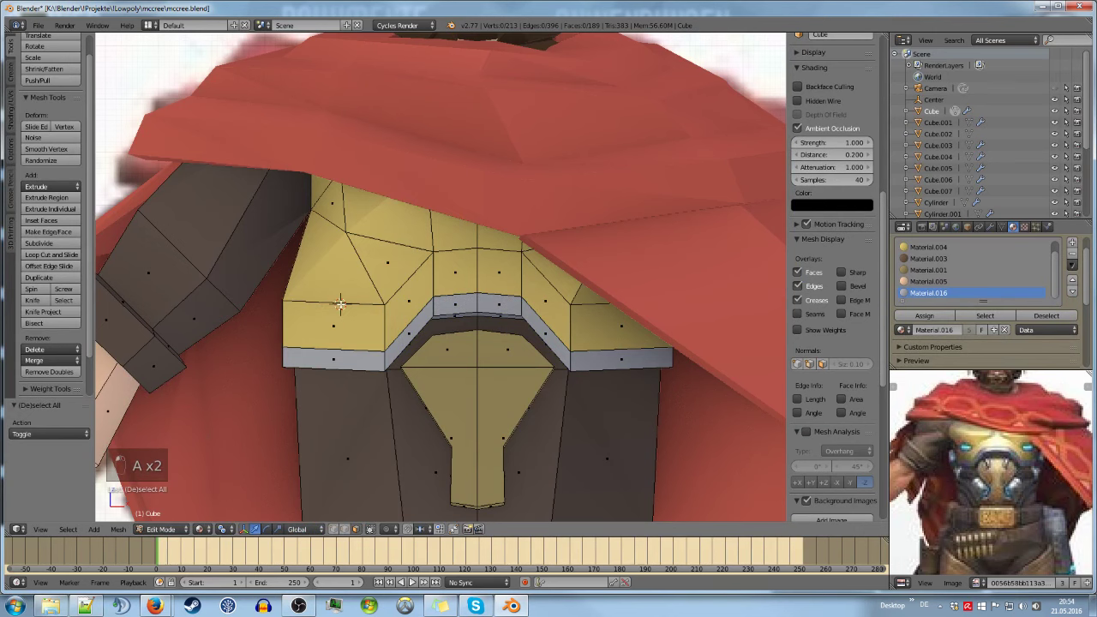
Add a cube and scale it down into a small flat block for the chest
{"action": "key", "text": "shift+a"}
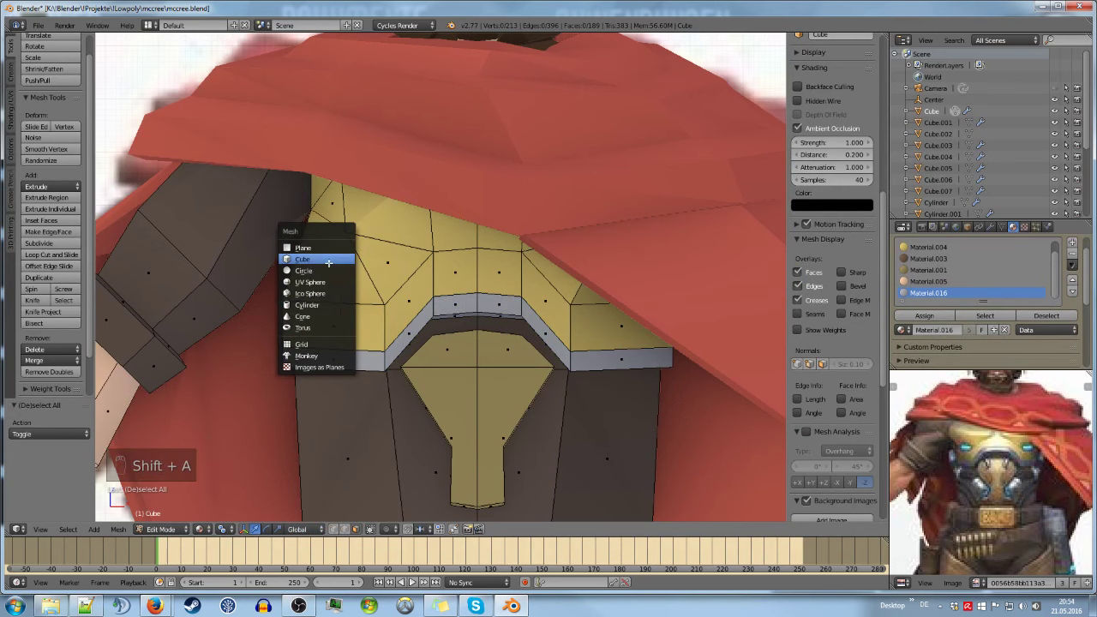
{"action": "key", "text": "s"}
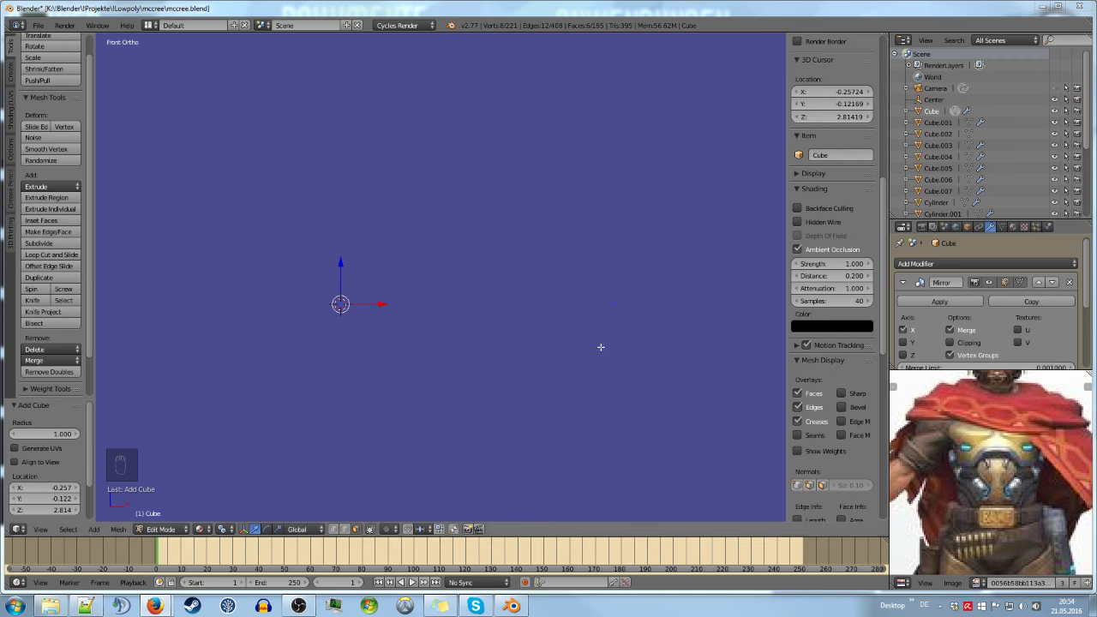
{"action": "left_click", "coordinate": [985, 483]}
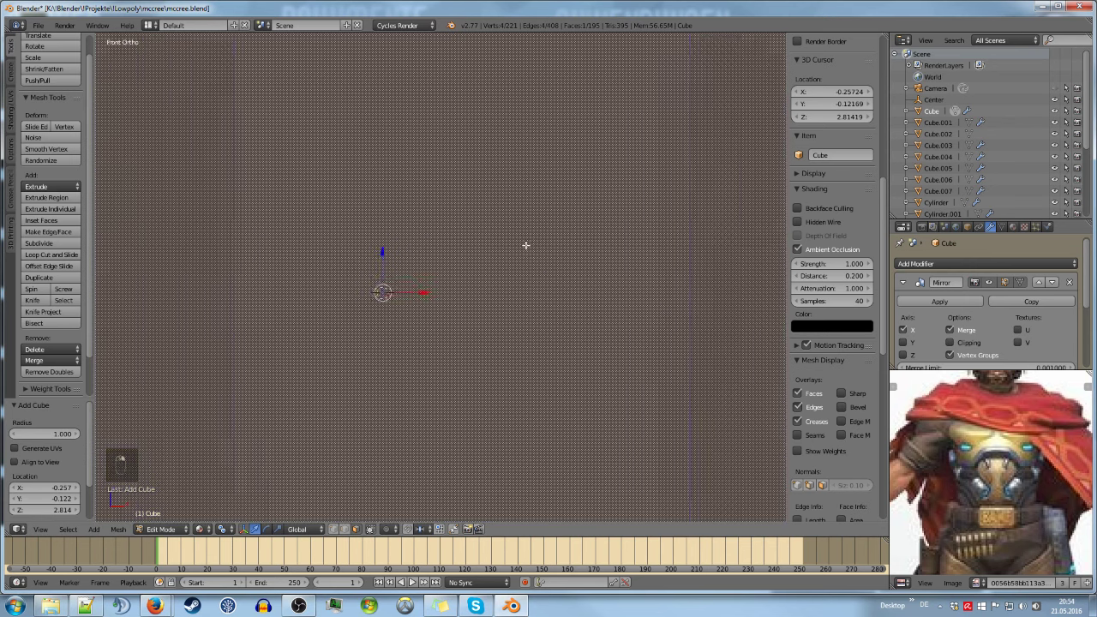
{"action": "key", "text": "a"}
{"action": "key", "text": "l"}
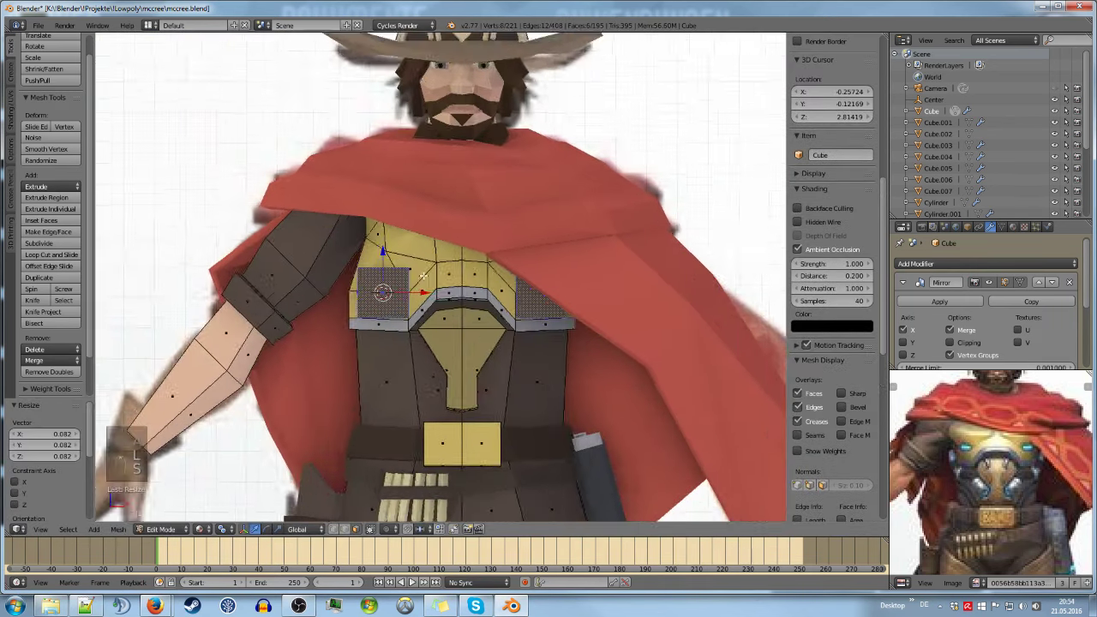
{"action": "key", "text": "s"}
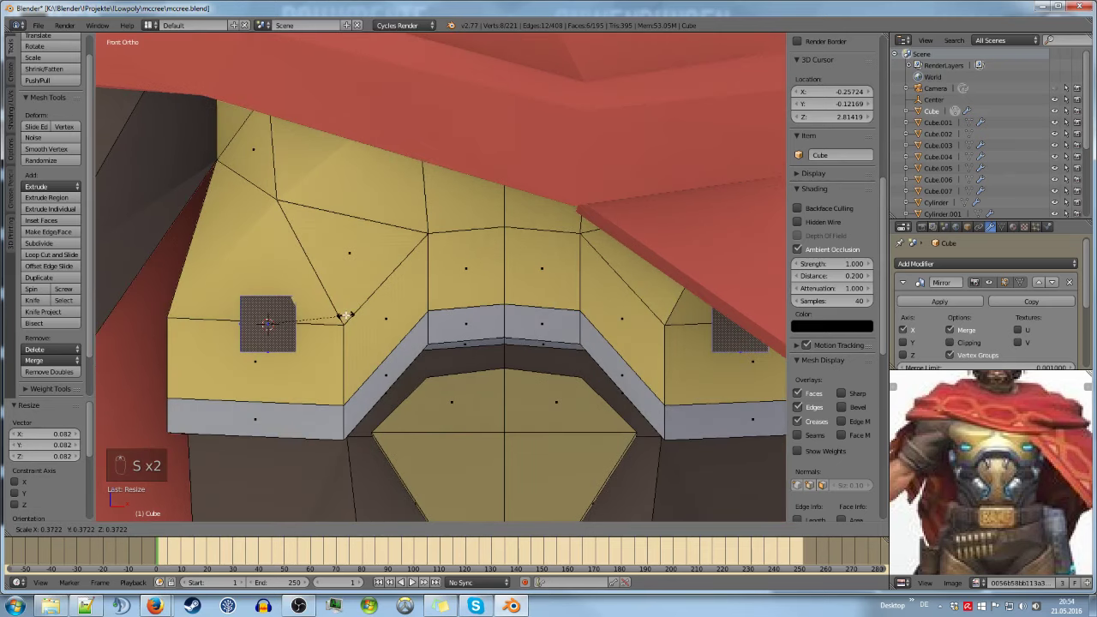
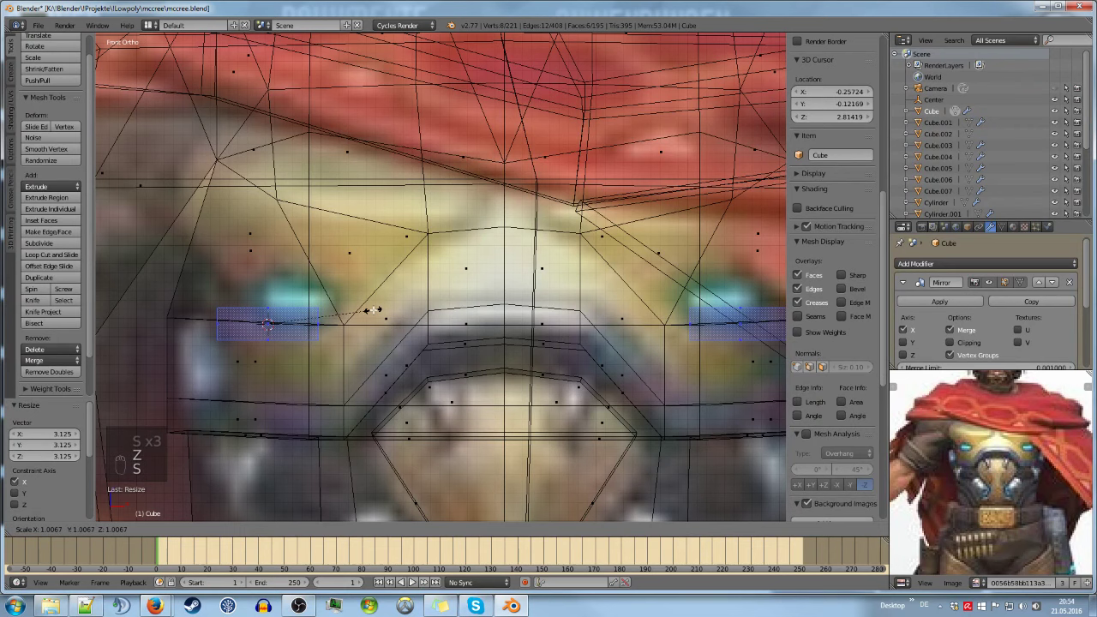
{"action": "key", "text": "s"}
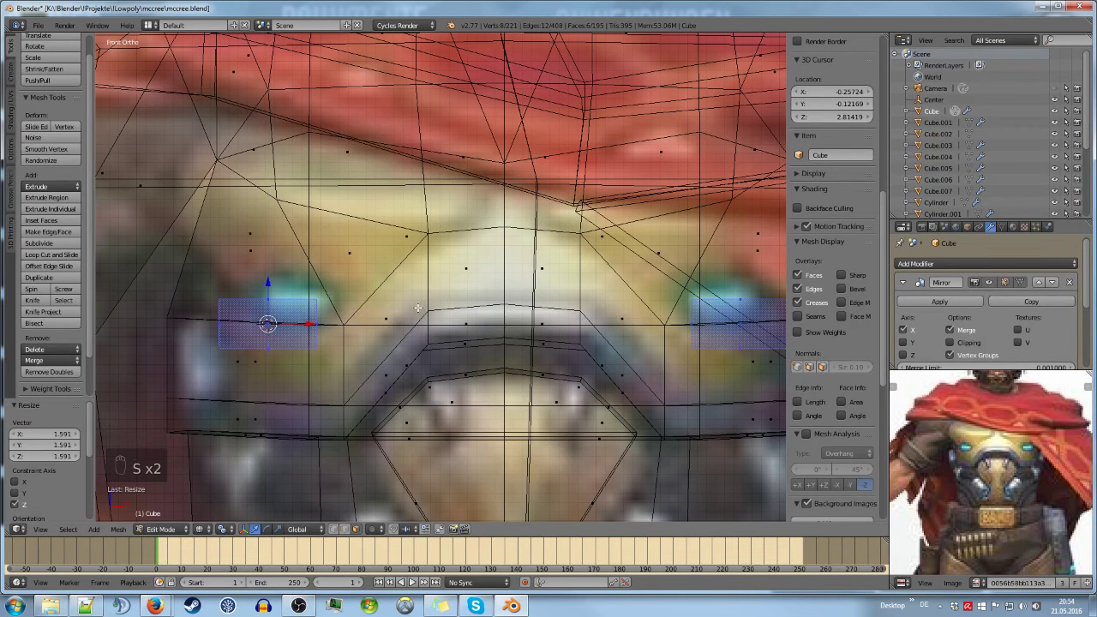
Move the block onto the chest surface and give it the light-blue Material.018
{"action": "key", "text": "g"}
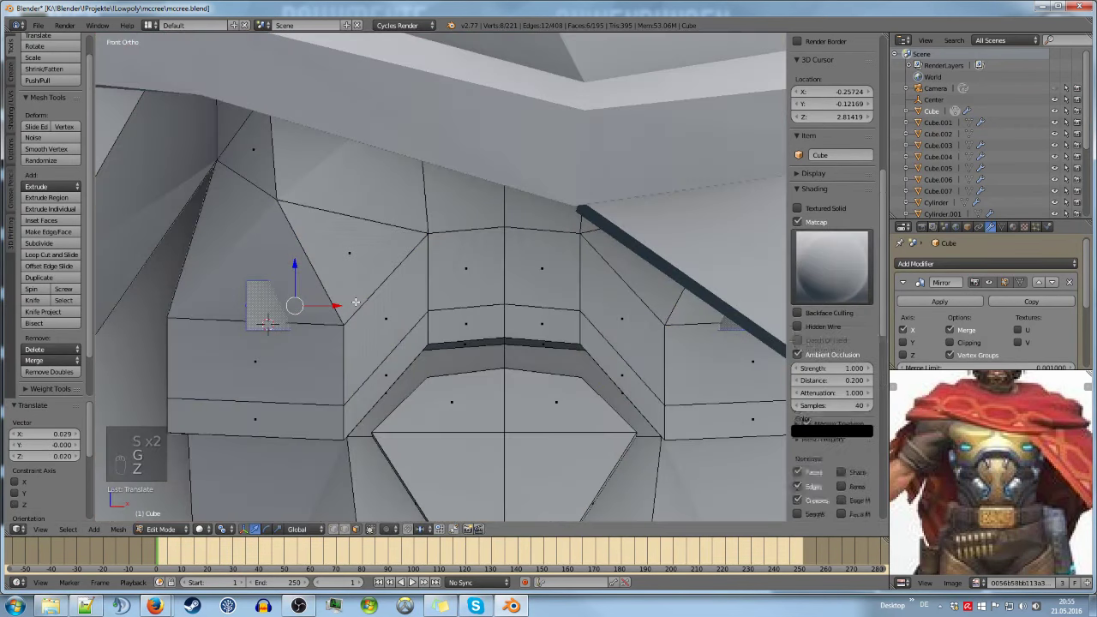
{"action": "left_click", "coordinate": [984, 483]}
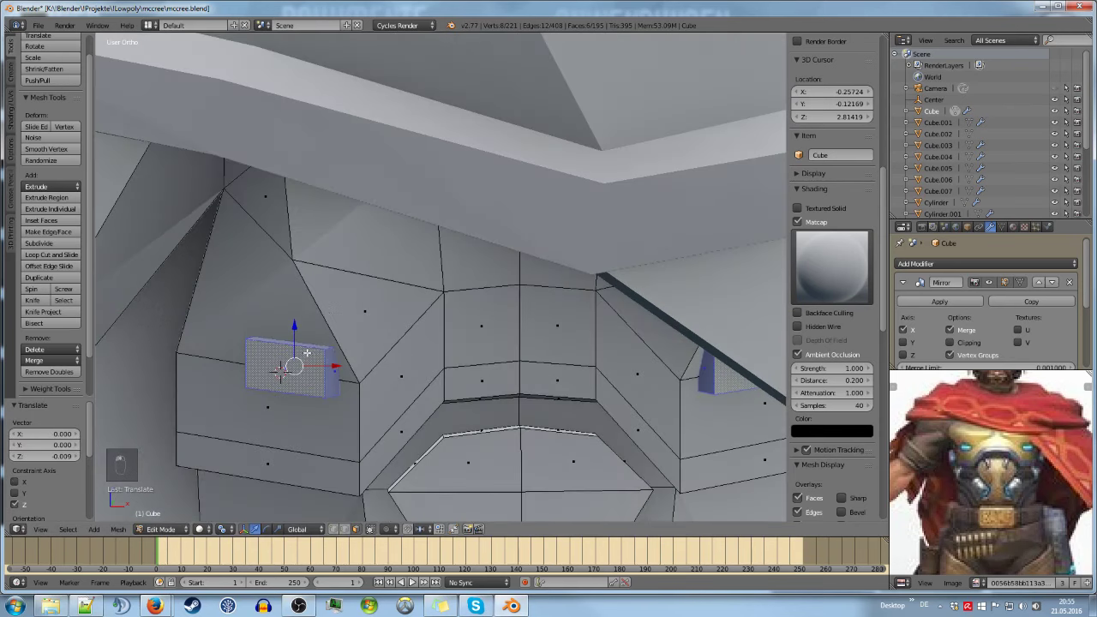
{"action": "key", "text": "g"}
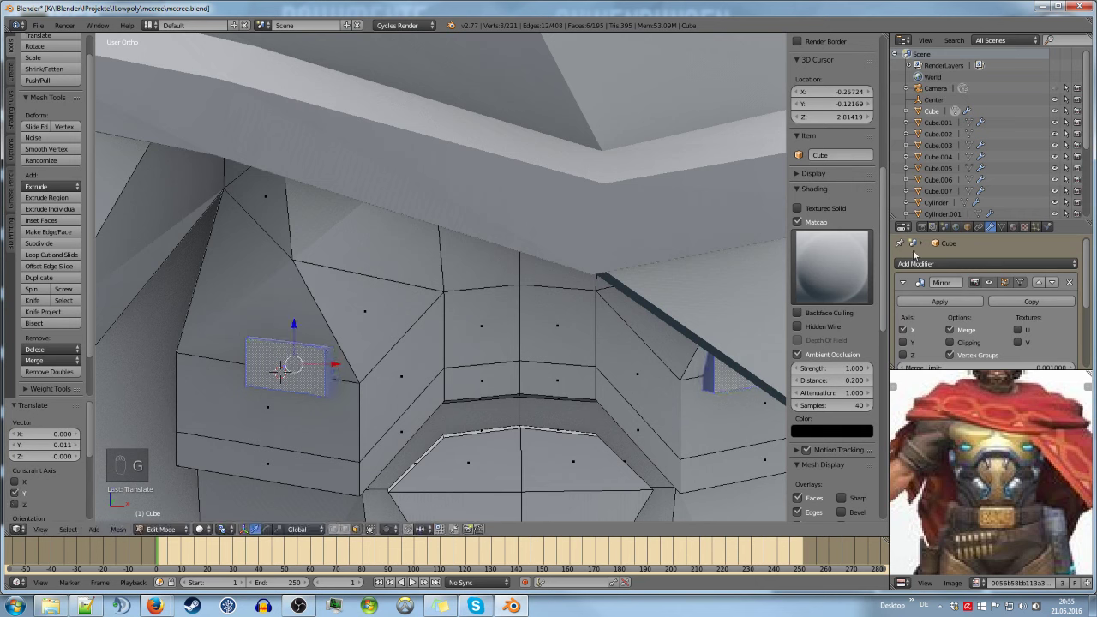
{"action": "left_click", "coordinate": [985, 483]}
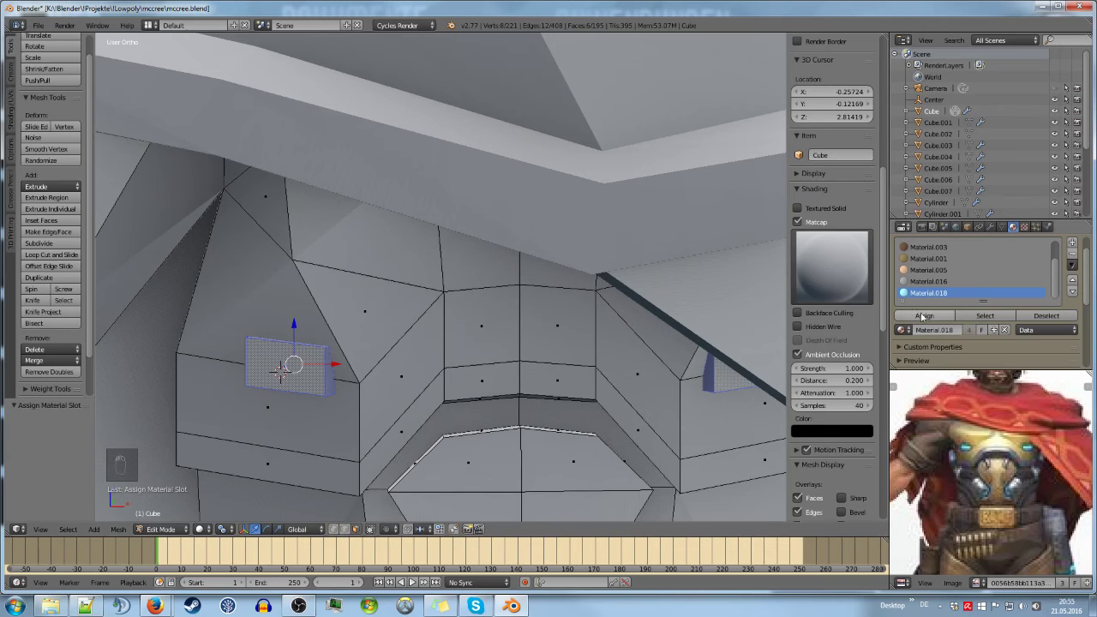
Inset the chest light's front face to form a grey rim, then save the file
{"action": "key", "text": "Tab"}
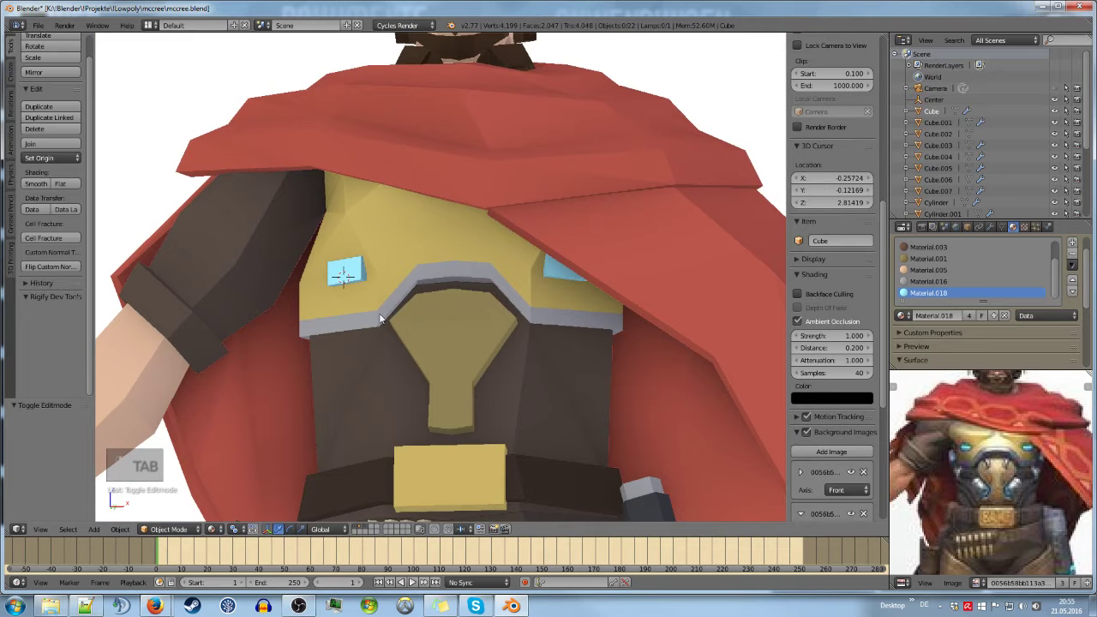
{"action": "key", "text": "Tab"}
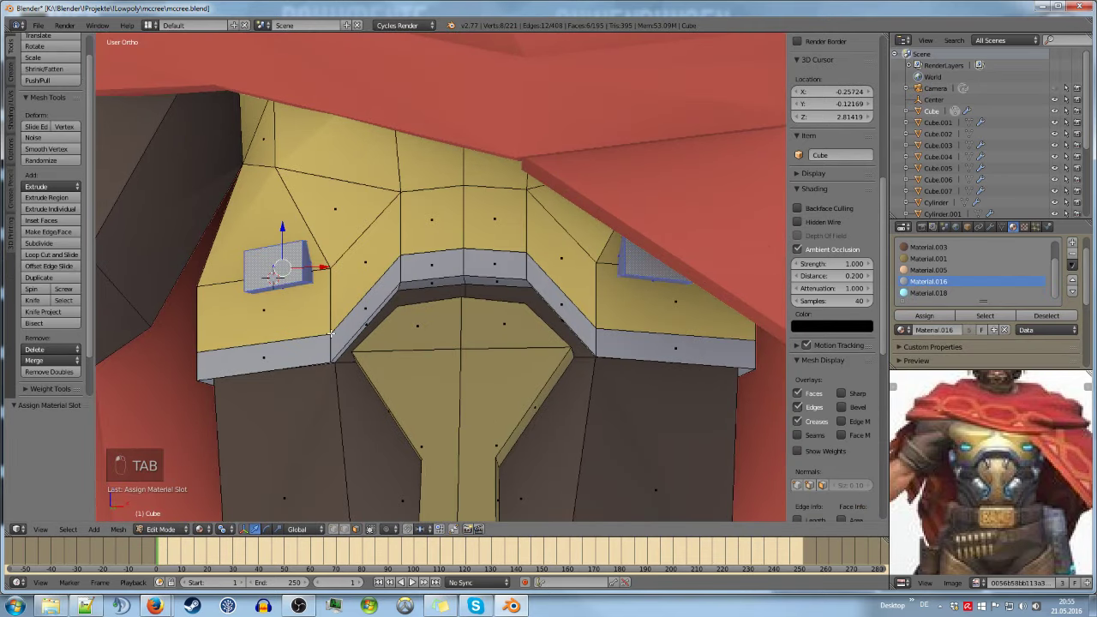
{"action": "key", "text": "e"}
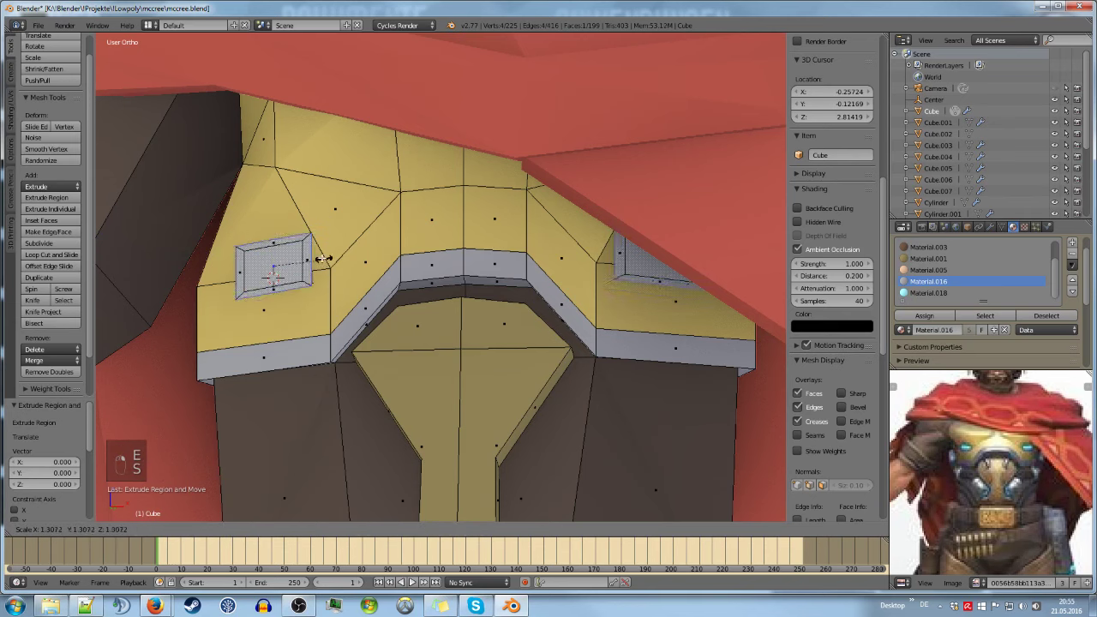
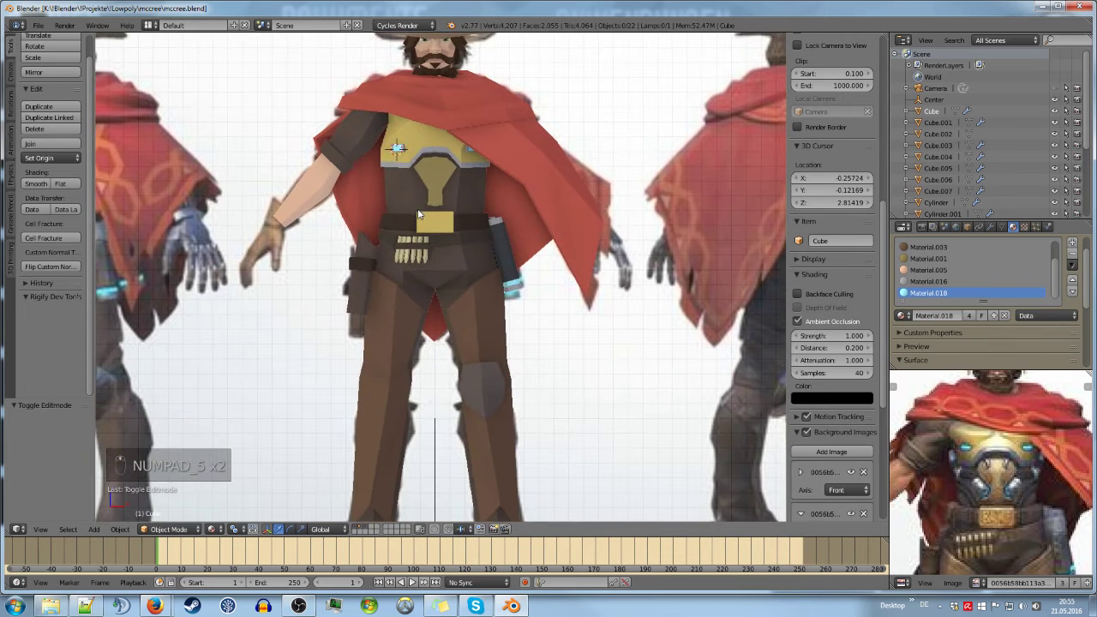
{"action": "key", "text": "ctrl+s"}
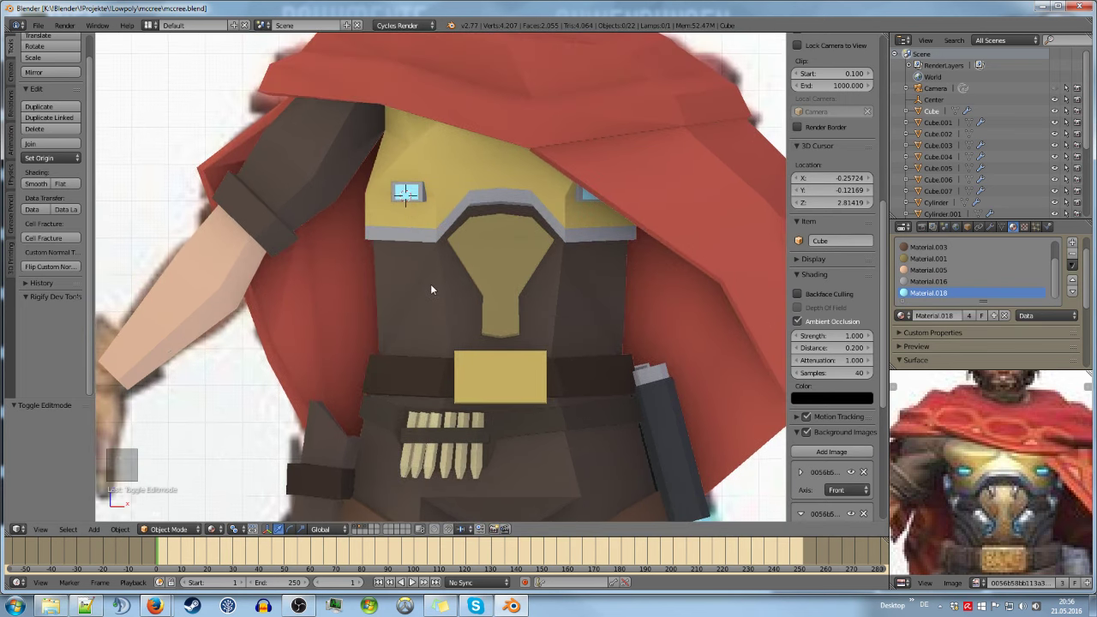
Enter editing of the body mesh and select all of it
{"action": "key", "text": "Tab"}
{"action": "key", "text": "a"}
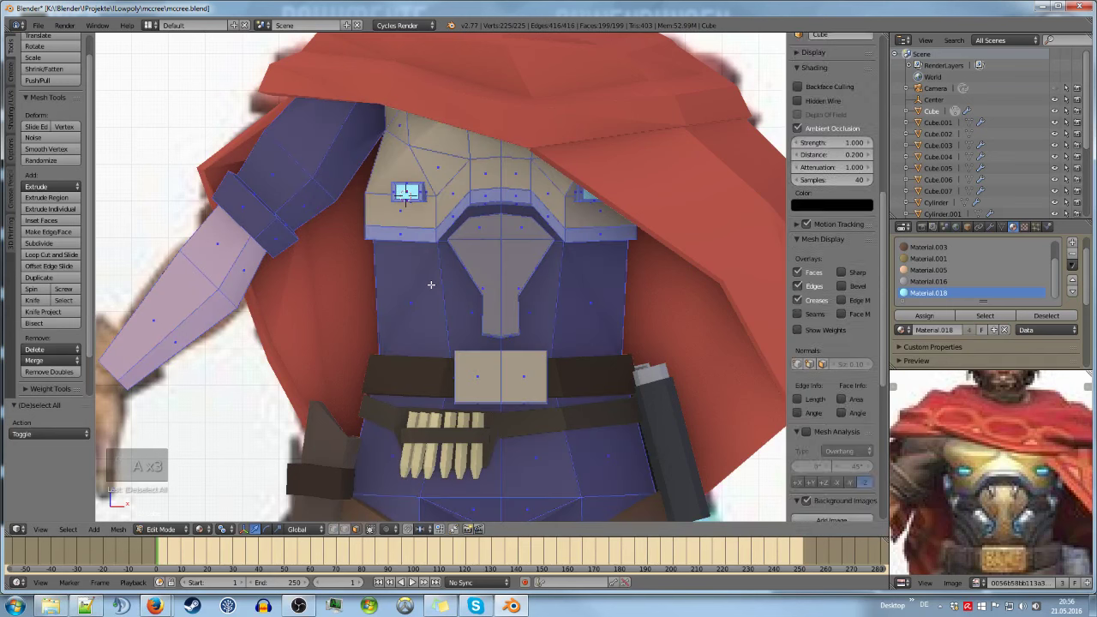
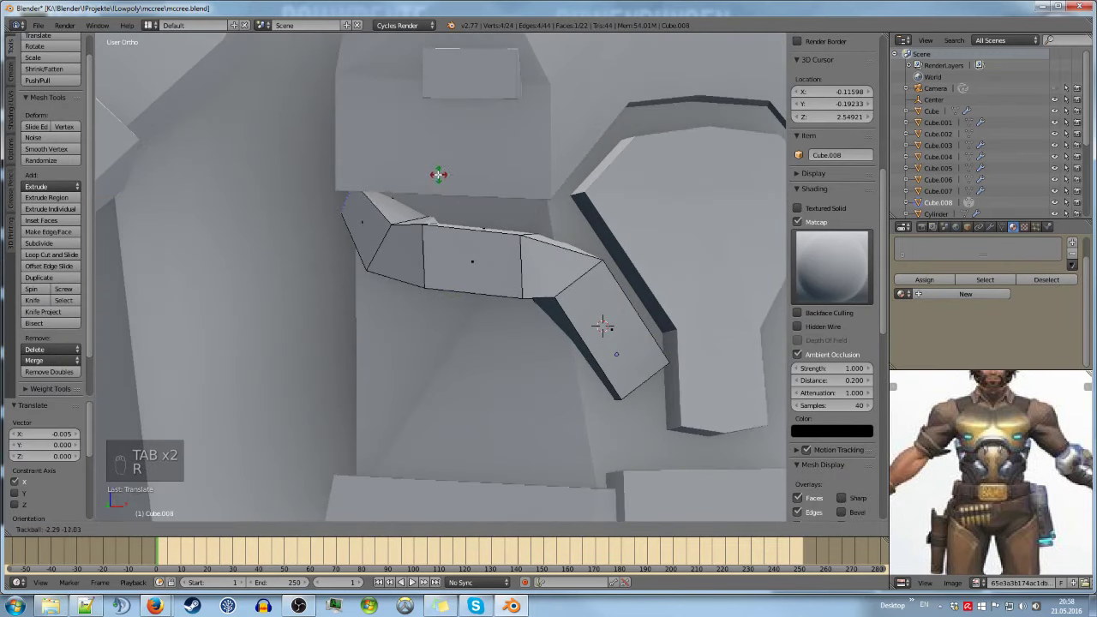
Scale and flatten the selected vertices of the bent chest tab strip
{"action": "key", "text": "Tab"}
{"action": "key", "text": "a"}
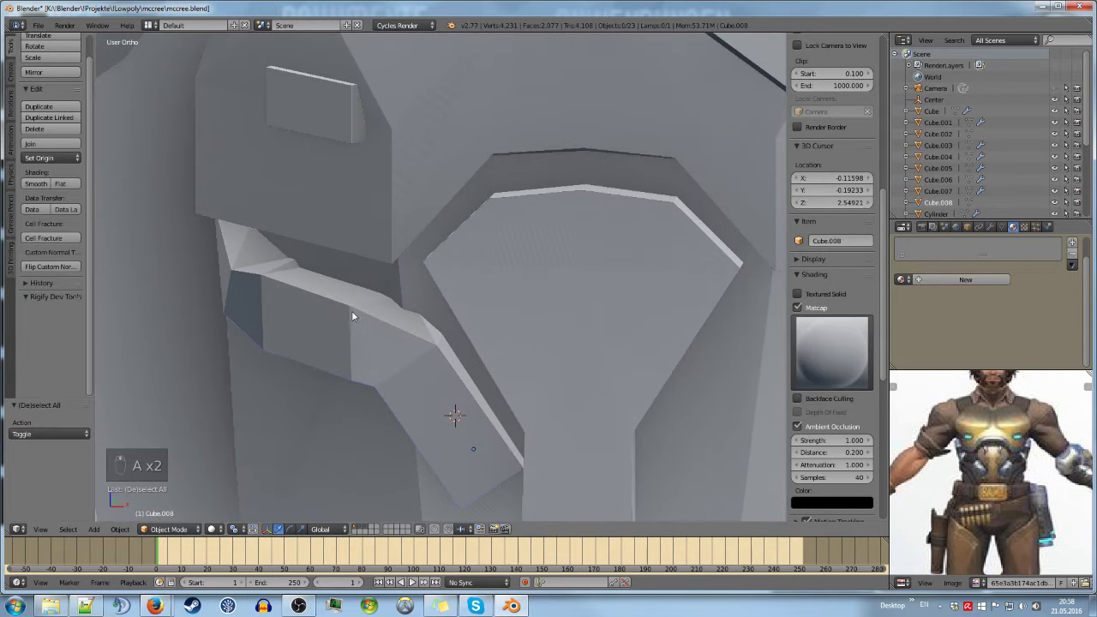
{"action": "key", "text": "Tab"}
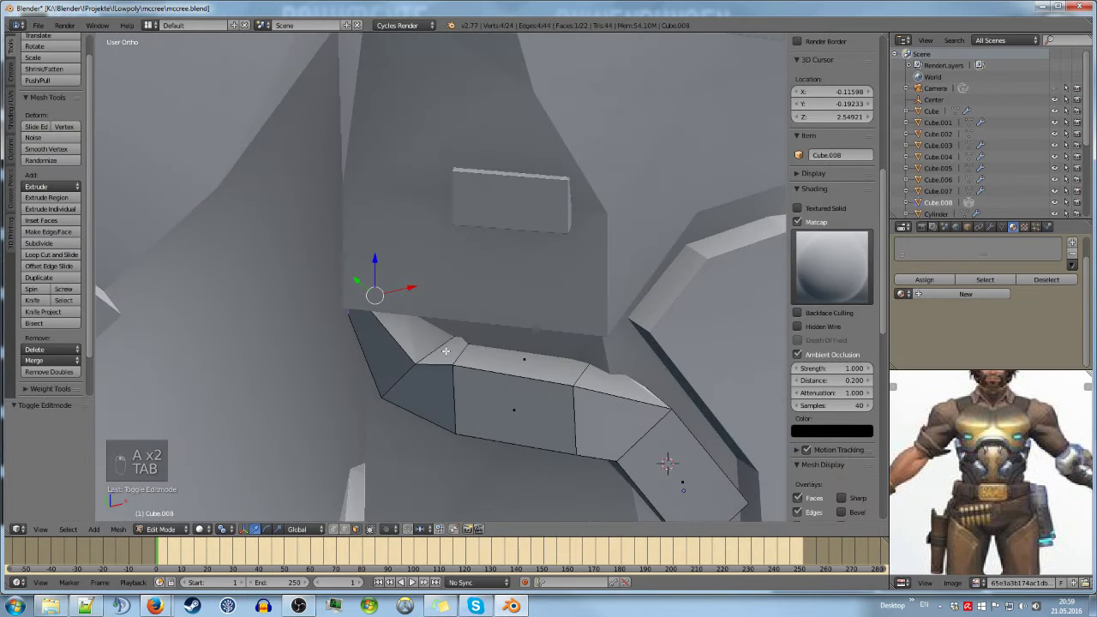
{"action": "key", "text": "s"}
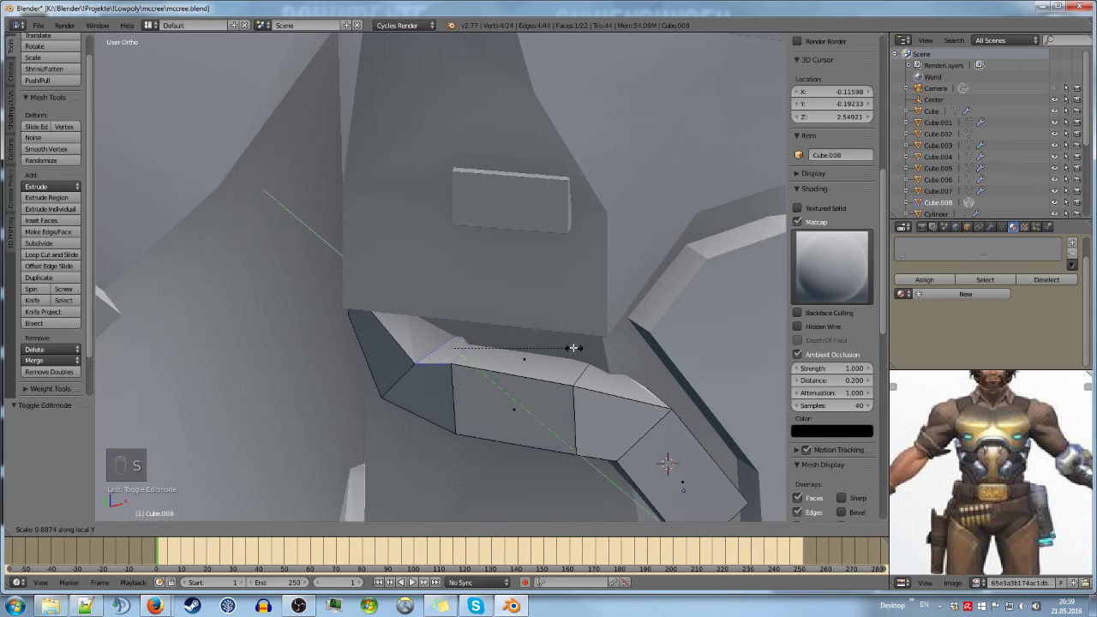
{"action": "key", "text": "s"}
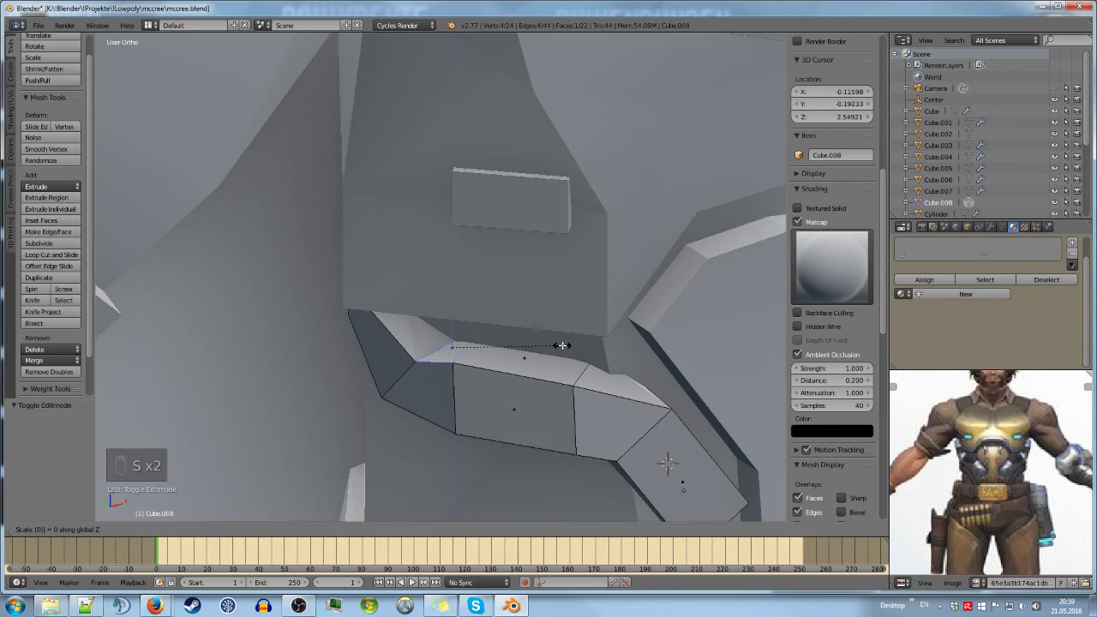
Finish editing the tab, view the whole chest from the front and save
{"action": "key", "text": "Tab"}
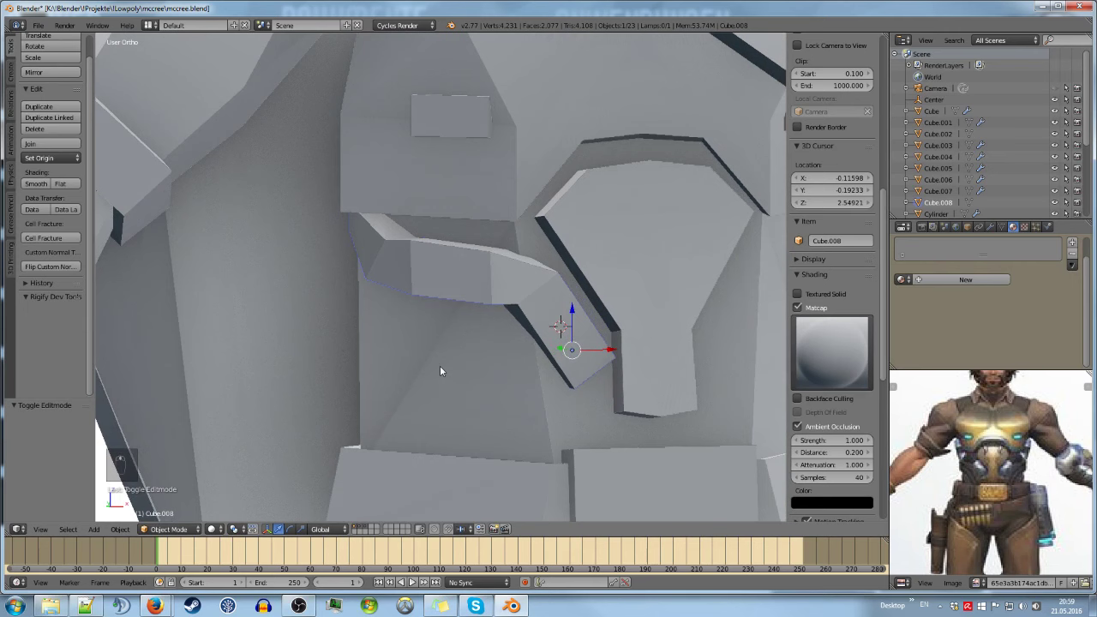
{"action": "key", "text": "a"}
{"action": "key", "text": "ctrl+s"}
{"action": "key", "text": "KP_1"}
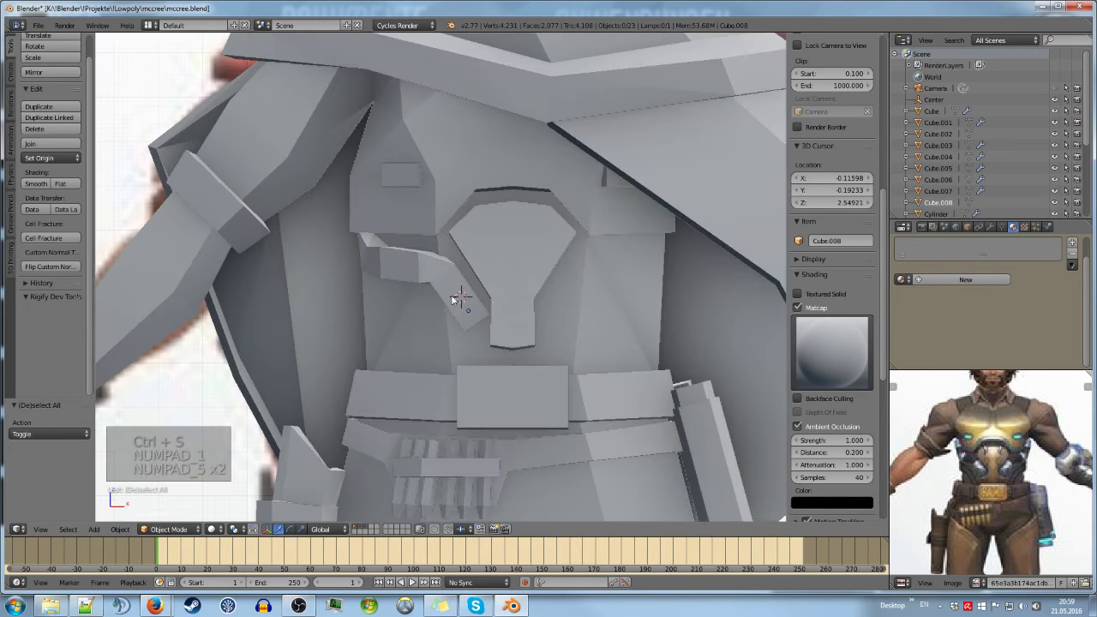
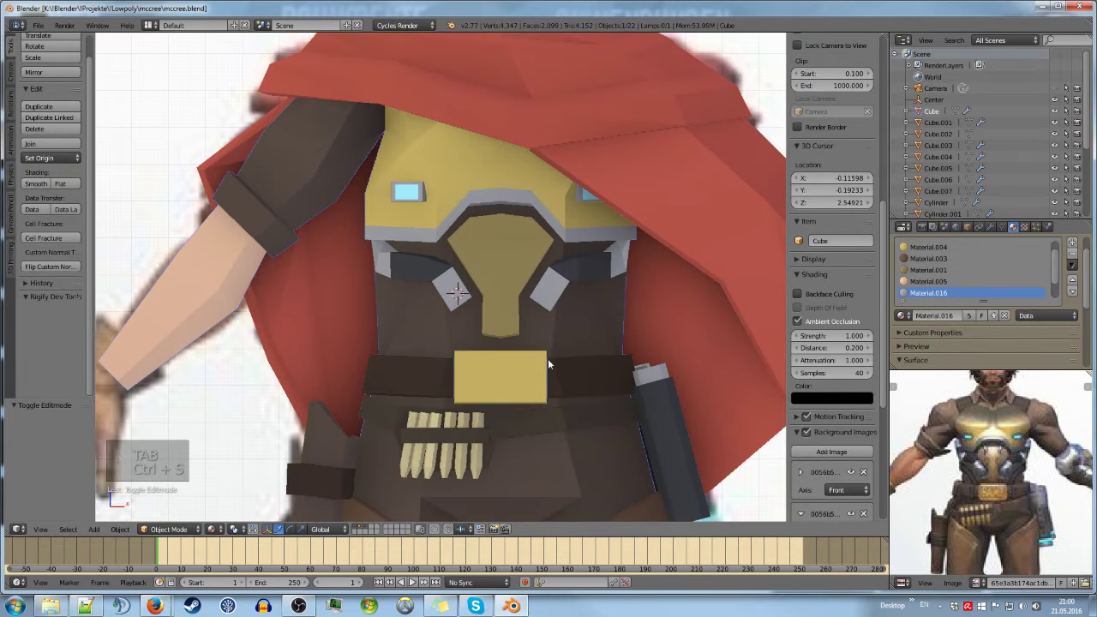
Triangulate the narrow lower stem faces of the funnel-shaped chest plate
{"action": "key", "text": "Tab"}
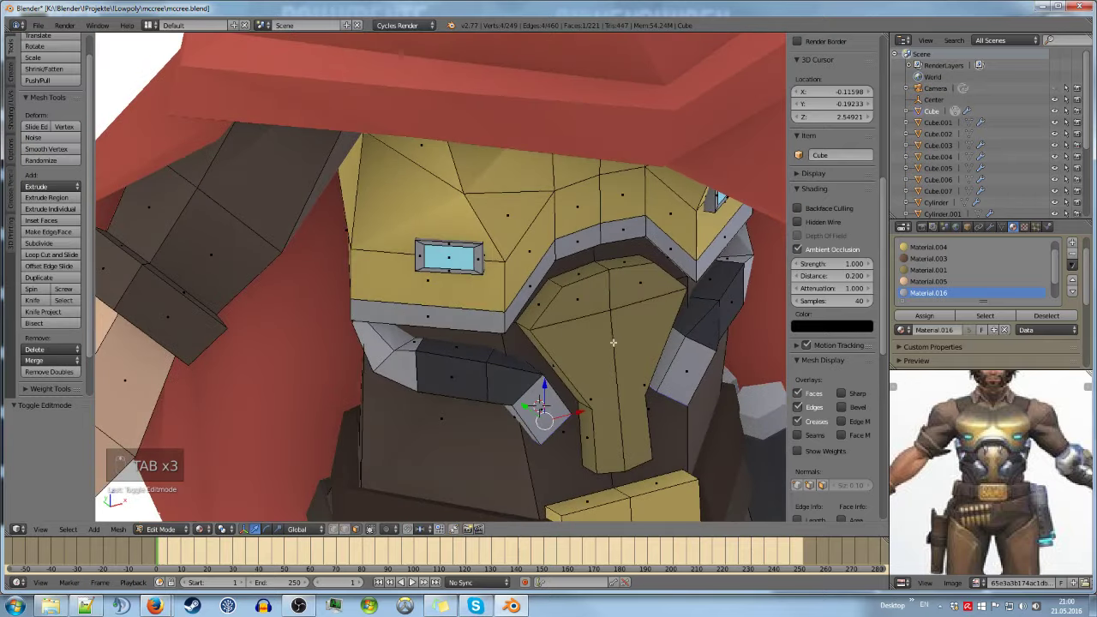
{"action": "key", "text": "ctrl+t"}
{"action": "key", "text": "a"}
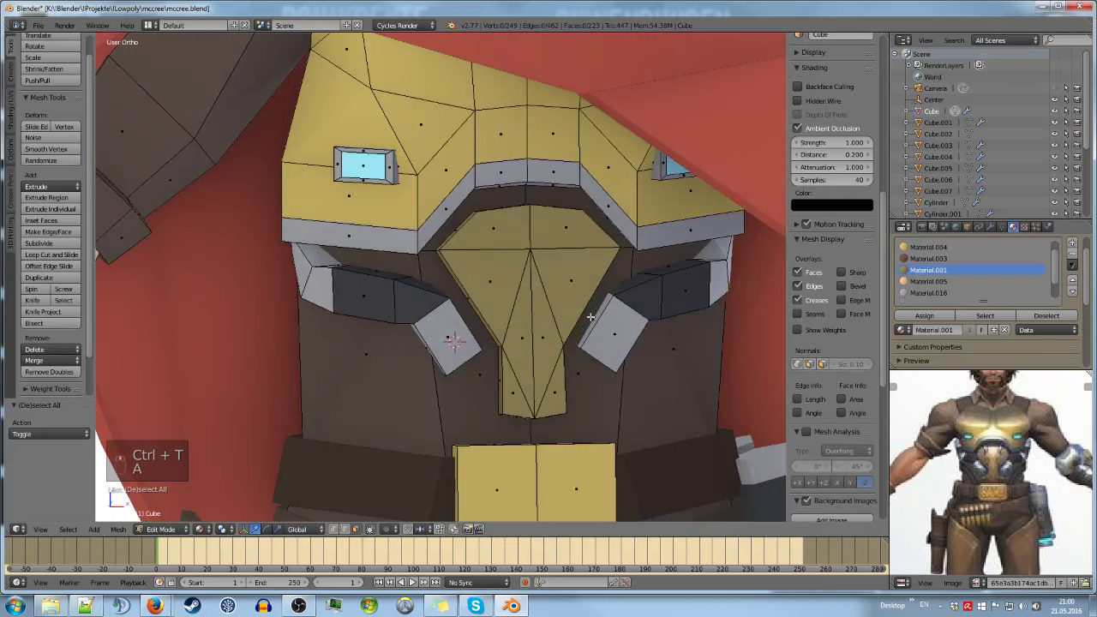
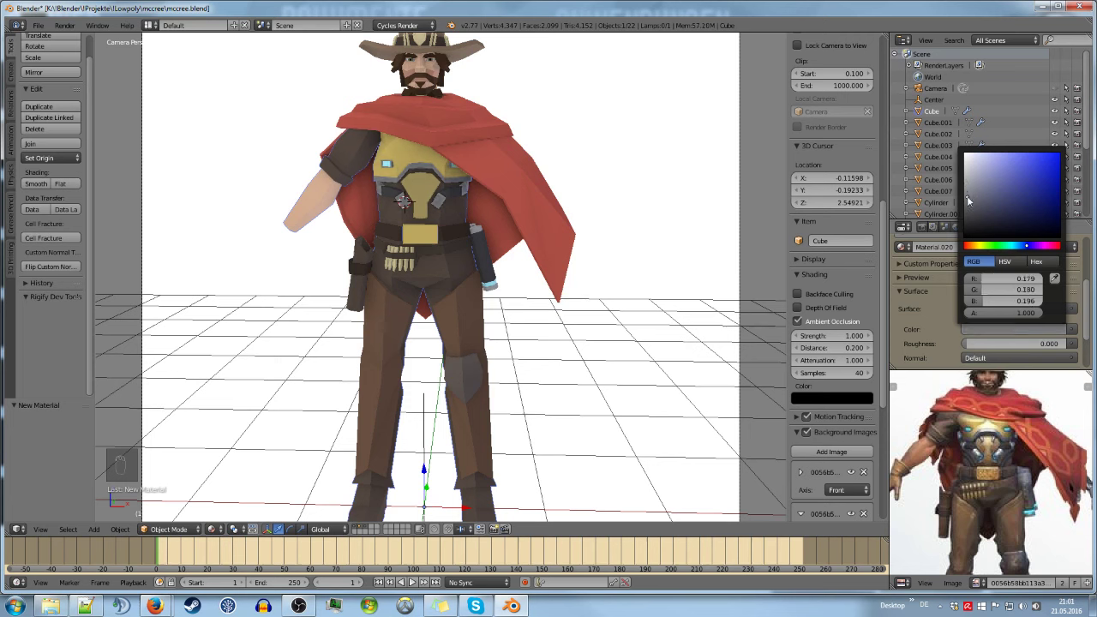
Scale a selection on the body mesh slightly and save the file
{"action": "key", "text": "a"}
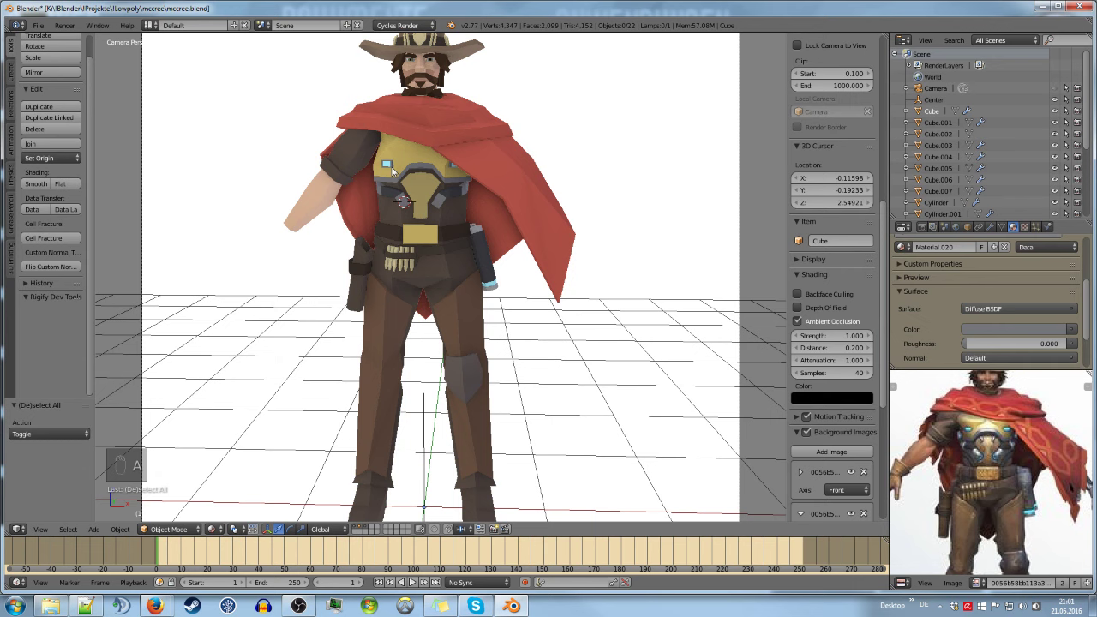
{"action": "key", "text": "Tab"}
{"action": "key", "text": "s"}
{"action": "key", "text": "Tab"}
{"action": "key", "text": "ctrl+s"}
Select the connected chest light faces, enlarge them slightly and finish editing
{"action": "key", "text": "Tab"}
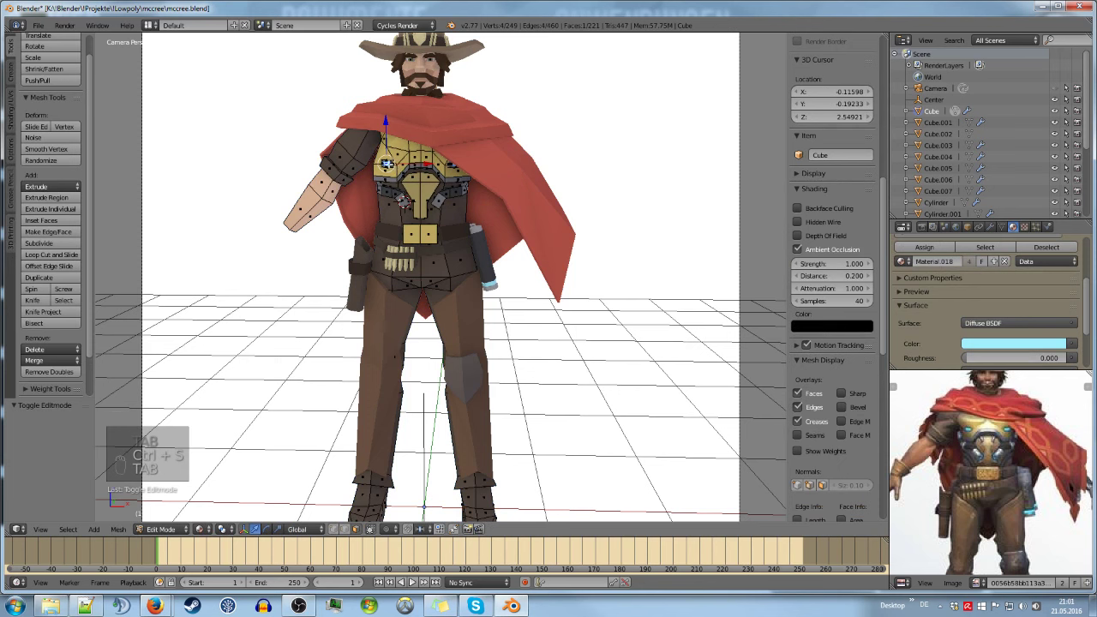
{"action": "key", "text": "l"}
{"action": "key", "text": "s"}
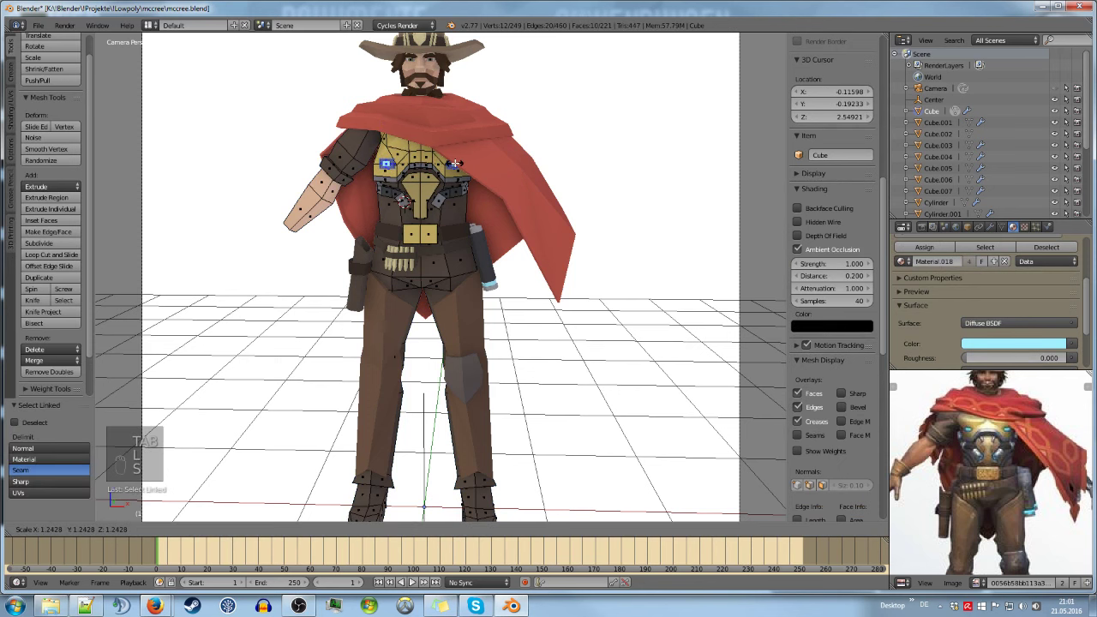
{"action": "key", "text": "Tab"}
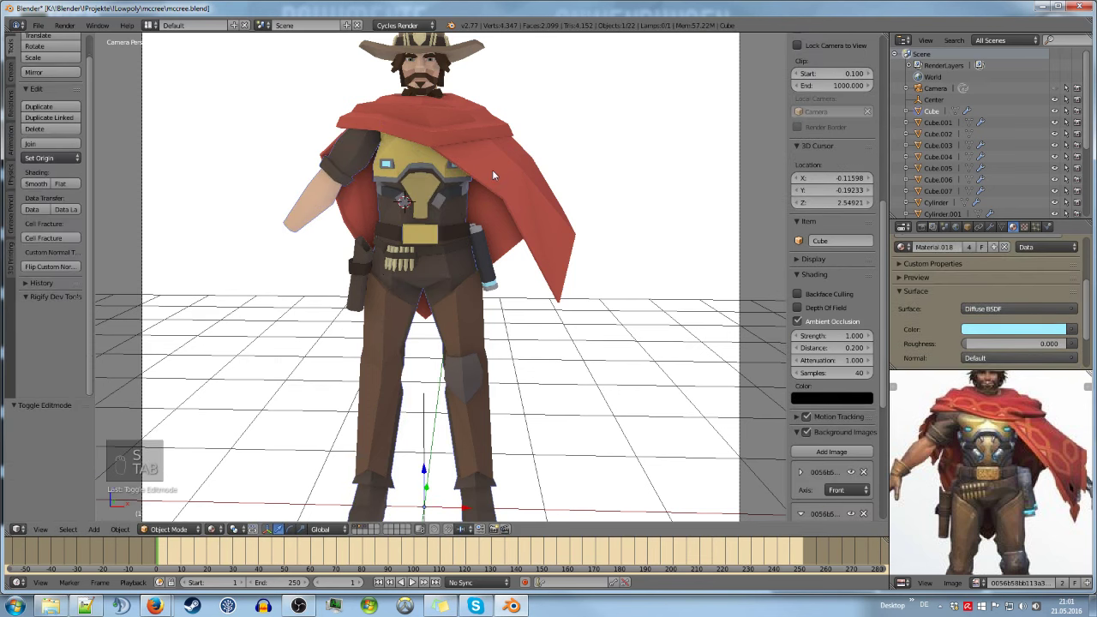
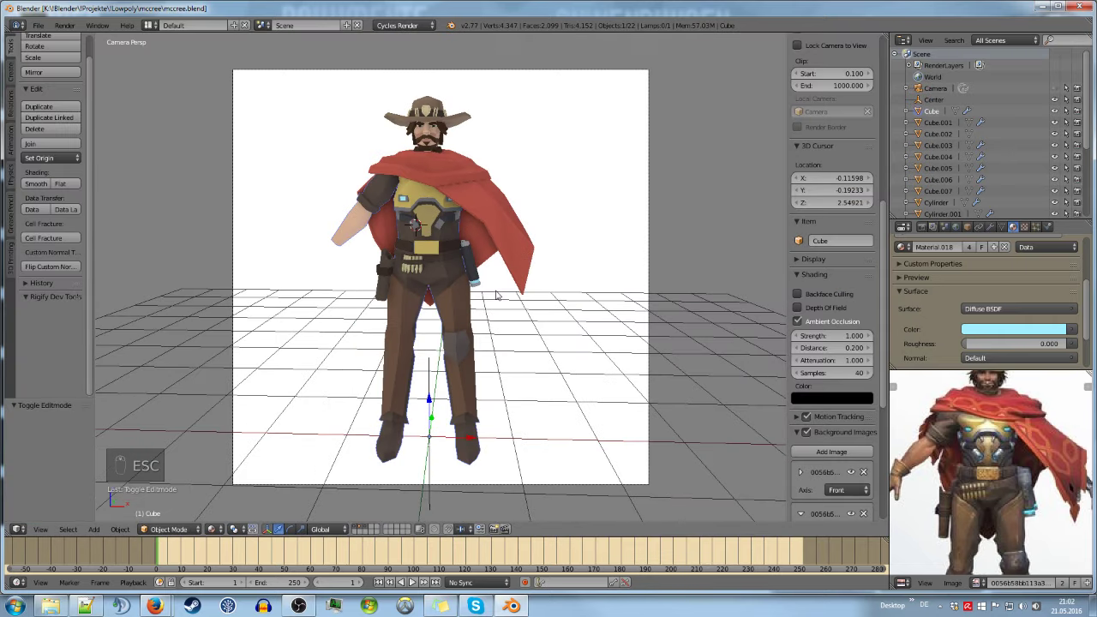
Snap the cursor to center, add a circle ground disc, check it in camera view and save
{"action": "key", "text": "shift+s"}
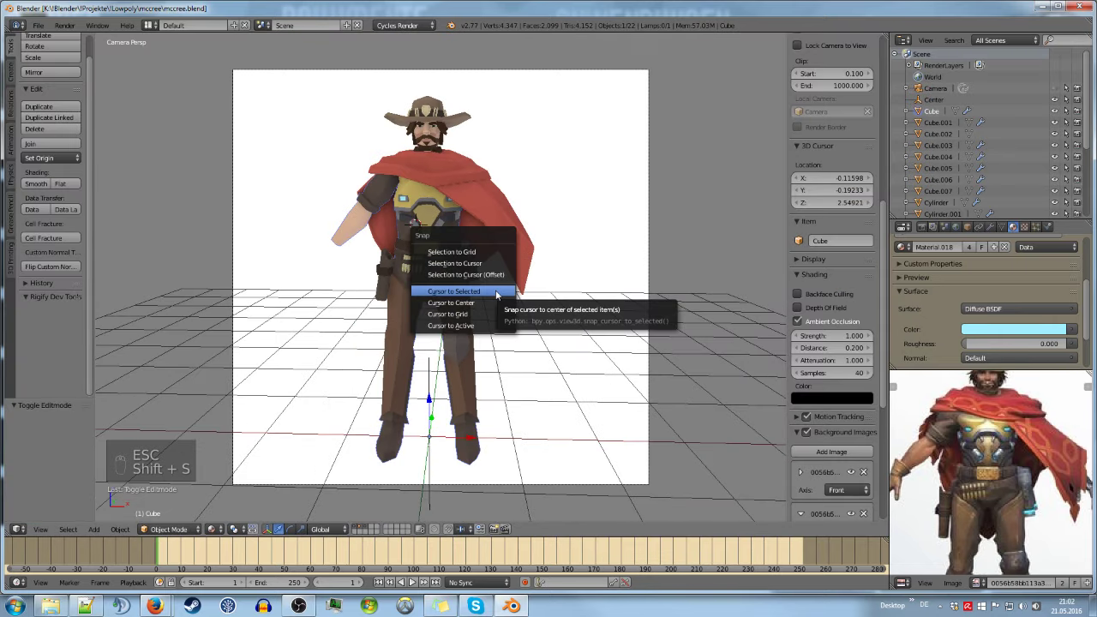
{"action": "key", "text": "shift+a"}
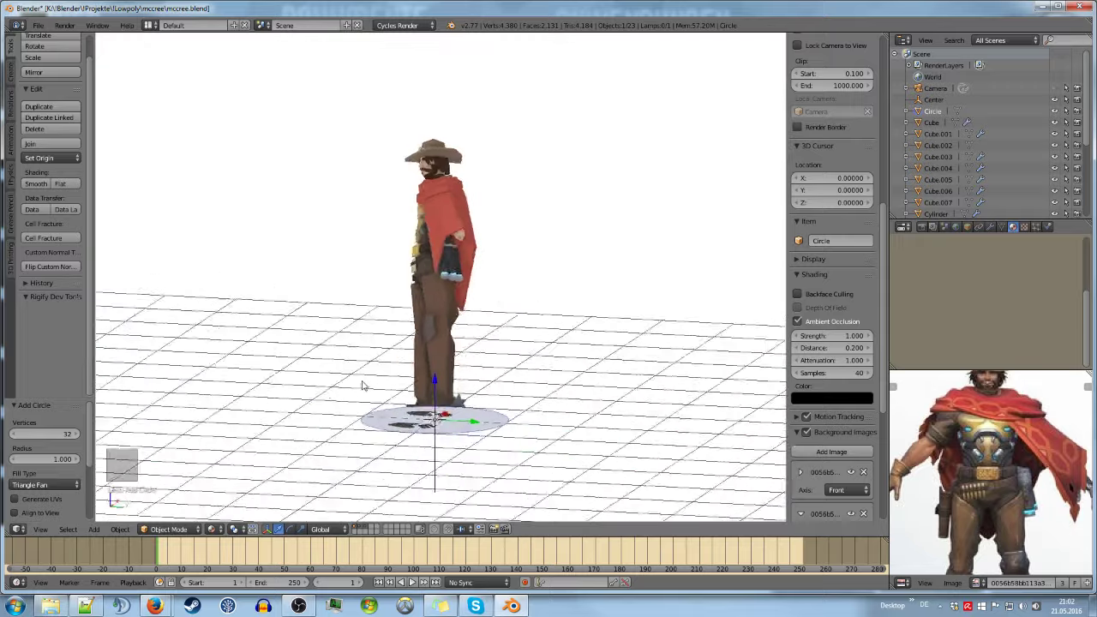
{"action": "key", "text": "a"}
{"action": "key", "text": "KP_0"}
{"action": "key", "text": "ctrl+s"}
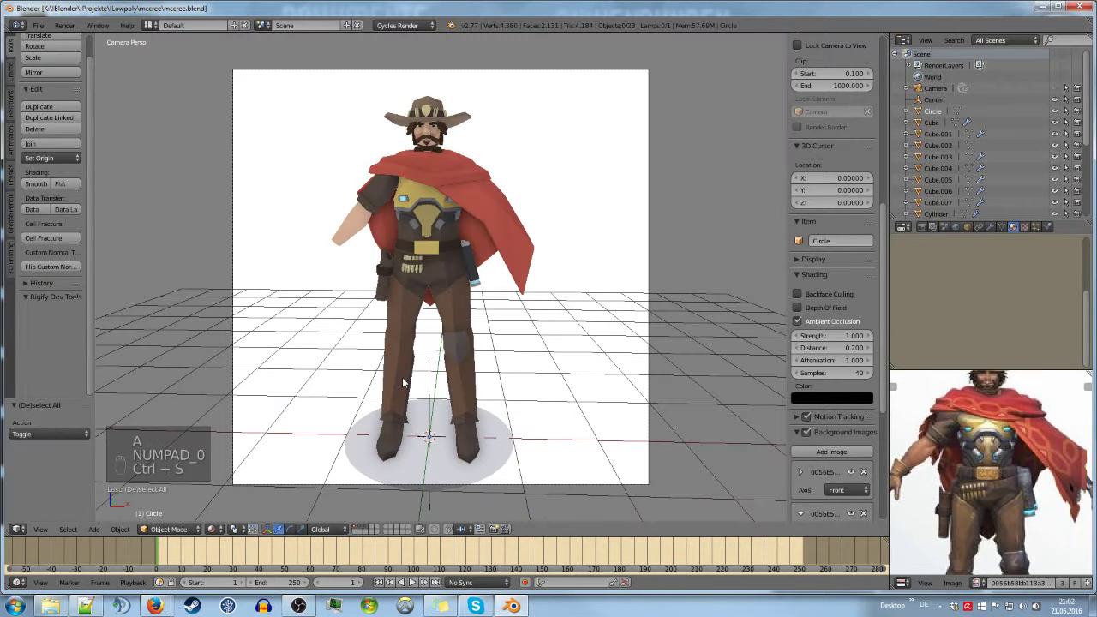
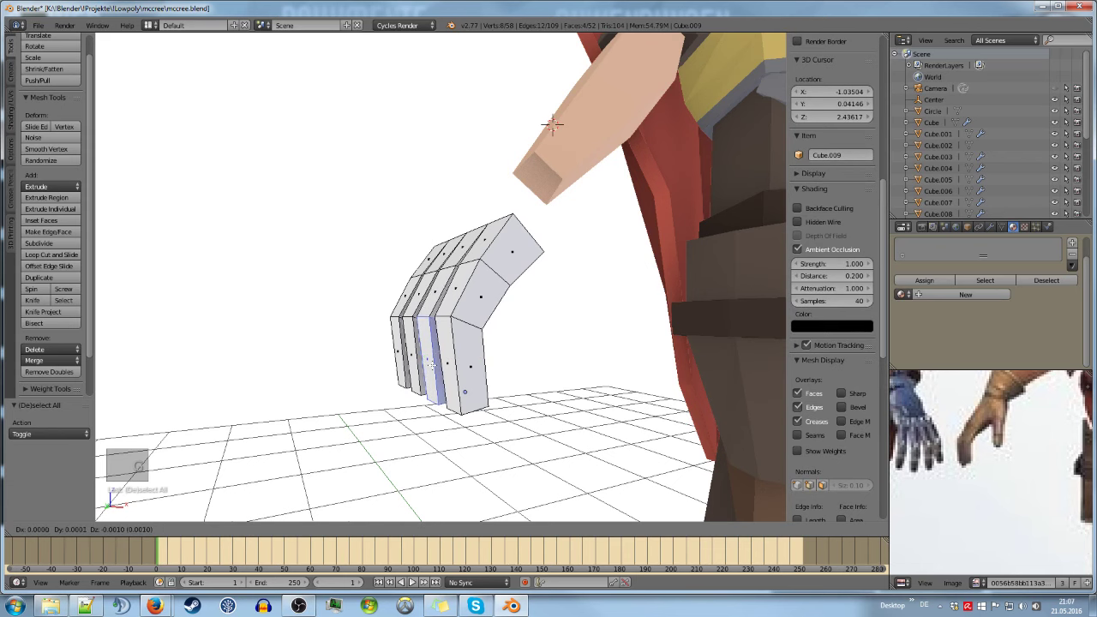
Move the selected finger tip faces to start bending the fingers into segments
{"action": "key", "text": "g"}
{"action": "key", "text": "g"}
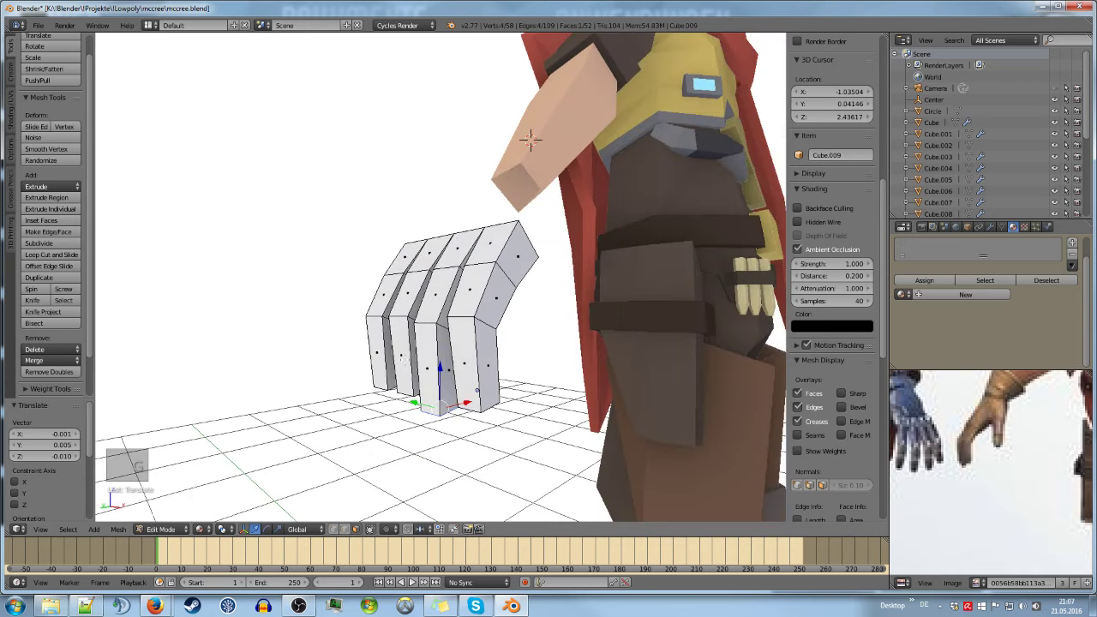
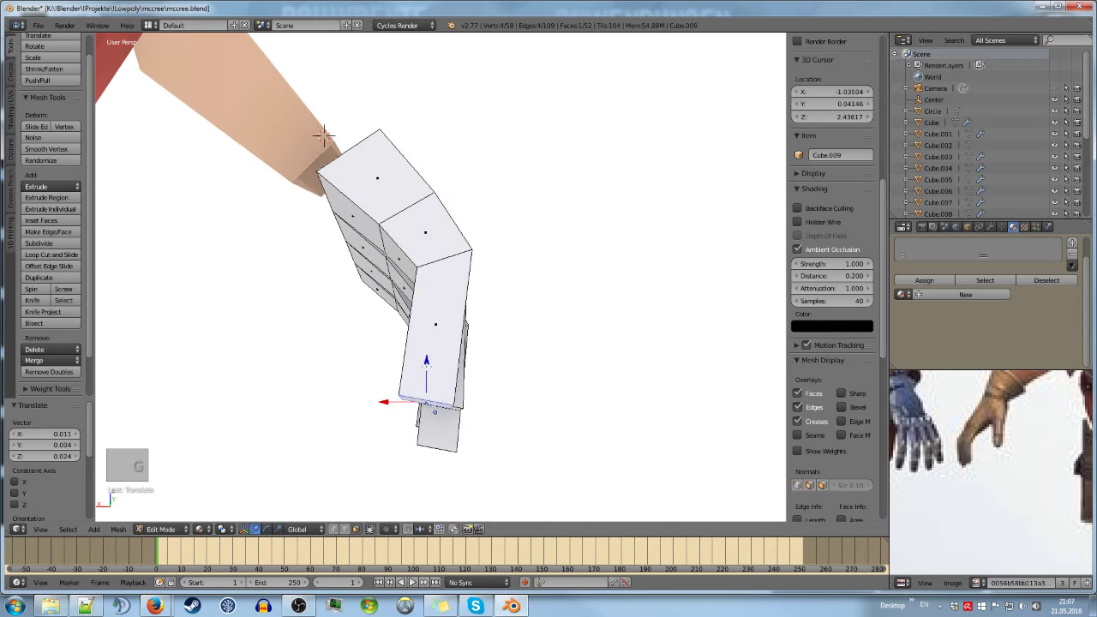
{"action": "key", "text": "g"}
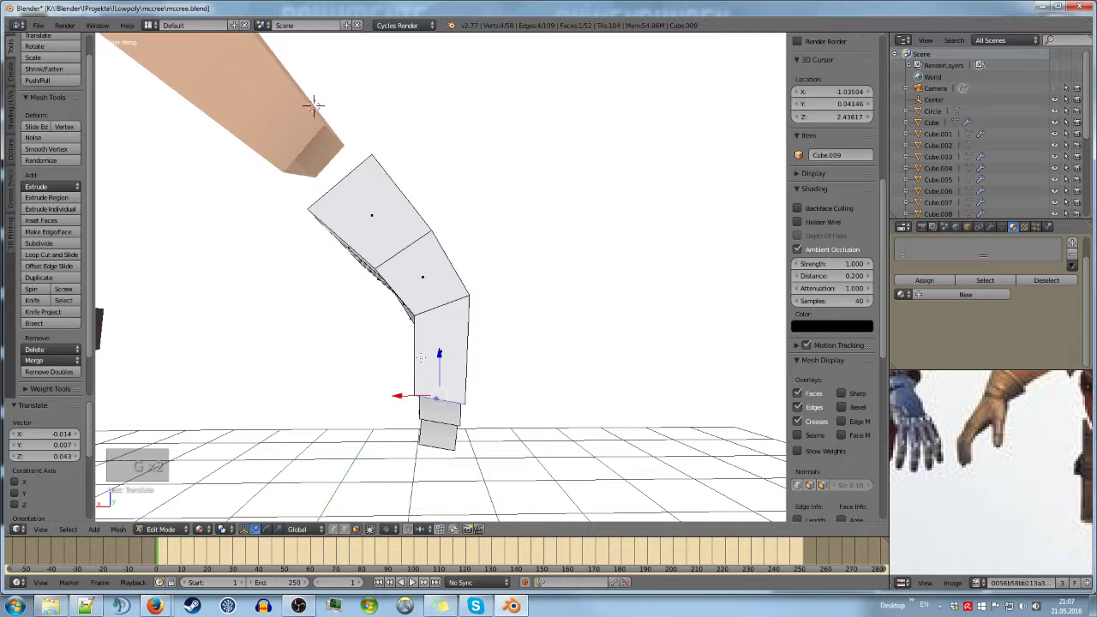
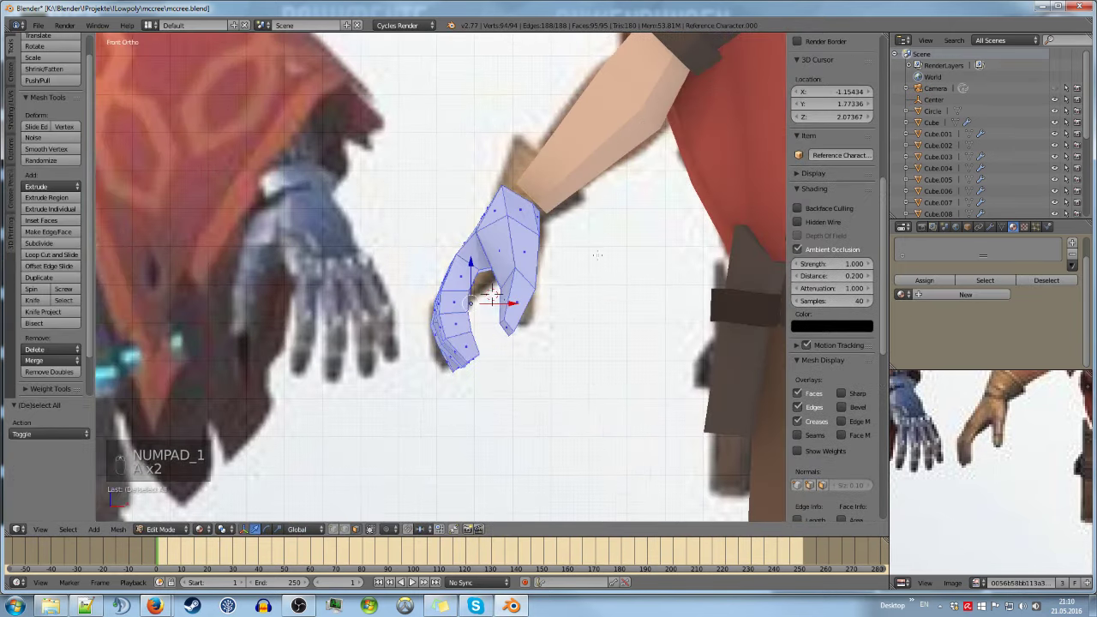
Puff out the curled hand mesh with a shrink/fatten adjustment over the glove reference
{"action": "key", "text": "alt+s"}
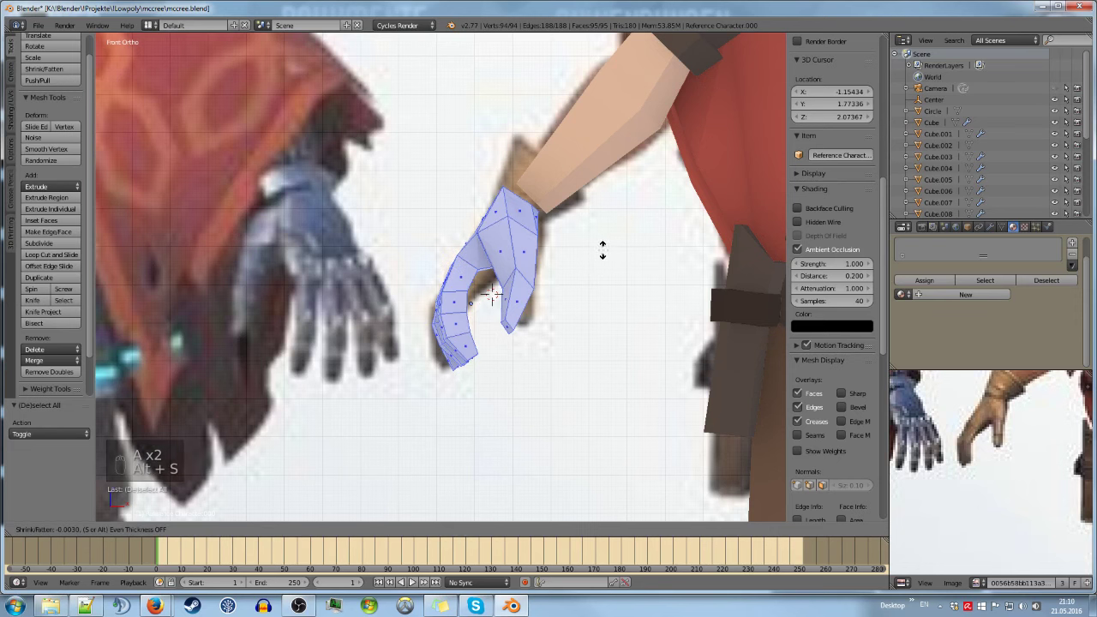
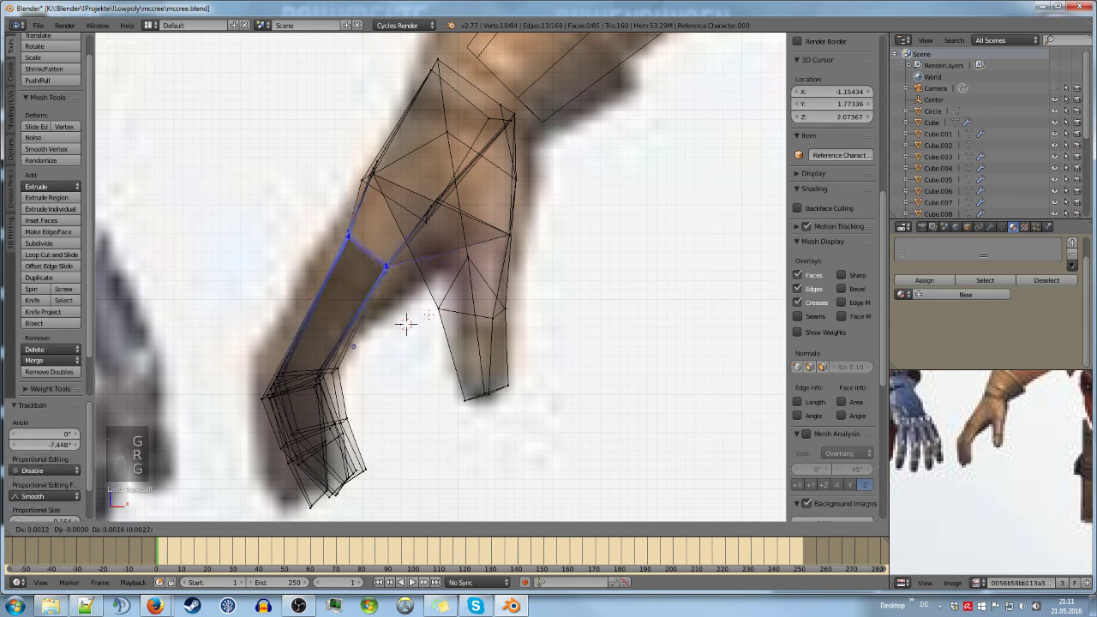
Resize the wrist loop and reshape the knuckle and middle finger joint rings
{"action": "key", "text": "s"}
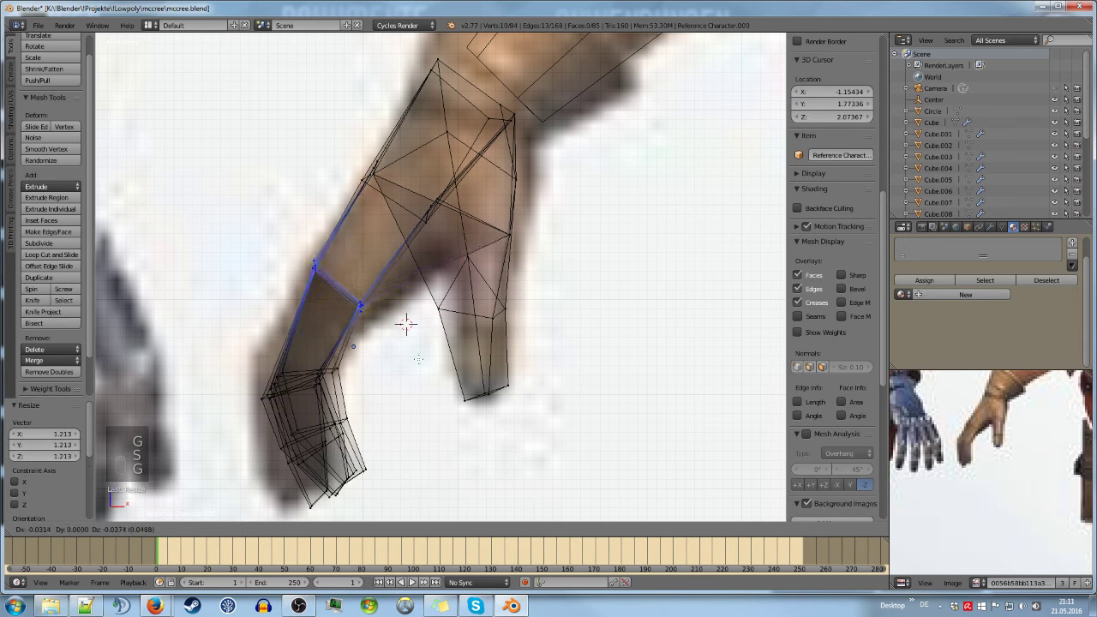
{"action": "key", "text": "a"}
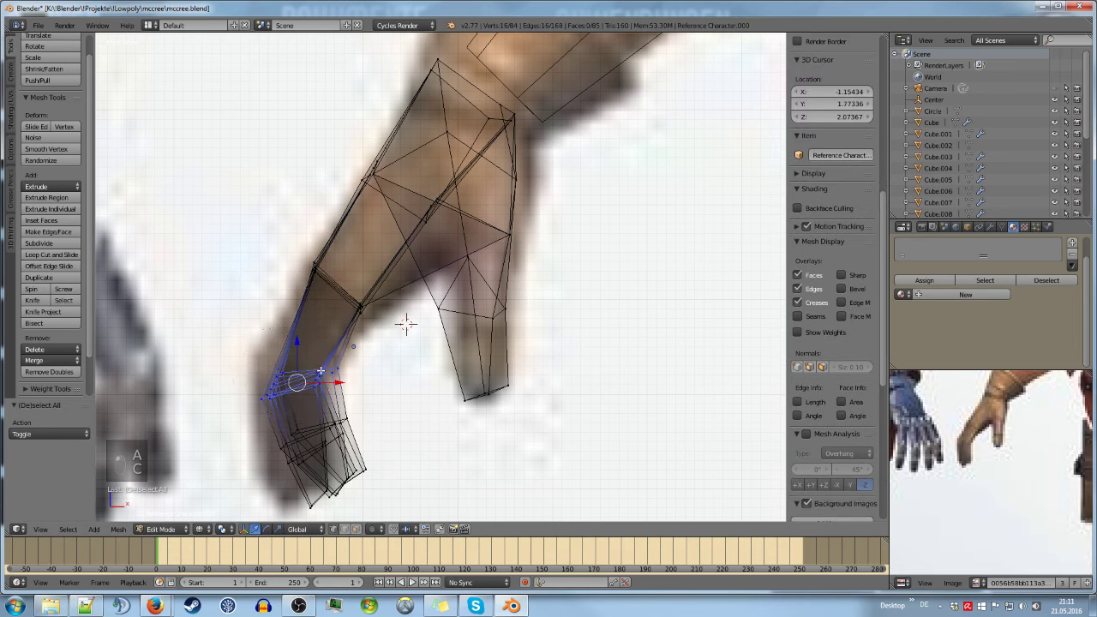
{"action": "key", "text": "c"}
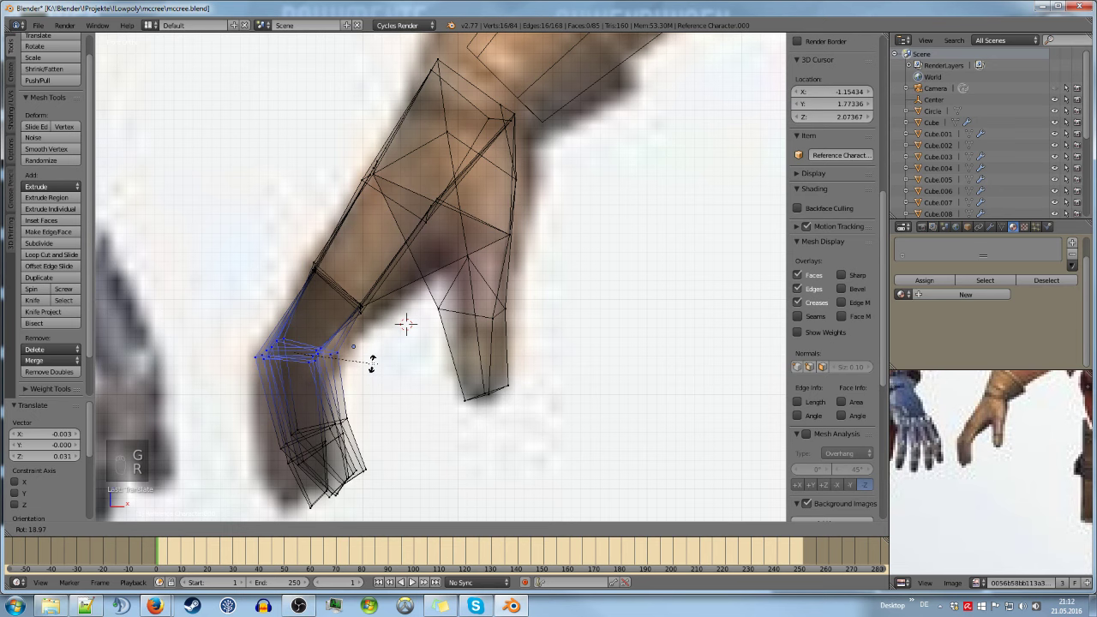
{"action": "key", "text": "r"}
{"action": "key", "text": "a"}
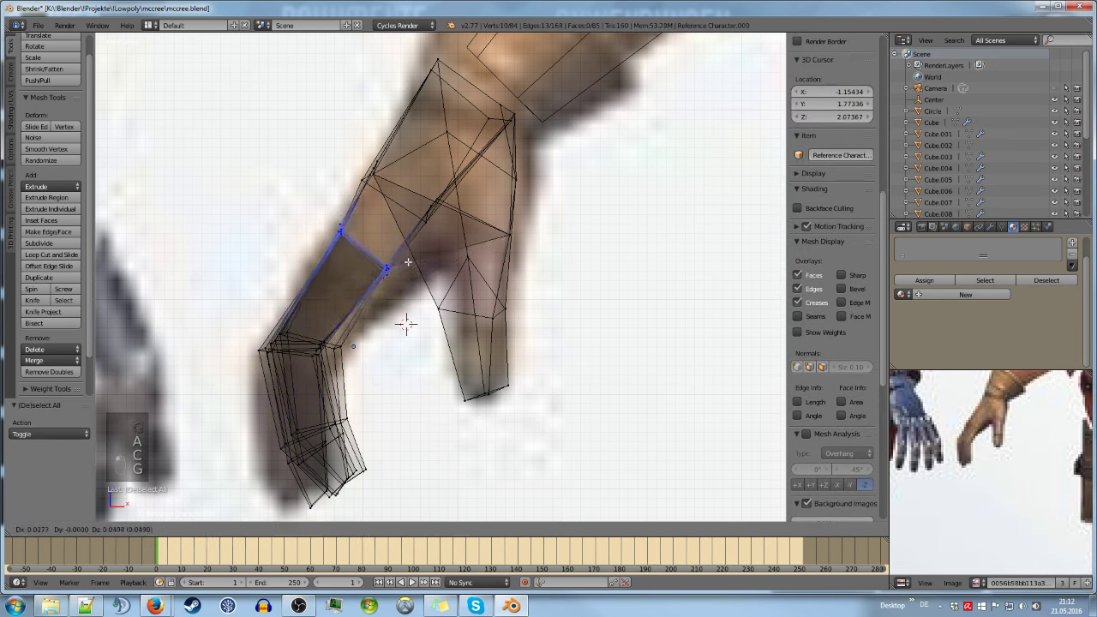
{"action": "key", "text": "g"}
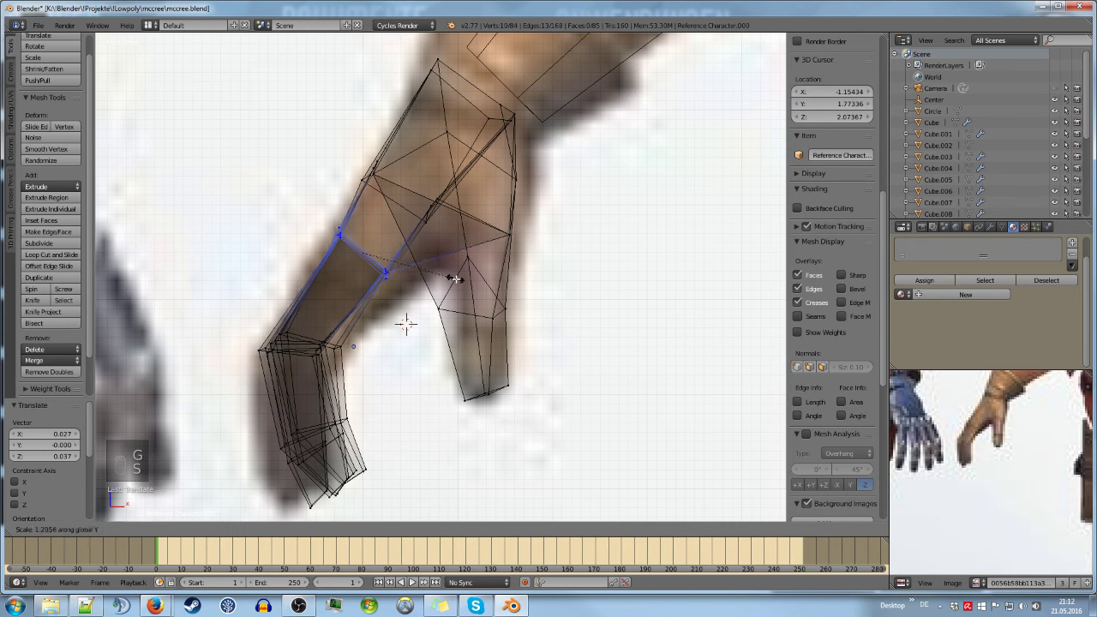
{"action": "key", "text": "s"}
{"action": "key", "text": "g"}
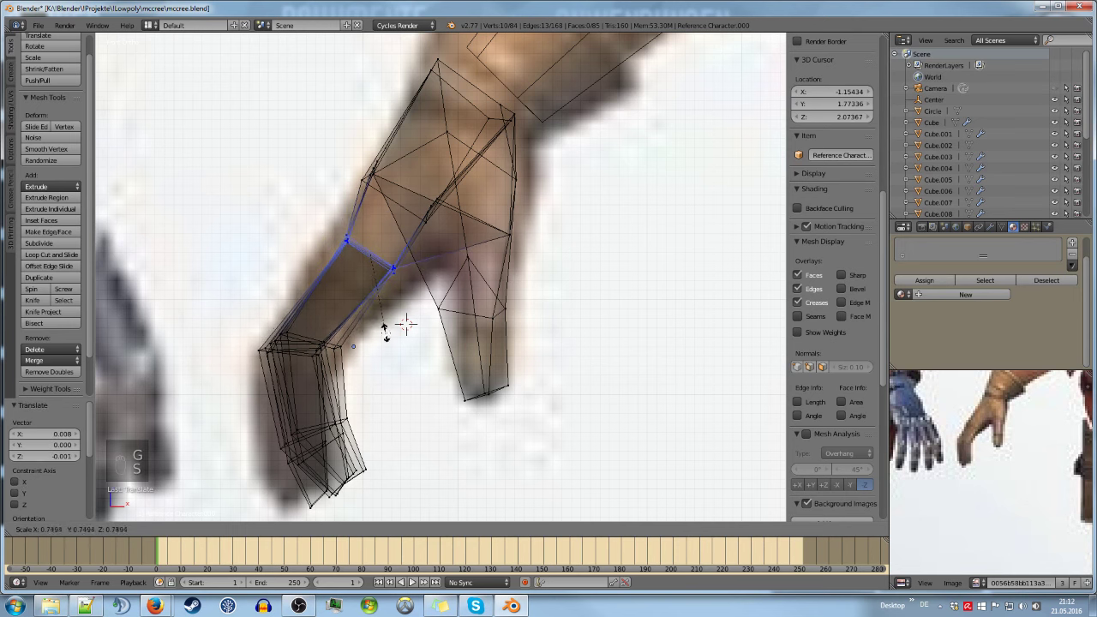
Rotate and nudge the lower finger loops to match the reference, then leave editing
{"action": "key", "text": "a"}
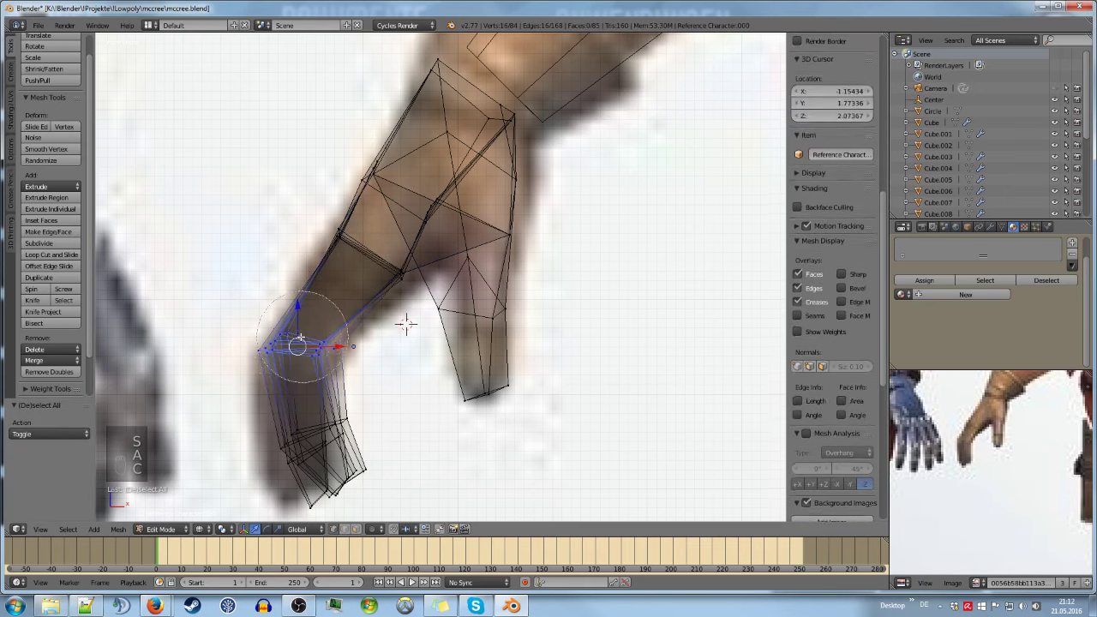
{"action": "key", "text": "c"}
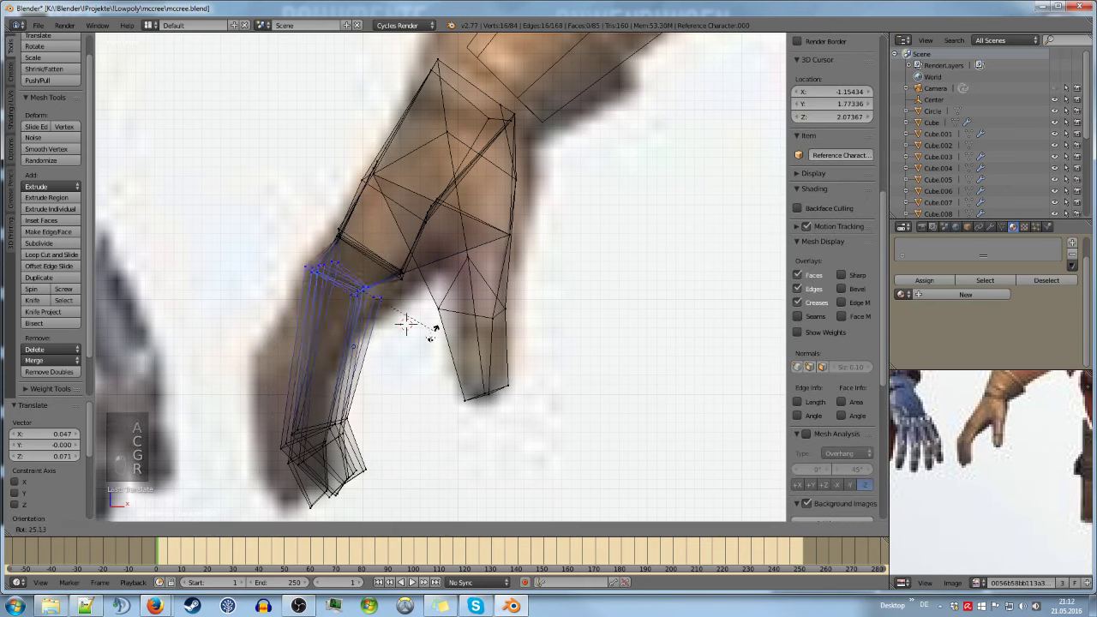
{"action": "key", "text": "r"}
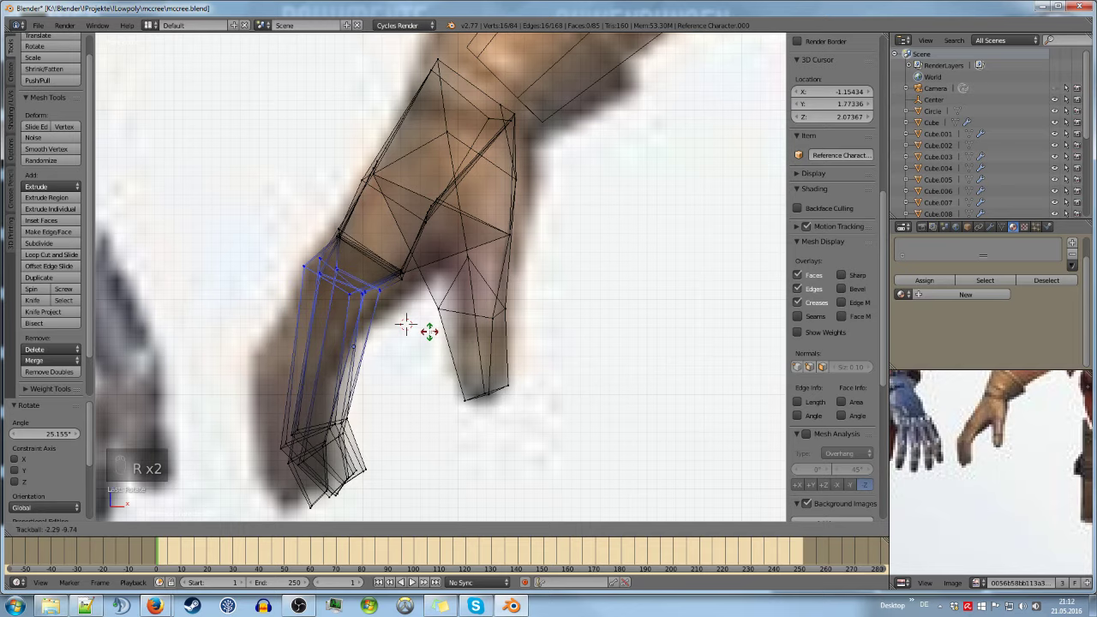
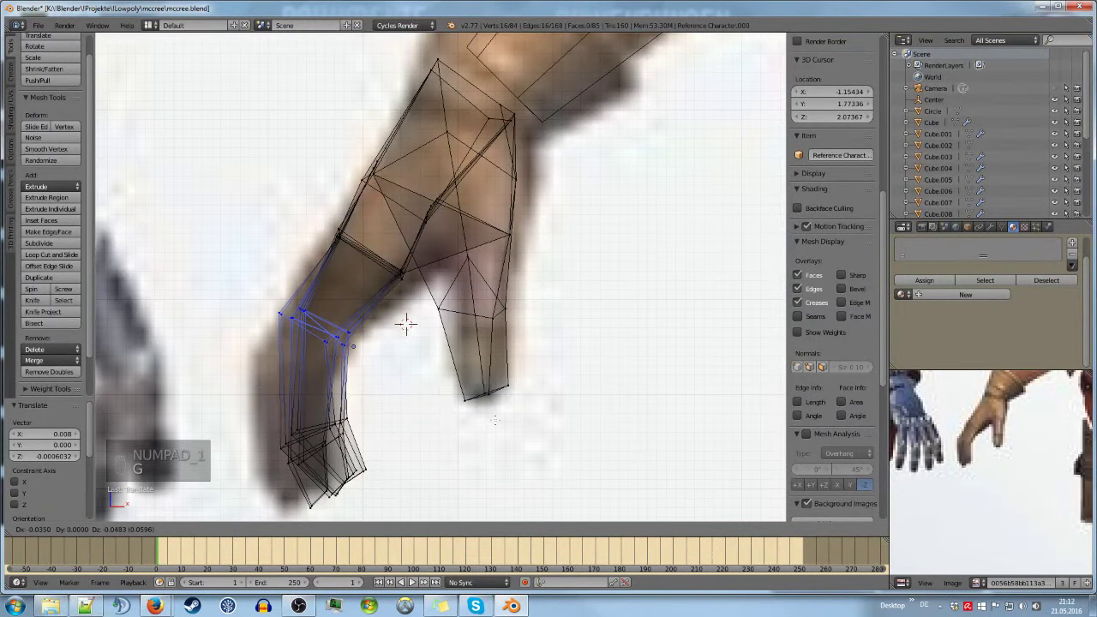
{"action": "key", "text": "g"}
{"action": "key", "text": "a"}
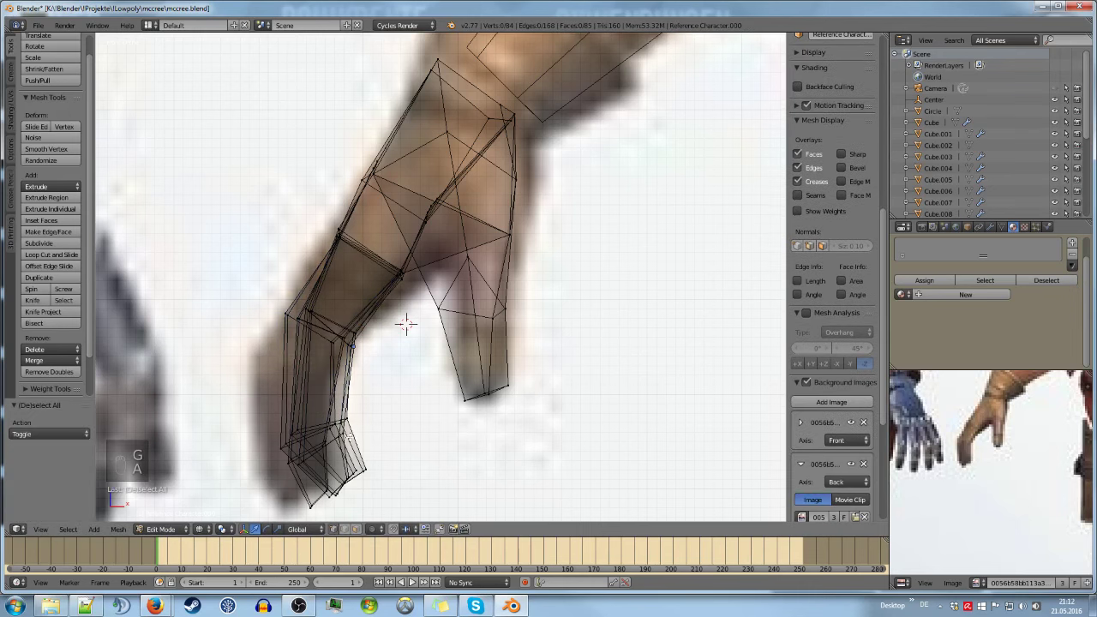
{"action": "key", "text": "c"}
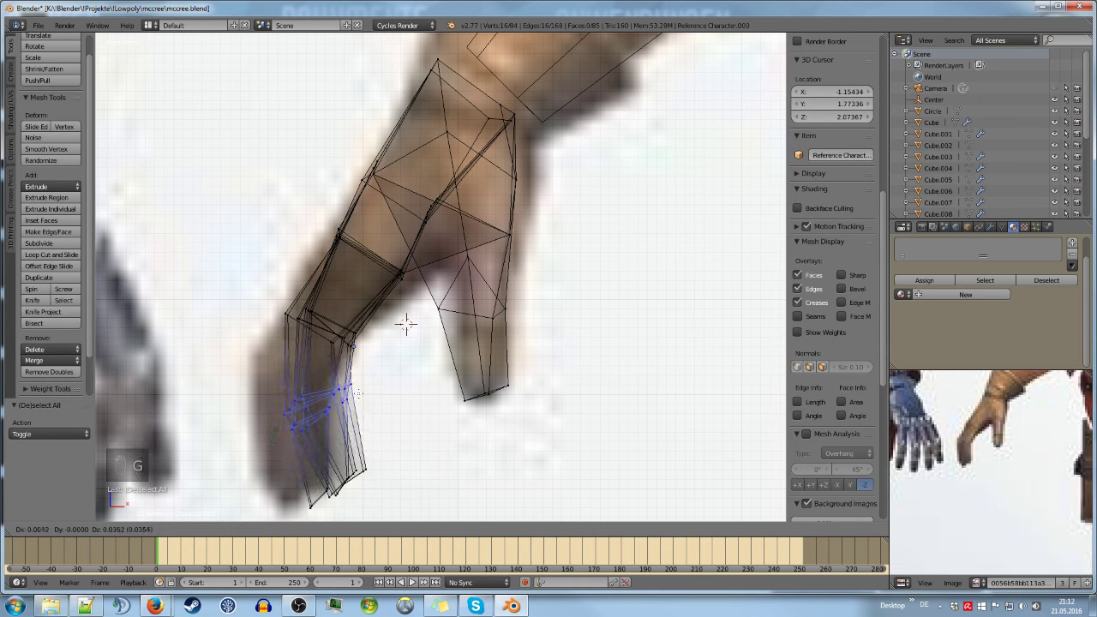
{"action": "key", "text": "g"}
{"action": "key", "text": "a"}
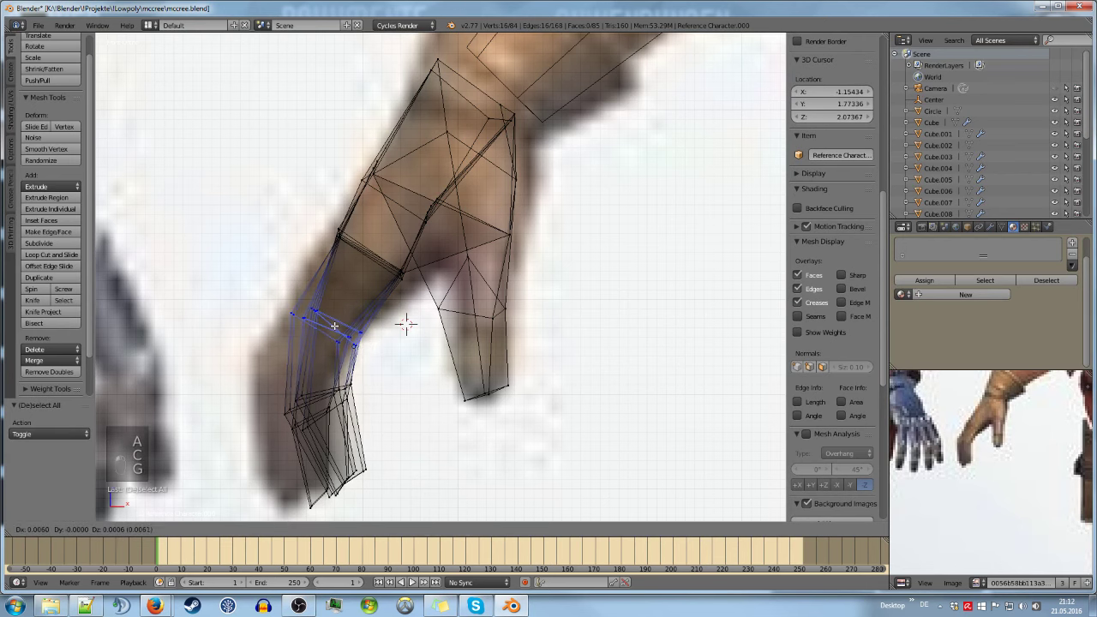
{"action": "key", "text": "c"}
{"action": "key", "text": "g"}
{"action": "key", "text": "Tab"}
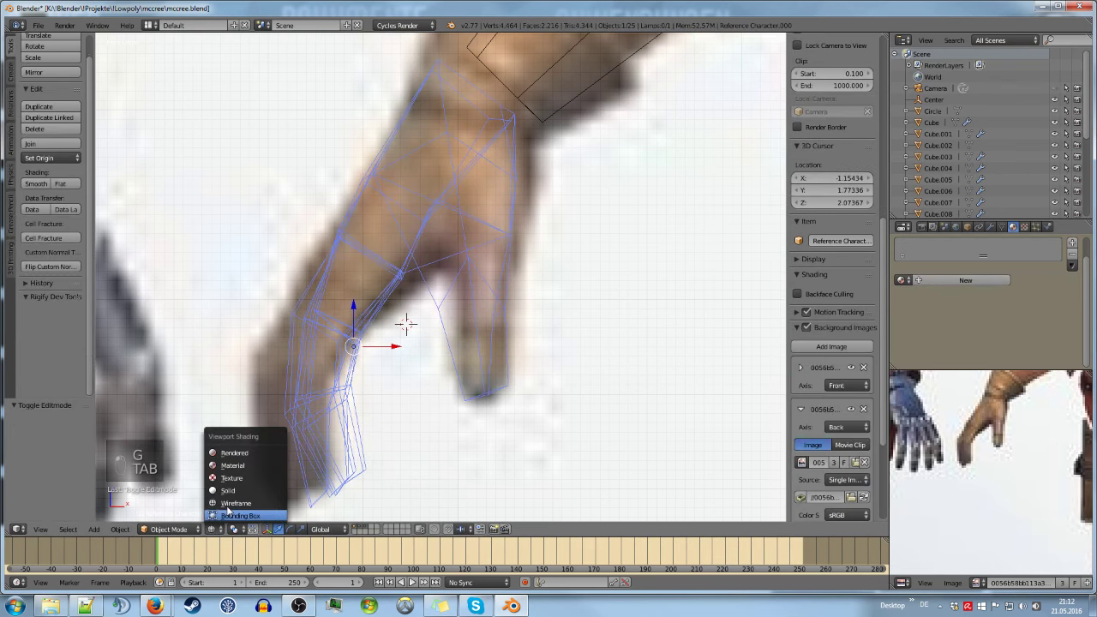
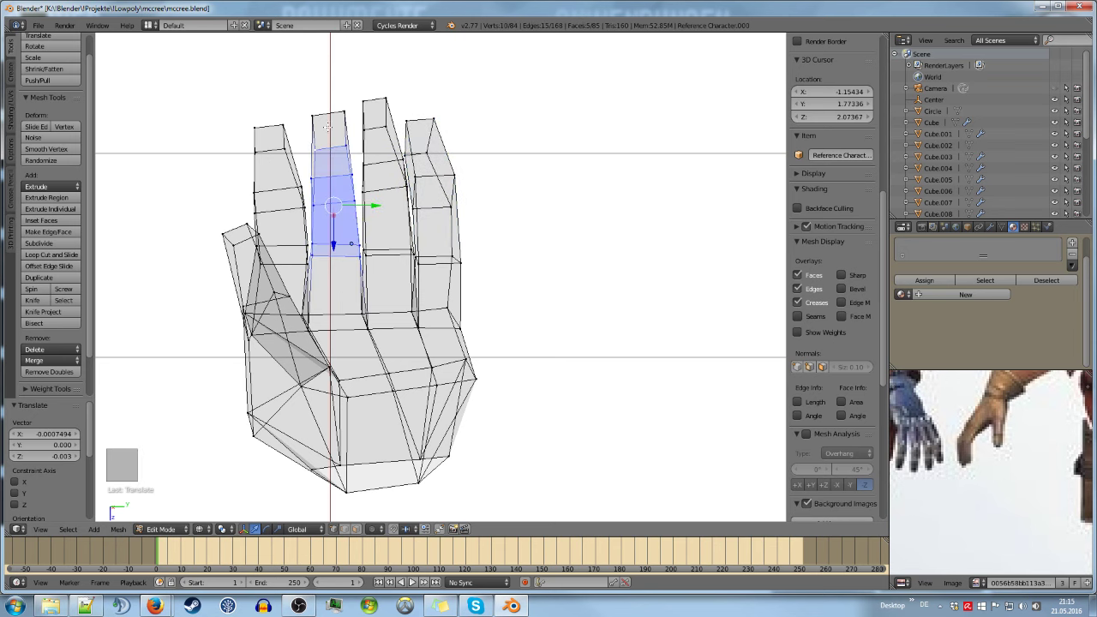
Lengthen the middle fingertip upward and nudge a side hand vertex sideways
{"action": "key", "text": "g"}
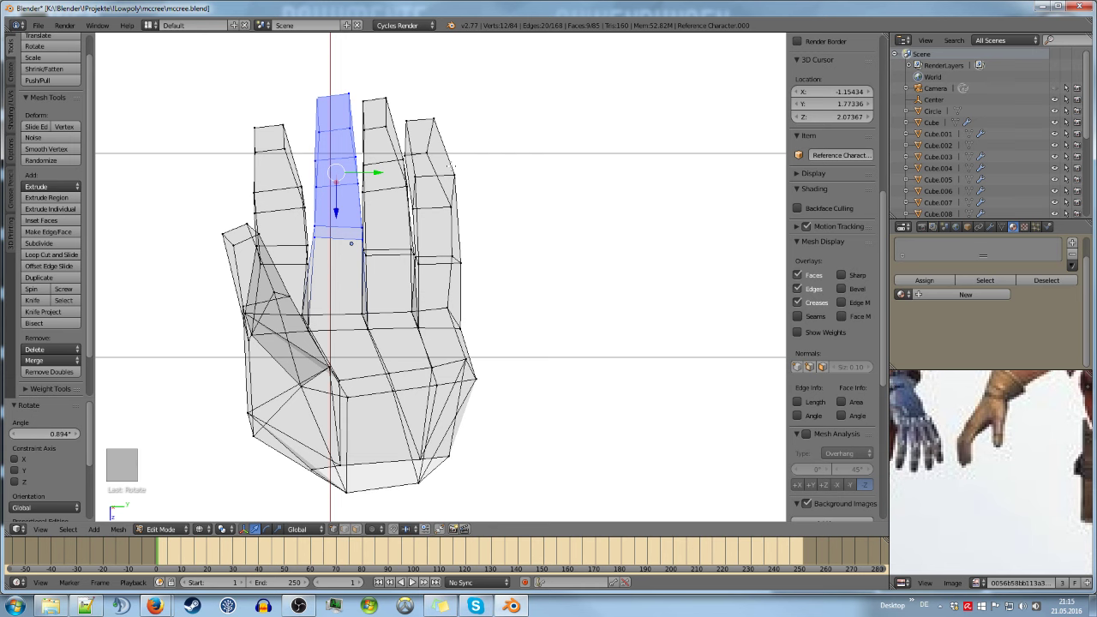
{"action": "key", "text": "a"}
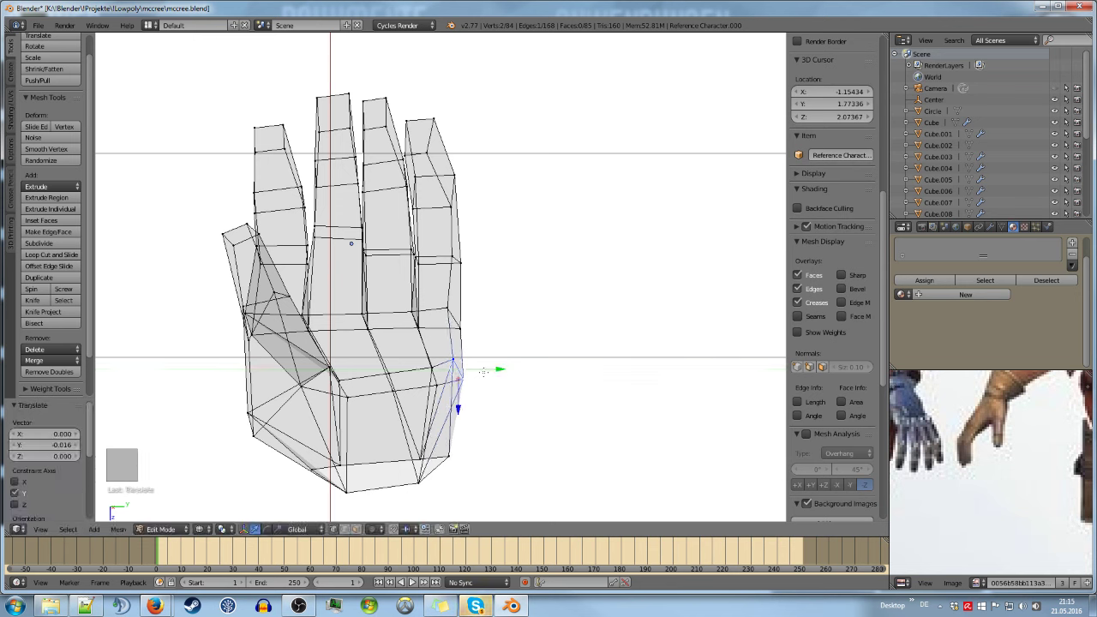
{"action": "key", "text": "a"}
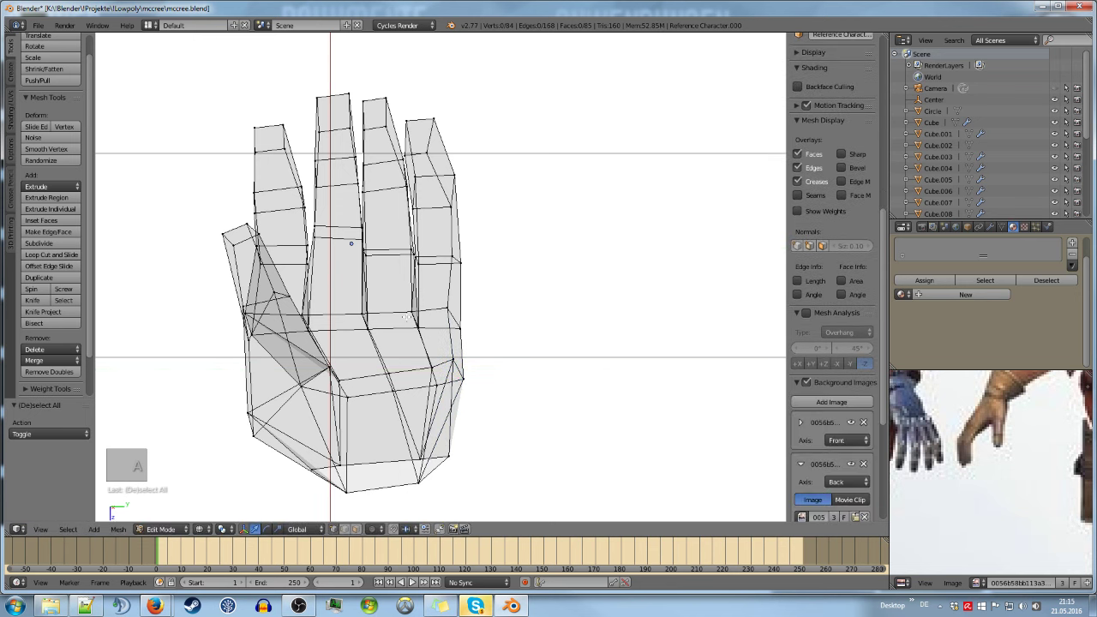
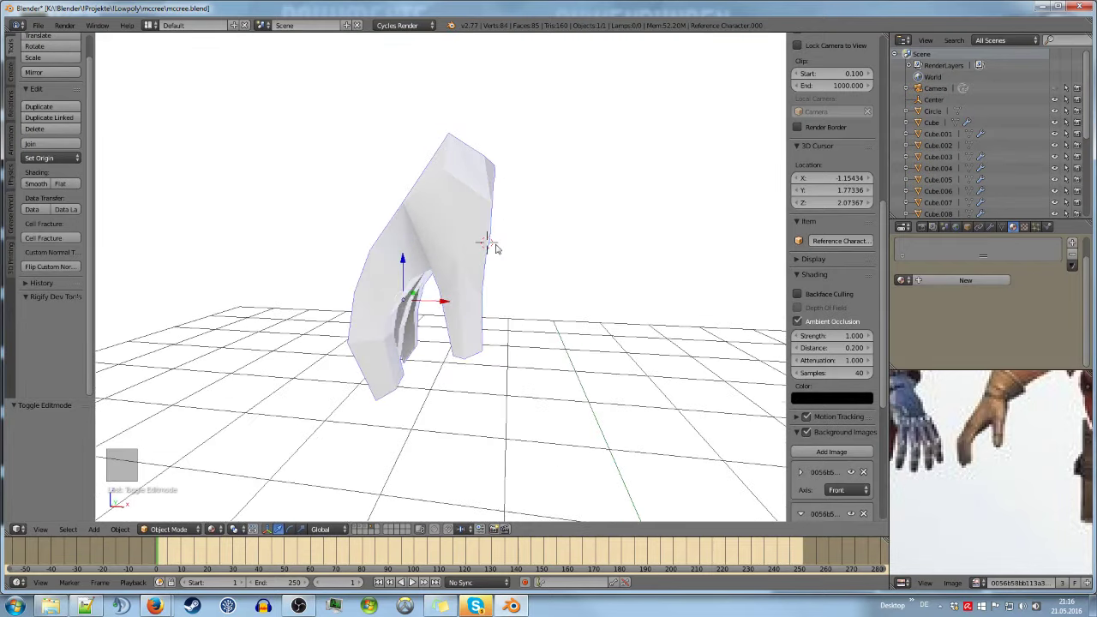
Reposition the curled fingers' inner joint vertices over the reference image
{"action": "key", "text": "Tab"}
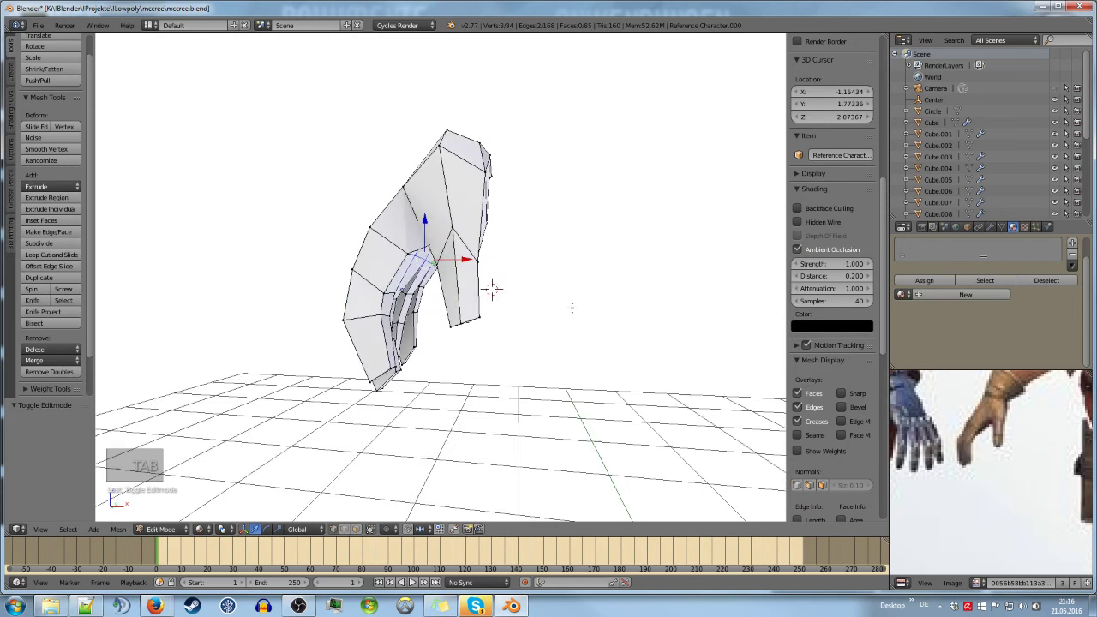
{"action": "key", "text": "g"}
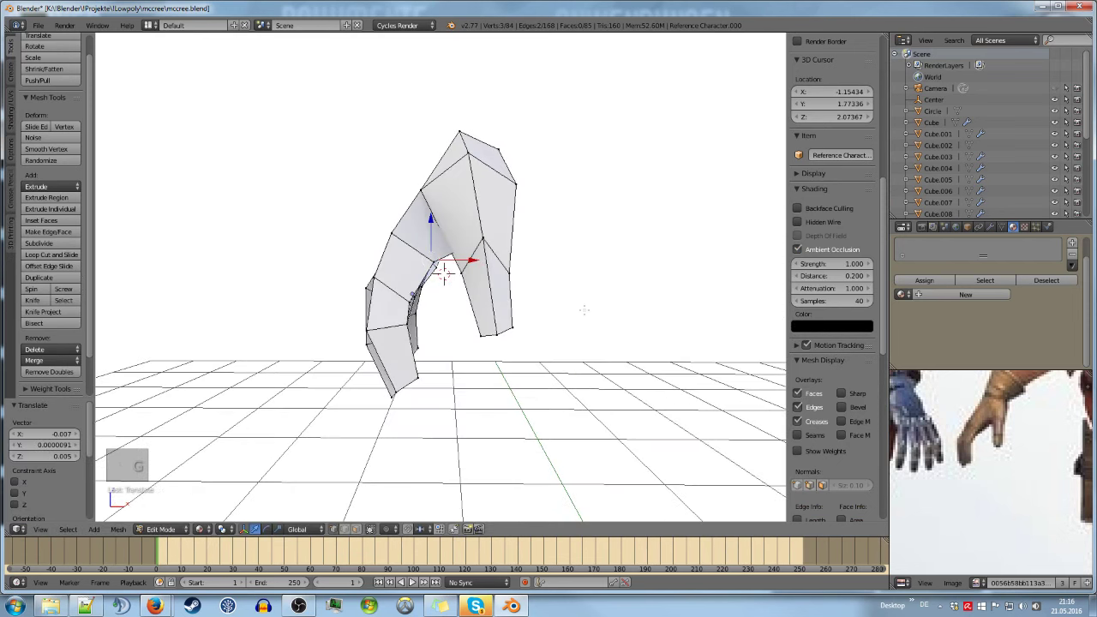
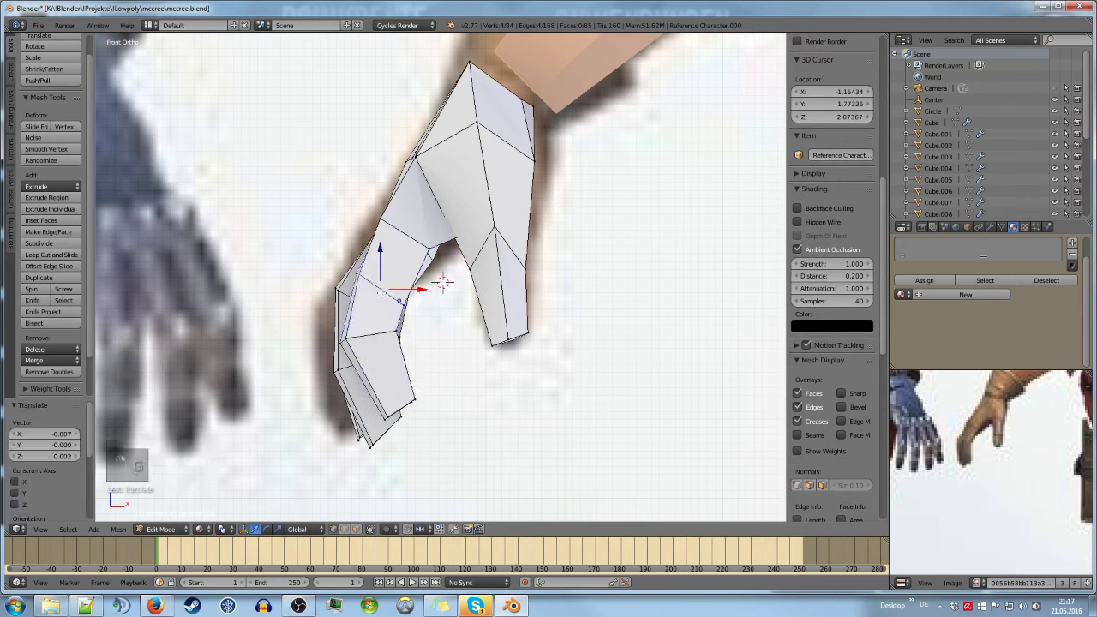
Move and rotate the finger joint vertices in front view to match the reference bend
{"action": "key", "text": "h"}
{"action": "key", "text": "ctrl+z"}
{"action": "key", "text": "g"}
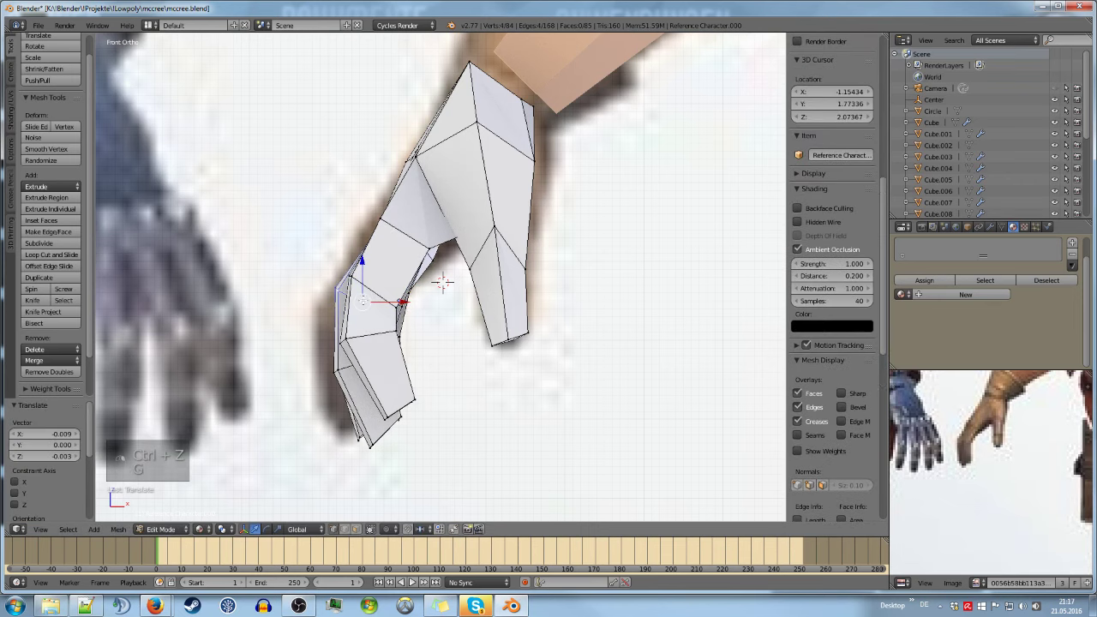
{"action": "key", "text": "g"}
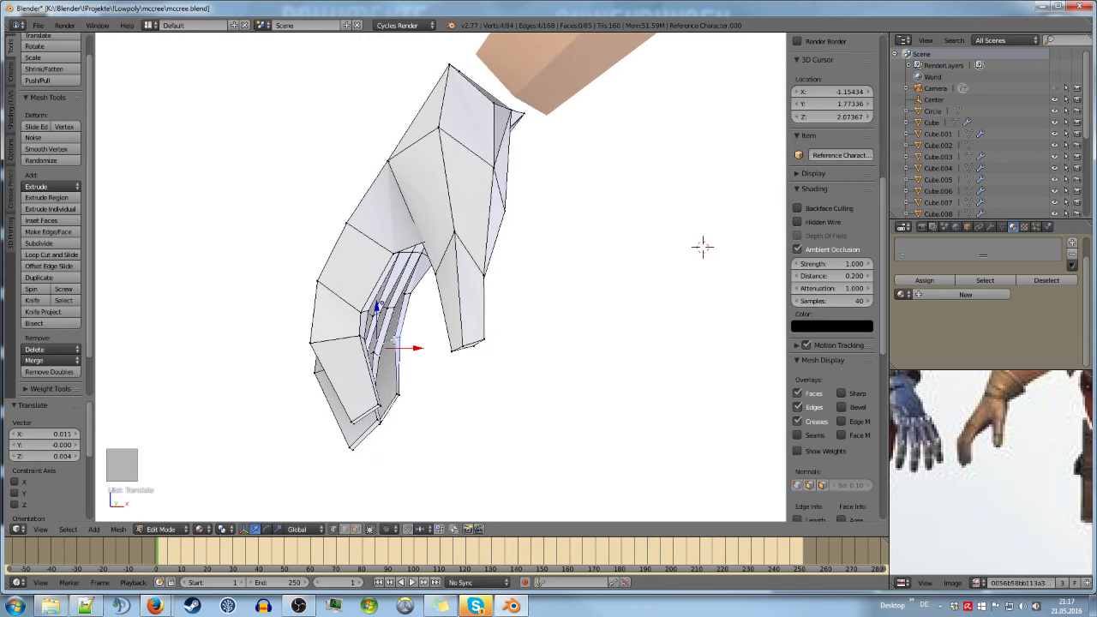
{"action": "key", "text": "KP_1"}
{"action": "key", "text": "r"}
{"action": "key", "text": "g"}
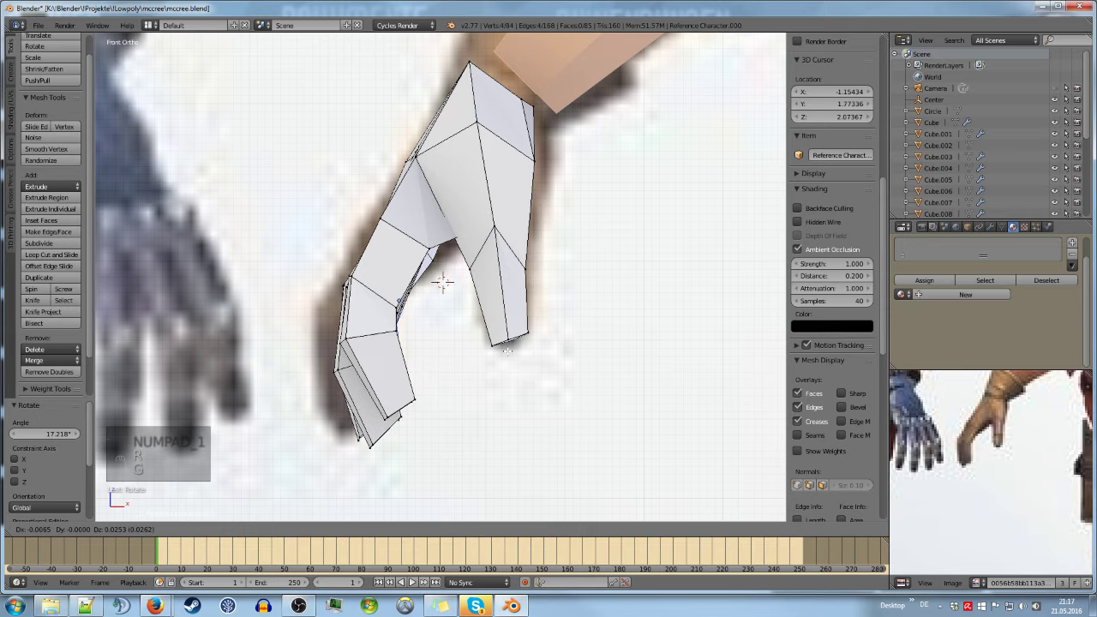
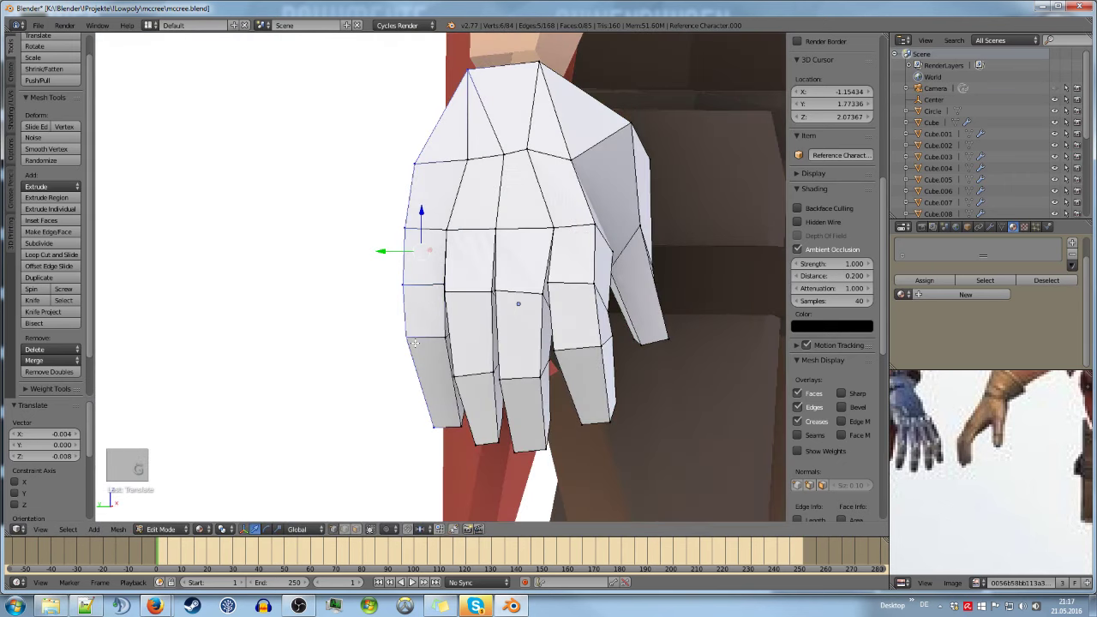
{"action": "key", "text": "KP_1"}
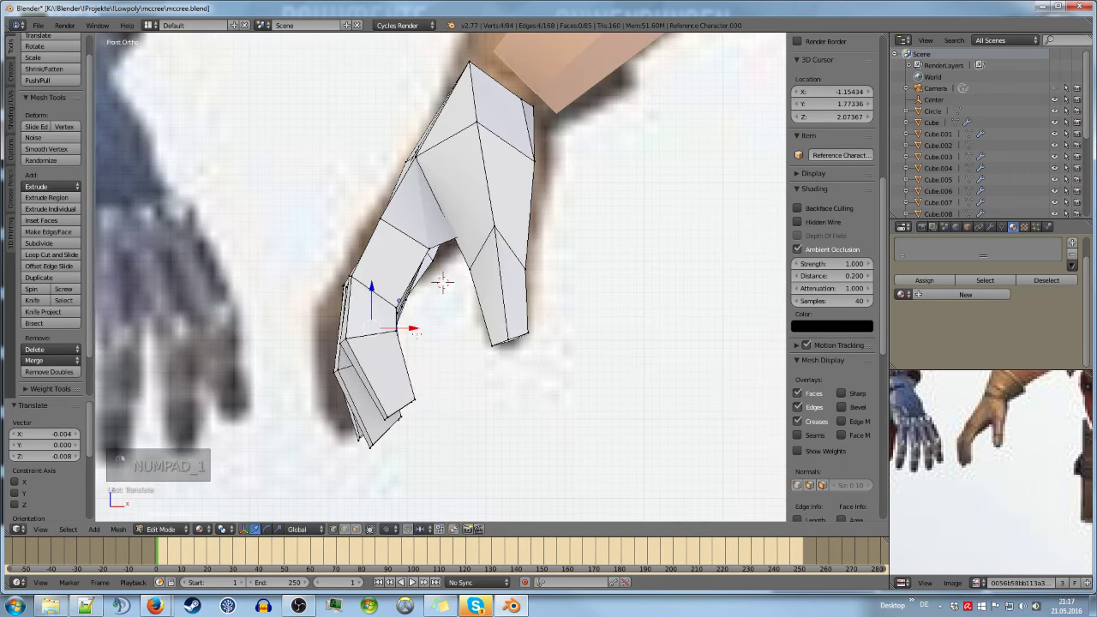
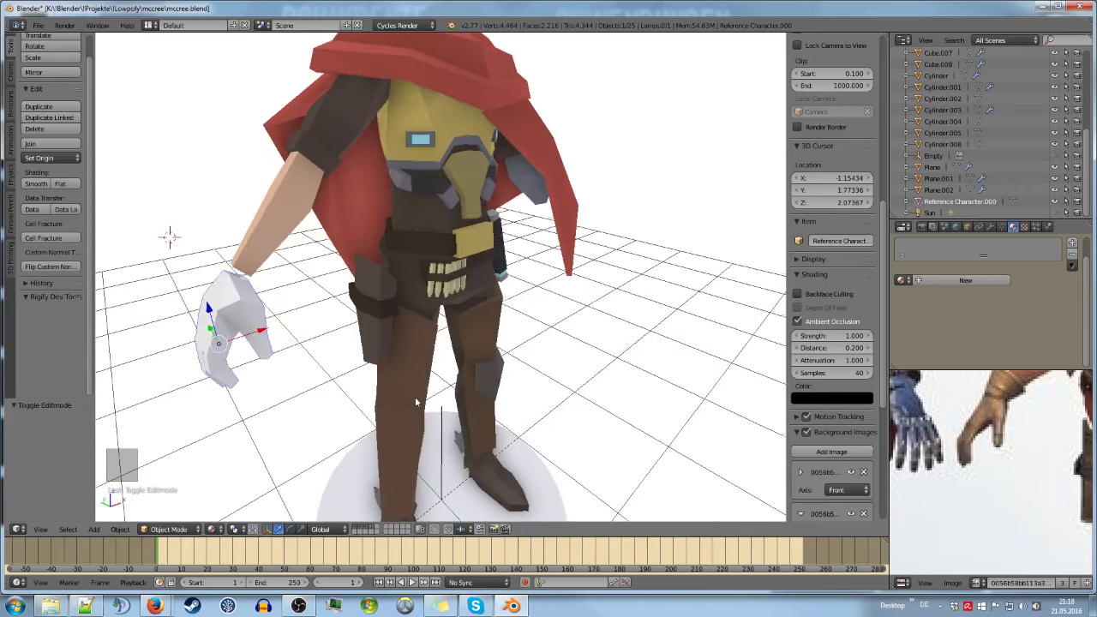
{"action": "key", "text": "Tab"}
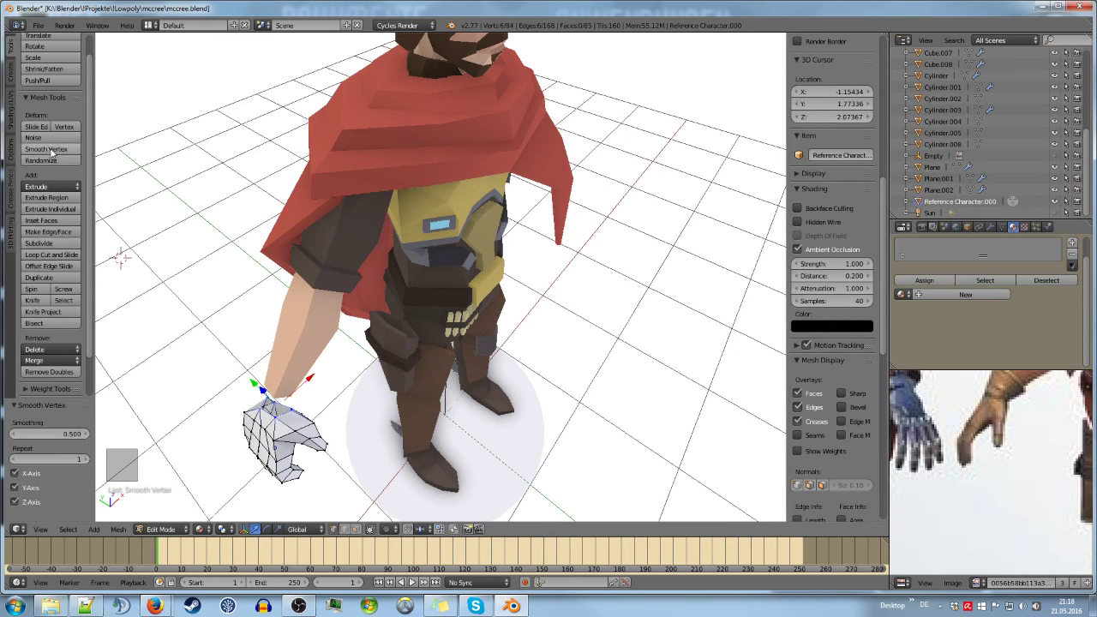
Move and widen the wrist opening, tilting it to follow the forearm
{"action": "key", "text": "KP_1"}
{"action": "key", "text": "KP_5"}
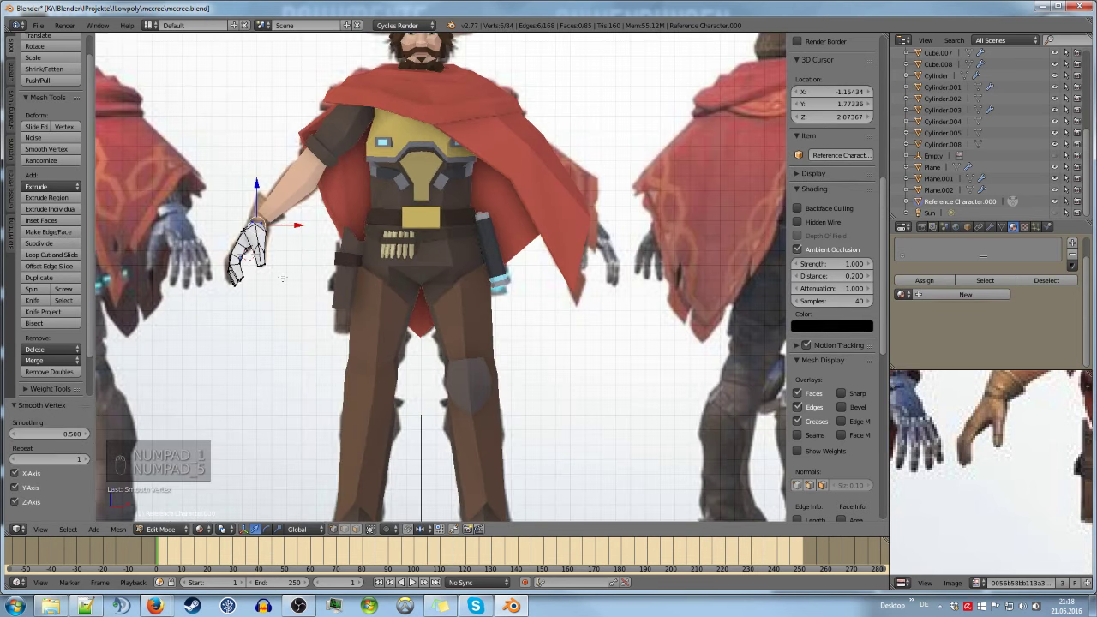
{"action": "key", "text": "g"}
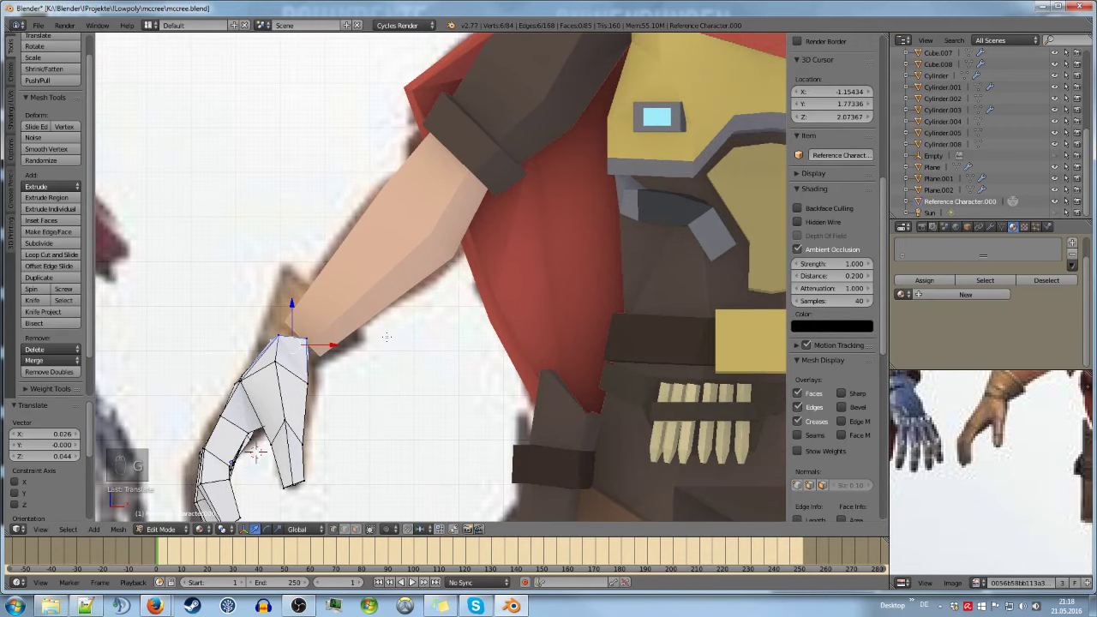
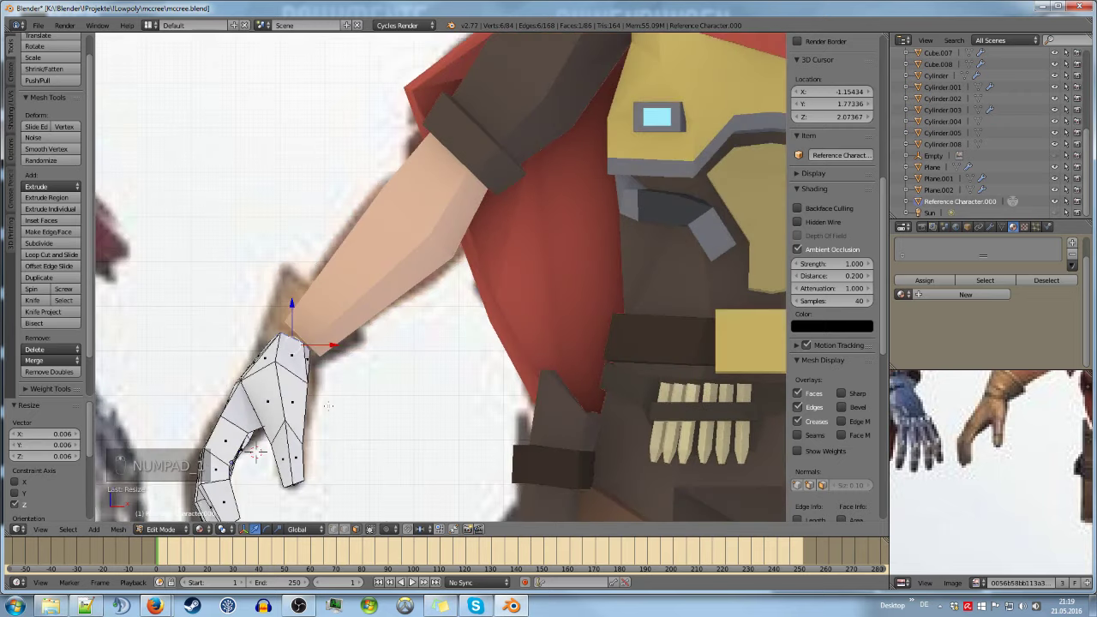
{"action": "key", "text": "s"}
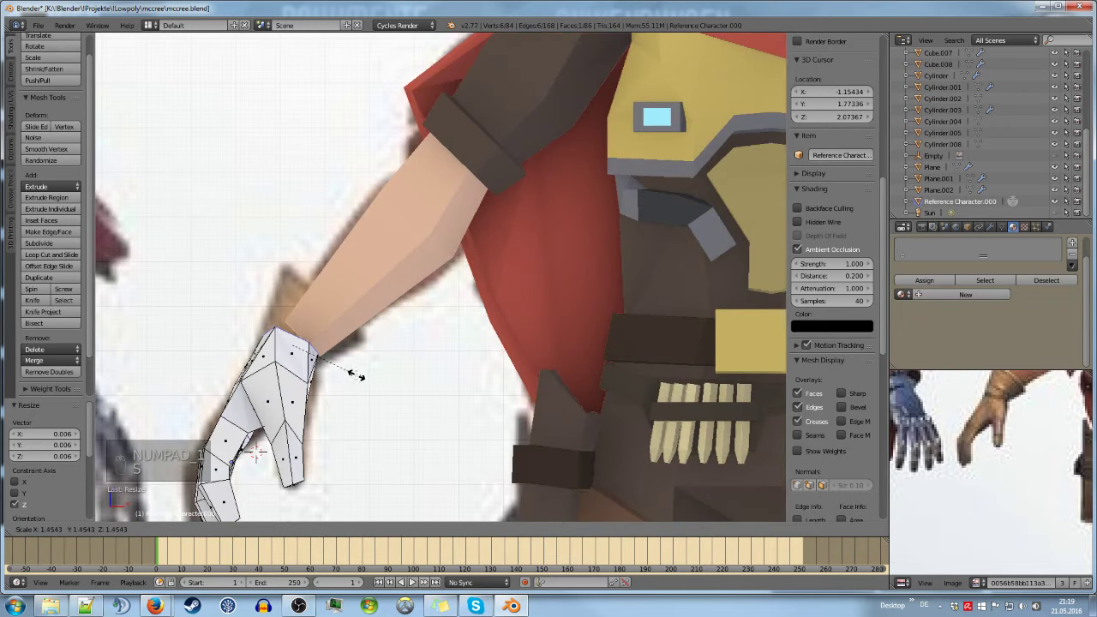
{"action": "key", "text": "g"}
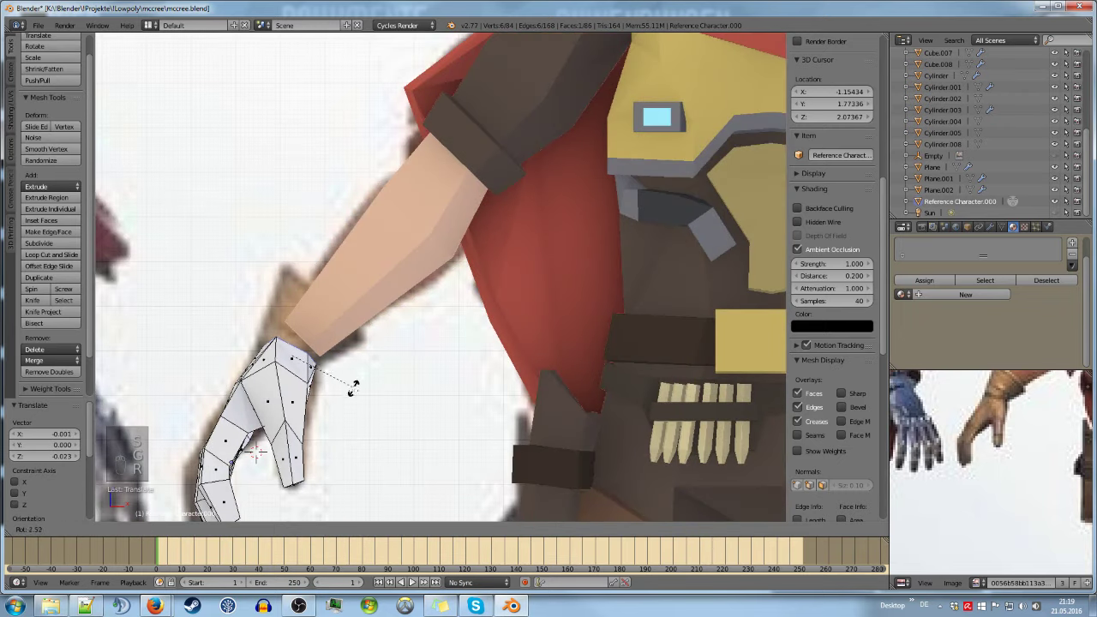
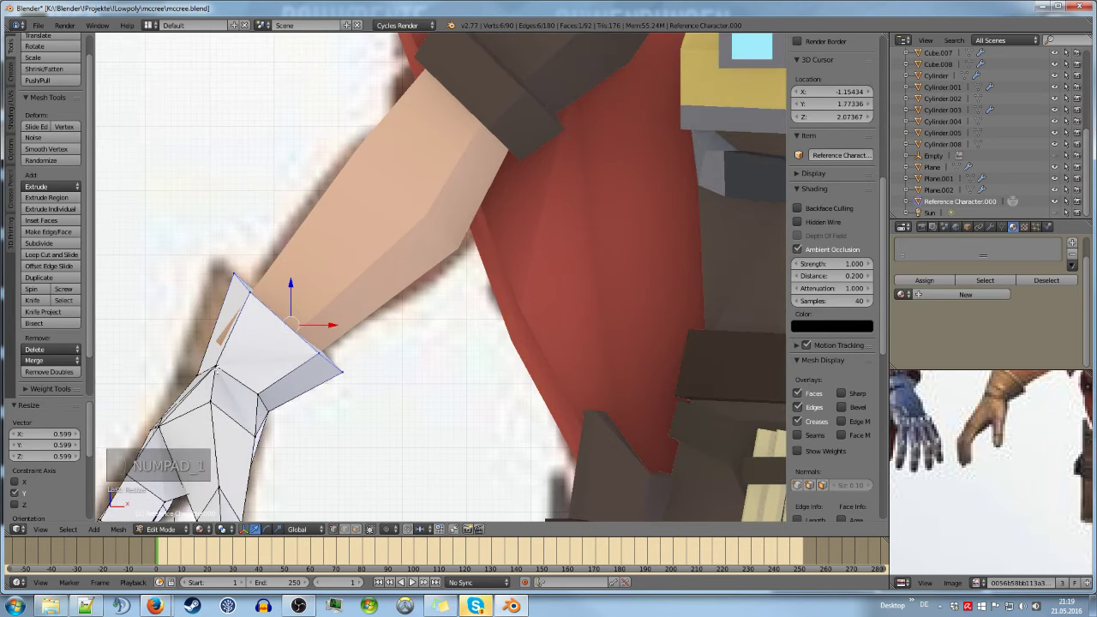
Shift and rotate the wrist edge into place against the forearm, then leave editing
{"action": "key", "text": "g"}
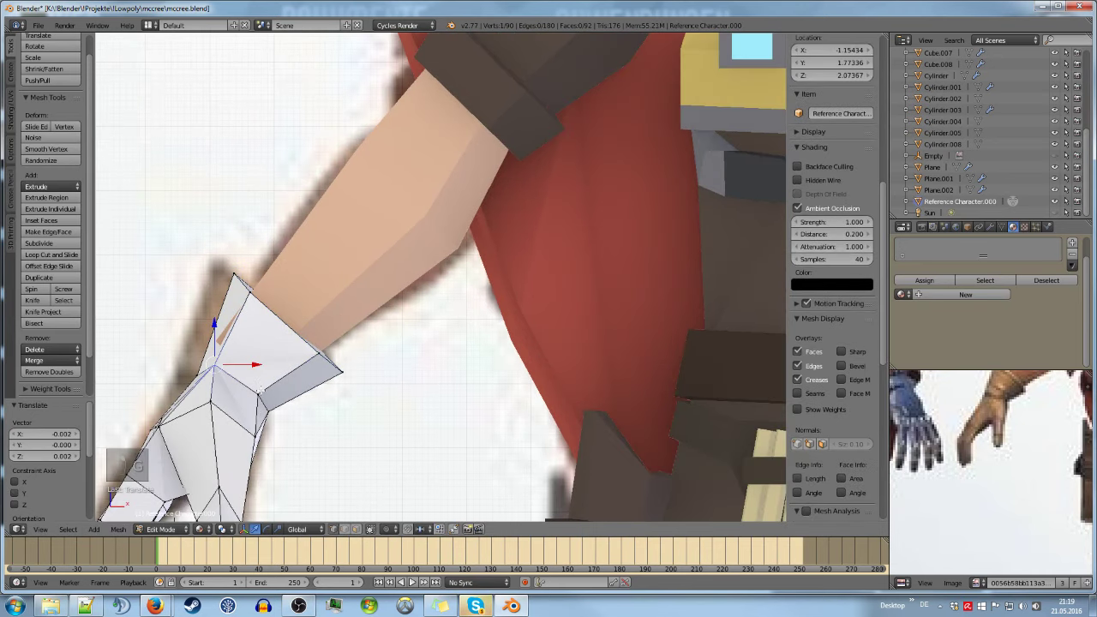
{"action": "key", "text": "l"}
{"action": "key", "text": "g"}
{"action": "key", "text": "r"}
{"action": "key", "text": "g"}
{"action": "key", "text": "Tab"}
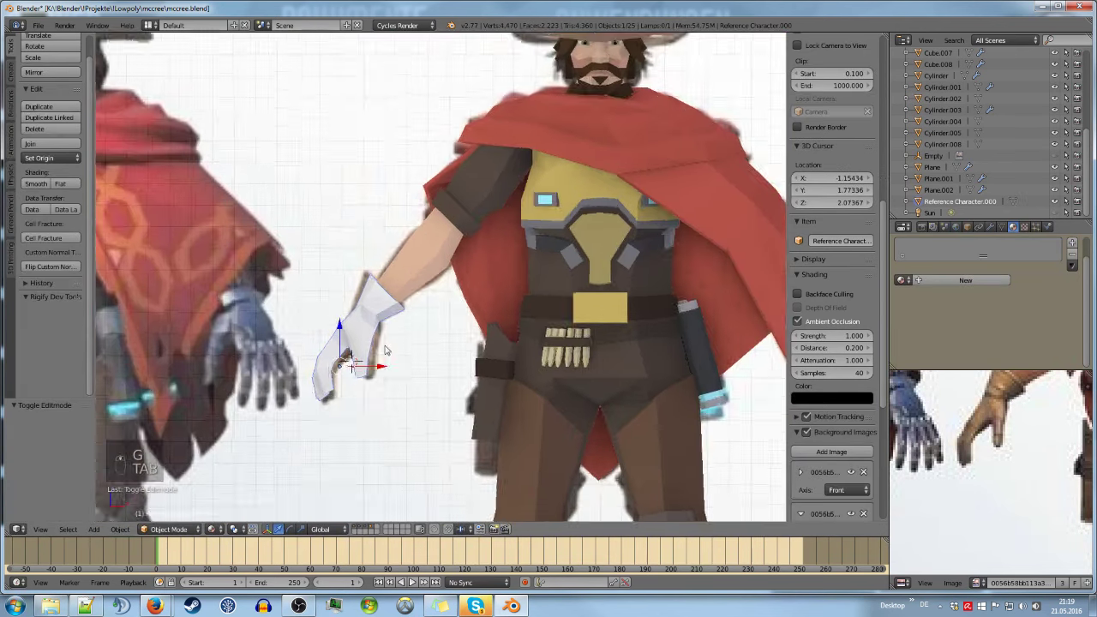
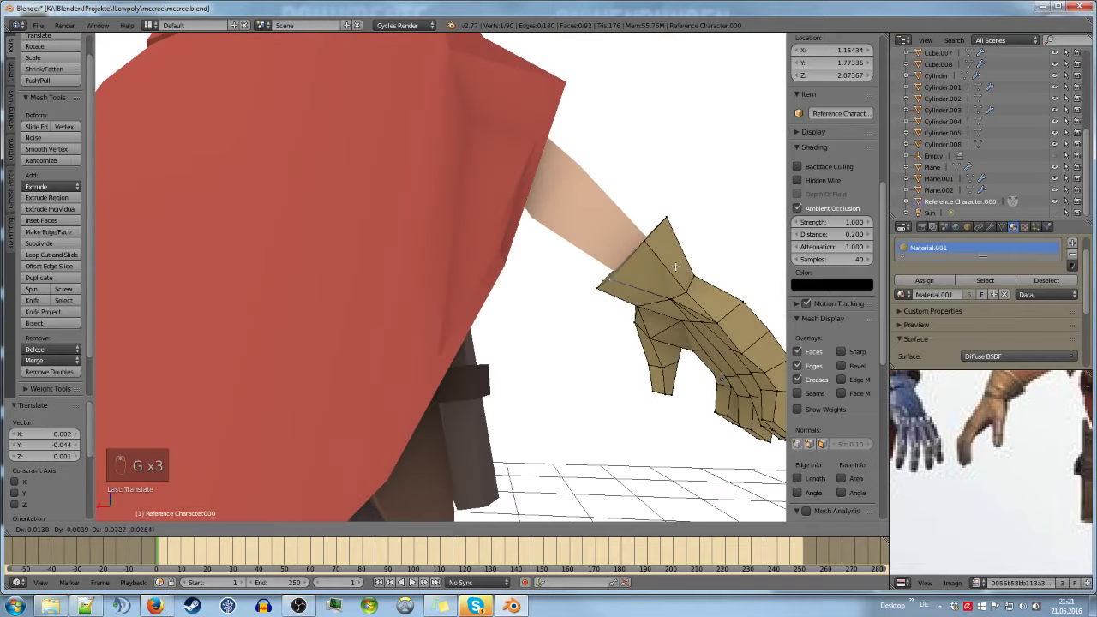
Nudge the glove cuff vertices once more and return to Object Mode
{"action": "key", "text": "g"}
{"action": "key", "text": "Tab"}
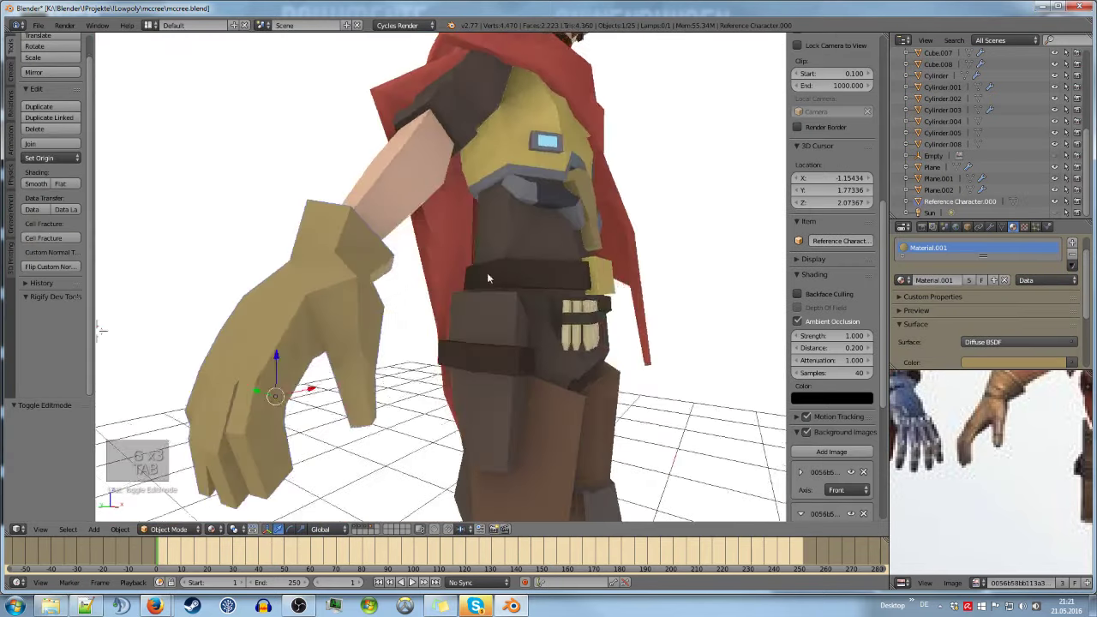
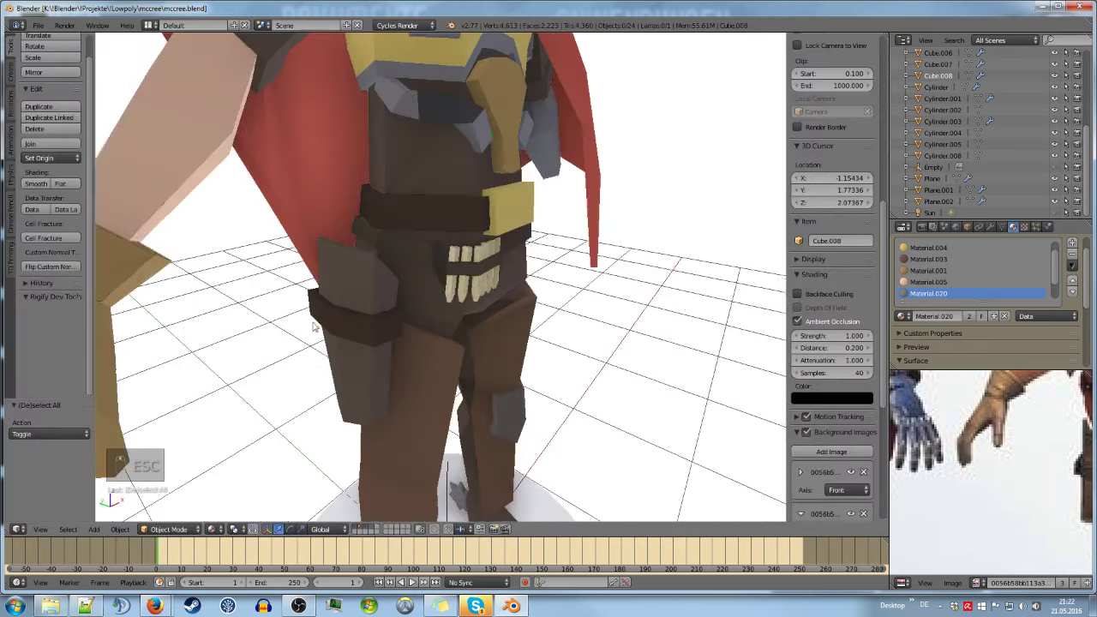
Scale the glove cuff vertices, constrained vertically, so the cuff flares around the forearm
{"action": "key", "text": "Tab"}
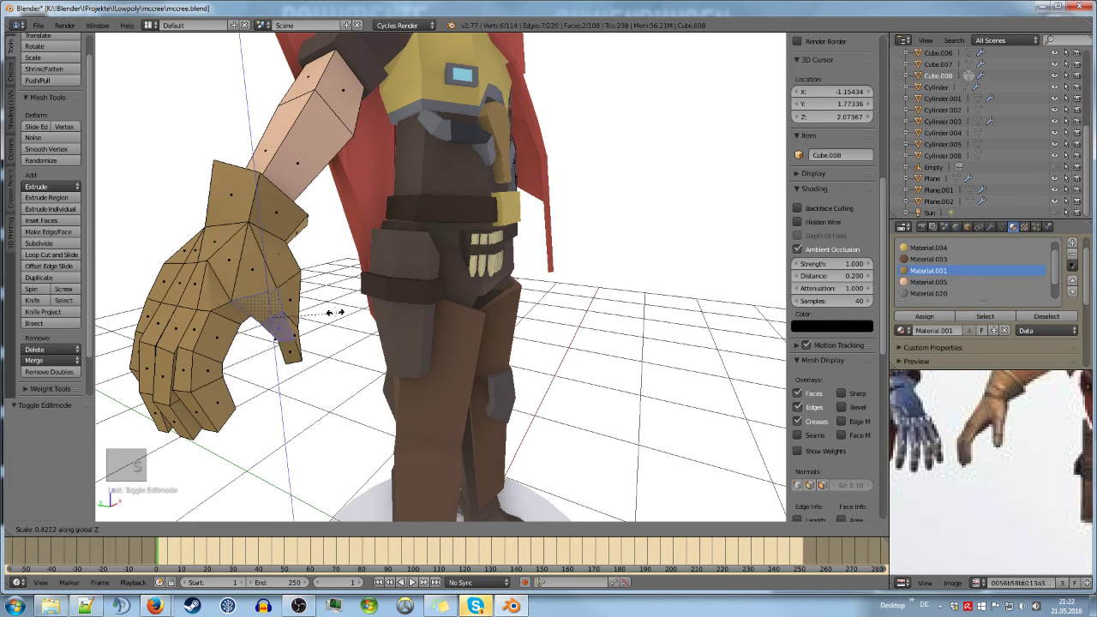
{"action": "key", "text": "s"}
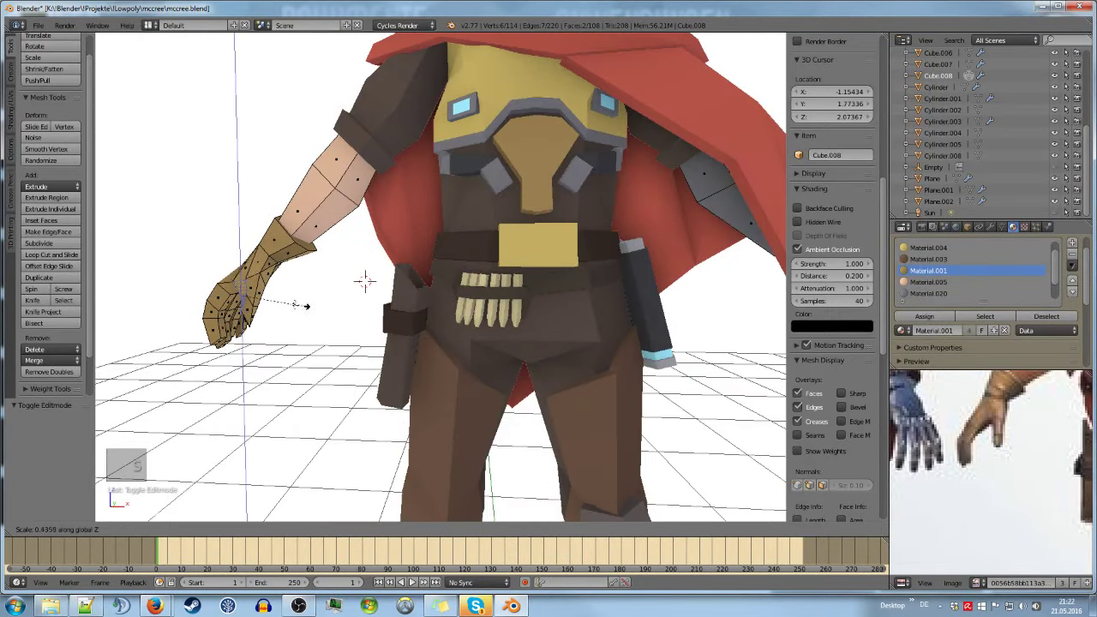
{"action": "key", "text": "s"}
{"action": "key", "text": "s"}
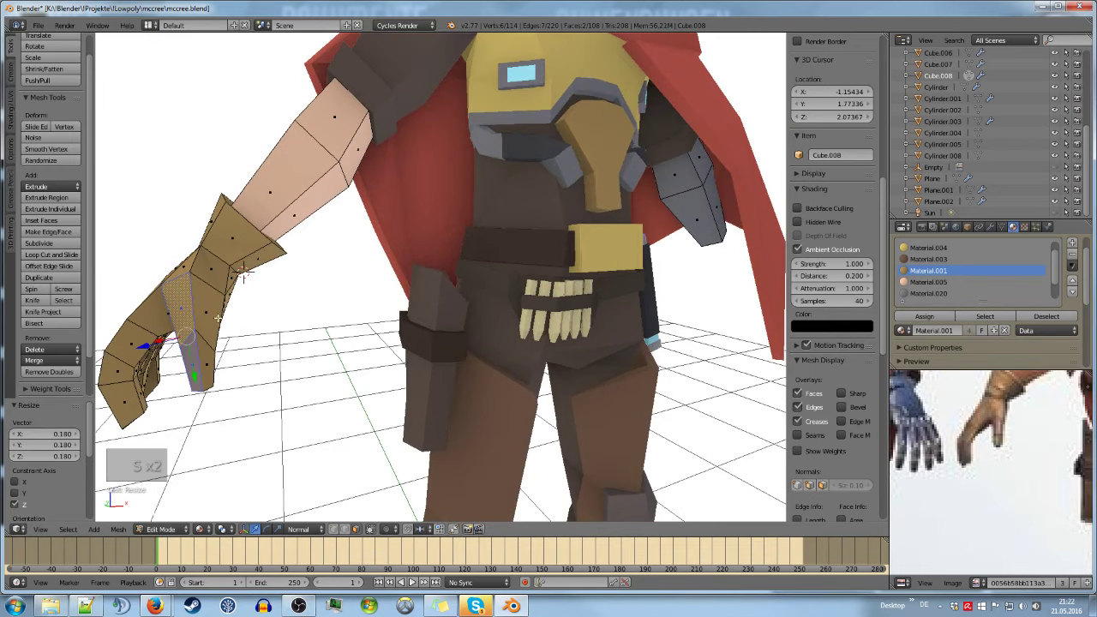
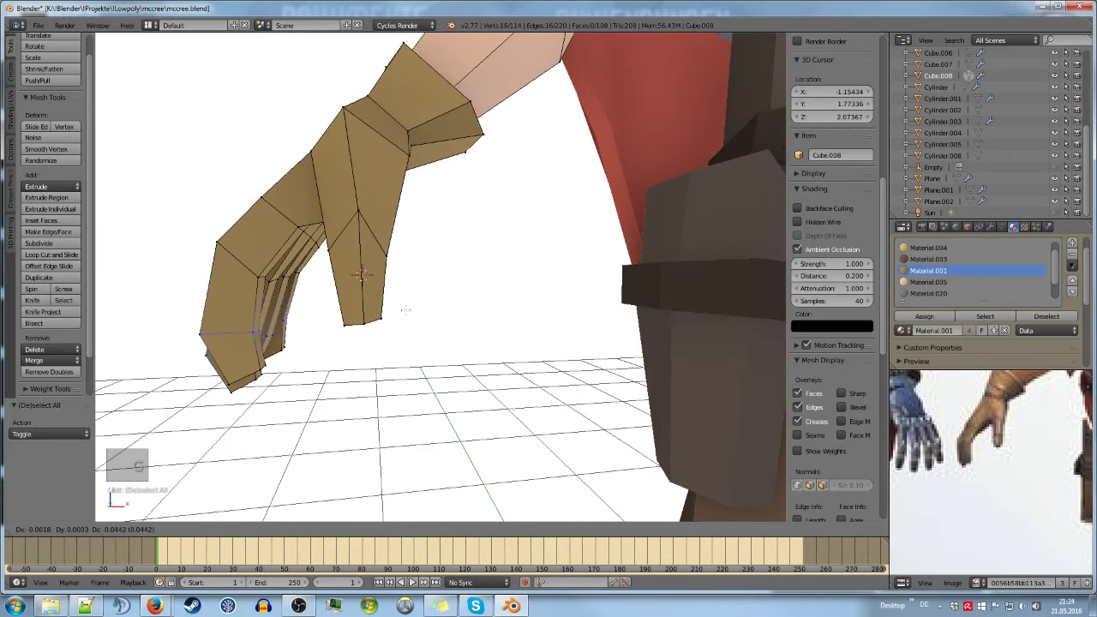
Shift the selected finger vertices into a curled gripping position
{"action": "key", "text": "g"}
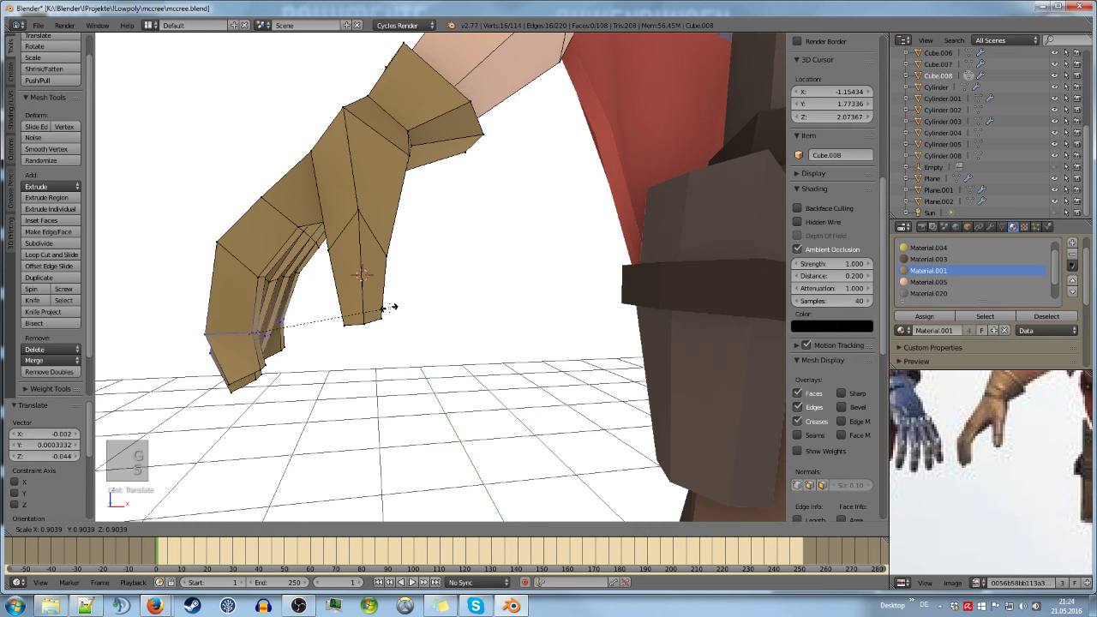
{"action": "key", "text": "s"}
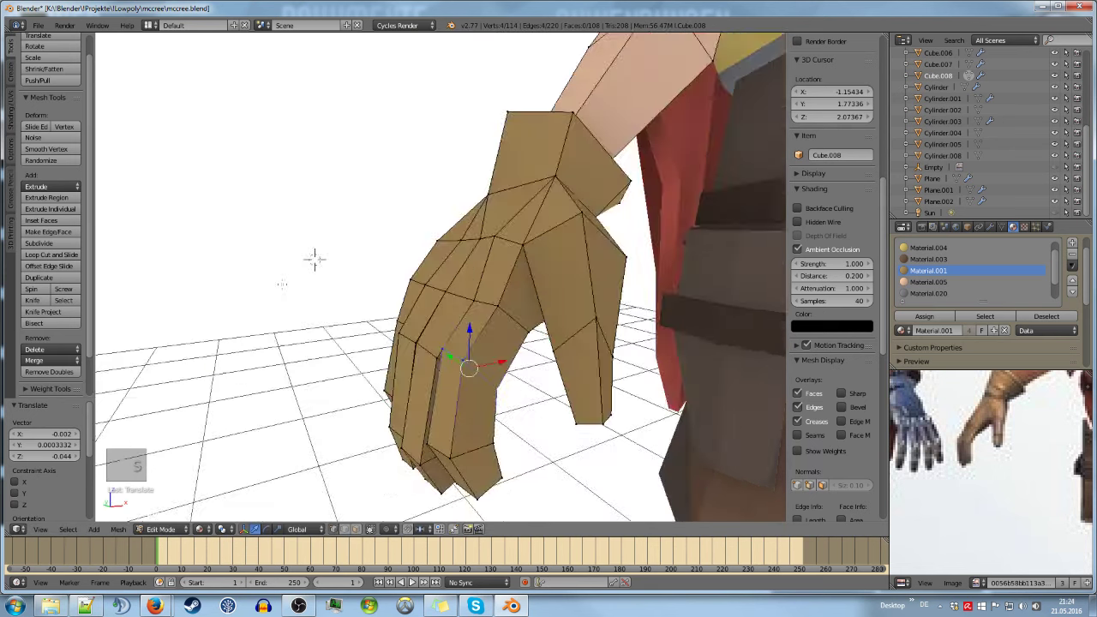
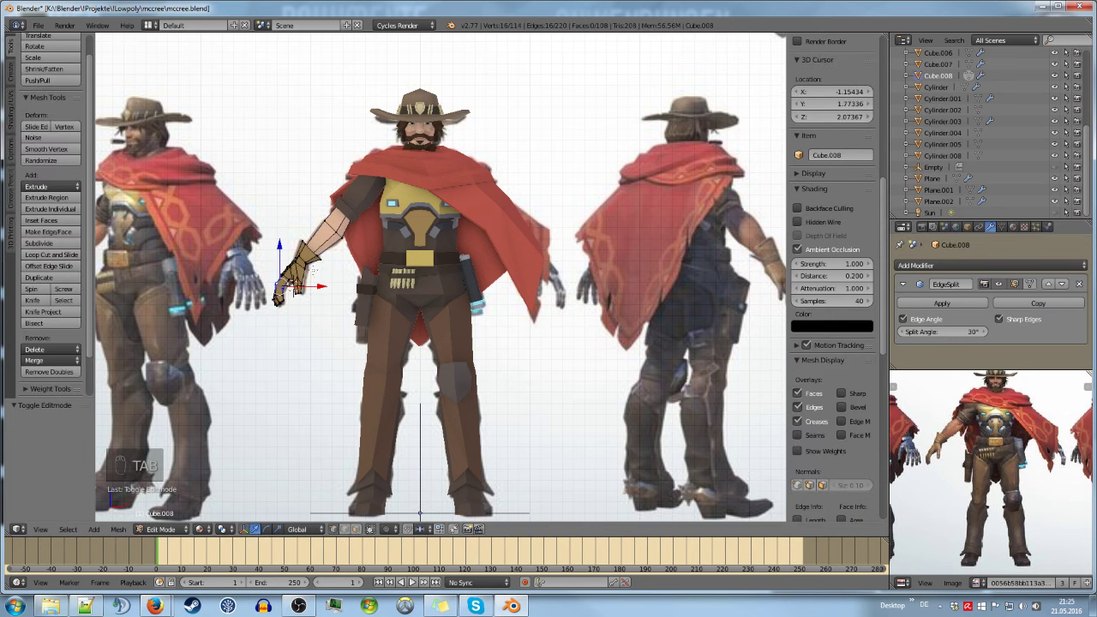
Select the linked glove mesh and separate it into its own object, Cube.009
{"action": "key", "text": "a"}
{"action": "key", "text": "l"}
{"action": "key", "text": "p"}
{"action": "key", "text": "Tab"}
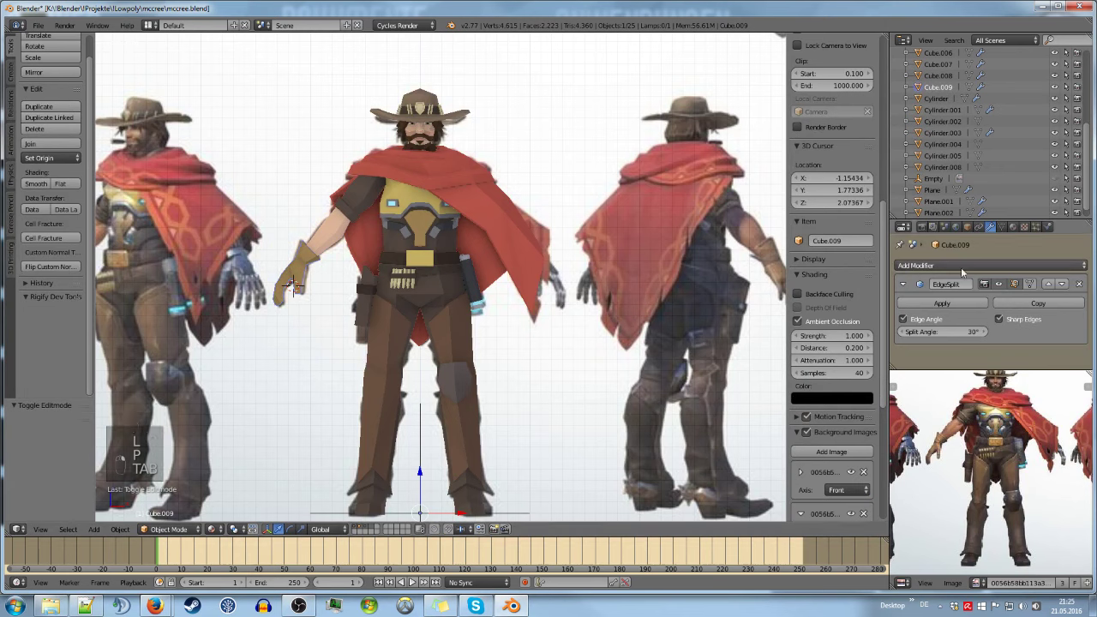
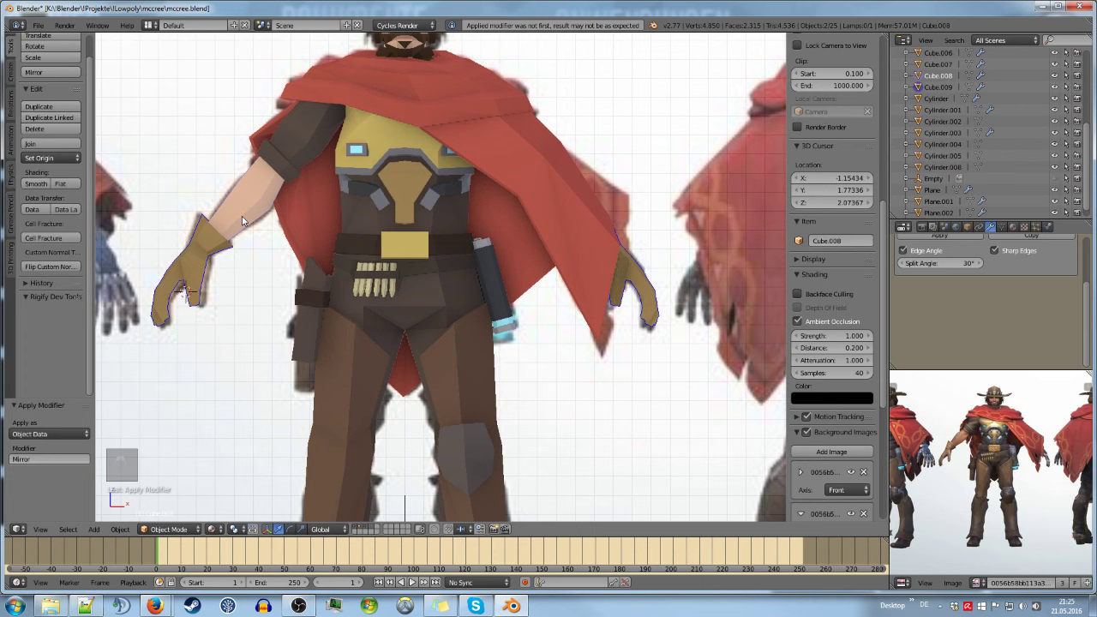
Join the mirrored glove into the arm object with Ctrl+J and reopen it for editing
{"action": "key", "text": "ctrl+j"}
{"action": "key", "text": "Tab"}
{"action": "key", "text": "a"}
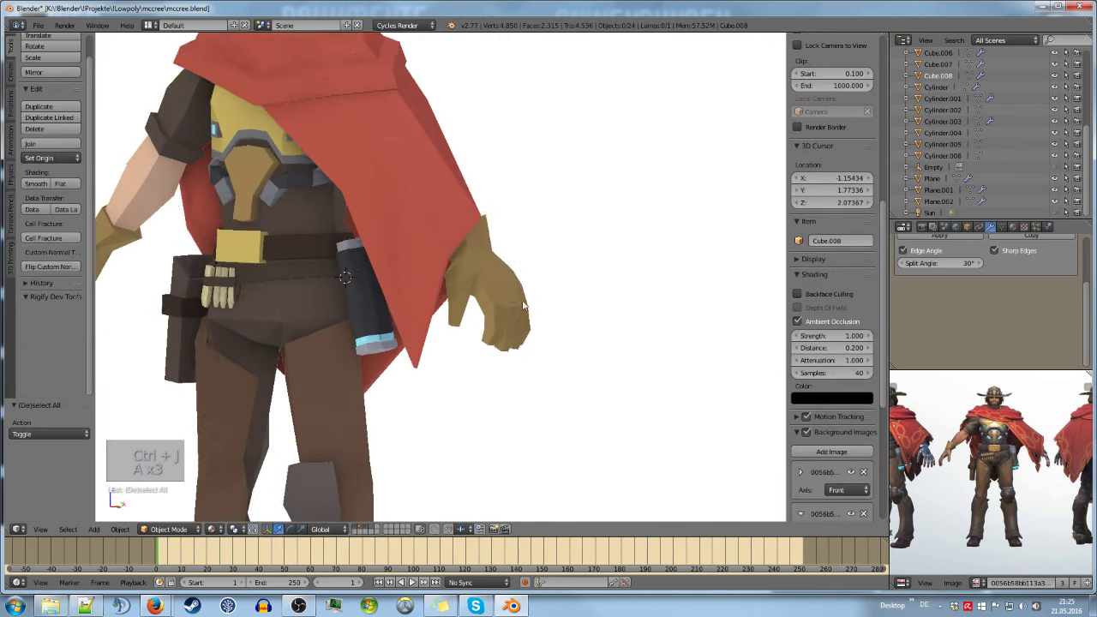
{"action": "key", "text": "Tab"}
Pick out the whole connected right-side glove in front ortho view
{"action": "key", "text": "KP_1"}
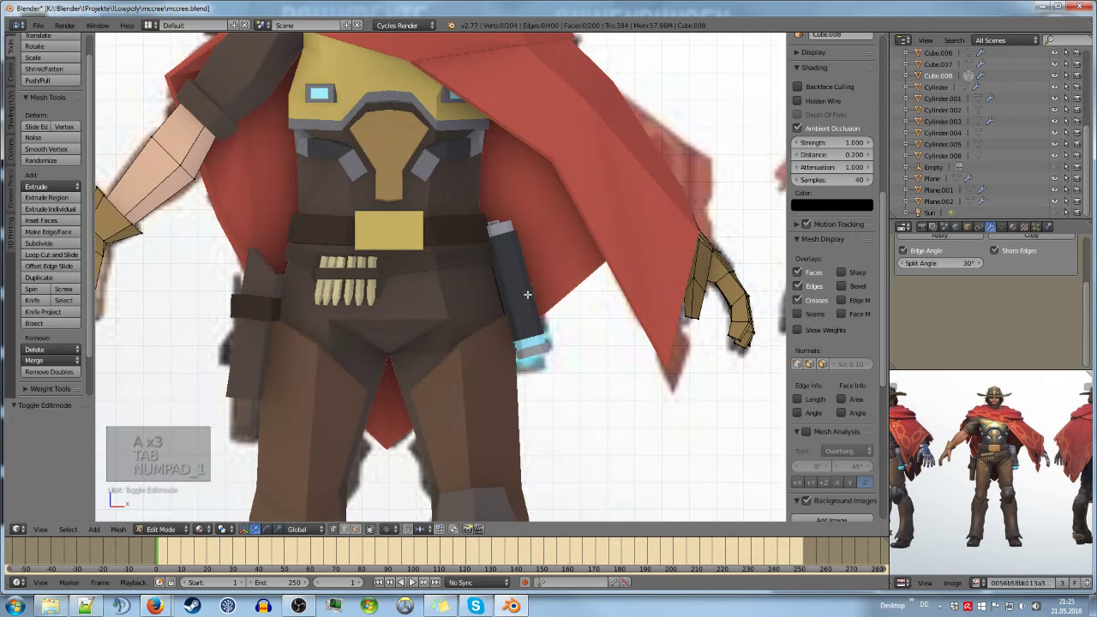
{"action": "key", "text": "KP_5"}
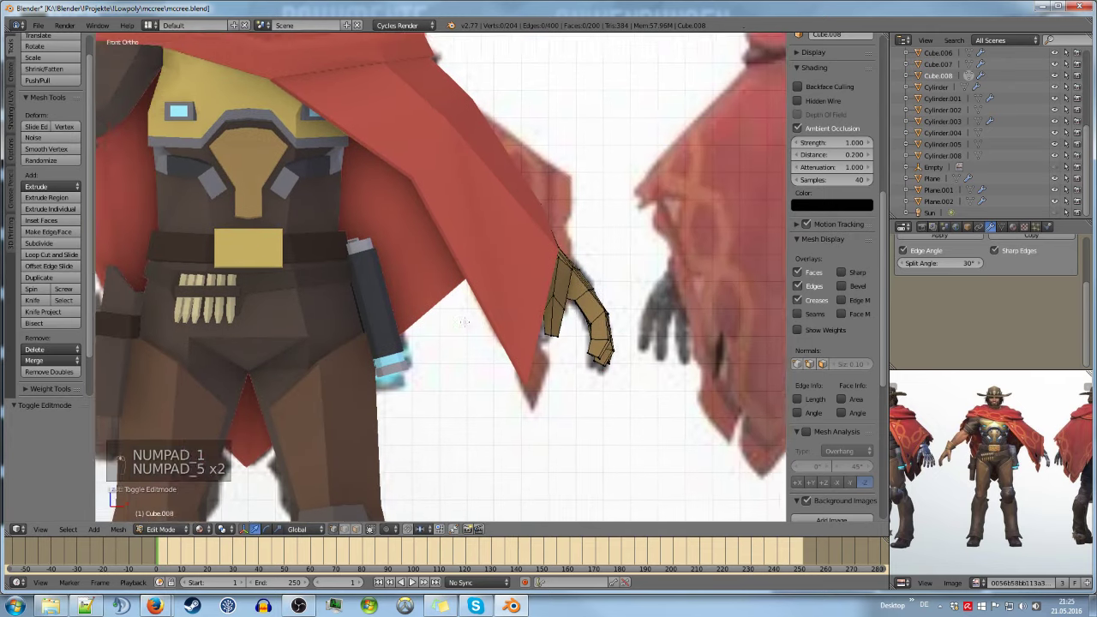
{"action": "key", "text": "KP_5"}
{"action": "key", "text": "l"}
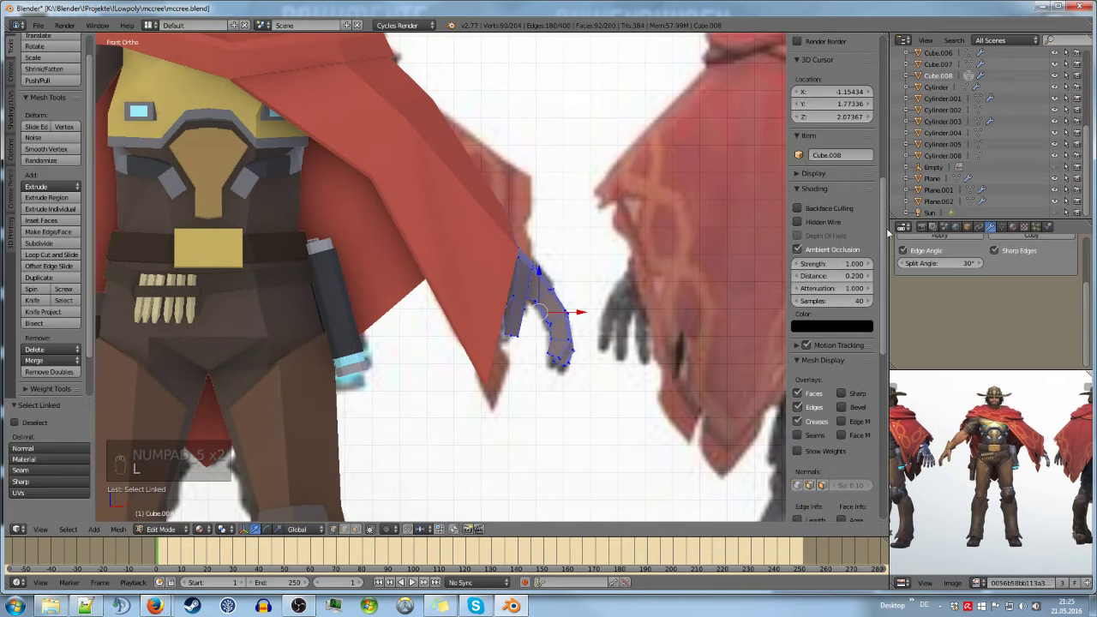
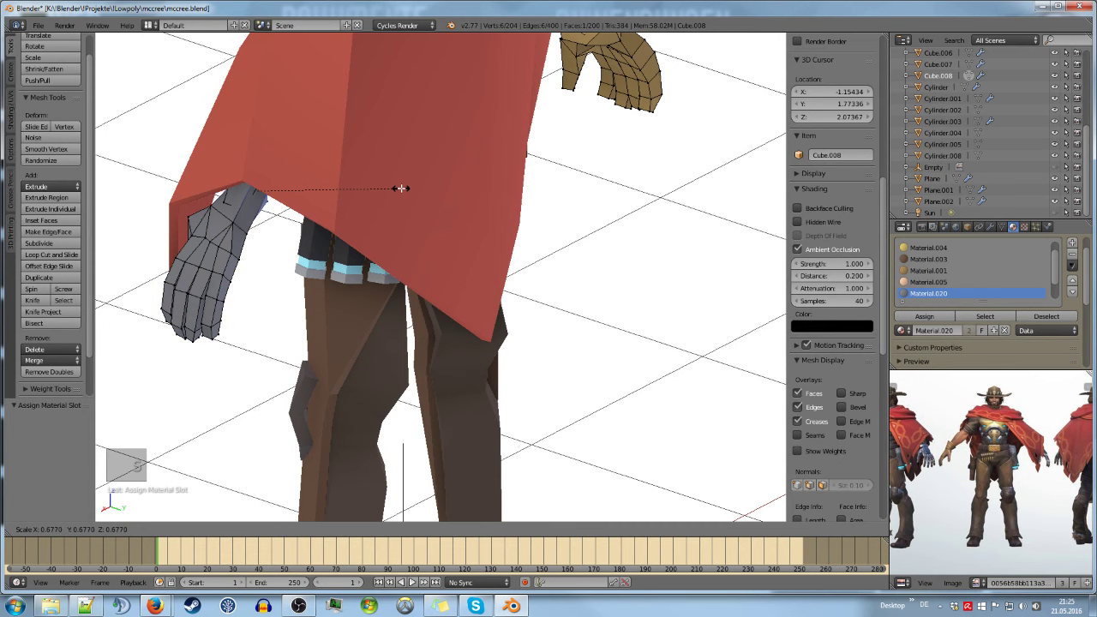
Resize and shift the right glove's wrist cuff to meet the forearm, then leave editing
{"action": "key", "text": "s"}
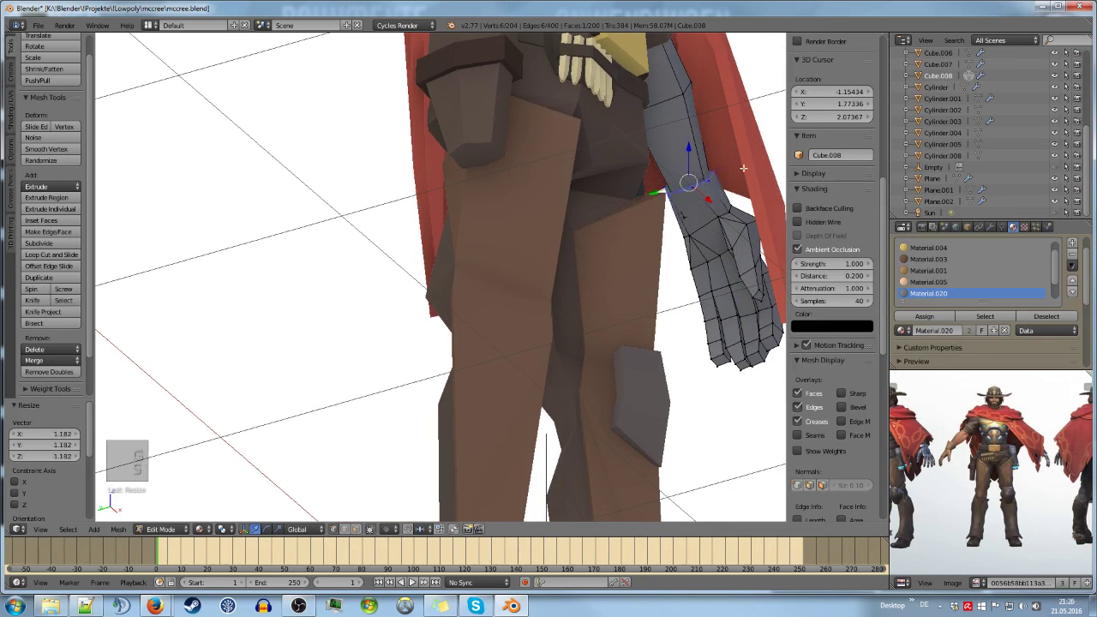
{"action": "key", "text": "g"}
{"action": "key", "text": "s"}
{"action": "key", "text": "g"}
{"action": "key", "text": "Tab"}
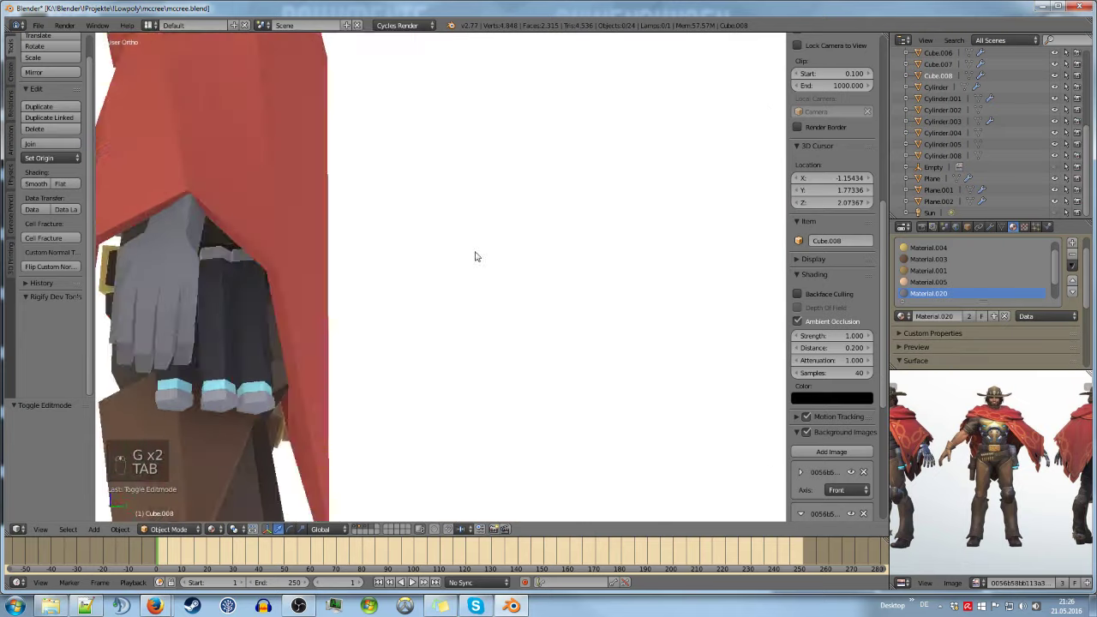
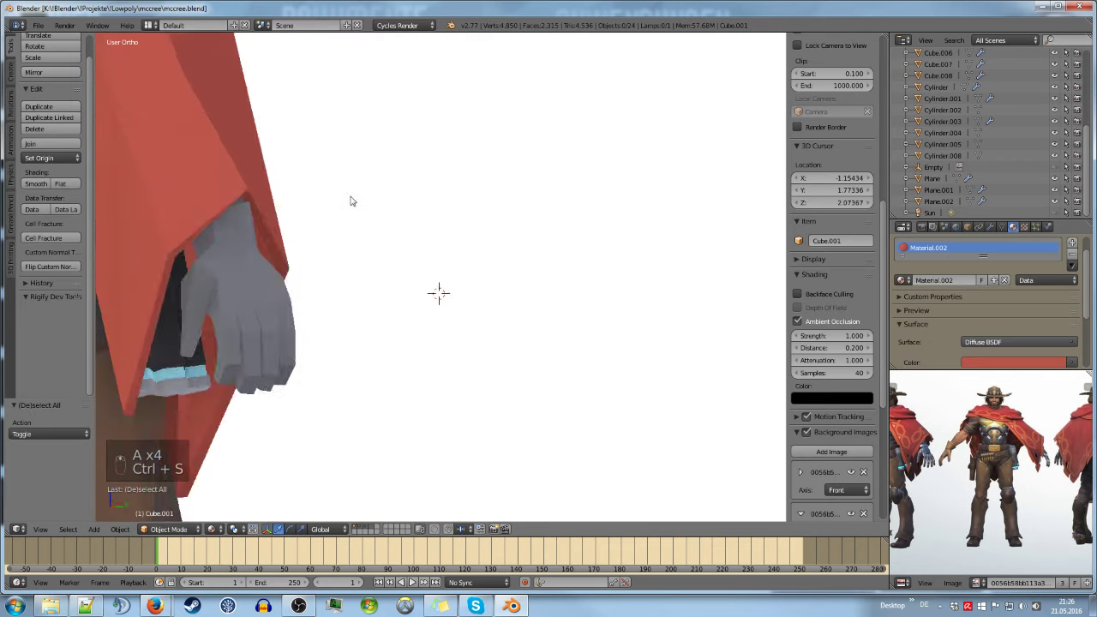
Look through the camera so the whole figure with both gloves is framed
{"action": "key", "text": "KP_0"}
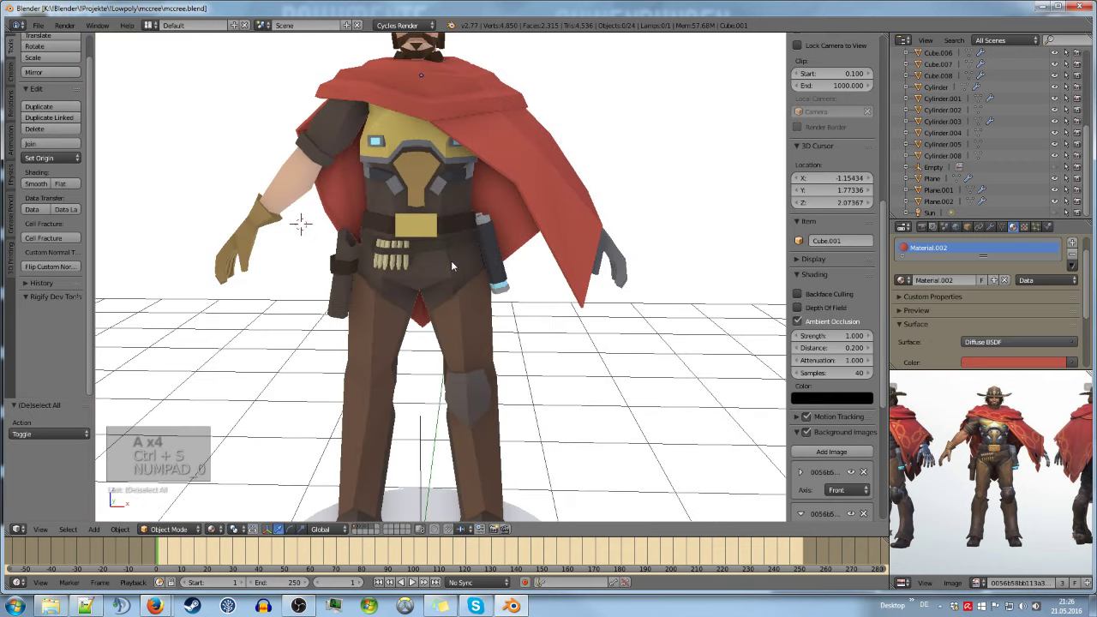
Save the McCree file with the full figure framed through the camera
{"action": "key", "text": "ctrl+s"}
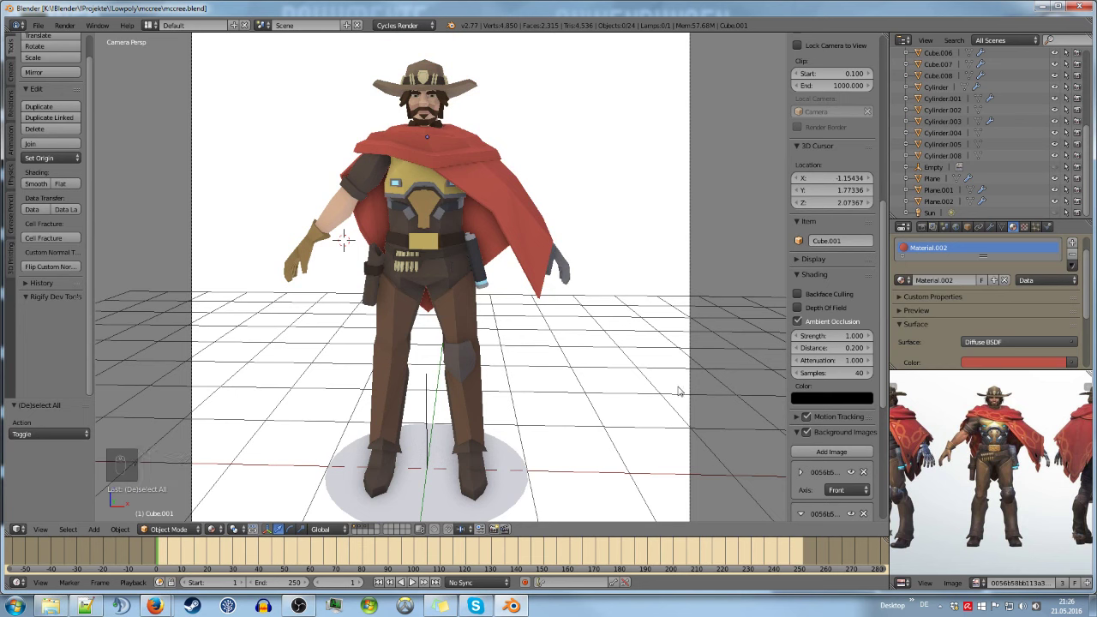
{"action": "key", "text": "ctrl+s"}
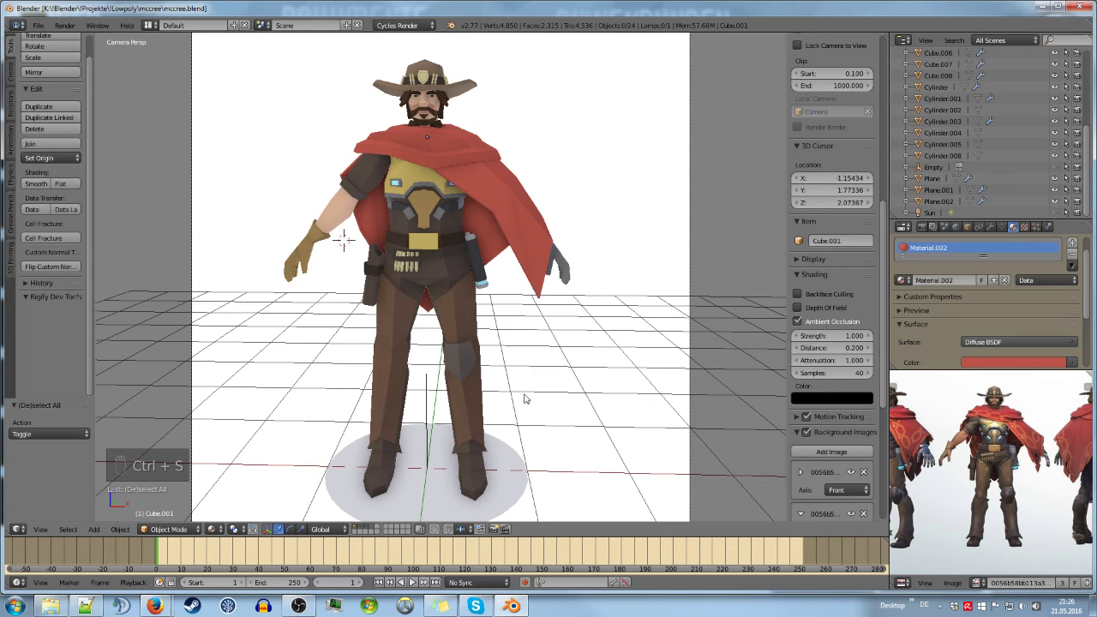
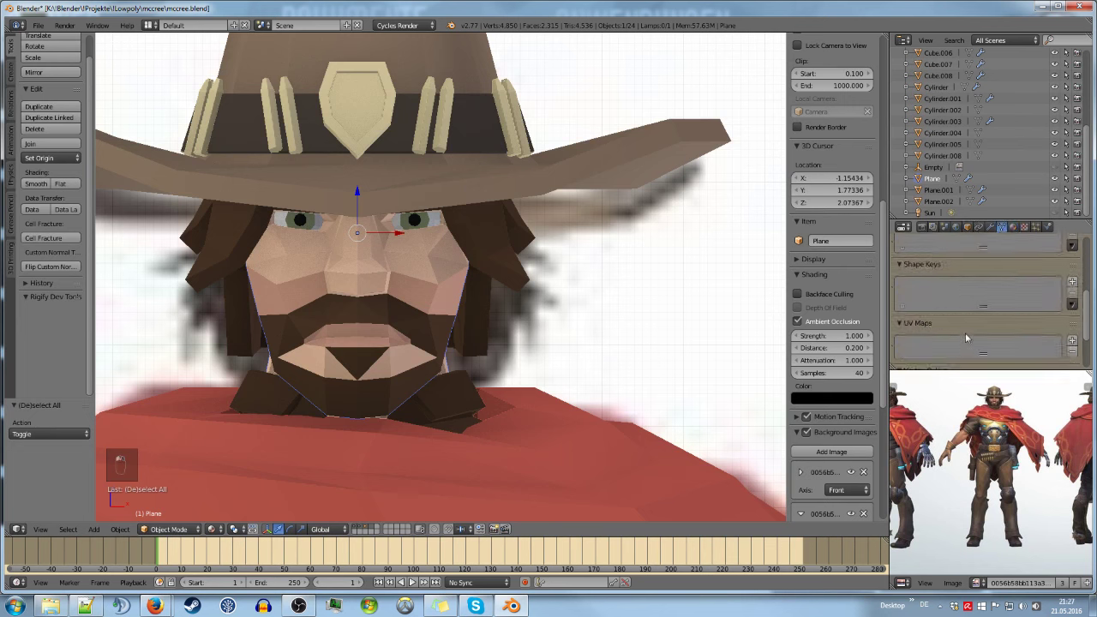
Select the face Plane, add a second shape key and enter Edit Mode on it
{"action": "left_click_drag", "start_coordinate": [1079, 308], "coordinate": [457, 321]}
{"action": "key", "text": "e"}
{"action": "key", "text": "Tab"}
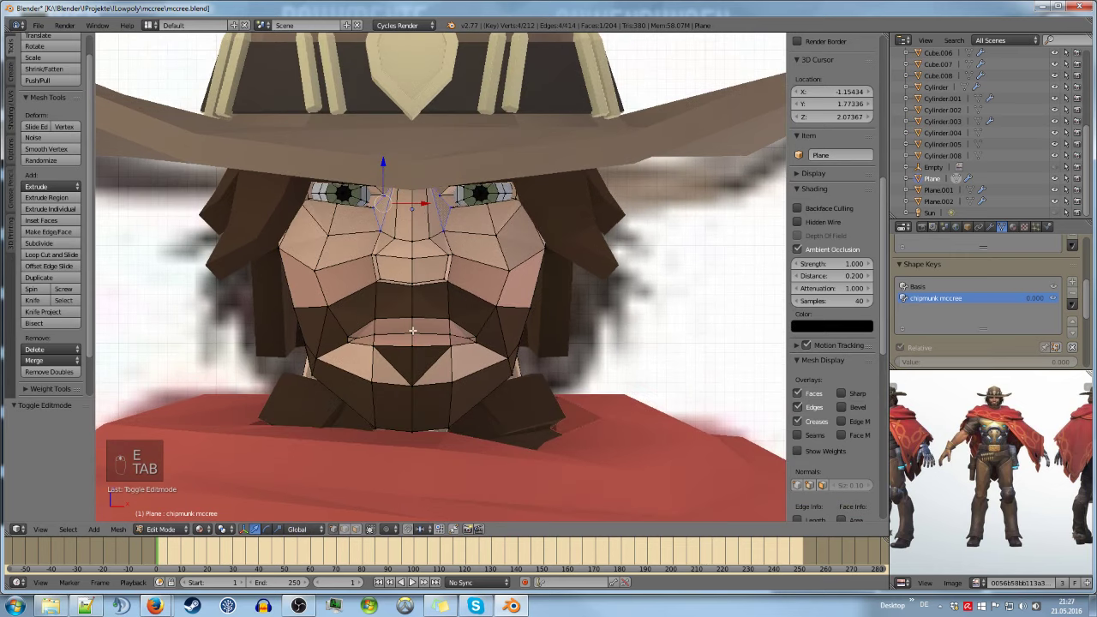
Grab the outer cheek vertices outward in the new shape key and leave Edit Mode
{"action": "key", "text": "a"}
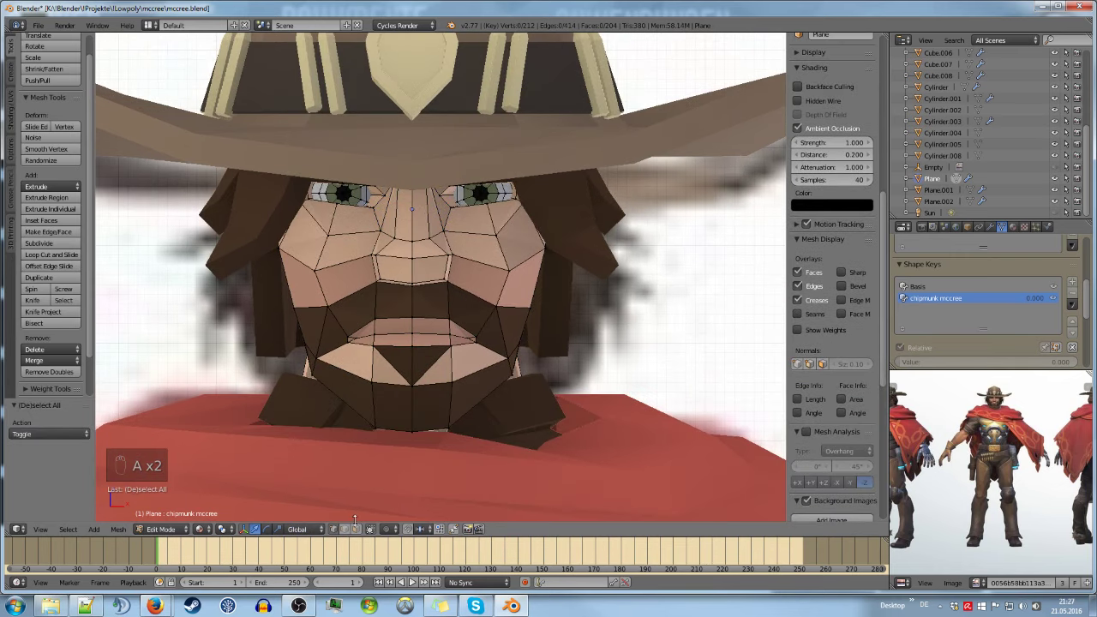
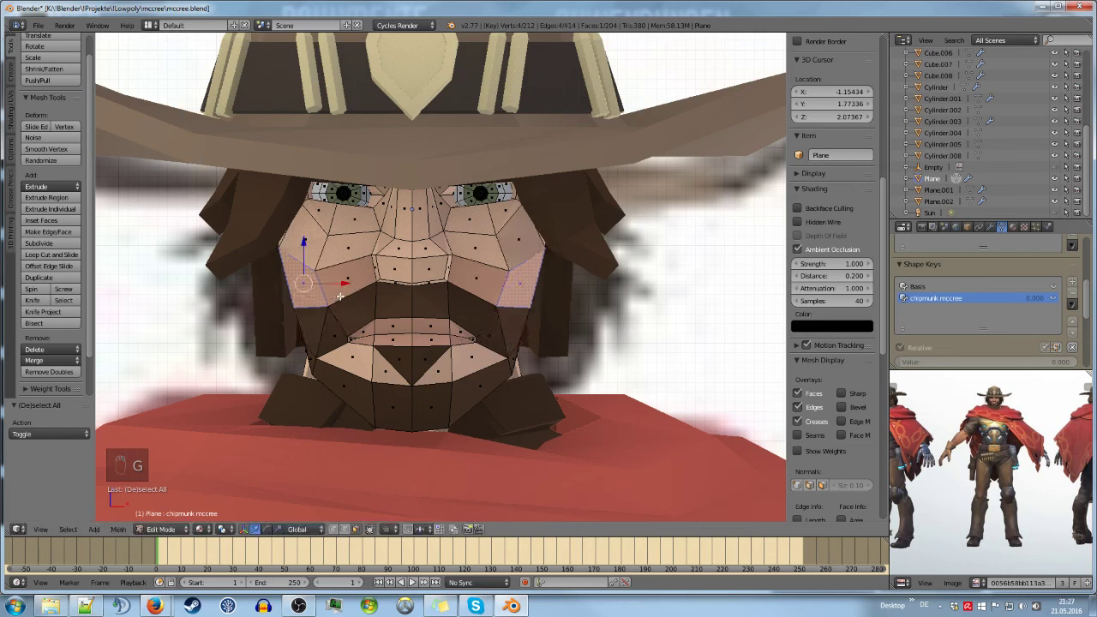
{"action": "key", "text": "g"}
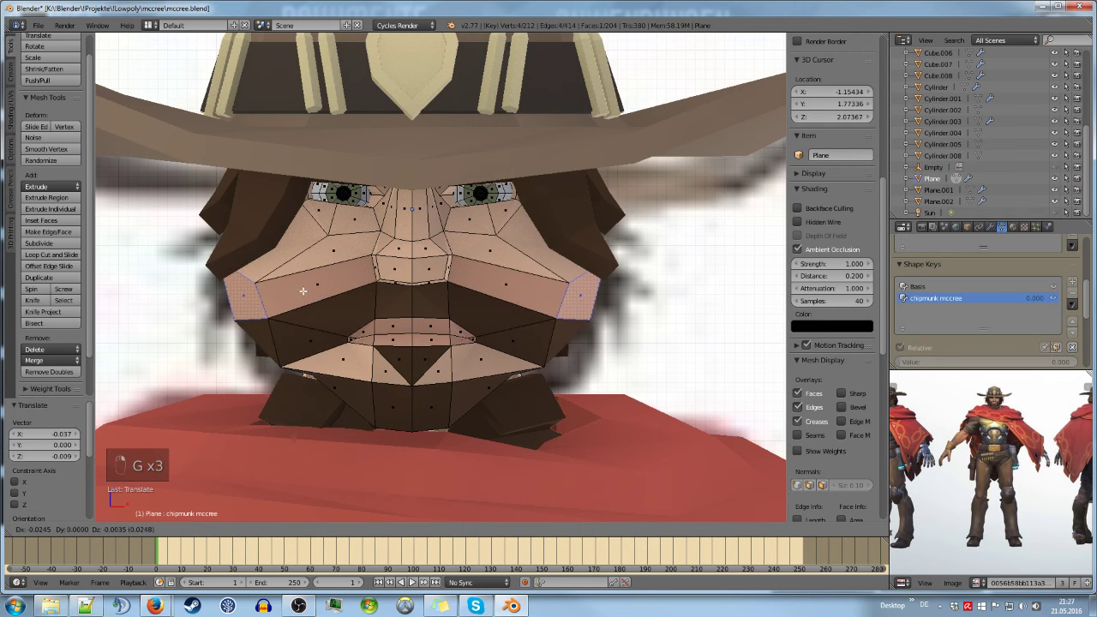
{"action": "key", "text": "g"}
{"action": "key", "text": "Tab"}
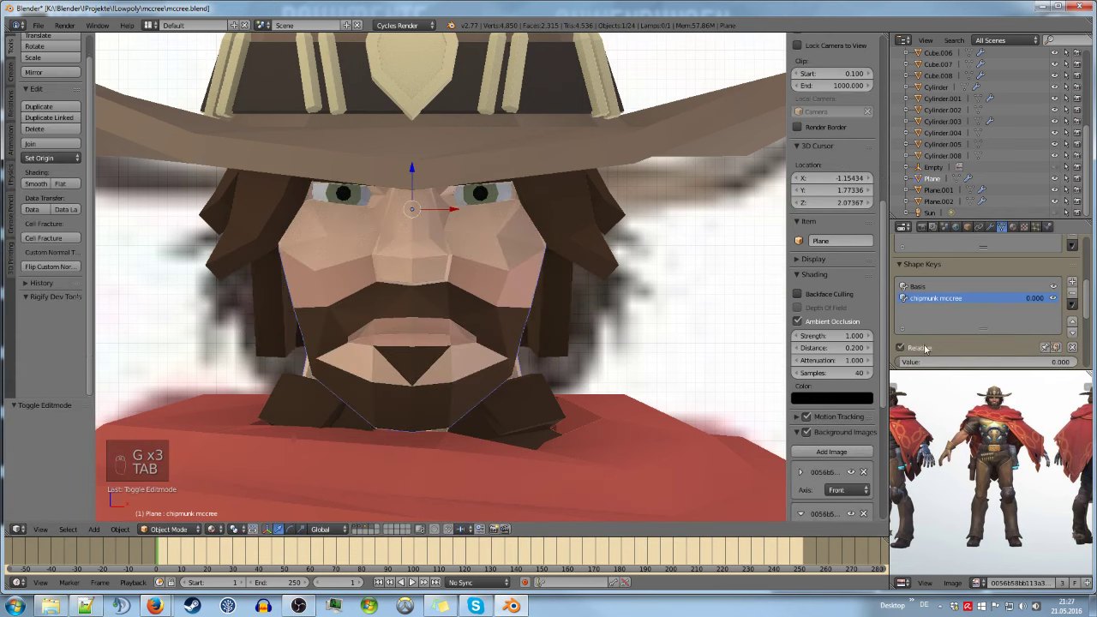
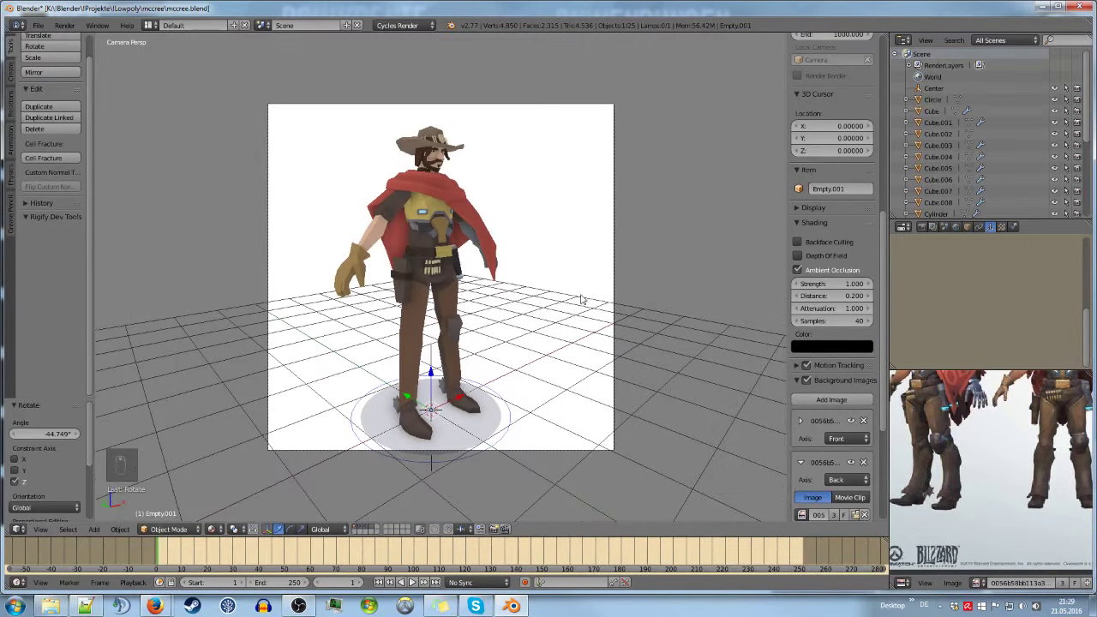
Rotate the camera rig a few more degrees around the figure
{"action": "key", "text": "r"}
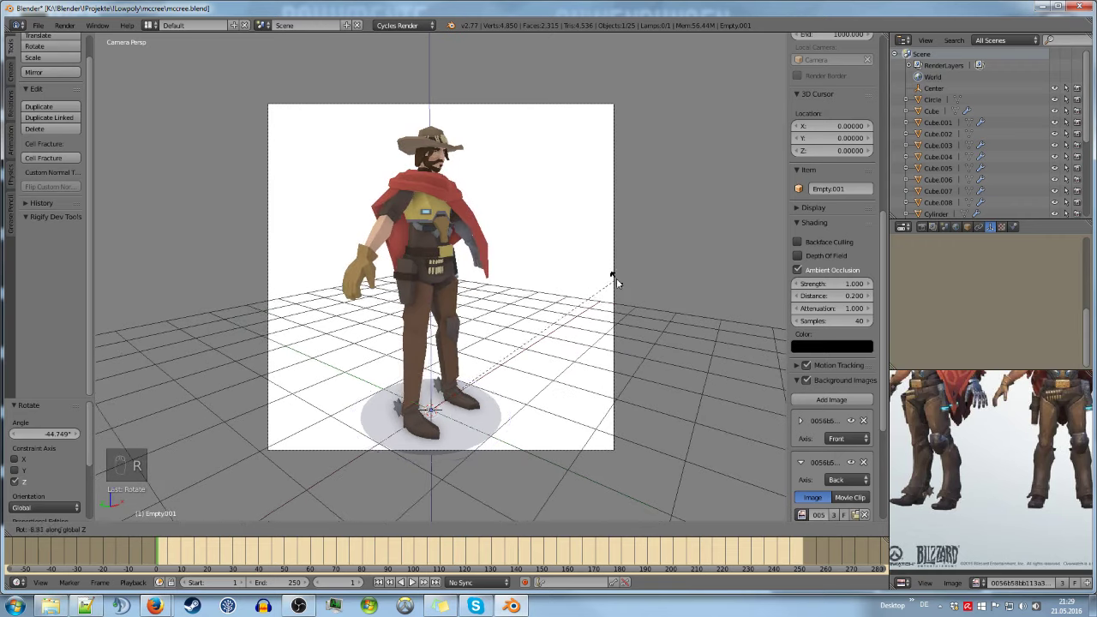
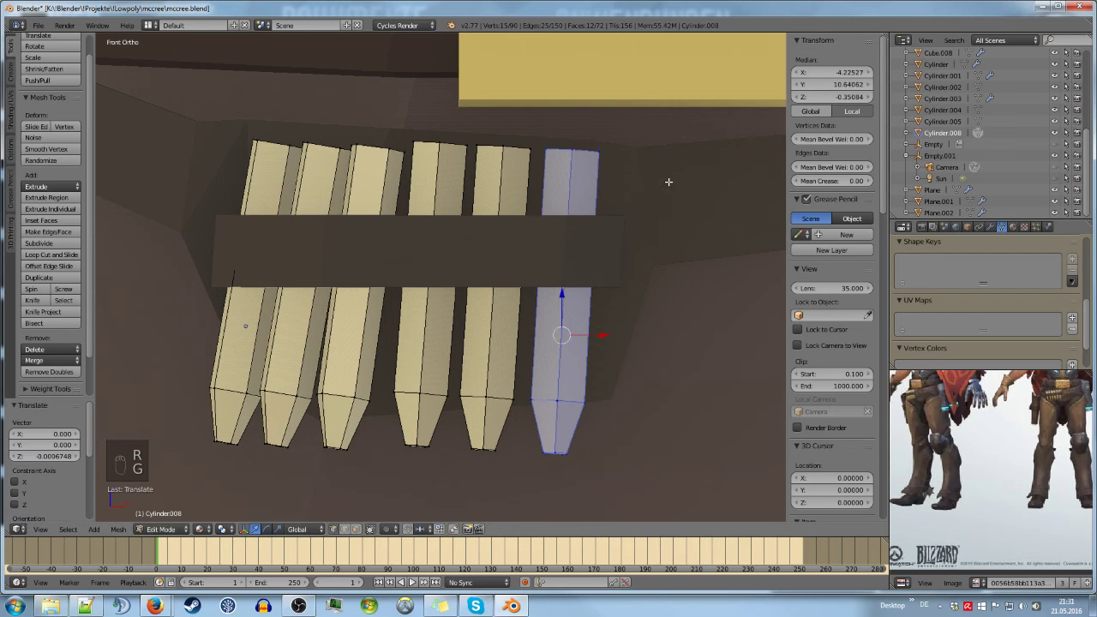
Turn the view left and slide the first selected cartridge along the belt into its new slot
{"action": "key", "text": "r"}
{"action": "key", "text": "a"}
{"action": "key", "text": "KP_4"}
{"action": "key", "text": "KP_4"}
{"action": "key", "text": "l"}
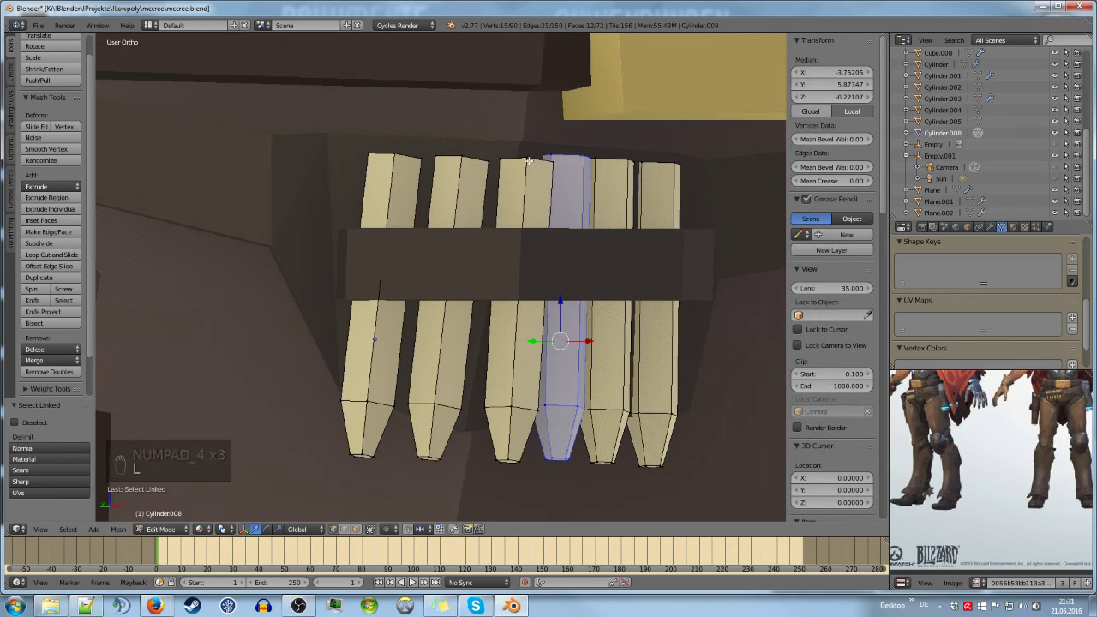
{"action": "key", "text": "a"}
{"action": "key", "text": "l"}
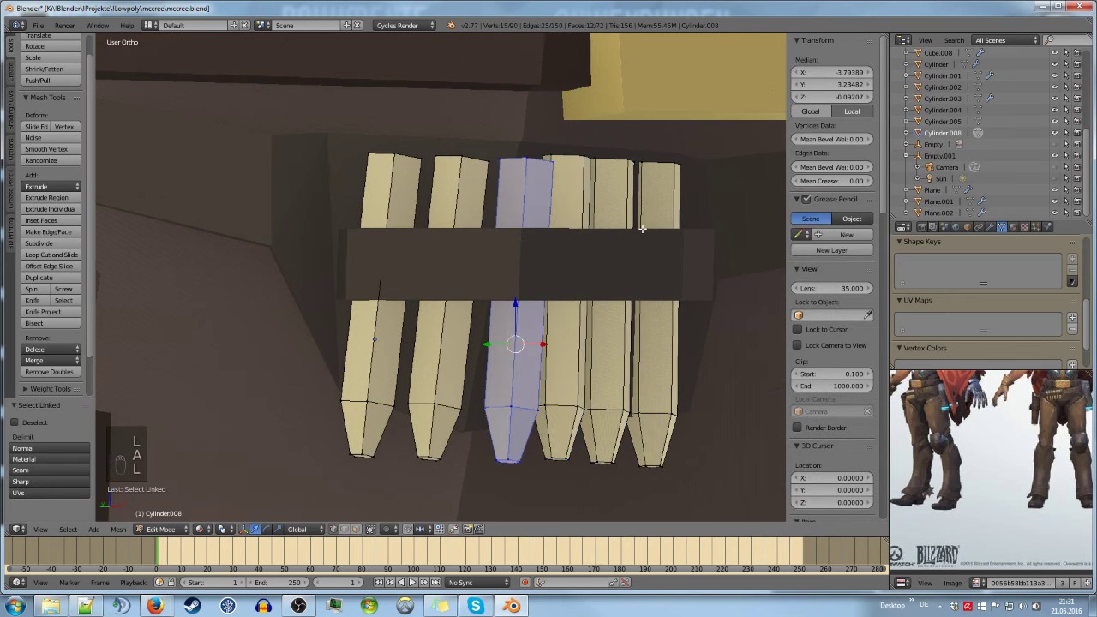
{"action": "key", "text": "g"}
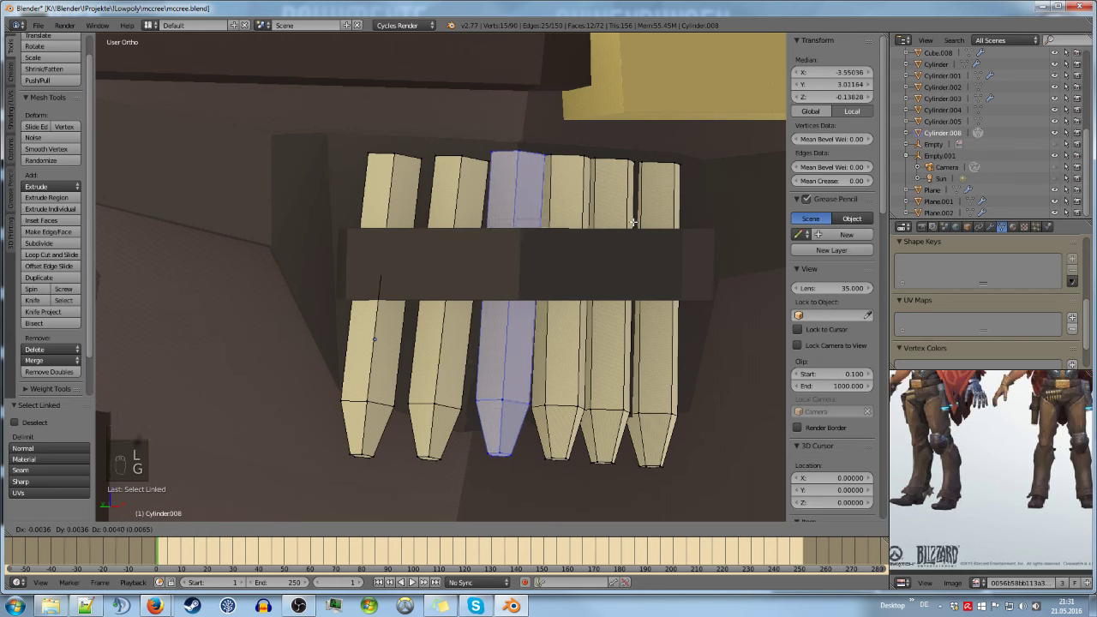
{"action": "key", "text": "r"}
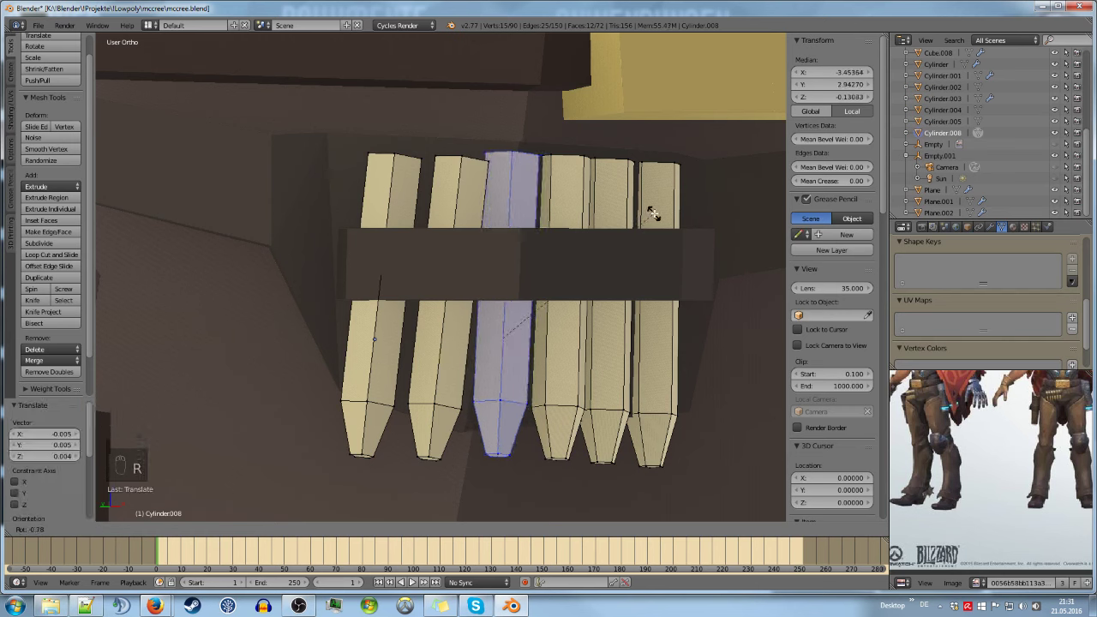
Select and nudge two more cartridges sideways to even out the belt spacing
{"action": "key", "text": "a"}
{"action": "key", "text": "l"}
{"action": "key", "text": "g"}
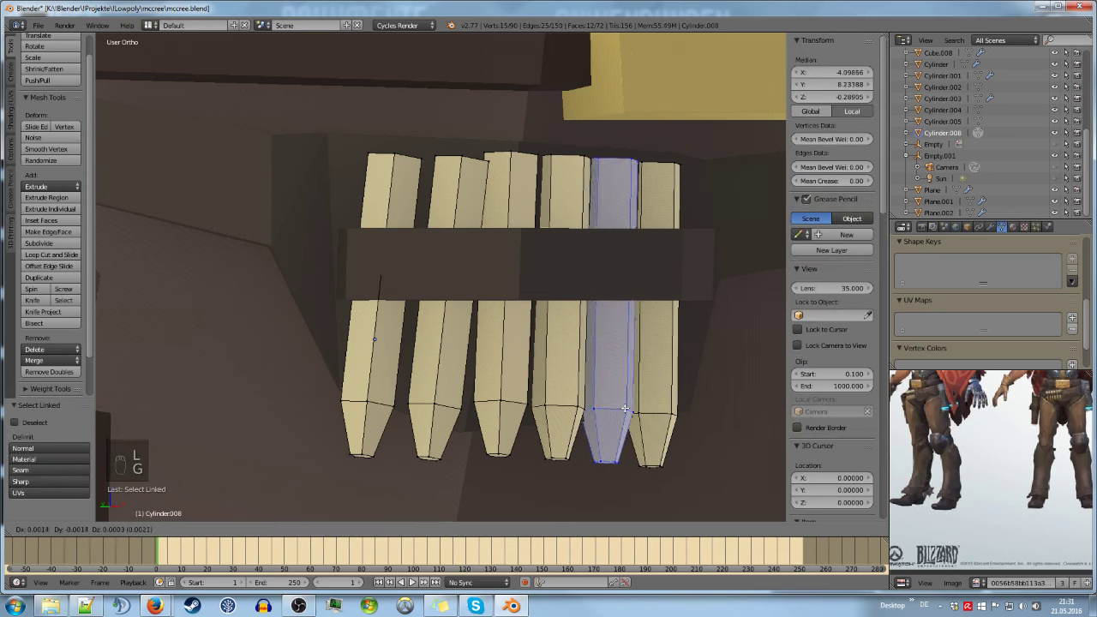
{"action": "key", "text": "a"}
{"action": "key", "text": "l"}
{"action": "key", "text": "g"}
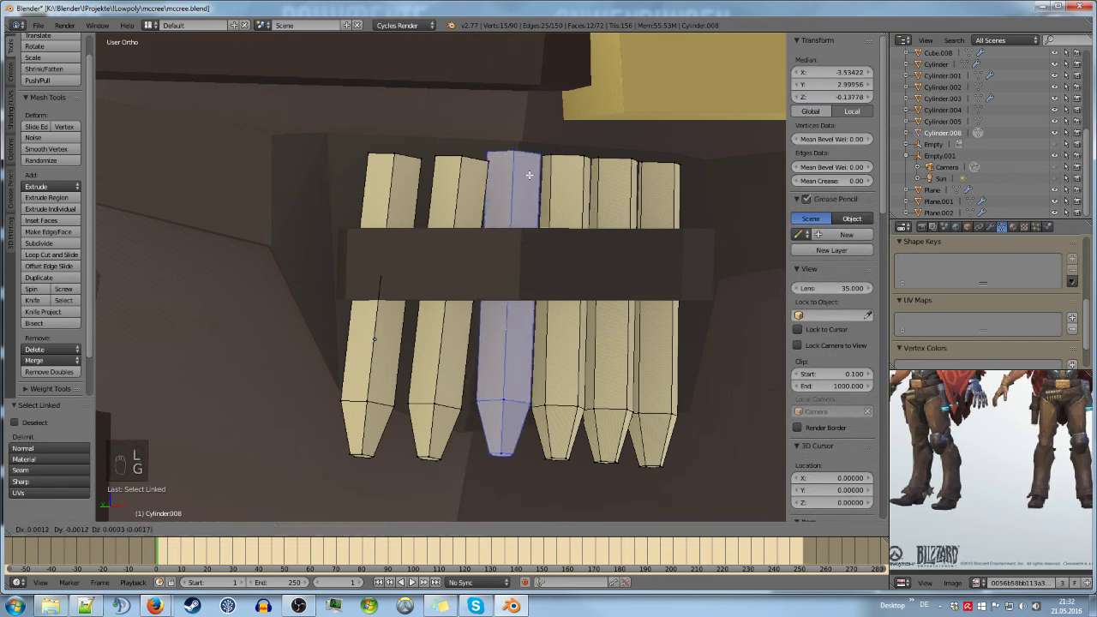
{"action": "key", "text": "a"}
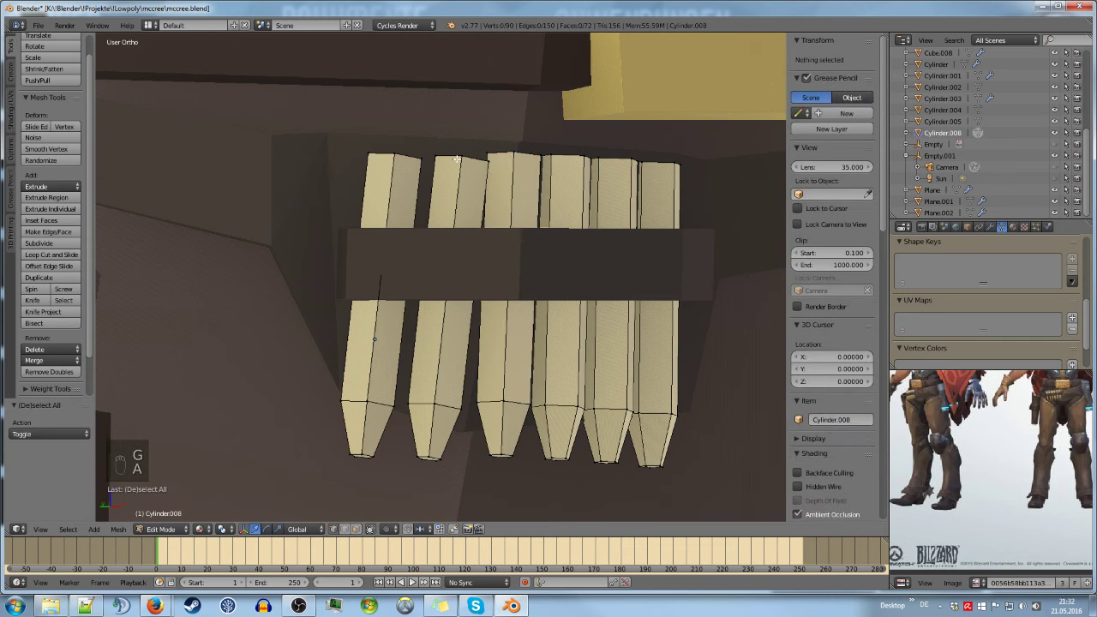
Shift a cartridge to the left end of the belt and tilt it slightly
{"action": "key", "text": "l"}
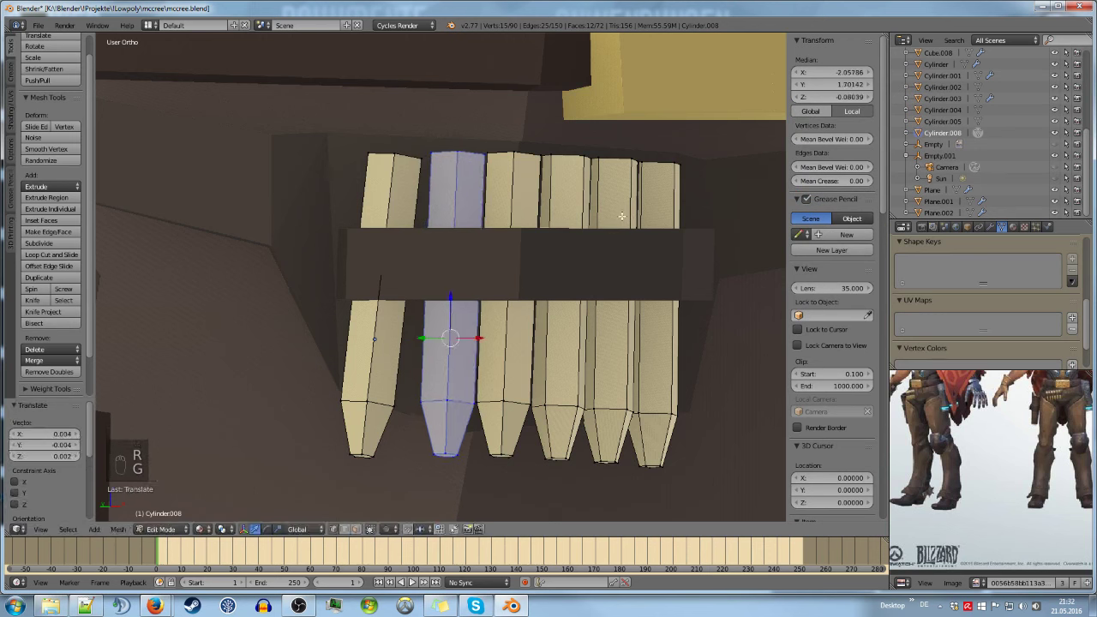
{"action": "key", "text": "a"}
{"action": "key", "text": "l"}
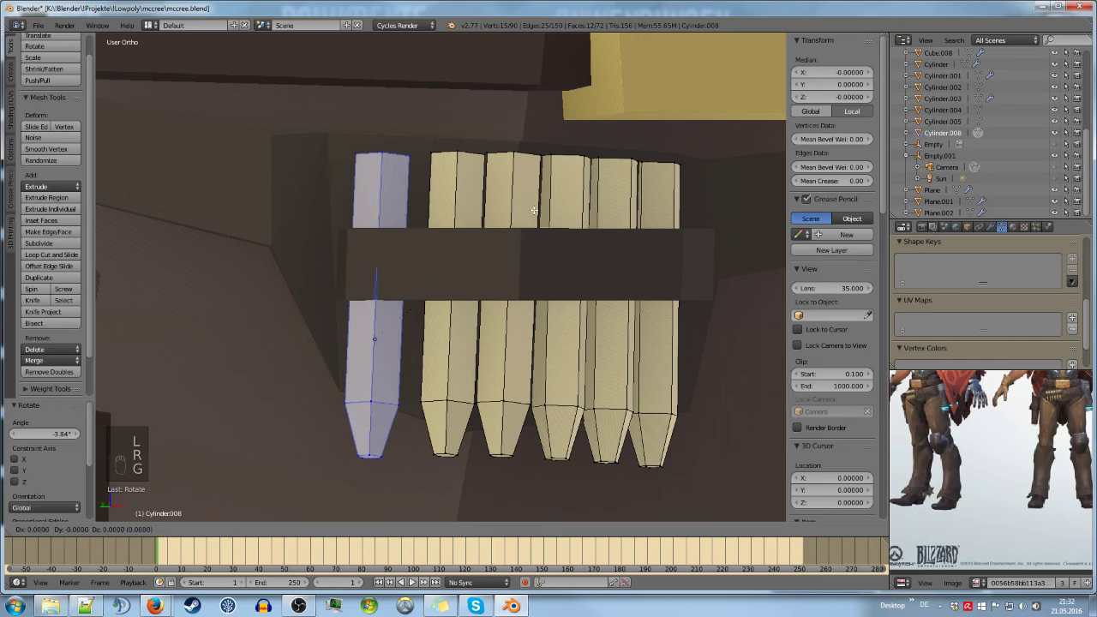